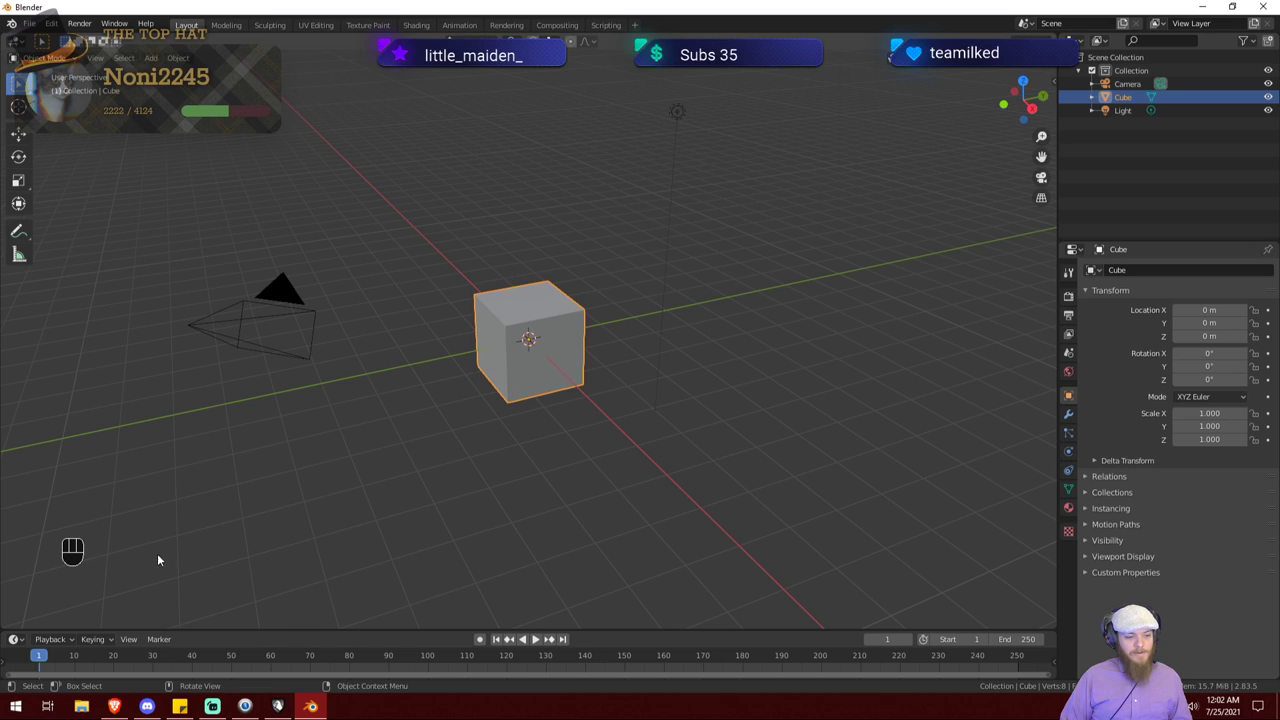
Step: Orbit around the default cube to inspect it before rendering the scene
left_click_drag(490, 470, 516, 469)
key("s")
key("a")
key("s")
key("d")
key("f")
key("a")
key("s")
key("d")
key("f")
key("a")
right_click(581, 460)
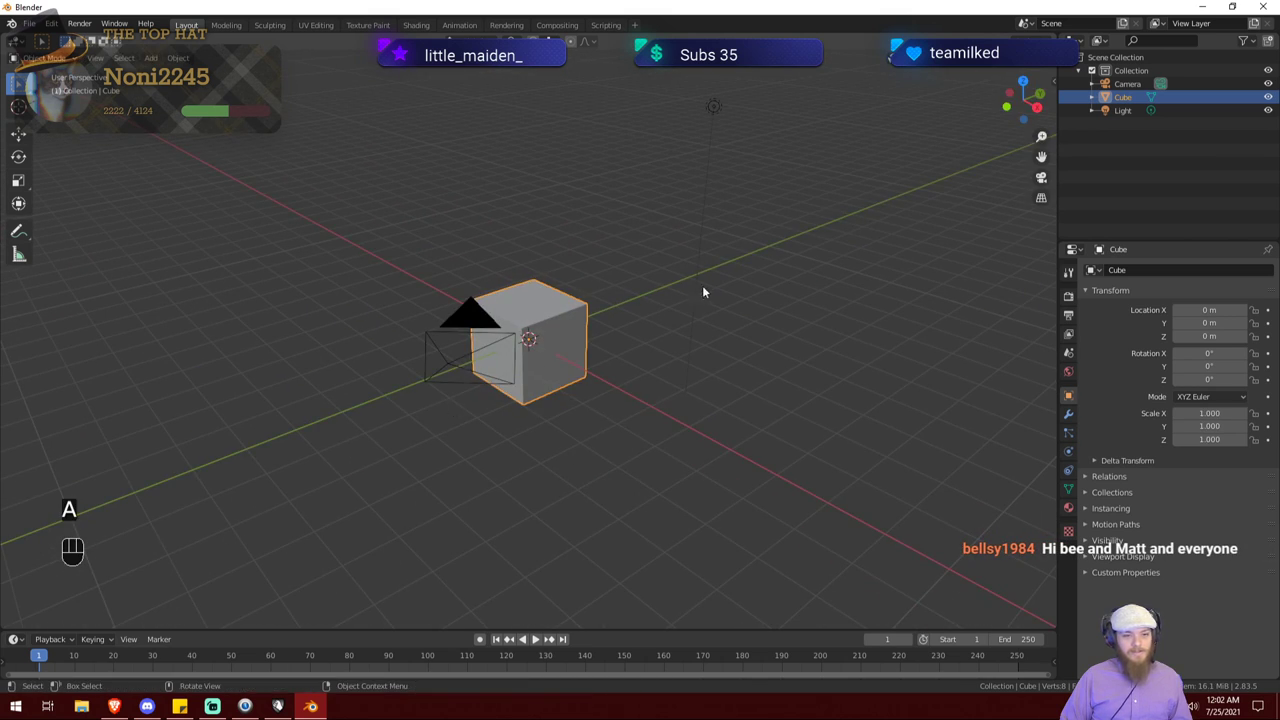
left_click_drag(676, 298, 618, 306)
left_click_drag(400, 411, 415, 402)
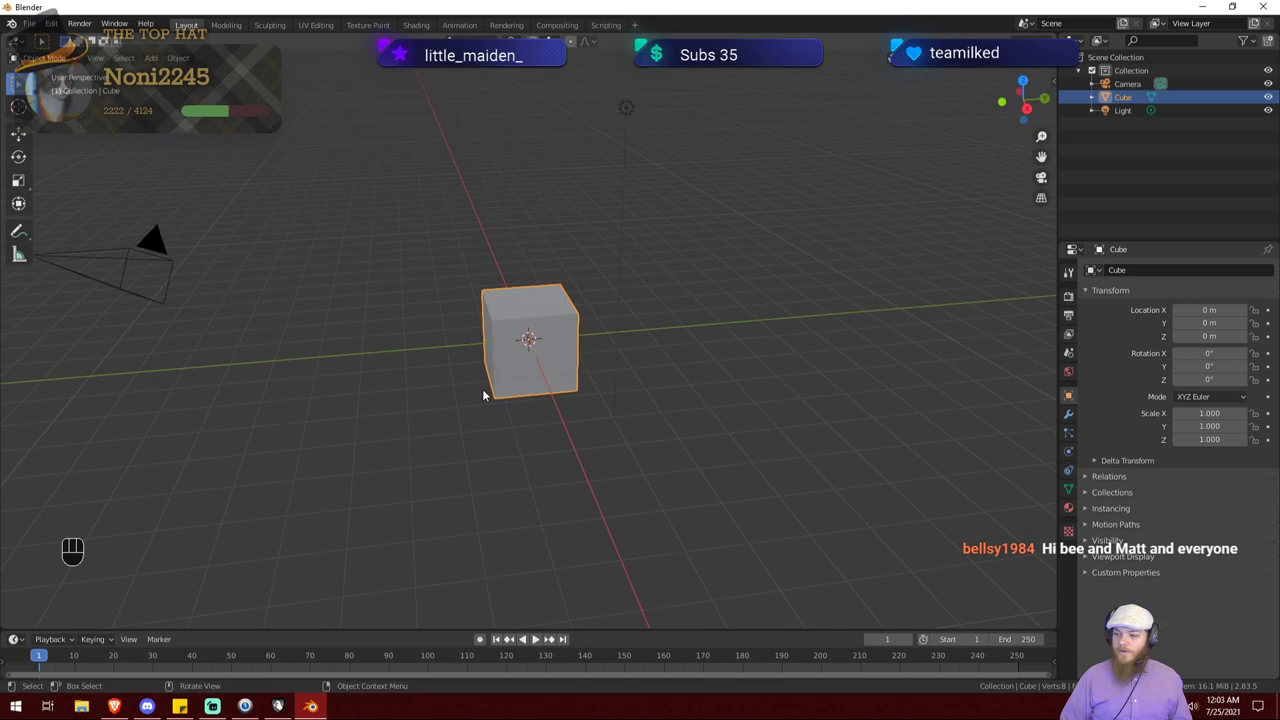
left_click_drag(511, 378, 521, 395)
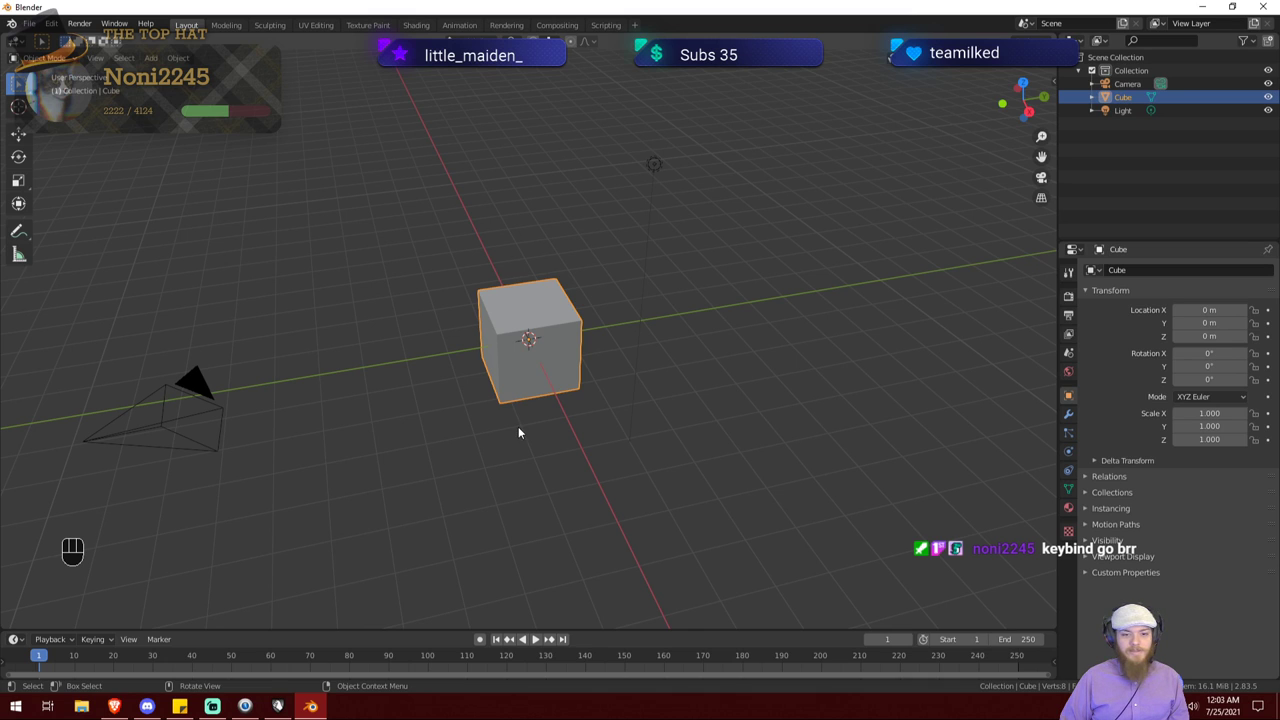
left_click_drag(520, 430, 508, 416)
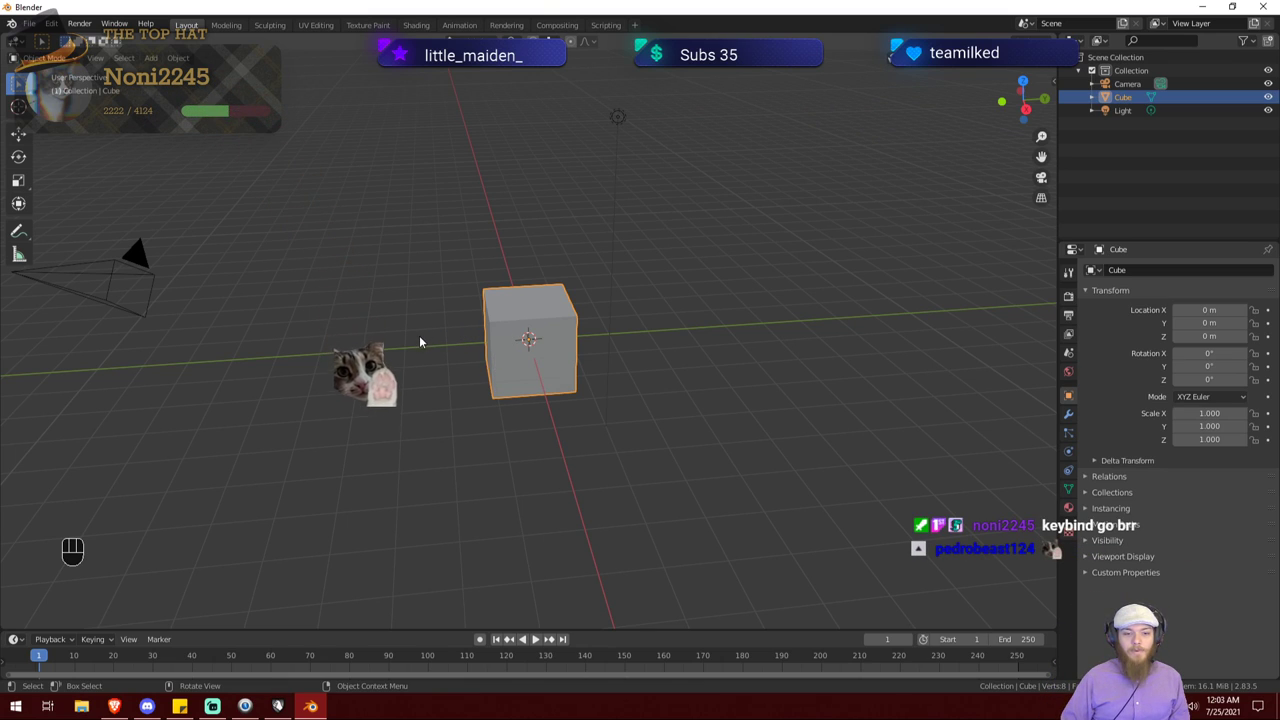
left_click_drag(421, 342, 441, 344)
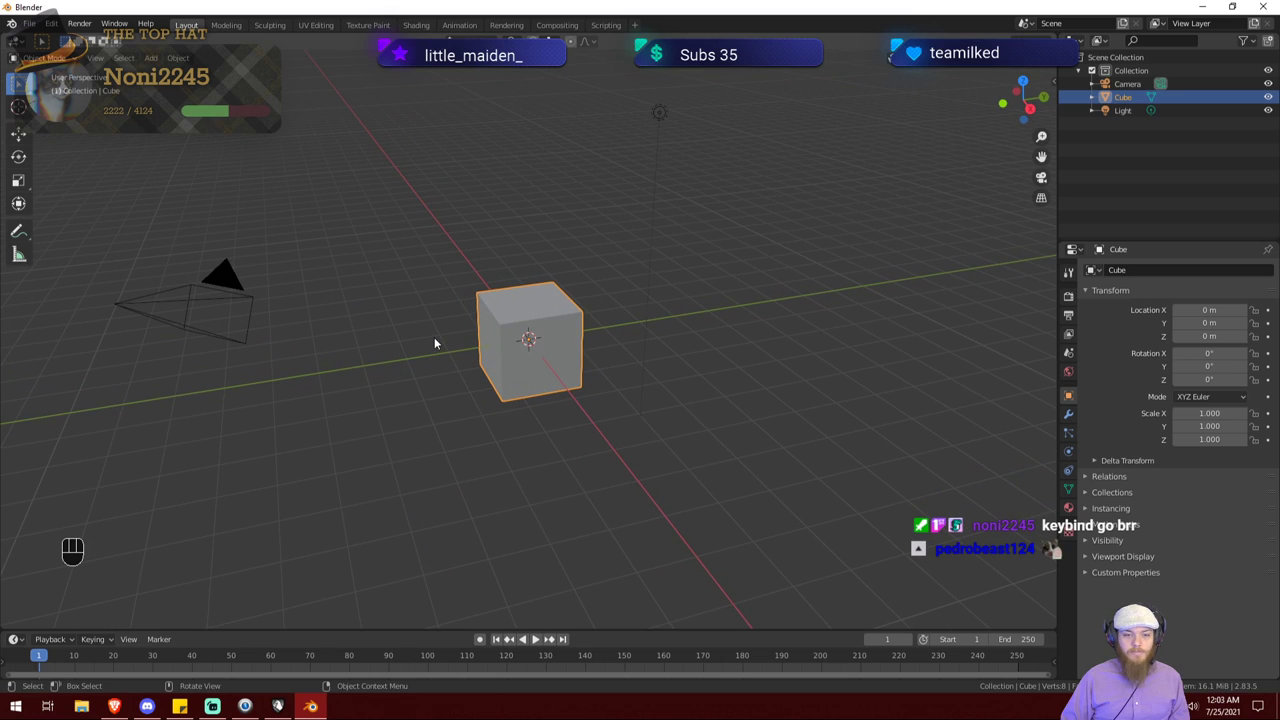
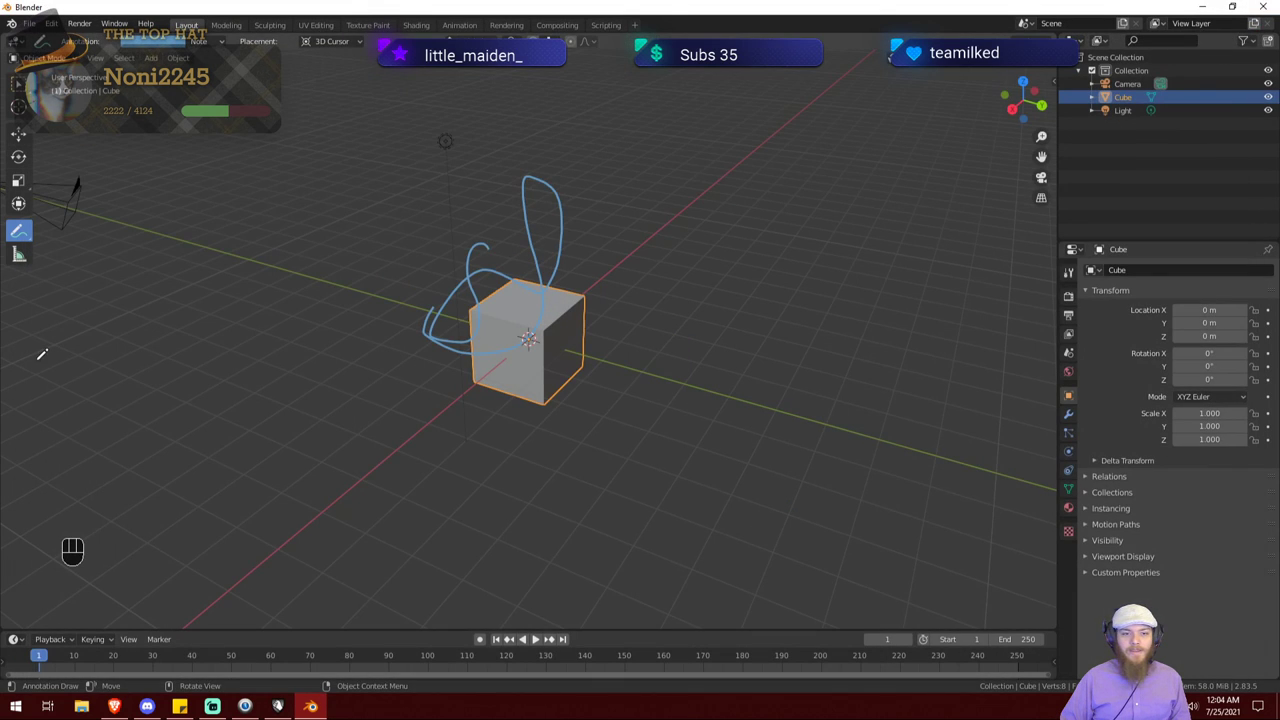
Step: Undo the annotation strokes, measure two distances across the scene and undo them
key("ctrl+z")
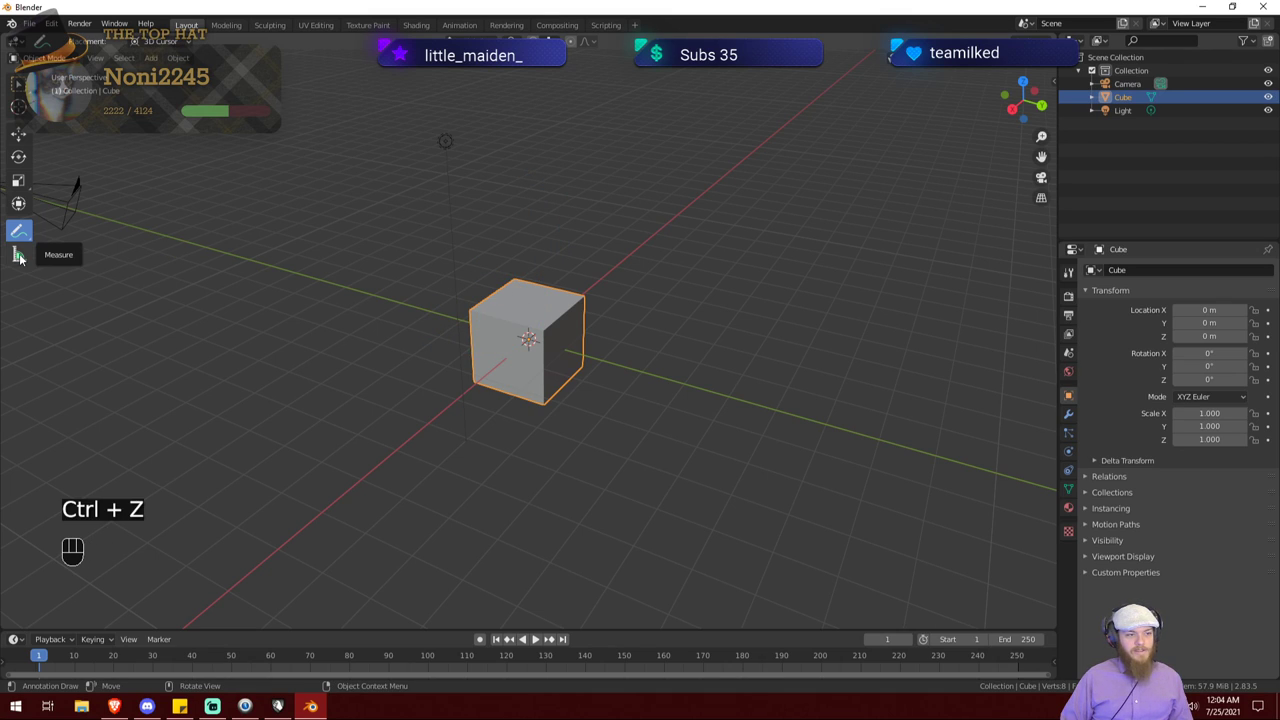
left_click(26, 260)
left_click_drag(346, 293, 761, 240)
left_click_drag(738, 416, 610, 412)
key("ctrl+z")
left_click_drag(572, 418, 674, 421)
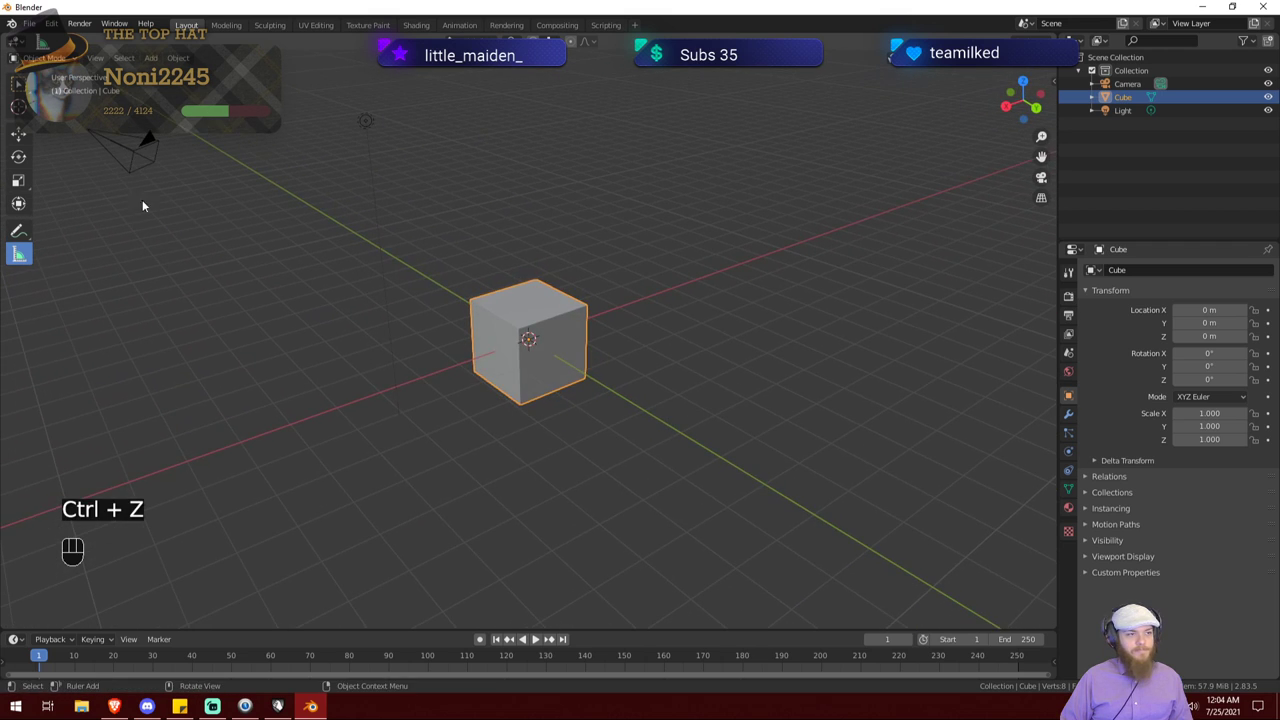
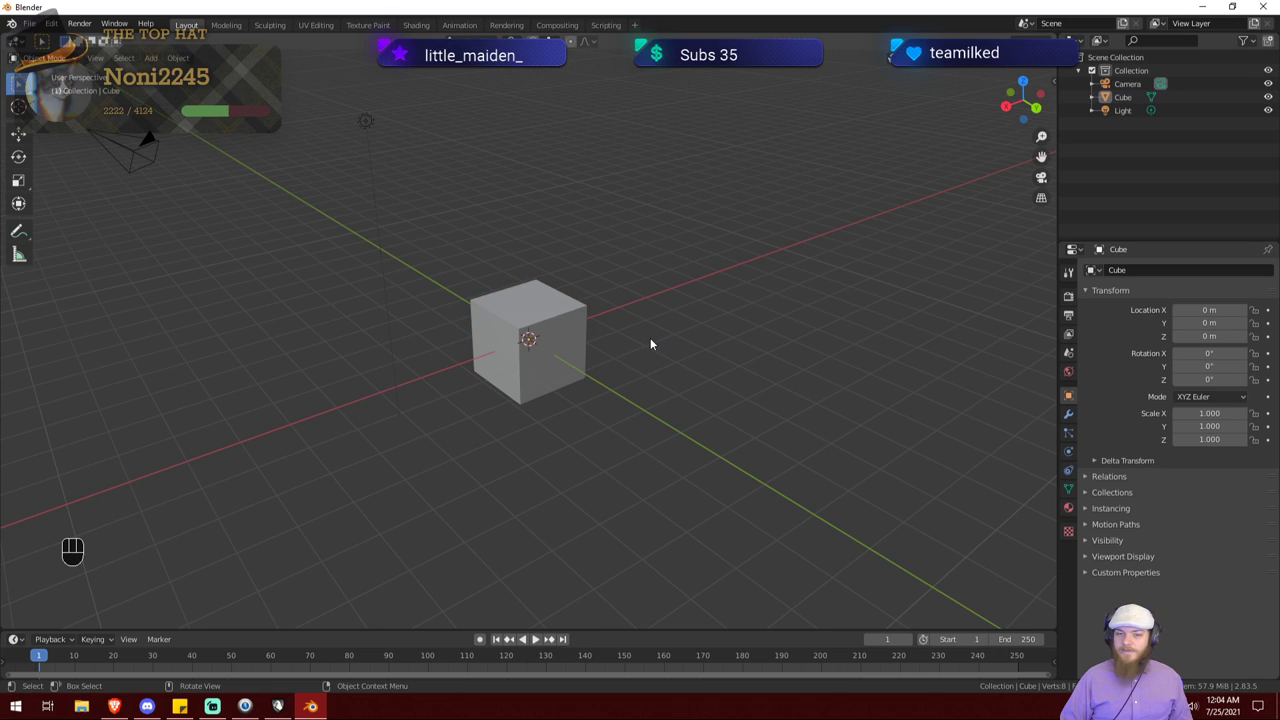
left_click(561, 331)
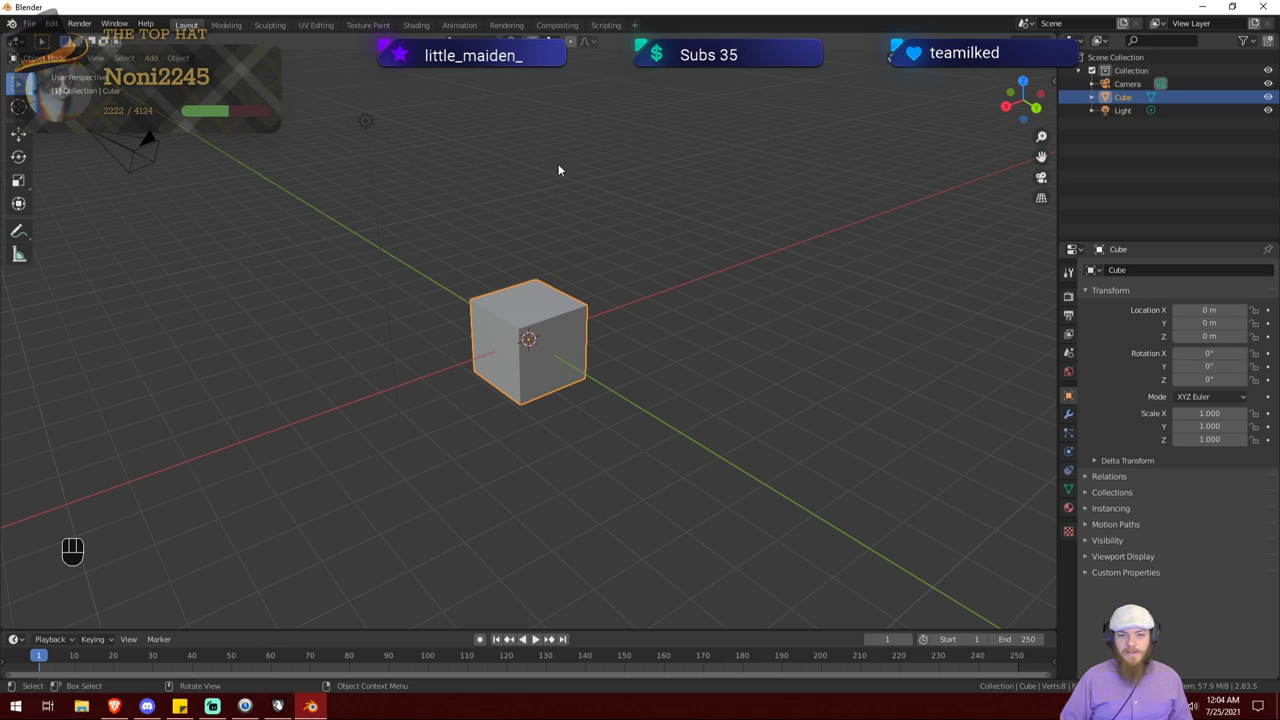
left_click_drag(563, 161, 796, 370)
left_click(419, 280)
left_click_drag(665, 309, 721, 317)
left_click_drag(753, 380, 870, 395)
left_click_drag(799, 320, 806, 307)
left_click(578, 341)
left_click(643, 328)
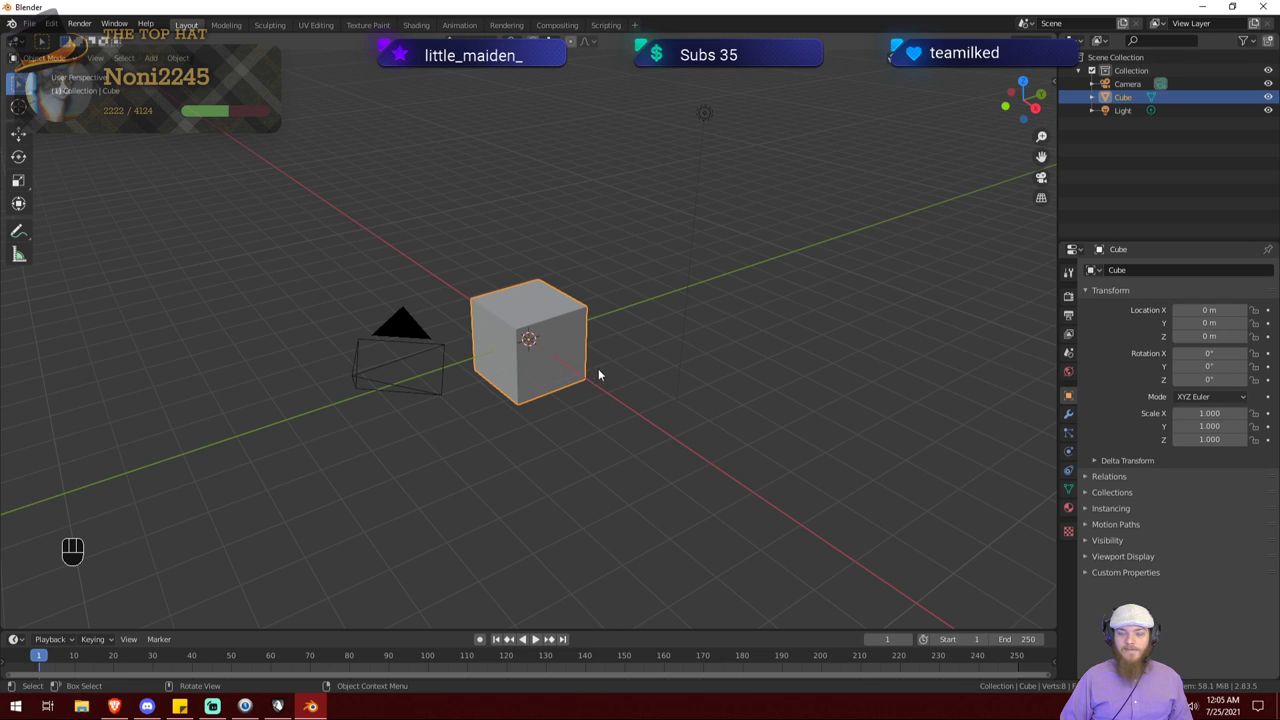
left_click(570, 326)
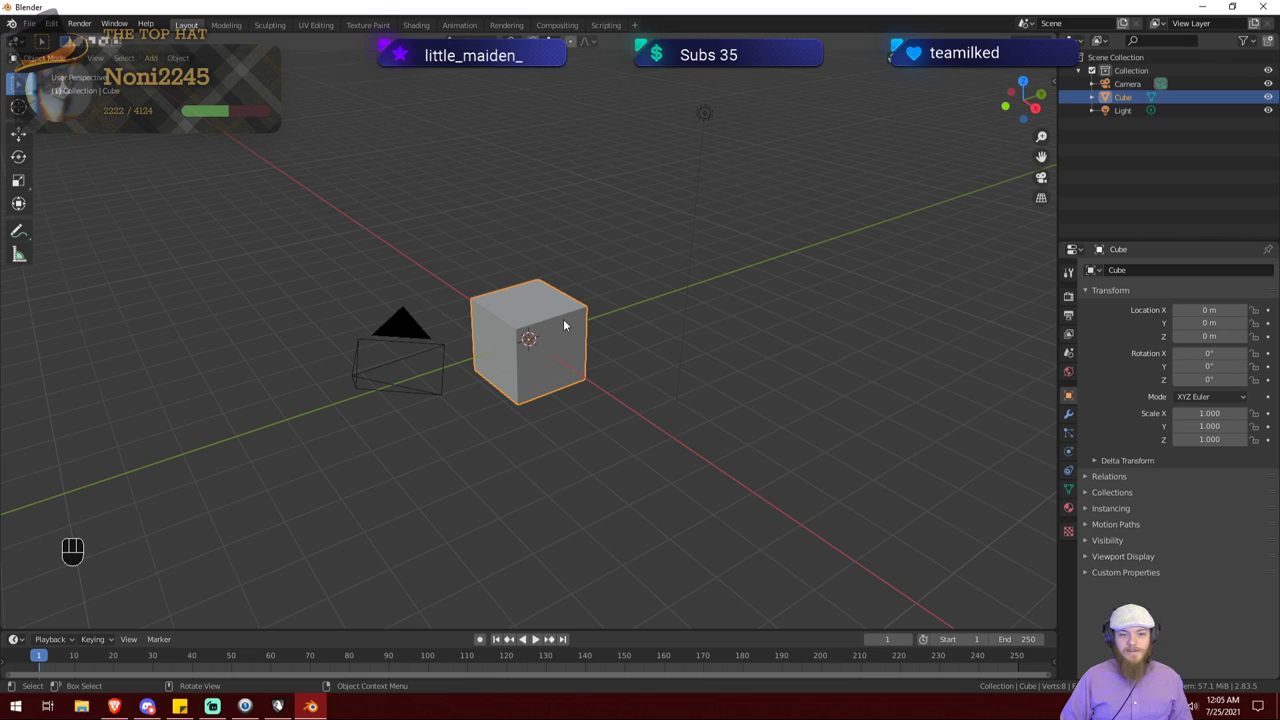
key("g")
key("z")
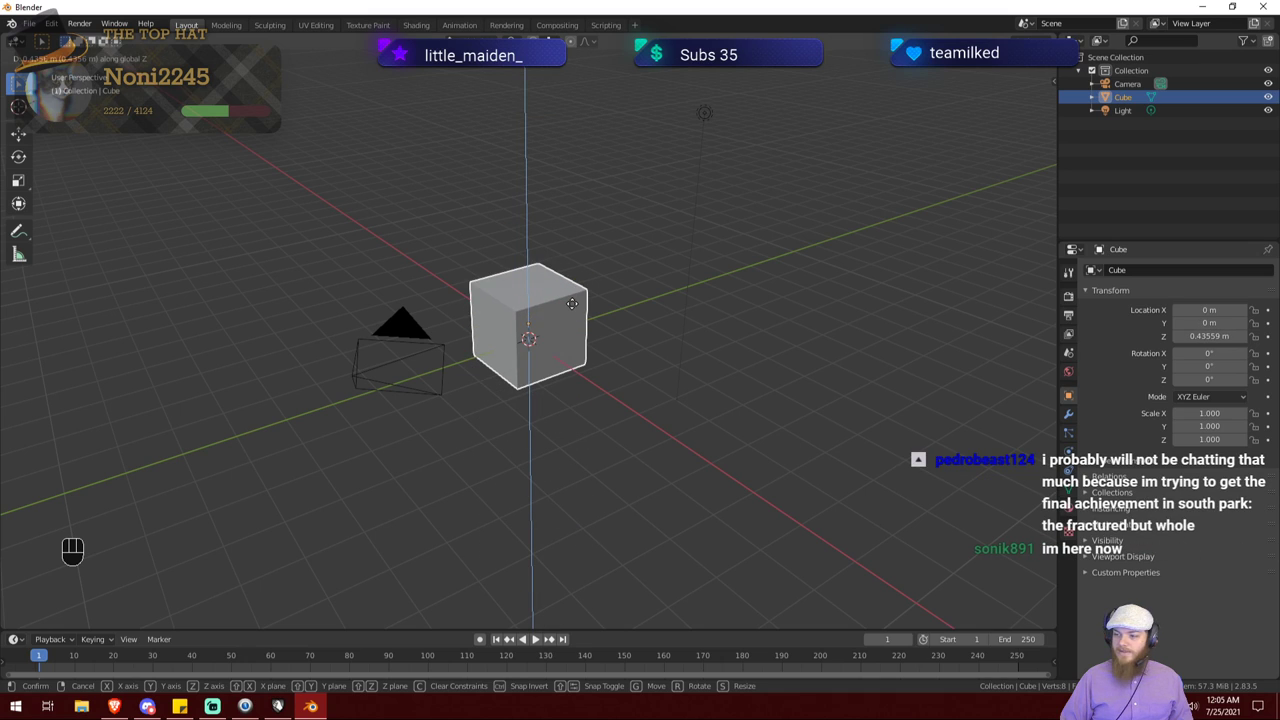
right_click(579, 310)
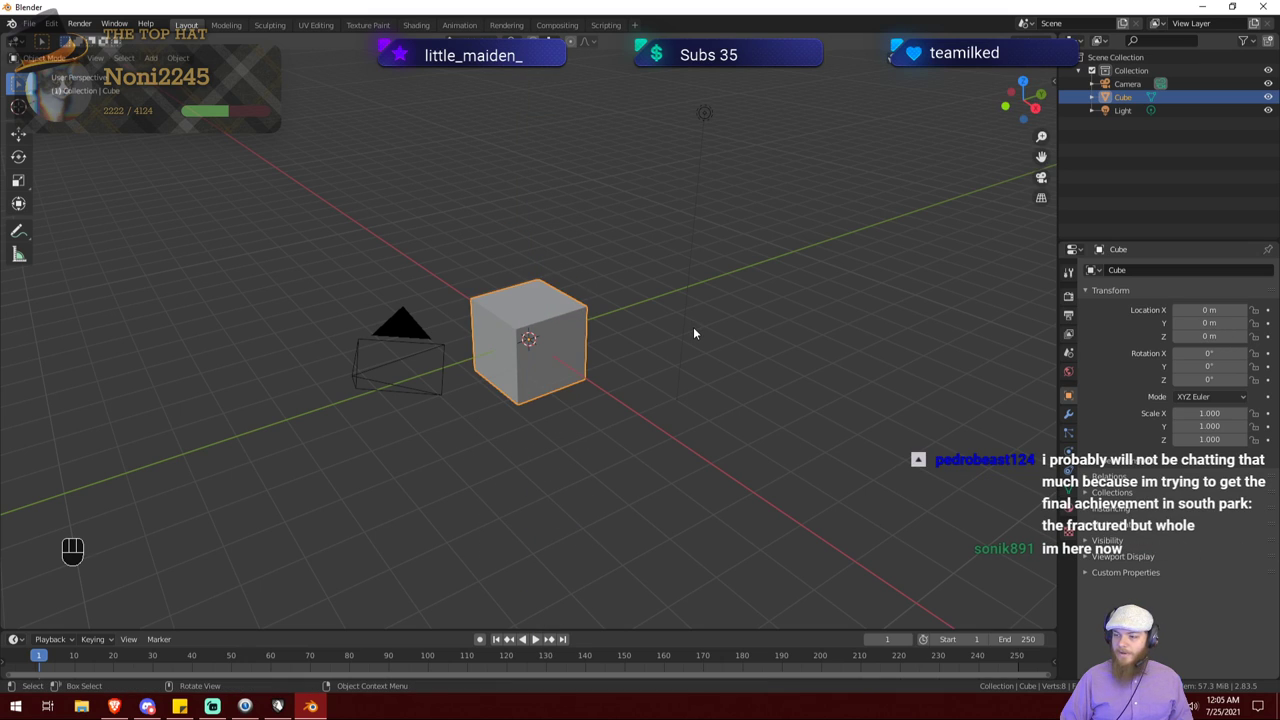
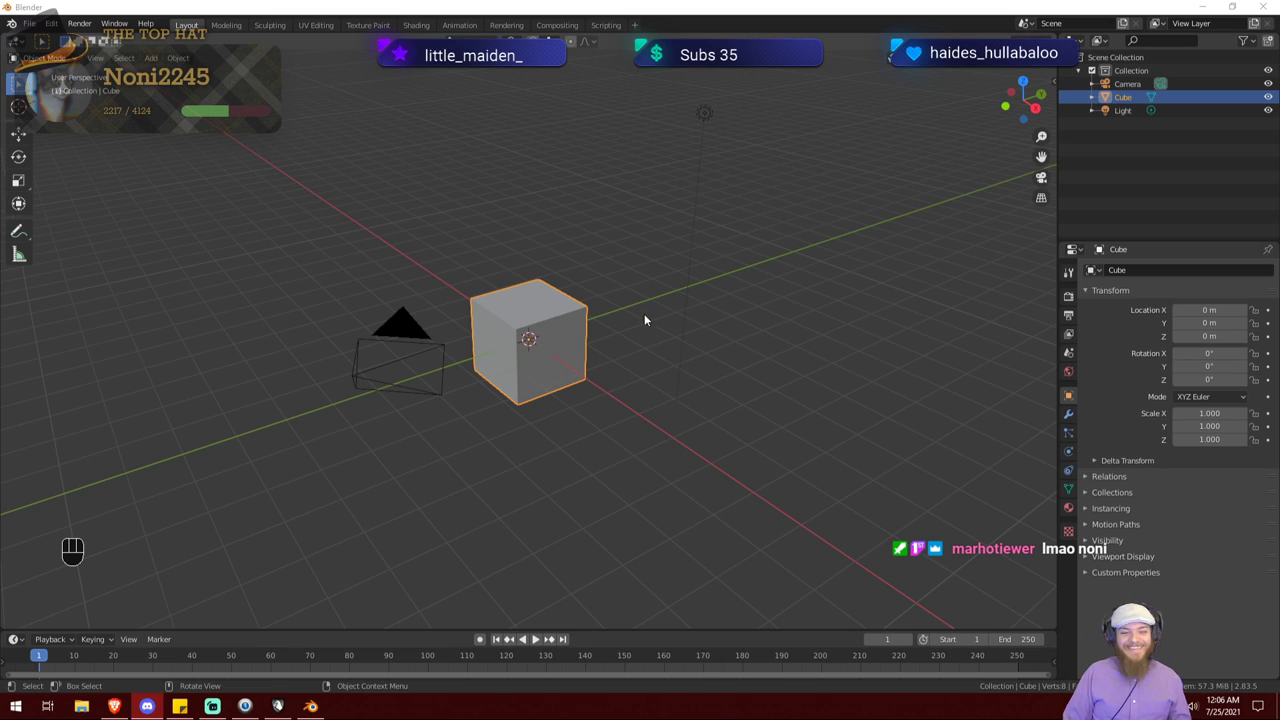
Step: Drag the cube with the Move gizmo to about X 3.05 m, Y −4.05 m on the ground
middle_click(625, 333)
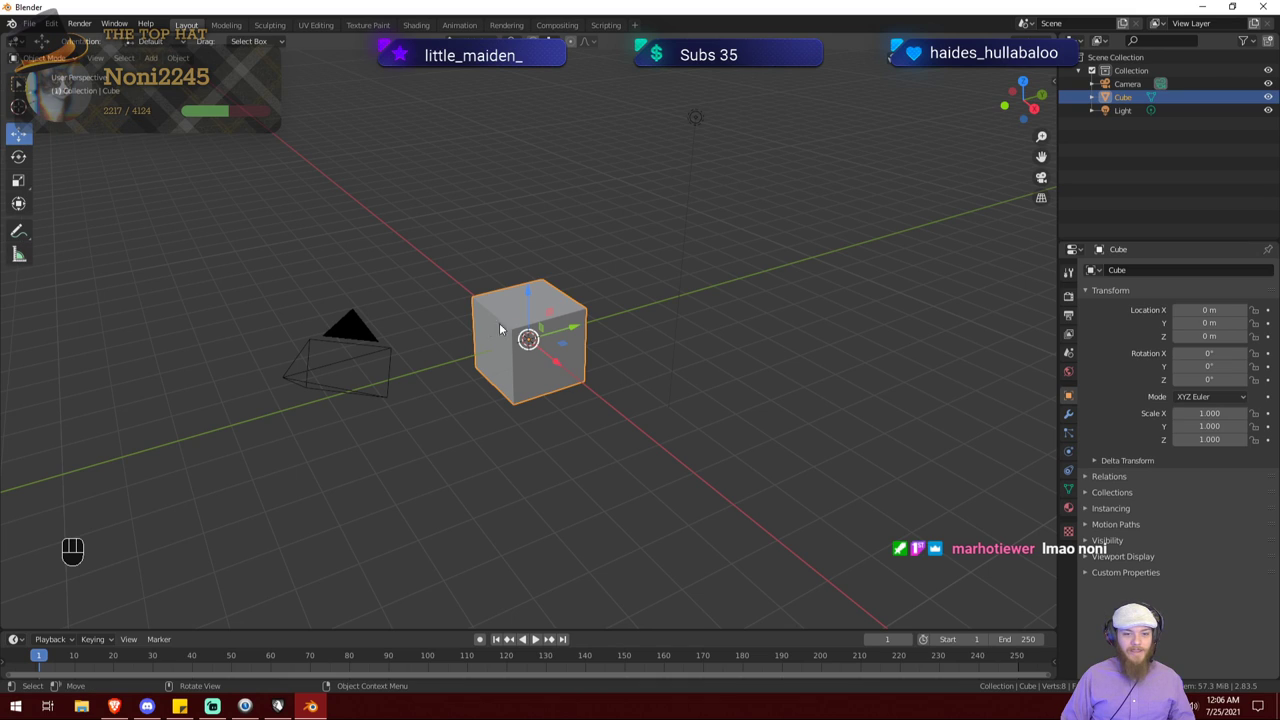
left_click(664, 263)
left_click(913, 268)
left_click(901, 283)
left_click(845, 158)
left_click(799, 130)
left_click_drag(565, 100, 474, 128)
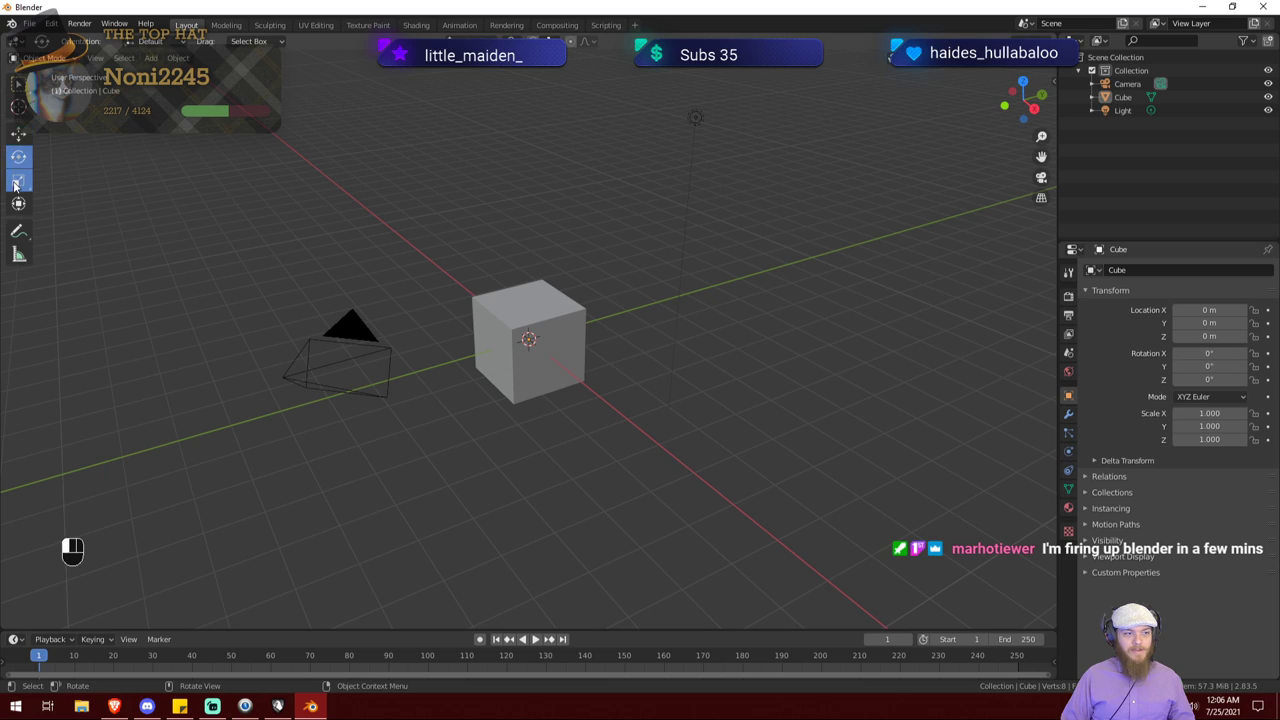
left_click(19, 142)
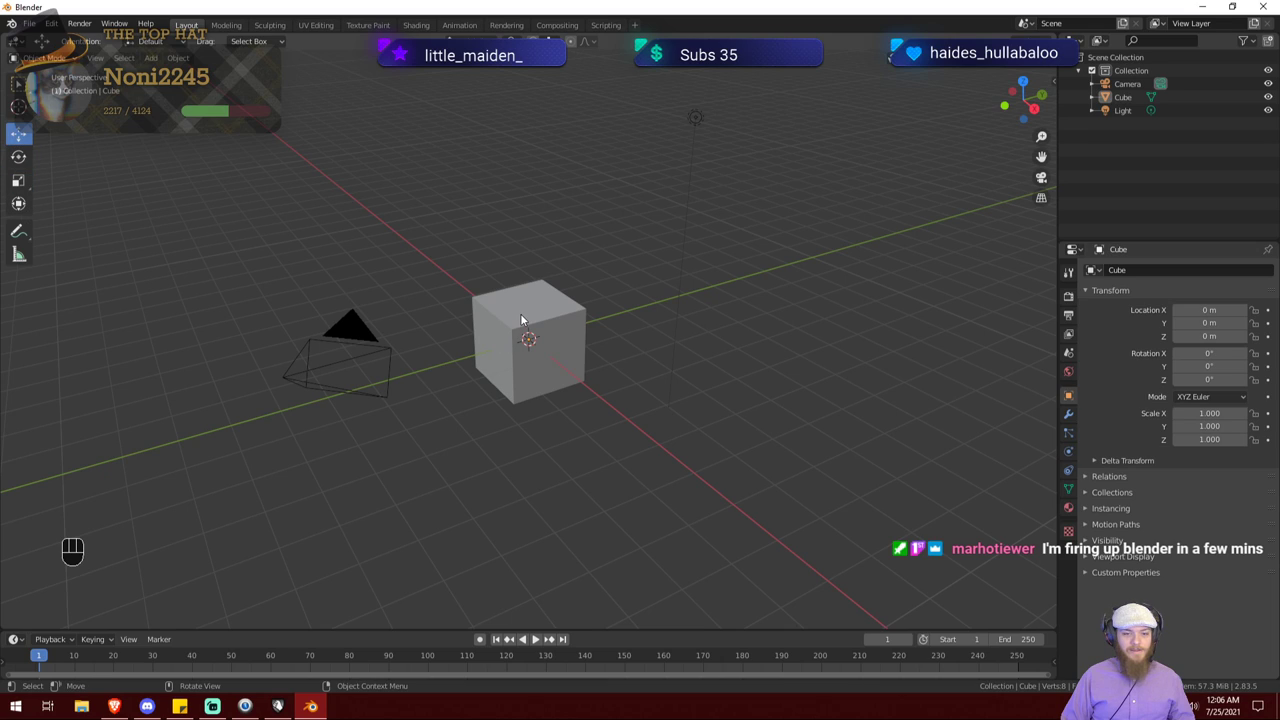
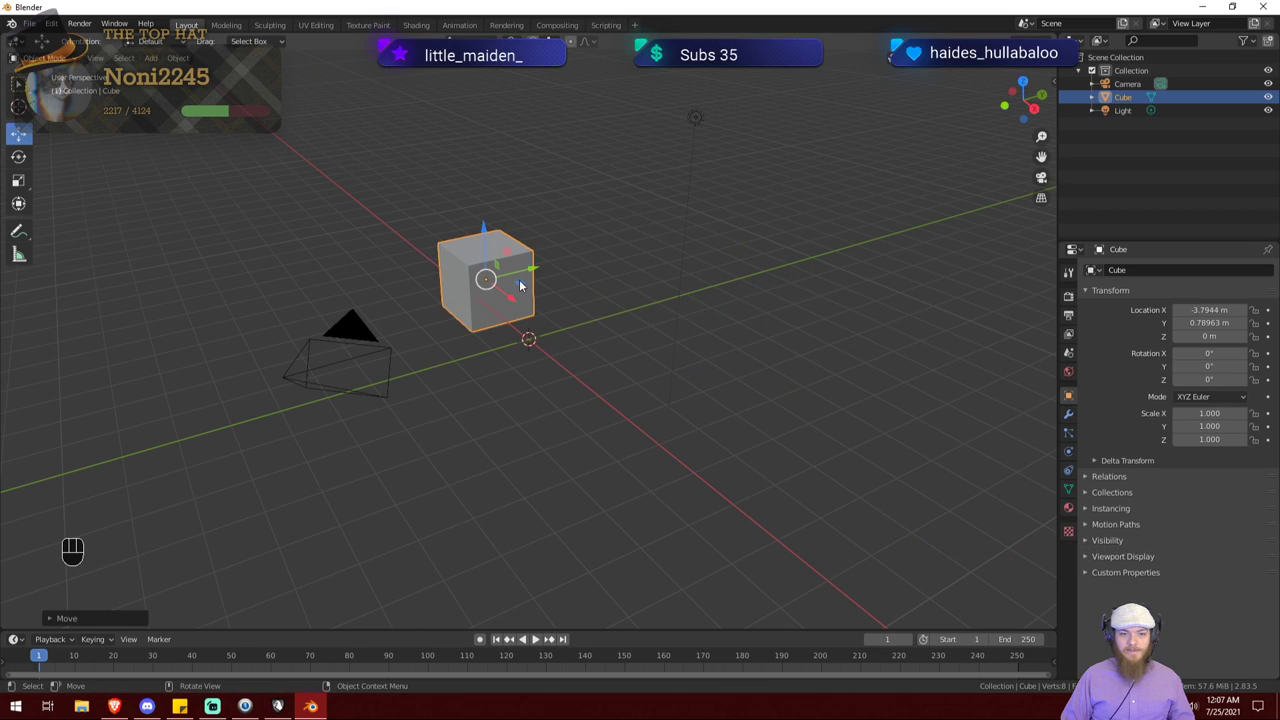
left_click_drag(524, 290, 462, 469)
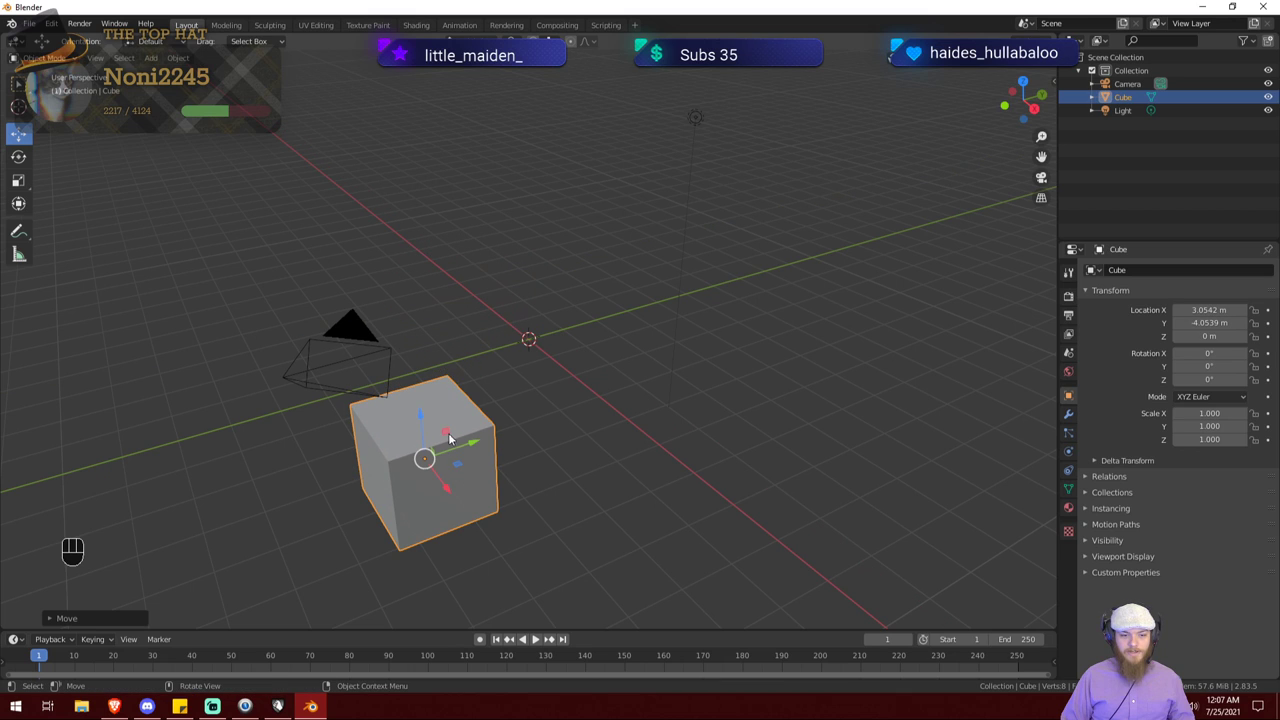
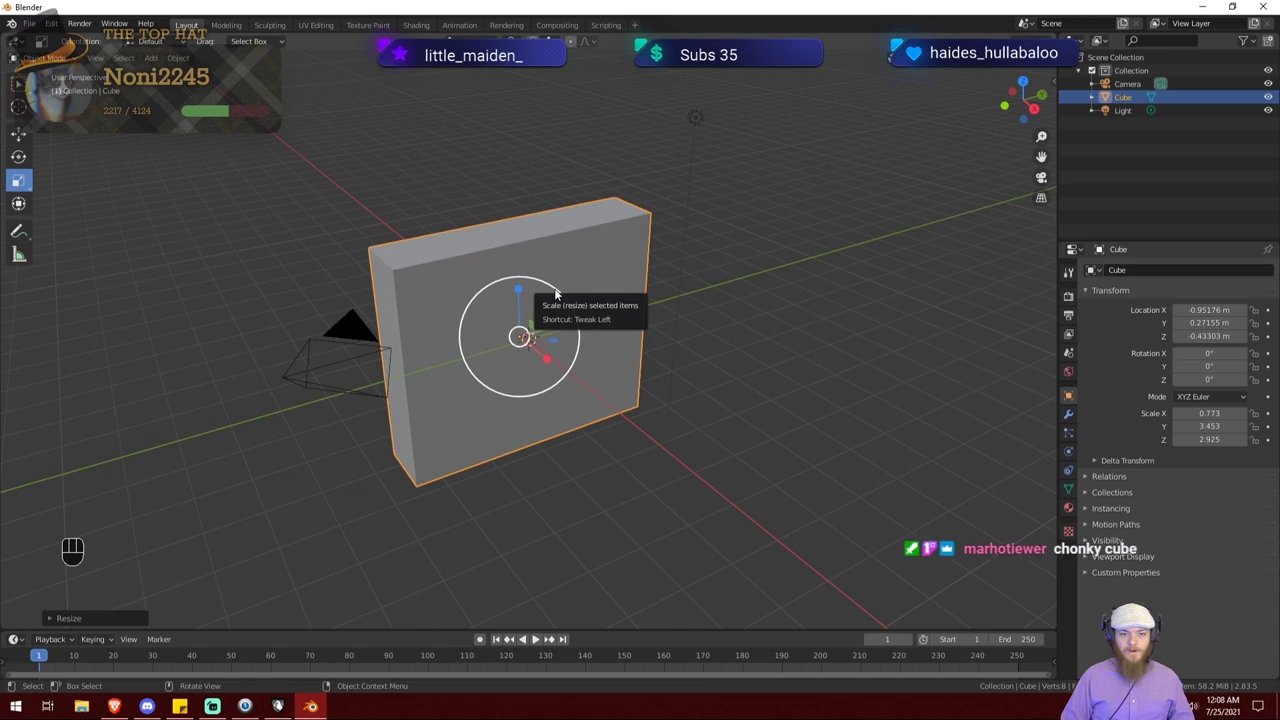
Step: Scale the stretched slab, then undo back to the cube's original proportions
left_click_drag(563, 292, 563, 320)
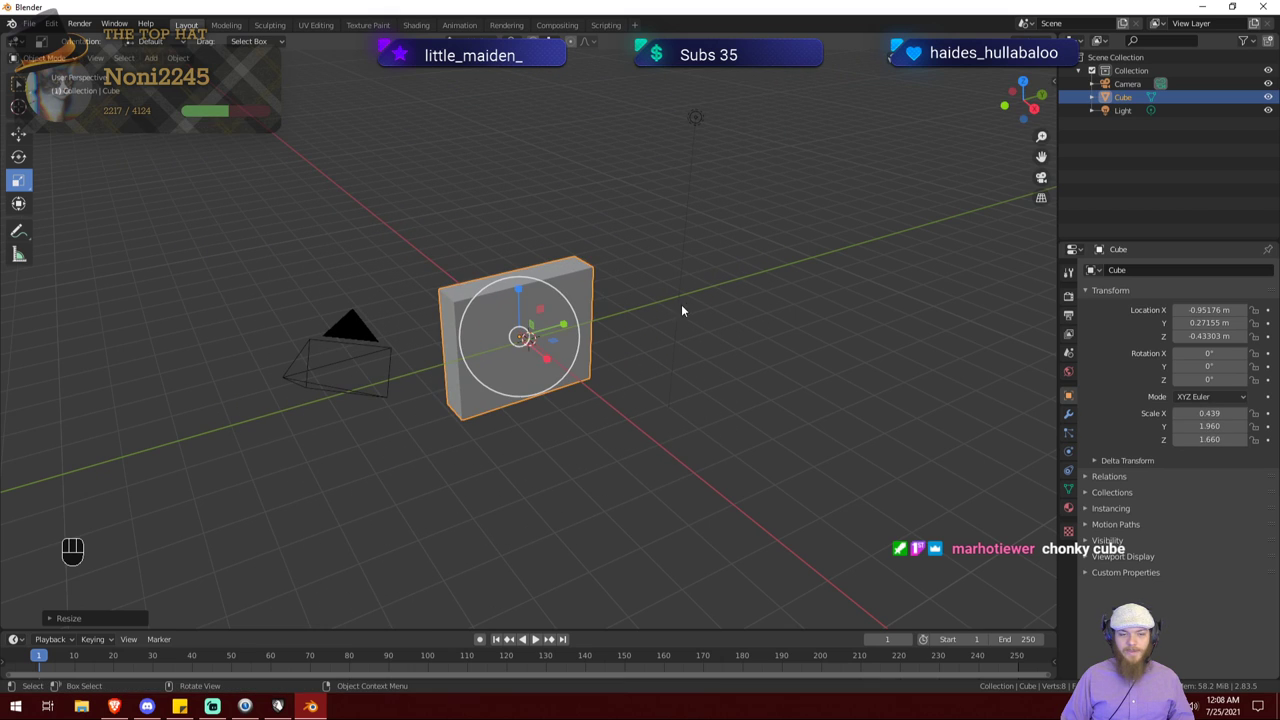
key("ctrl+z")
key("ctrl+z")
key("ctrl+z")
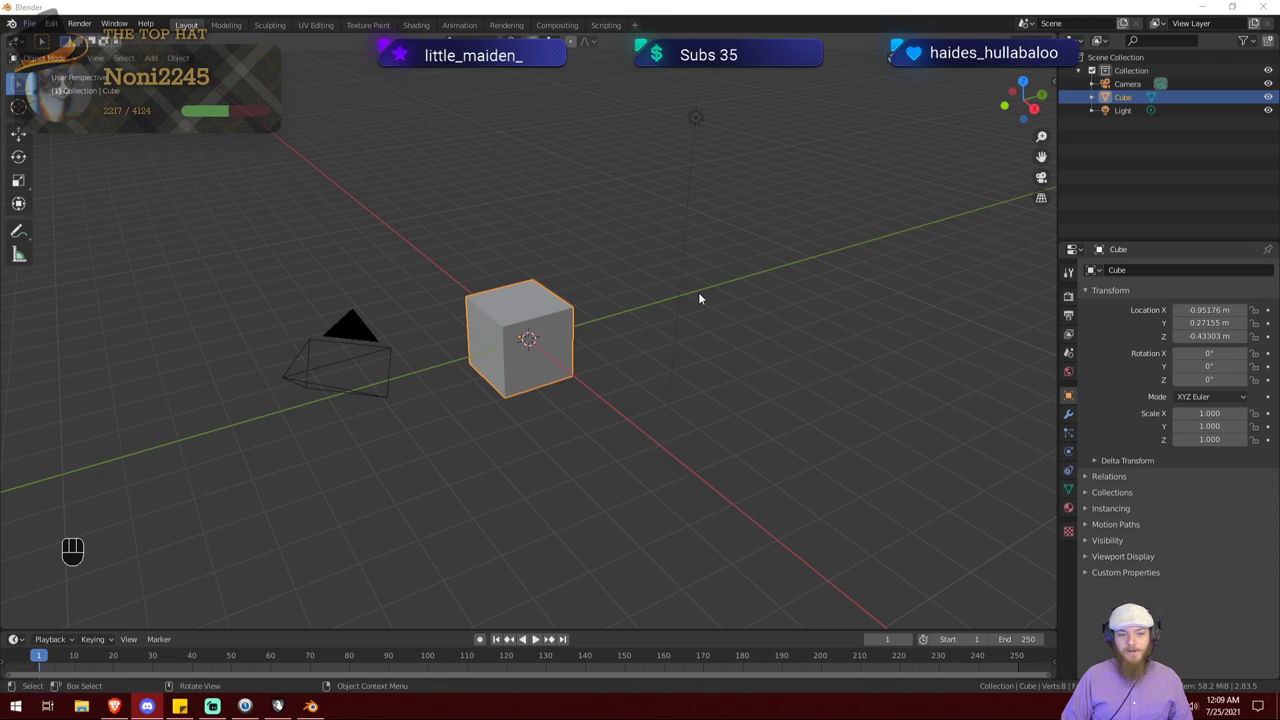
left_click(341, 368)
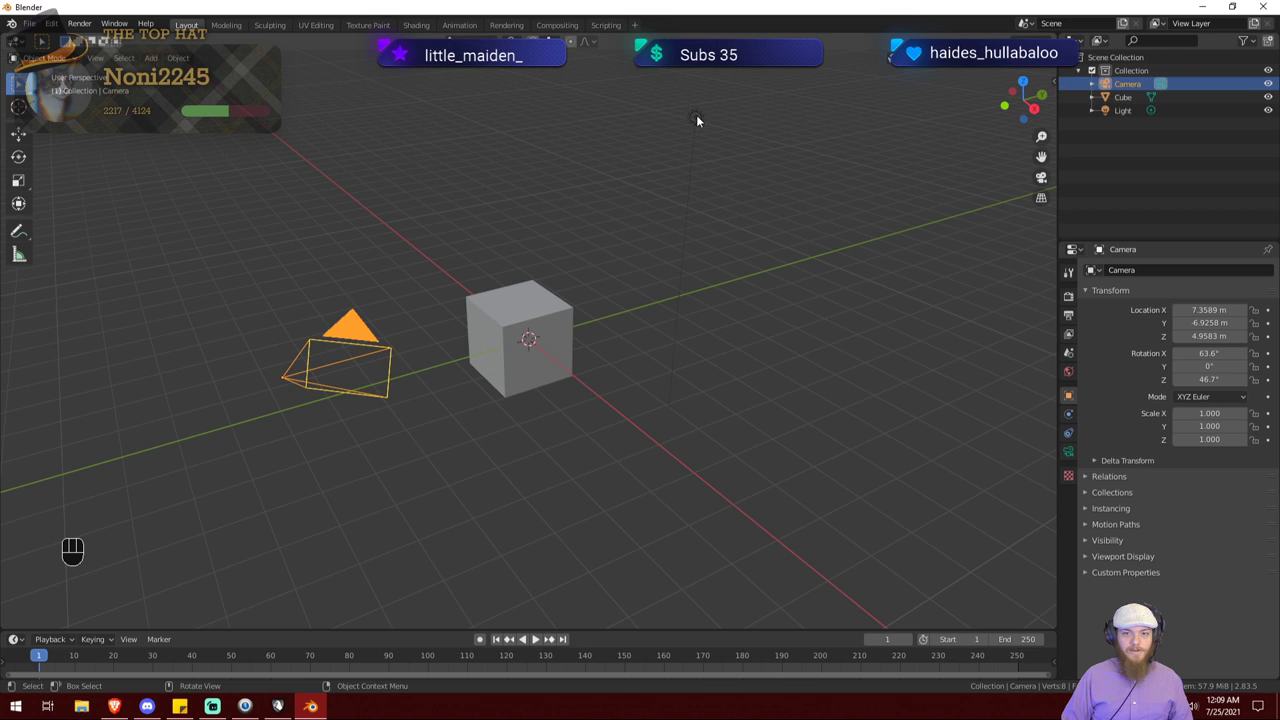
left_click(704, 120)
left_click_drag(545, 220, 795, 280)
left_click_drag(795, 280, 595, 284)
left_click_drag(437, 298, 693, 274)
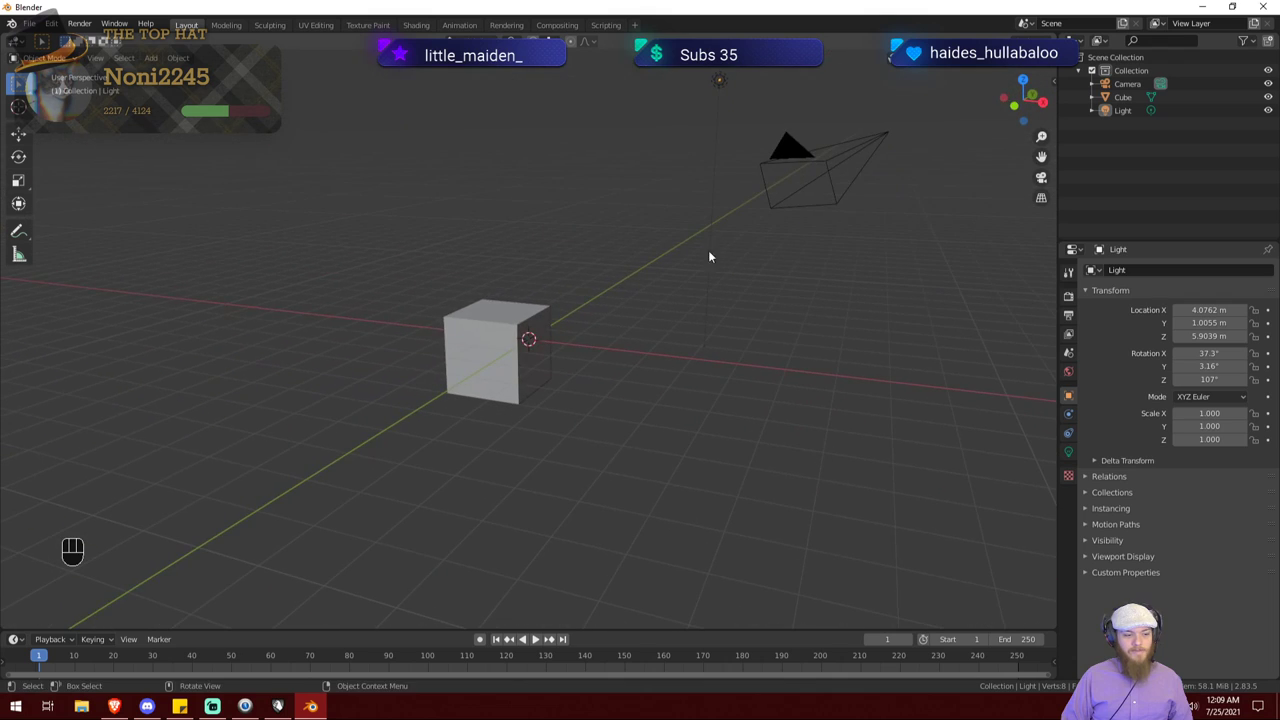
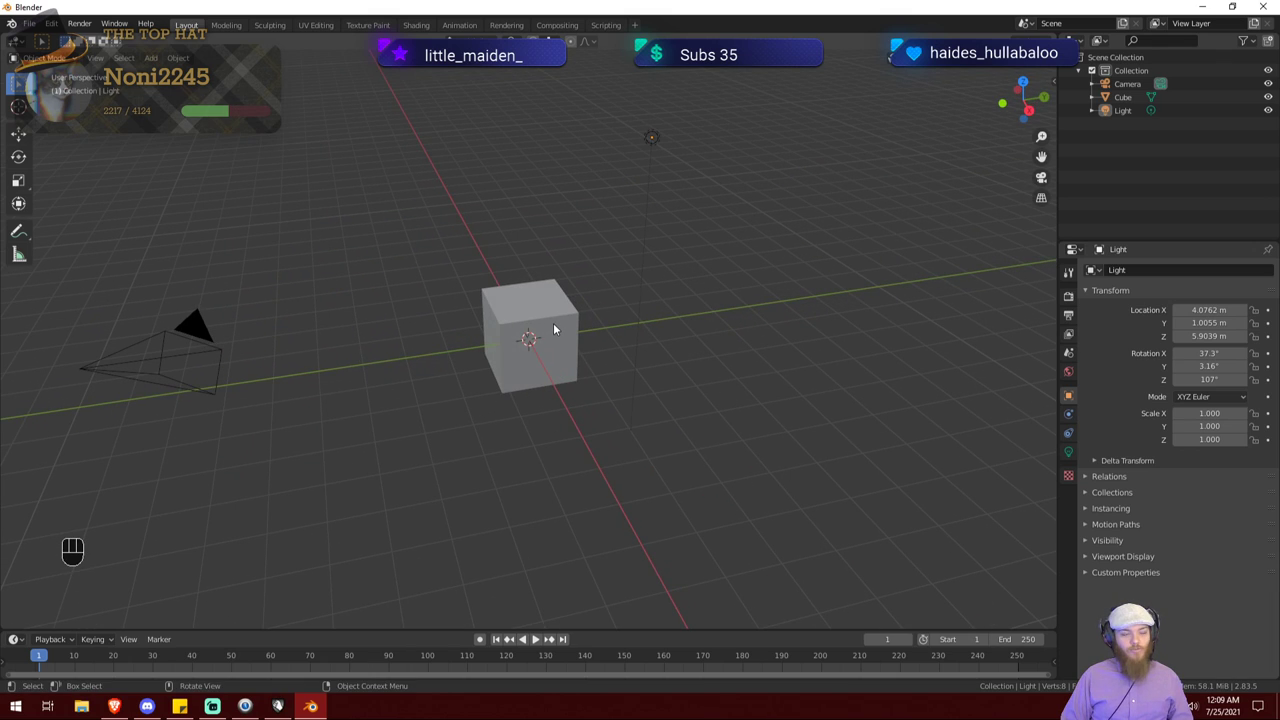
left_click(567, 328)
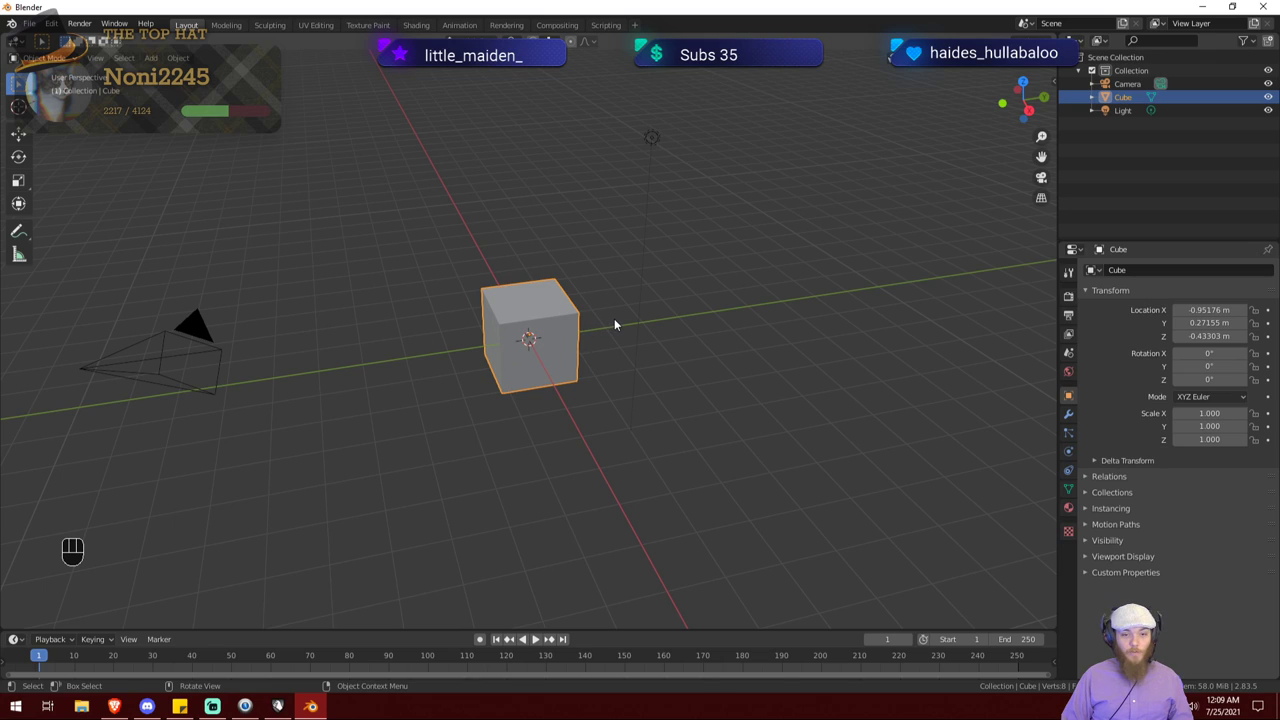
key("g")
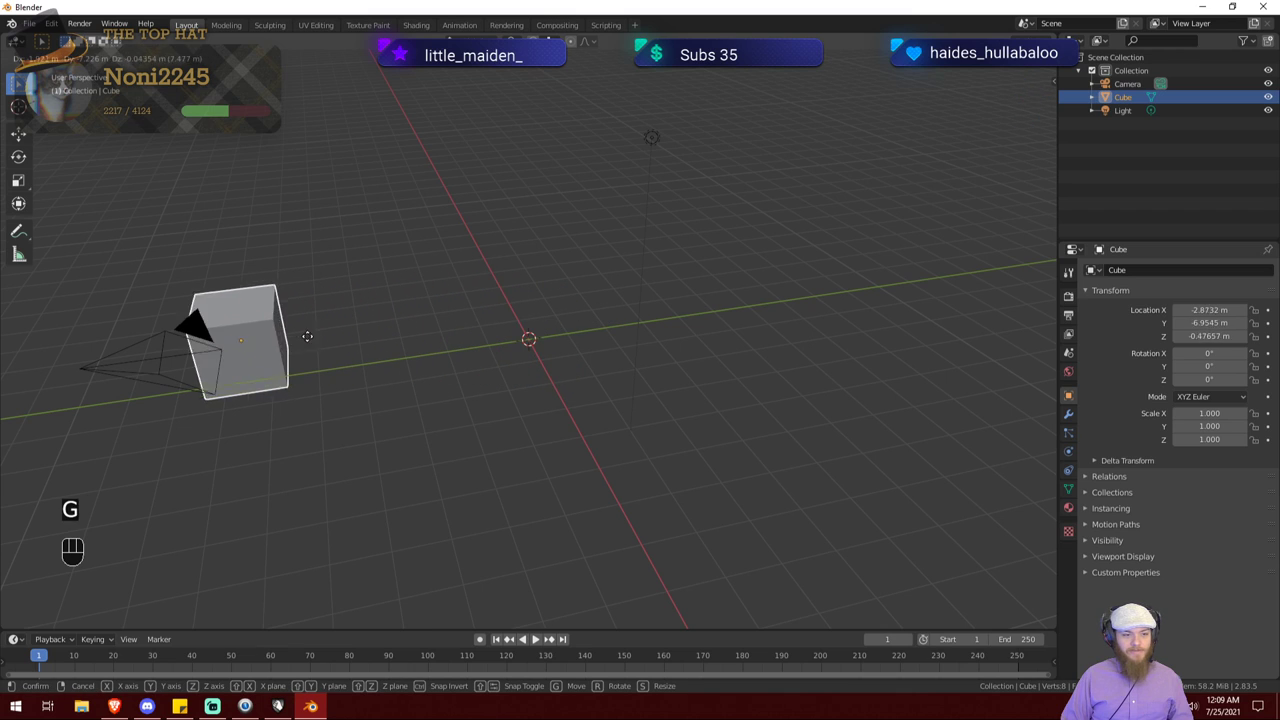
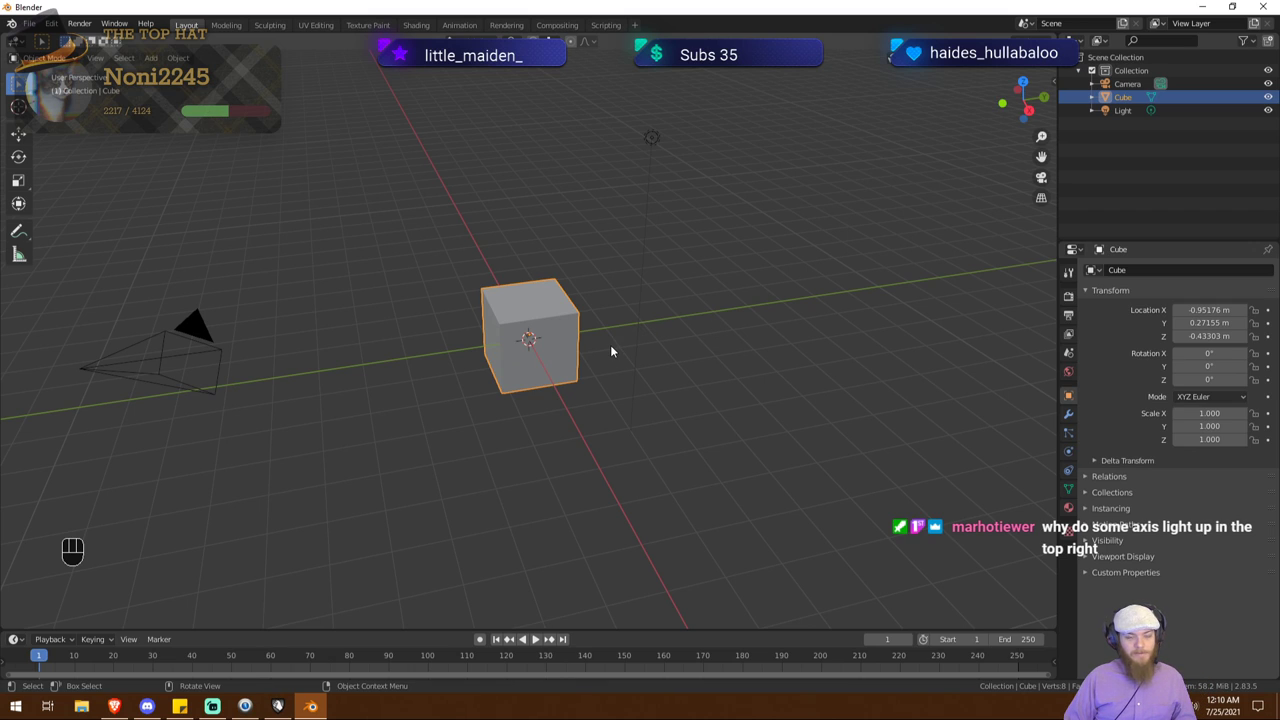
key("g")
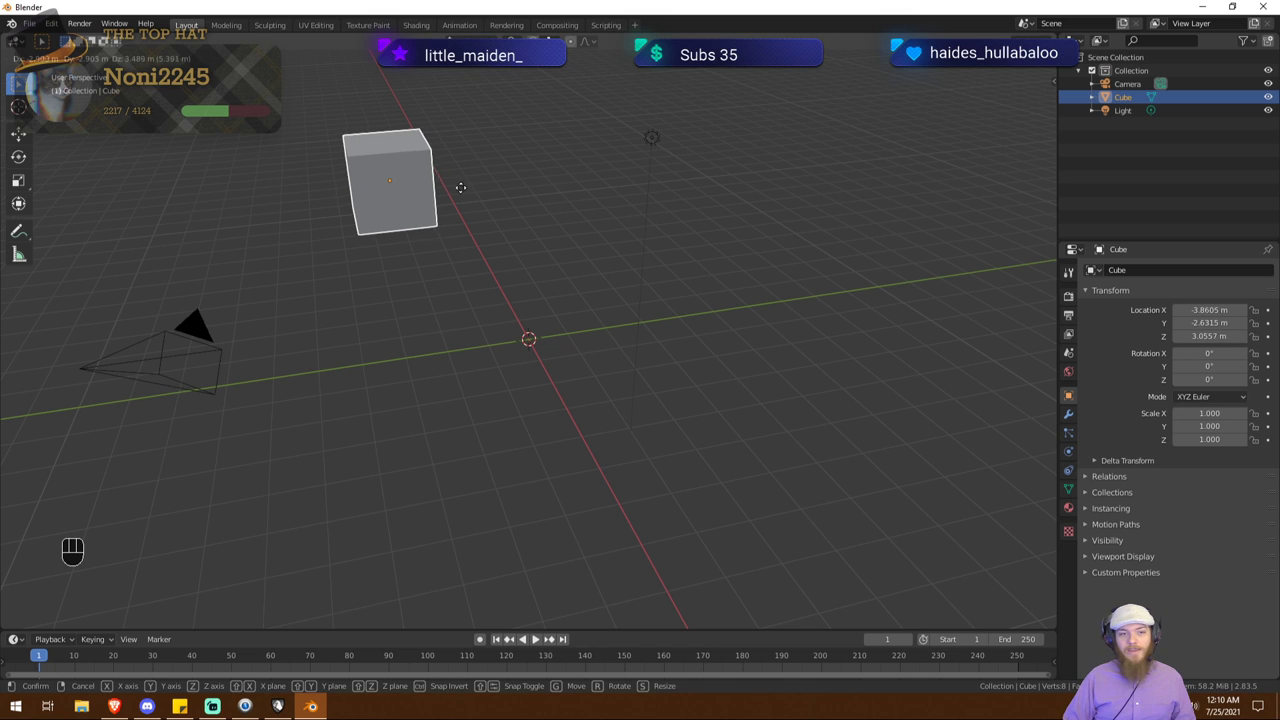
right_click(422, 161)
left_click_drag(590, 300, 467, 305)
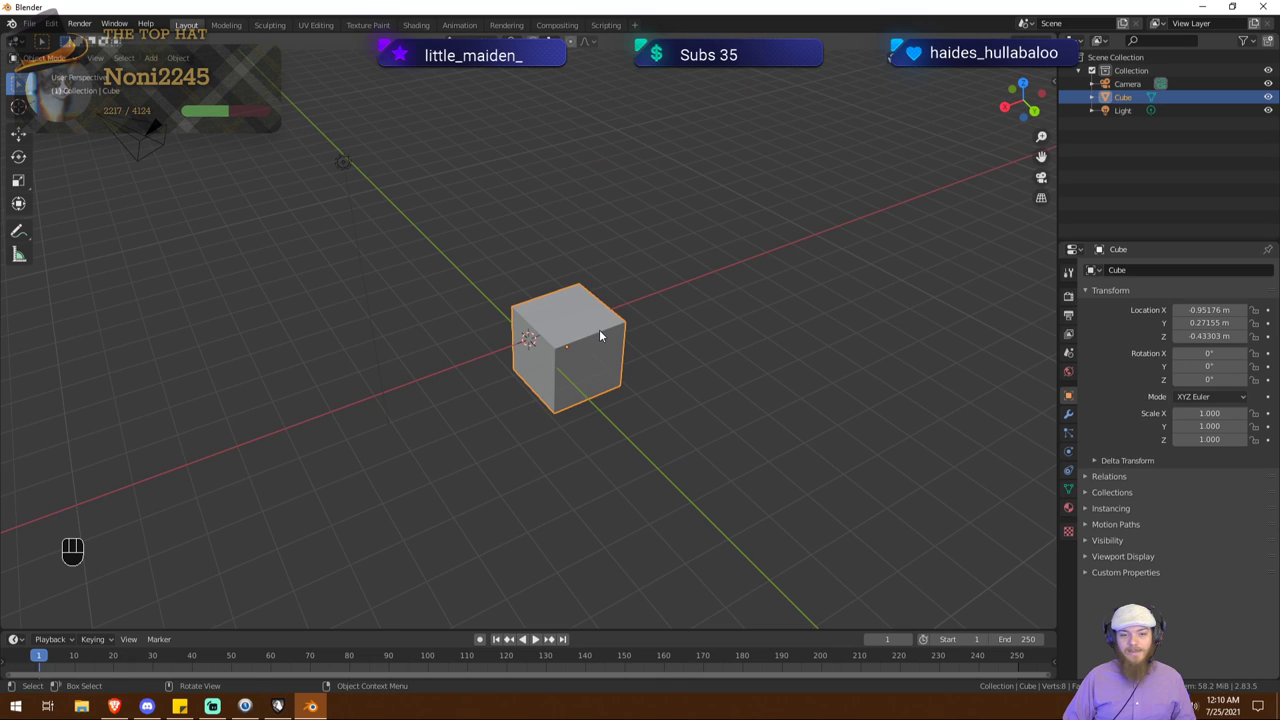
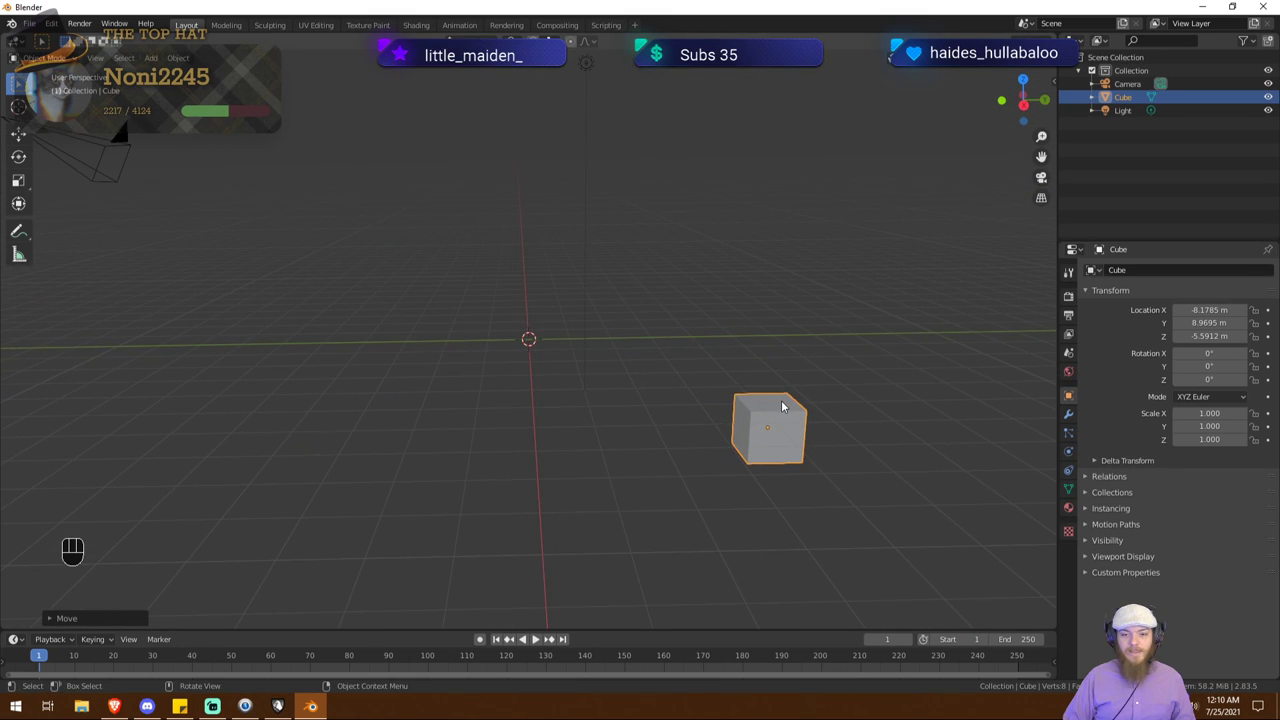
key("g")
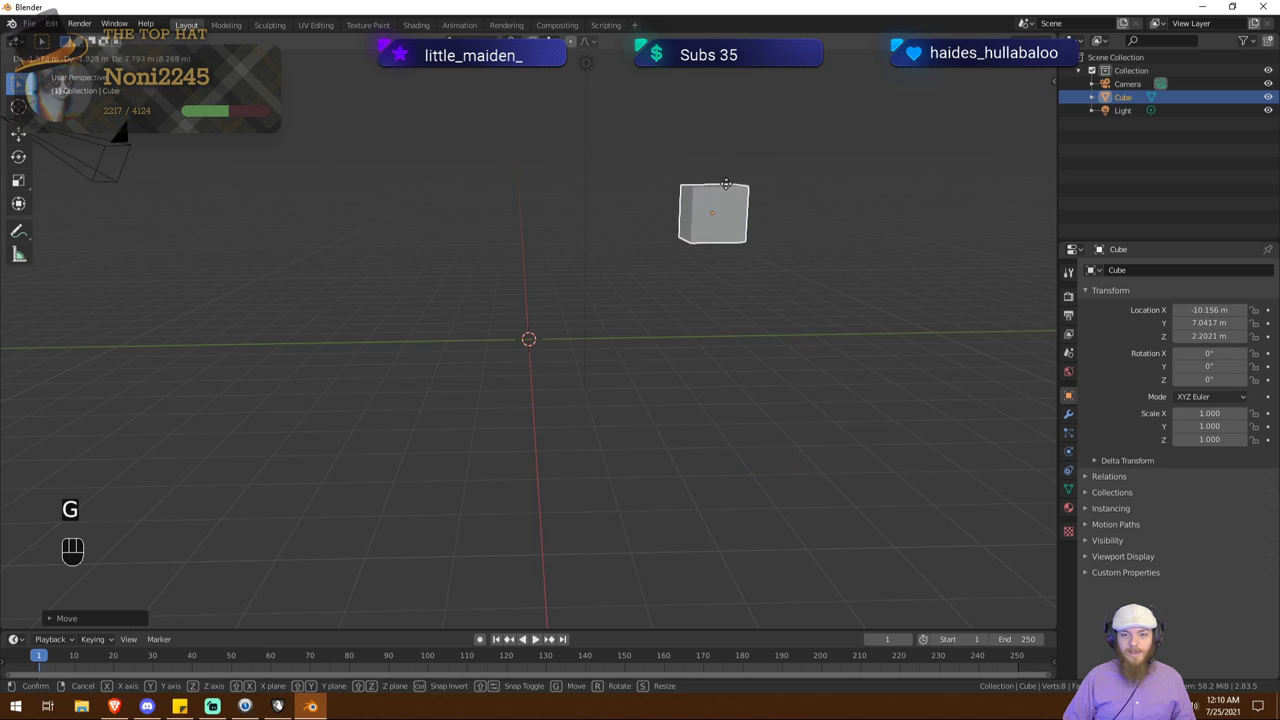
left_click(731, 187)
left_click_drag(803, 272, 863, 202)
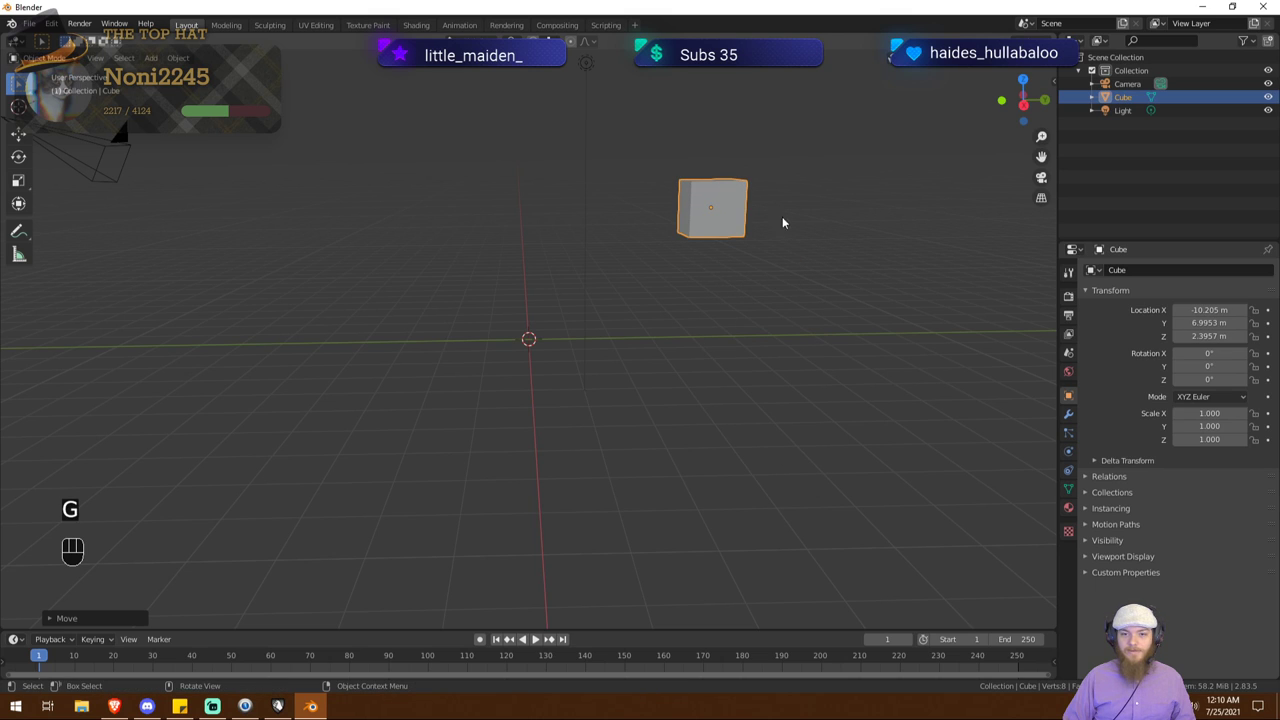
left_click_drag(830, 262, 813, 274)
key("g")
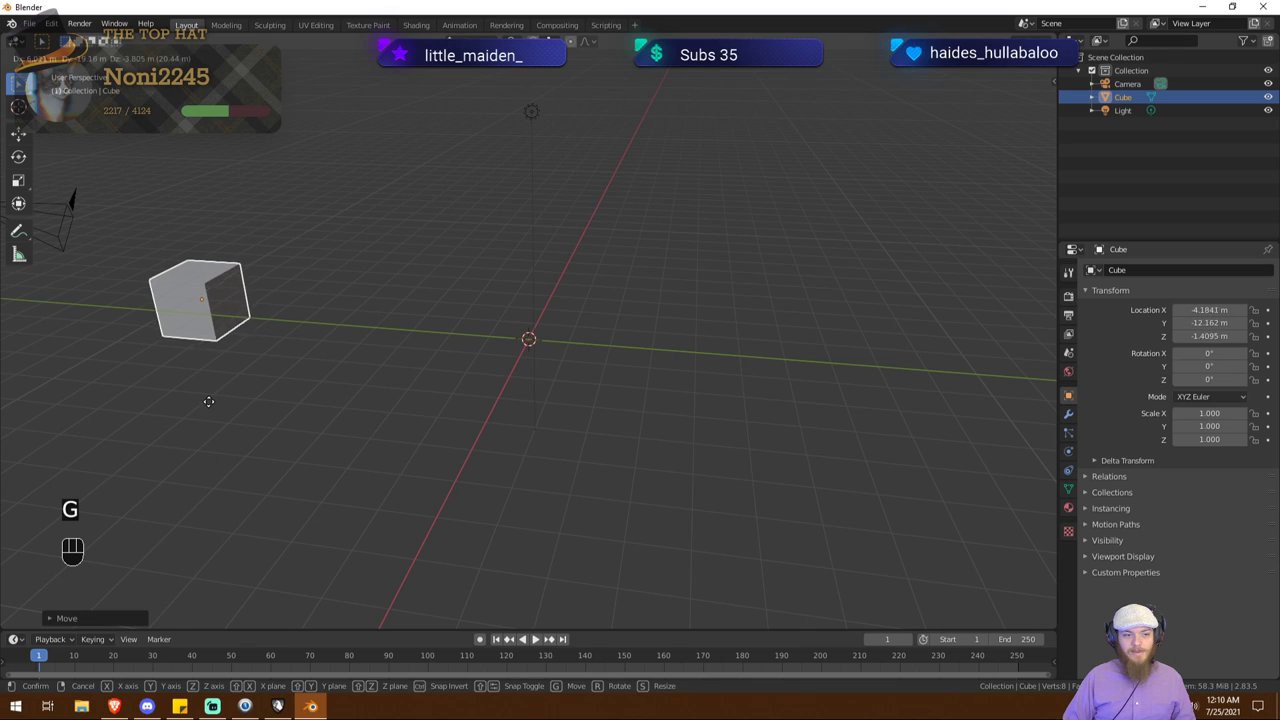
right_click(187, 381)
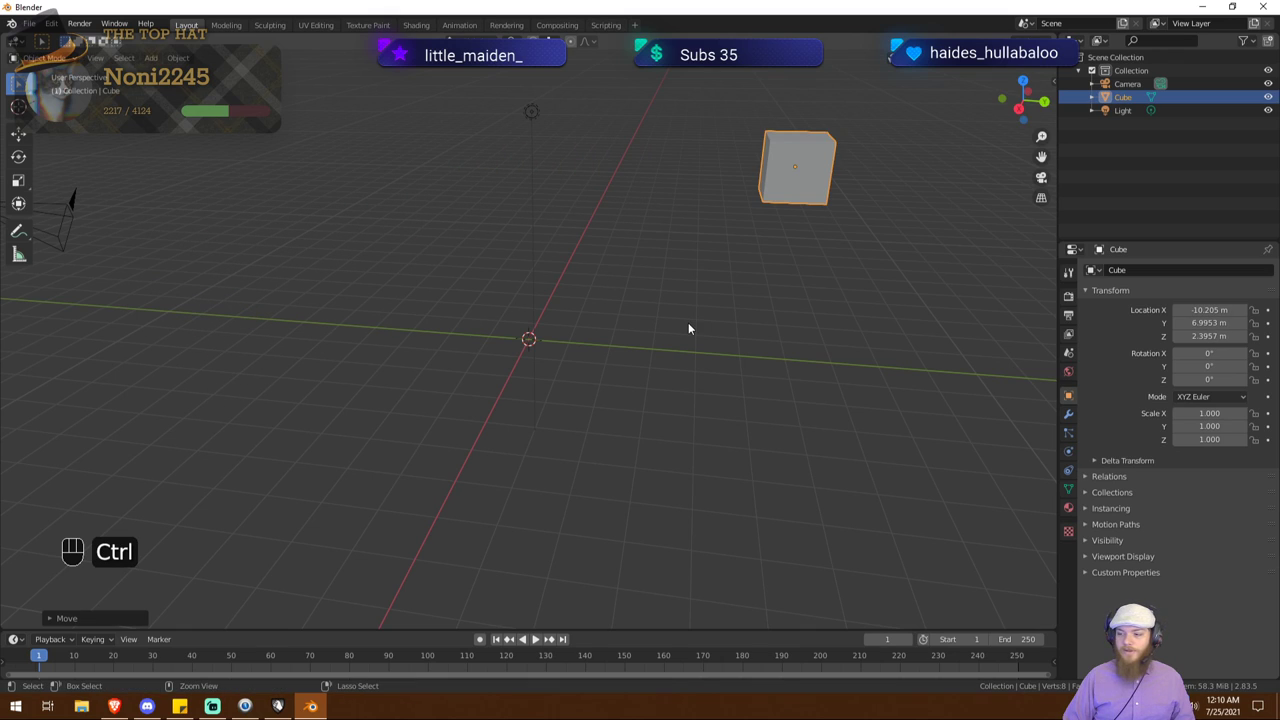
key("ctrl+z")
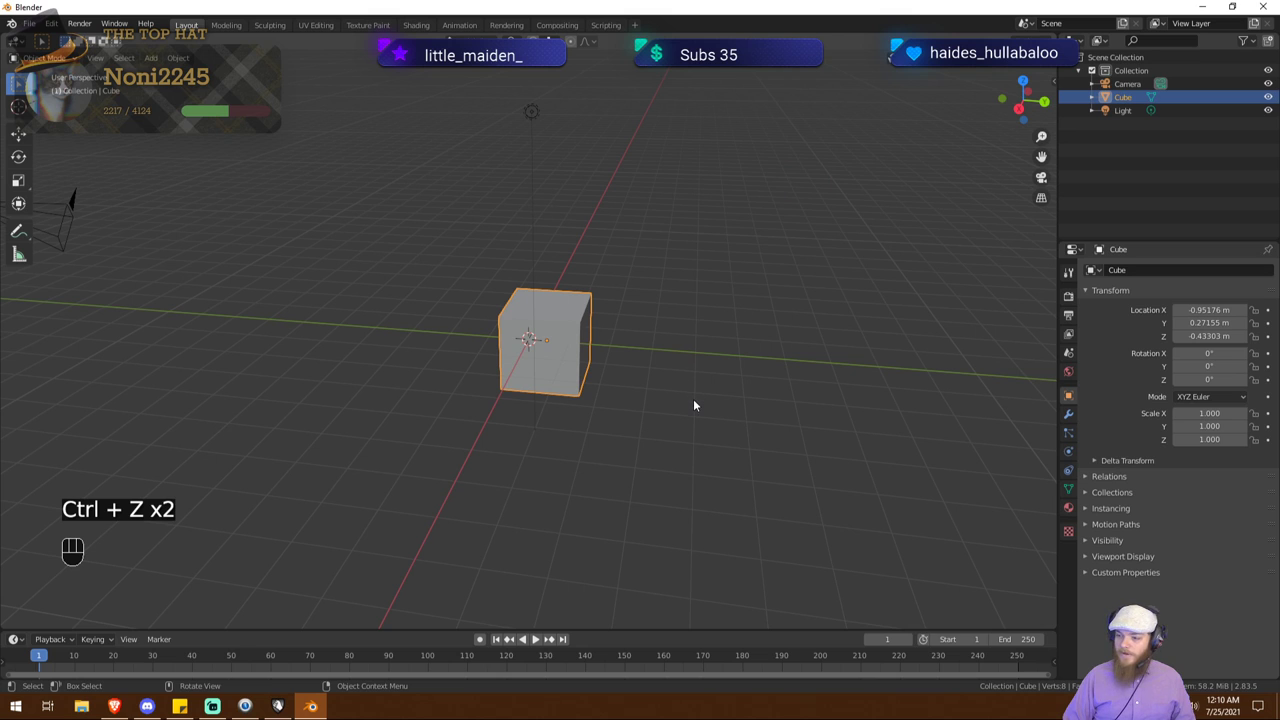
left_click_drag(641, 422, 722, 408)
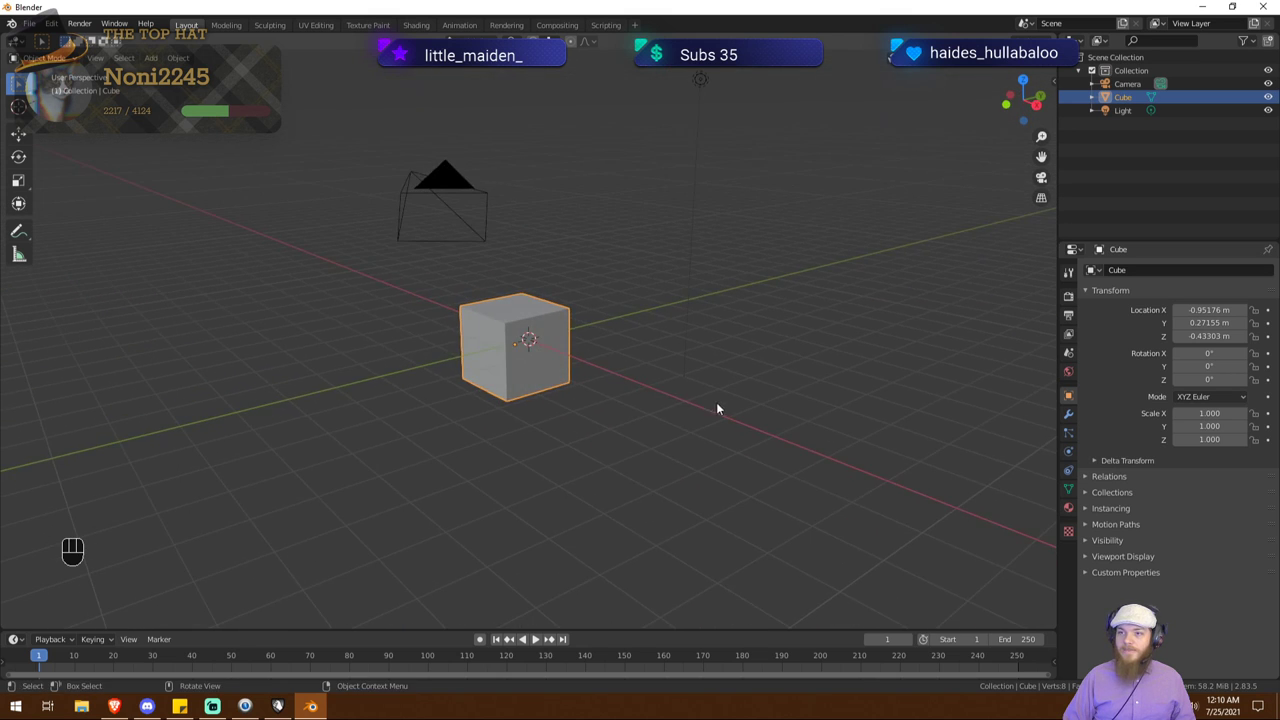
middle_click(621, 392)
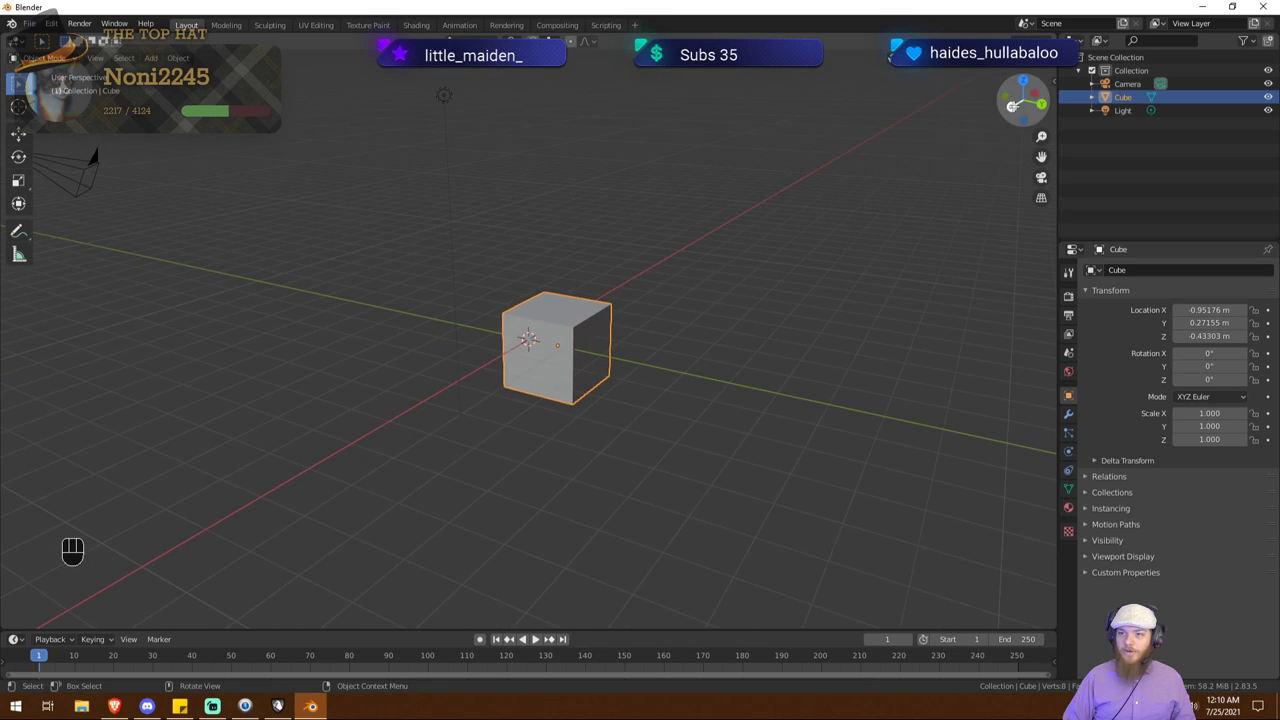
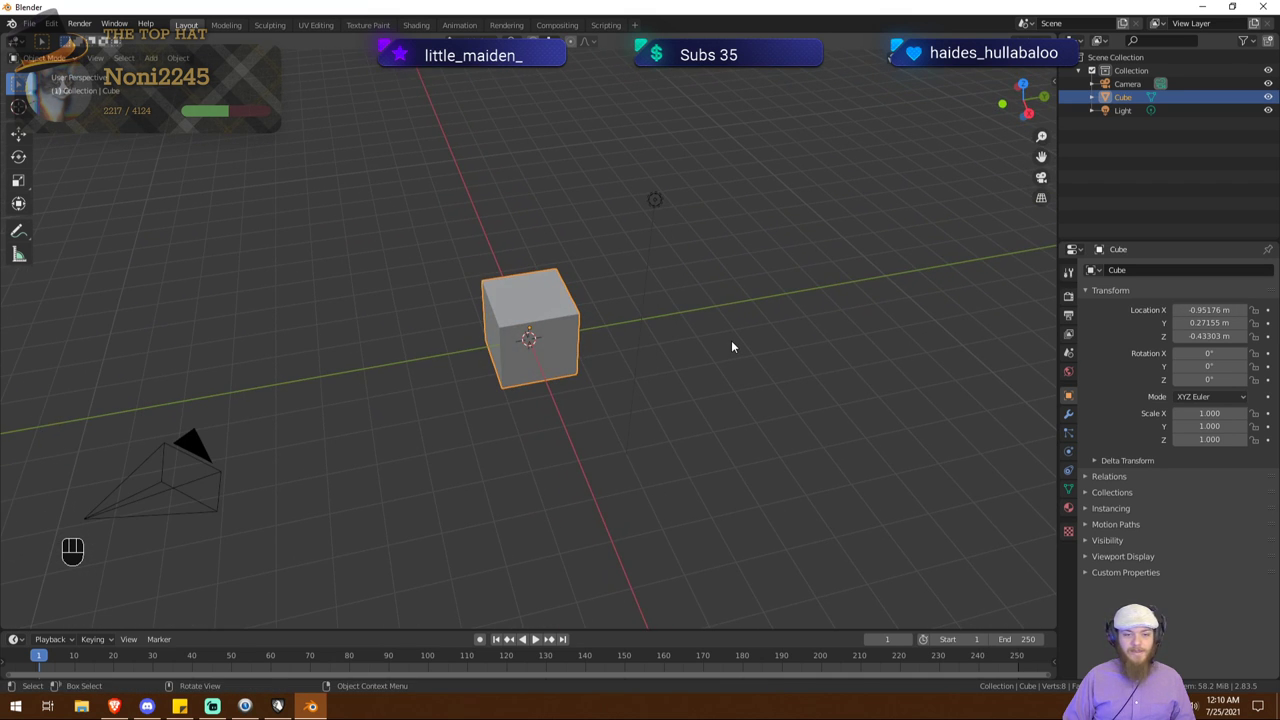
Step: Start a uniform resize of the cube and cancel it, keeping scale 1
key("s")
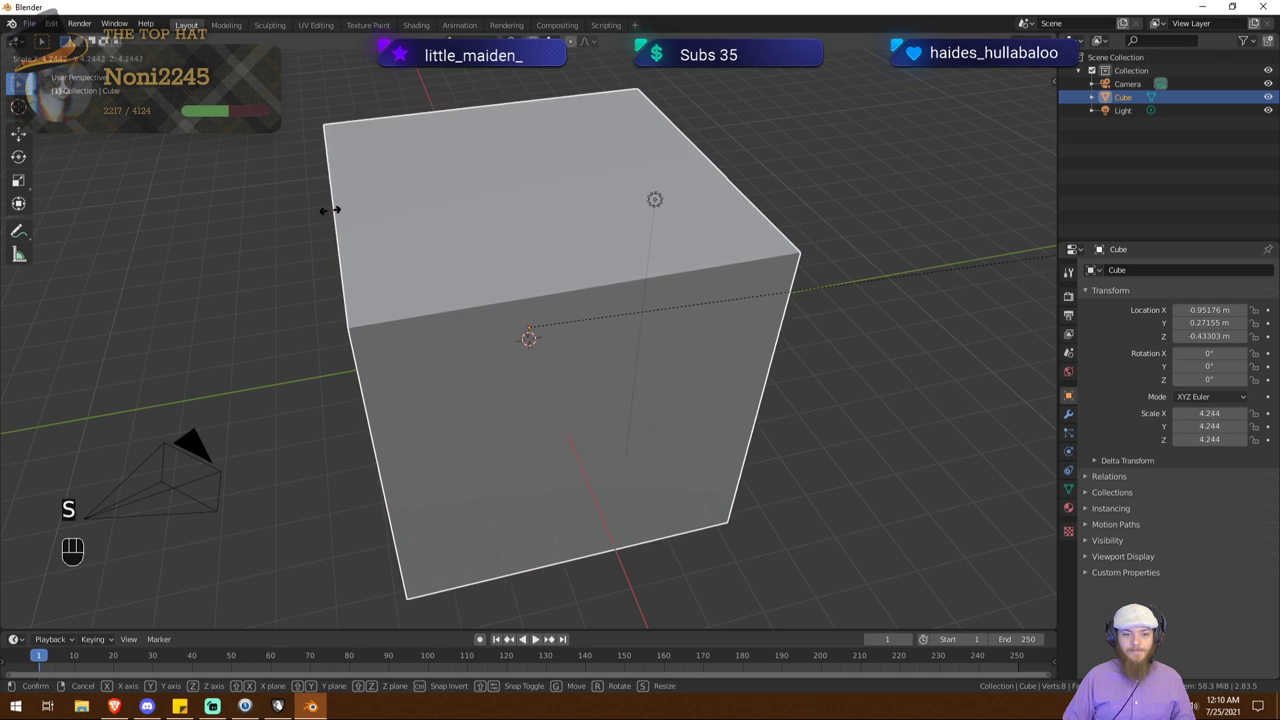
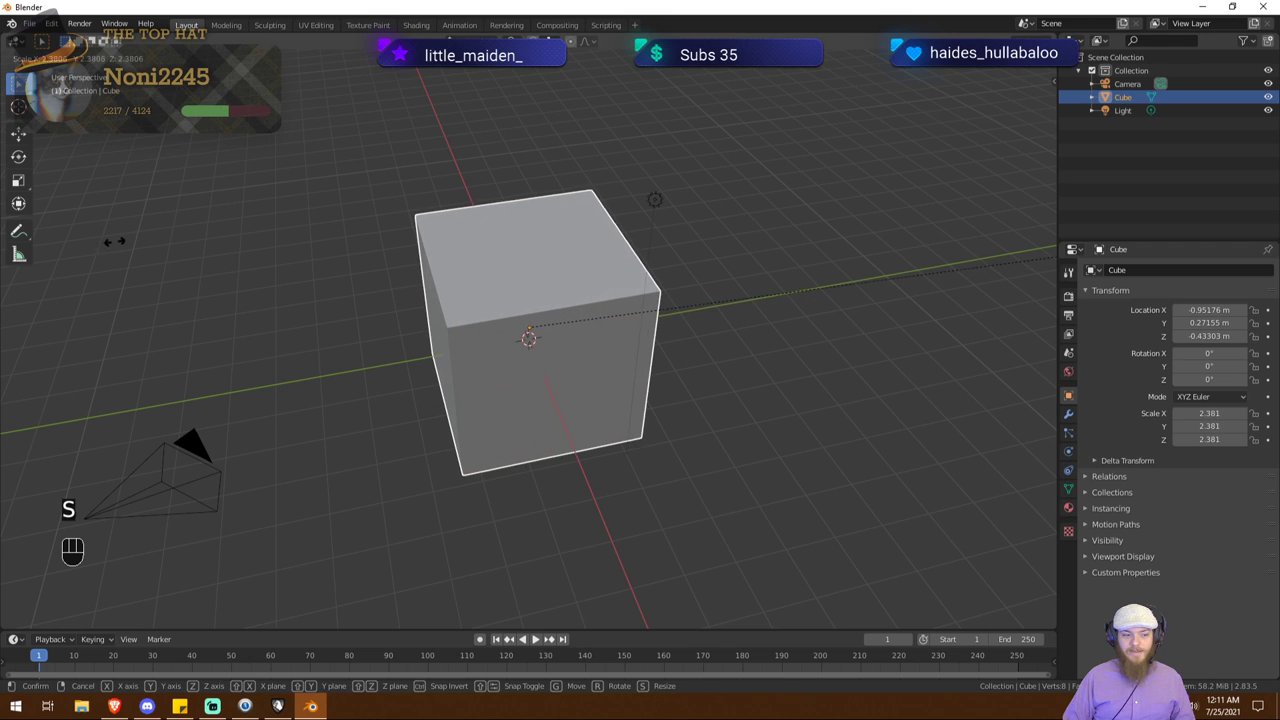
right_click(292, 224)
left_click_drag(522, 262, 435, 252)
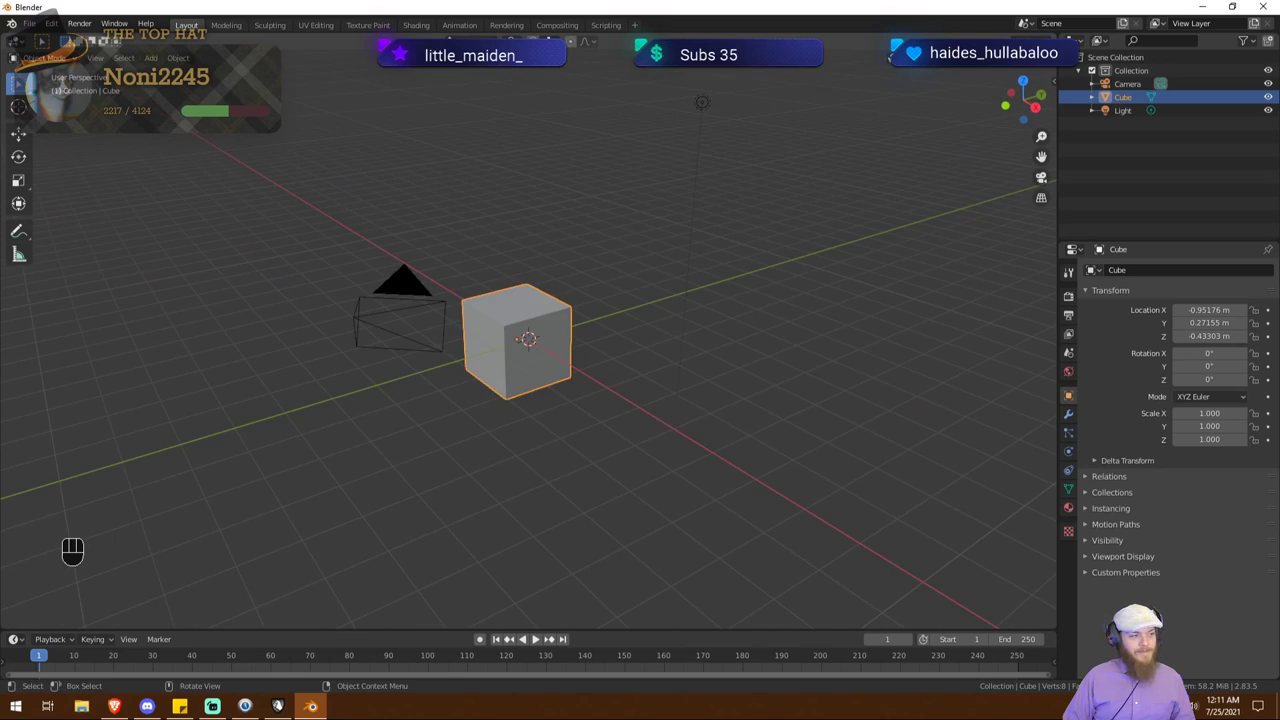
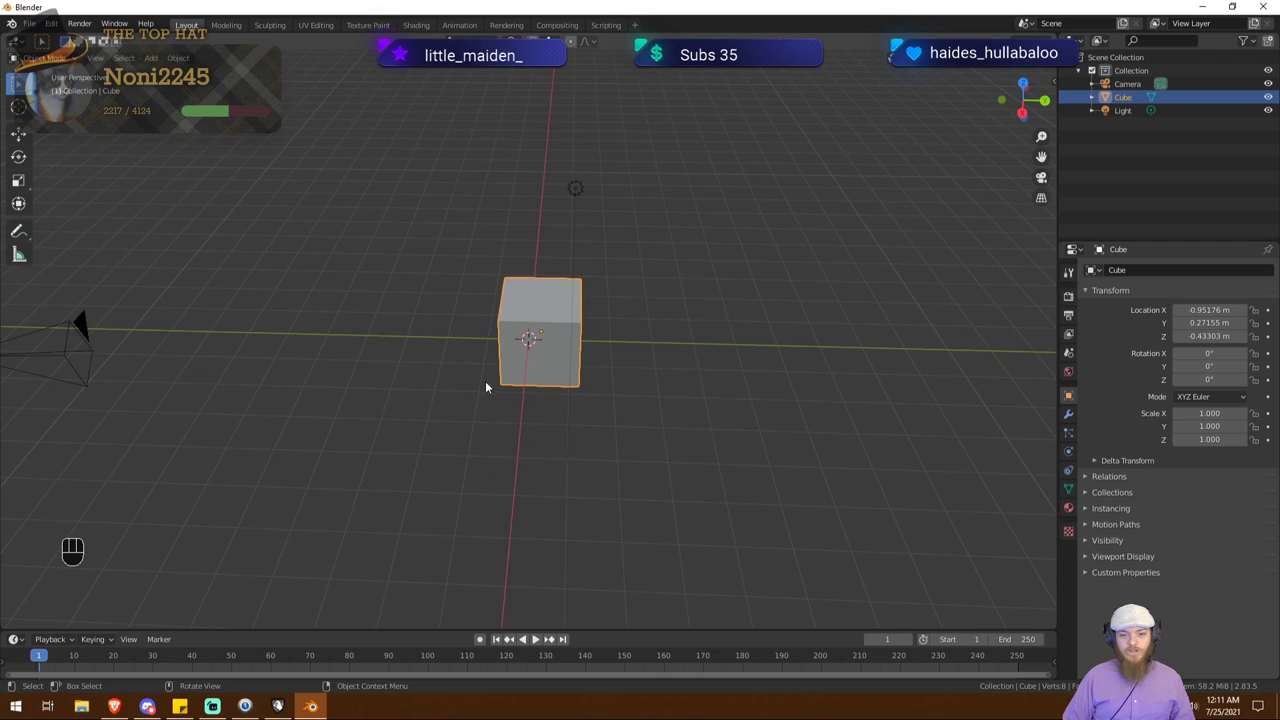
Step: Slide the cube around with G, undo, then raise it along Z to about 0.02 m
key("g")
left_click_drag(115, 380, 652, 400)
left_click_drag(783, 409, 630, 346)
middle_click(594, 402)
left_click_drag(597, 408, 591, 388)
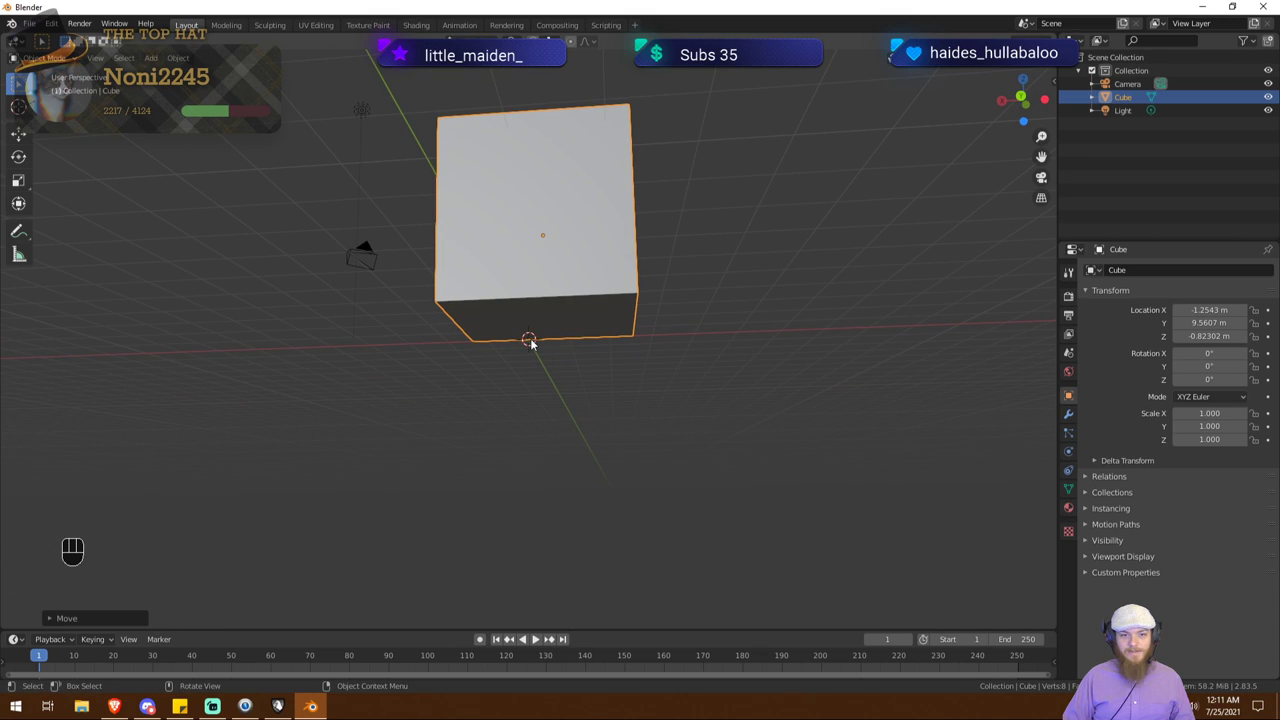
key("ctrl+z")
left_click_drag(537, 364, 541, 381)
key("g")
key("z")
left_click(555, 358)
left_click_drag(500, 375, 671, 423)
left_click_drag(667, 427, 644, 454)
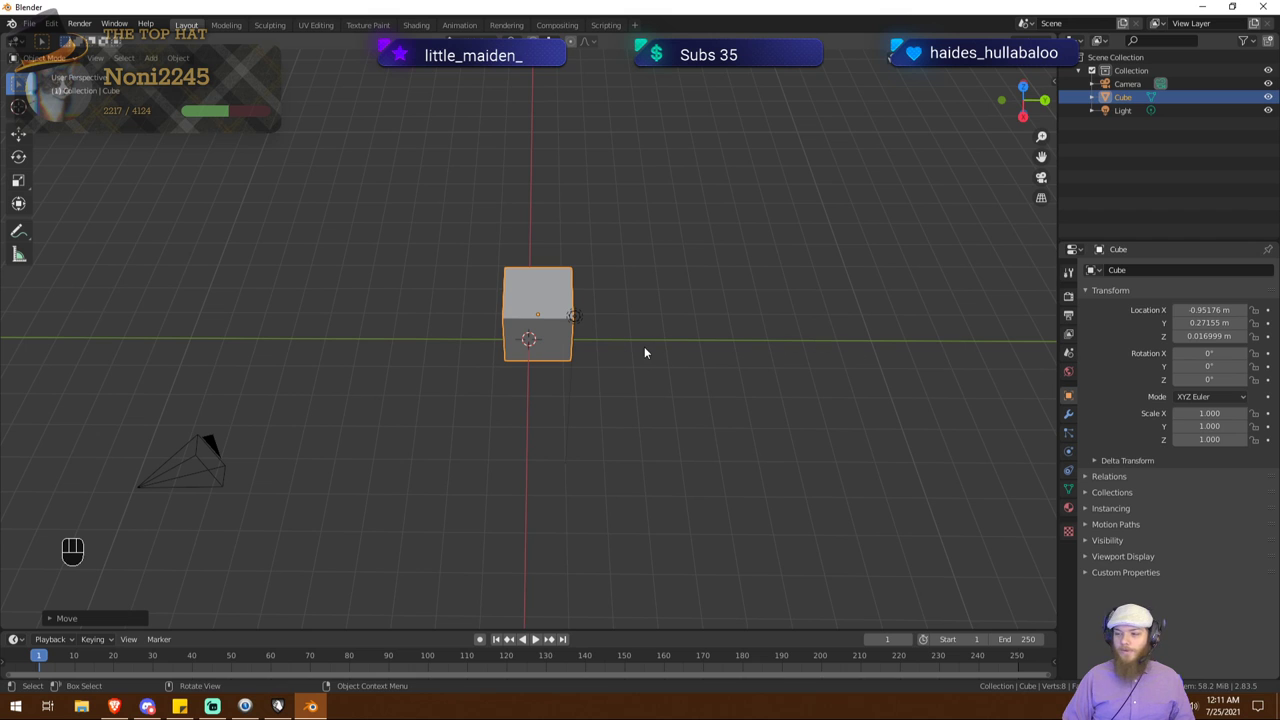
left_click_drag(611, 368, 610, 340)
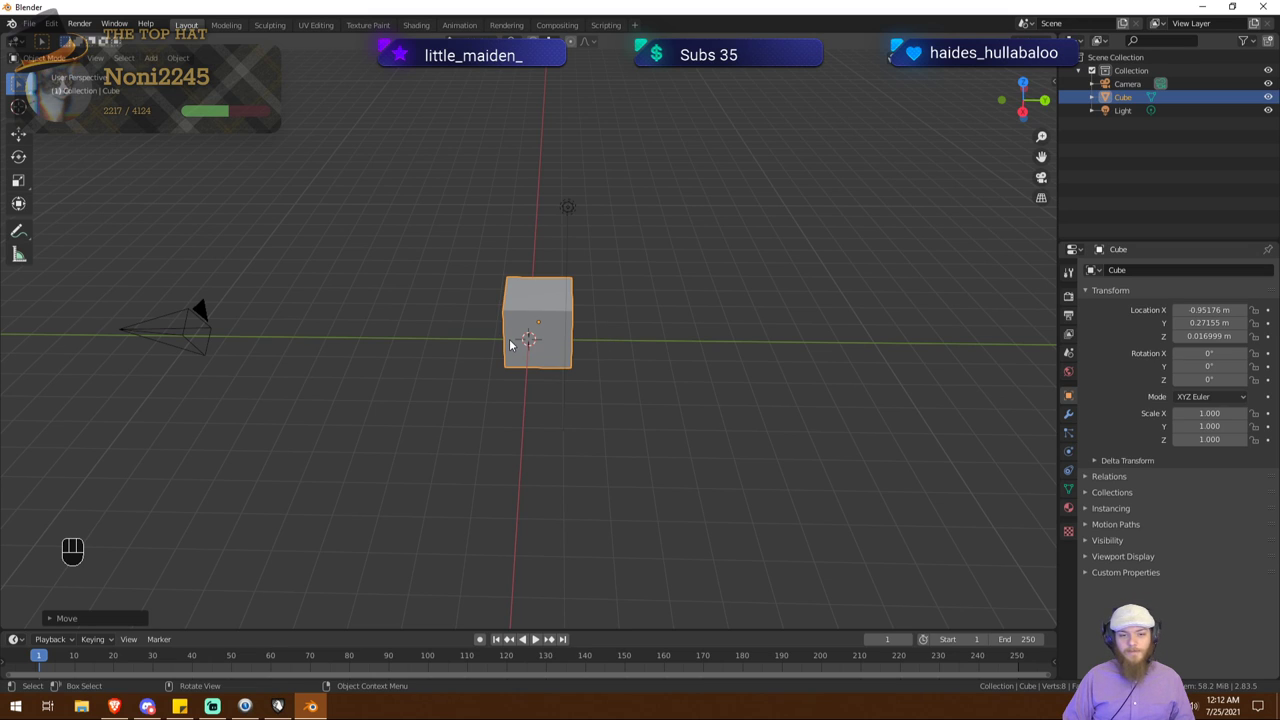
left_click_drag(492, 350, 514, 347)
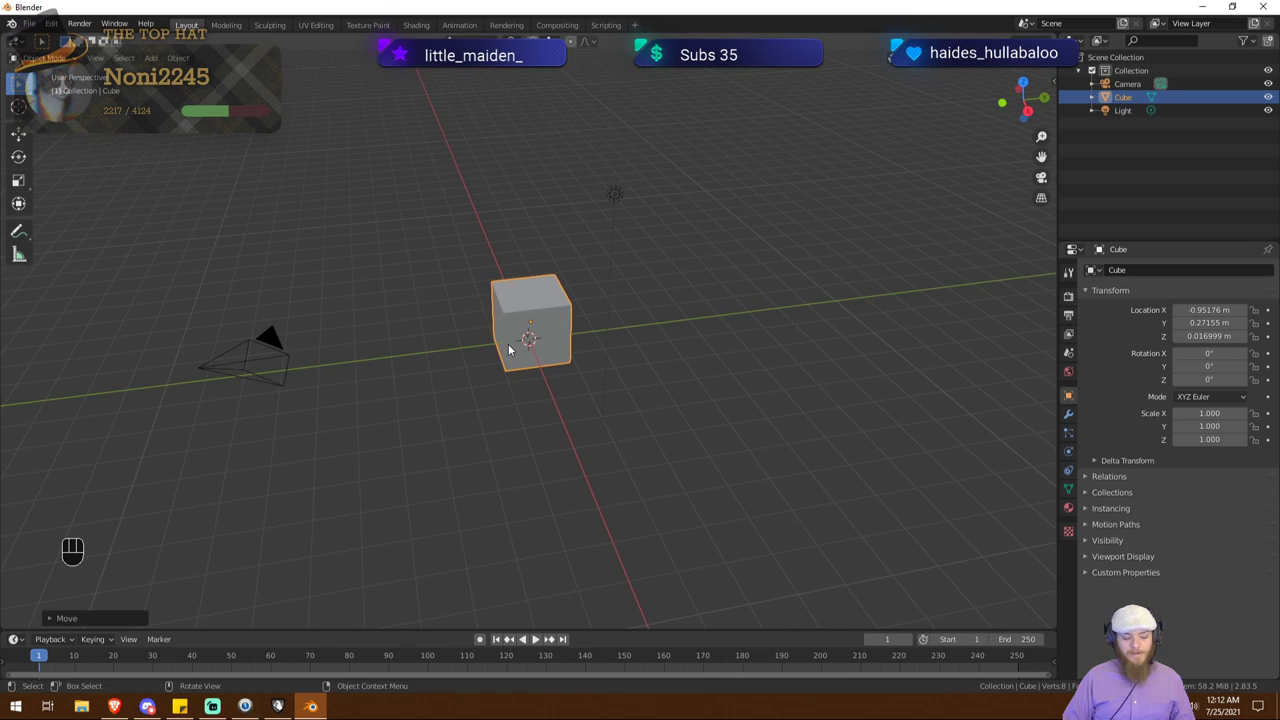
Step: Test-move the cube constrained to Y, X and Z in turn, then cancel the move
key("g")
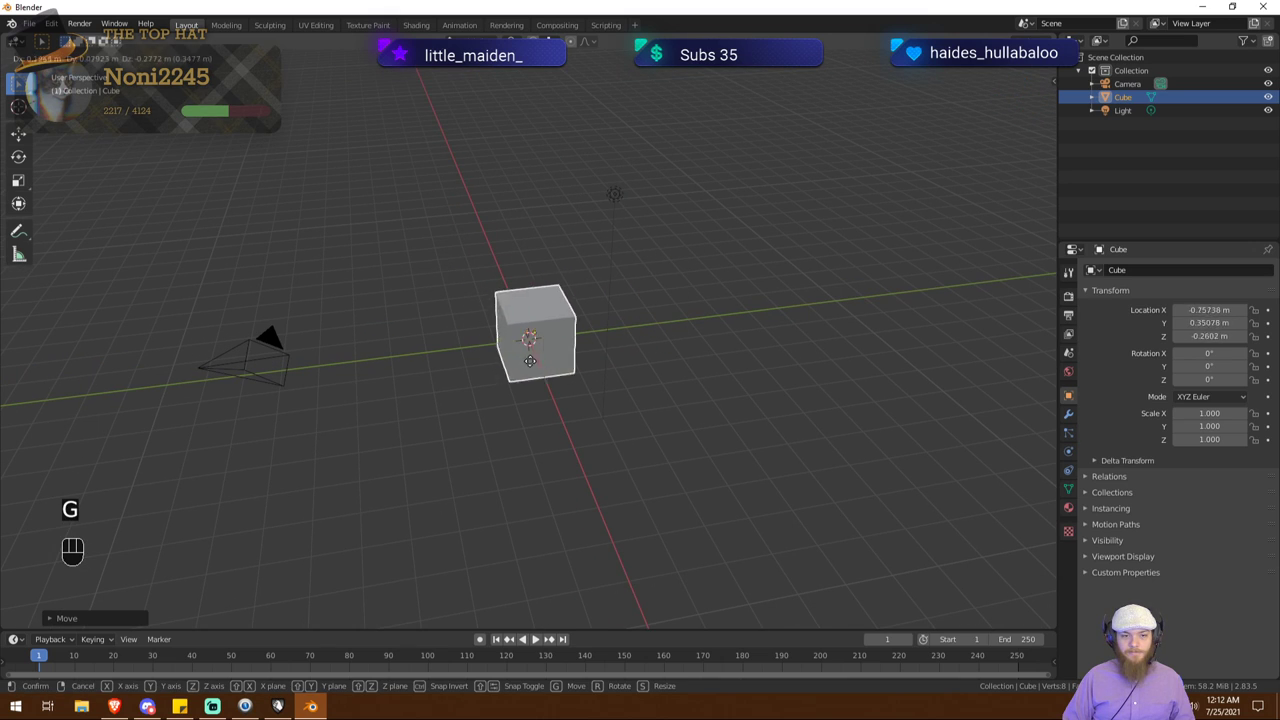
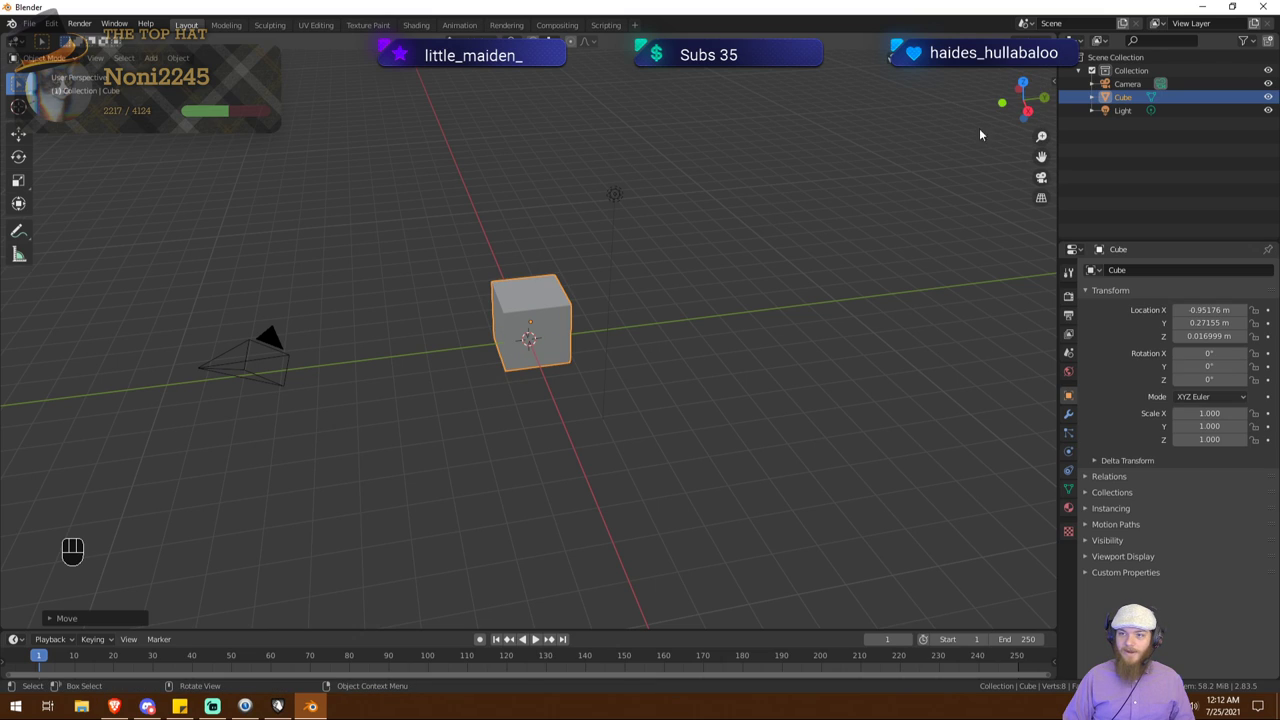
key("g")
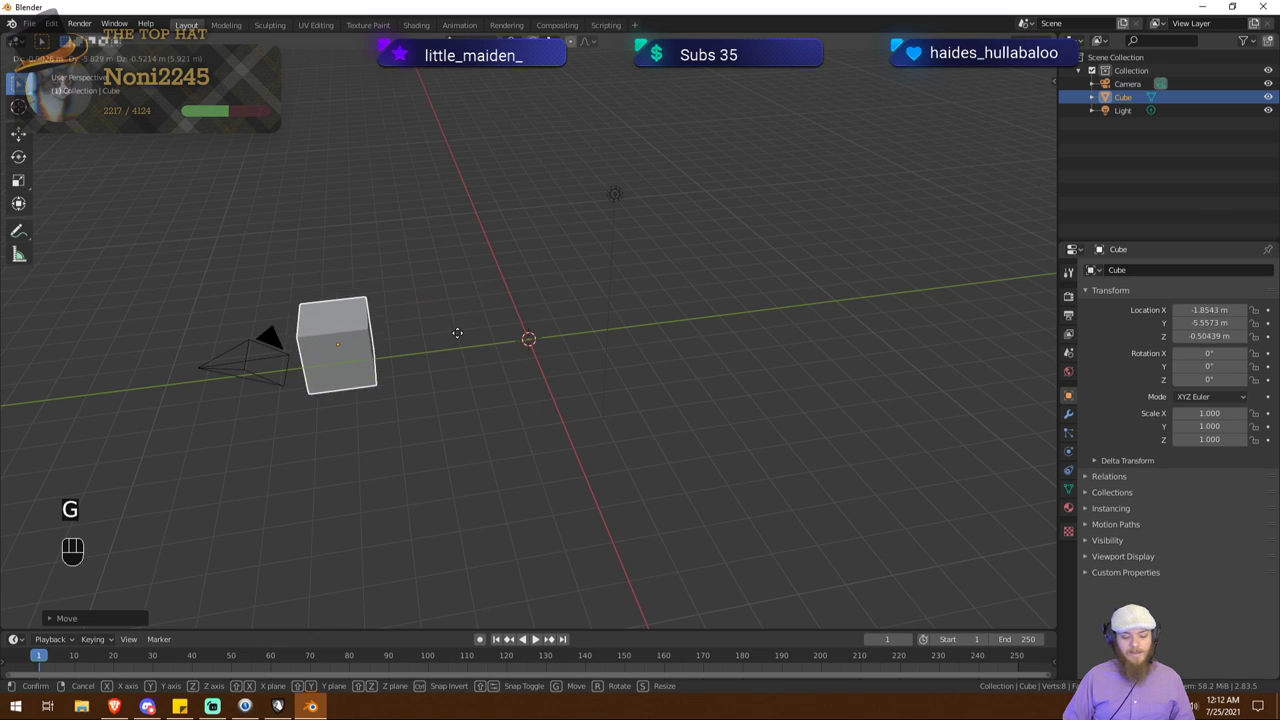
key("y")
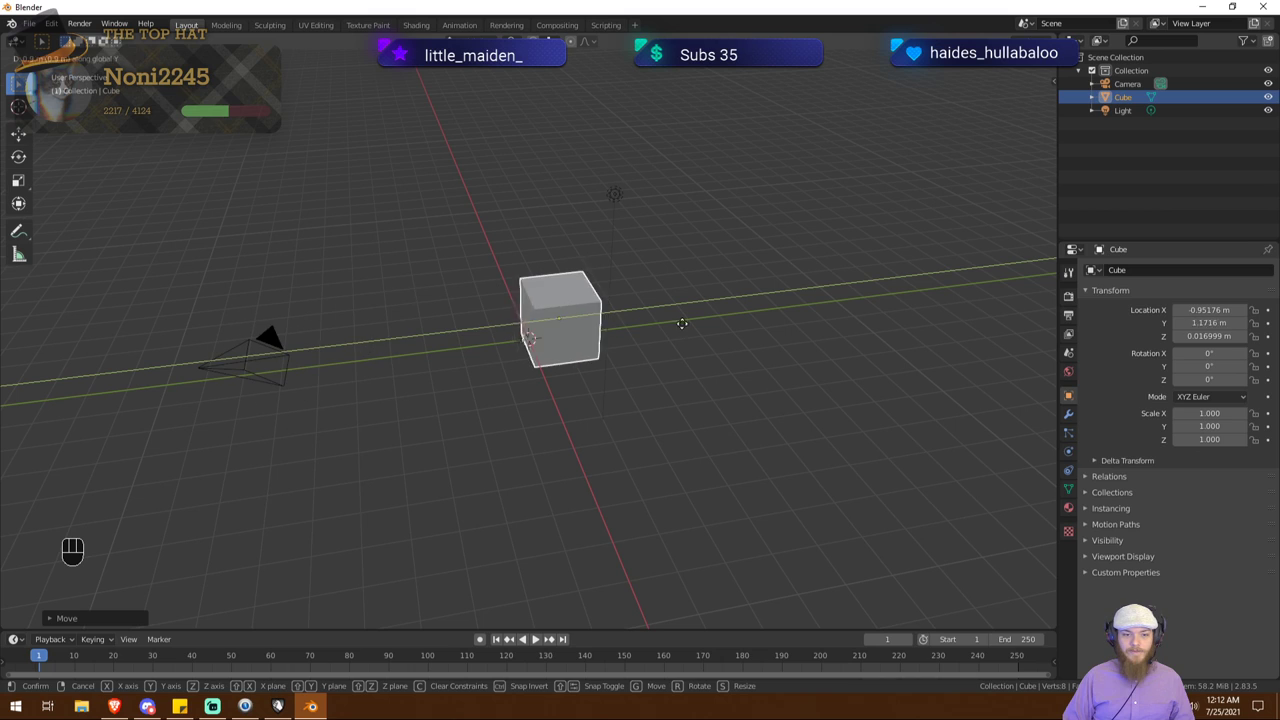
key("x")
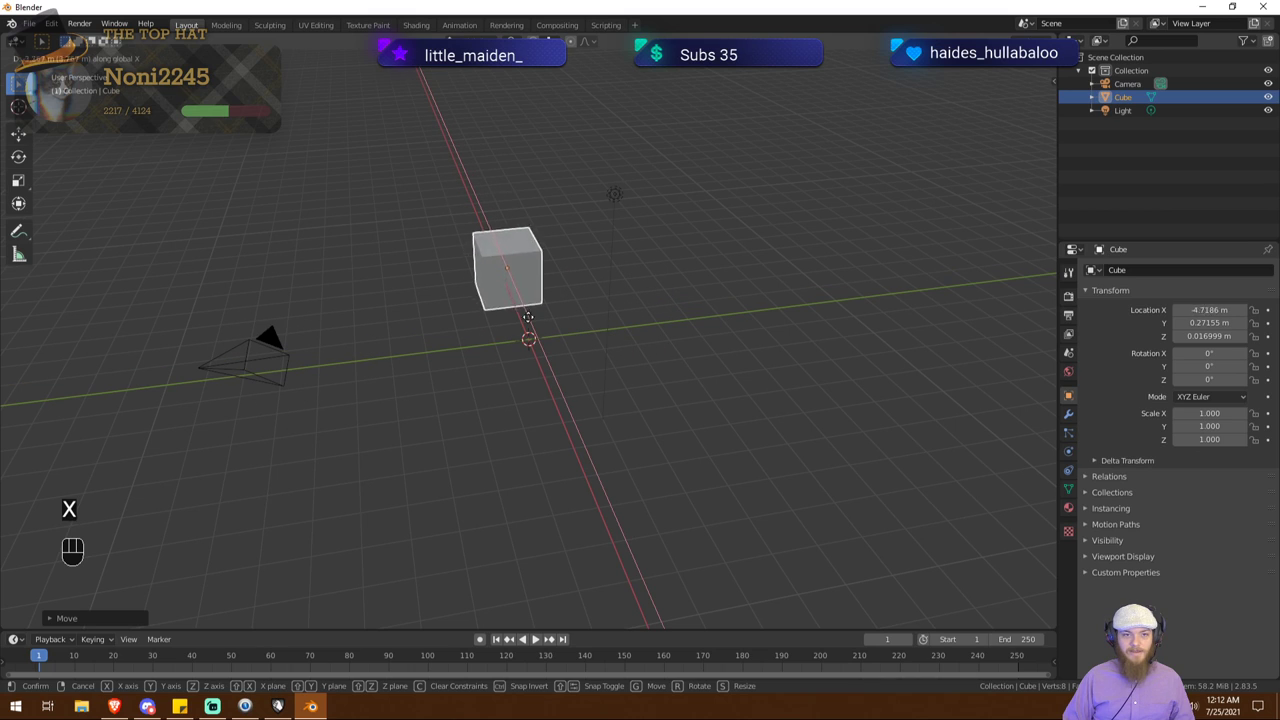
key("z")
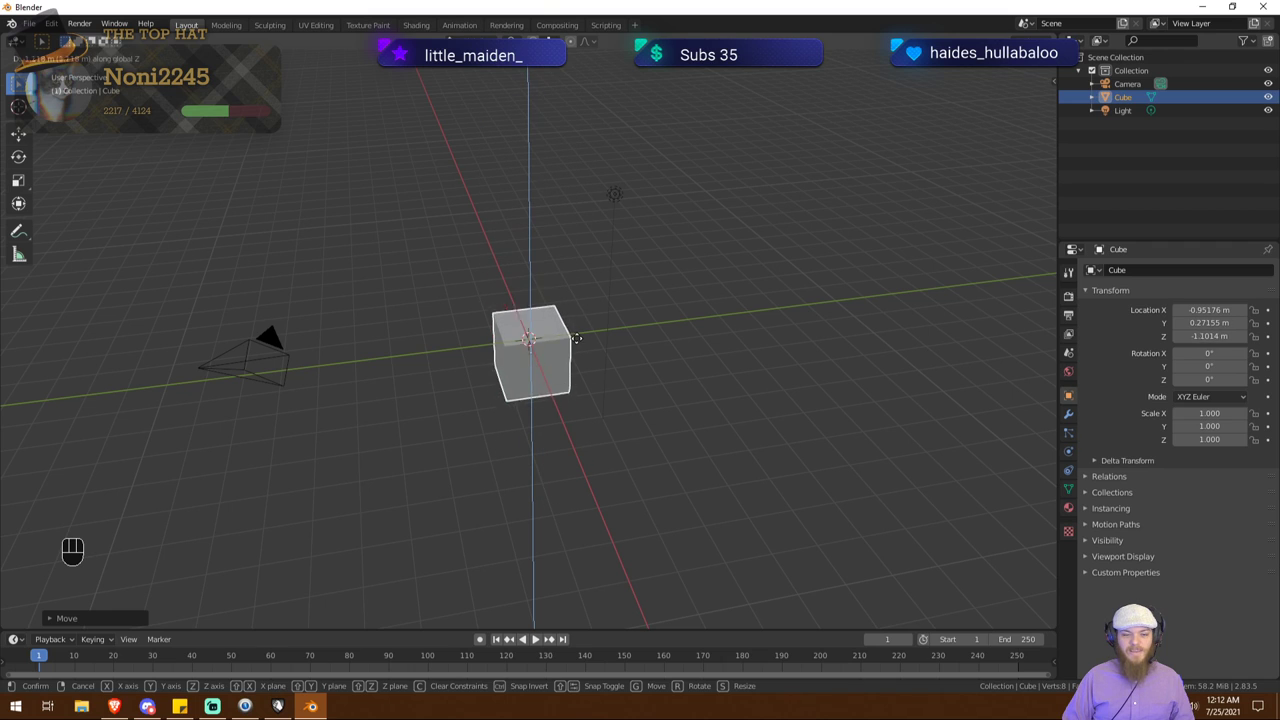
right_click(574, 298)
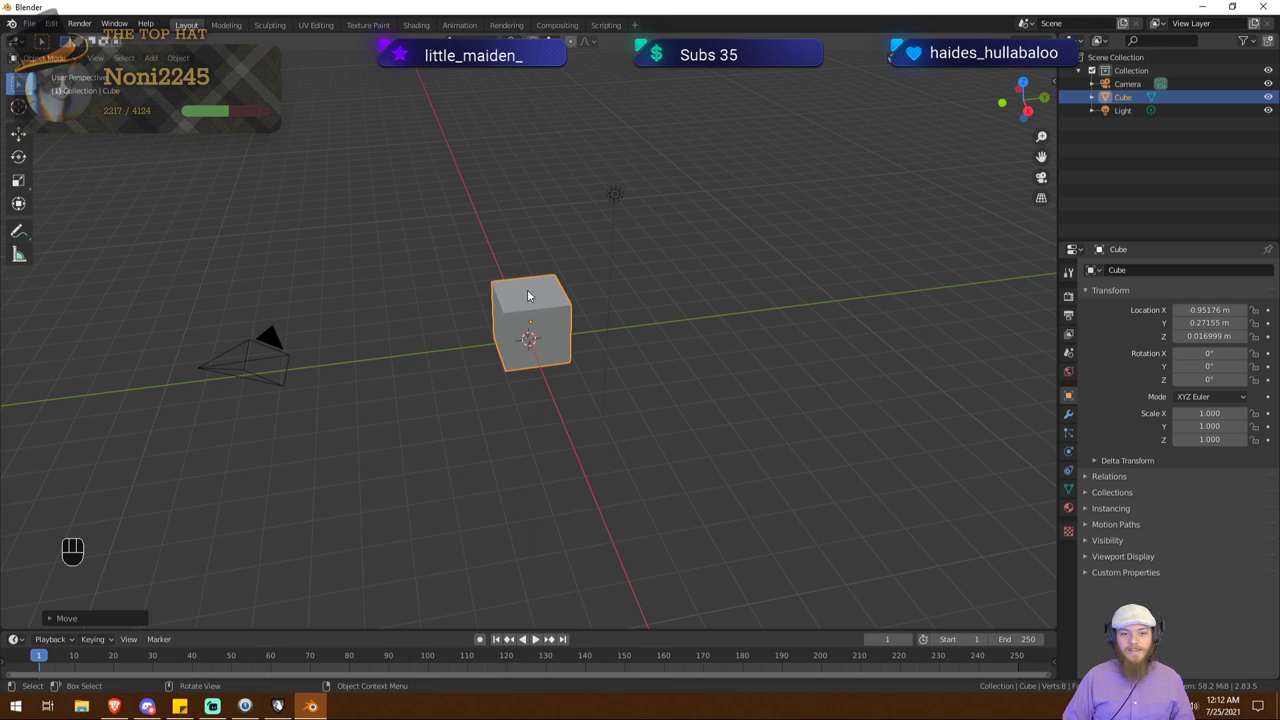
left_click_drag(625, 286, 650, 282)
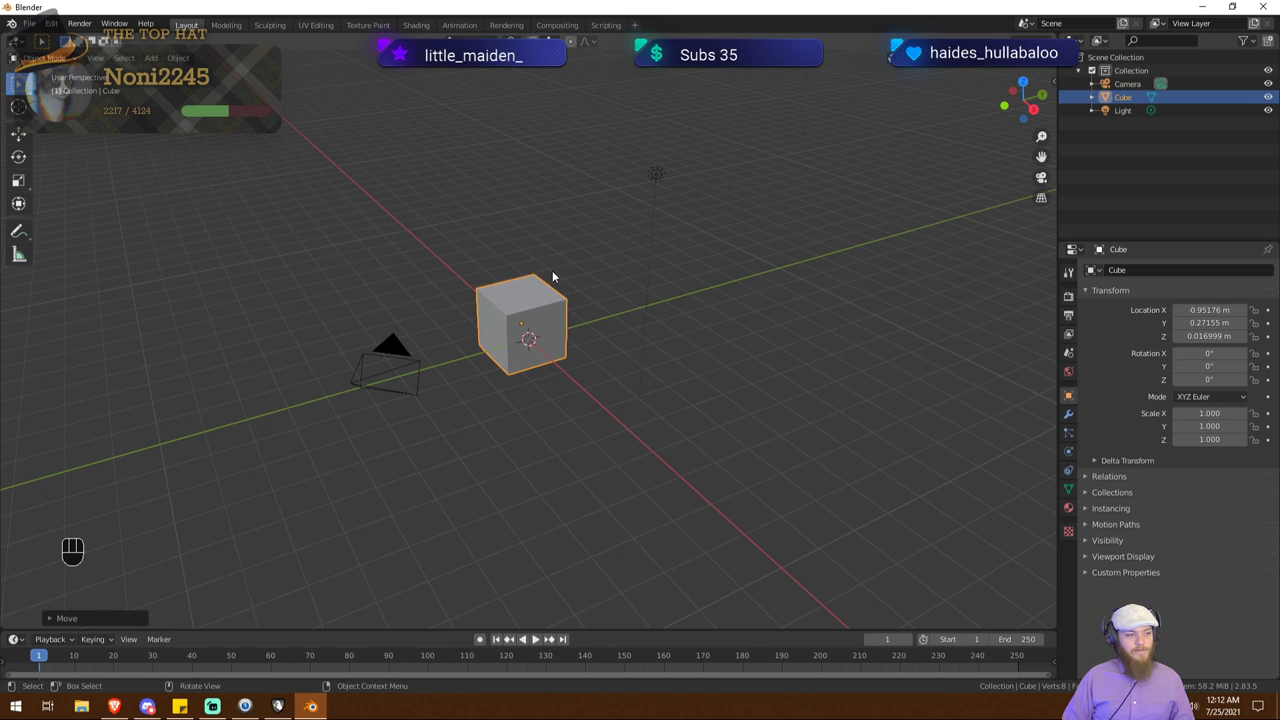
left_click_drag(590, 292, 553, 309)
middle_click(635, 300)
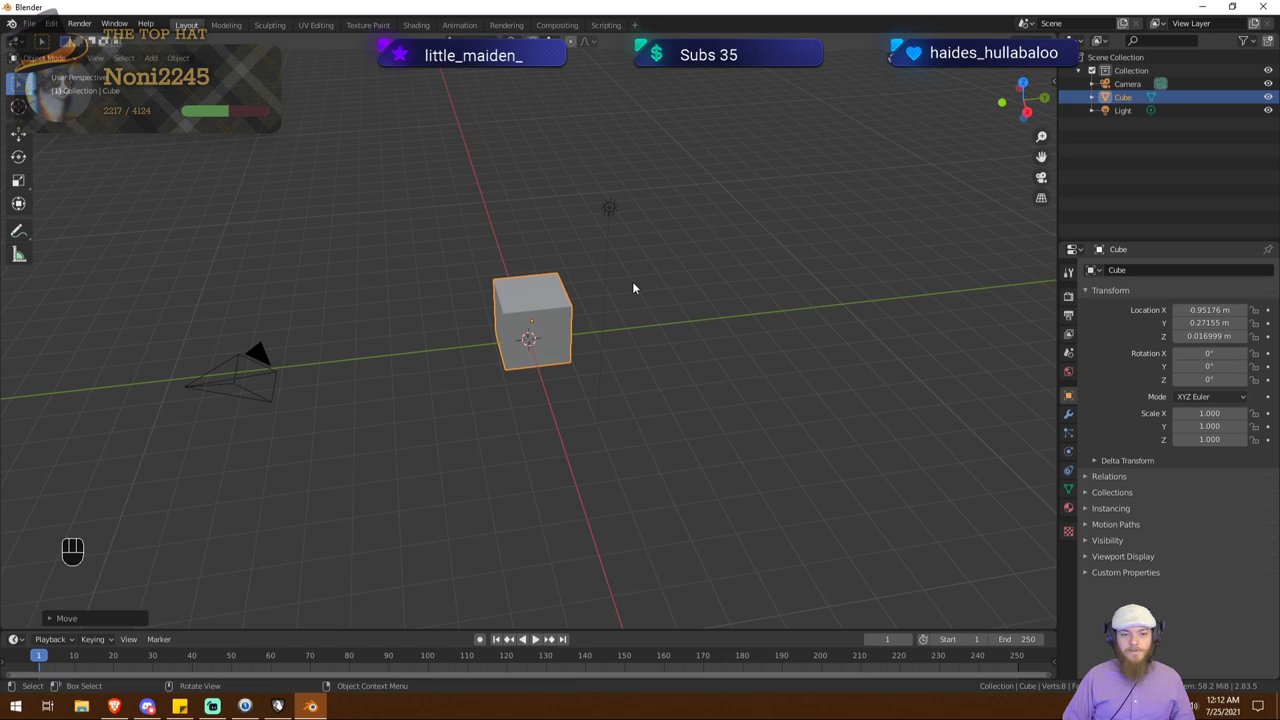
Step: Scale the cube to Z 8.36, Y 10.67 and thin it on X to about 0.43
key("s")
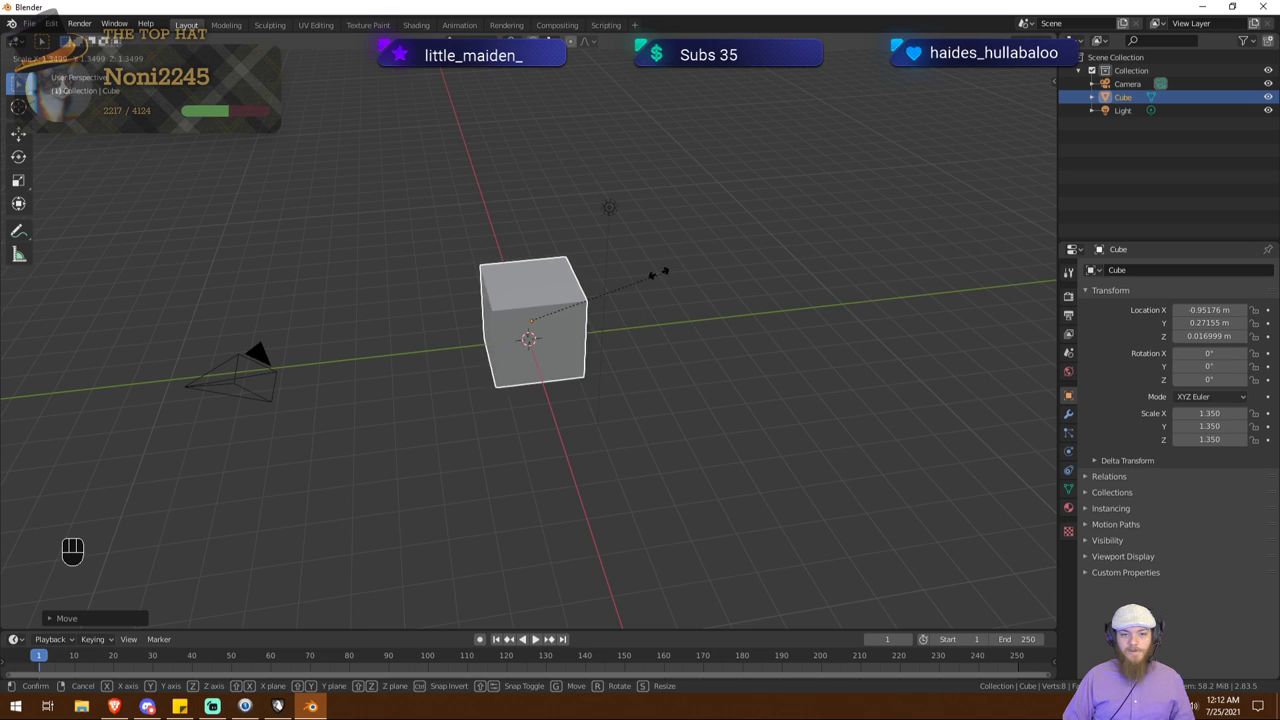
key("z")
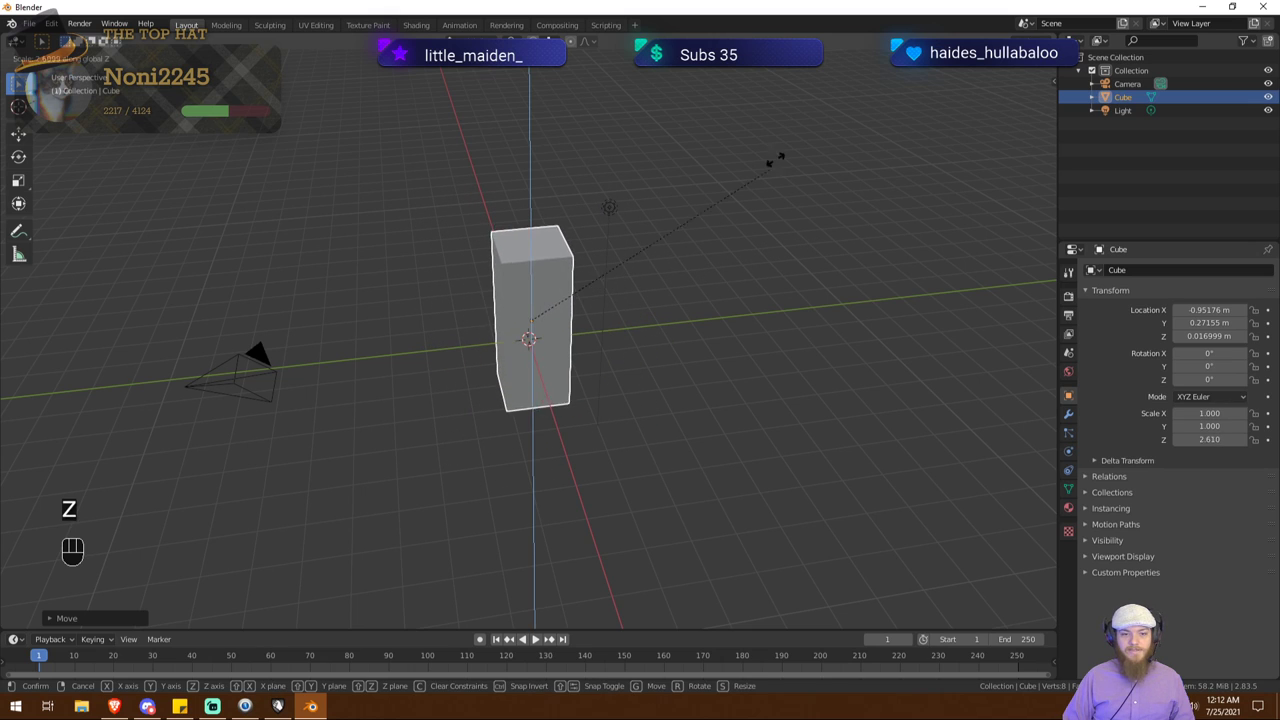
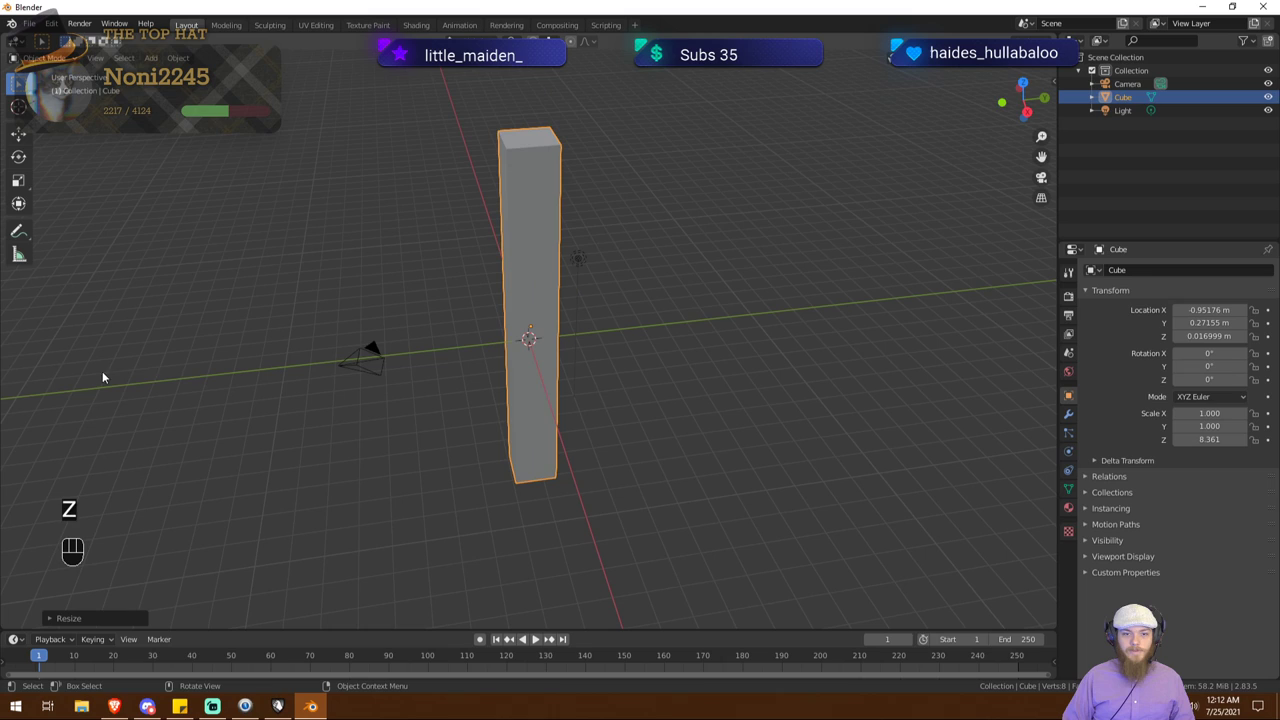
key("s")
key("y")
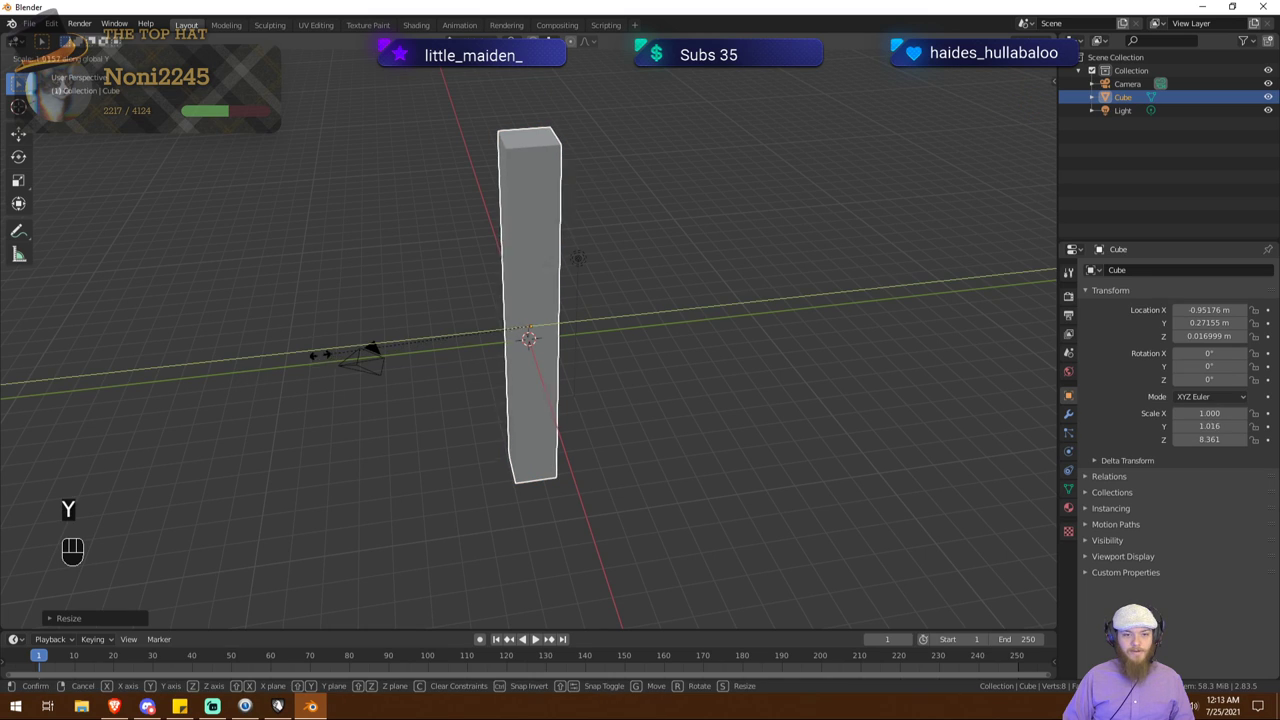
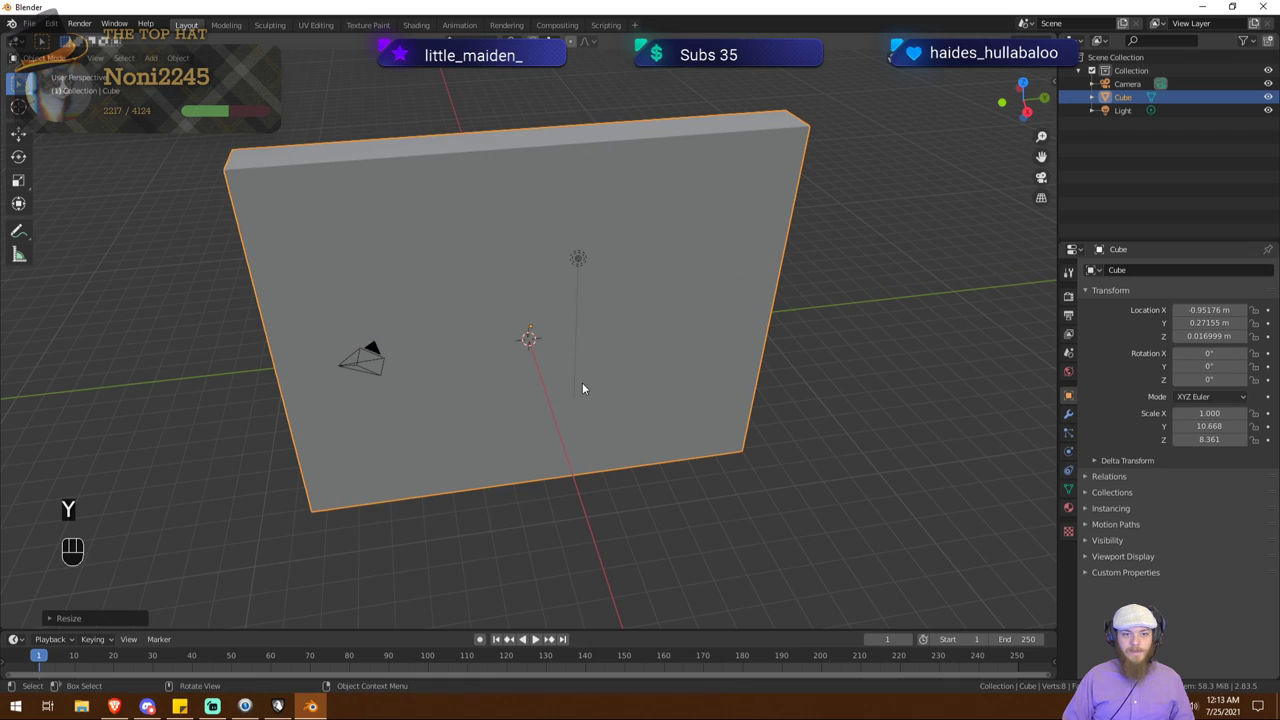
key("s")
key("x")
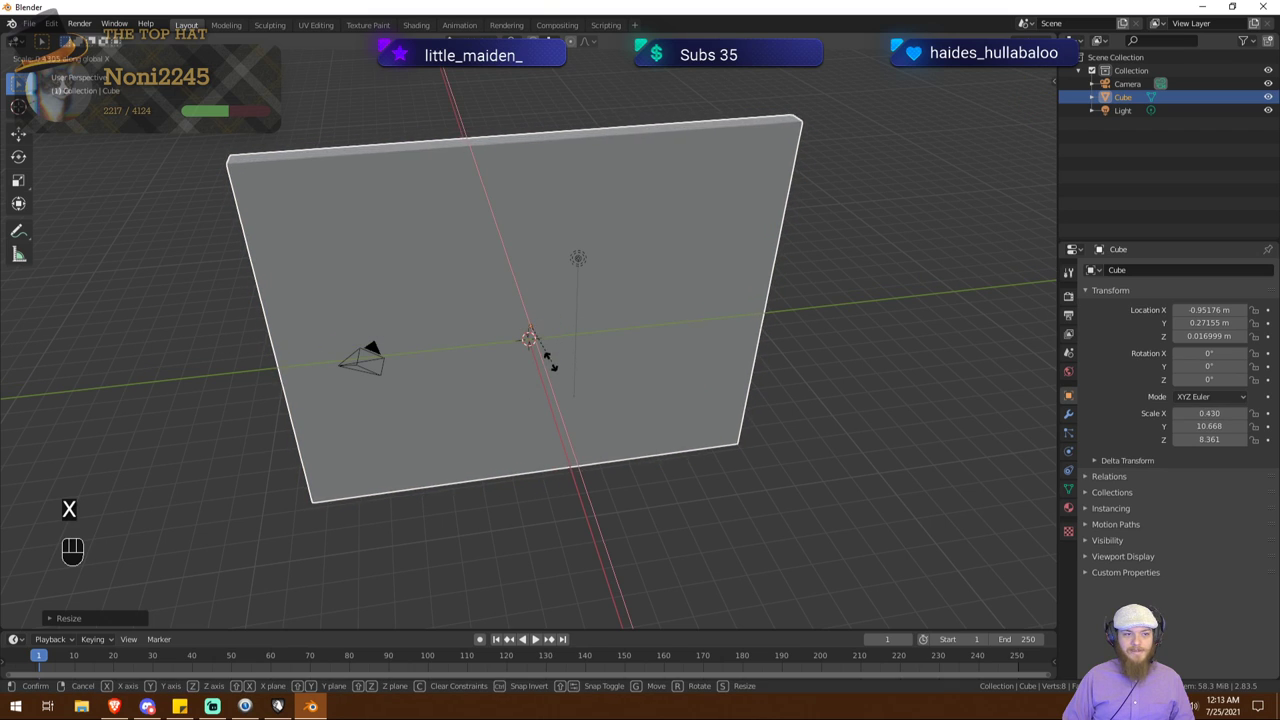
left_click(534, 342)
left_click_drag(470, 386, 431, 377)
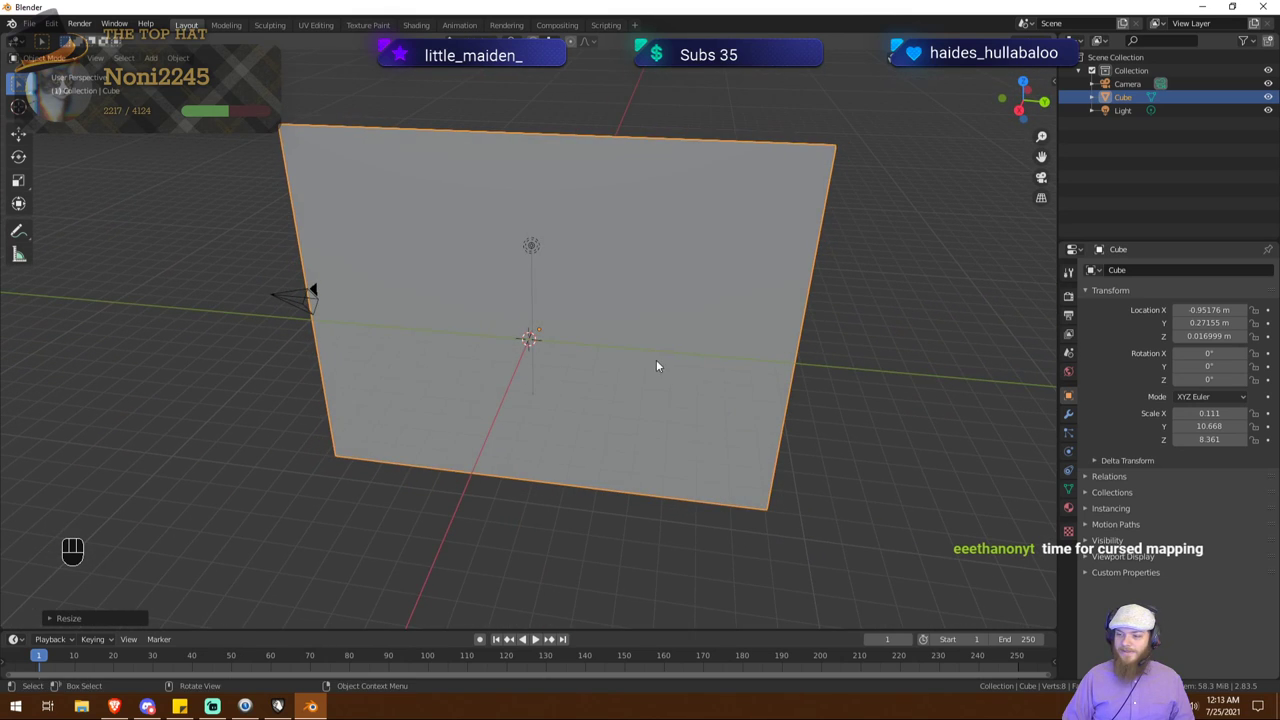
left_click_drag(642, 345, 632, 347)
left_click_drag(599, 343, 632, 352)
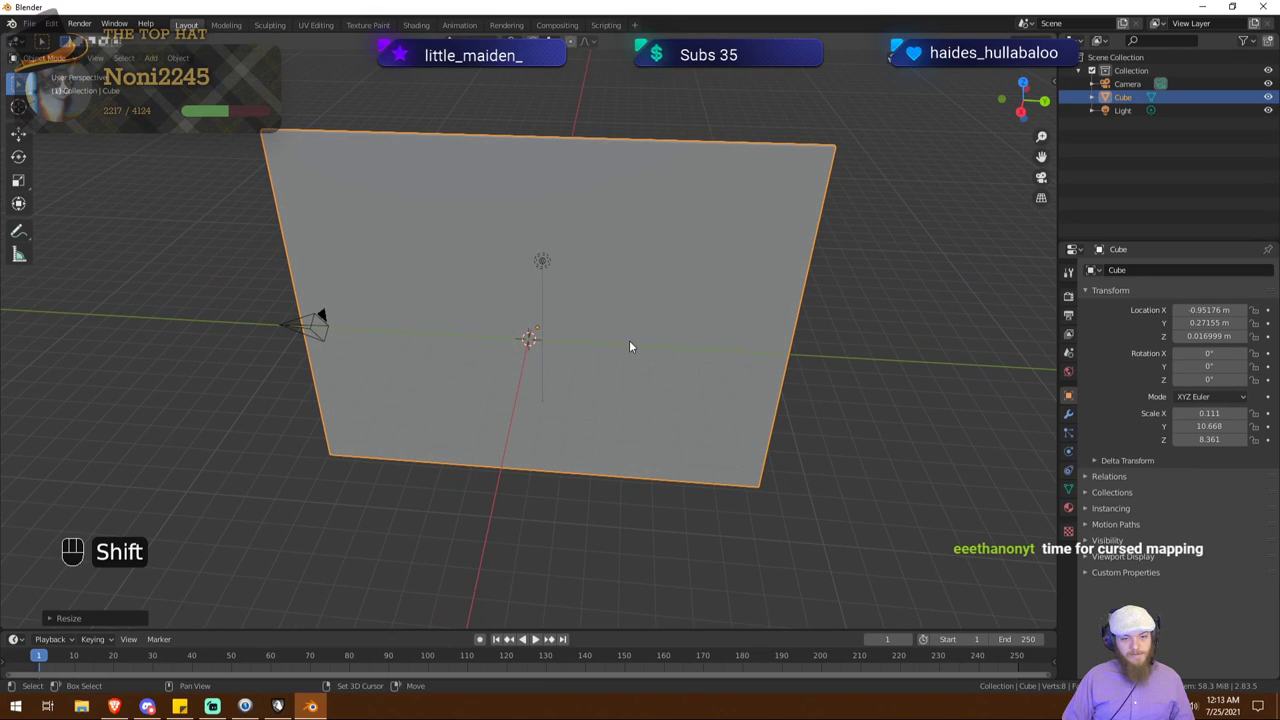
right_click(637, 345)
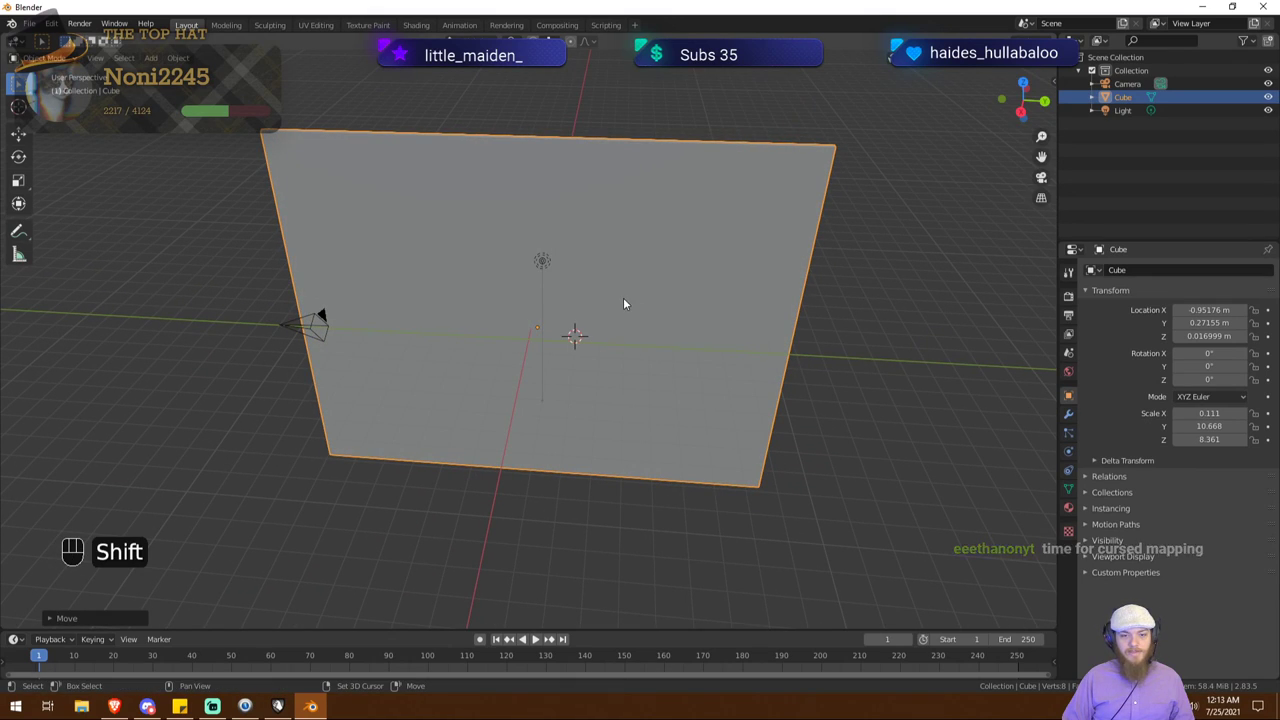
right_click(539, 335)
left_click_drag(672, 296, 729, 326)
left_click_drag(712, 325, 621, 325)
left_click_drag(634, 329, 376, 352)
left_click_drag(642, 349, 536, 344)
left_click_drag(575, 340, 378, 343)
left_click_drag(746, 353, 569, 357)
left_click_drag(706, 350, 527, 356)
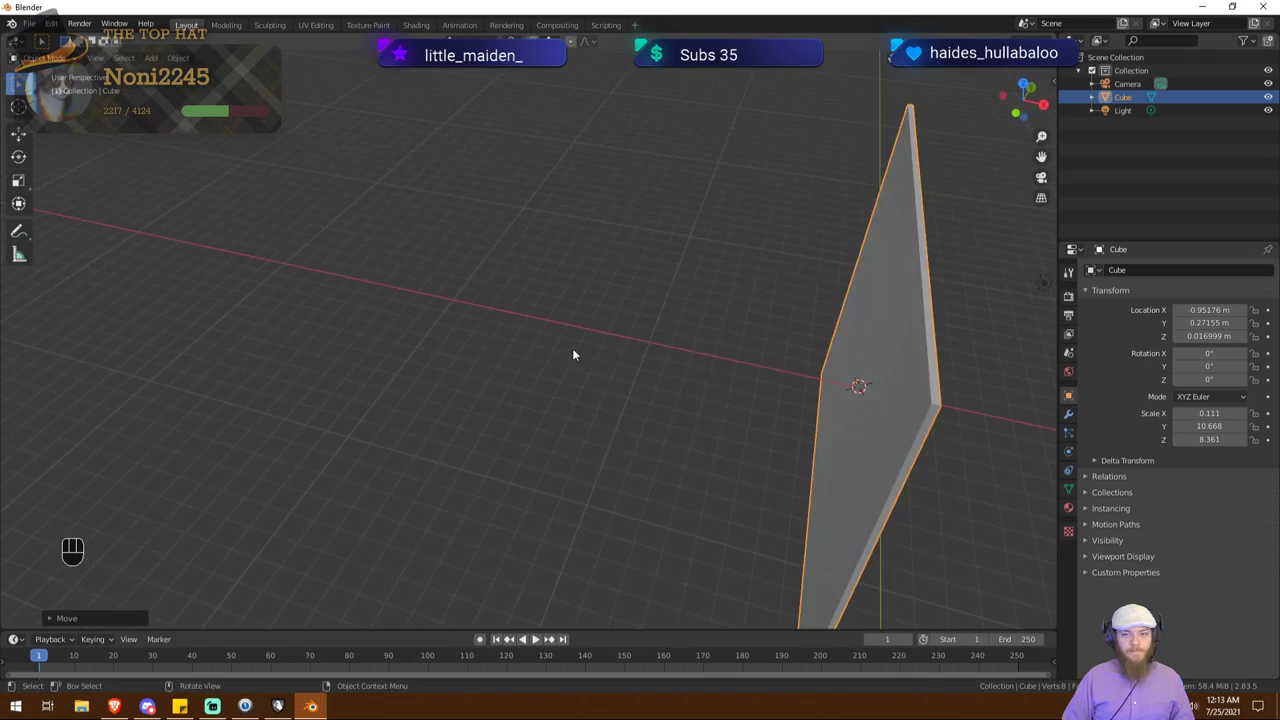
left_click_drag(823, 352, 512, 282)
left_click_drag(787, 313, 585, 299)
left_click_drag(849, 328, 694, 175)
left_click_drag(669, 389, 658, 291)
left_click_drag(607, 415, 625, 275)
left_click_drag(585, 277, 602, 397)
left_click_drag(574, 306, 625, 473)
left_click_drag(596, 457, 724, 436)
left_click_drag(762, 392, 662, 458)
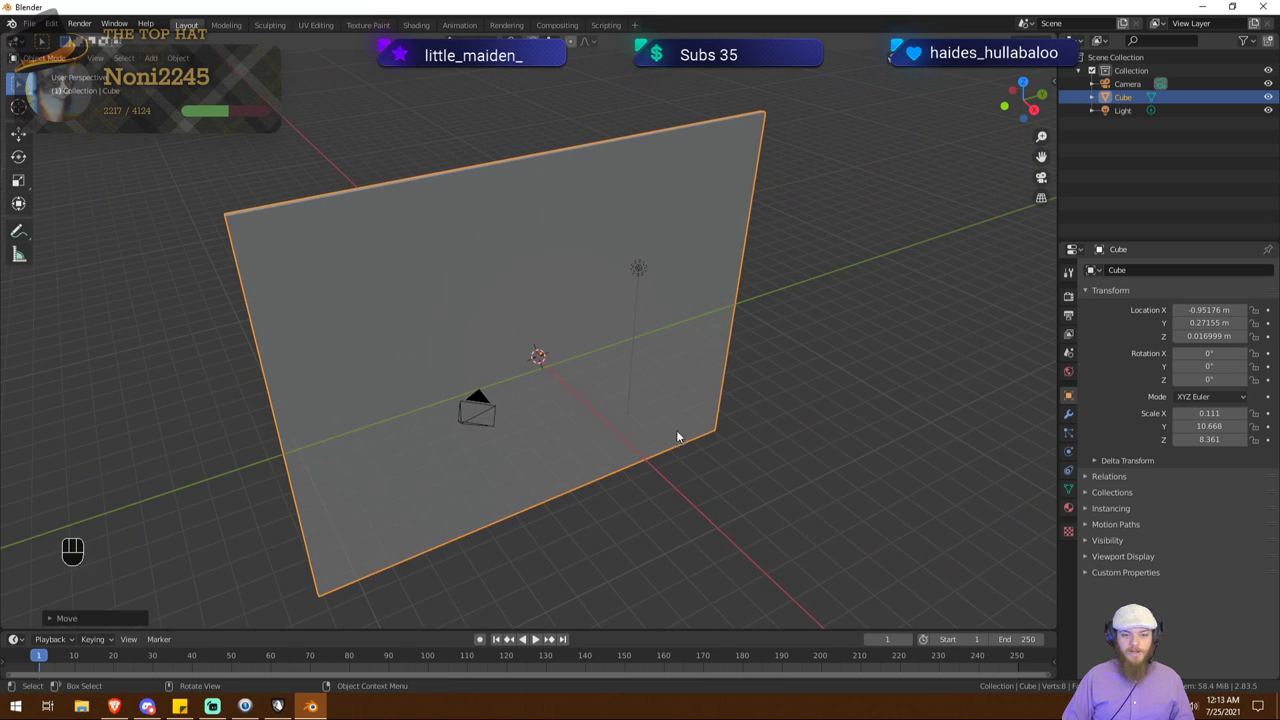
Step: Undo the slab scaling back to a plain cube and orbit around to check it
middle_click(652, 435)
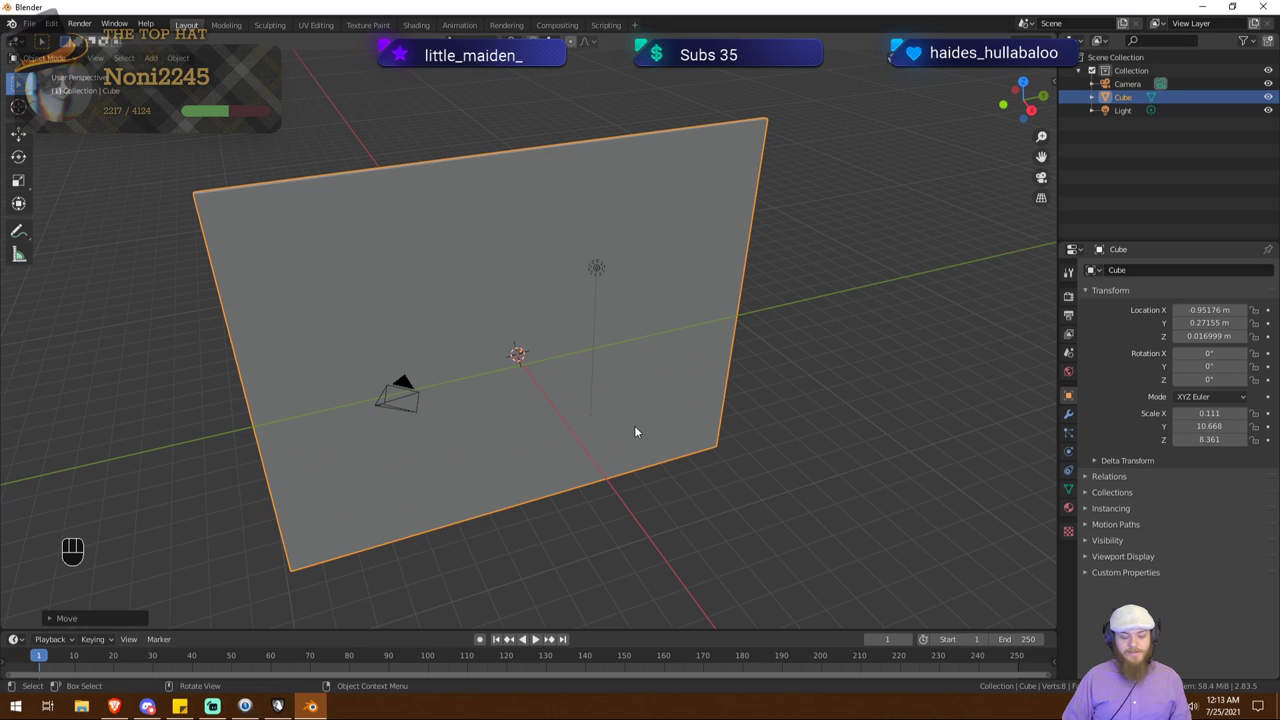
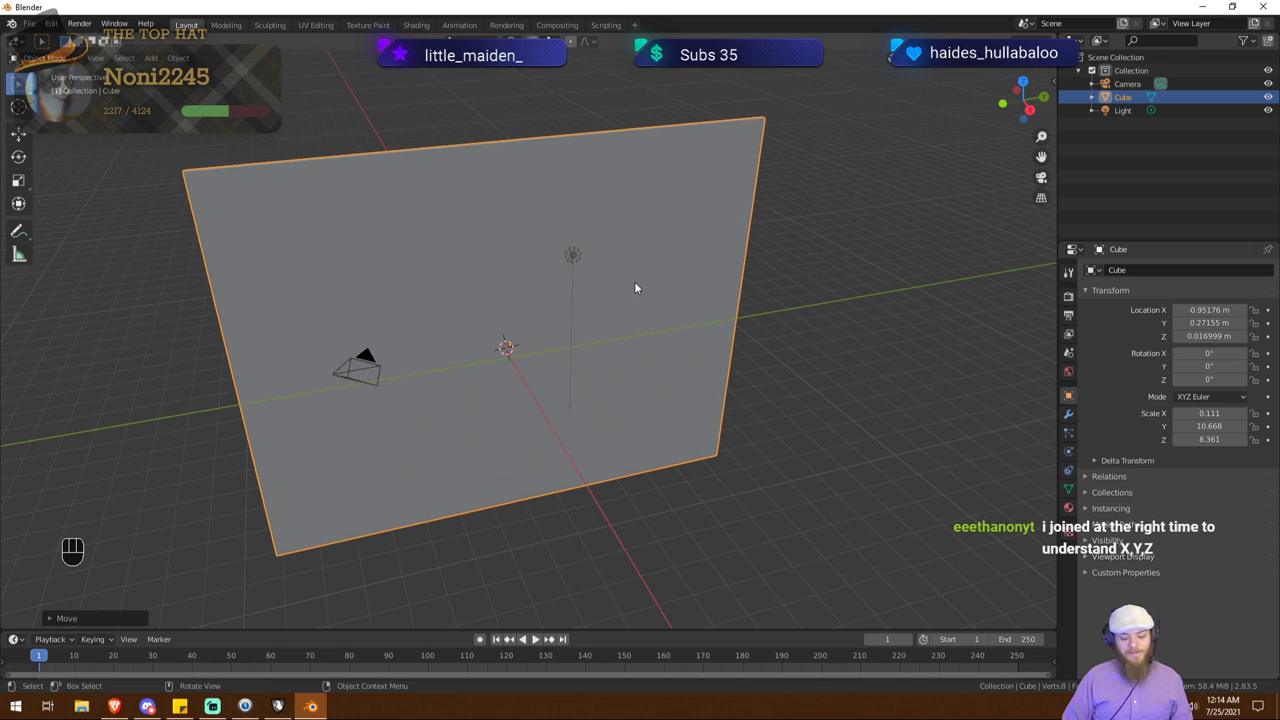
key("/")
left_click_drag(685, 289, 655, 283)
key("ctrl+z")
key("ctrl+z")
key("ctrl+z")
left_click_drag(666, 307, 737, 313)
middle_click(754, 305)
left_click_drag(751, 319, 289, 314)
left_click_drag(781, 313, 861, 314)
left_click_drag(833, 312, 457, 378)
left_click_drag(690, 271, 699, 240)
left_click(1138, 102)
key("/")
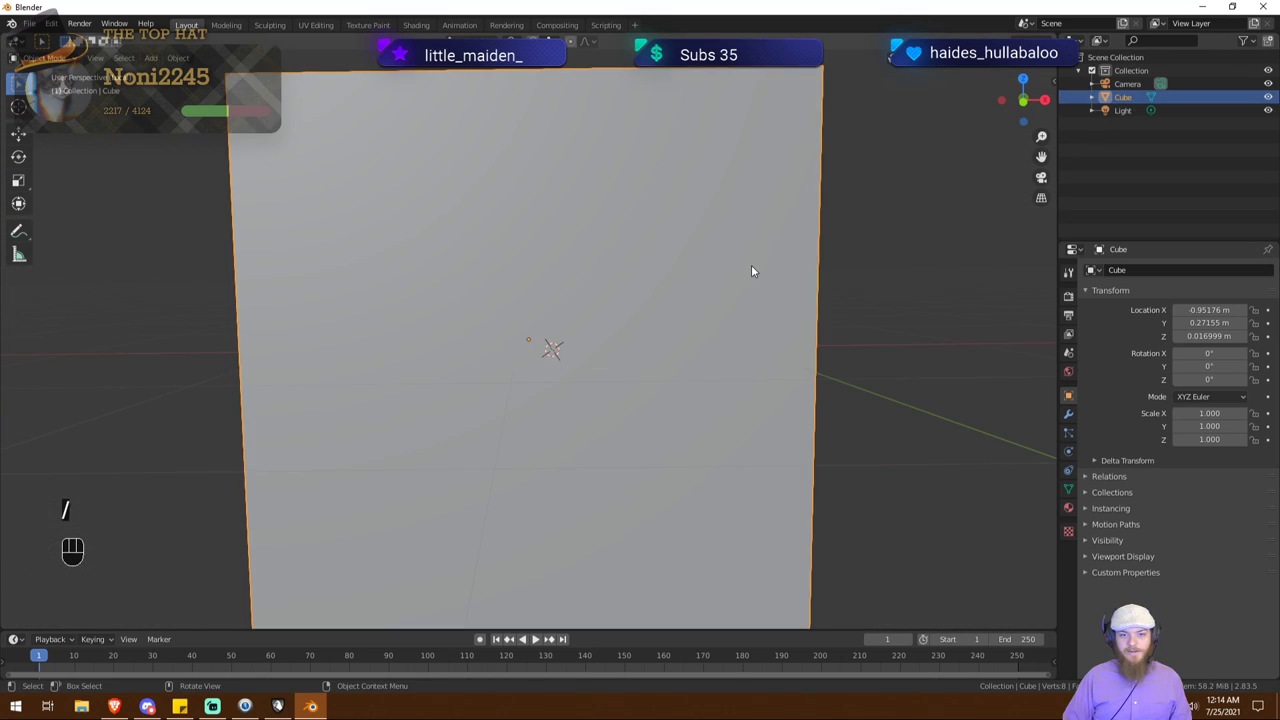
left_click_drag(871, 285, 723, 325)
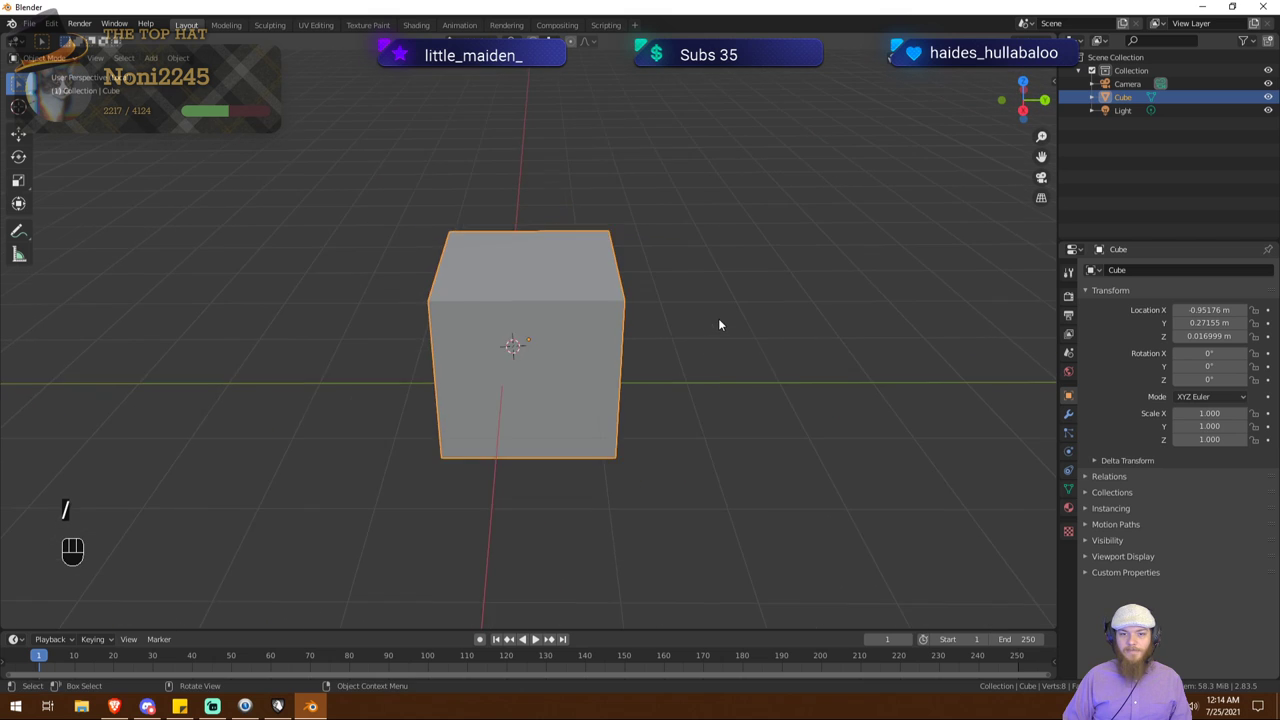
left_click_drag(682, 330, 719, 331)
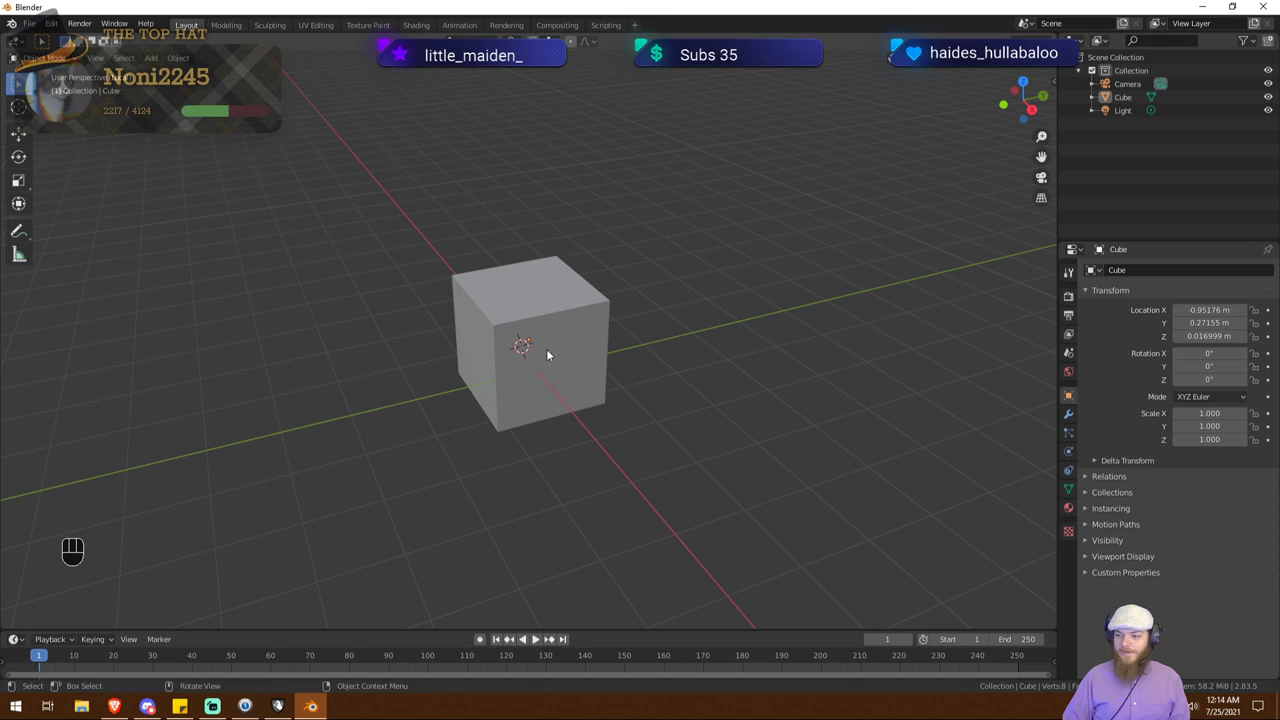
left_click_drag(622, 355, 669, 344)
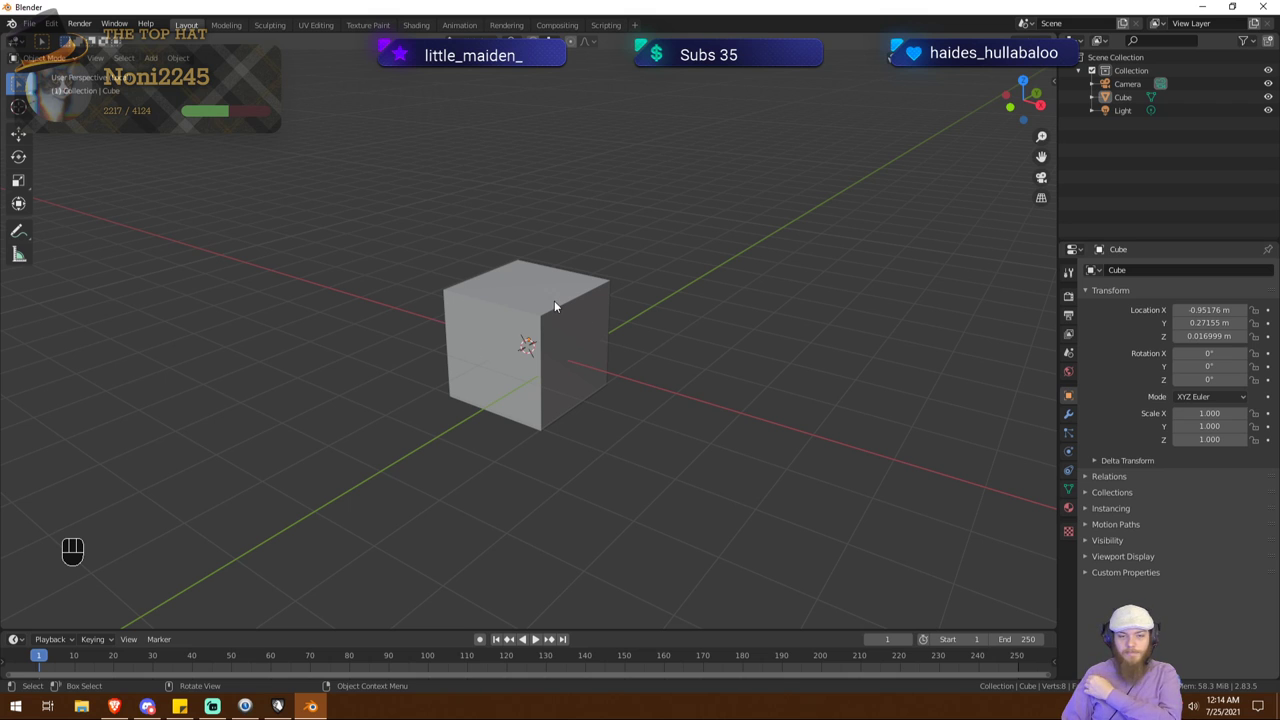
left_click_drag(641, 372, 591, 389)
left_click_drag(635, 396, 619, 390)
left_click_drag(476, 390, 482, 391)
left_click(569, 332)
left_click_drag(718, 346, 694, 359)
key("r")
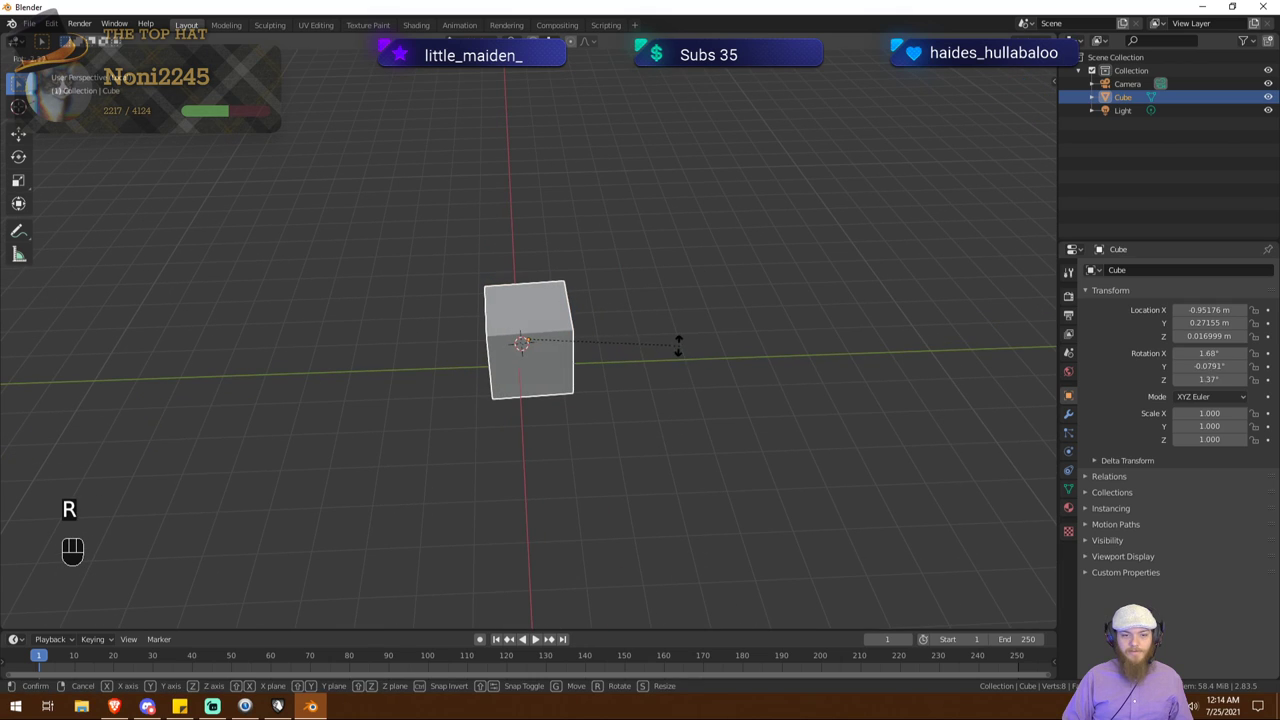
key("x")
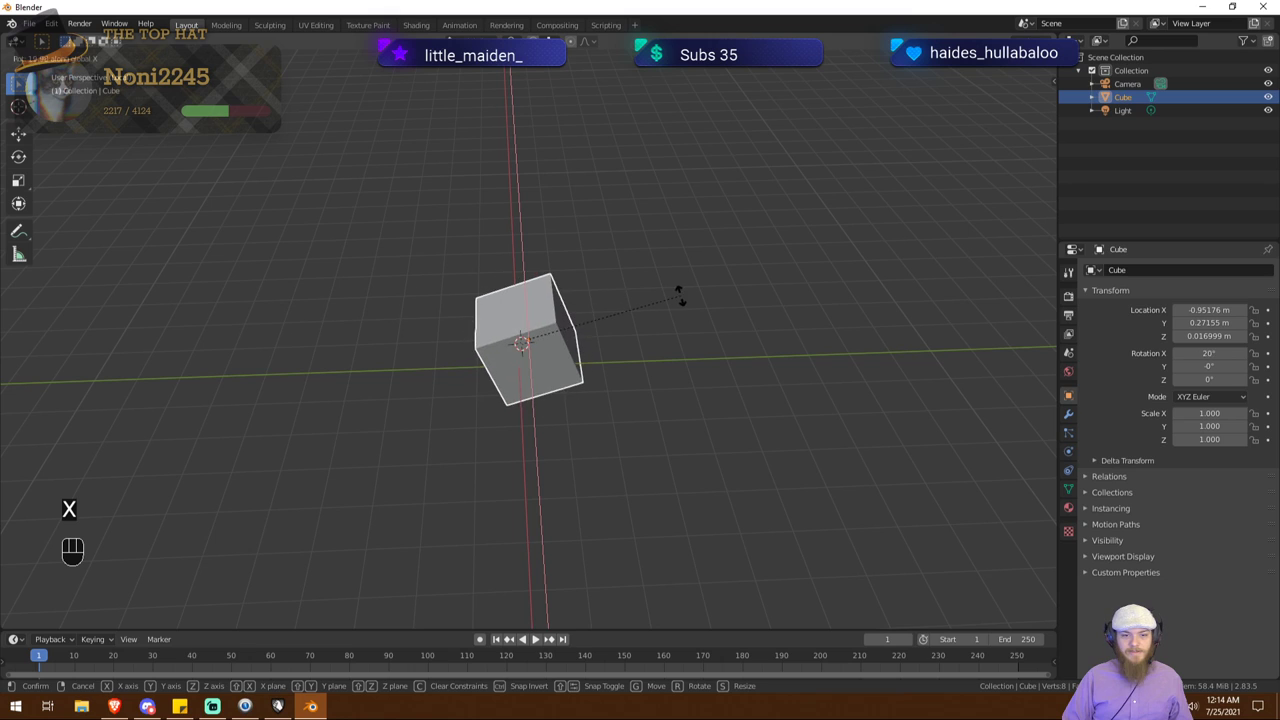
key("z")
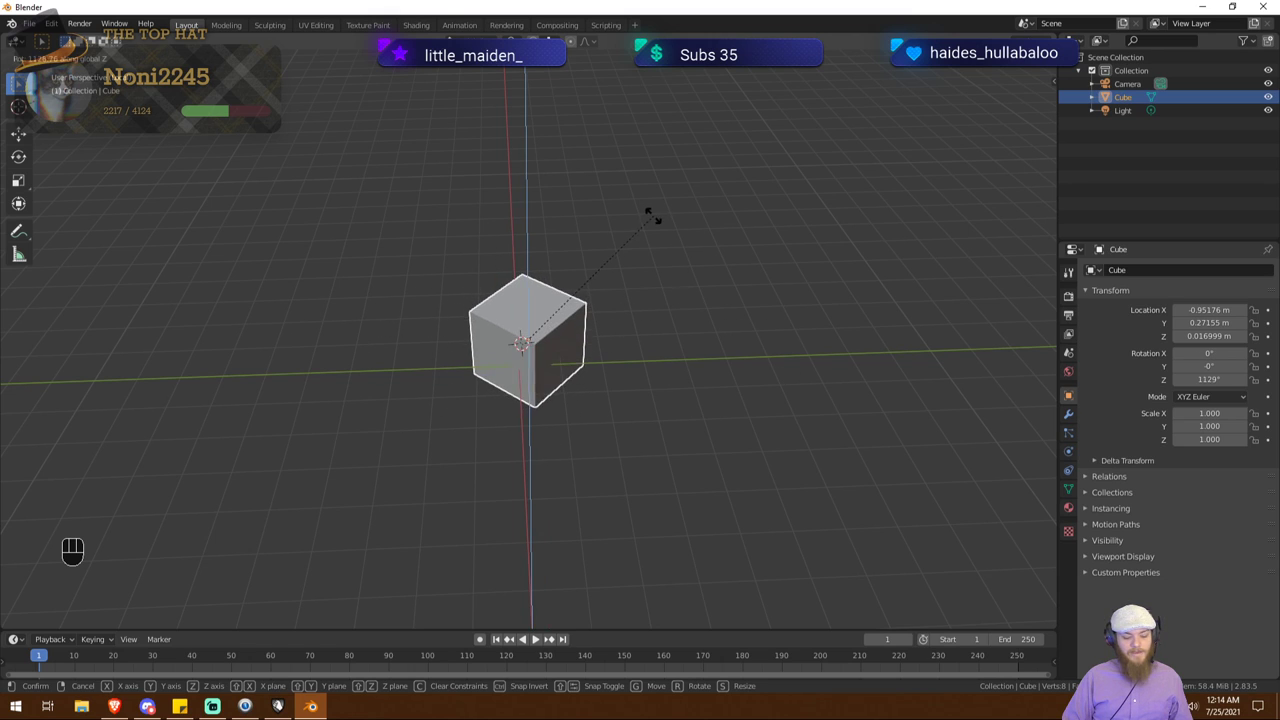
key("y")
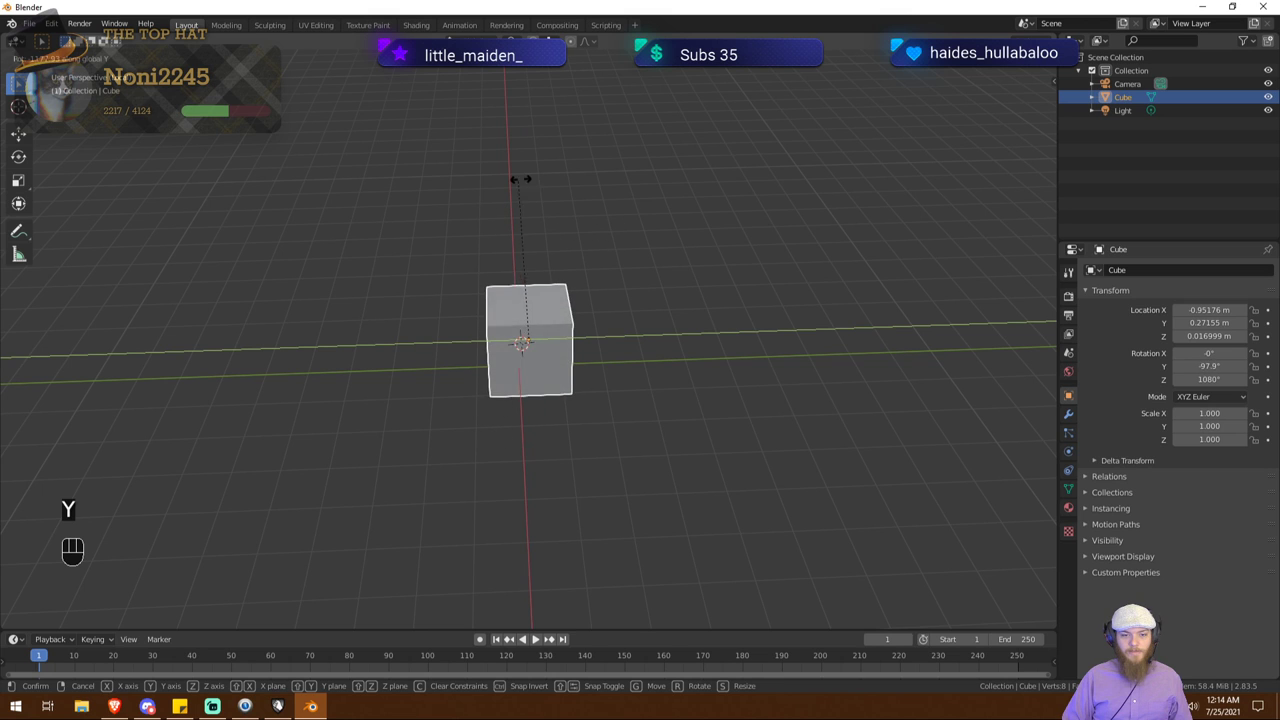
right_click(622, 477)
left_click_drag(596, 468, 618, 448)
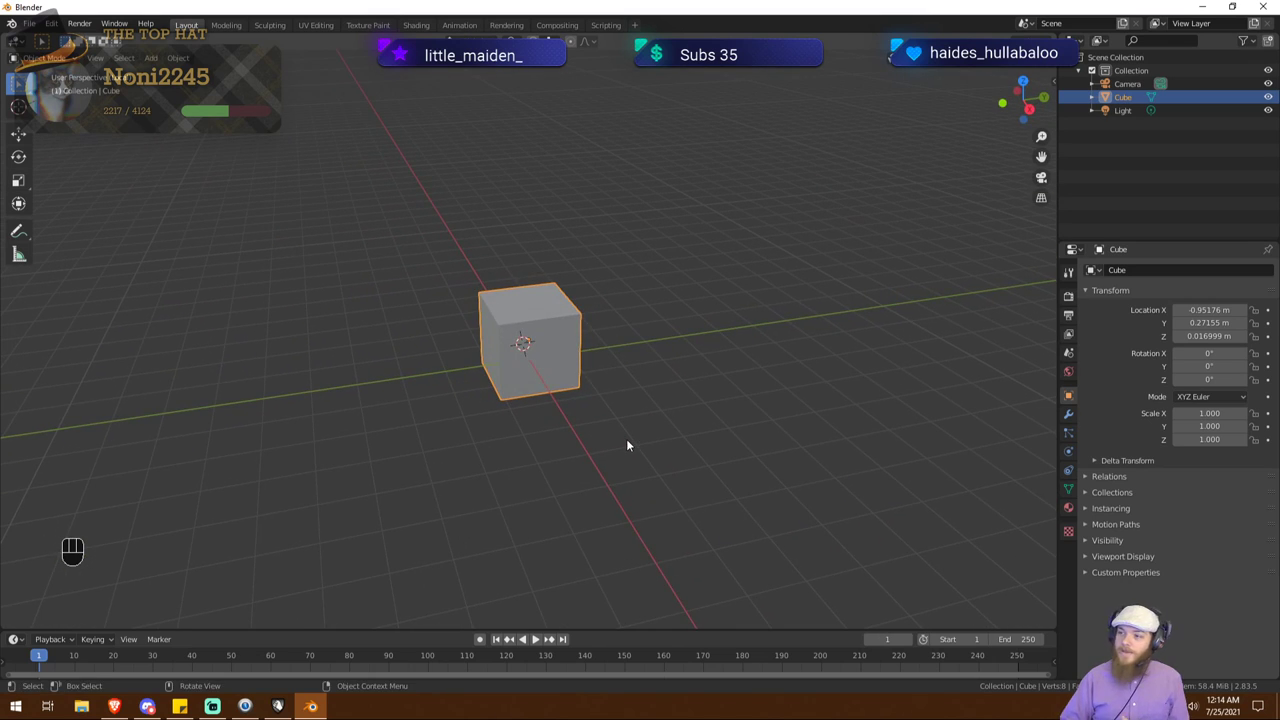
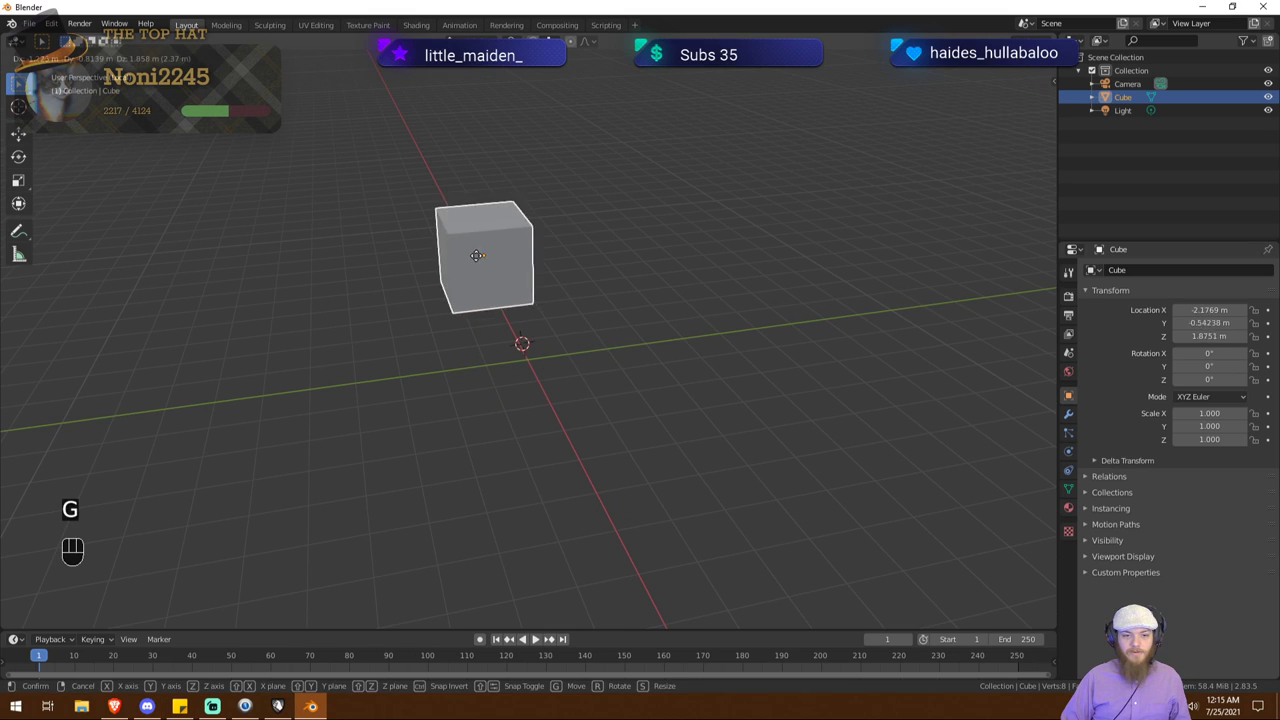
key("x")
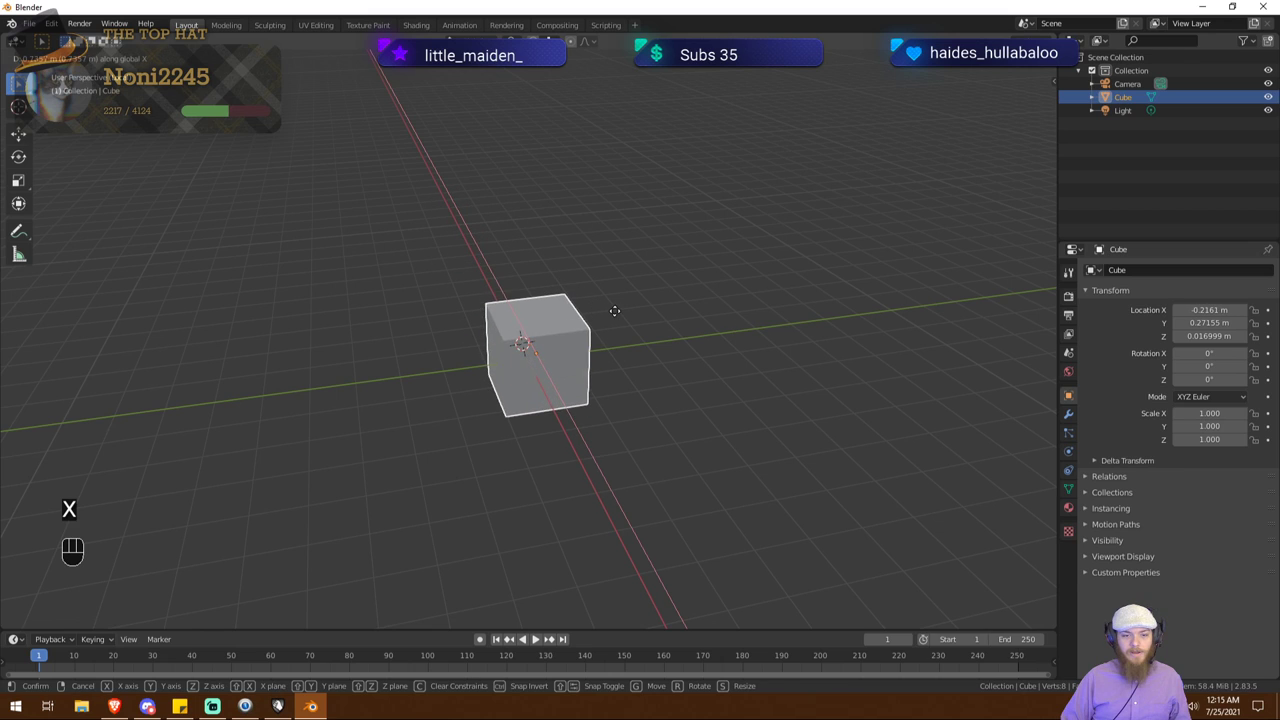
key("y")
right_click(677, 294)
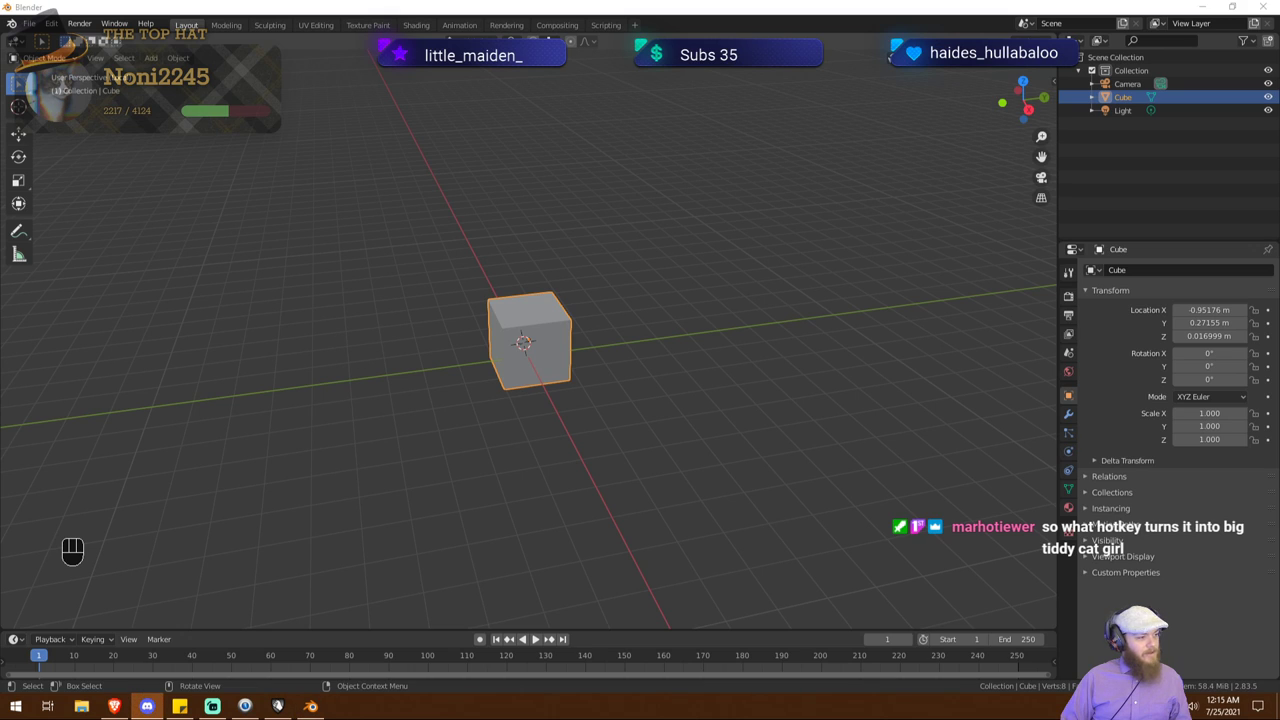
Step: Toggle local view and the pivot menu, then reselect the cube in the viewport
left_click(400, 356)
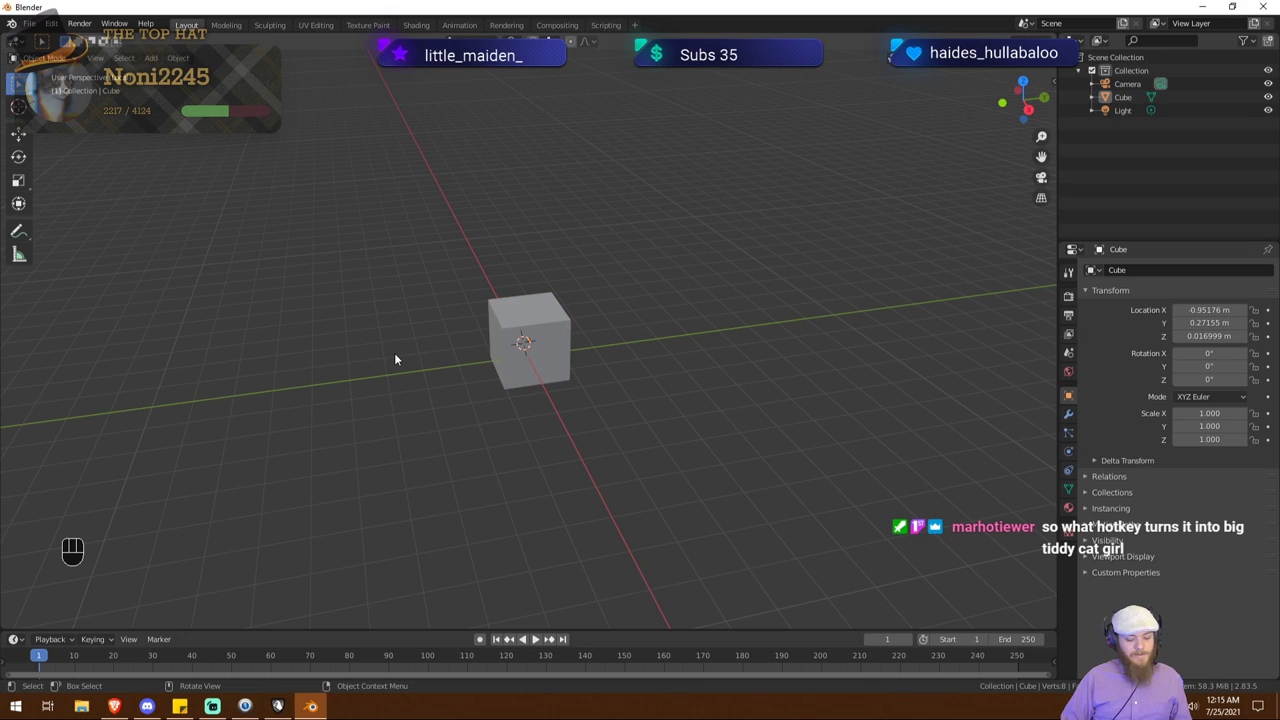
key("/")
key("/")
middle_click(399, 361)
key(".")
left_click_drag(443, 370, 260, 354)
left_click(521, 274)
key(".")
key("/")
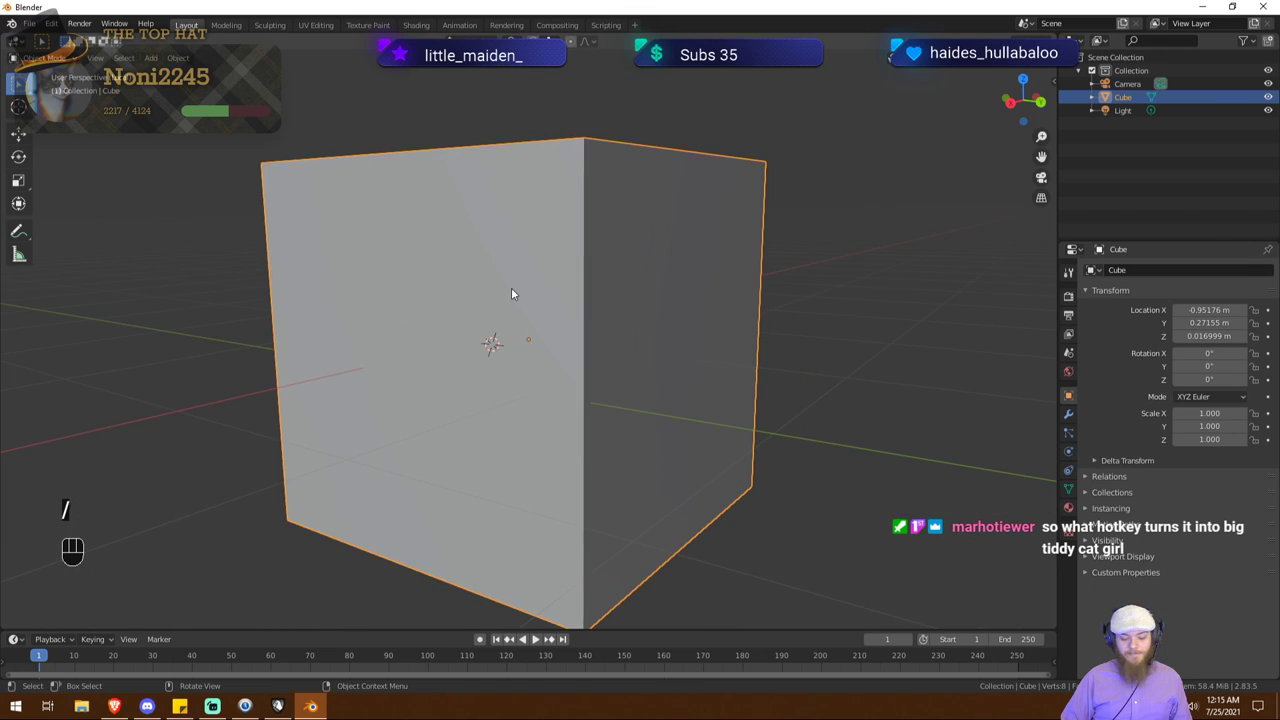
left_click_drag(430, 374, 551, 403)
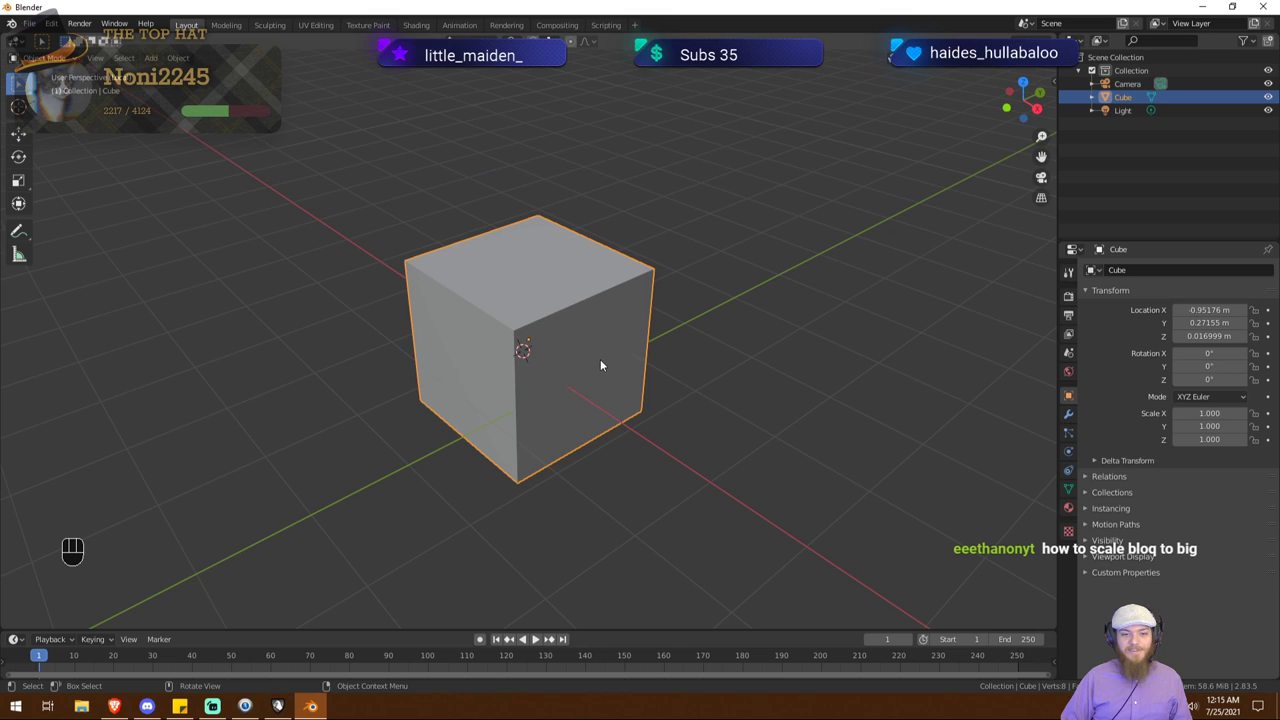
Step: Toggle local view repeatedly and frame the view on the selected cube
key("/")
key("/")
left_click_drag(498, 373, 567, 398)
key("/")
key("/")
key("/")
key("/")
left_click_drag(520, 382, 606, 418)
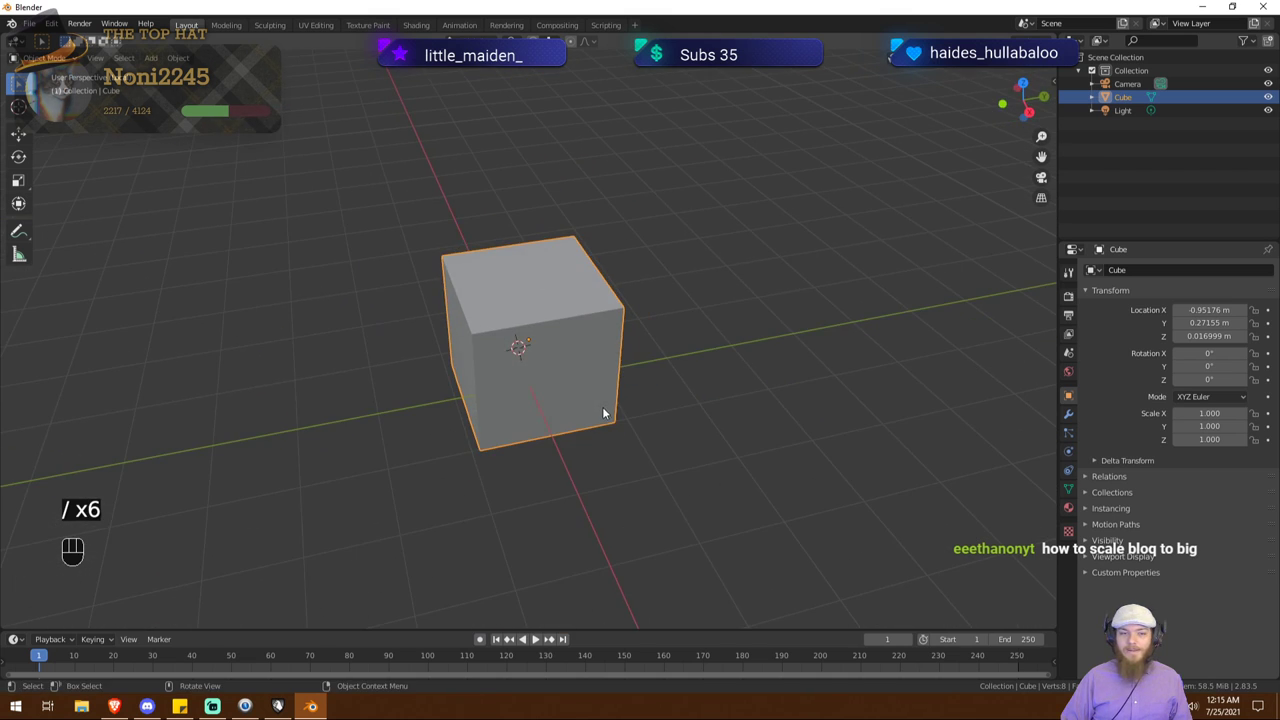
key("KP_Decimal")
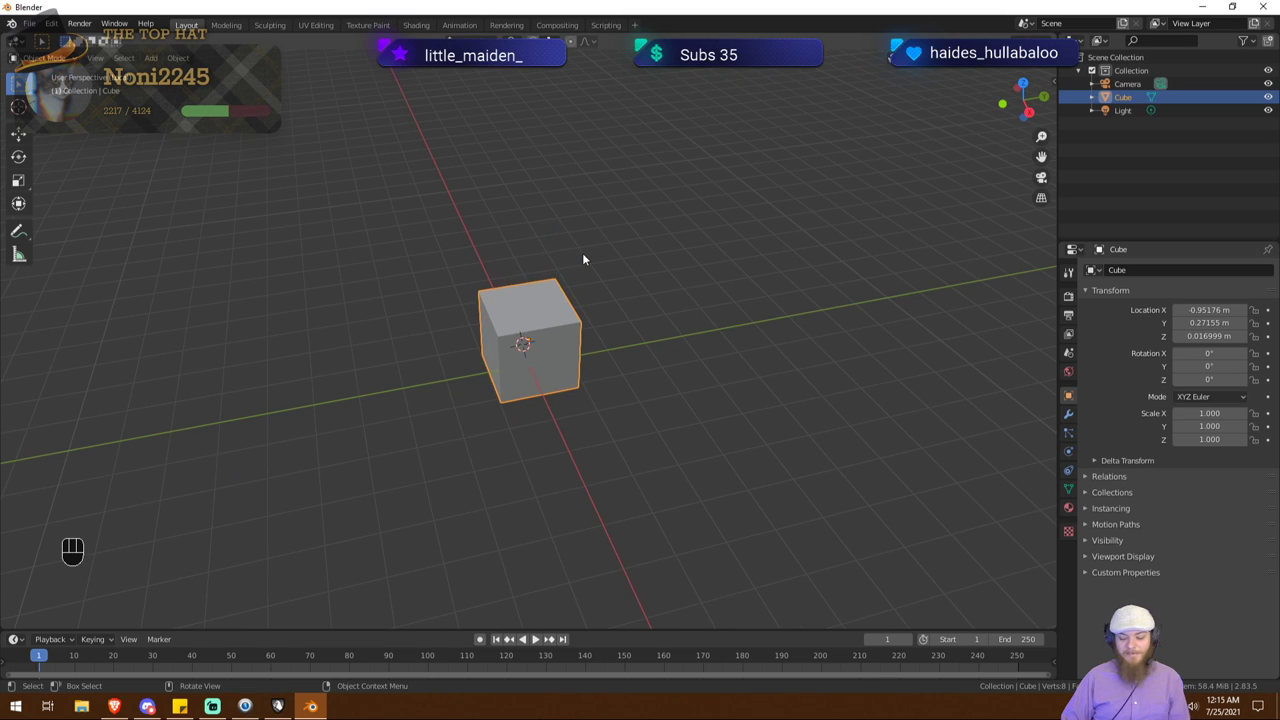
key("KP_Decimal")
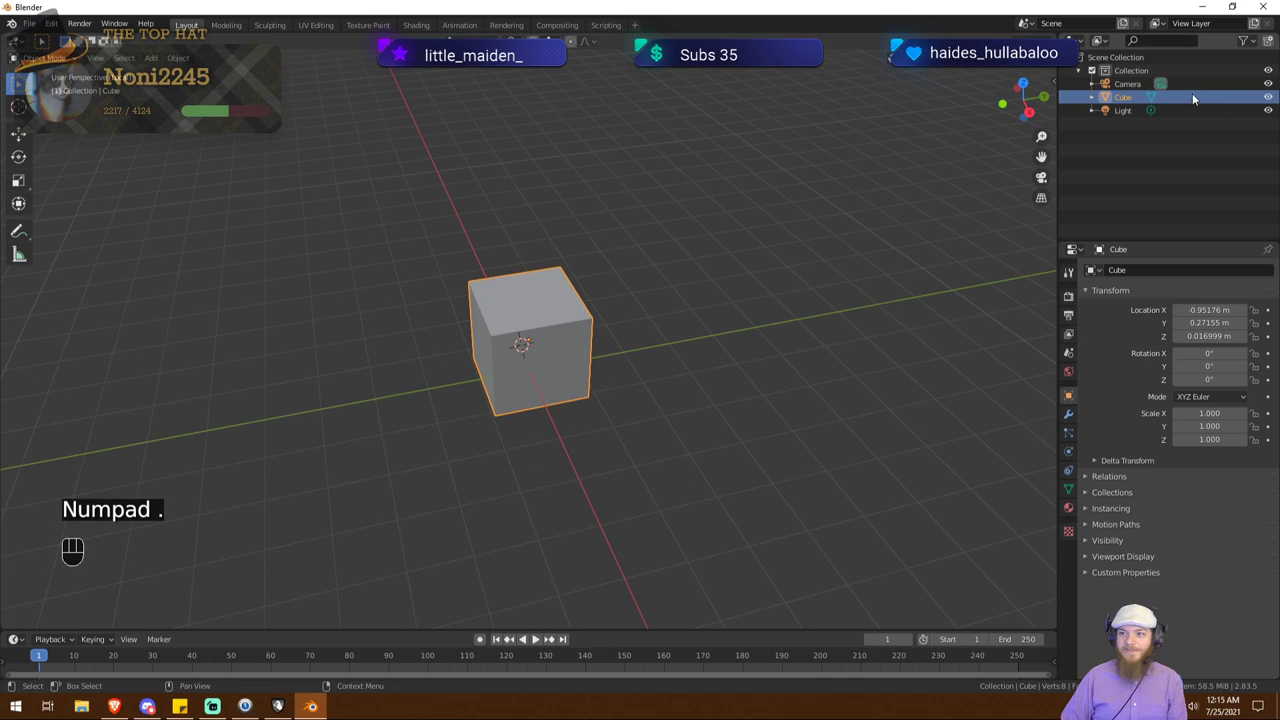
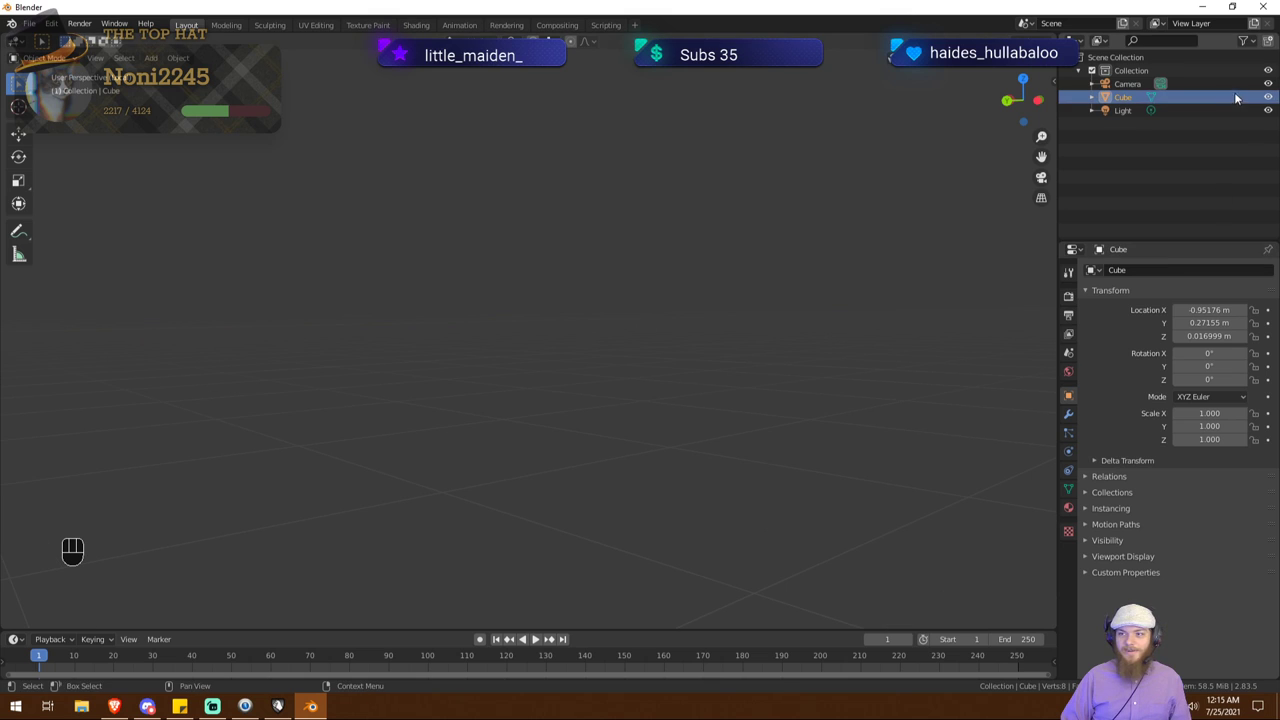
left_click(1223, 100)
key("KP_Decimal")
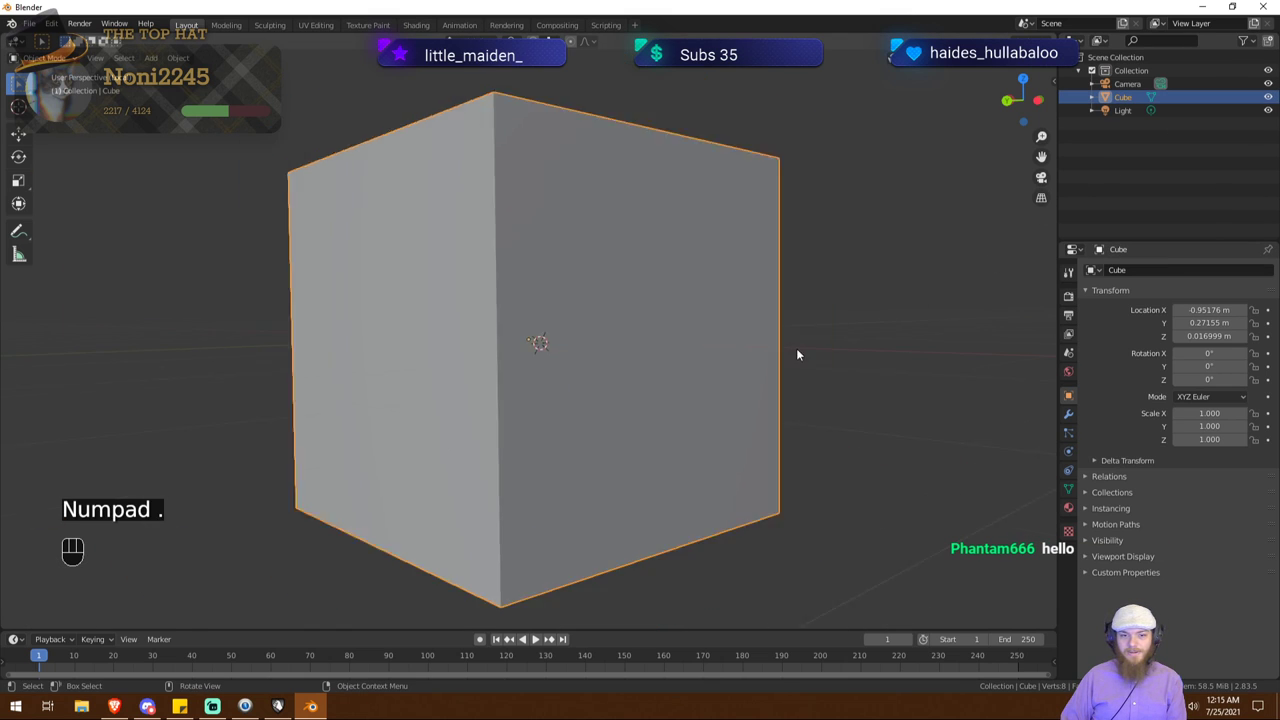
left_click_drag(830, 331, 695, 411)
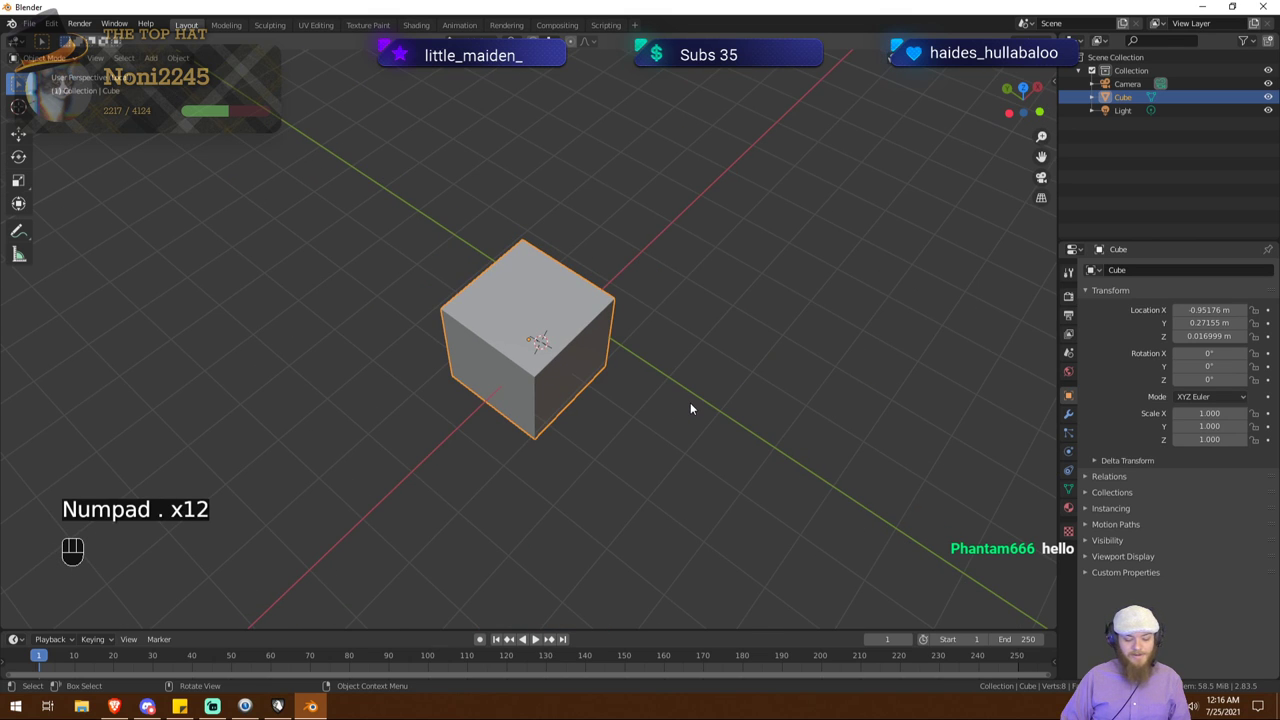
left_click_drag(642, 376, 645, 348)
key(".")
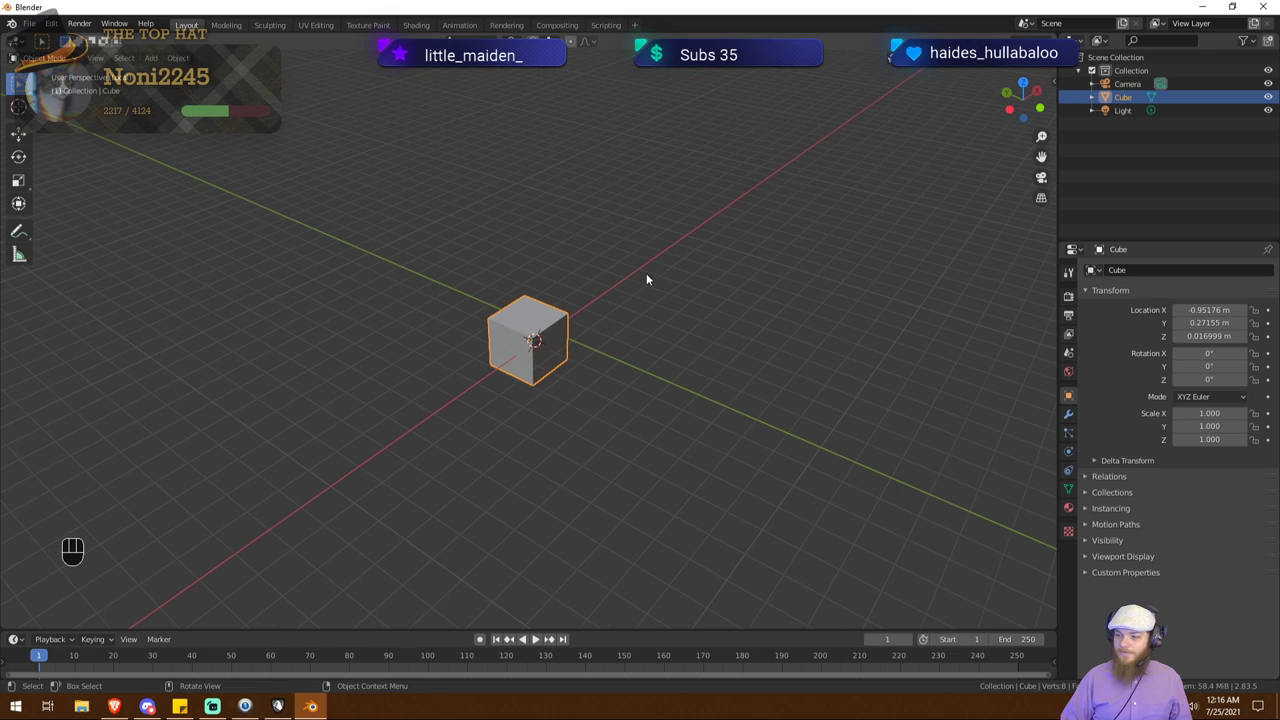
left_click_drag(624, 299, 640, 281)
key("s")
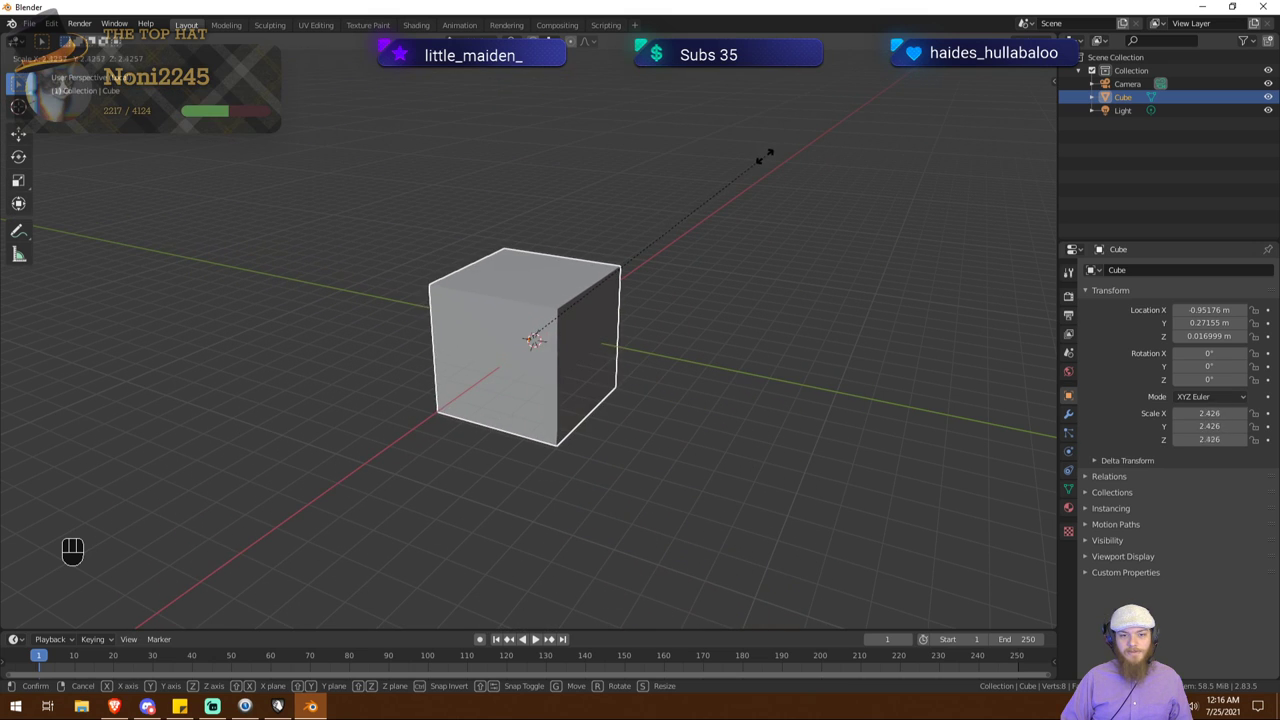
key("x")
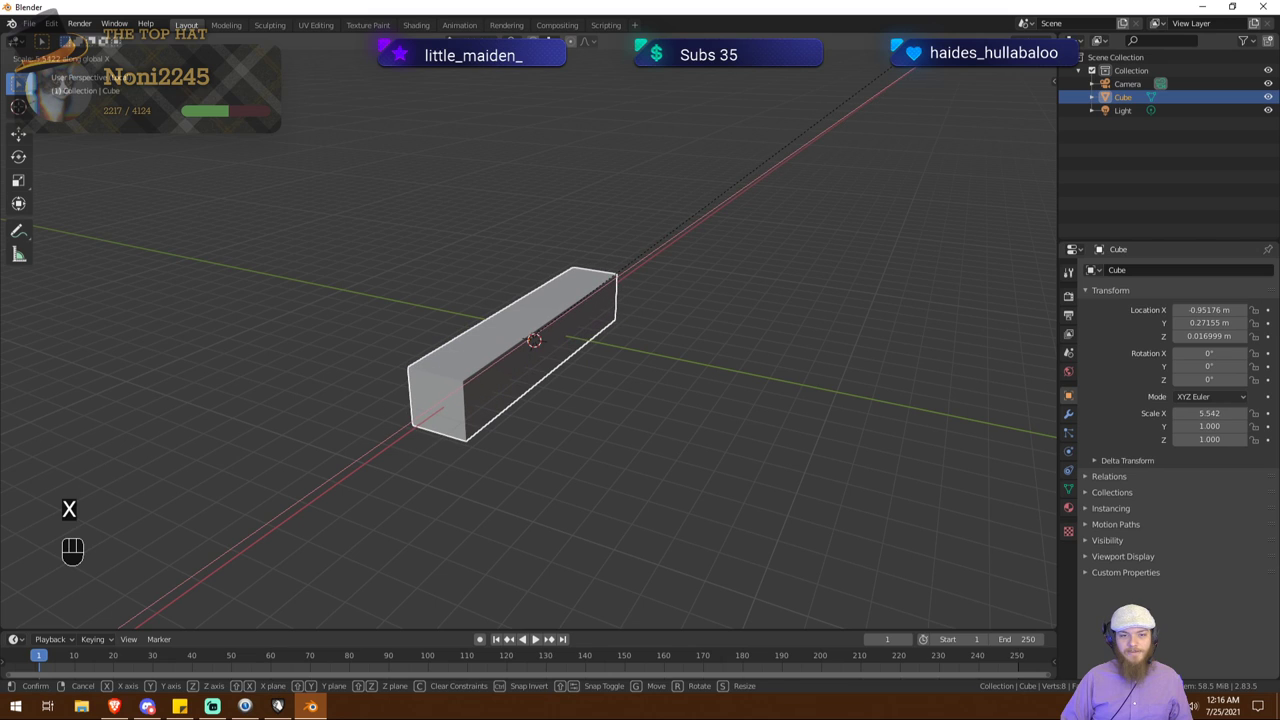
key("z")
key("y")
right_click(519, 522)
left_click_drag(492, 527, 570, 526)
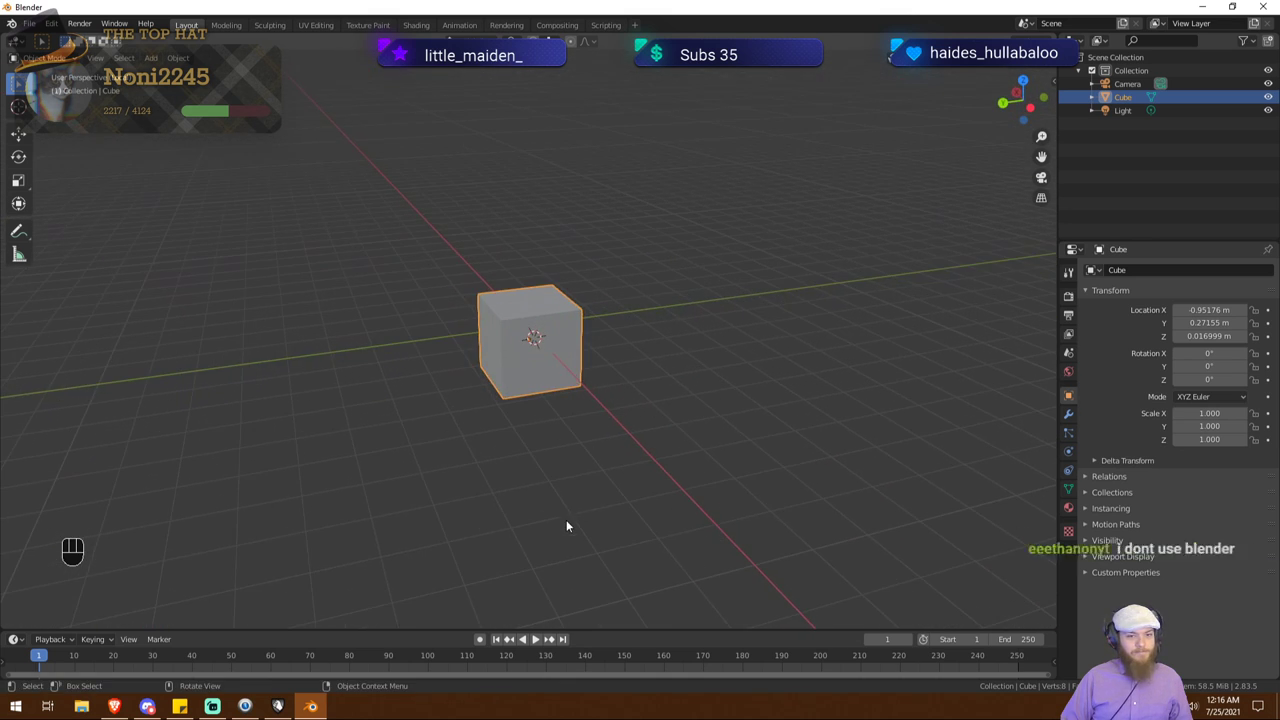
left_click_drag(650, 467, 601, 479)
key("/")
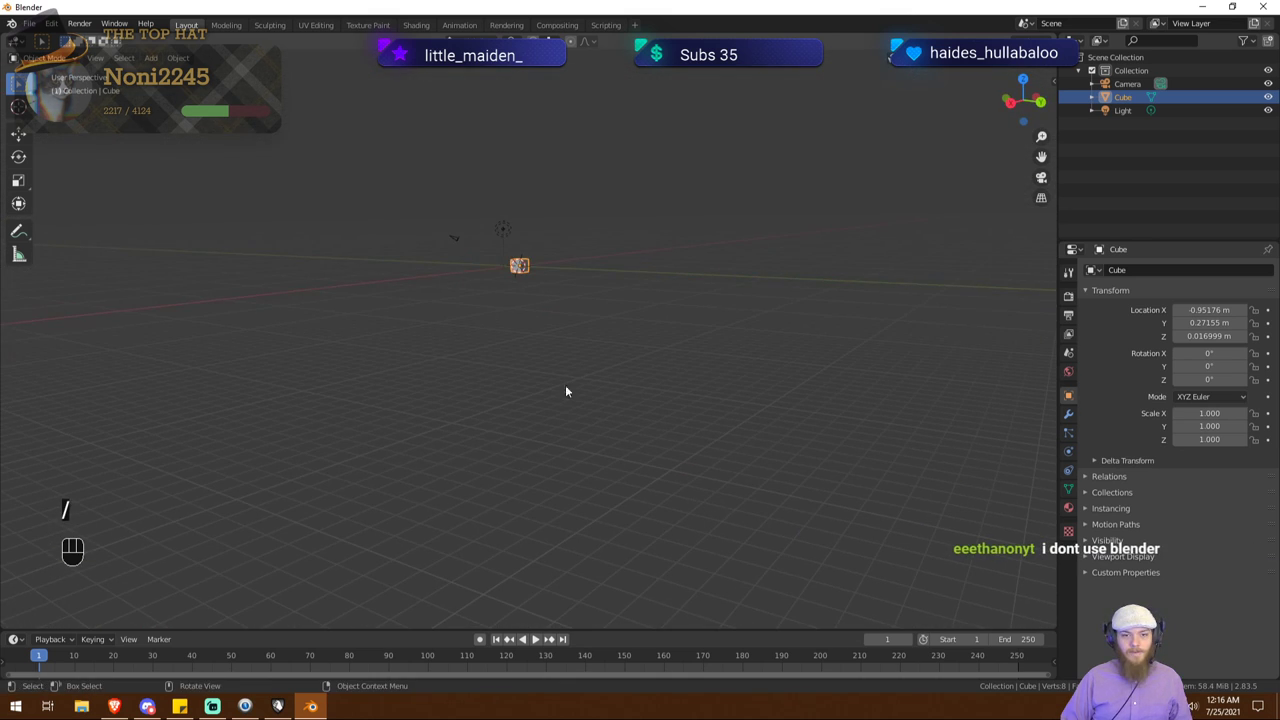
key("KP_Decimal")
left_click_drag(614, 343, 628, 391)
left_click_drag(601, 389, 658, 381)
key("KP_Subtract")
key("KP_0")
left_click_drag(520, 375, 540, 367)
left_click_drag(607, 373, 586, 361)
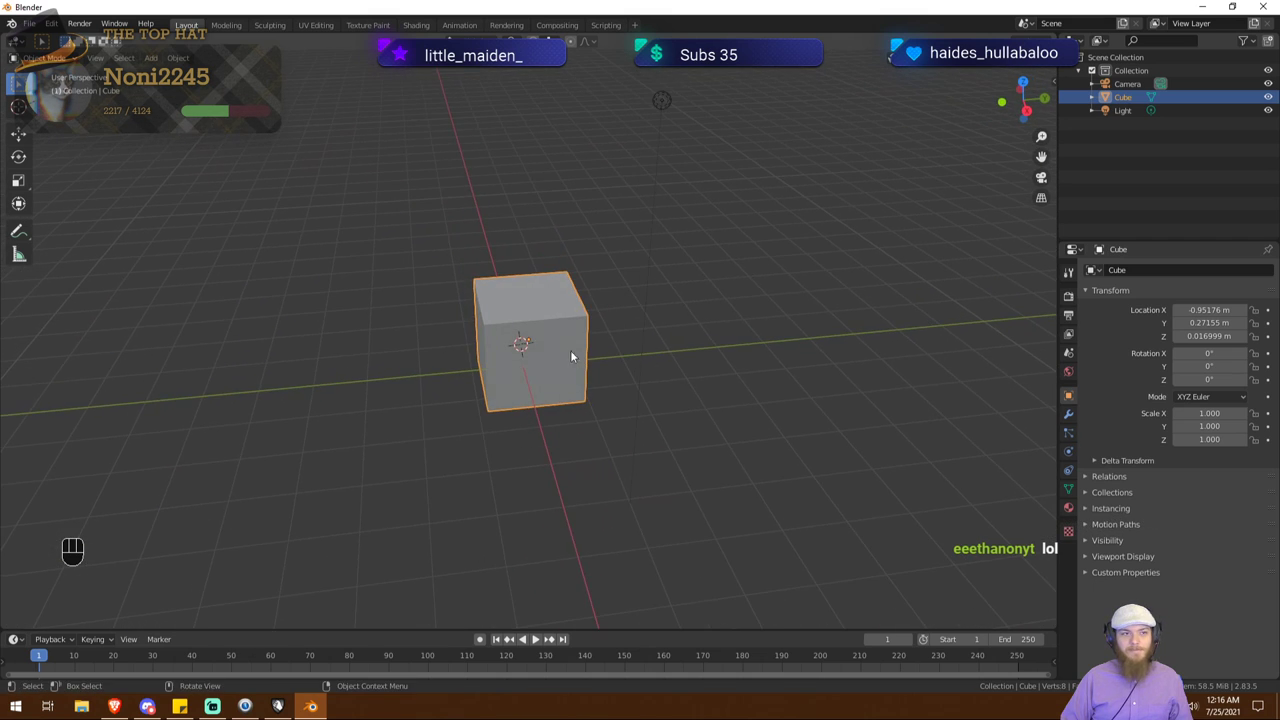
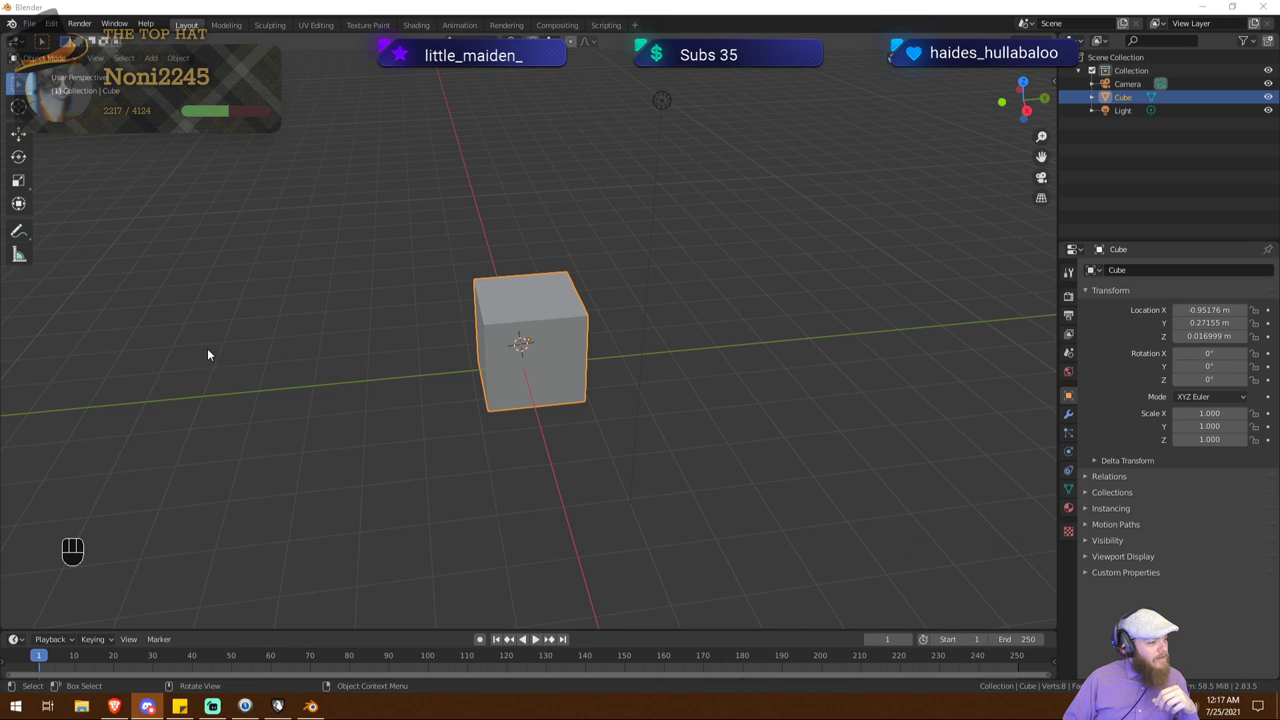
left_click_drag(375, 340, 339, 352)
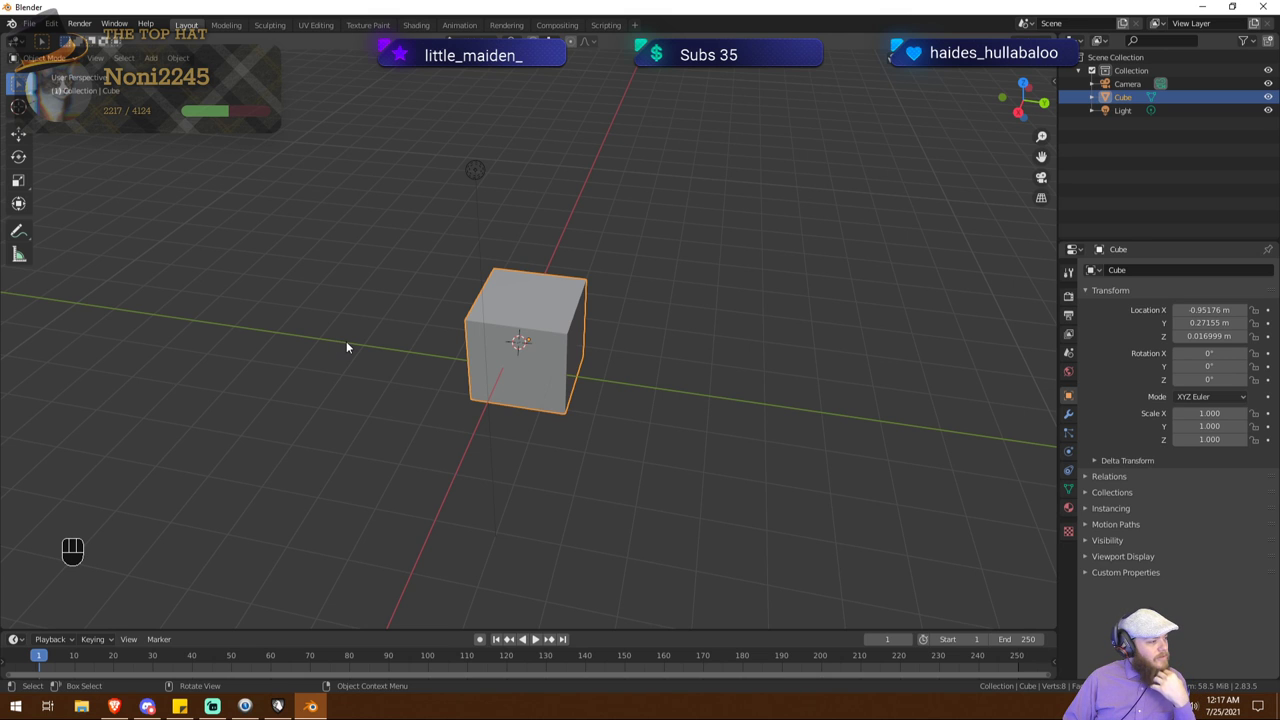
left_click_drag(385, 338, 409, 347)
left_click_drag(372, 355, 438, 348)
left_click_drag(525, 338, 555, 338)
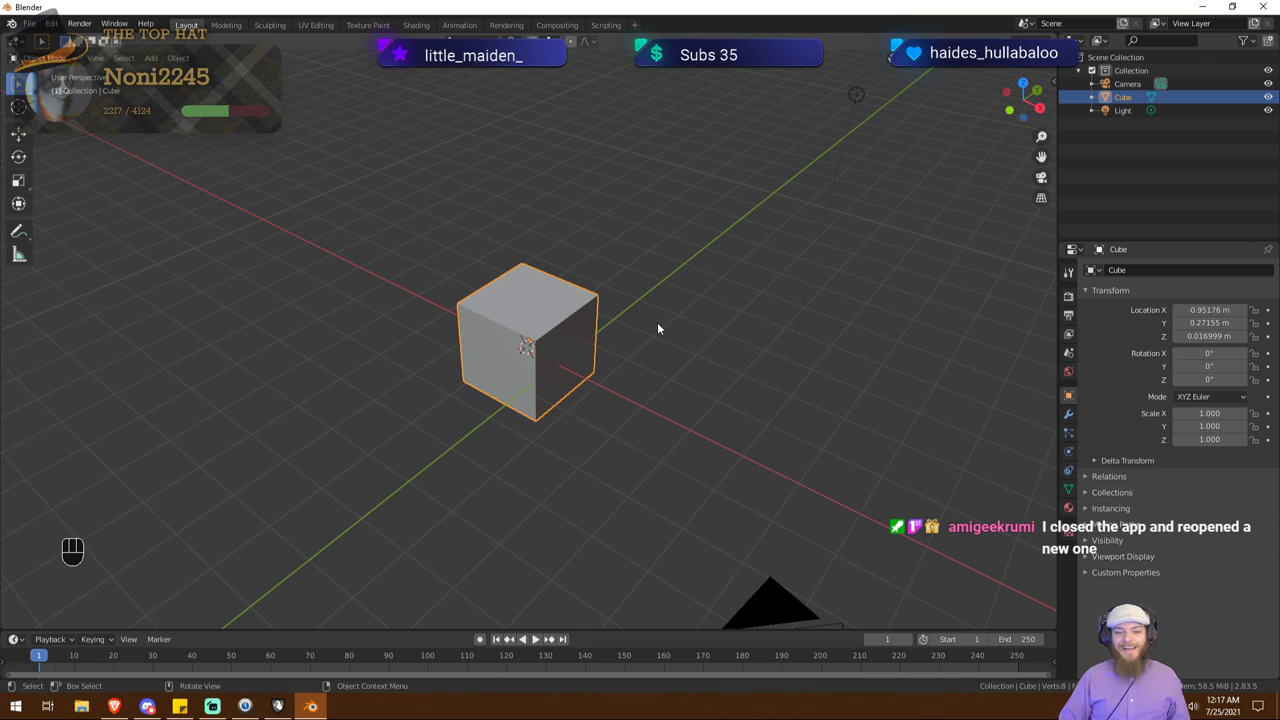
key("shift+a")
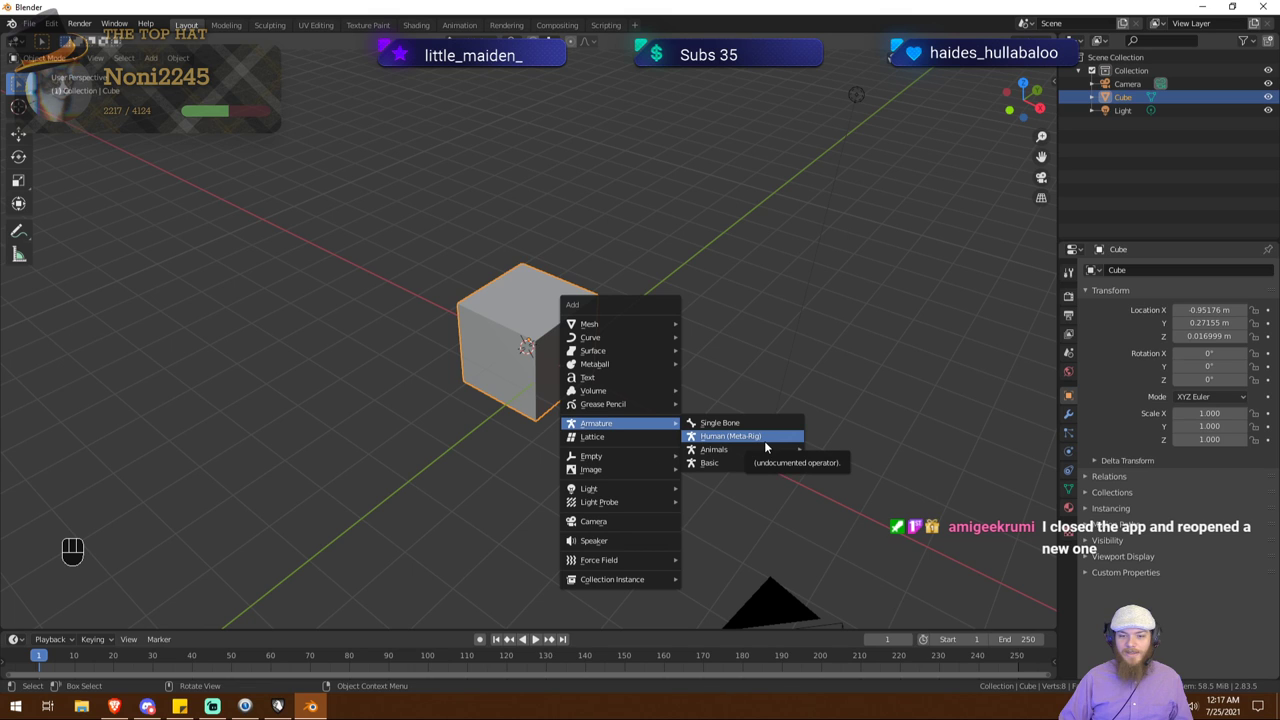
left_click_drag(527, 432, 613, 403)
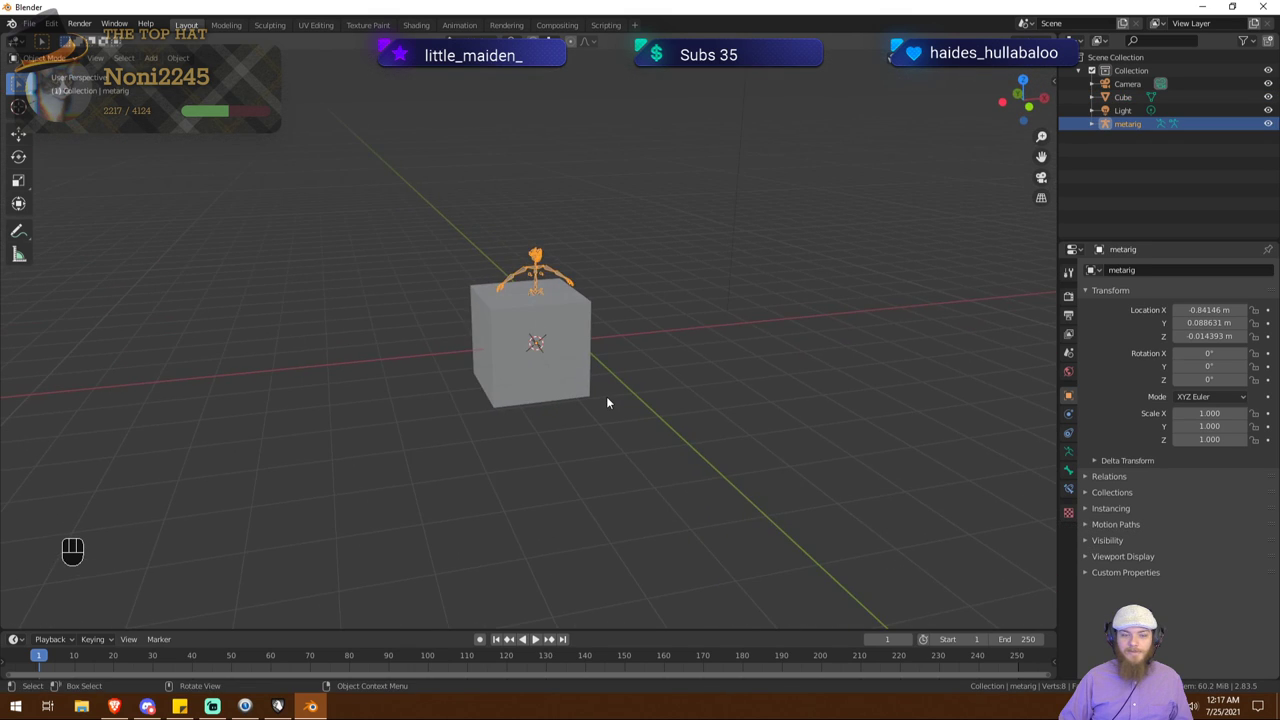
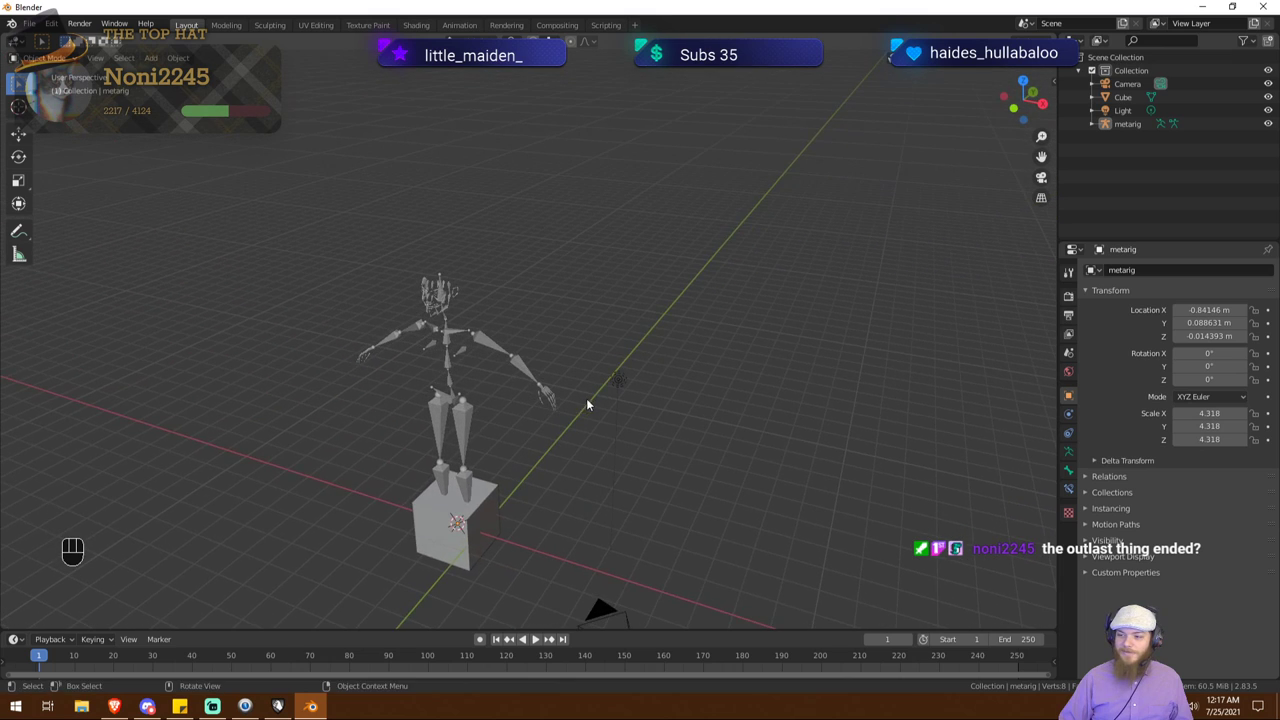
left_click_drag(612, 389, 643, 329)
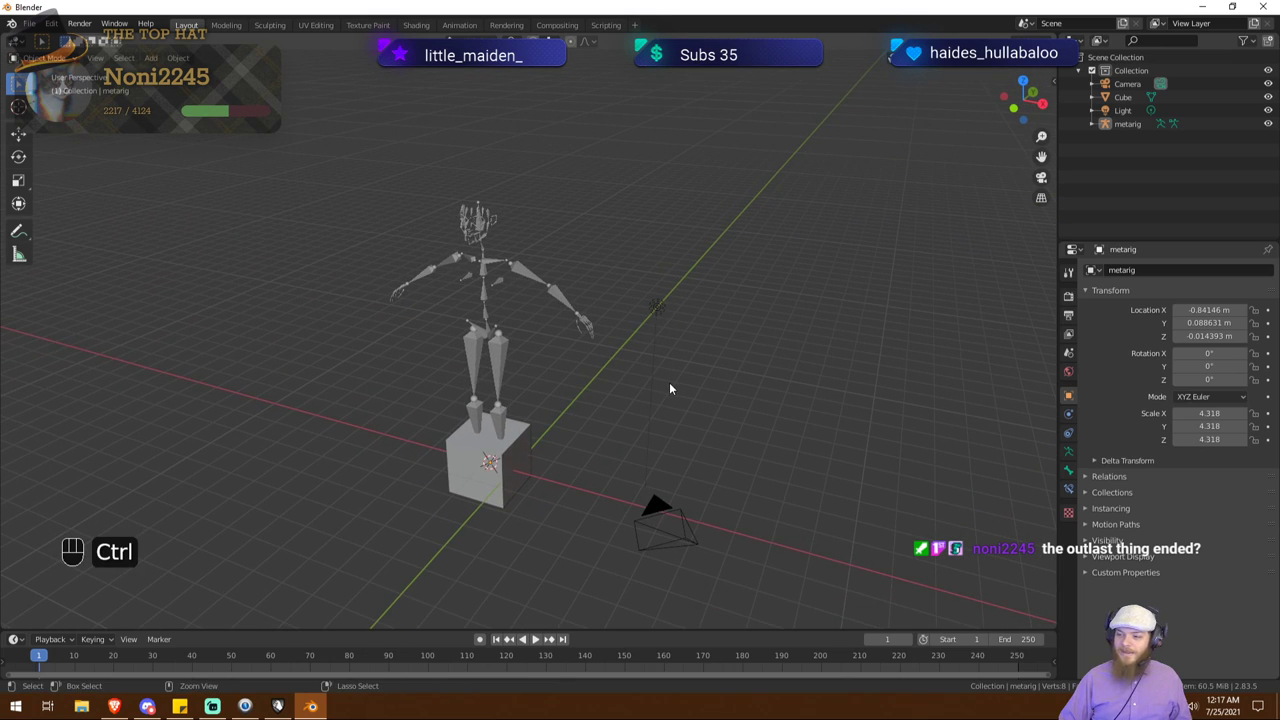
key("ctrl+z")
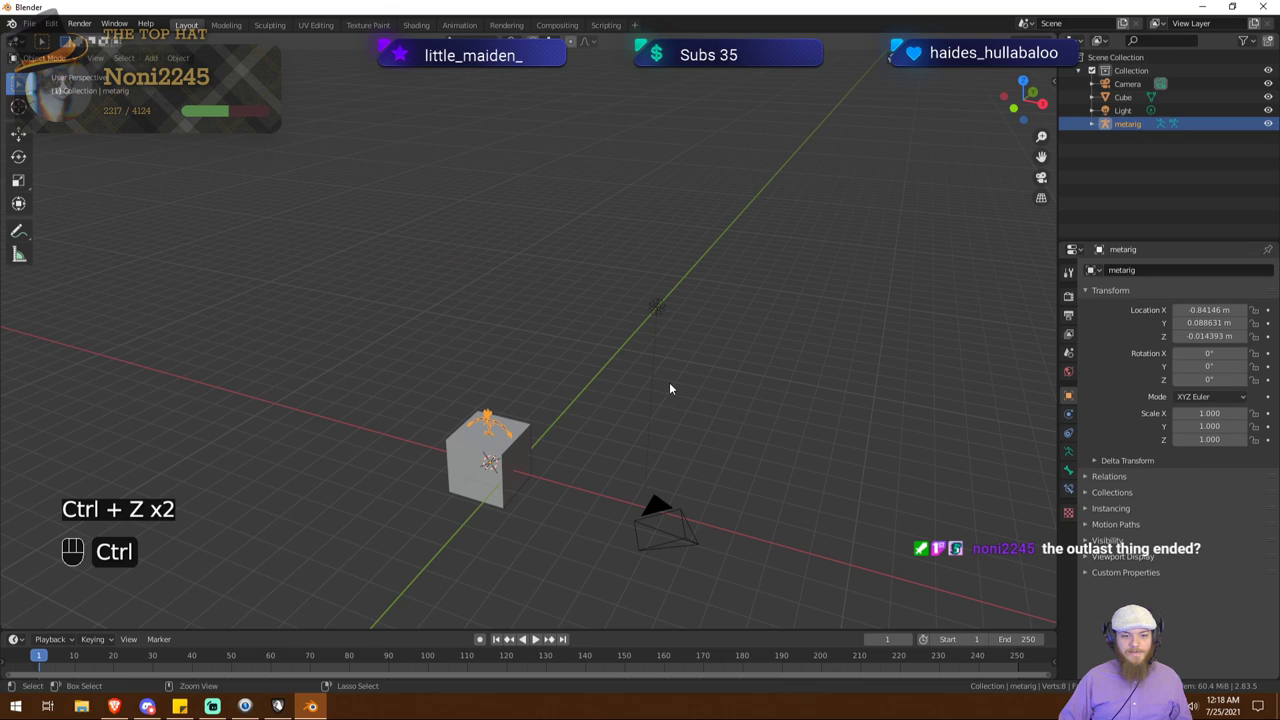
left_click(529, 350)
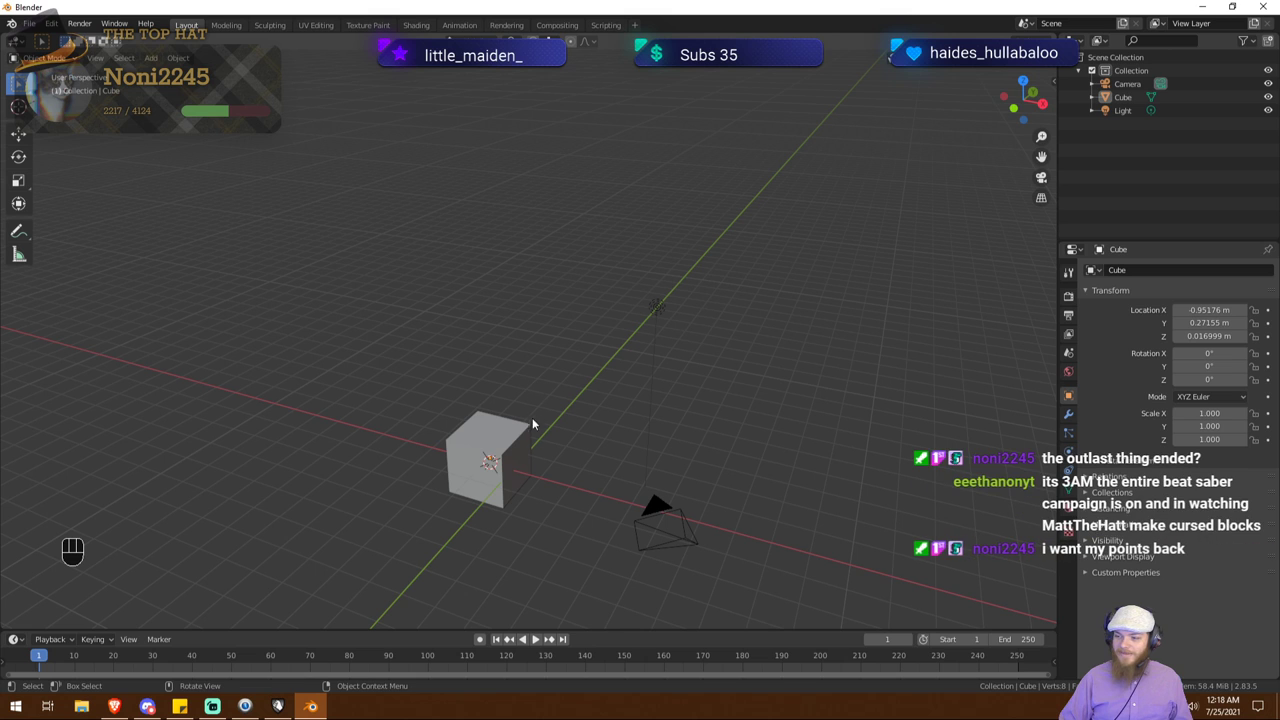
left_click_drag(565, 420, 634, 317)
left_click(530, 361)
left_click_drag(533, 362, 638, 379)
left_click_drag(638, 379, 615, 436)
left_click_drag(551, 434, 489, 404)
left_click_drag(513, 399, 521, 418)
left_click_drag(494, 423, 573, 417)
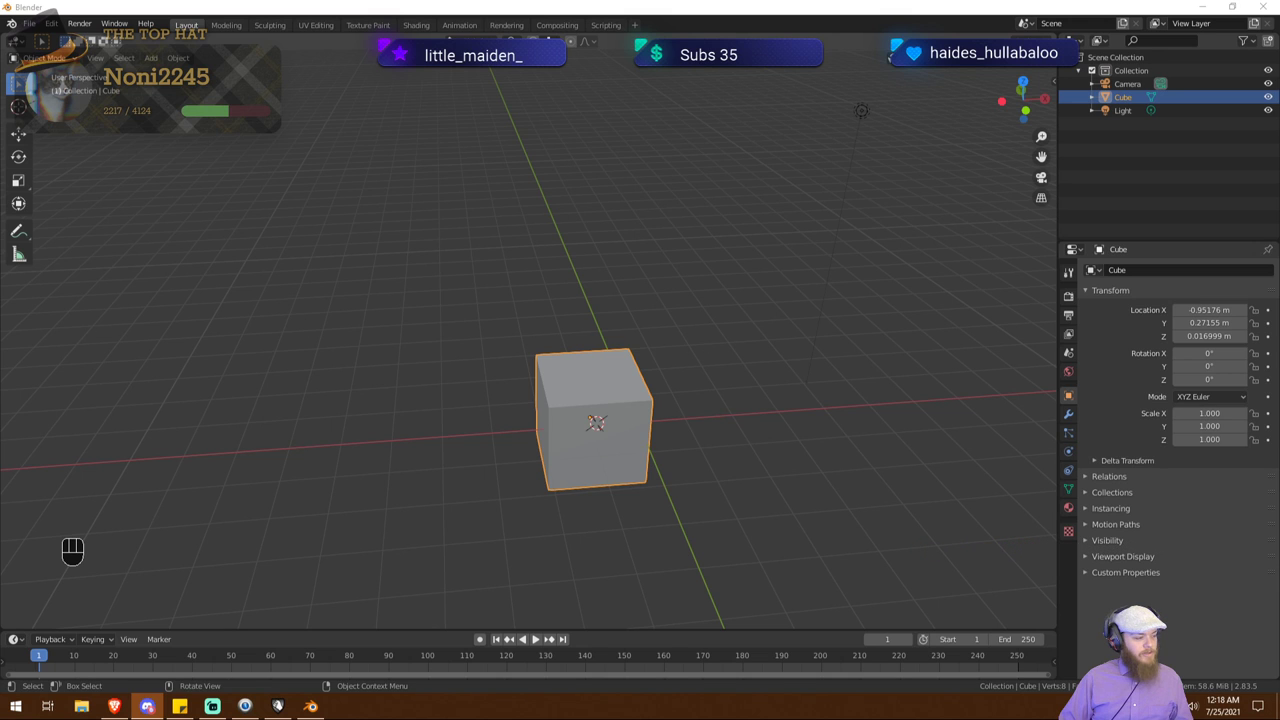
left_click_drag(394, 451, 408, 443)
left_click_drag(448, 438, 371, 432)
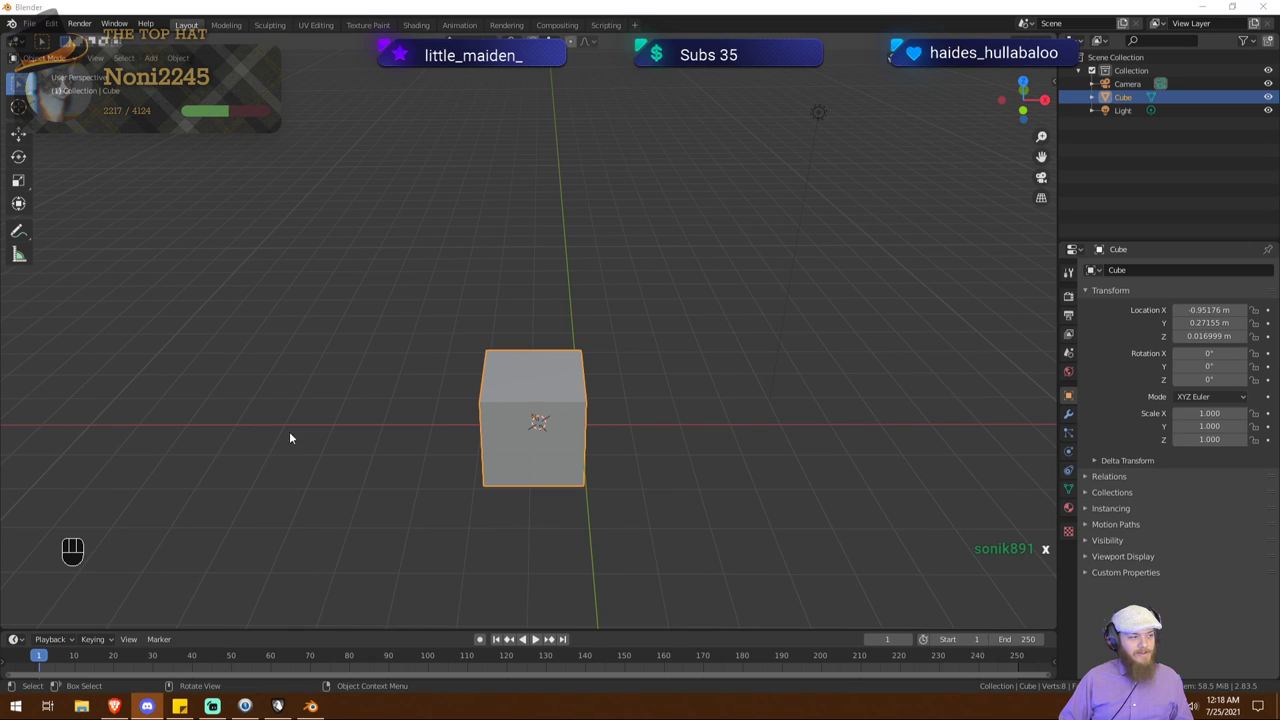
left_click_drag(522, 392, 589, 555)
left_click_drag(549, 430, 573, 432)
key("x")
Step: Orbit and pan around the empty scene's origin grid
left_click_drag(507, 408, 483, 628)
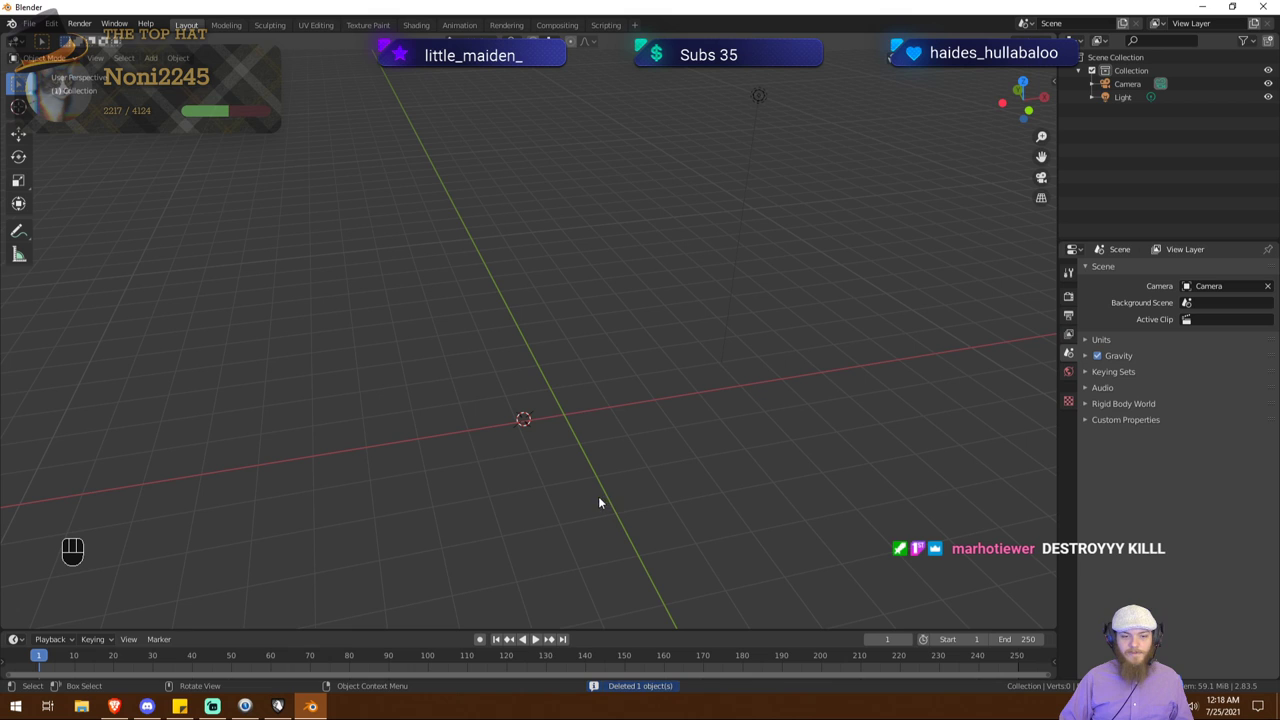
left_click_drag(574, 501, 562, 500)
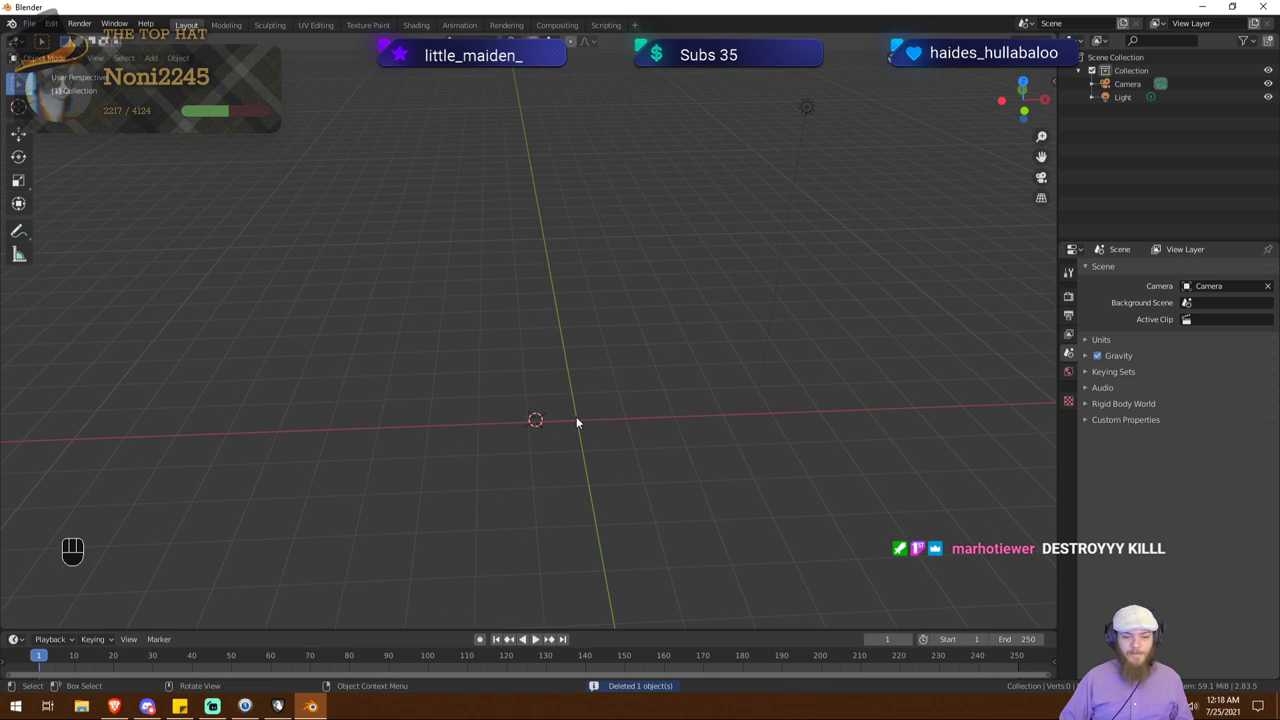
left_click_drag(582, 421, 407, 444)
left_click_drag(385, 444, 448, 435)
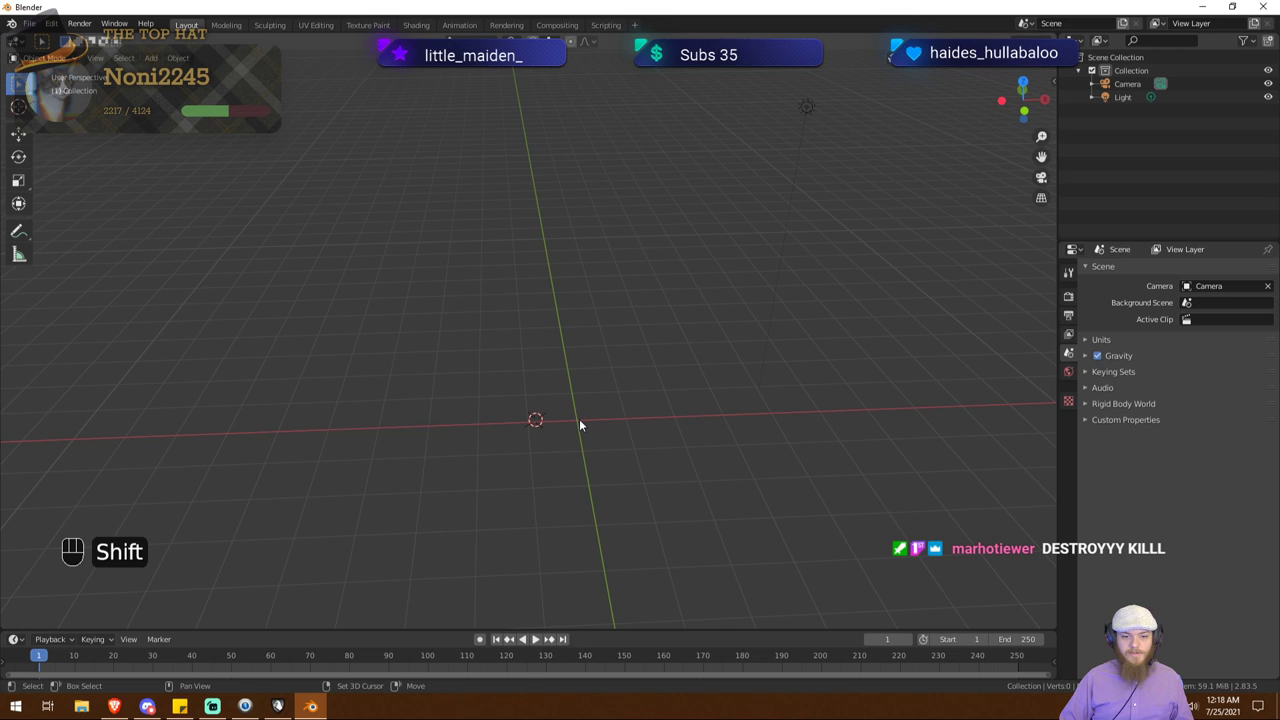
right_click(585, 426)
left_click_drag(529, 440, 569, 440)
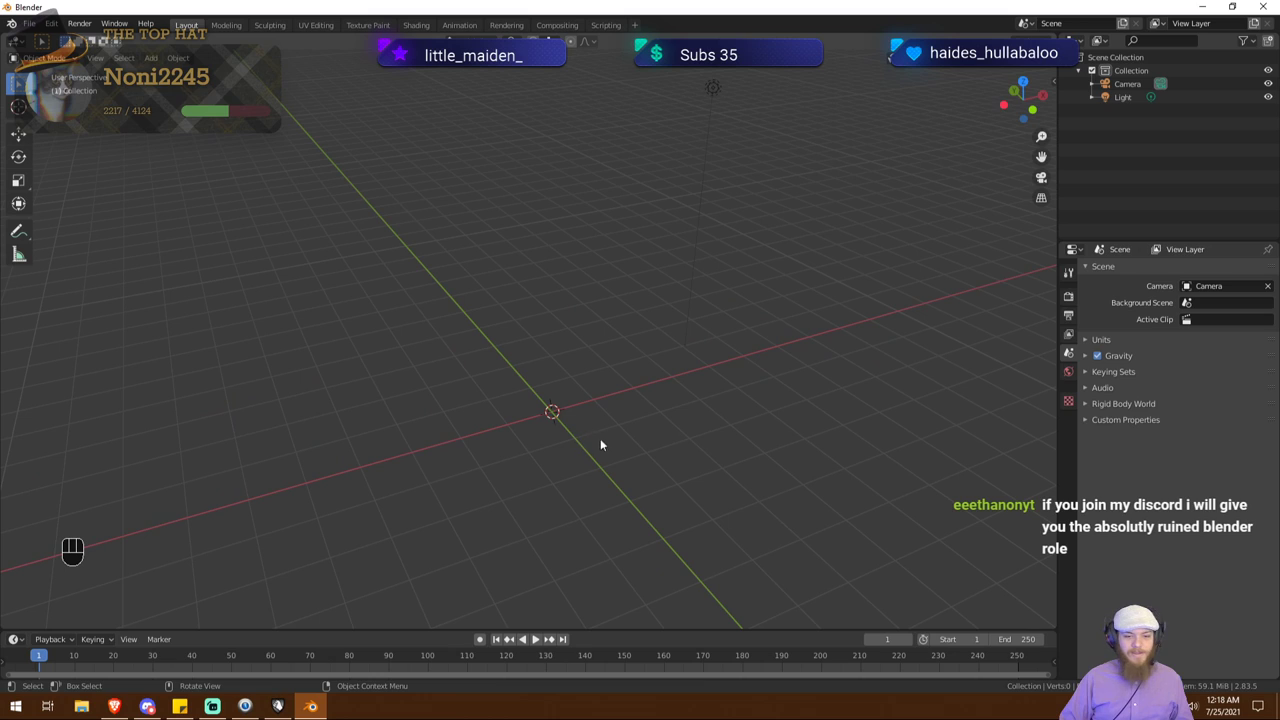
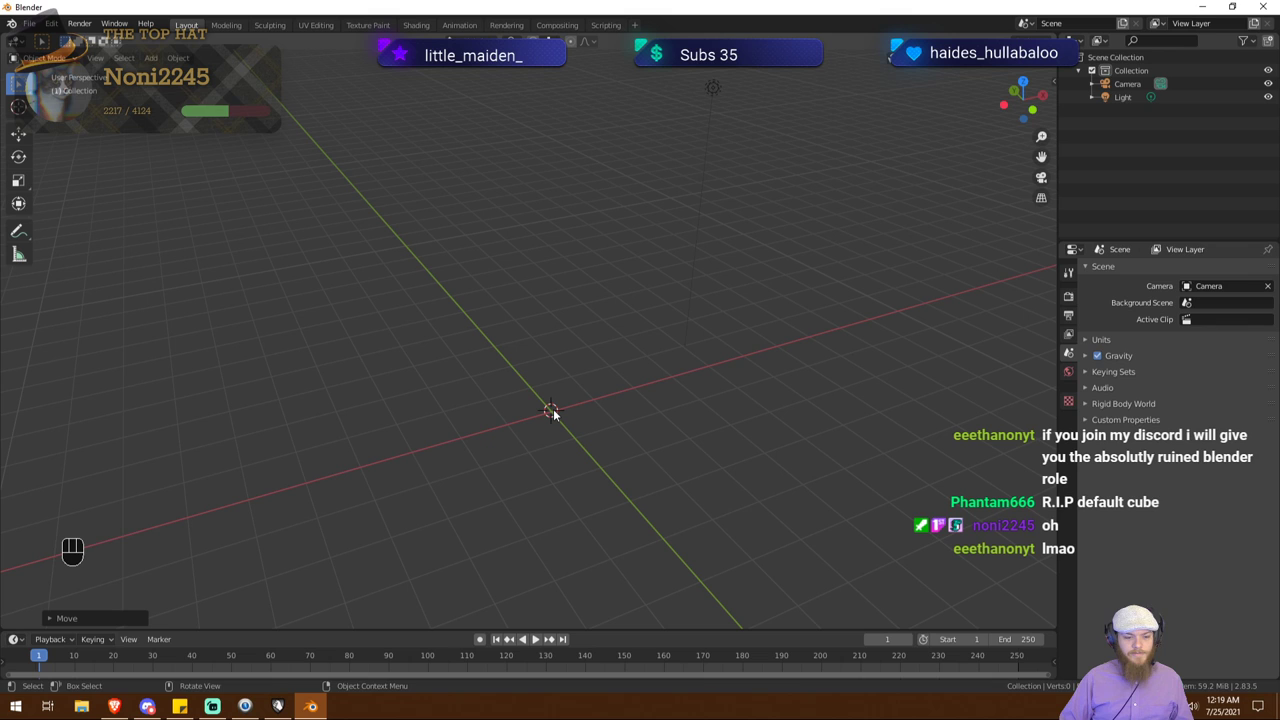
right_click(559, 413)
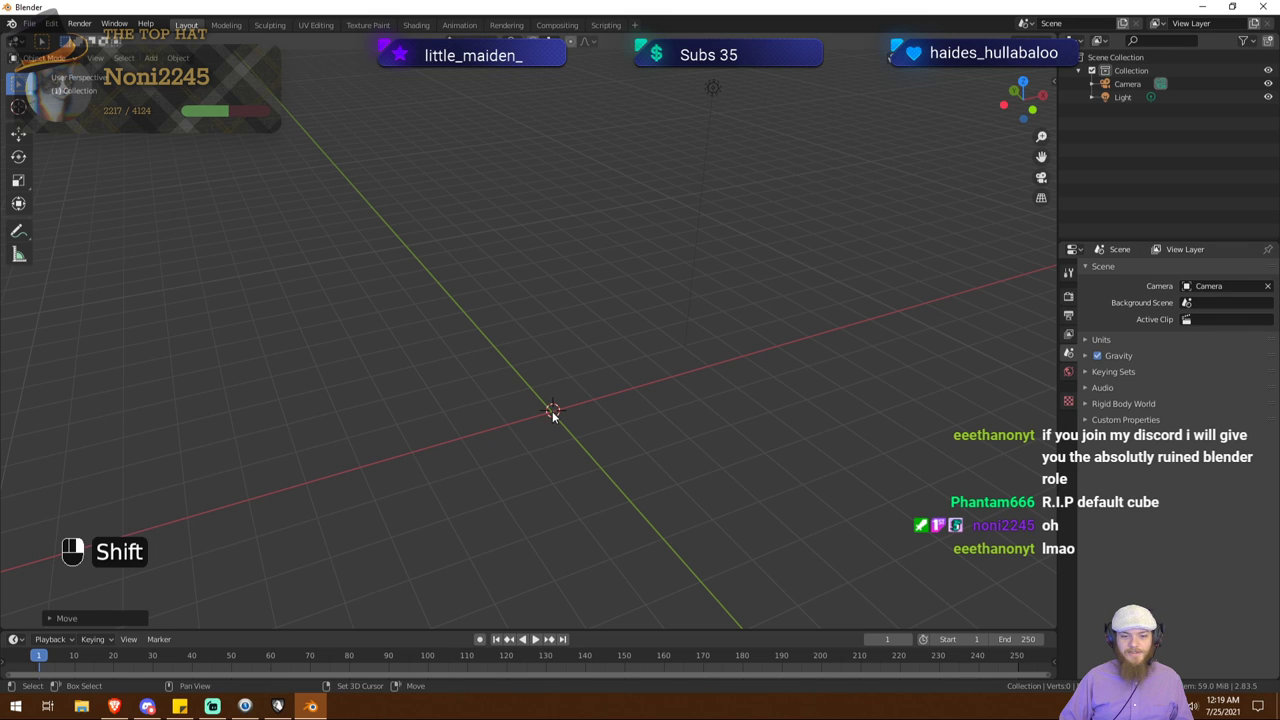
left_click_drag(649, 418, 660, 408)
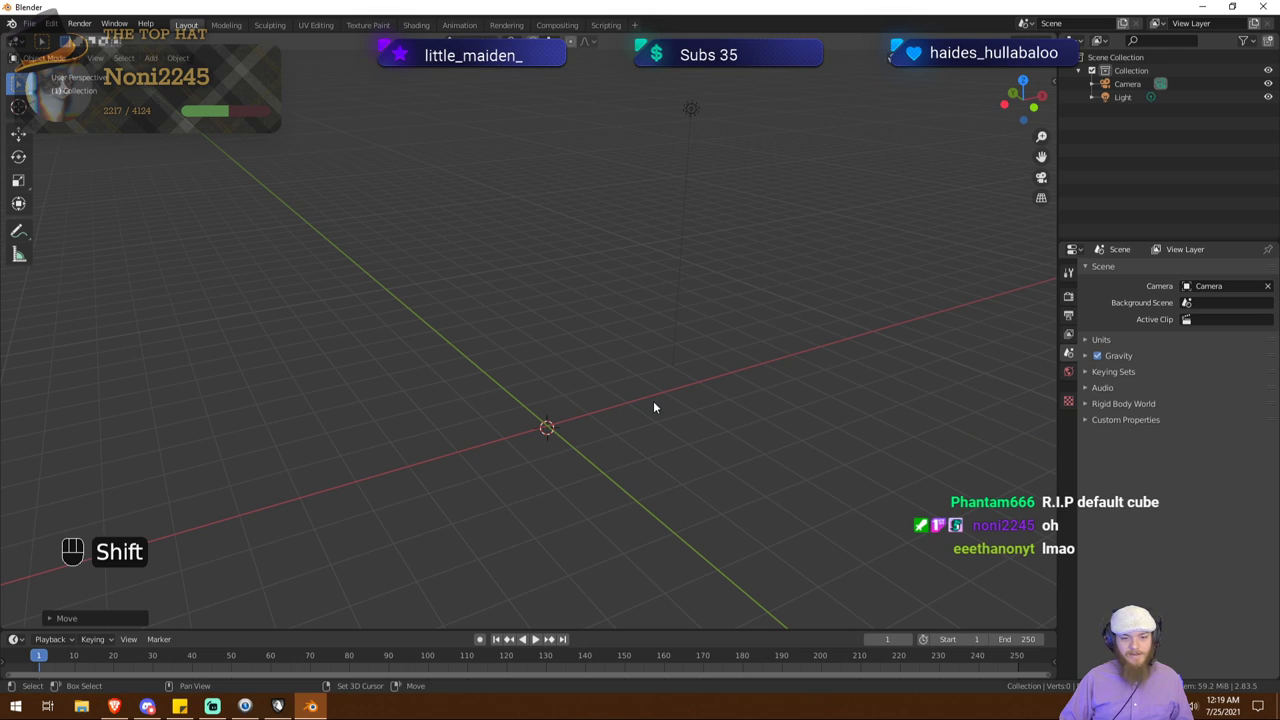
Step: Bring up the Add and Apply Transform menus without applying anything, then save
key("shift+a")
key("ctrl+a")
middle_click(526, 360)
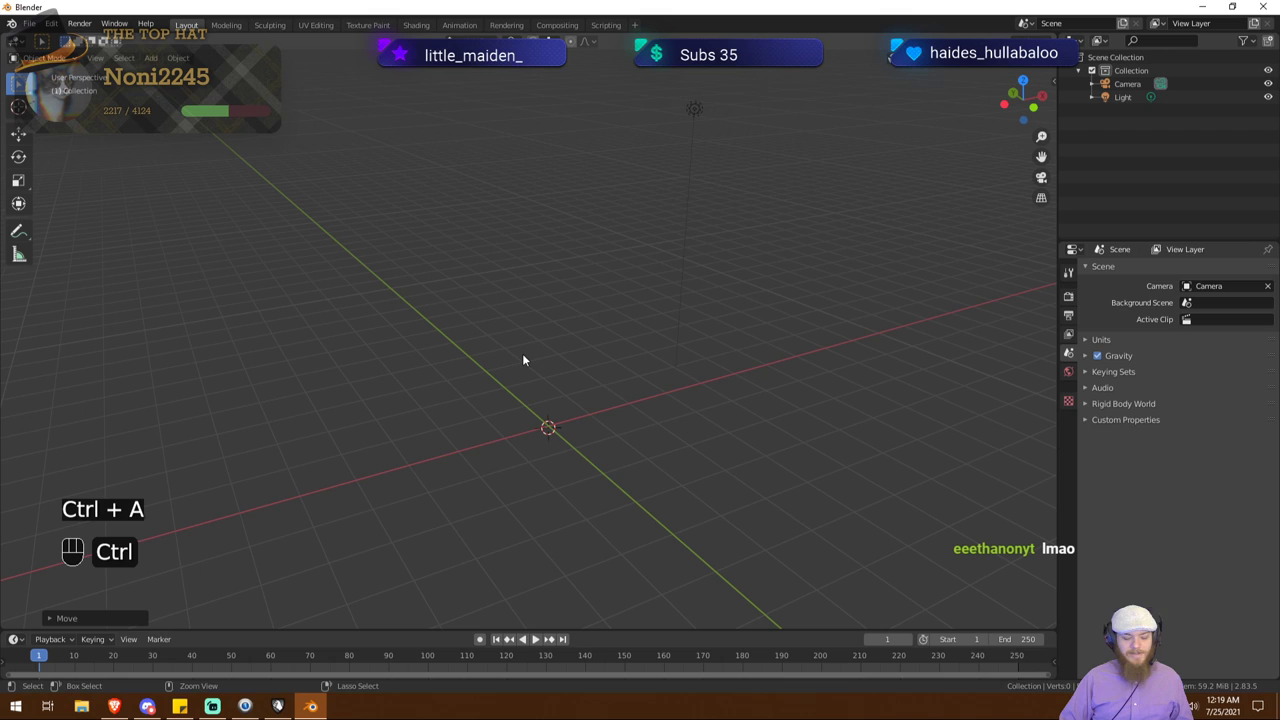
key("ctrl+s")
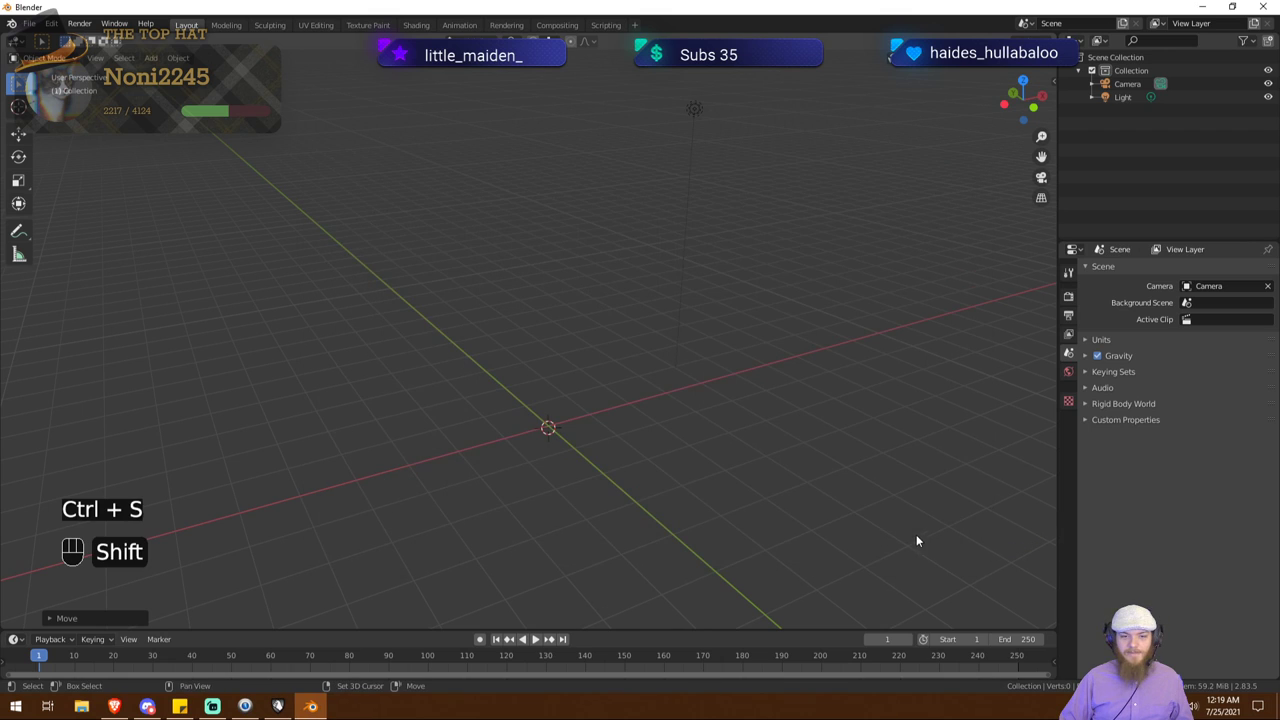
Step: Snap the 3D cursor to the world origin via the Shift+S snap menu
key("shift+s")
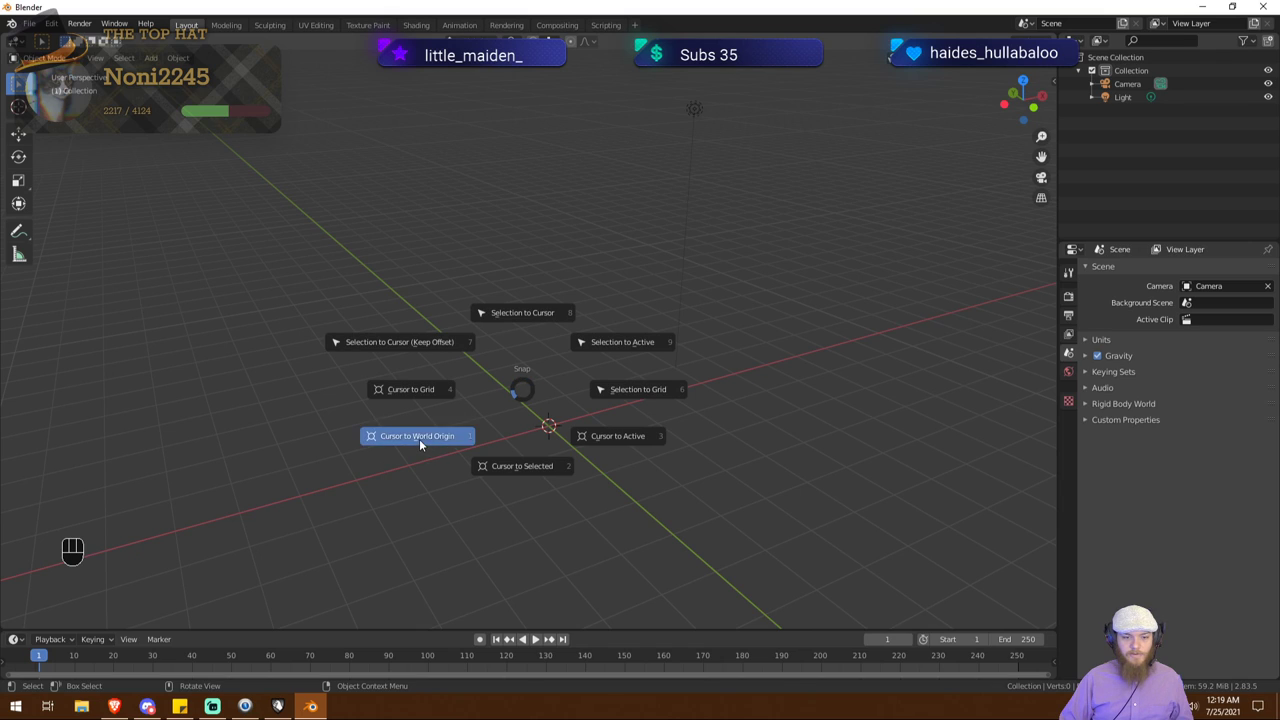
key("shift+s")
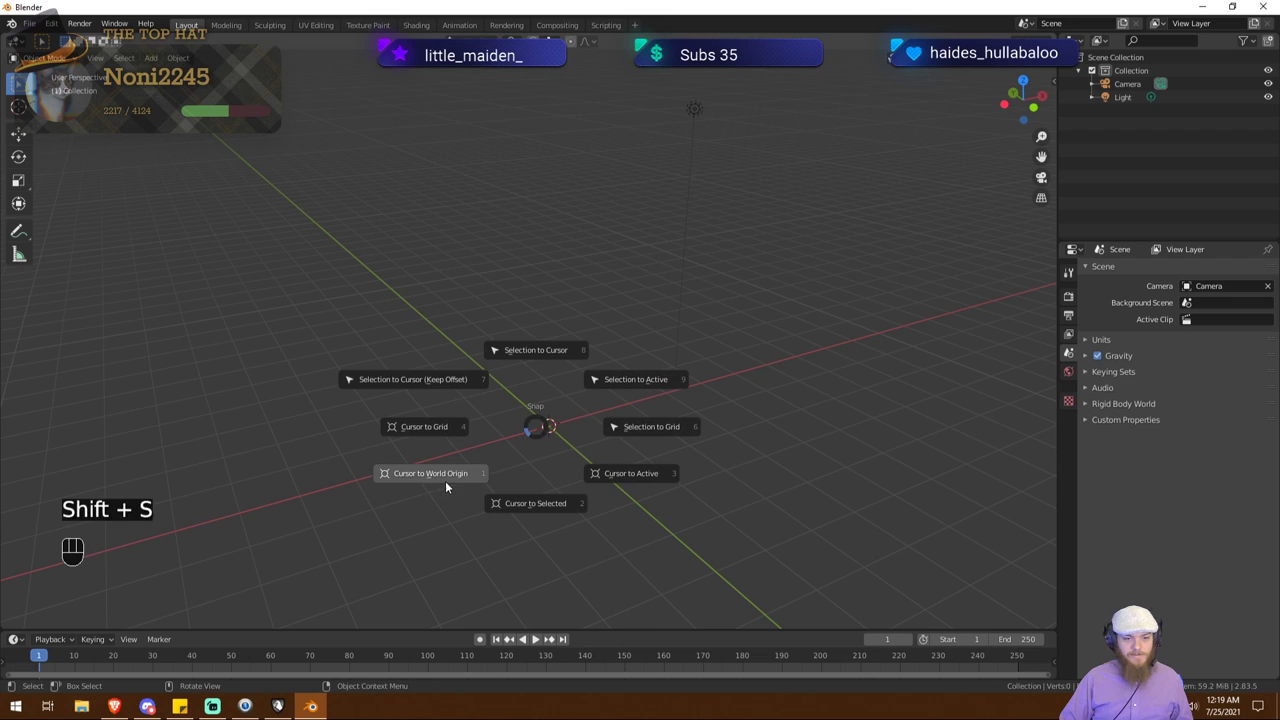
left_click_drag(637, 452, 639, 453)
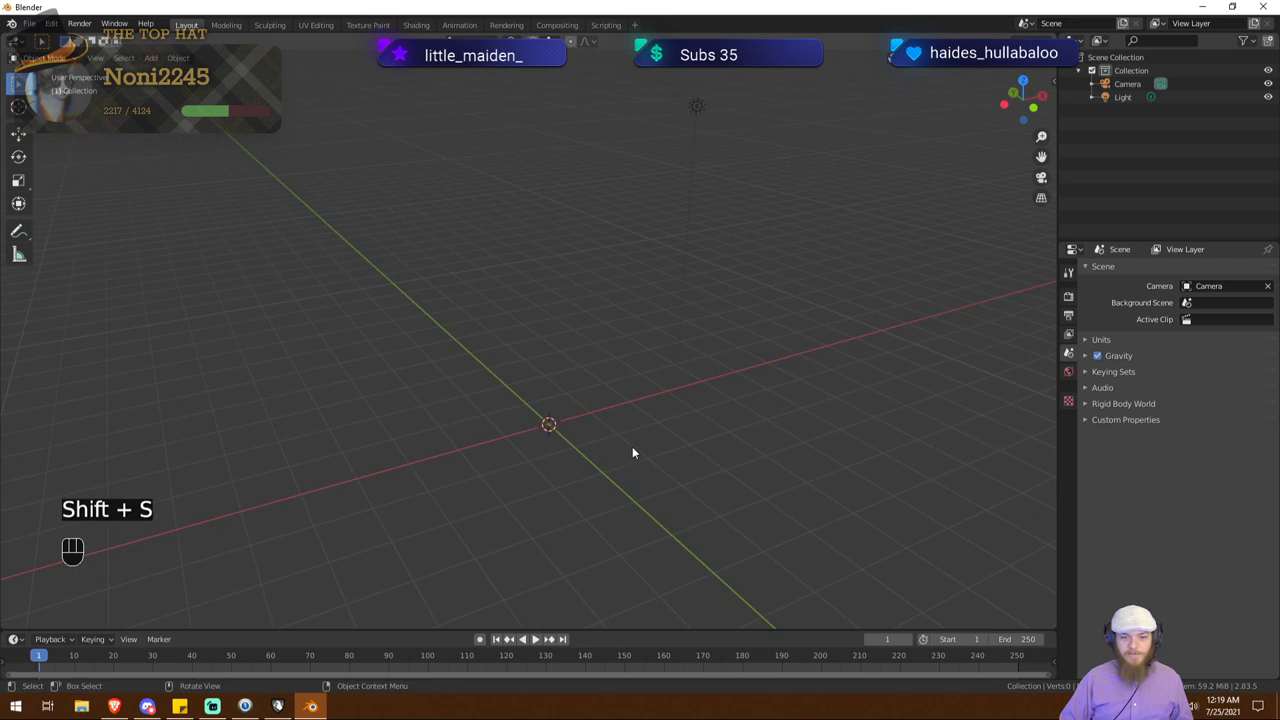
key("KP_Decimal")
left_click_drag(566, 439, 552, 447)
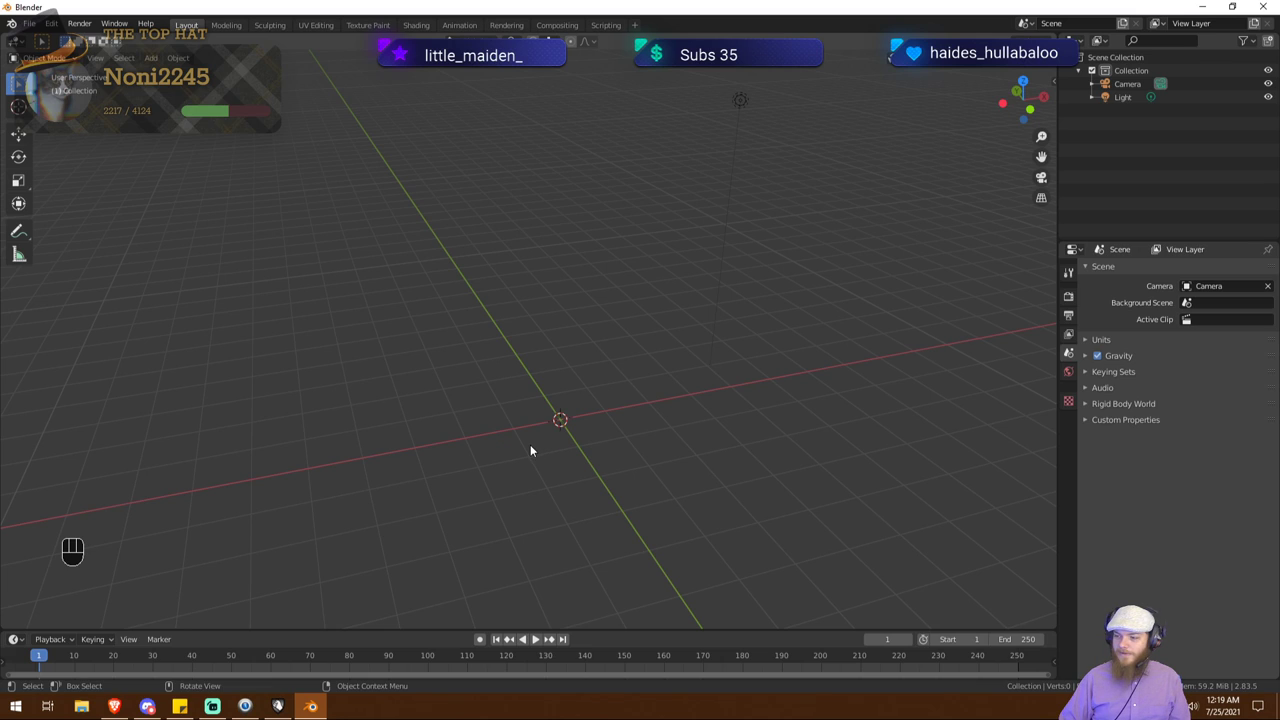
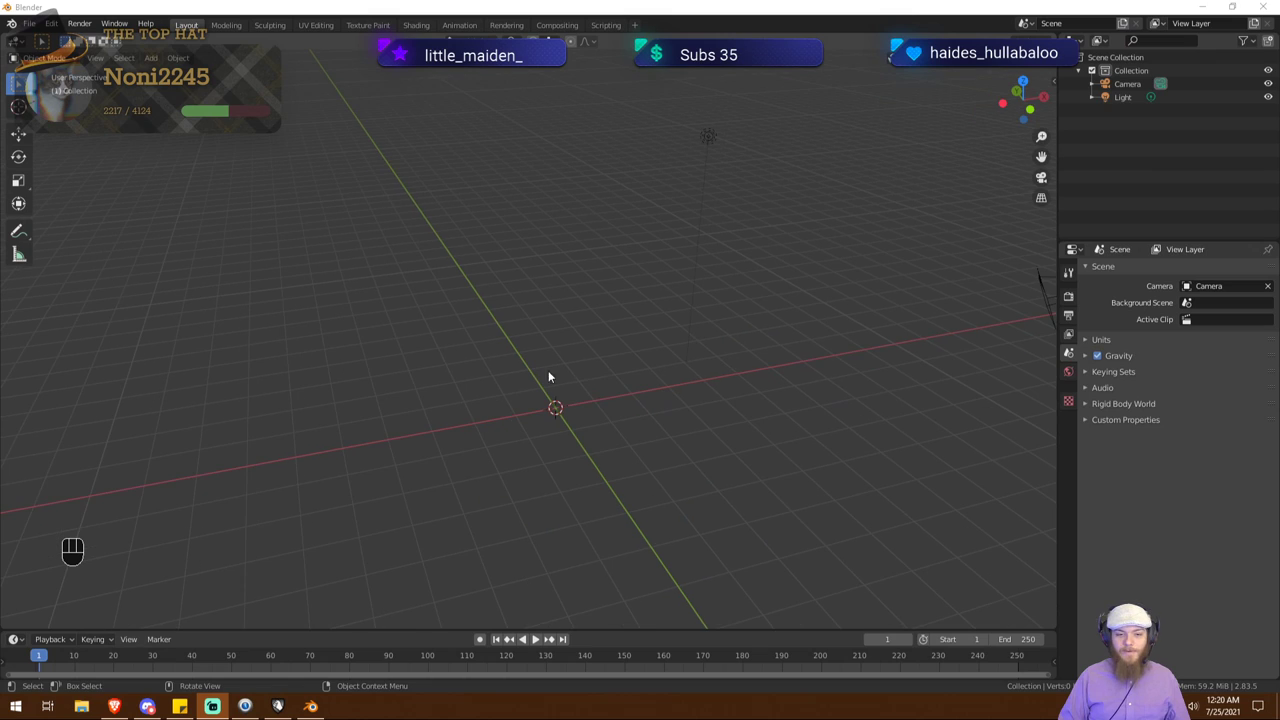
Step: Add a cylinder at the origin, delete it, and reopen the Add menu for another
left_click_drag(576, 413, 782, 578)
left_click(575, 349)
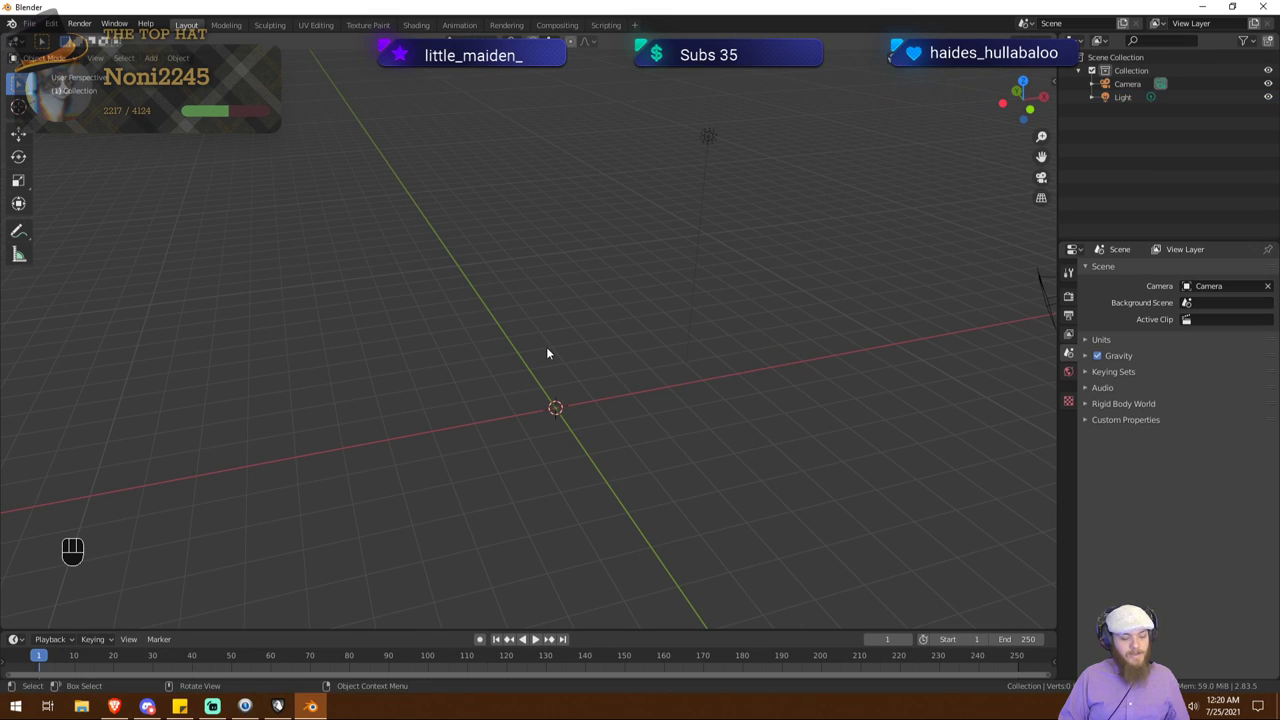
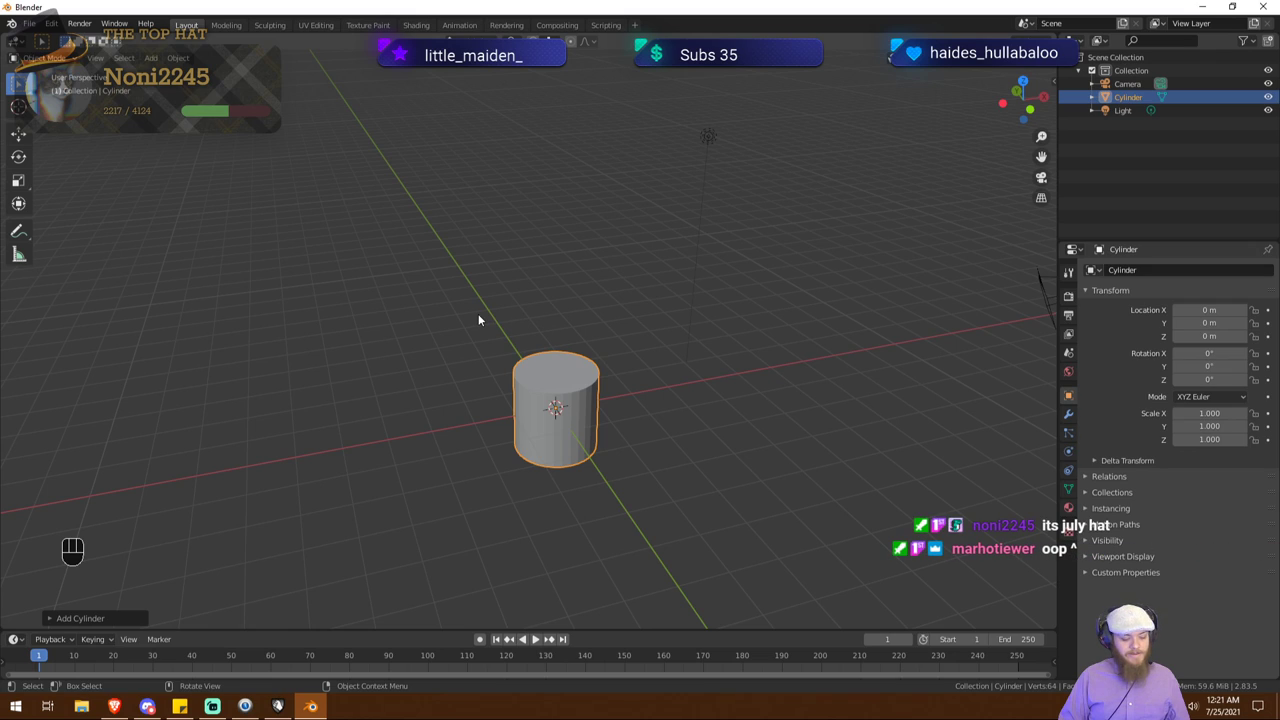
key("x")
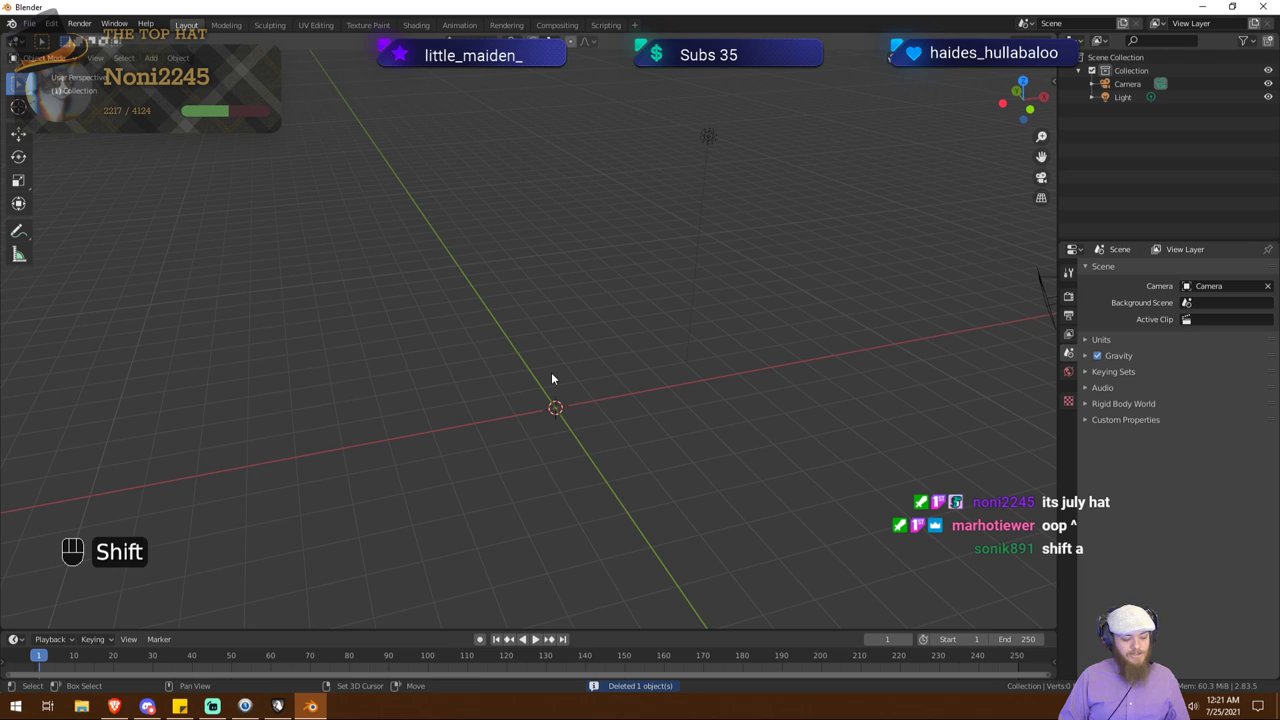
key("shift+a")
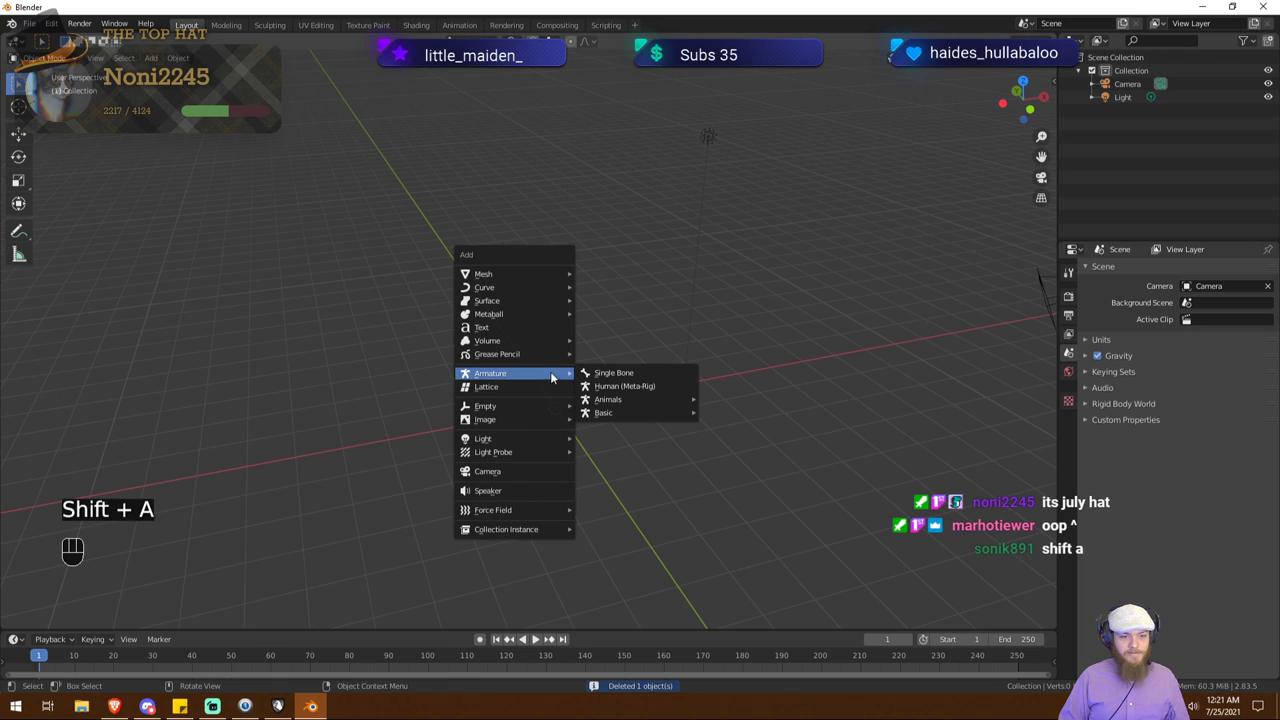
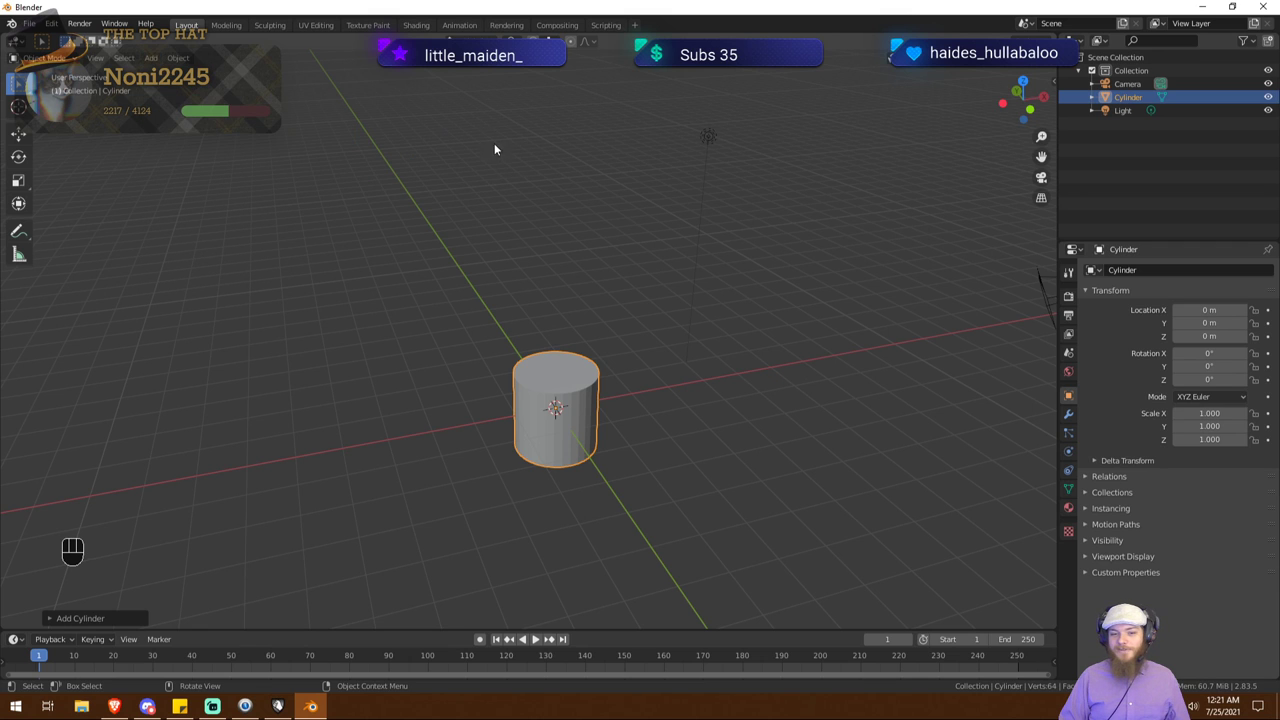
Step: Scale the new cylinder down uniformly to about 0.29
left_click_drag(583, 304, 615, 305)
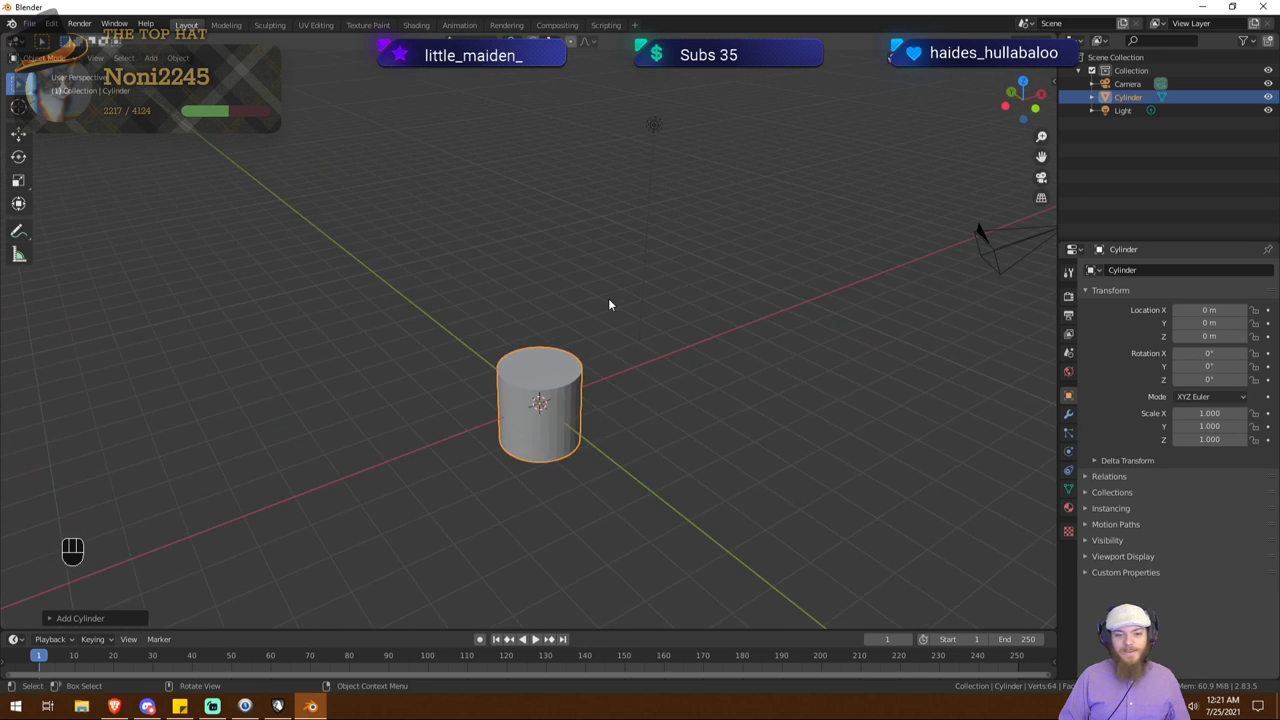
left_click_drag(590, 319, 600, 297)
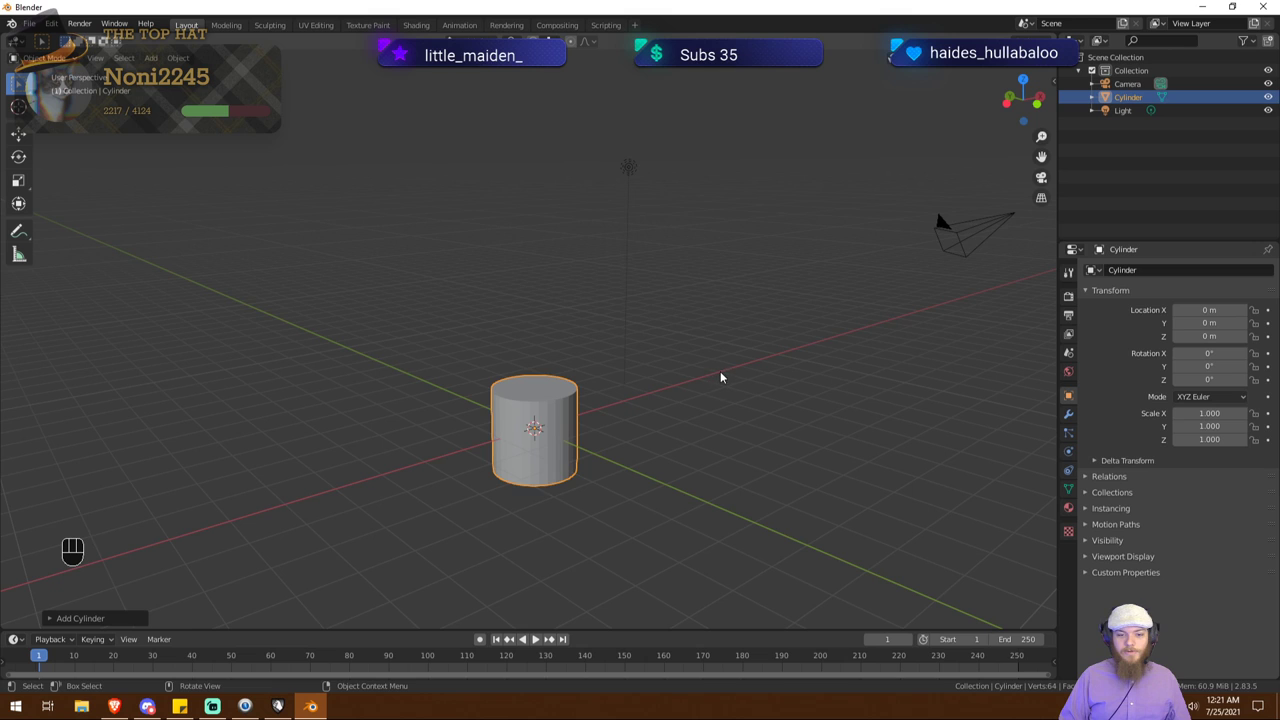
left_click_drag(723, 379, 682, 405)
key("s")
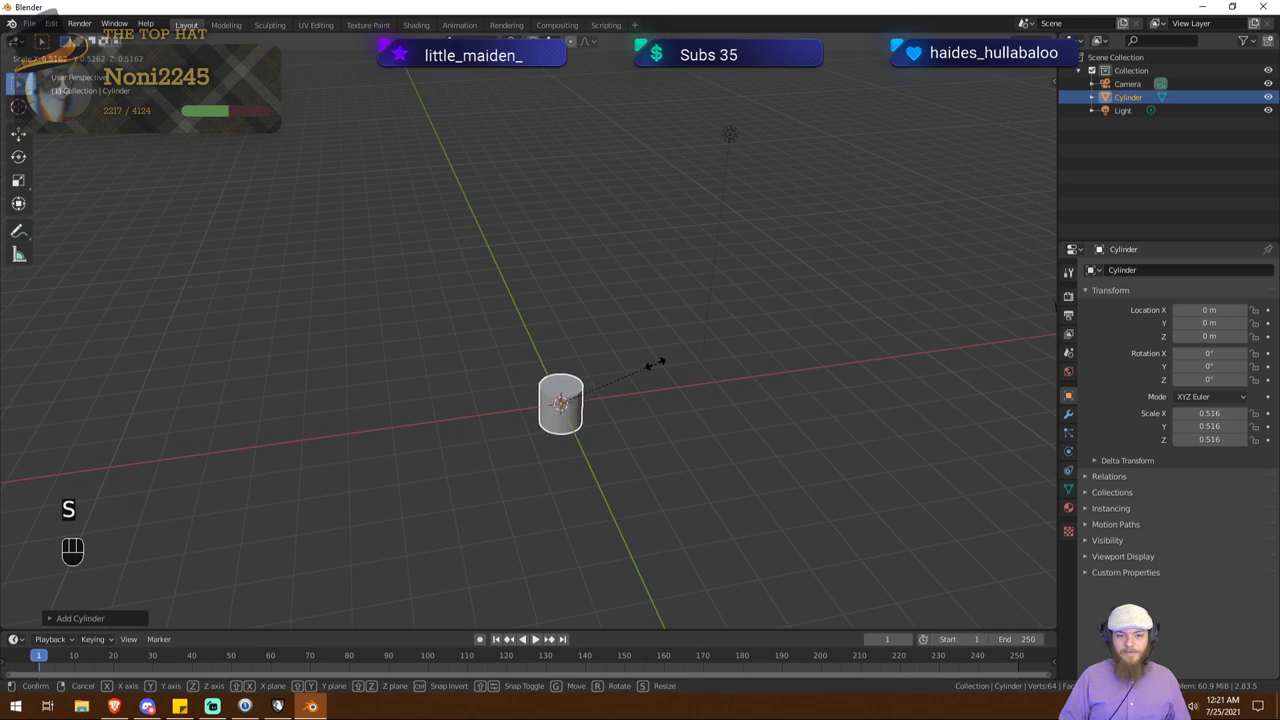
left_click(631, 377)
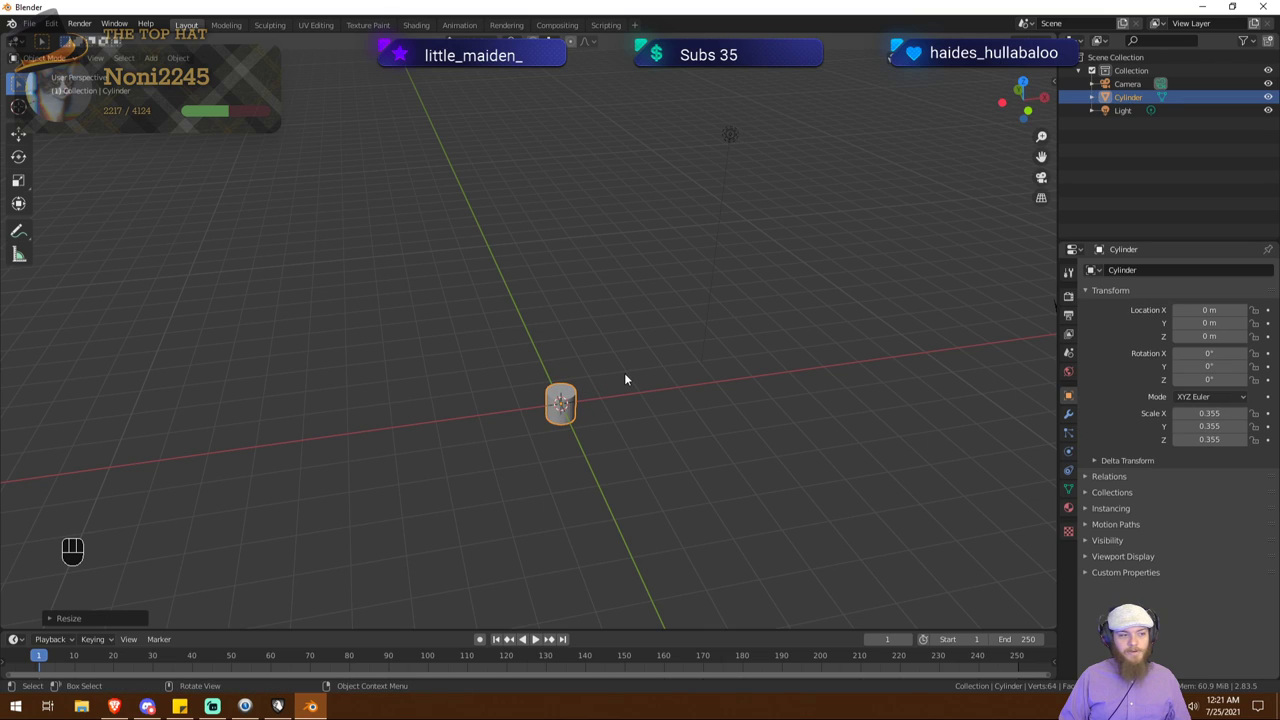
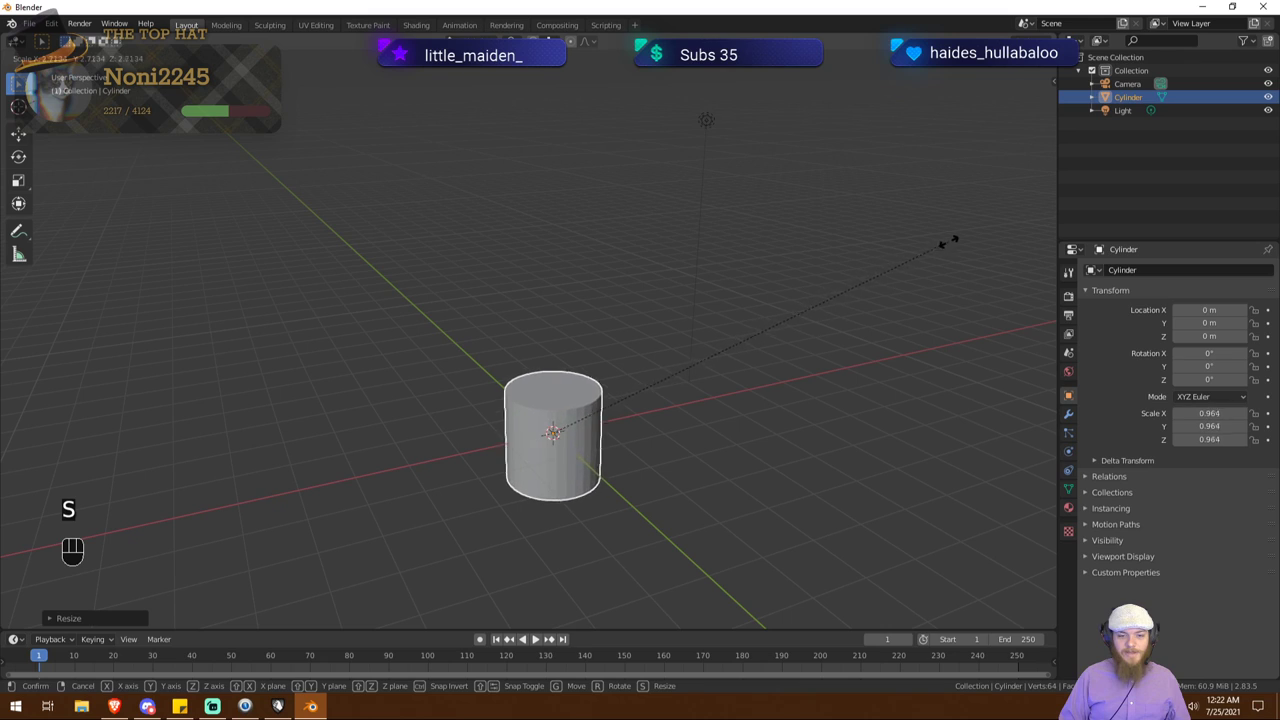
Step: Try stretching the cylinder along Z, then undo back to the 0.29 scale
left_click(682, 389)
key("s")
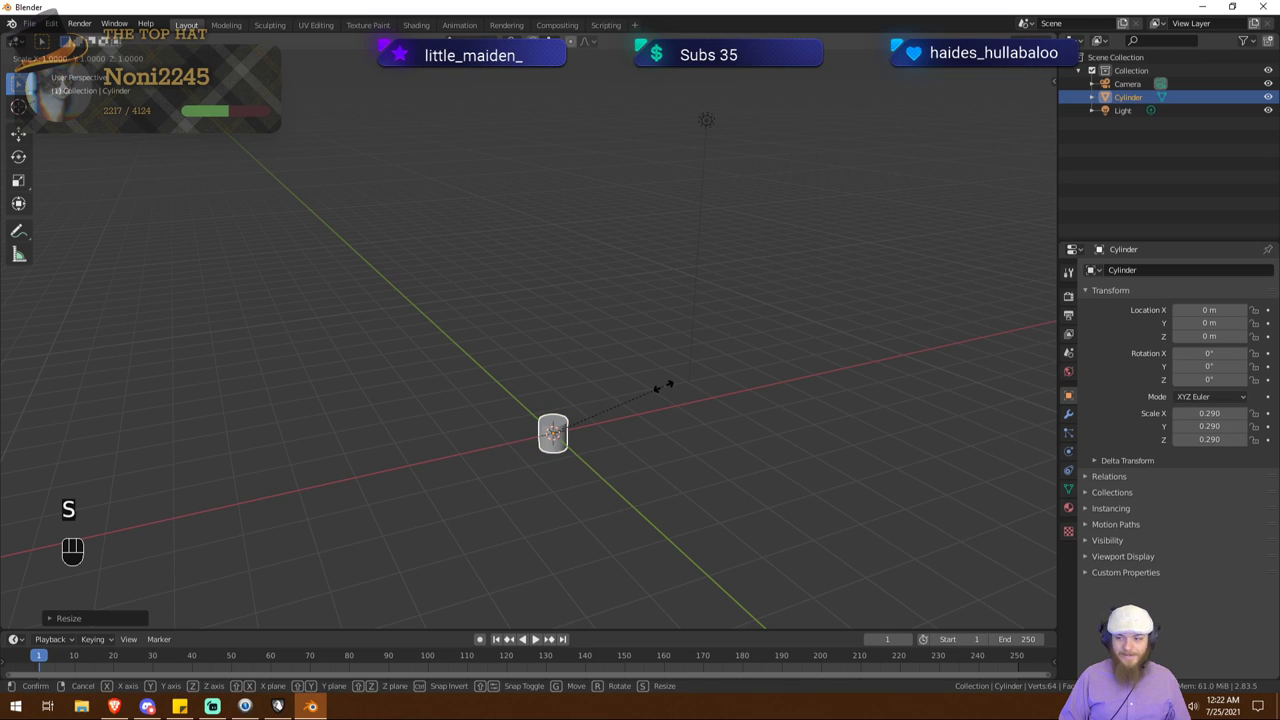
key("z")
left_click(988, 285)
left_click_drag(617, 376, 636, 369)
key("ctrl+z")
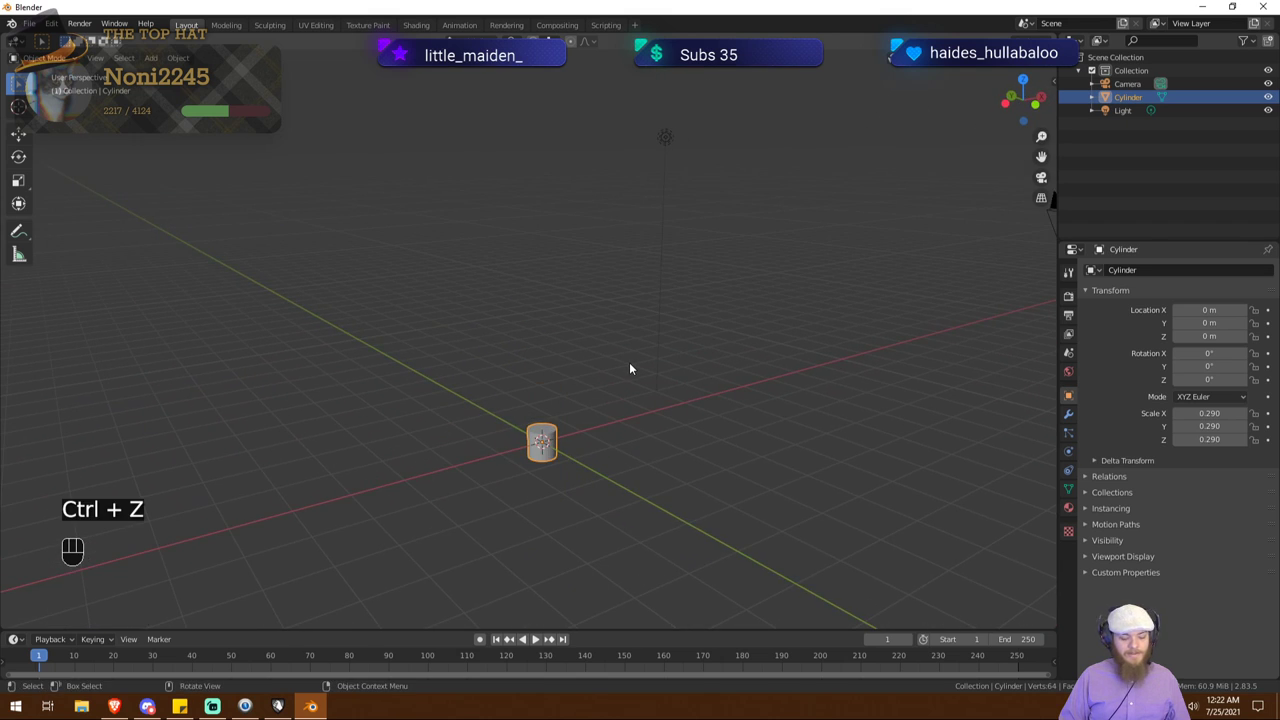
Step: Stretch the cylinder along Z to scale 1.111 so it becomes a tall post
key("s")
key("z")
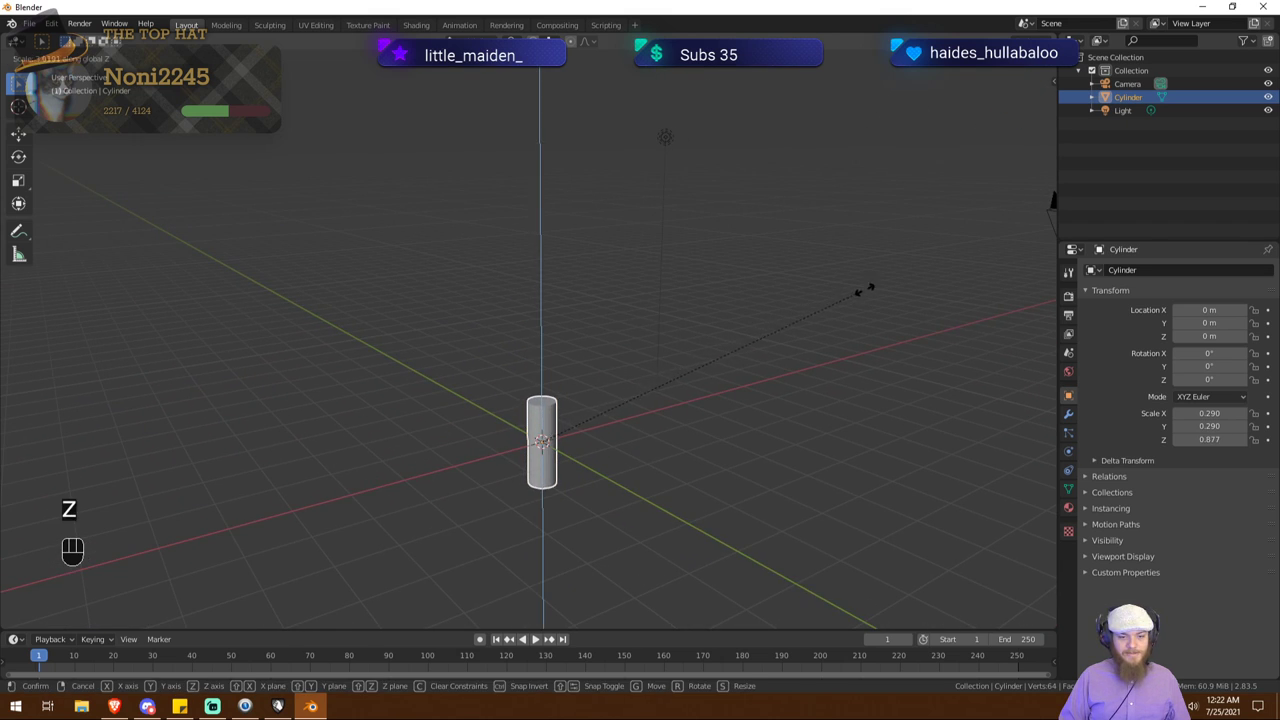
left_click(964, 277)
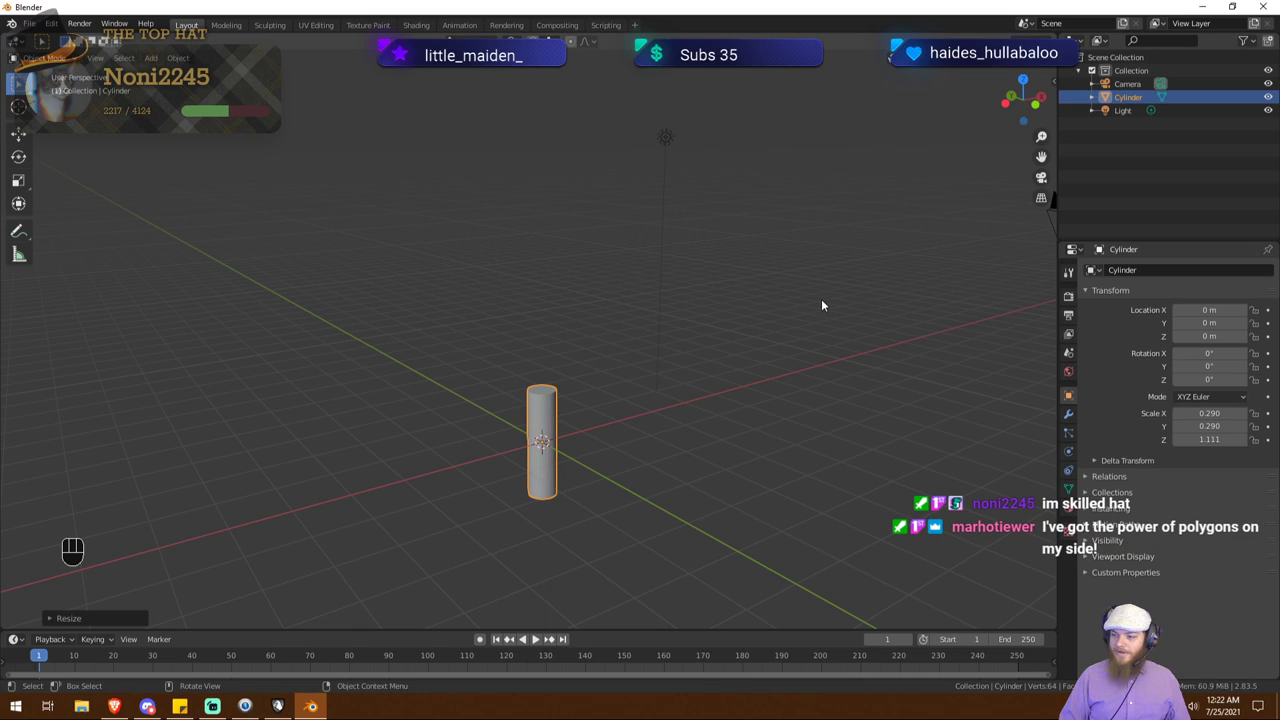
left_click_drag(646, 354, 585, 325)
left_click_drag(625, 522, 650, 557)
left_click_drag(663, 425, 666, 390)
Step: Raise the post along Z to 1.08 m so its base stands on the grid
key("g")
key("z")
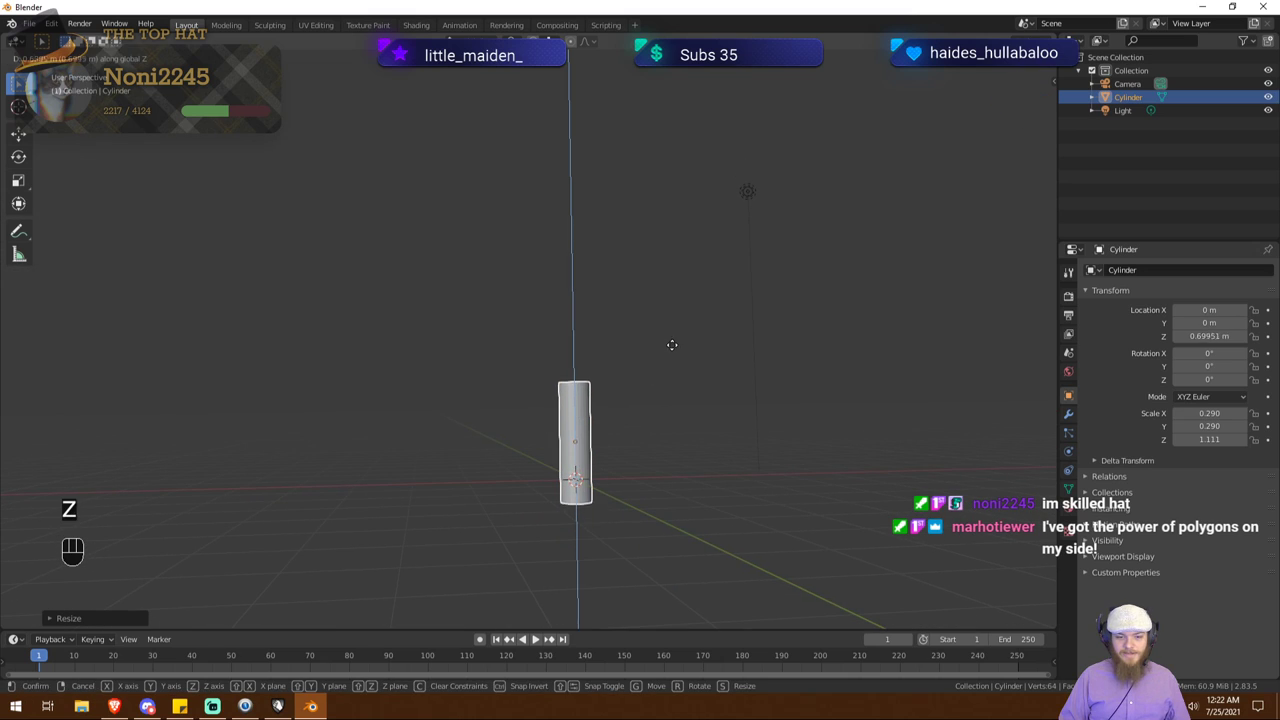
left_click(682, 329)
left_click_drag(730, 326, 689, 358)
left_click_drag(686, 355, 589, 371)
left_click(576, 352)
left_click_drag(427, 448, 493, 441)
left_click_drag(477, 354, 455, 362)
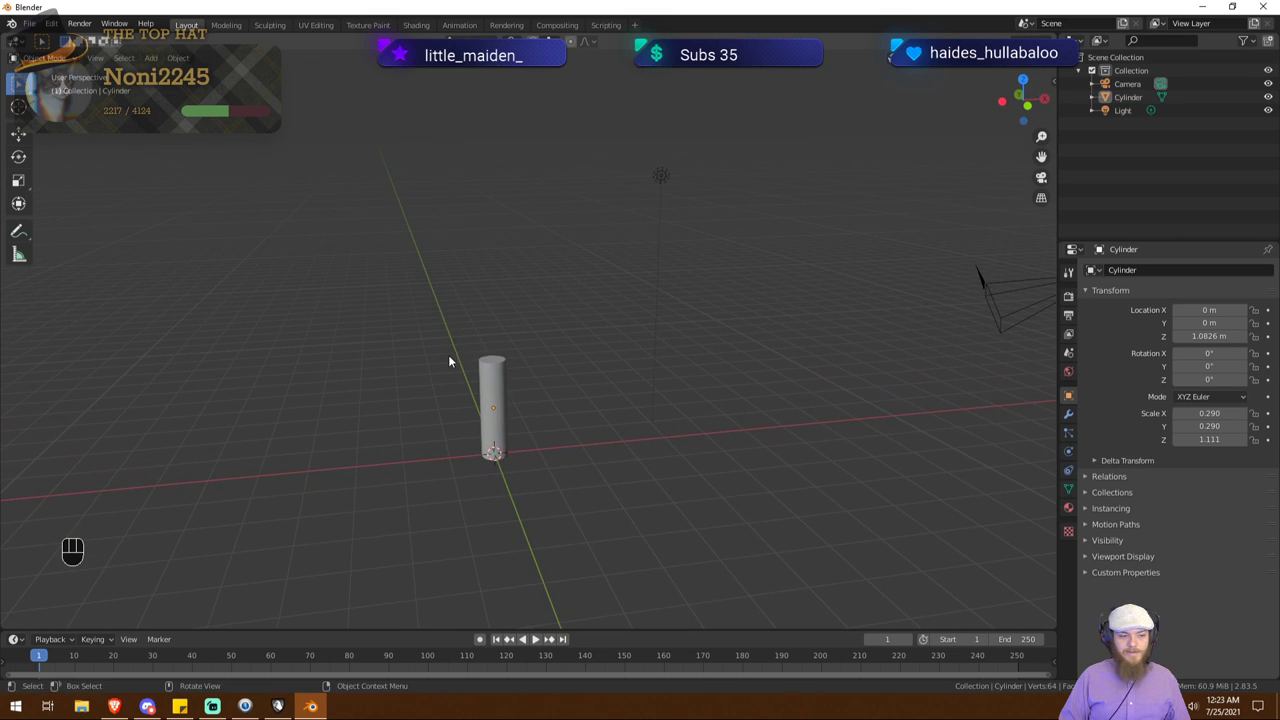
left_click_drag(549, 362, 609, 410)
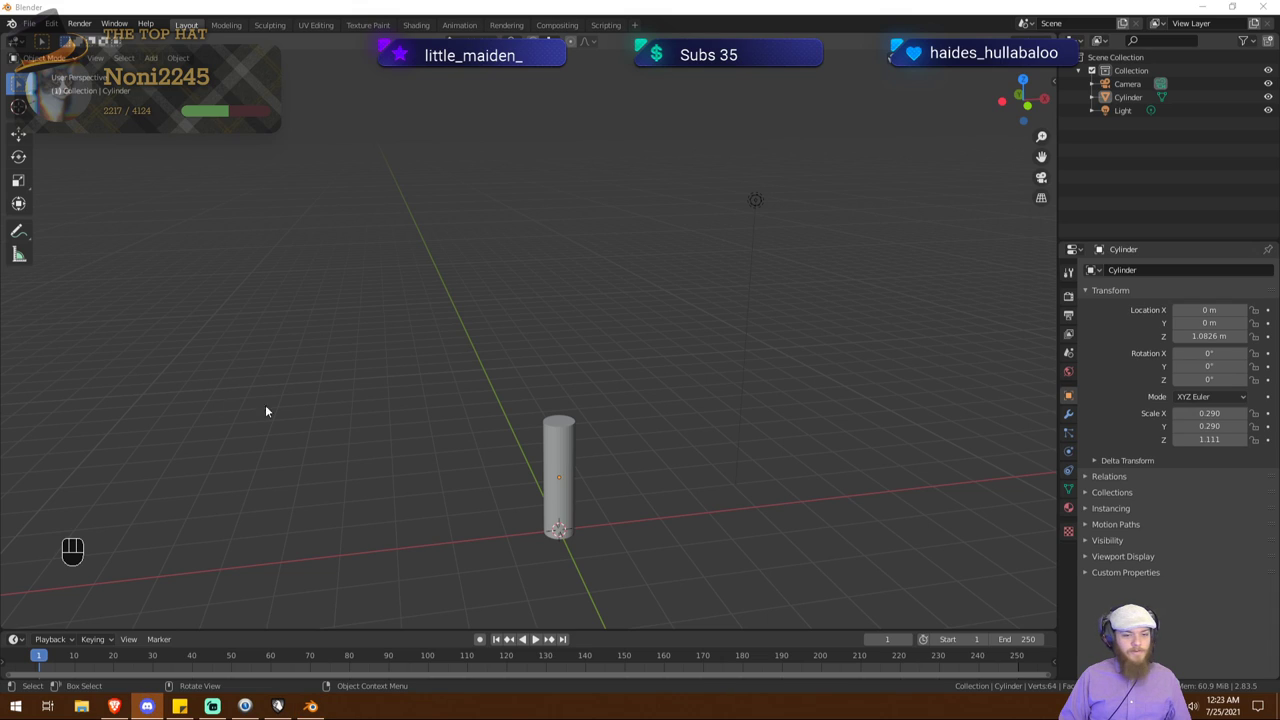
Step: Undo the first cone and add a fresh cone at the origin around the post base
left_click(509, 436)
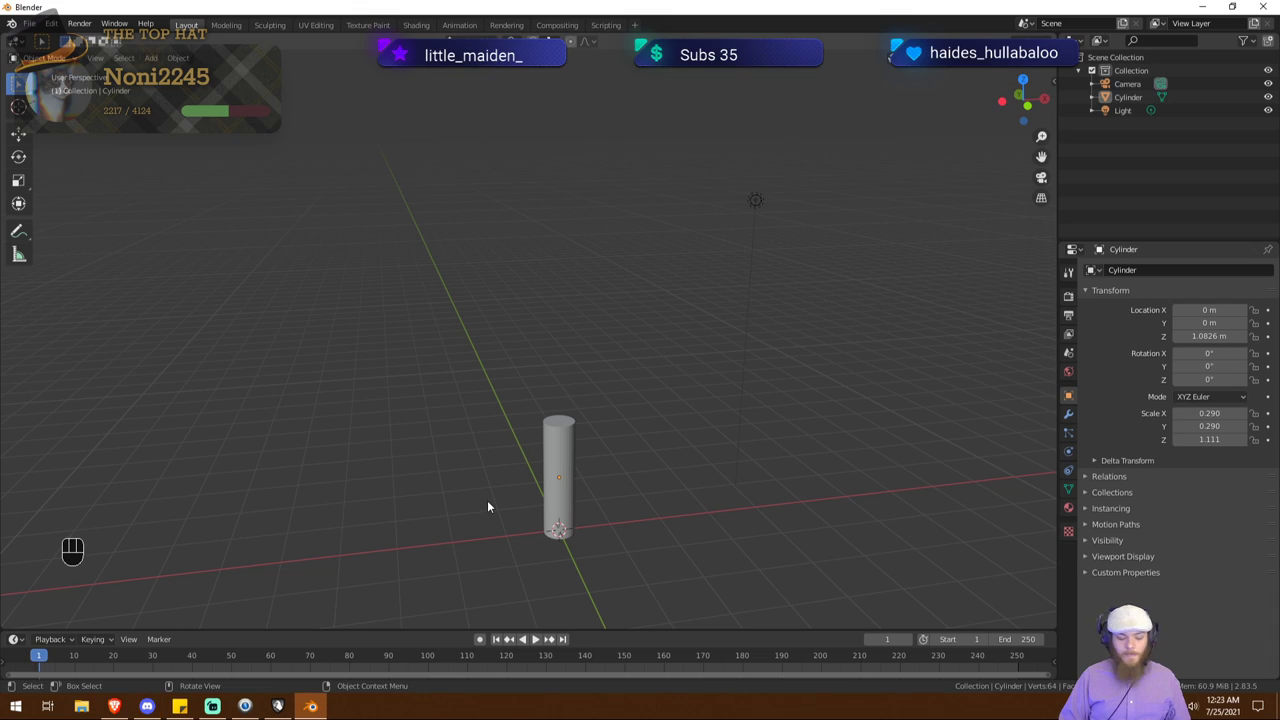
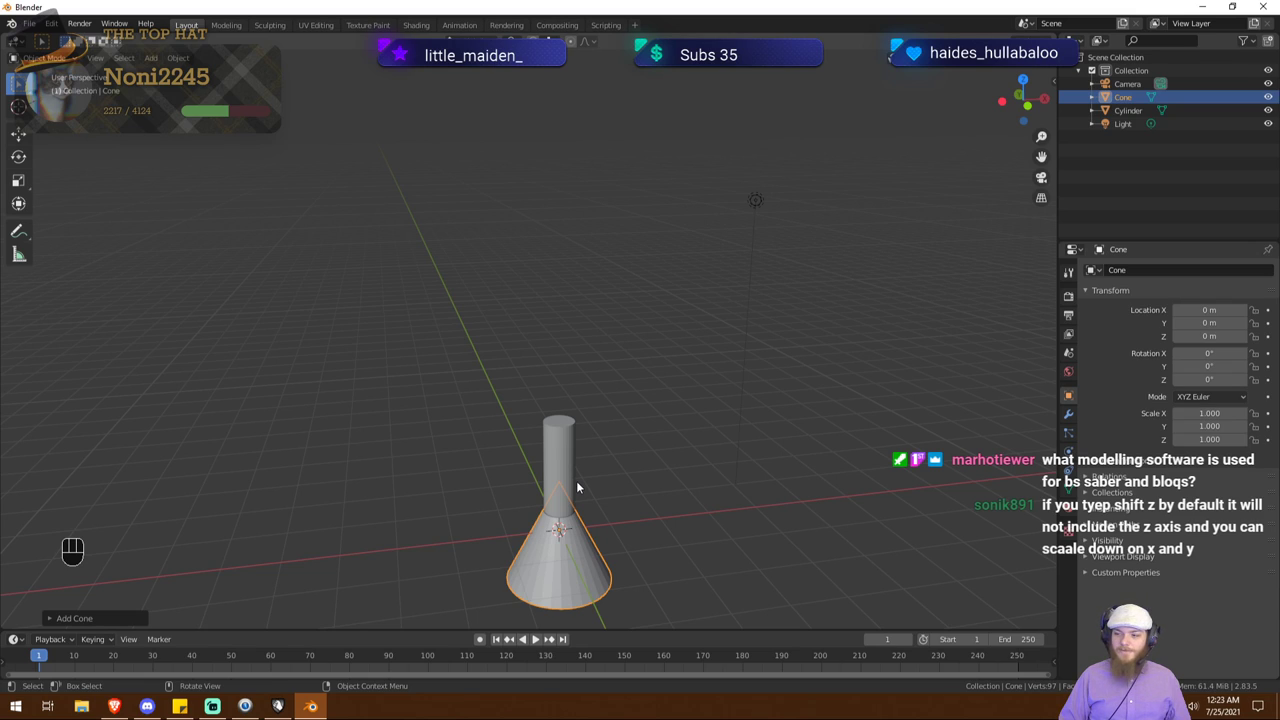
left_click_drag(546, 502, 570, 493)
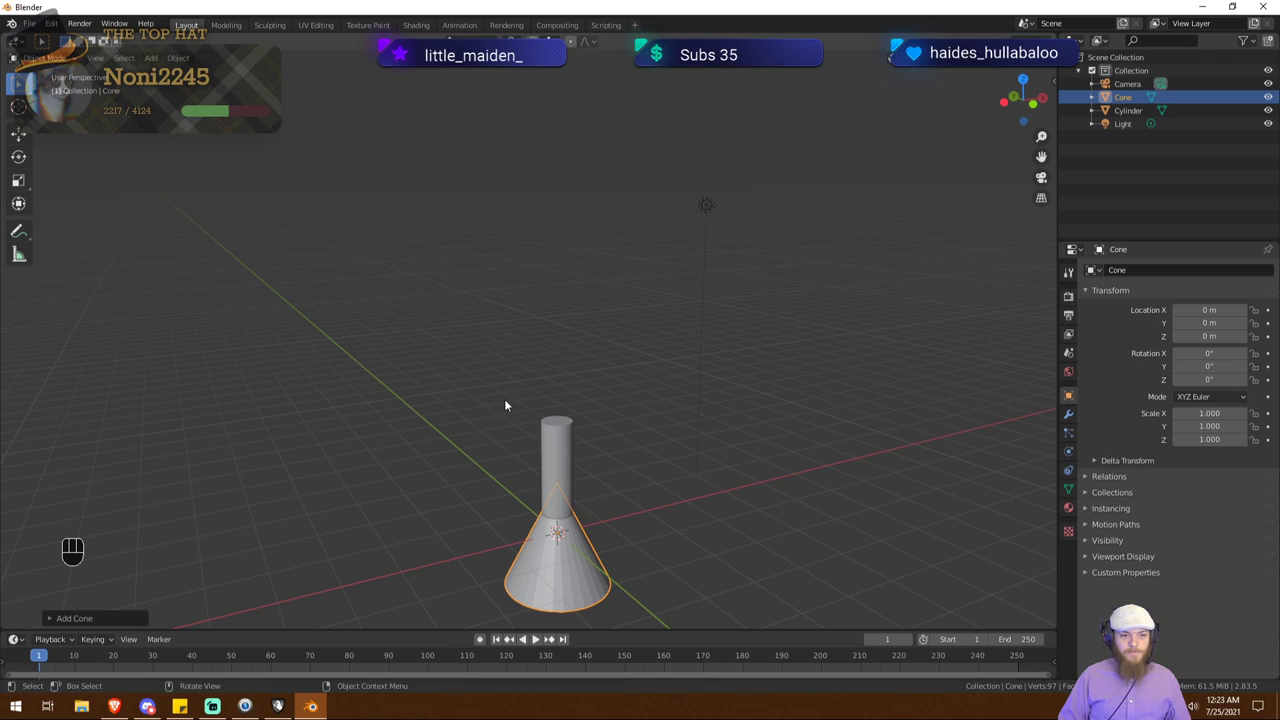
key("ctrl+z")
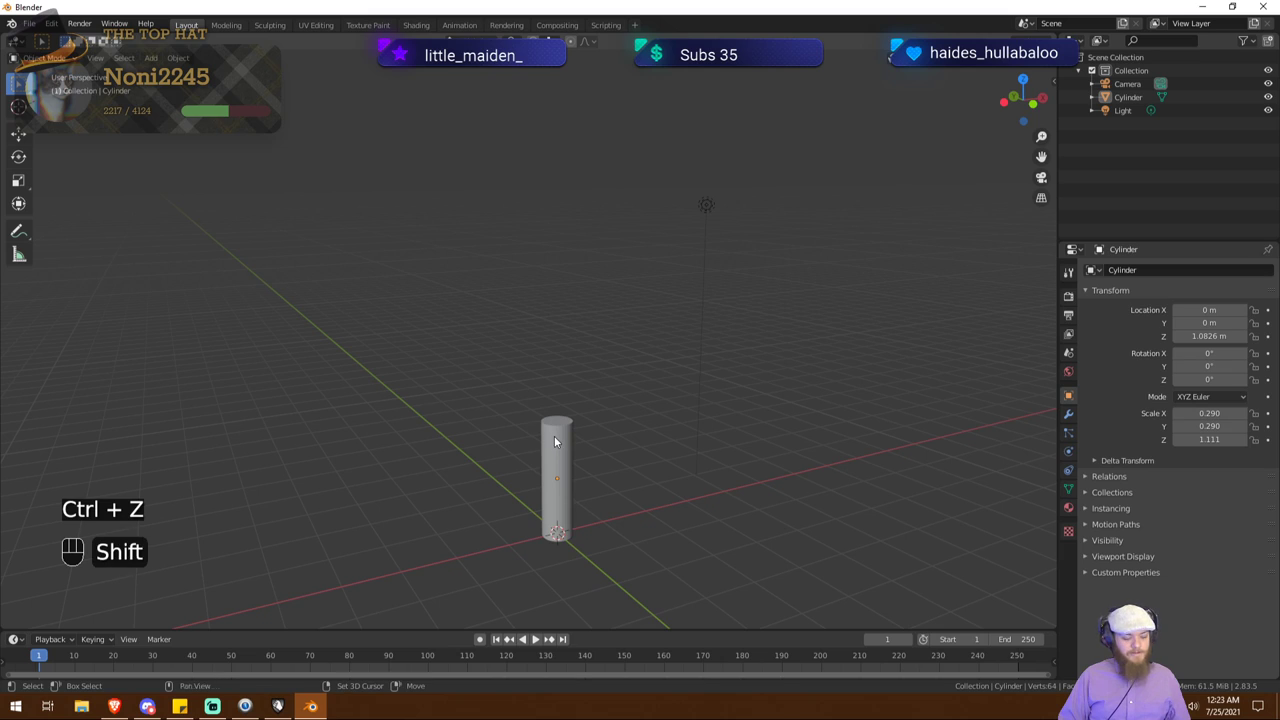
key("shift+a")
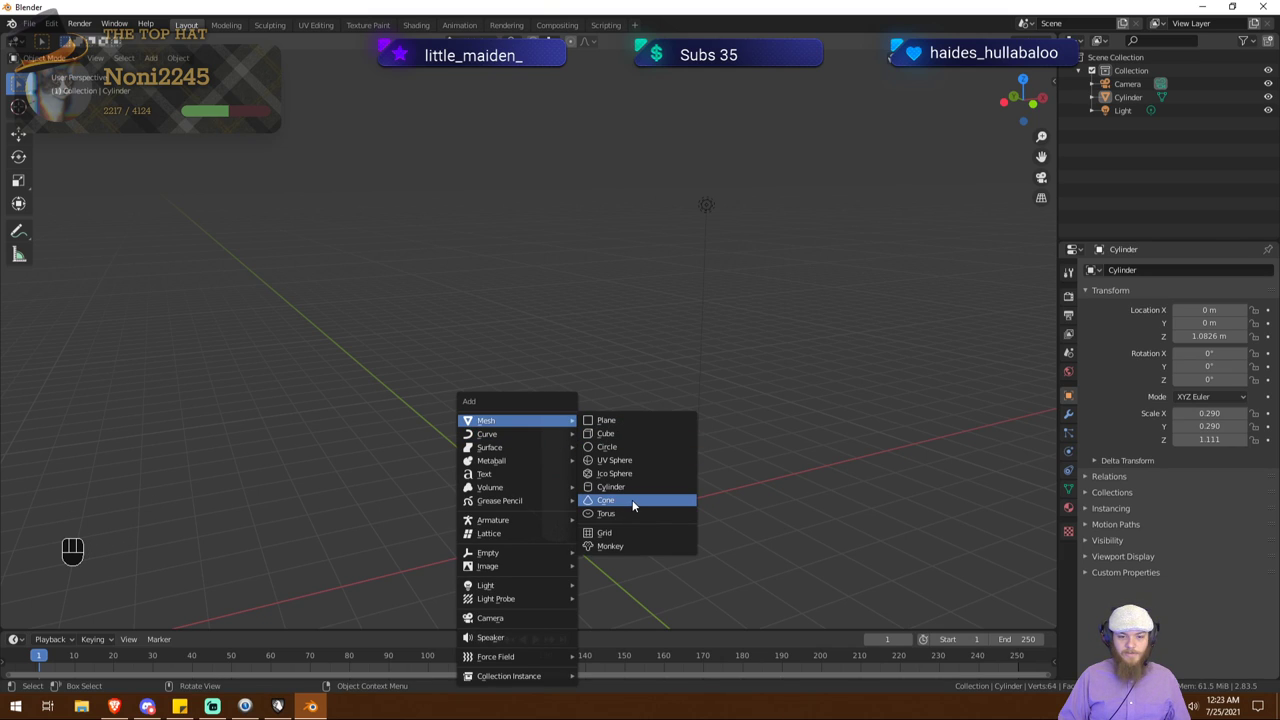
left_click_drag(637, 505, 634, 502)
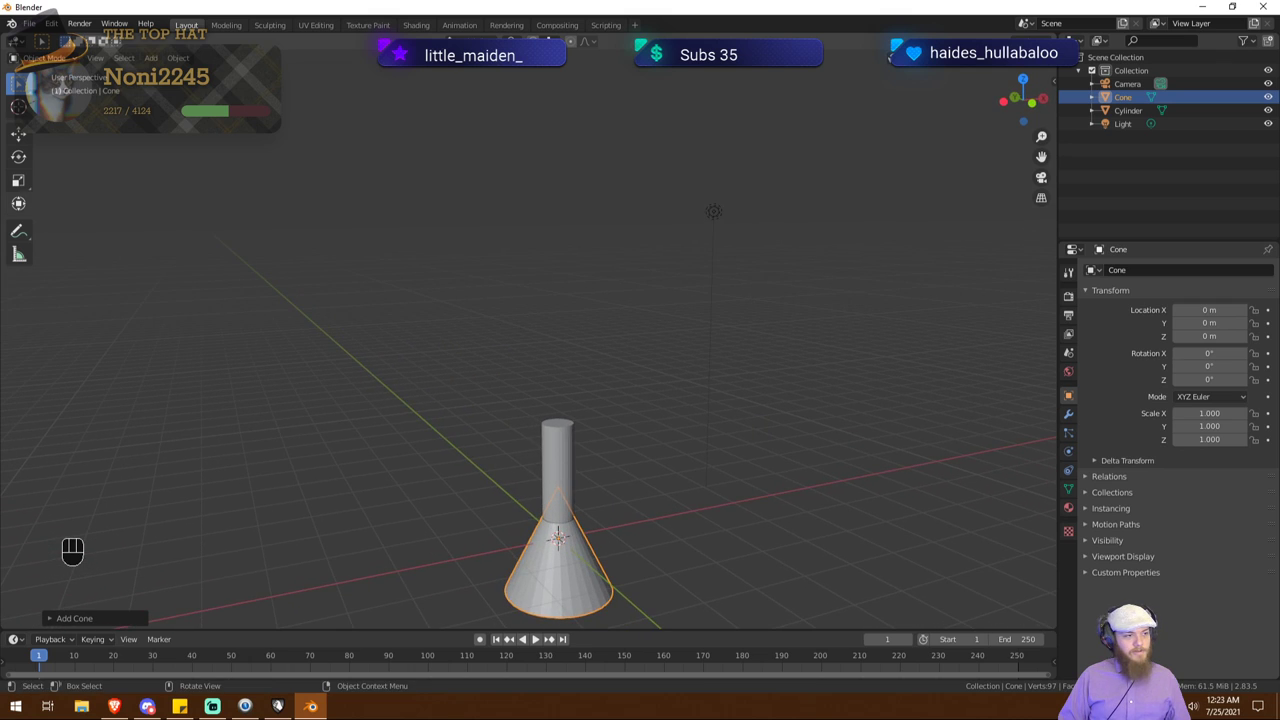
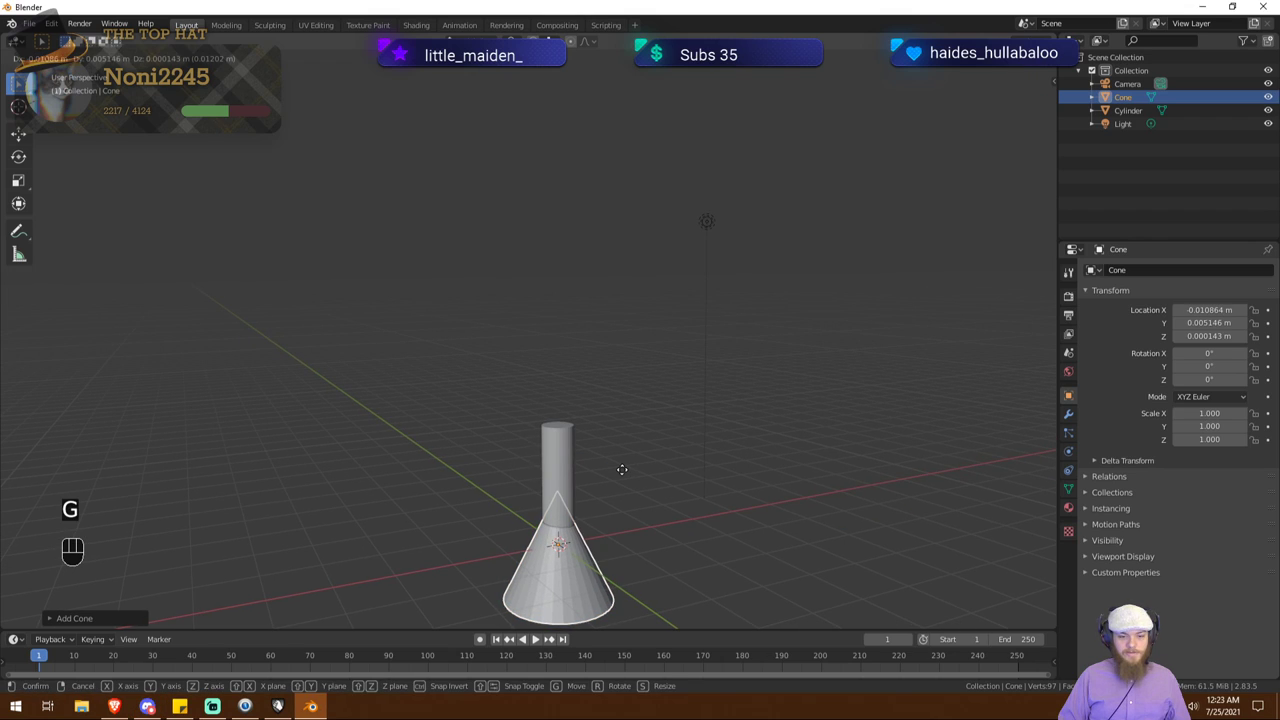
Step: Raise the cone along Z to 1.81 m above the post and begin narrowing its width
key("z")
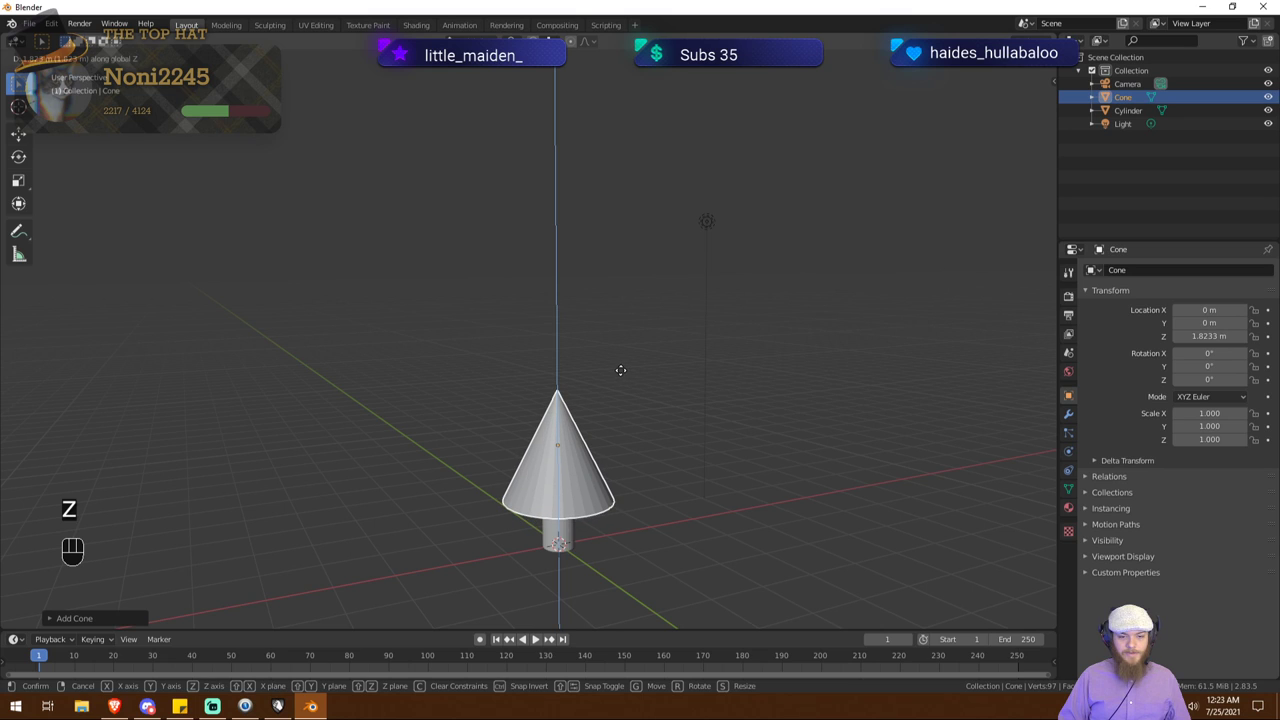
left_click(627, 377)
middle_click(605, 398)
key("s")
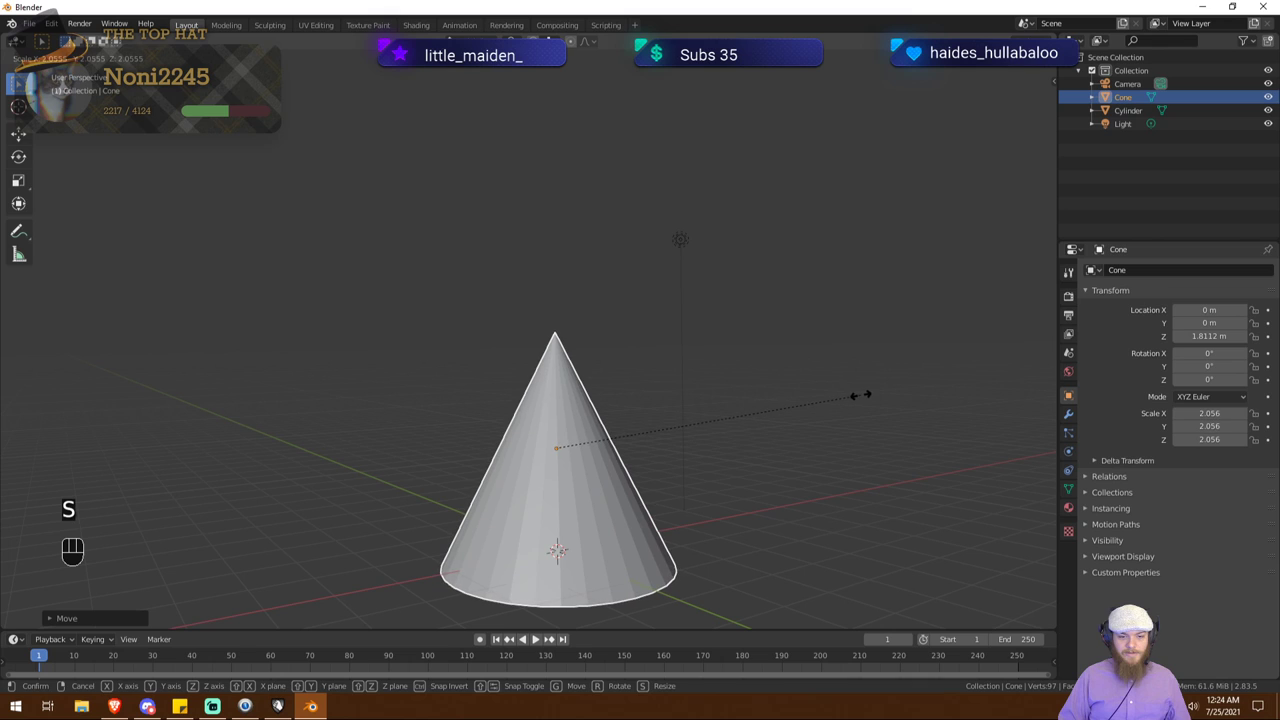
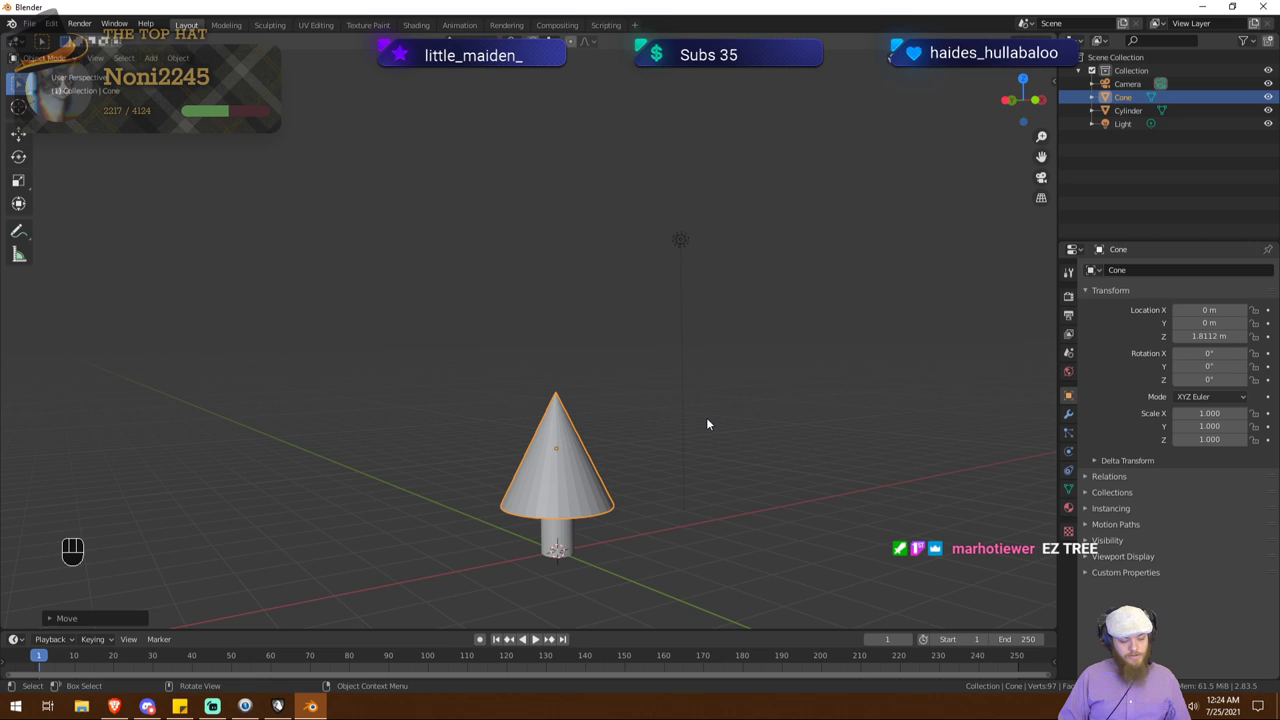
key("s")
Step: Try several axis-constrained widenings of the cone, cancelling each lopsided result
key("shift+z")
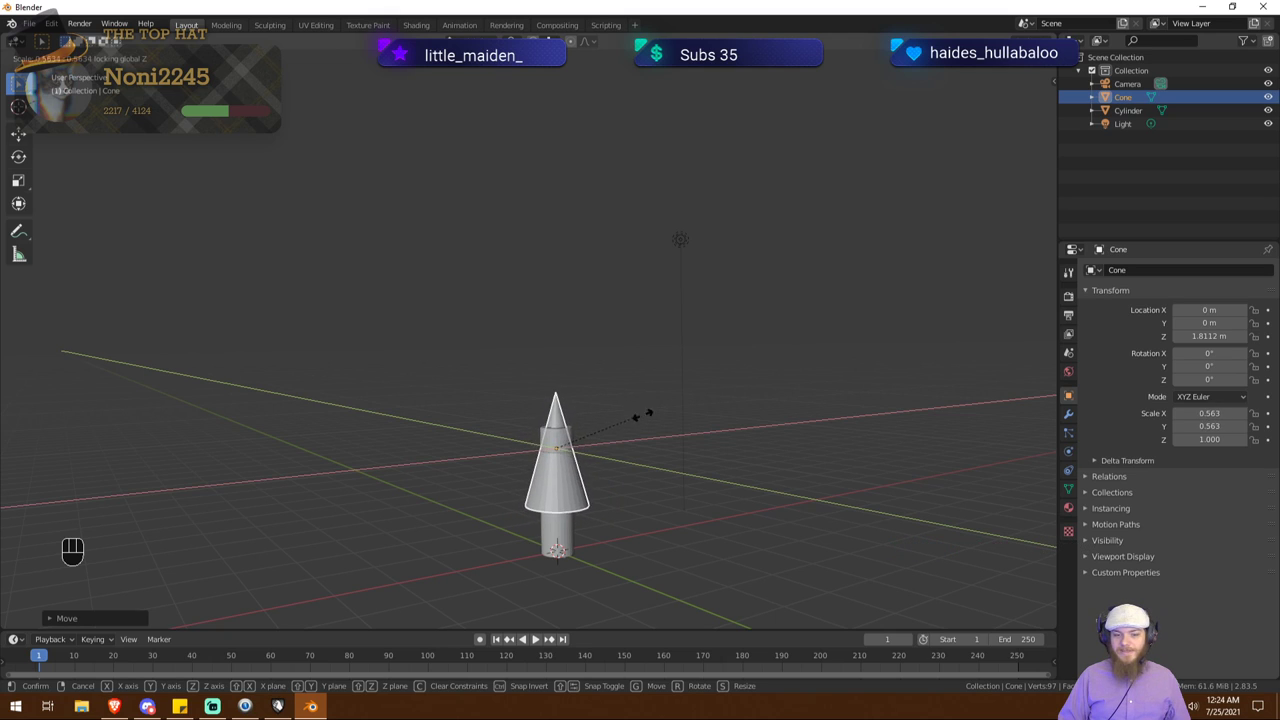
right_click(731, 398)
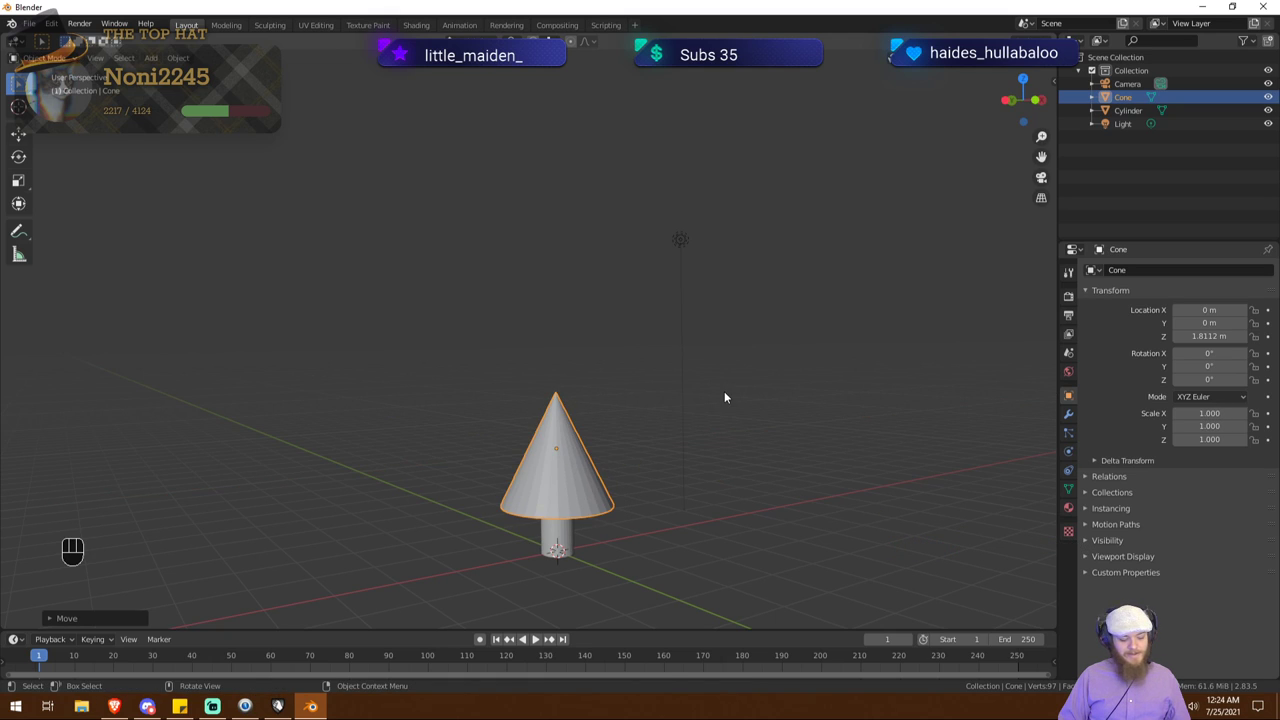
key("s")
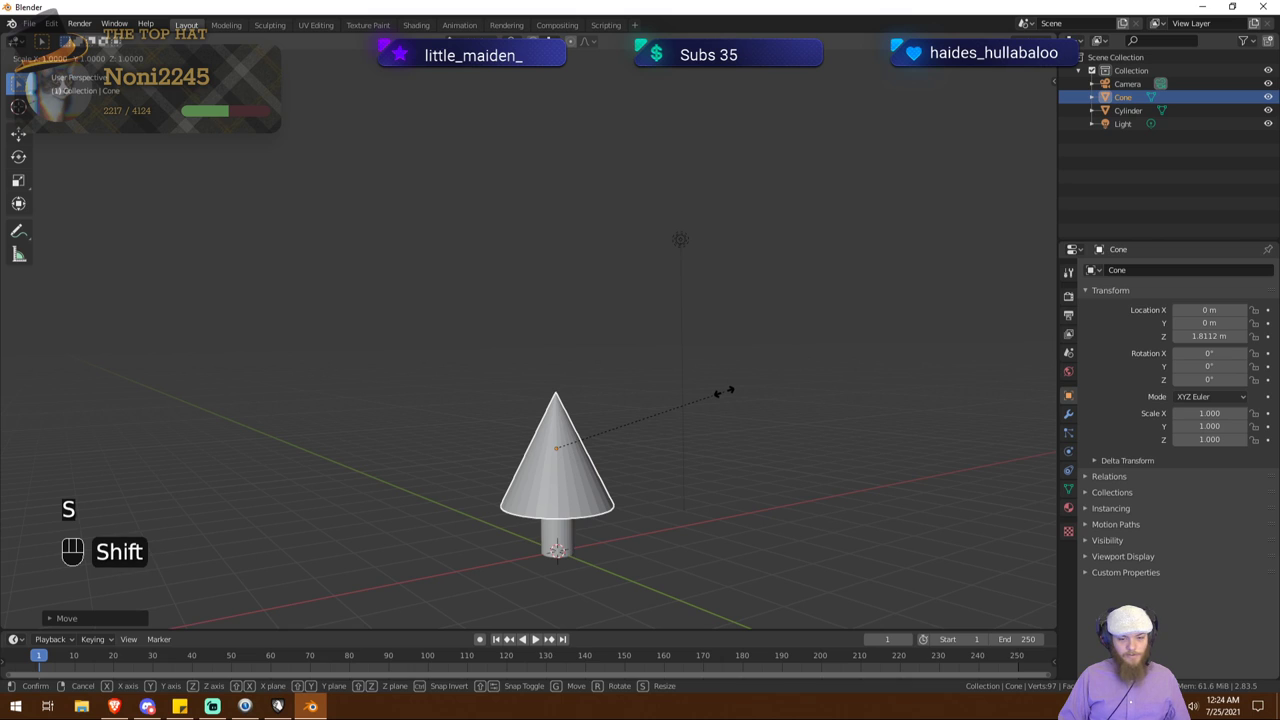
key("shift+z")
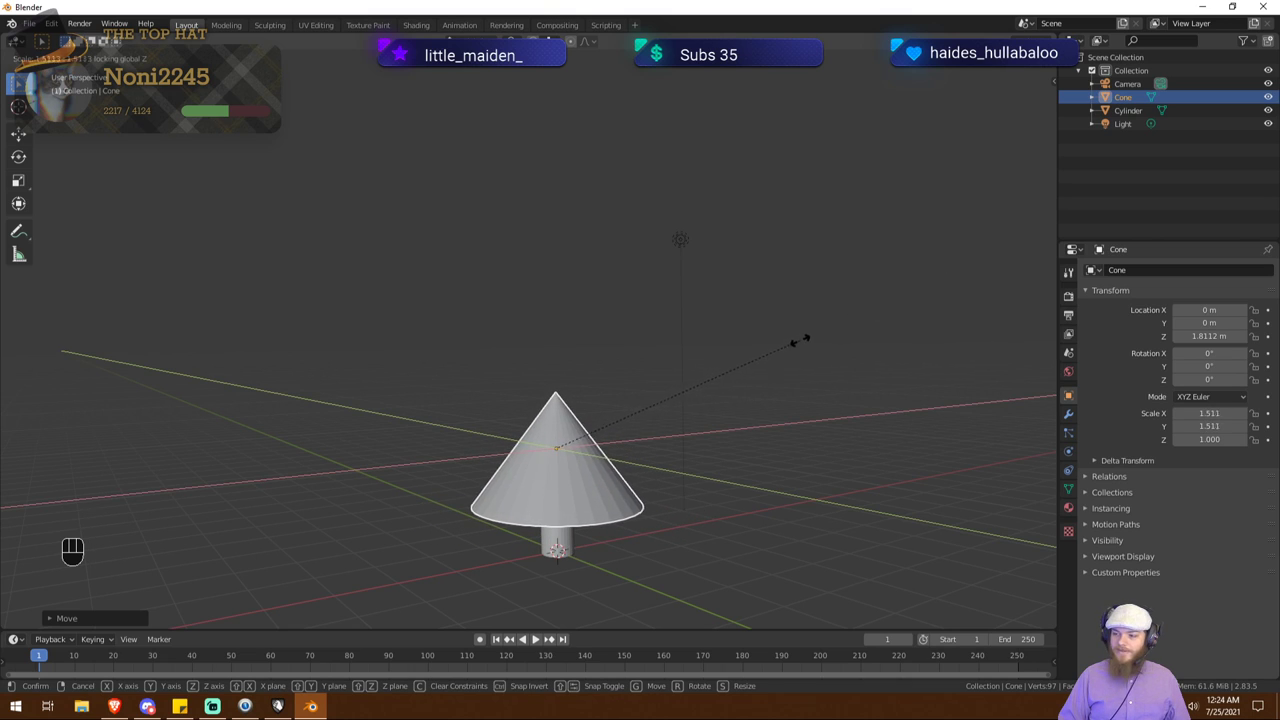
left_click_drag(755, 357, 738, 365)
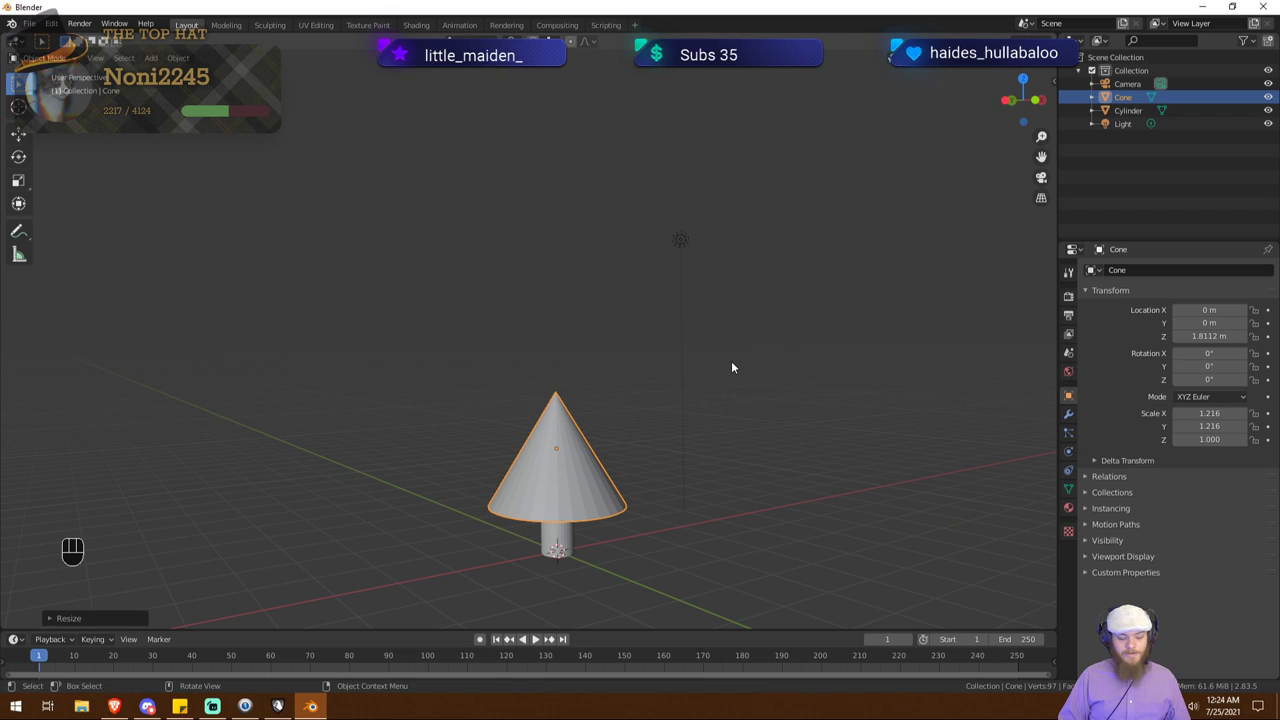
key("s")
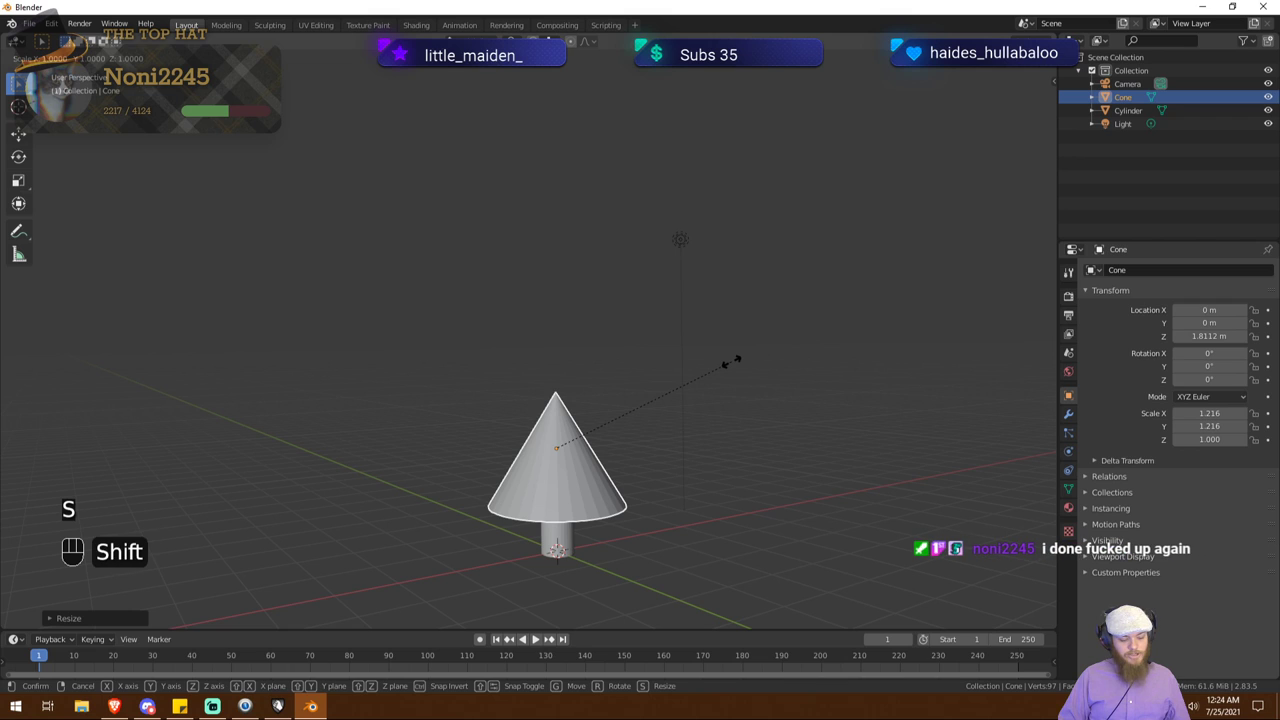
key("shift+x")
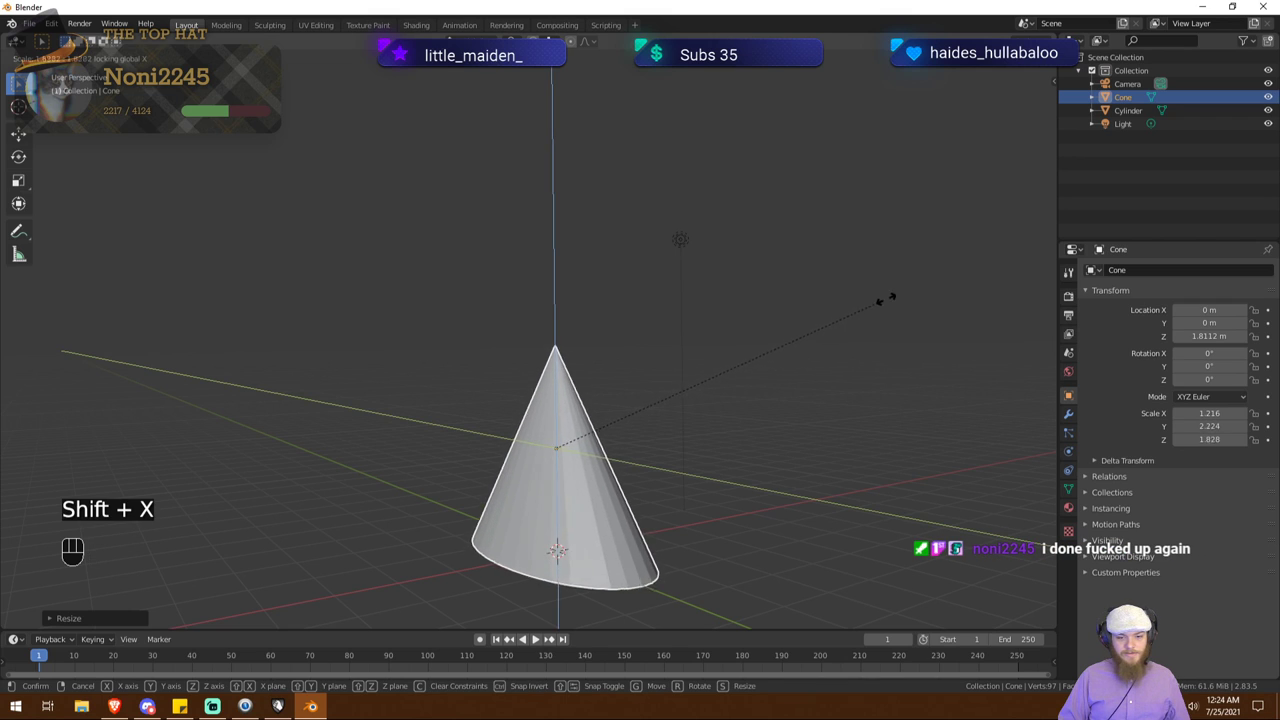
left_click(932, 287)
left_click_drag(916, 298, 869, 290)
key("ctrl+z")
key("s")
key("shift+y")
right_click(755, 320)
Step: Cancel further trial resizes and restore the cone to scale 1 at Z 1.81 m
left_click_drag(717, 332, 854, 332)
left_click_drag(842, 340, 812, 359)
key("s")
key("shift+y")
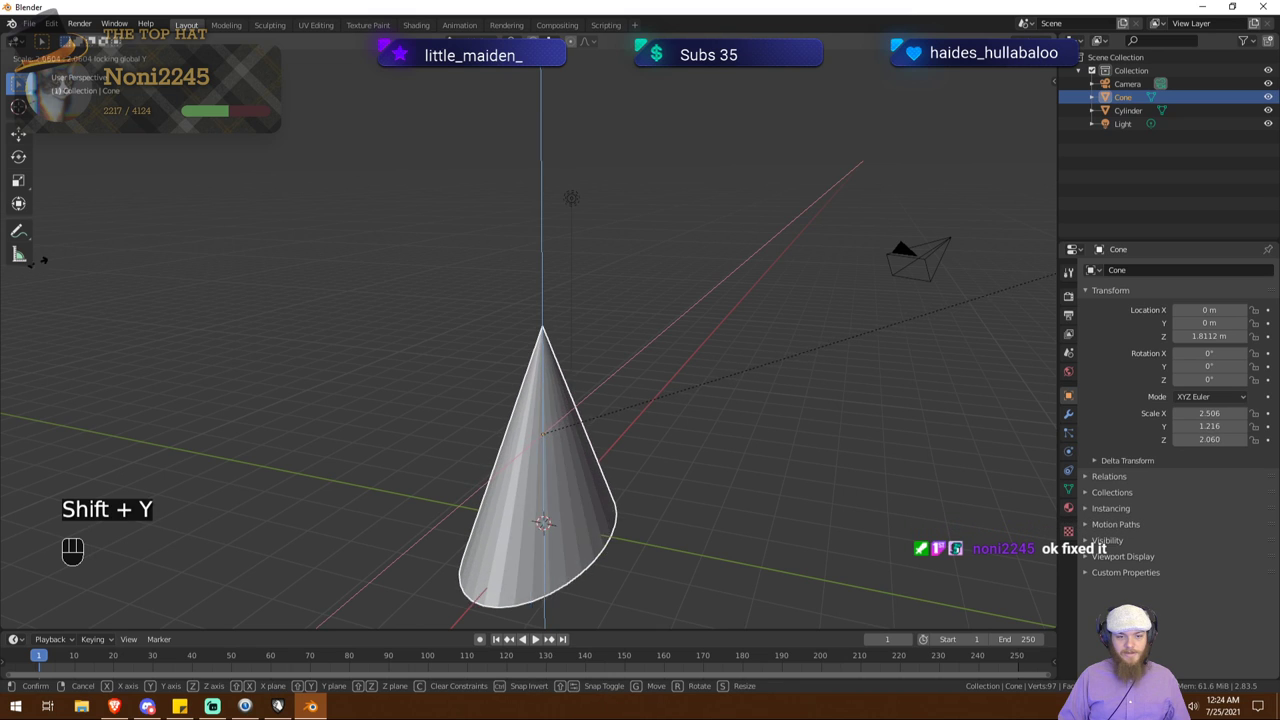
right_click(303, 237)
left_click_drag(555, 303, 484, 275)
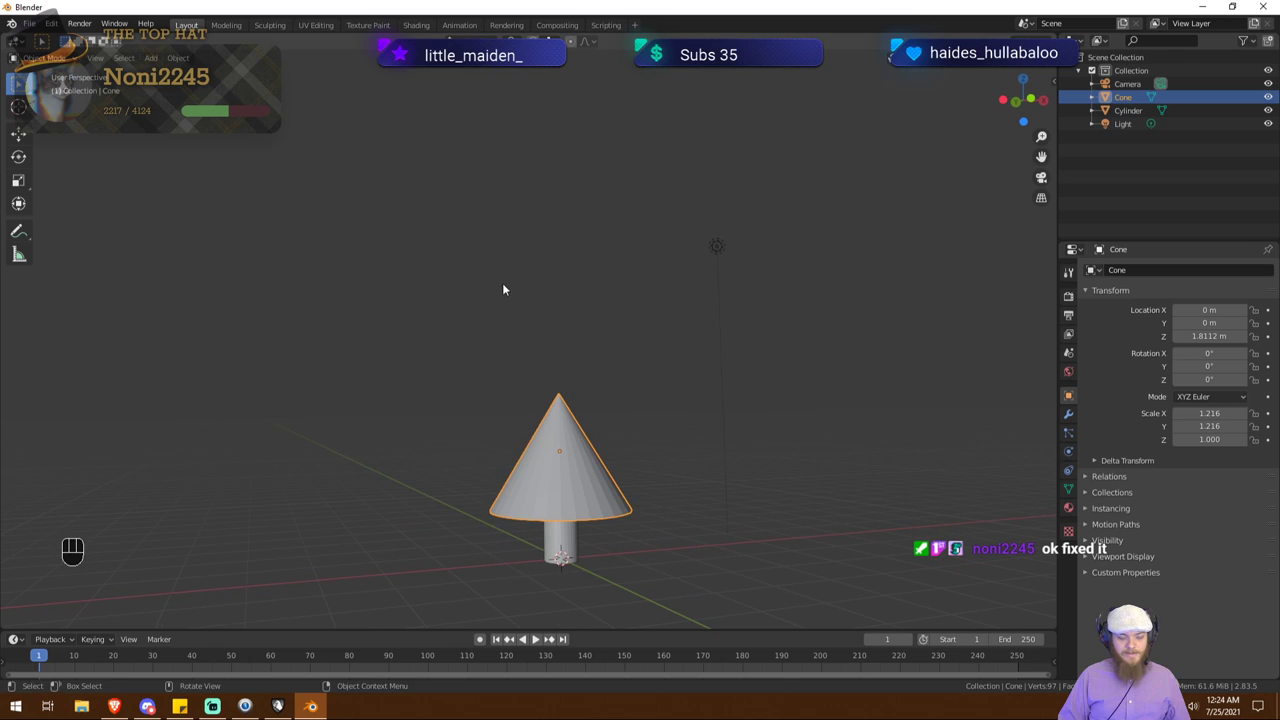
key("s")
key("shift+z")
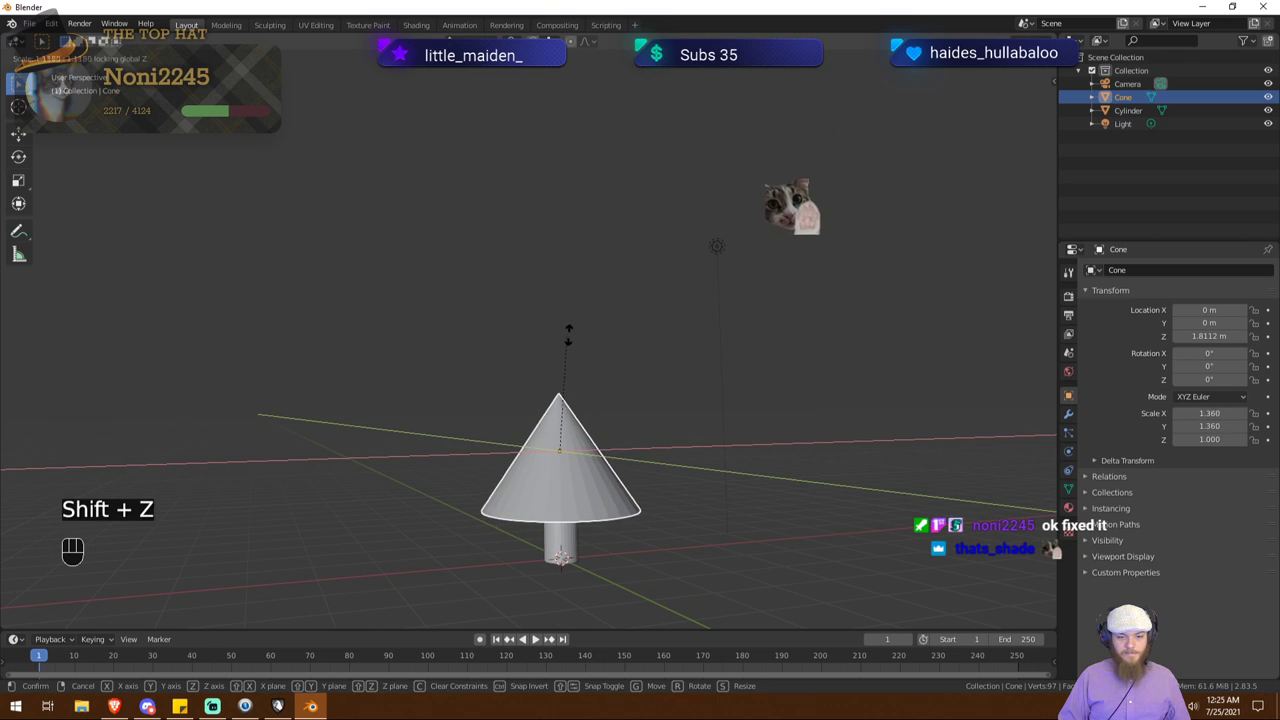
right_click(597, 313)
key("ctrl+z")
left_click_drag(547, 362, 559, 388)
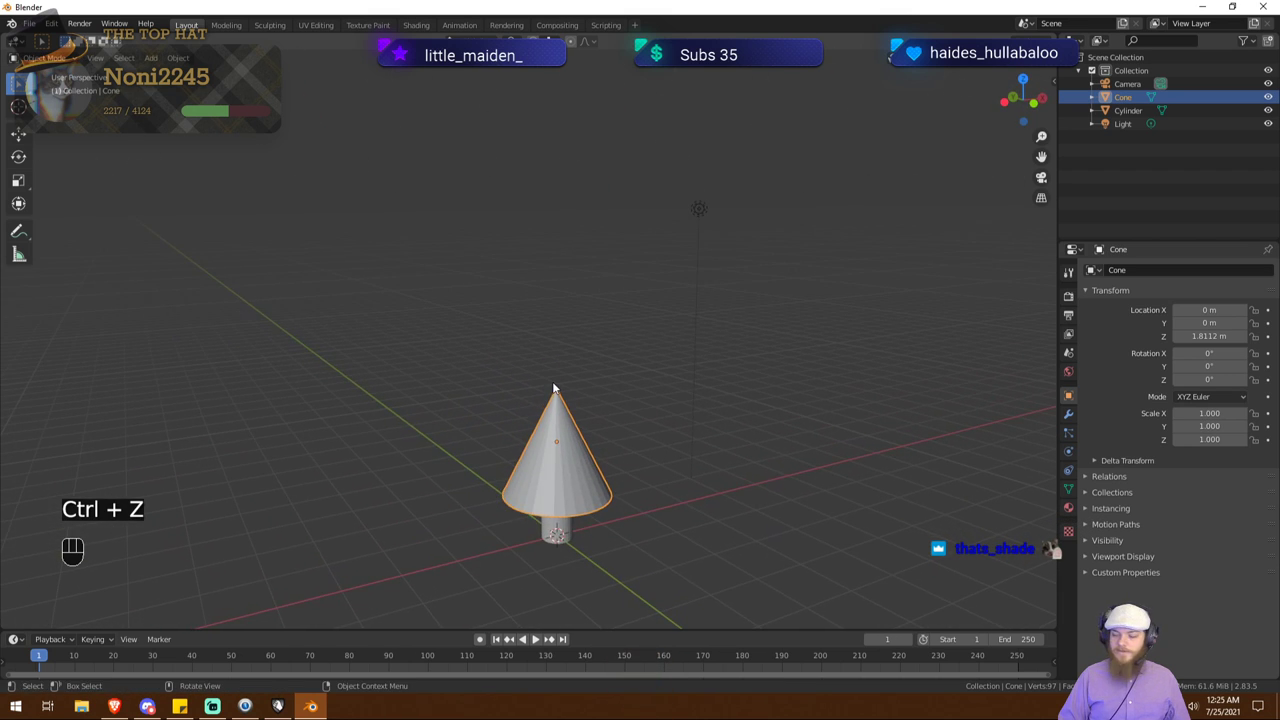
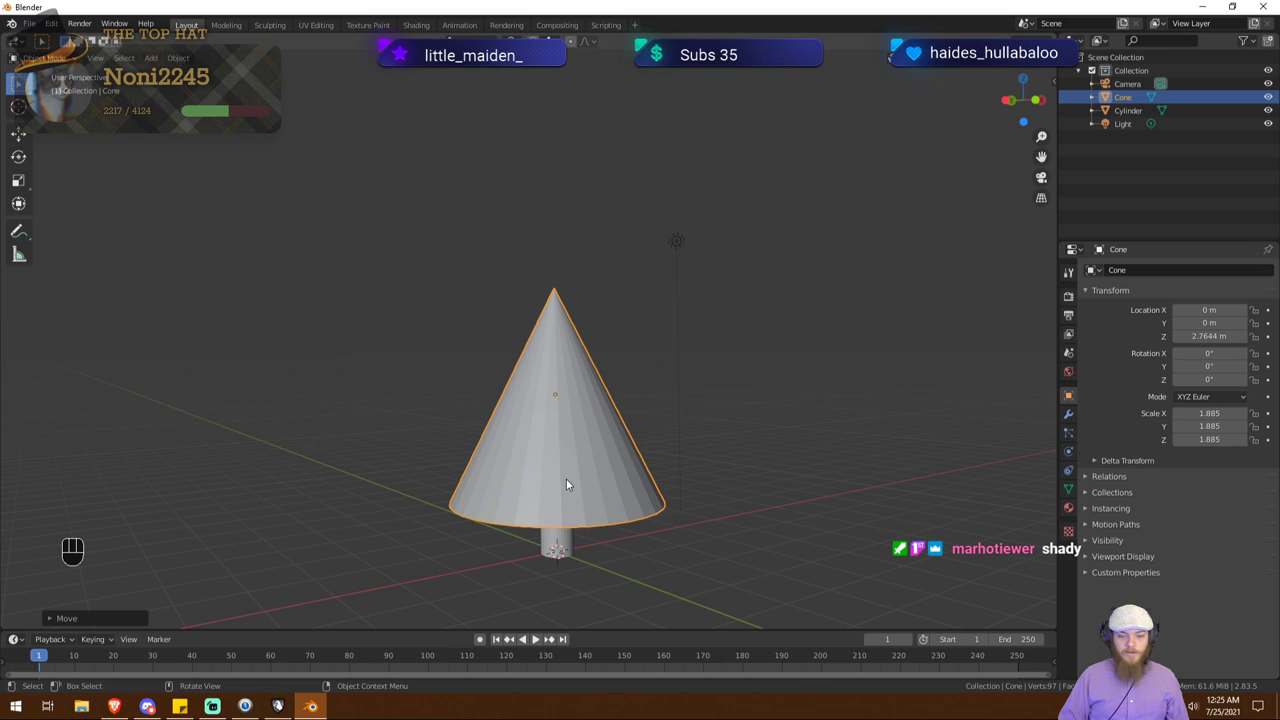
Step: Add a second cone, raise it to Z 2.91 m and begin scaling Cone.001 to about 1.835
key("shift+a")
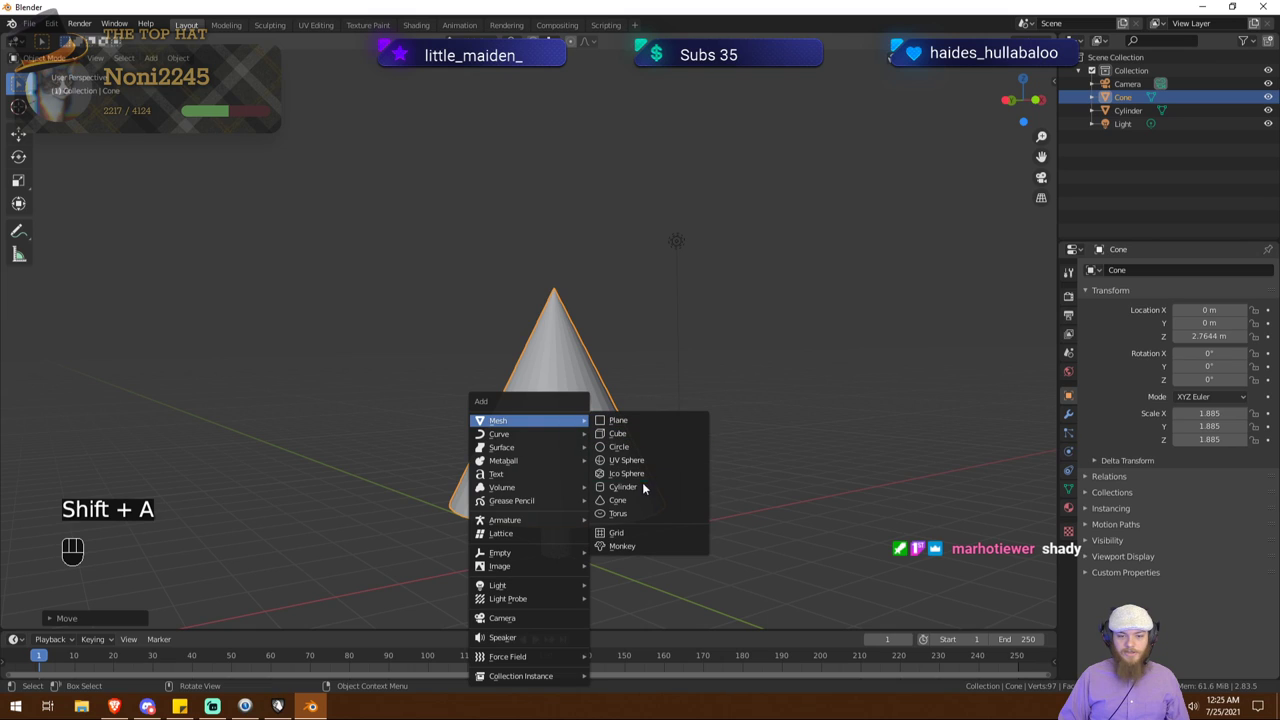
key("g")
key("z")
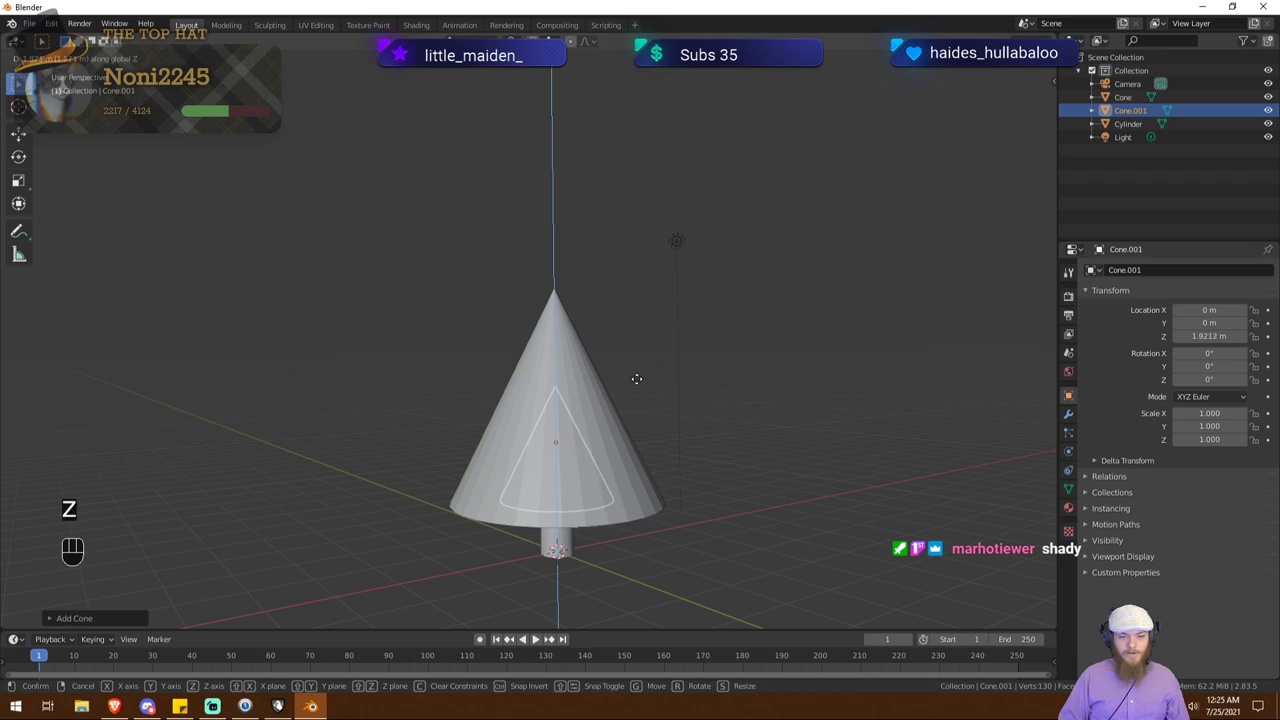
left_click(647, 332)
left_click_drag(714, 358, 659, 380)
left_click(687, 371)
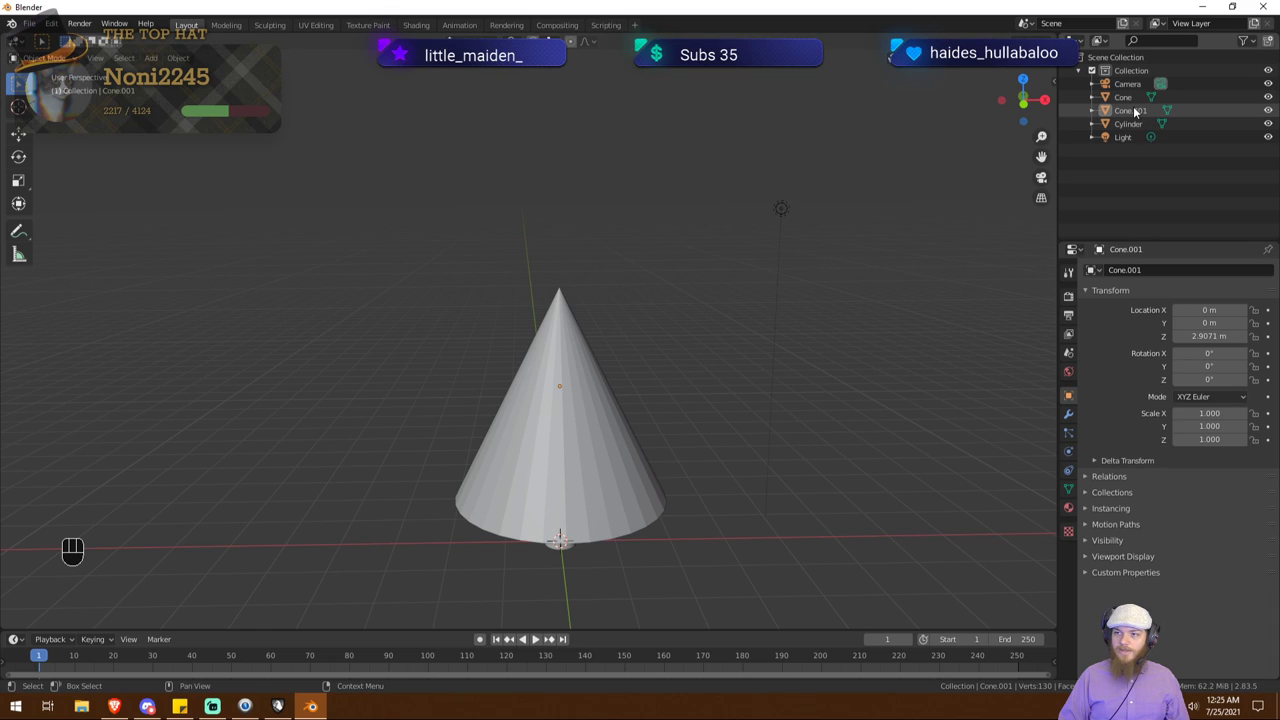
key("s")
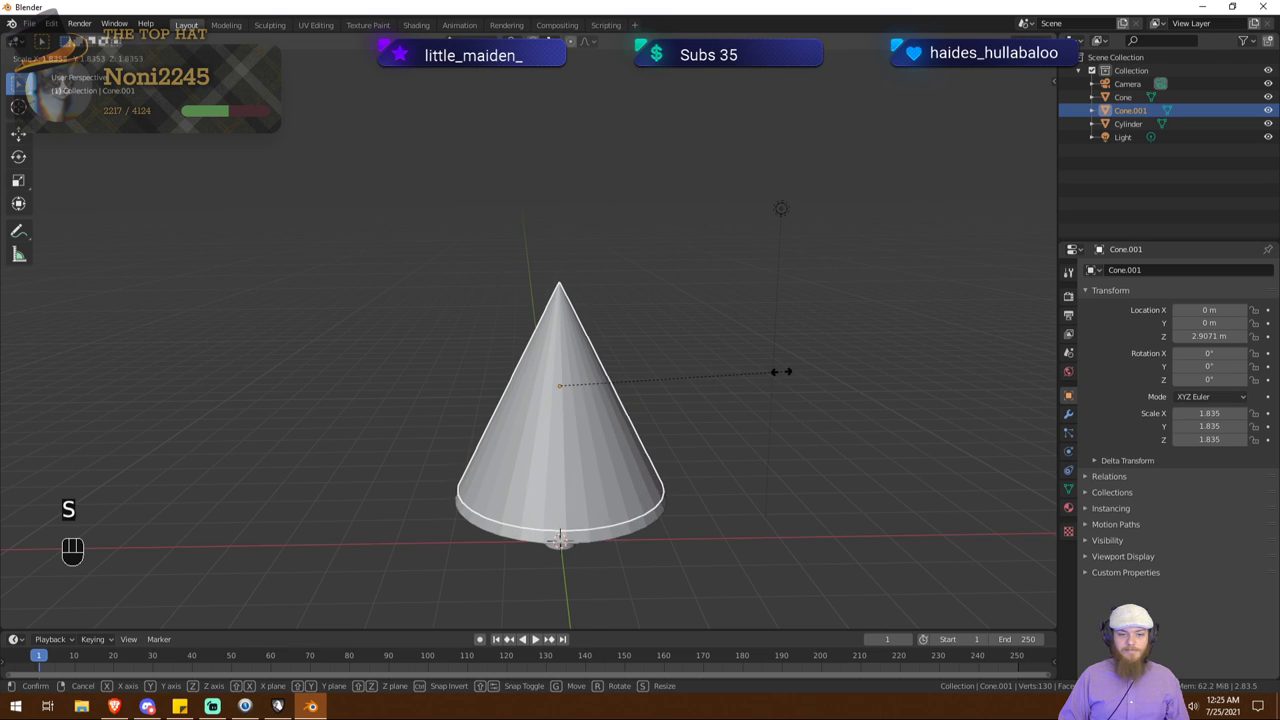
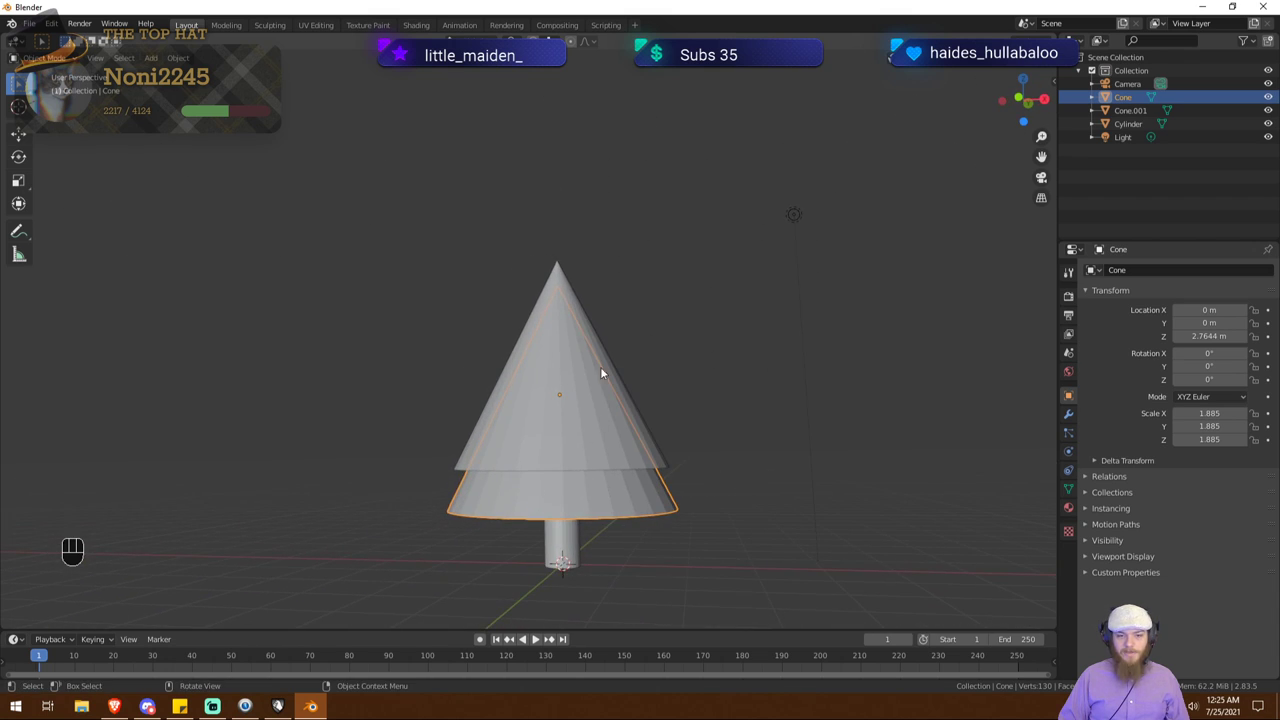
Step: Orbit and pan the view around the two-tier tree at Z 3.32 m
left_click_drag(722, 368, 779, 380)
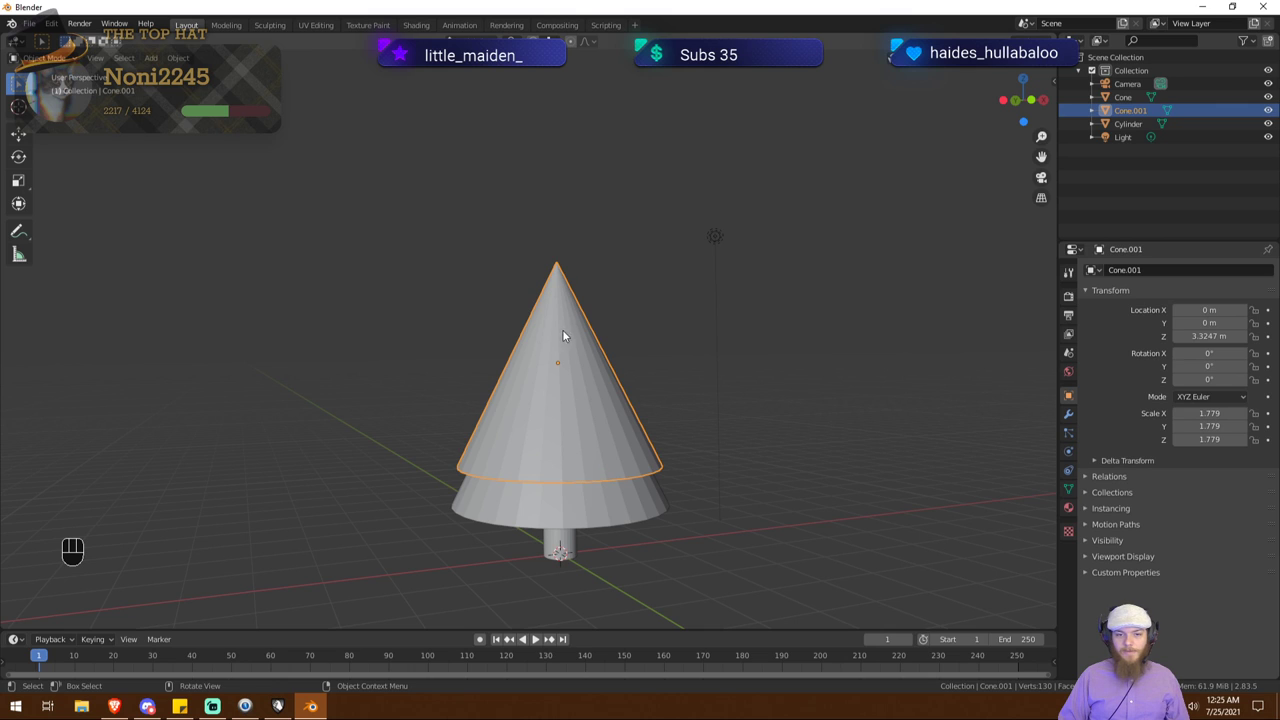
left_click_drag(653, 423, 651, 420)
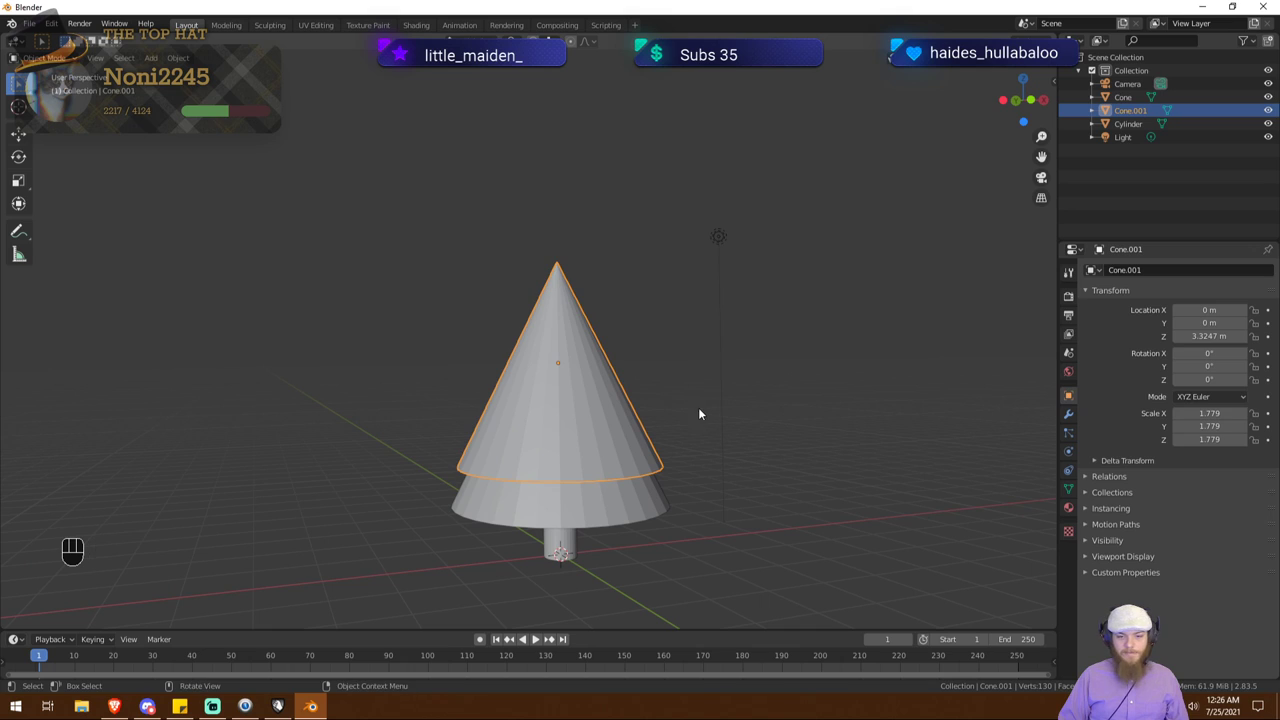
left_click_drag(637, 432, 621, 436)
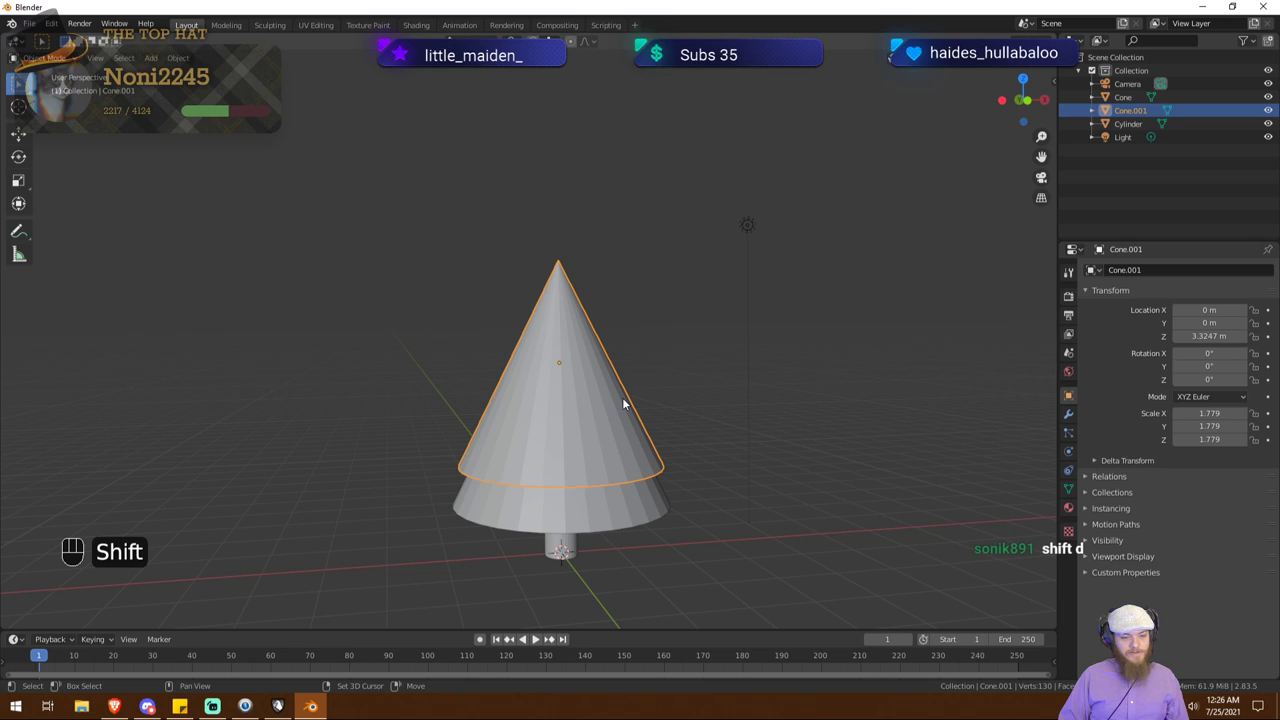
Step: Duplicate the upper cone, move the copy up along Z and shrink it slightly
key("shift+d")
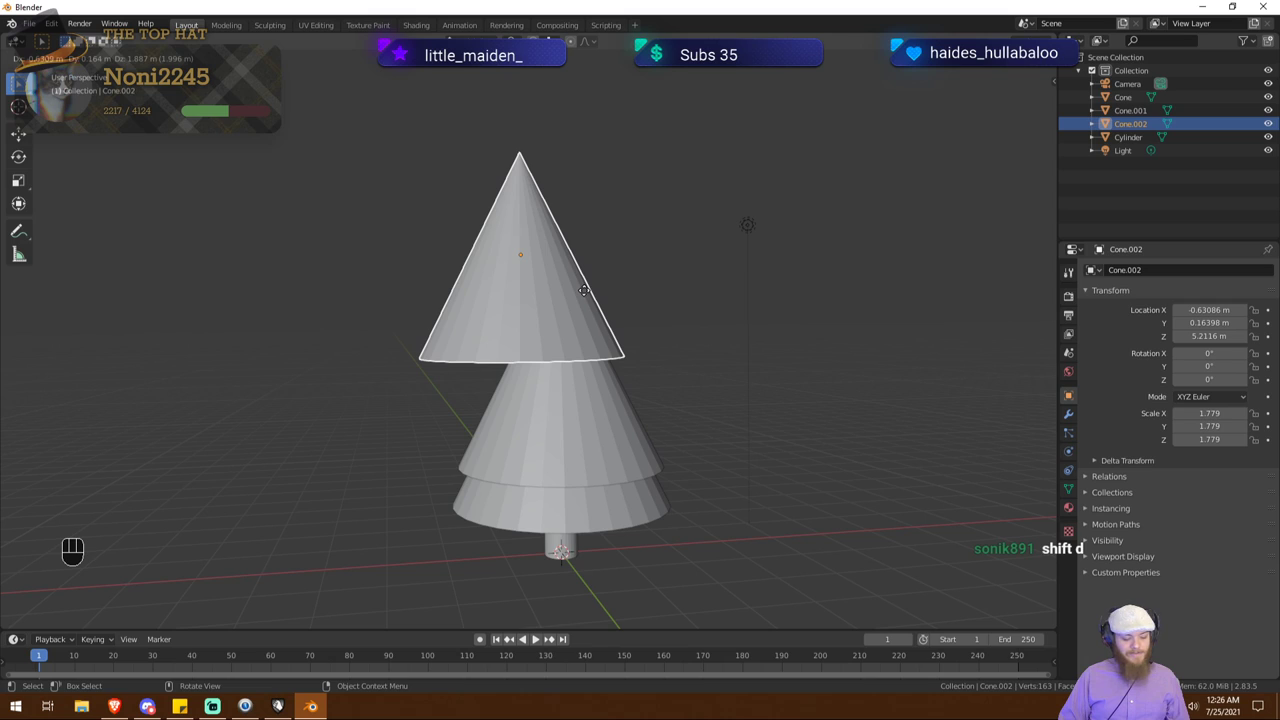
key("z")
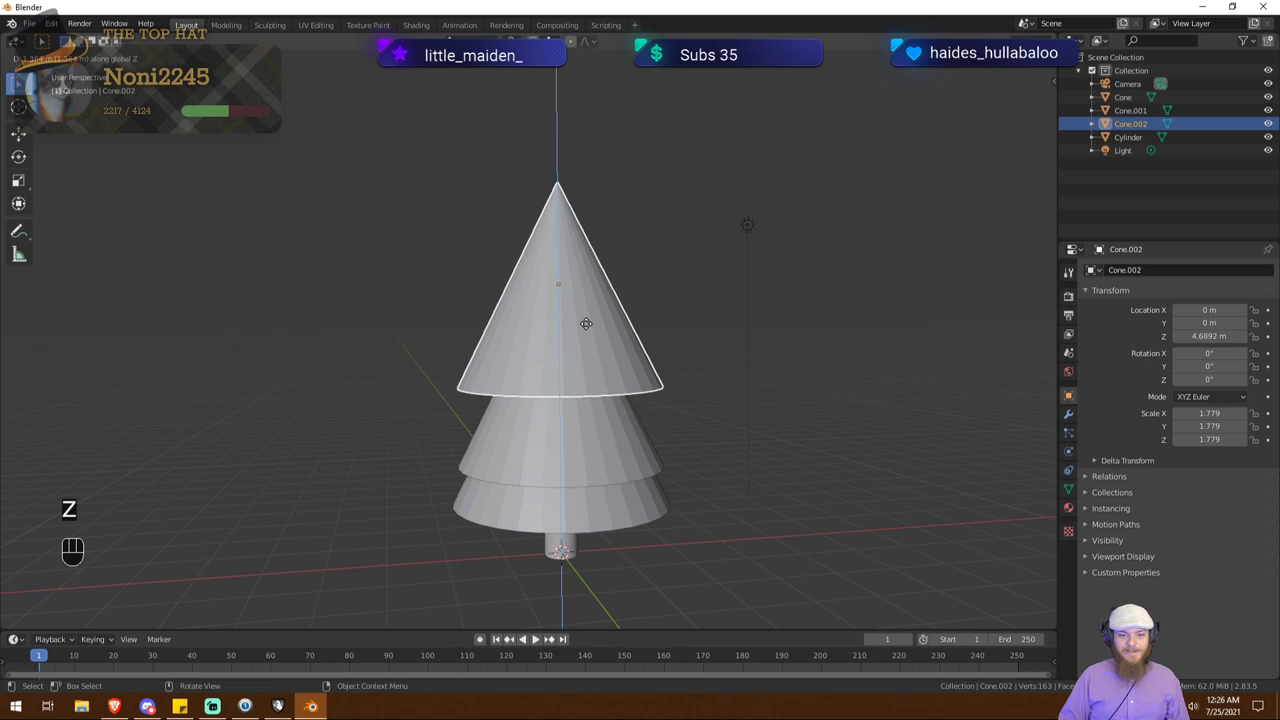
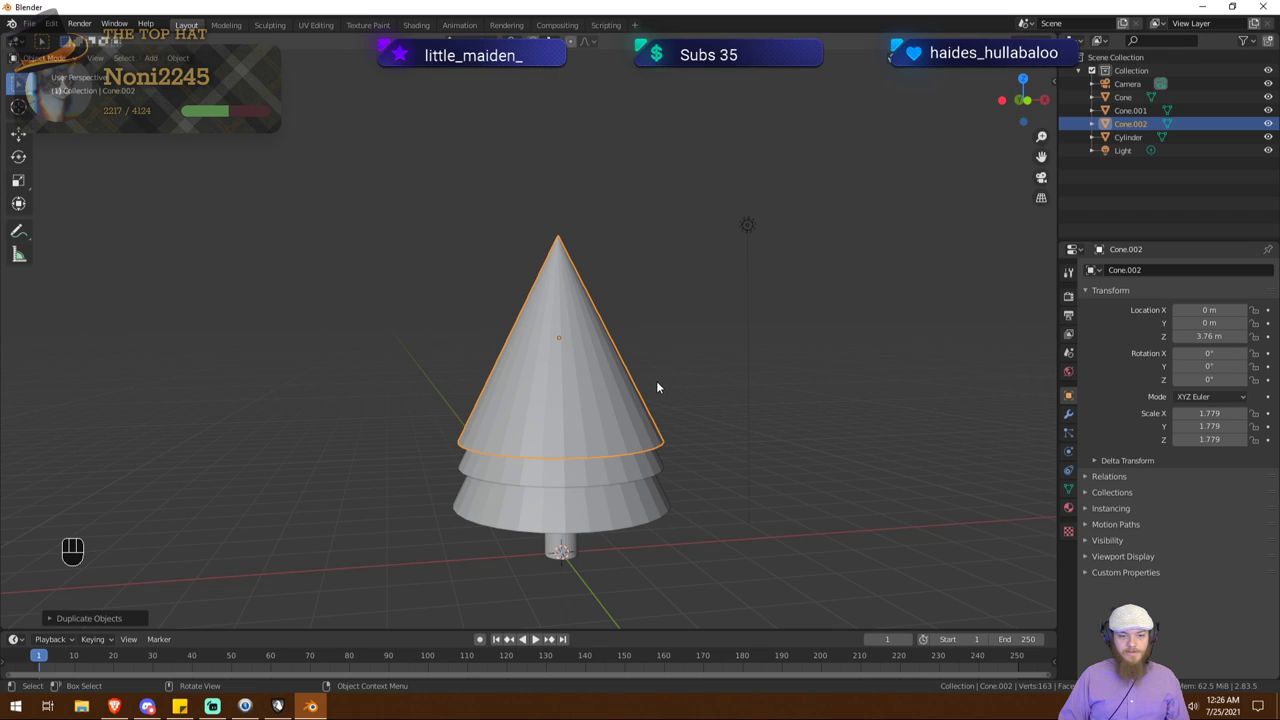
key("s")
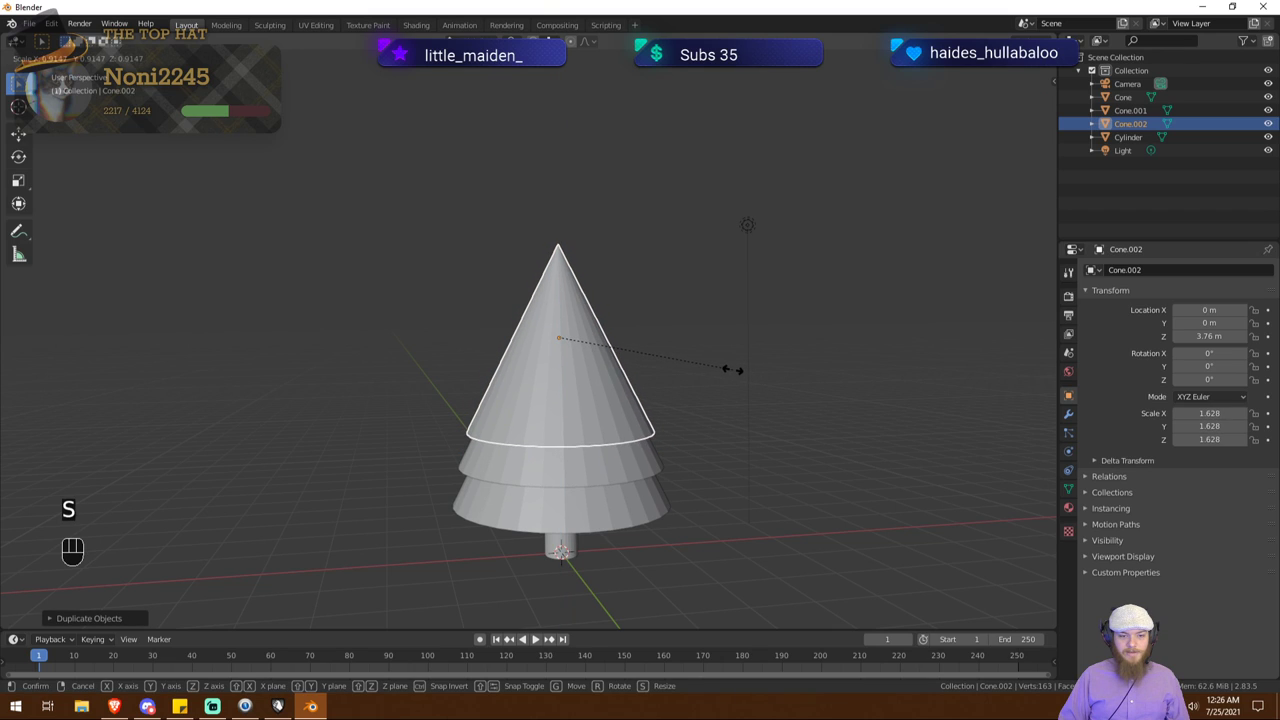
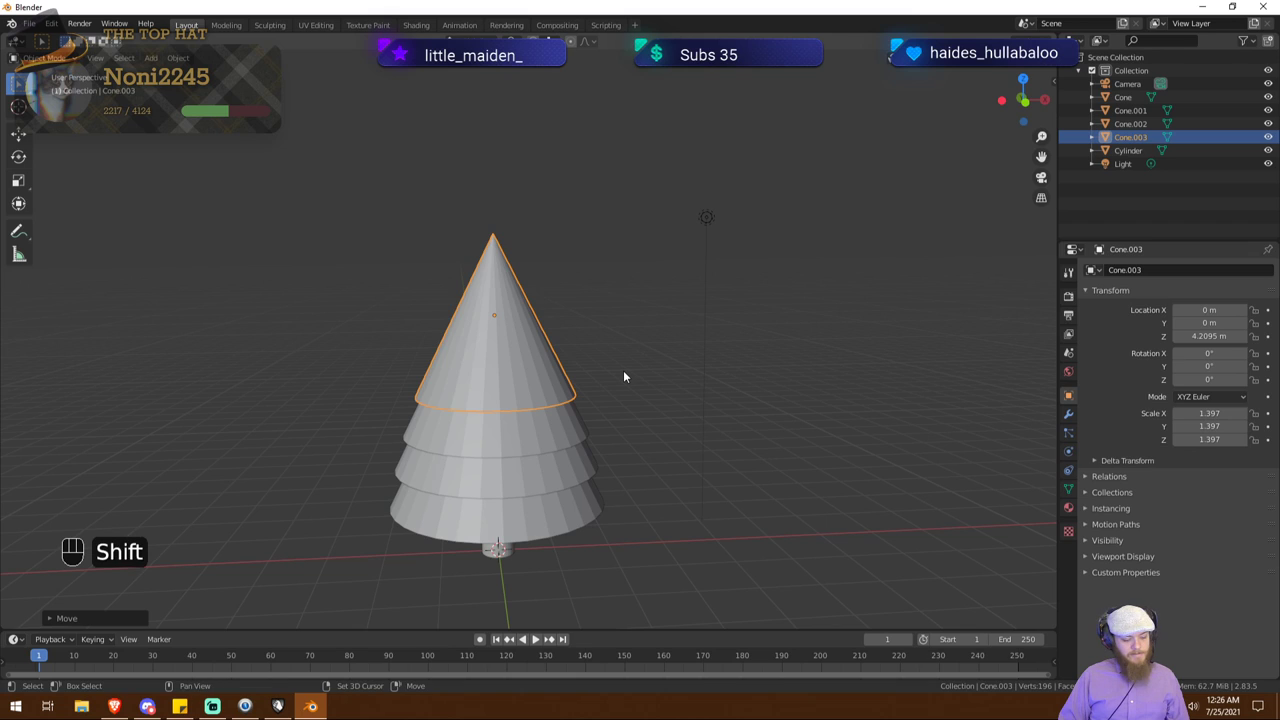
Step: Duplicate again for the top tier, raising Cone.005 to Z 5.15 m at scale 1.007
key("shift+d")
key("z")
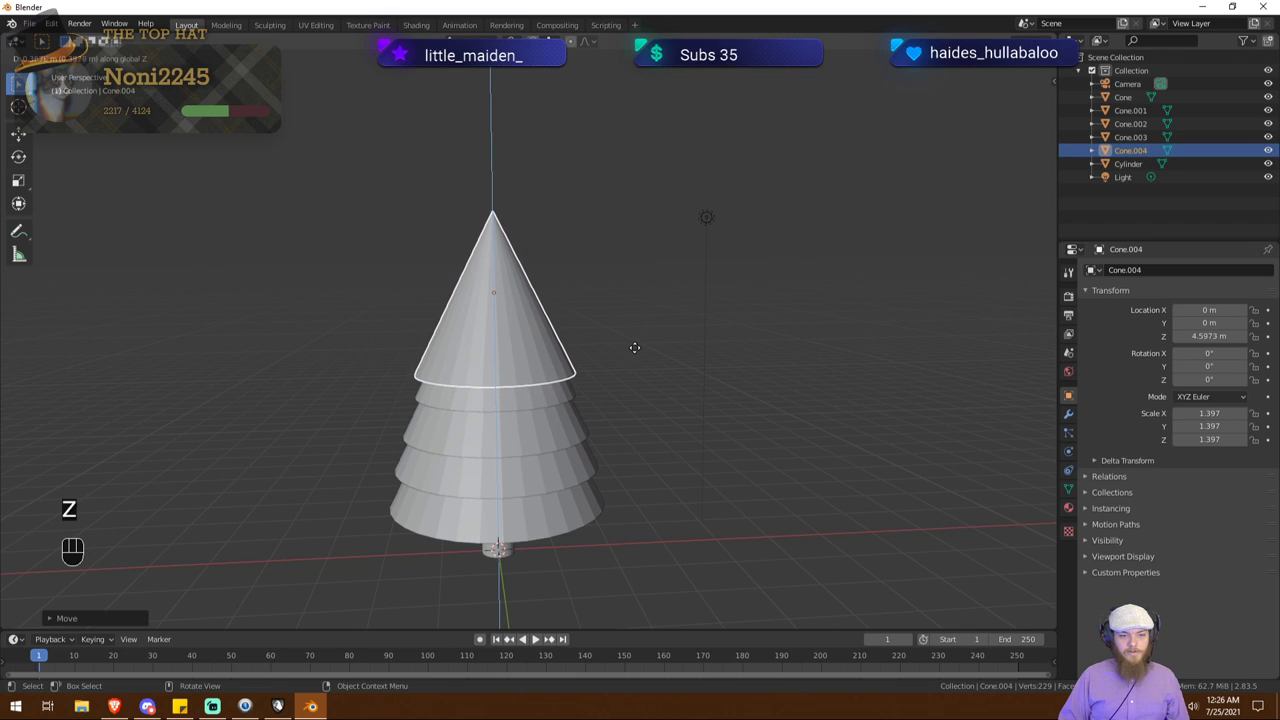
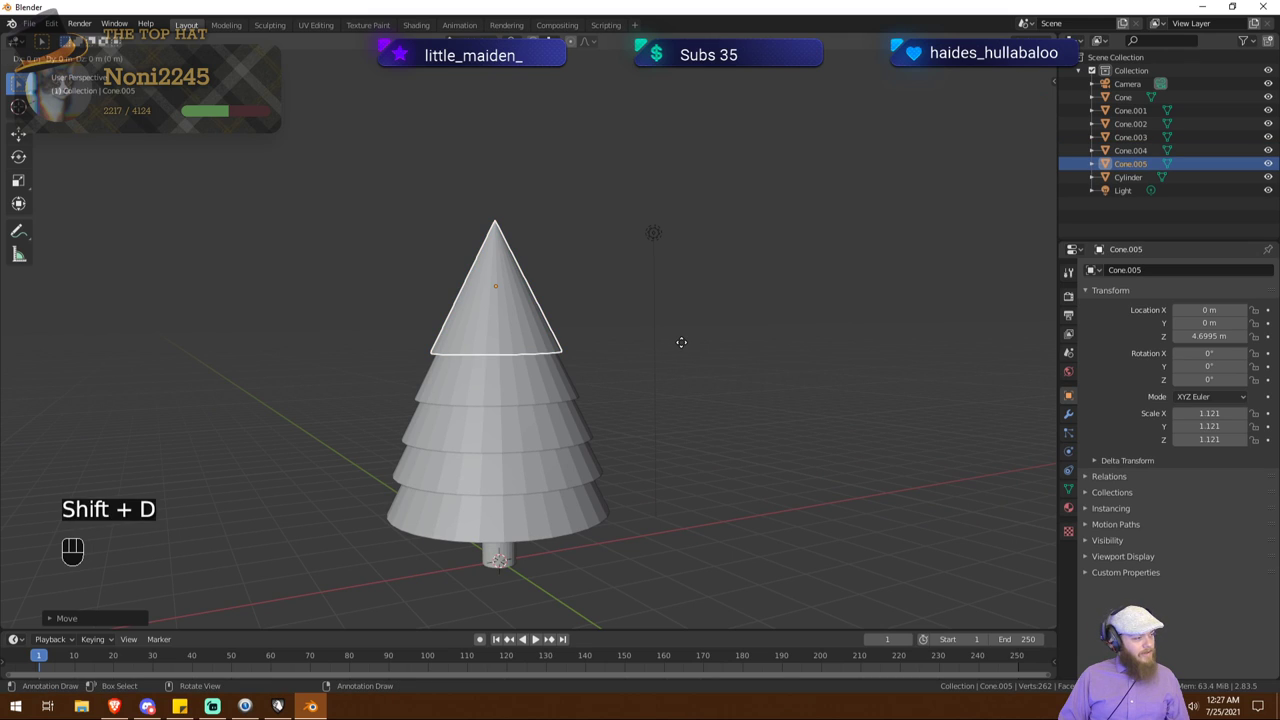
key("z")
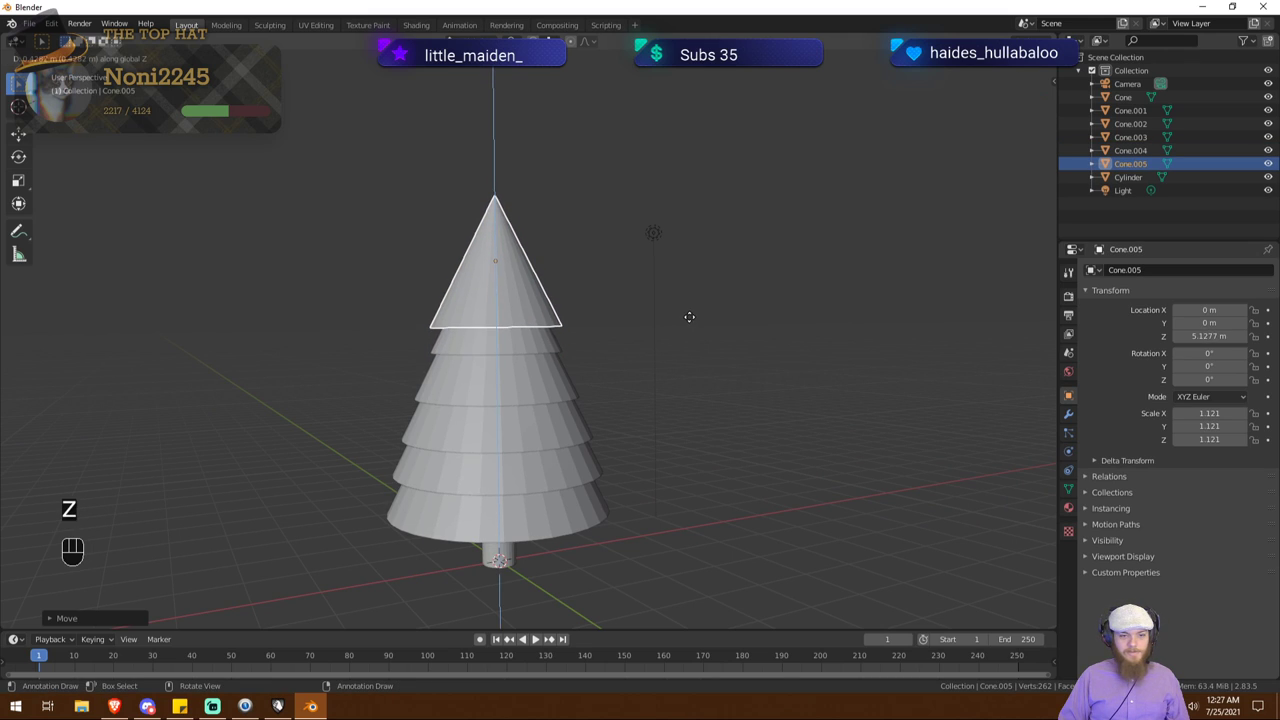
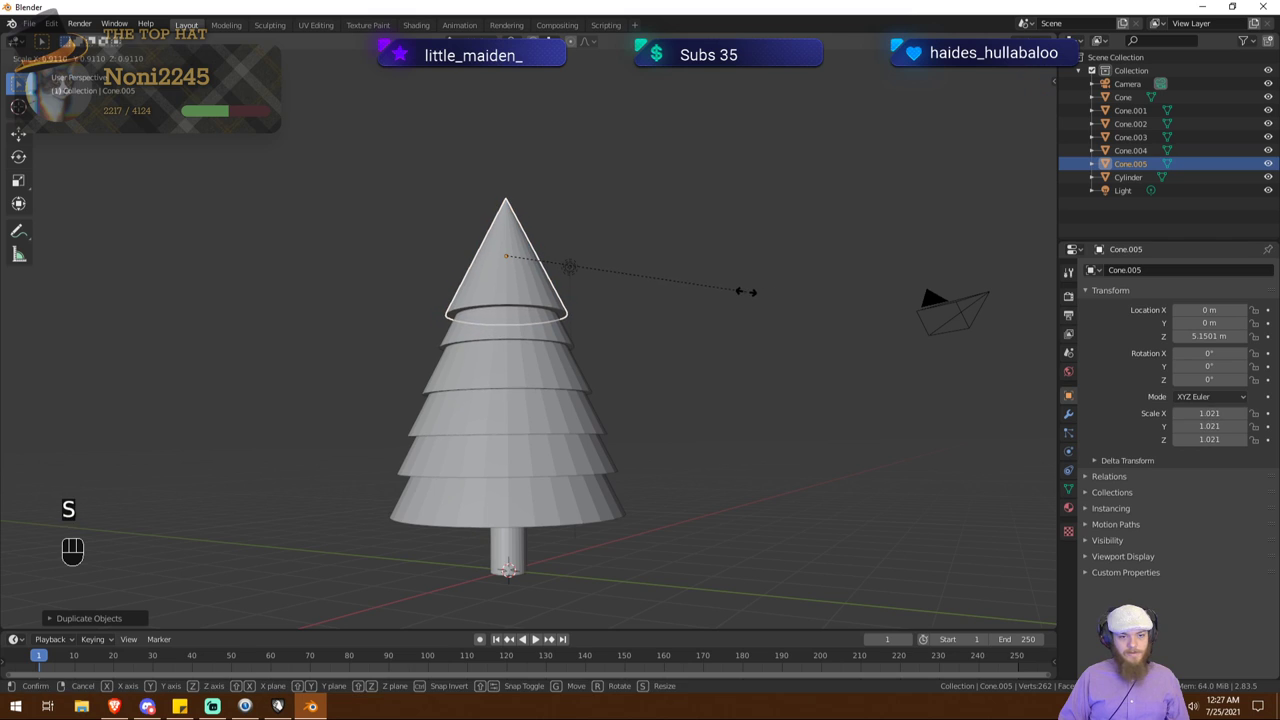
left_click(749, 298)
left_click_drag(713, 311, 673, 326)
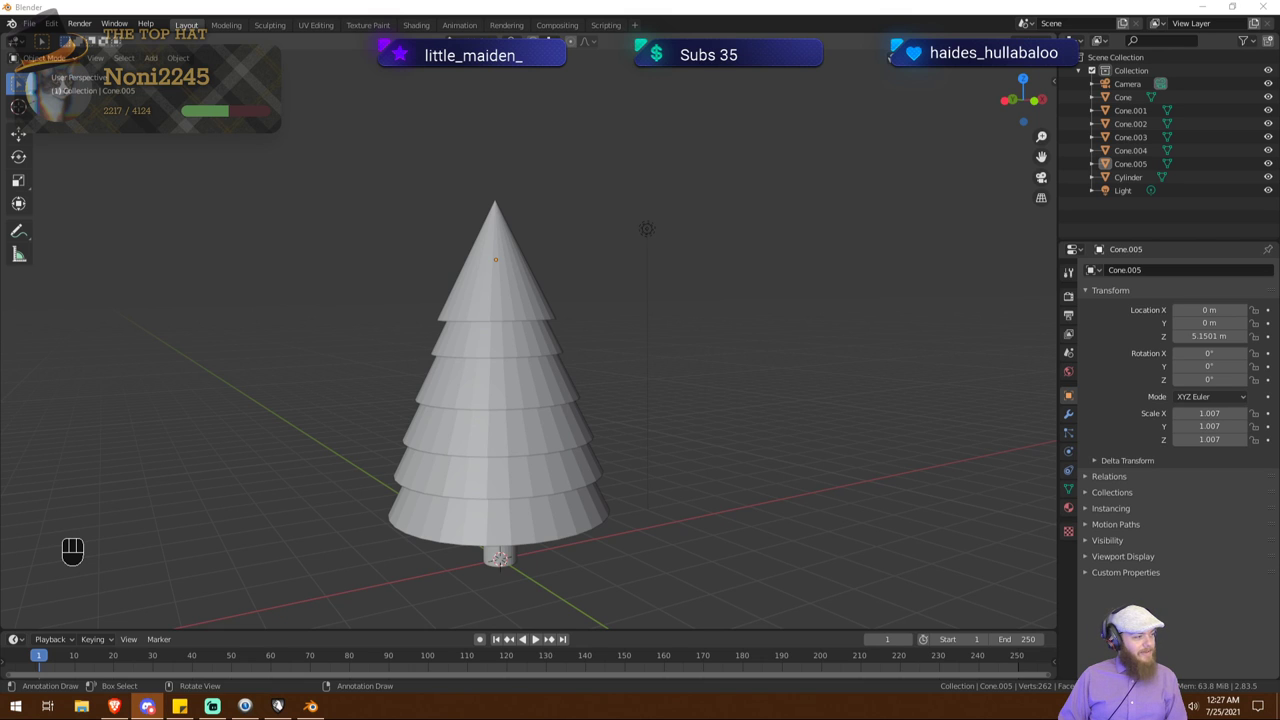
left_click_drag(470, 405, 536, 404)
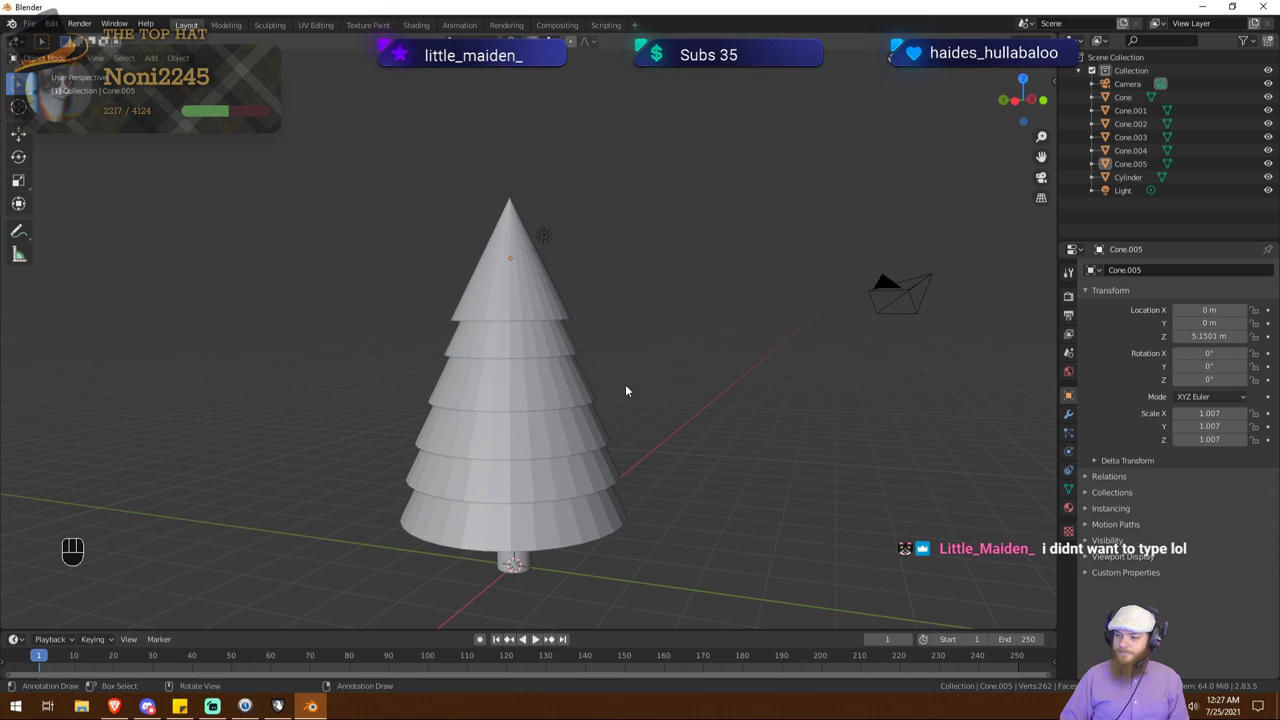
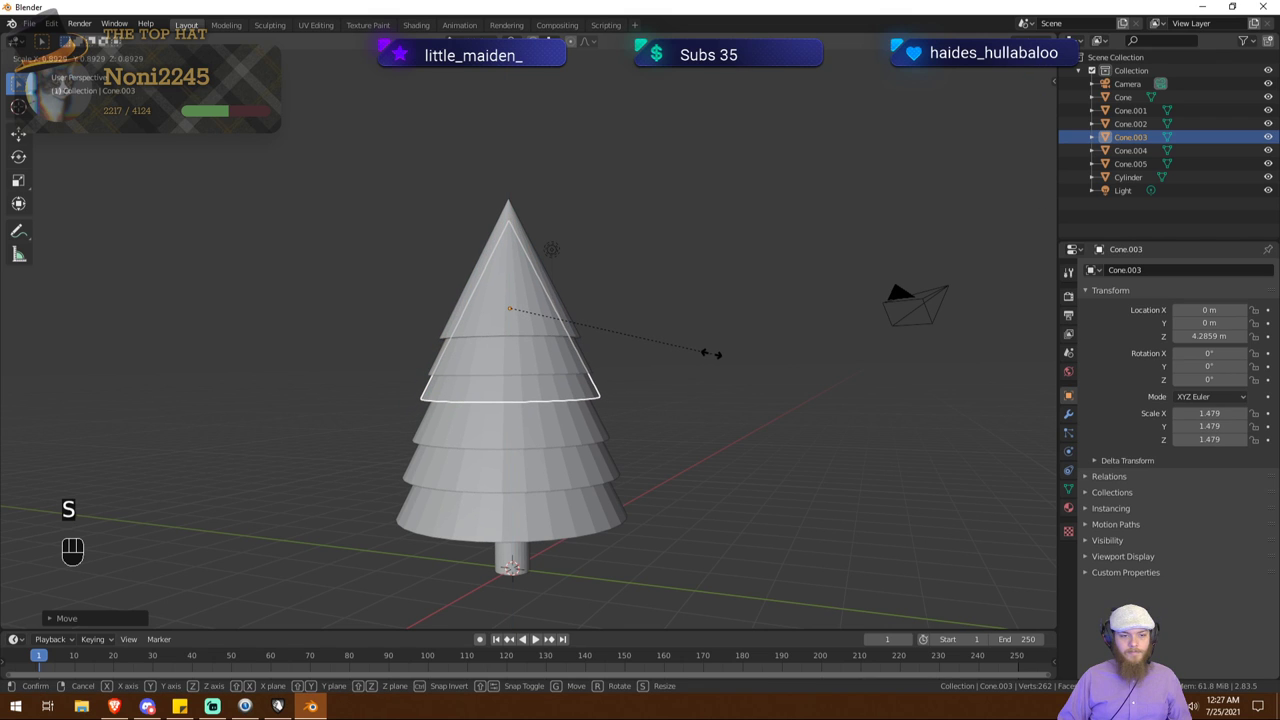
Step: Confirm the narrower middle tier and select another middle cone while orbiting the tree
left_click(713, 356)
left_click_drag(709, 359, 628, 368)
left_click_drag(638, 370, 723, 369)
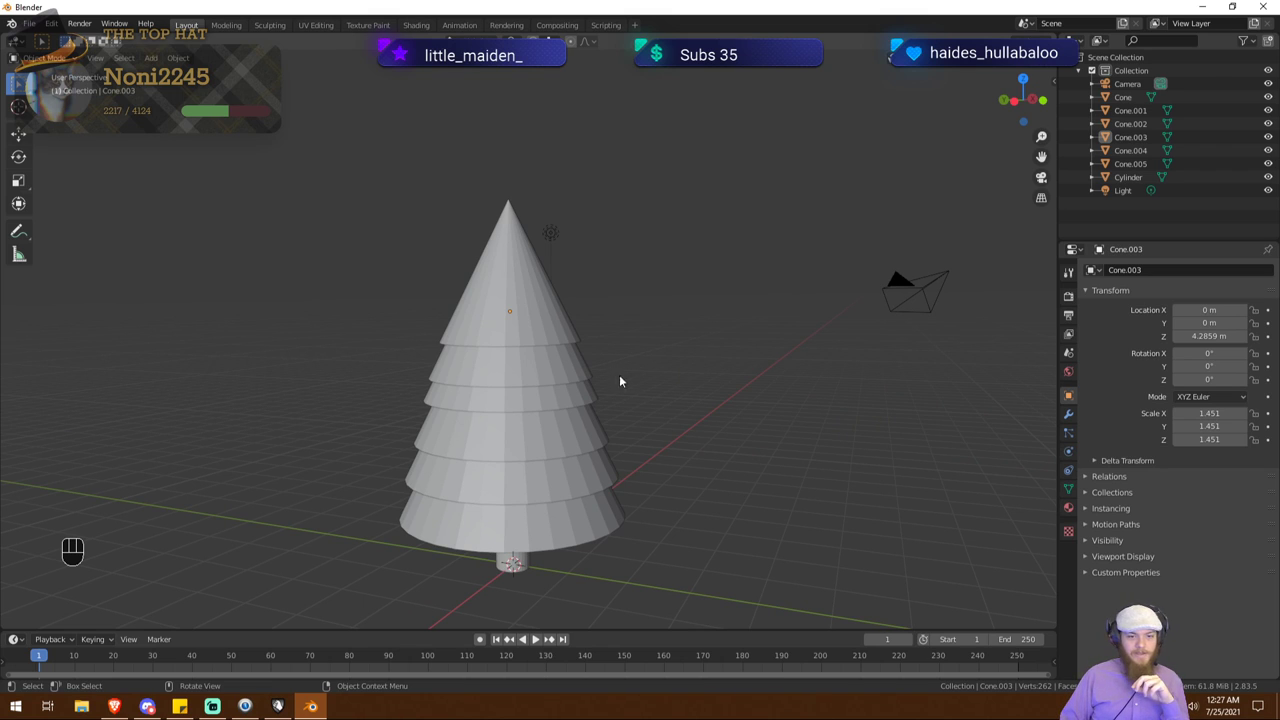
left_click_drag(609, 392, 539, 404)
left_click(539, 404)
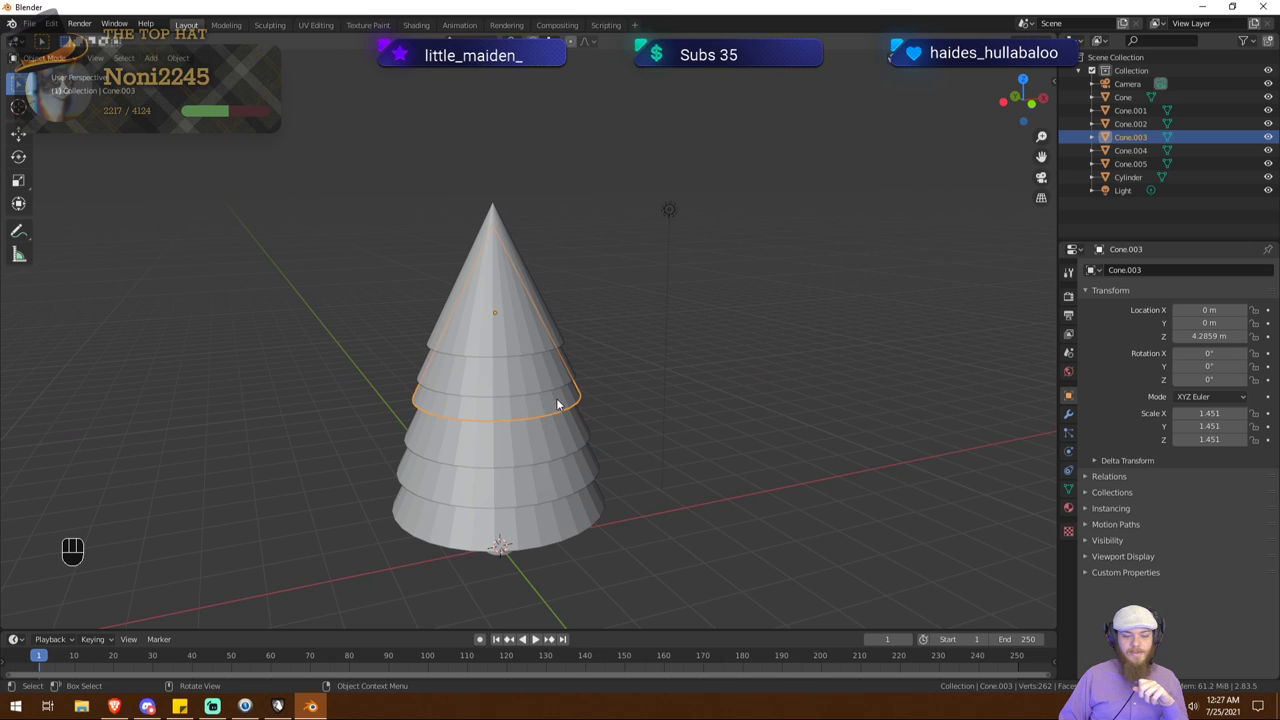
middle_click(518, 450)
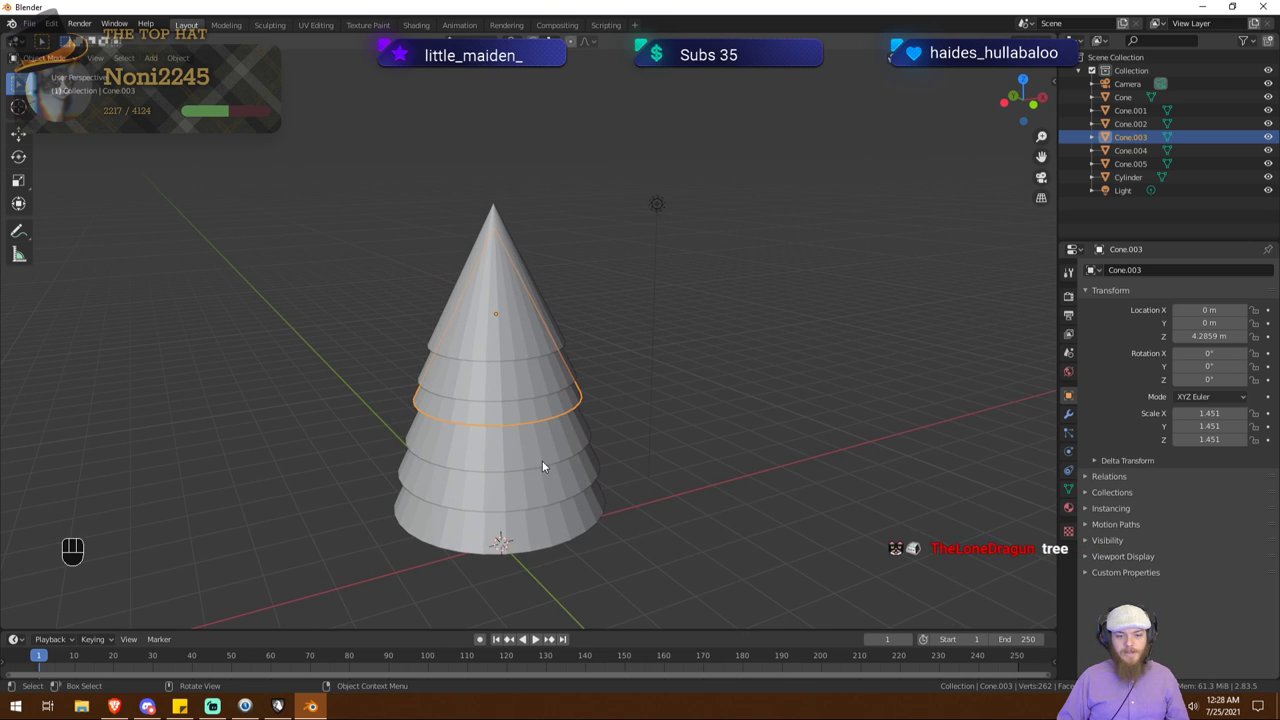
left_click_drag(540, 458, 549, 460)
Step: Add a Circle at the origin, undo it, and bring up the Add menu's Mesh list again
key("shift+a")
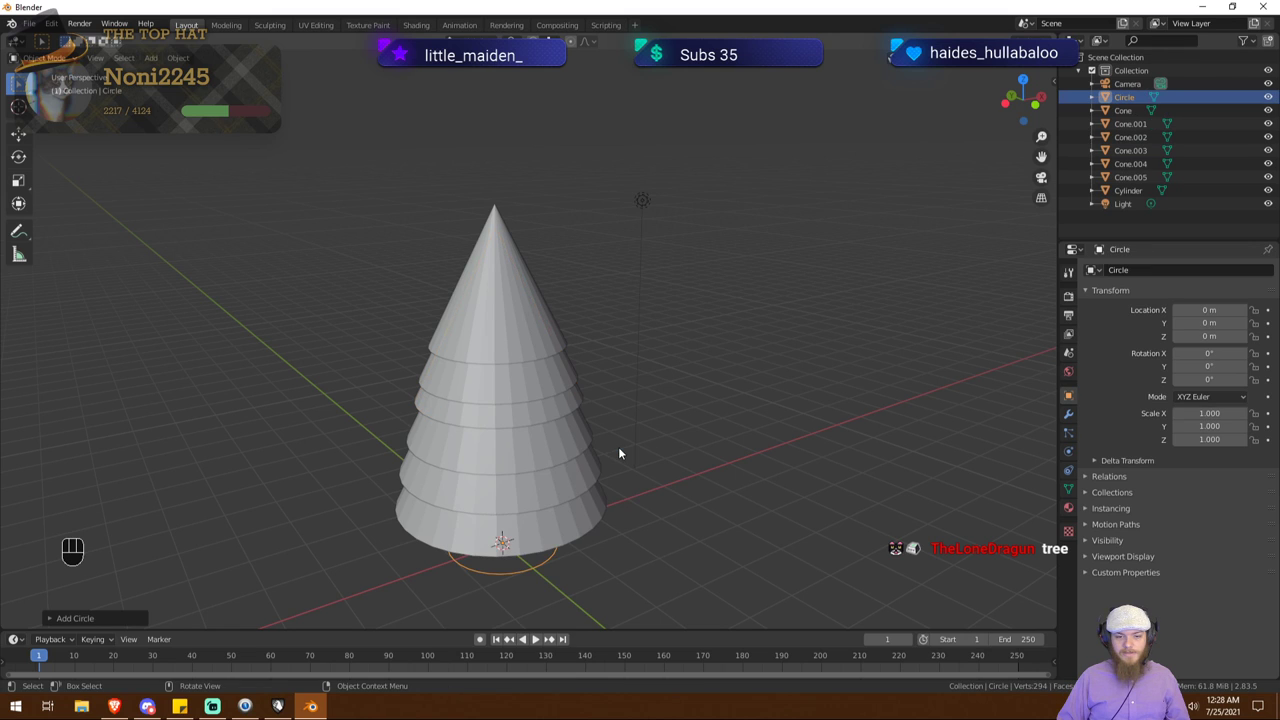
left_click_drag(625, 462, 582, 421)
key("ctrl+z")
key("shift+a")
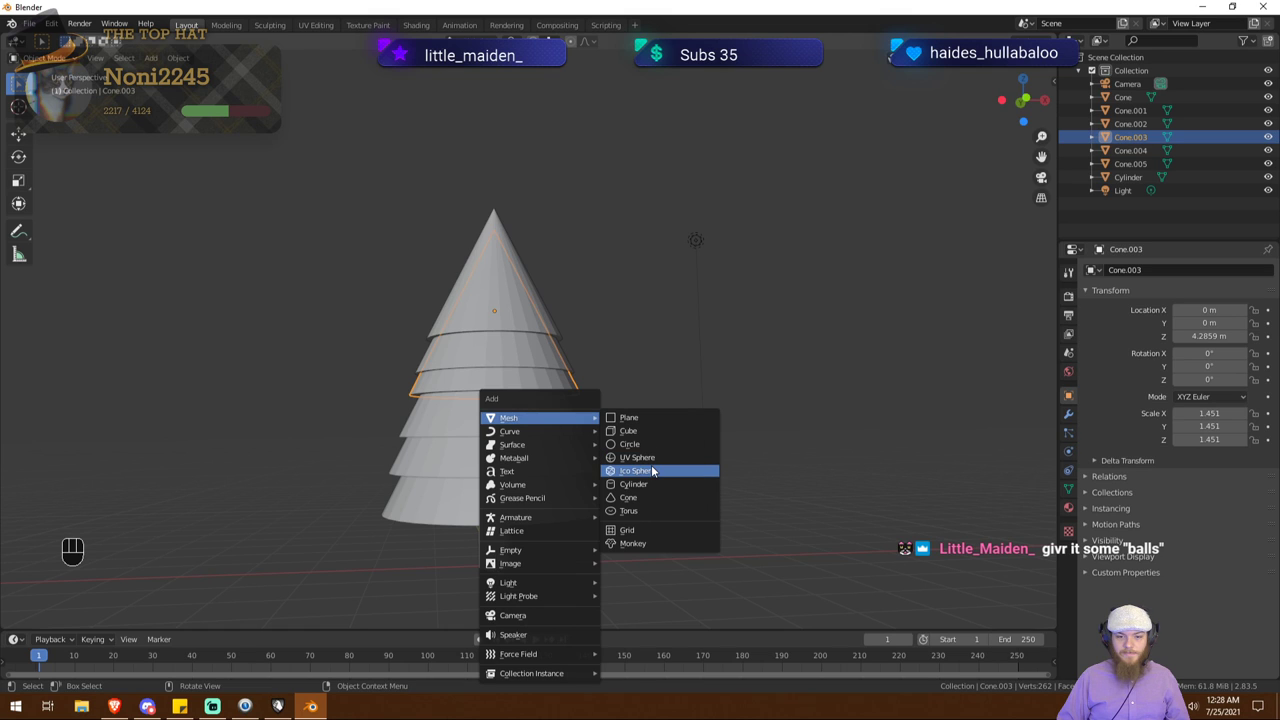
Step: Add an Ico Sphere ornament and duplicate it onto an upper tier of the tree
left_click_drag(614, 470, 663, 478)
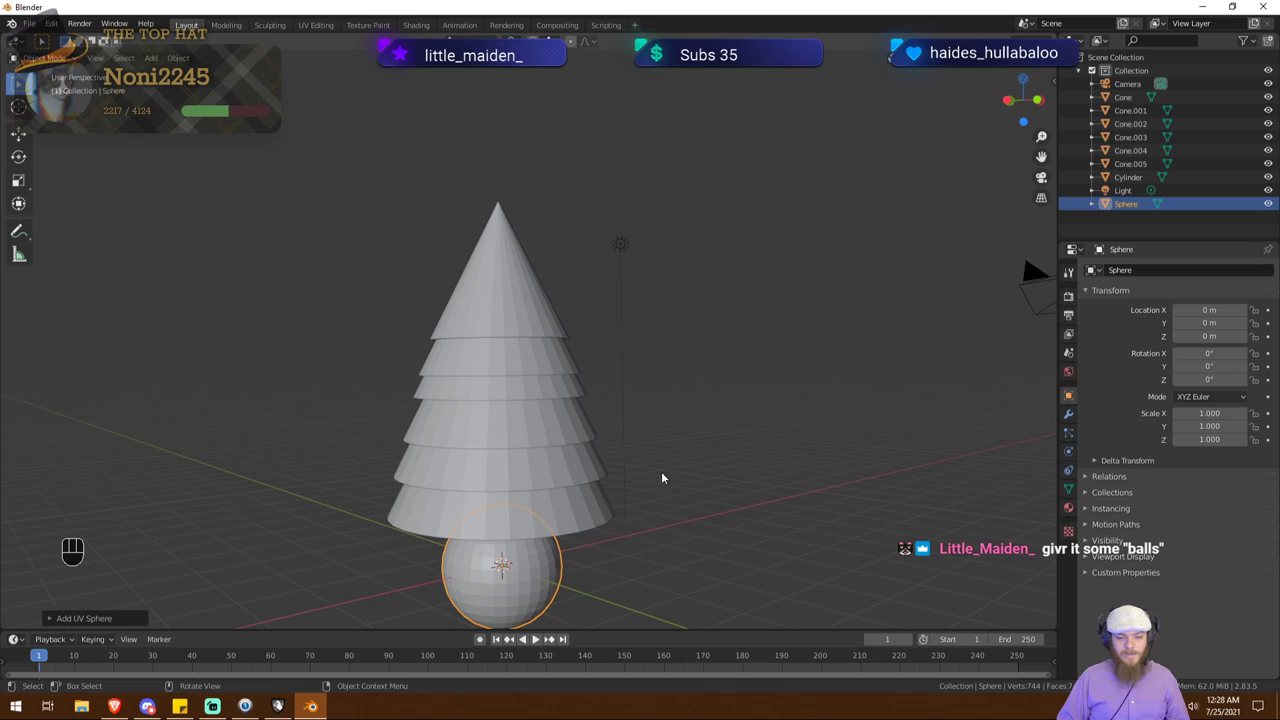
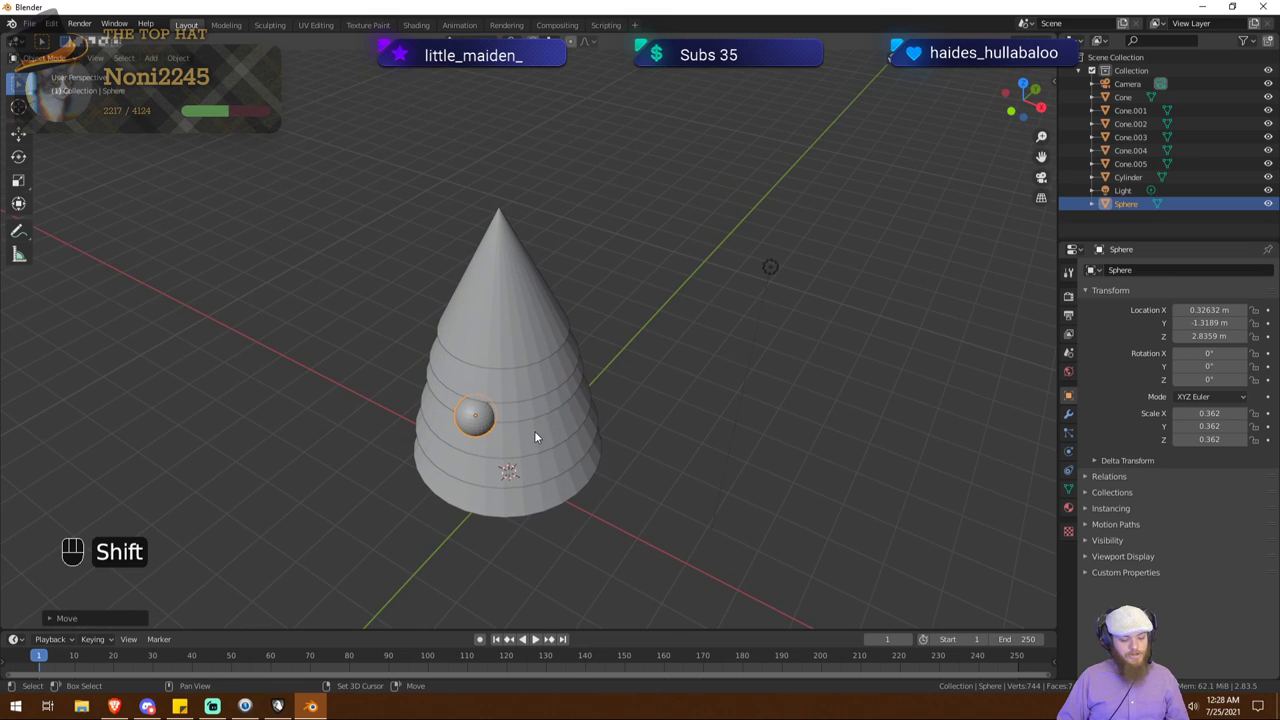
key("shift+d")
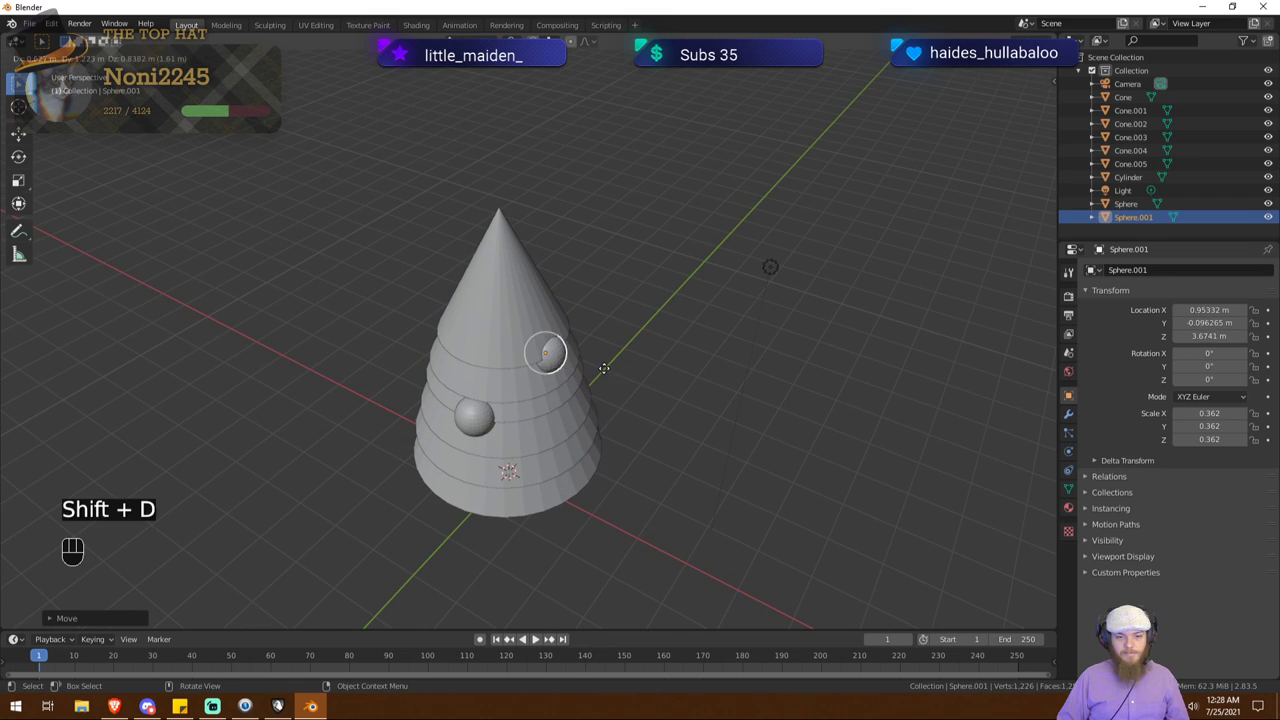
left_click(609, 346)
left_click_drag(609, 373, 539, 310)
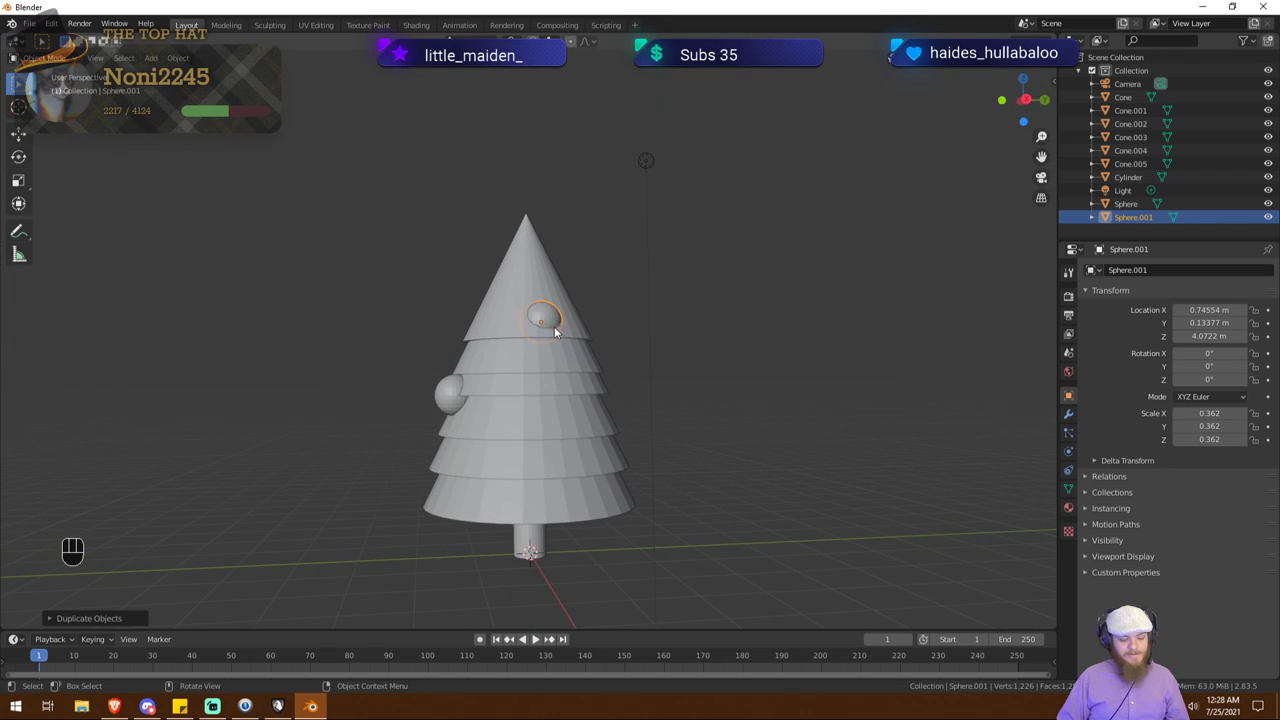
Step: Duplicate a third ornament and slide it at constant height onto another tier
key("shift+d")
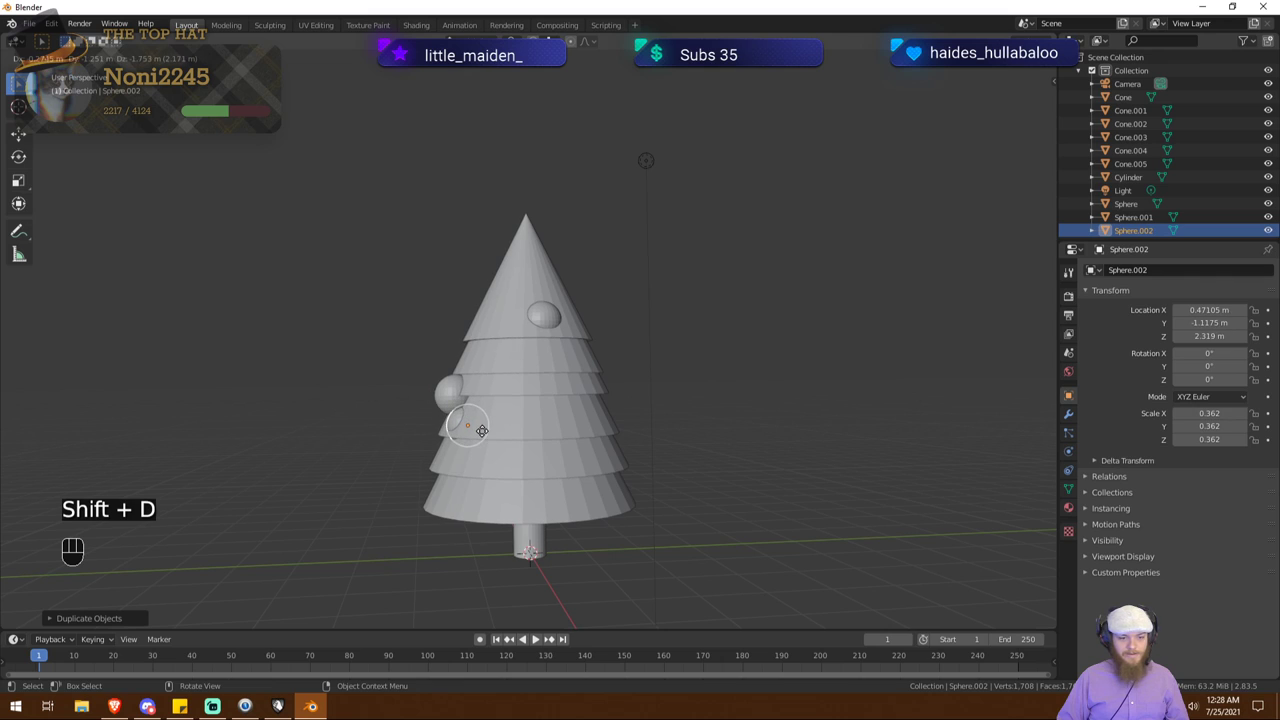
key("shift+z")
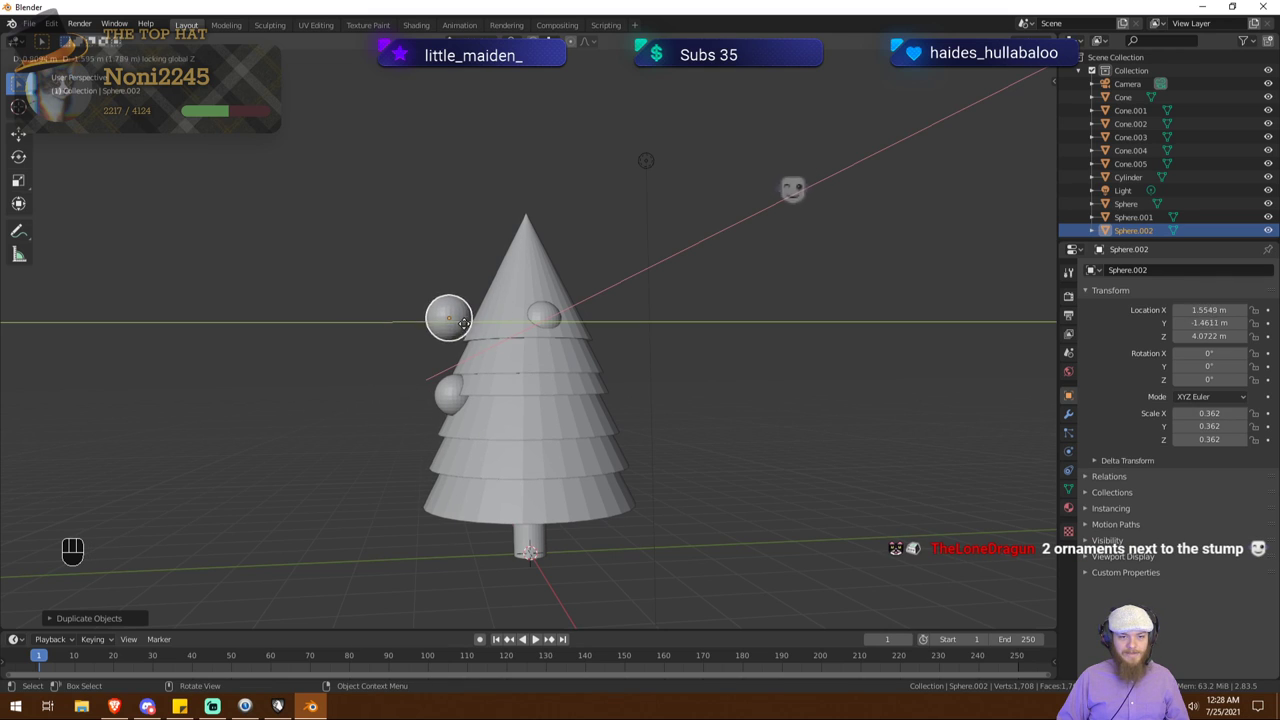
left_click(497, 350)
left_click_drag(491, 359, 668, 427)
key("g")
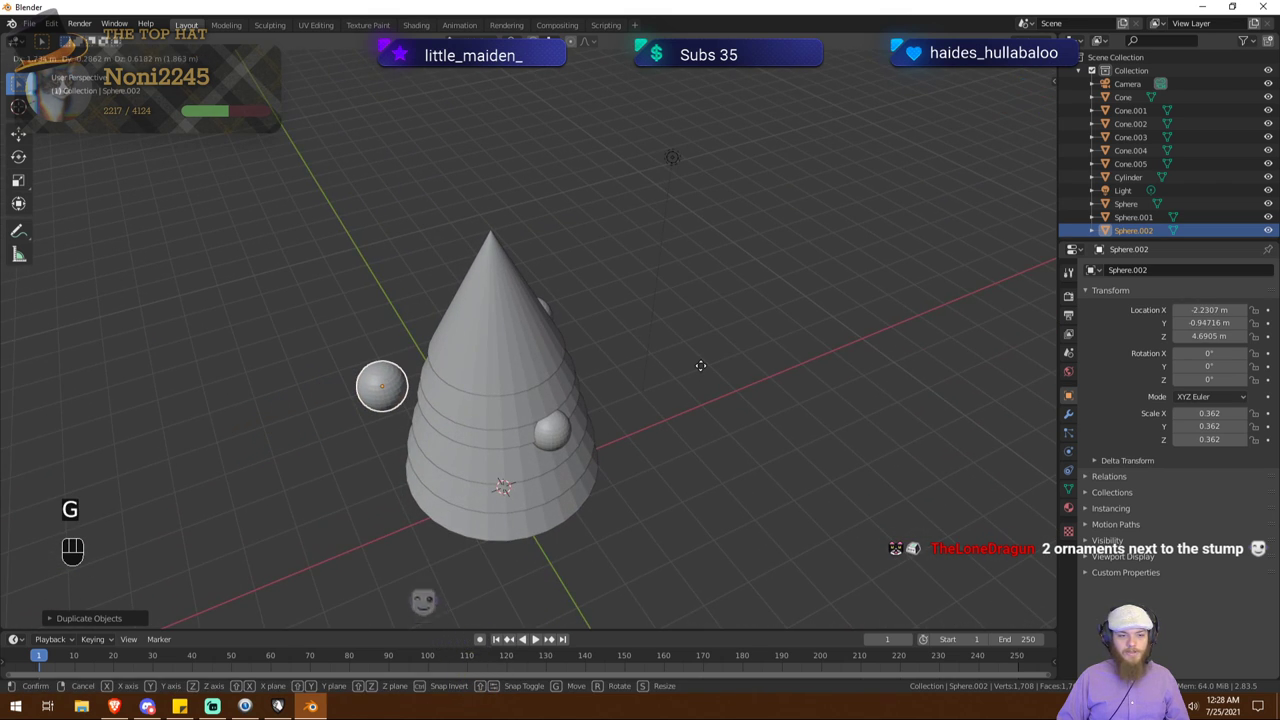
key("shift+z")
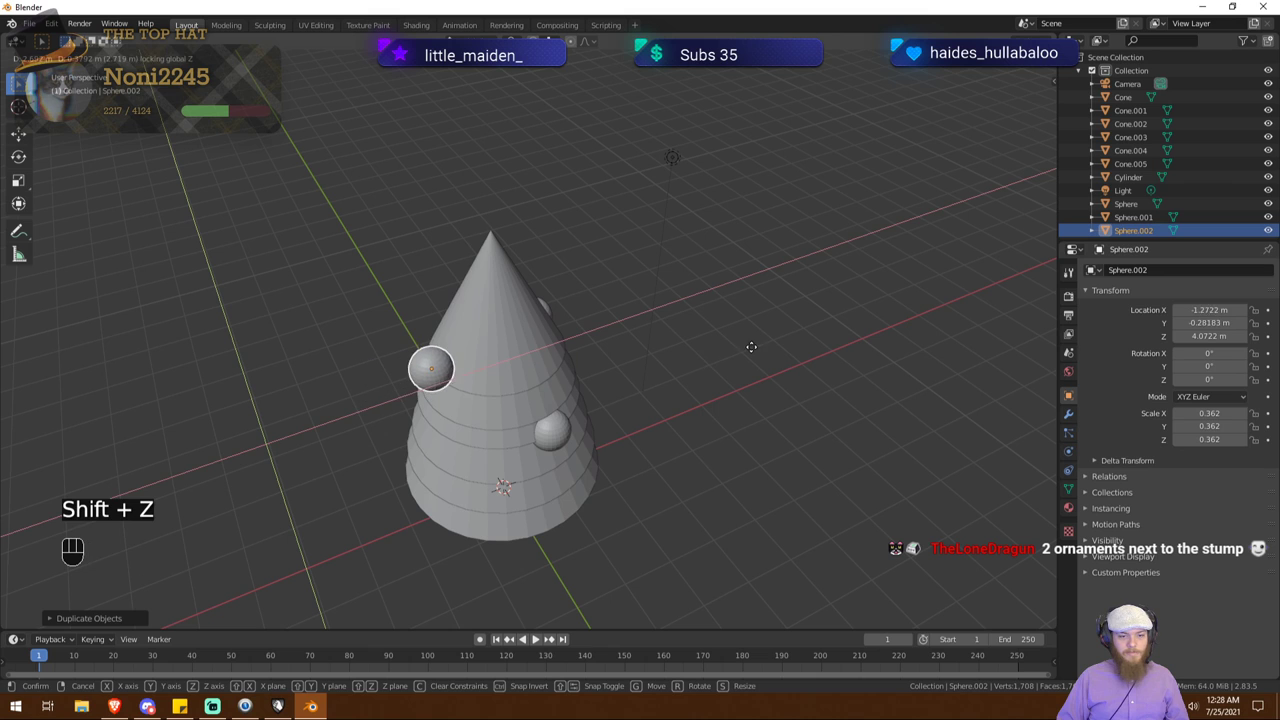
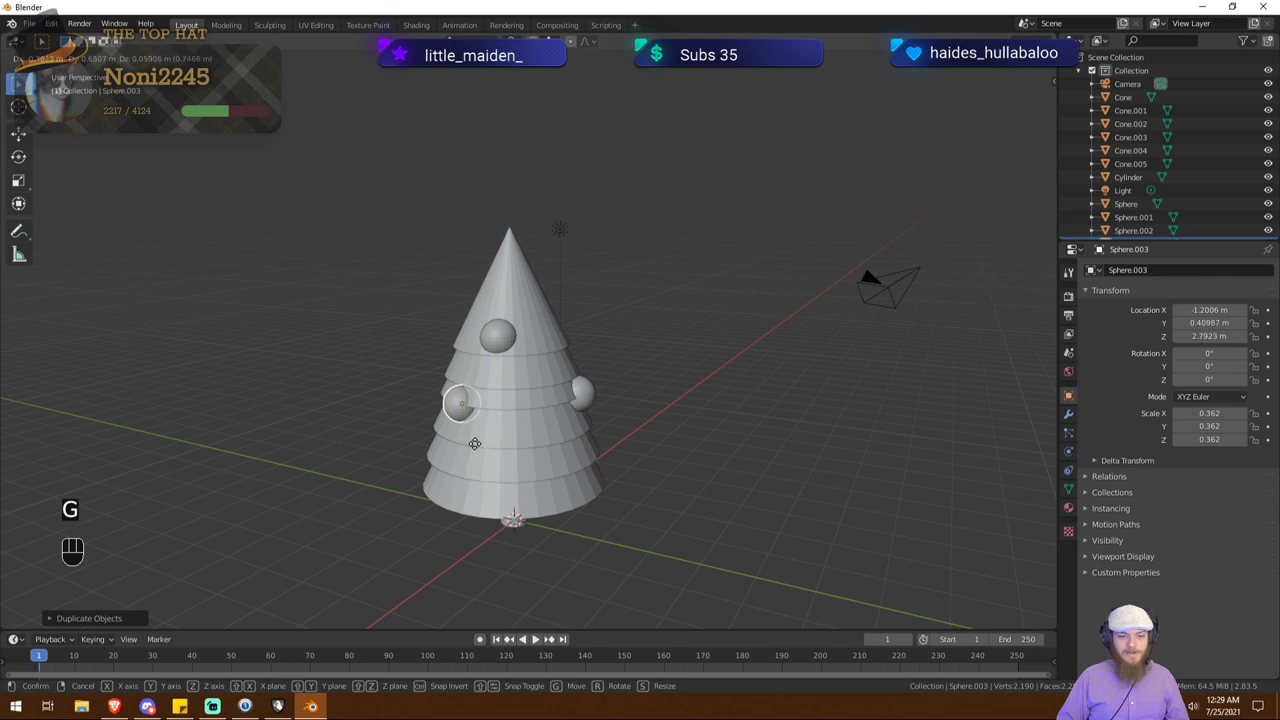
left_click(481, 450)
left_click_drag(591, 460, 566, 445)
Step: Duplicate a ball ornament and move it vertically to a higher tier
key("shift+a")
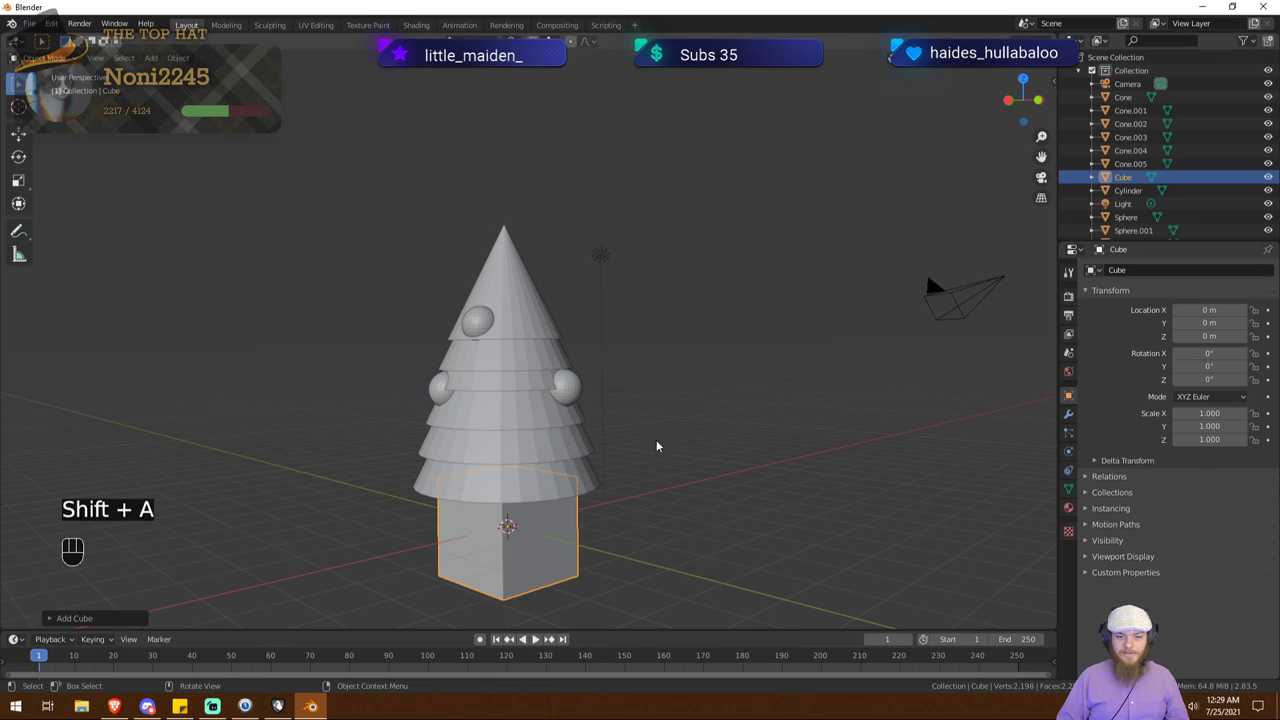
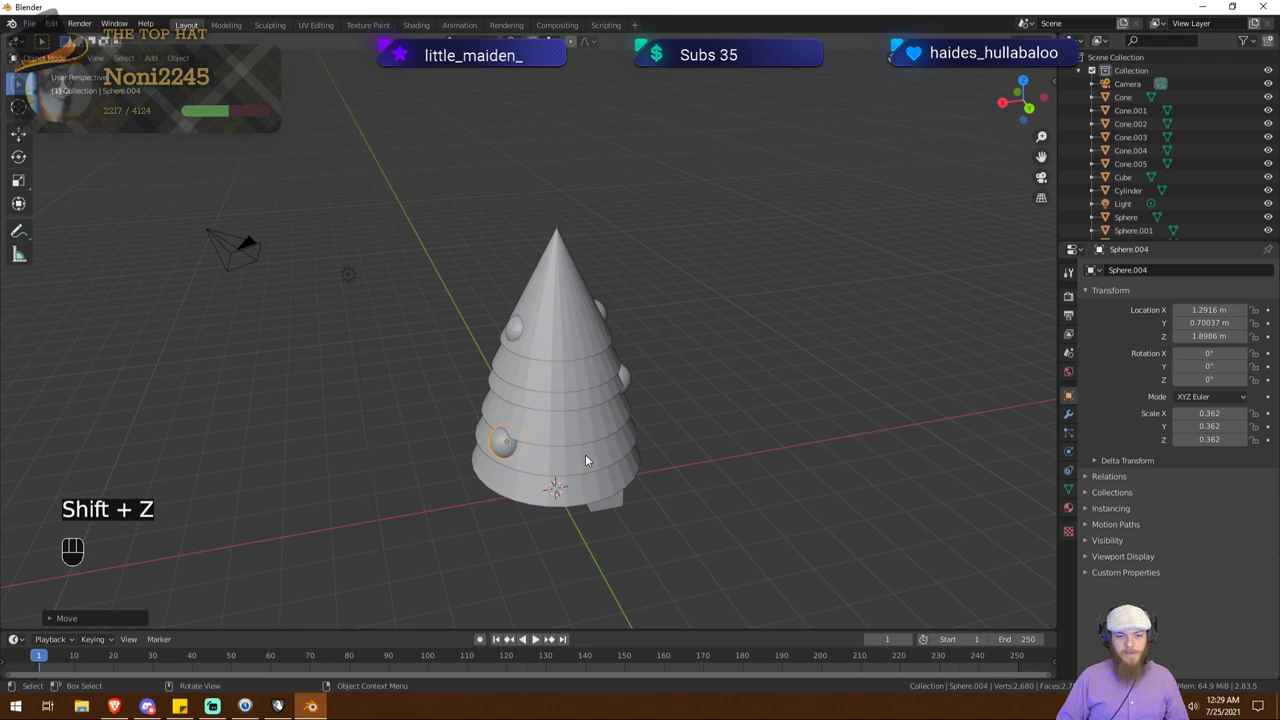
key("shift+d")
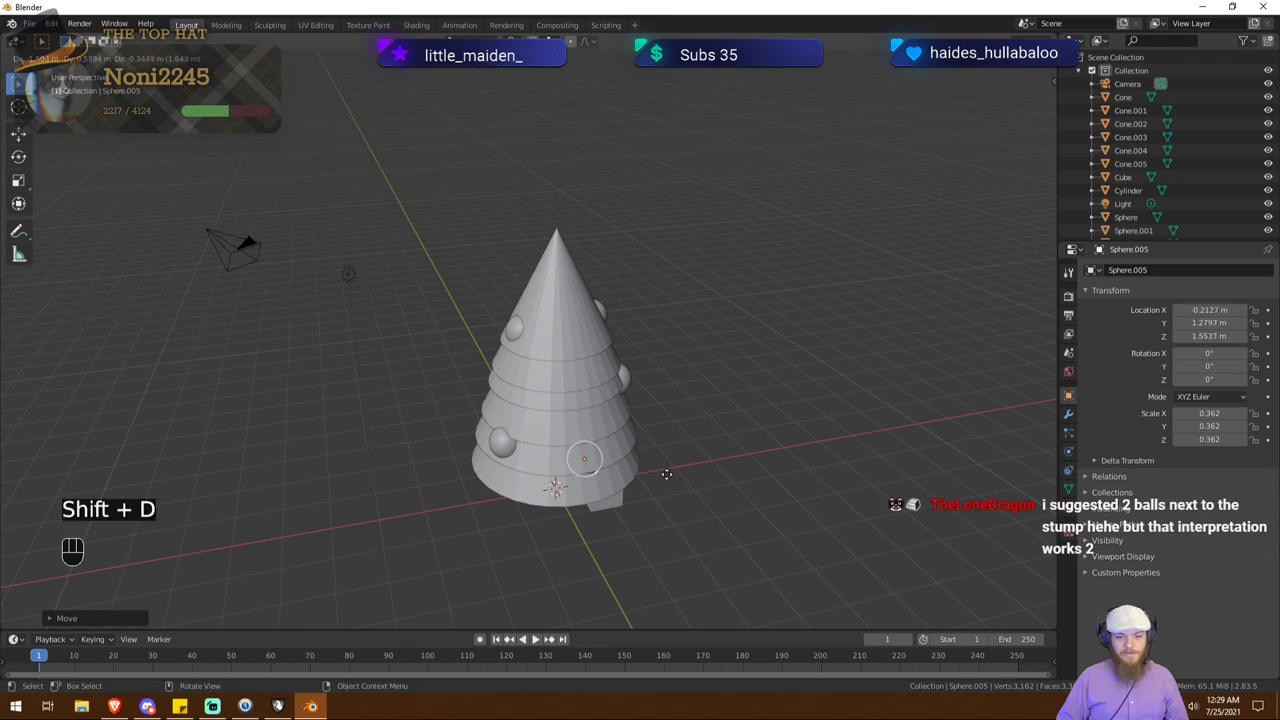
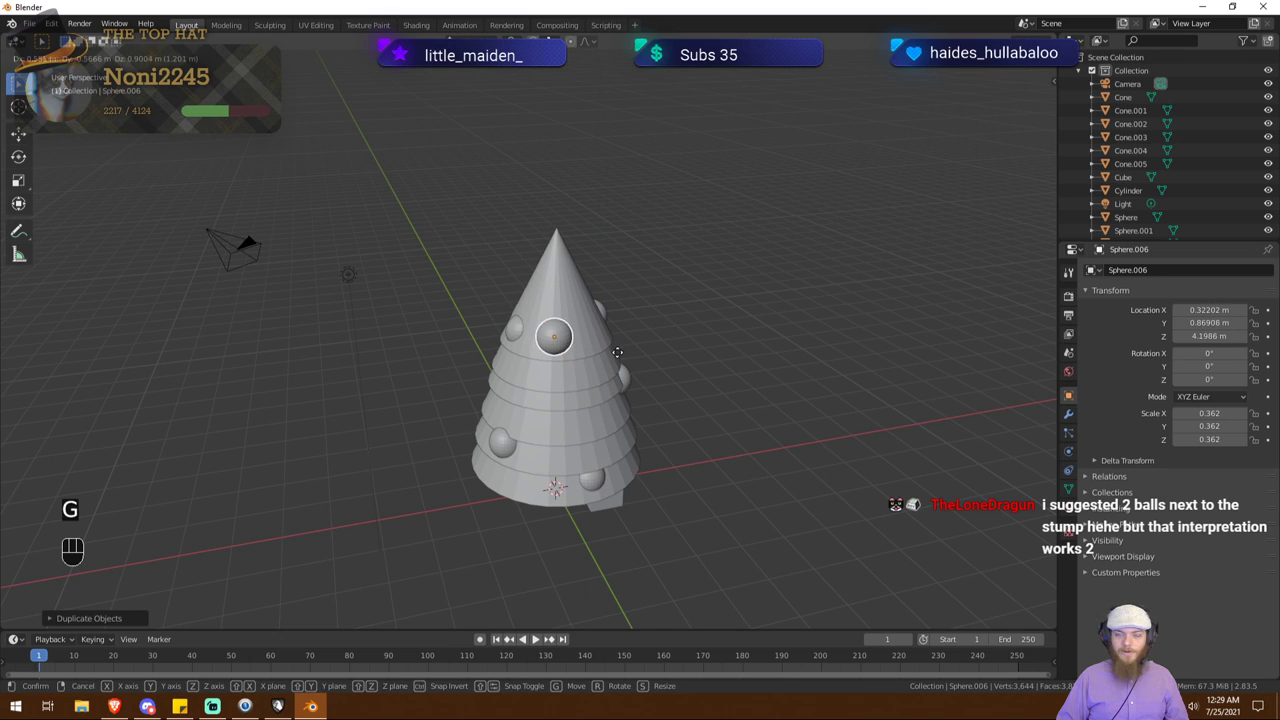
key("shift+z")
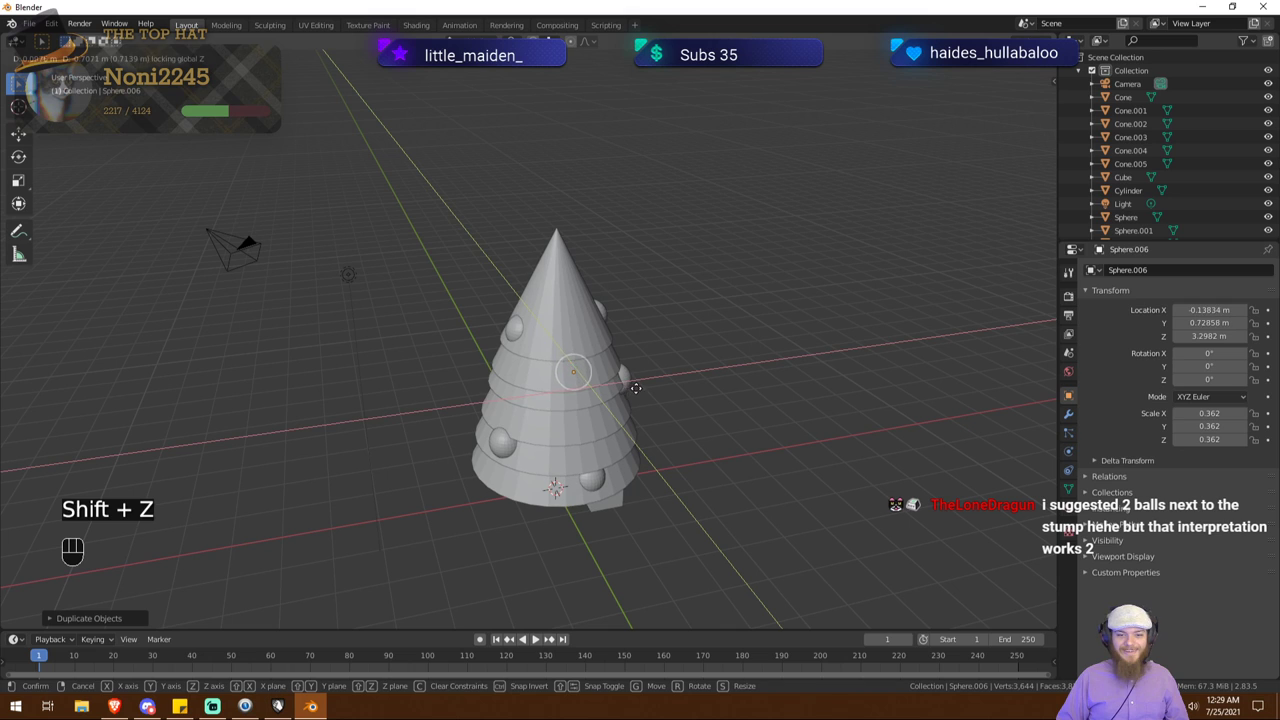
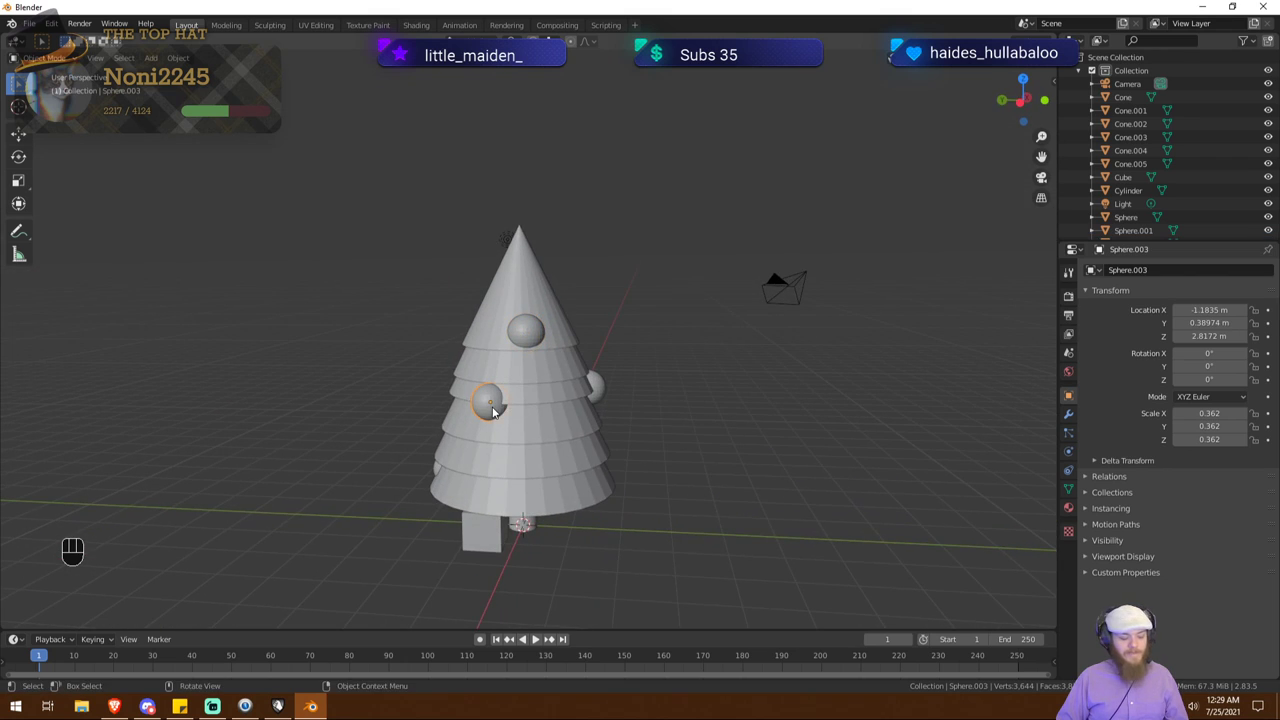
Step: Duplicate another ball, Sphere.007, onto a lower tier around Z 1.88 m
key("shift+d")
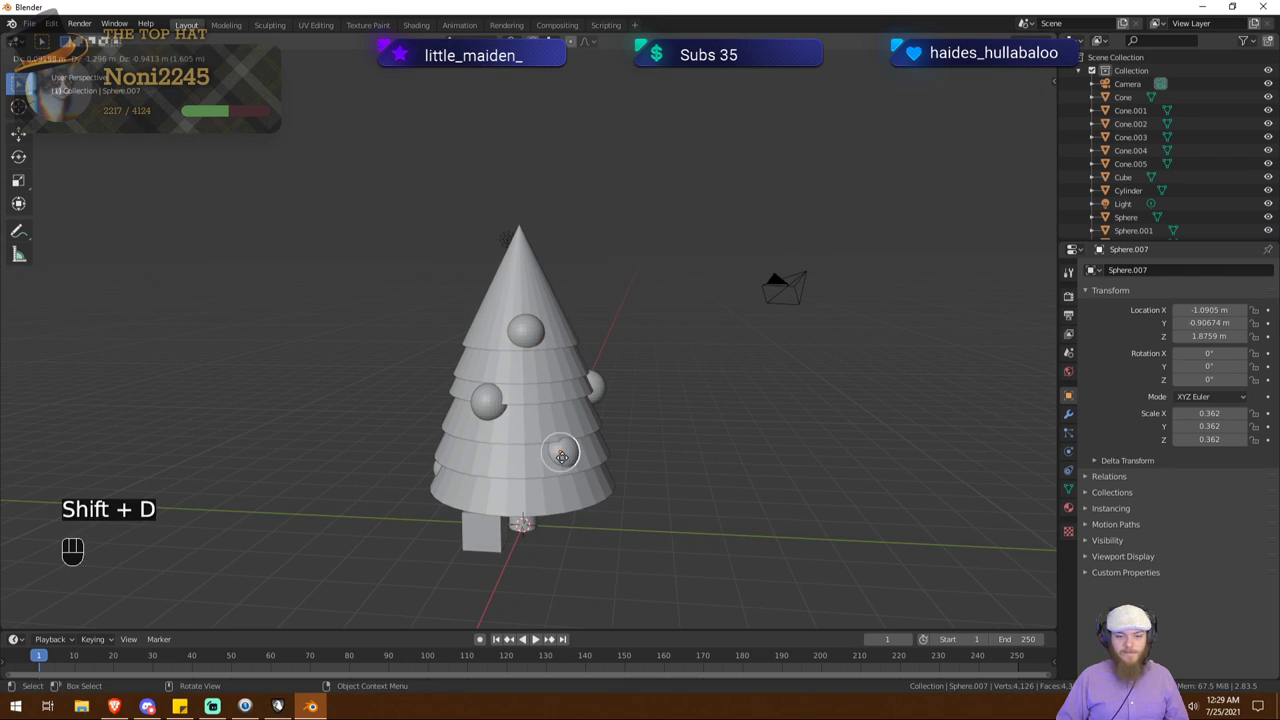
left_click(569, 464)
left_click_drag(859, 453, 681, 452)
left_click(679, 449)
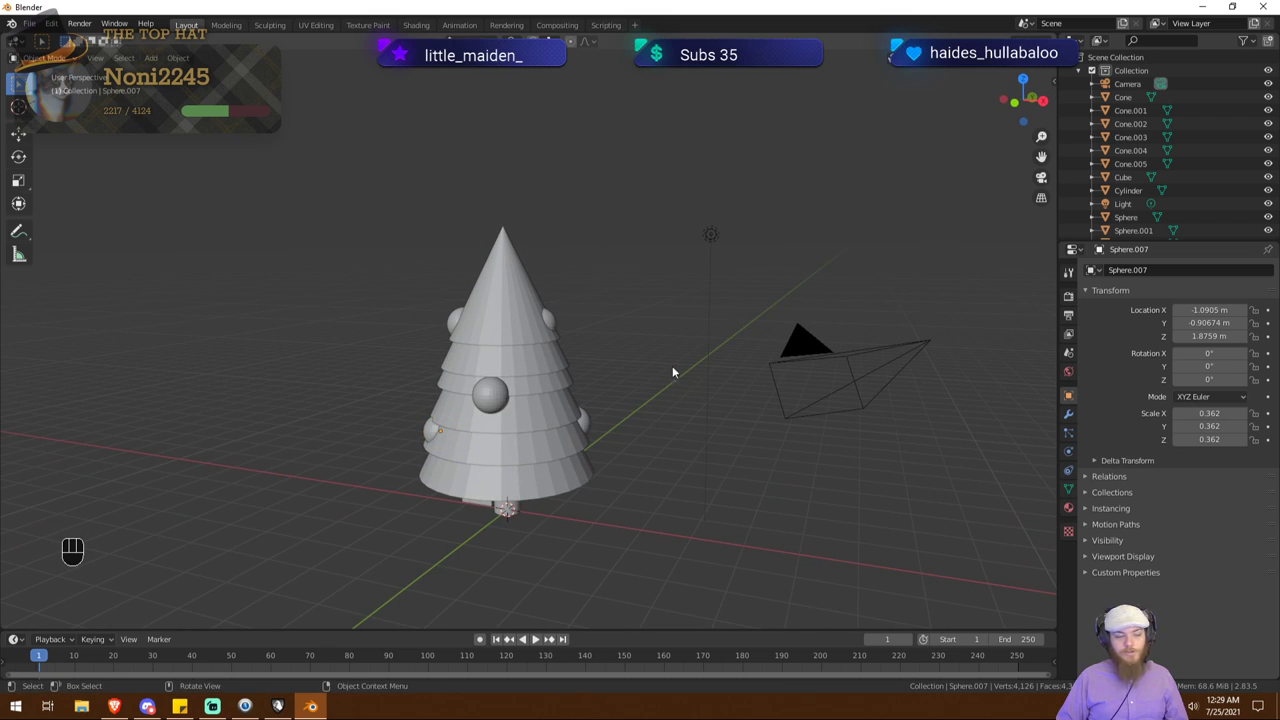
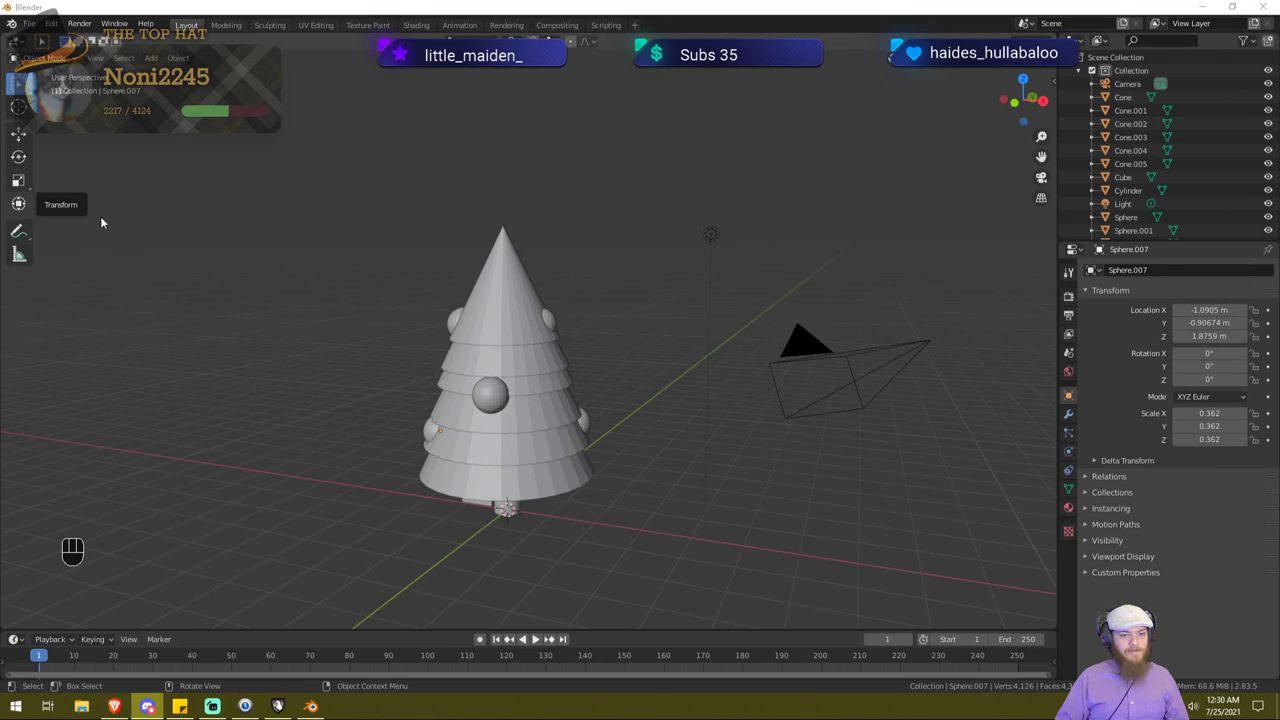
Step: Duplicate the stump Cube into a small gift block, Cube.001, at scale 0.266 beside the base
left_click_drag(491, 520, 547, 508)
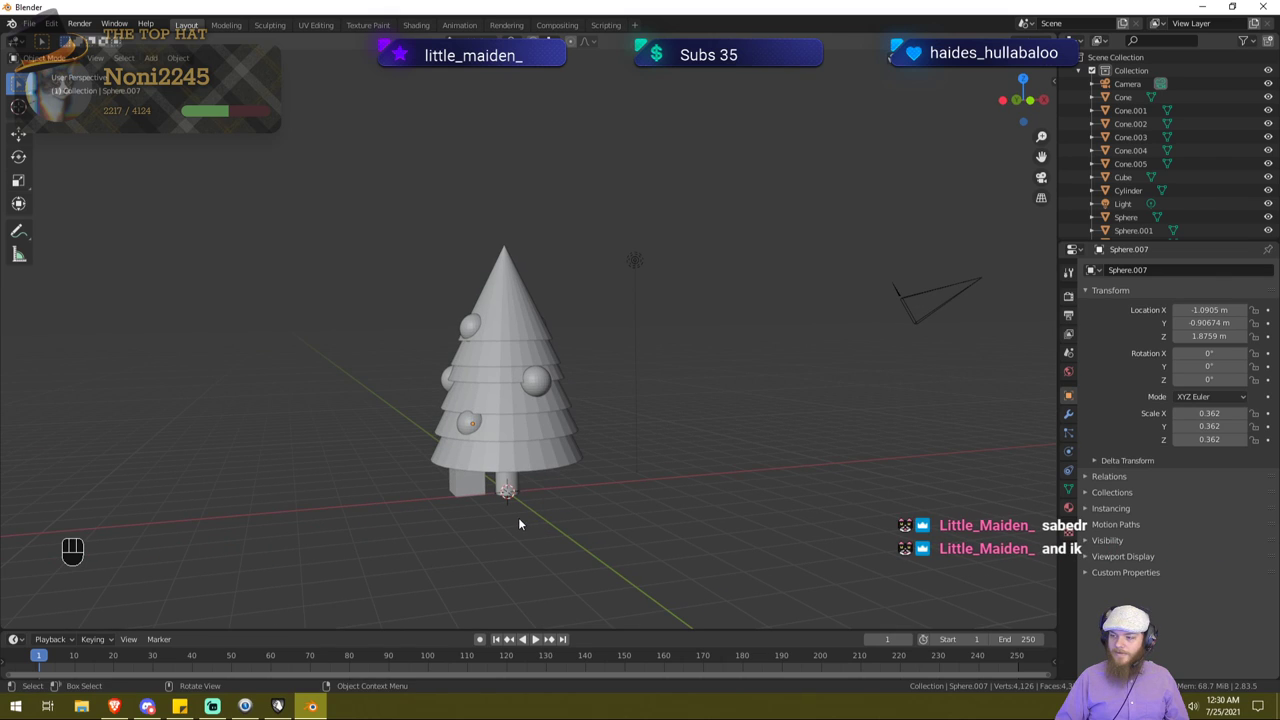
left_click(464, 491)
left_click_drag(563, 501, 578, 509)
key("shift+d")
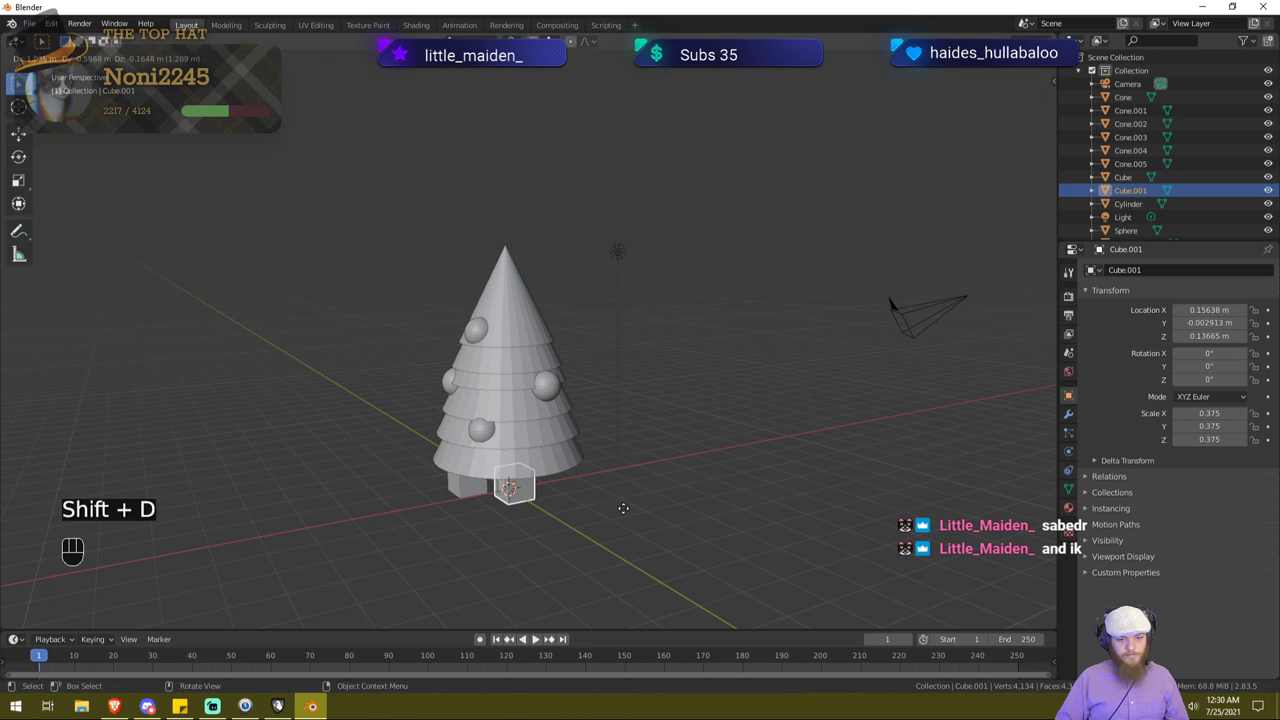
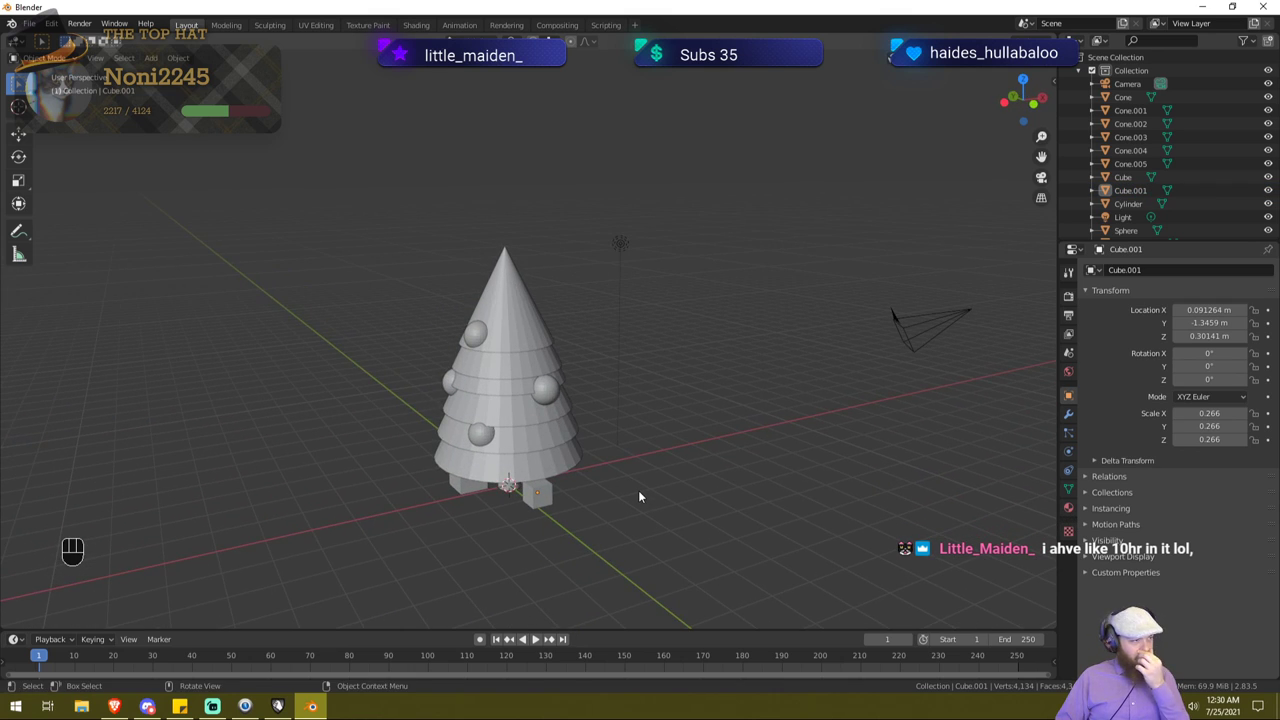
middle_click(596, 482)
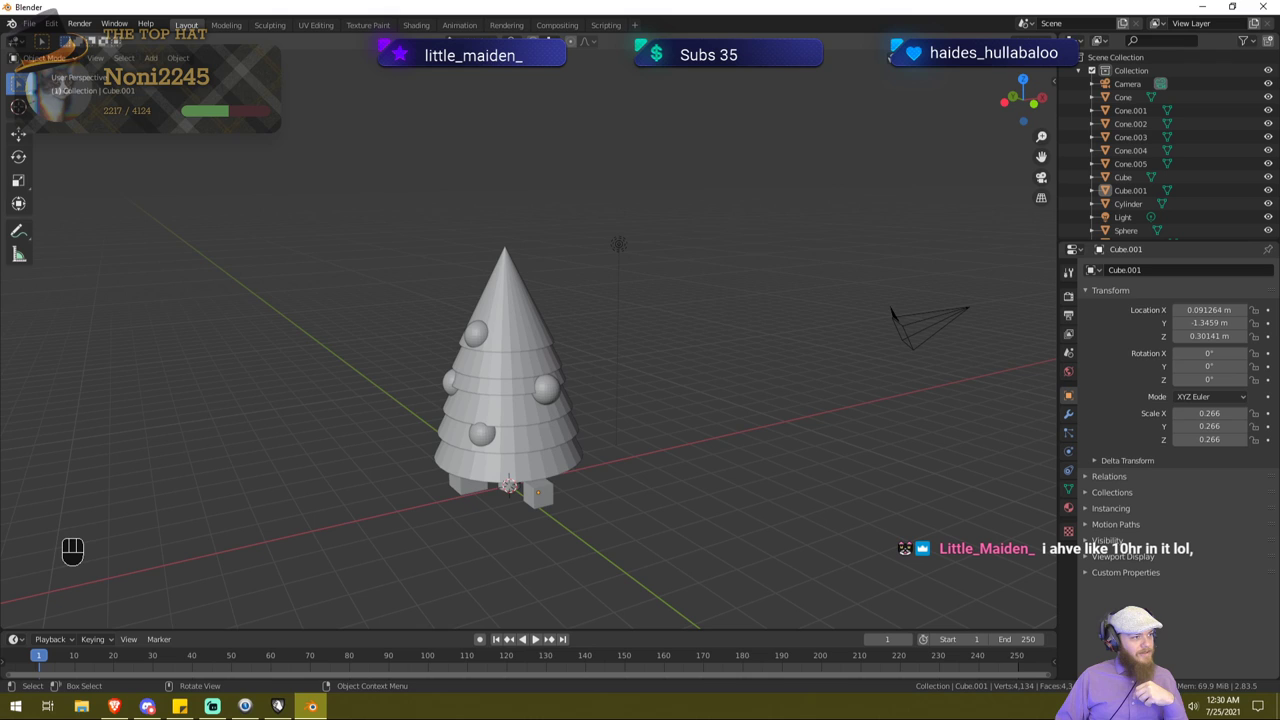
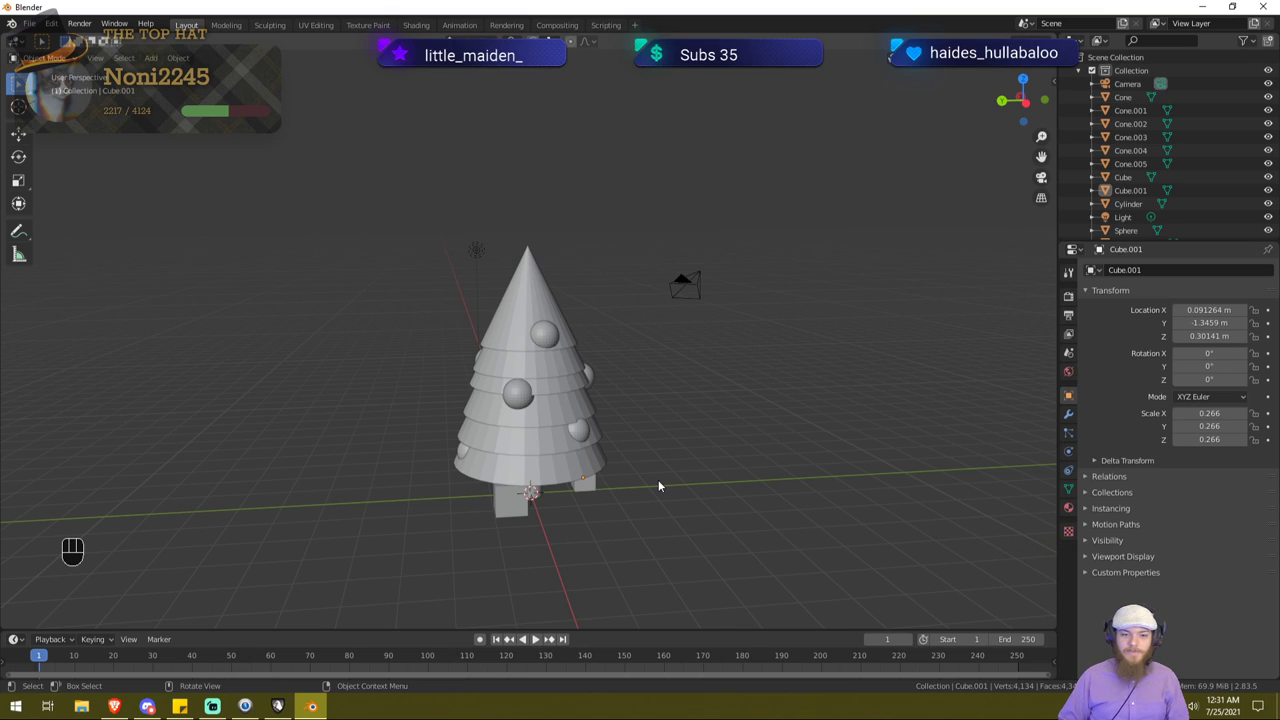
left_click_drag(648, 480, 667, 468)
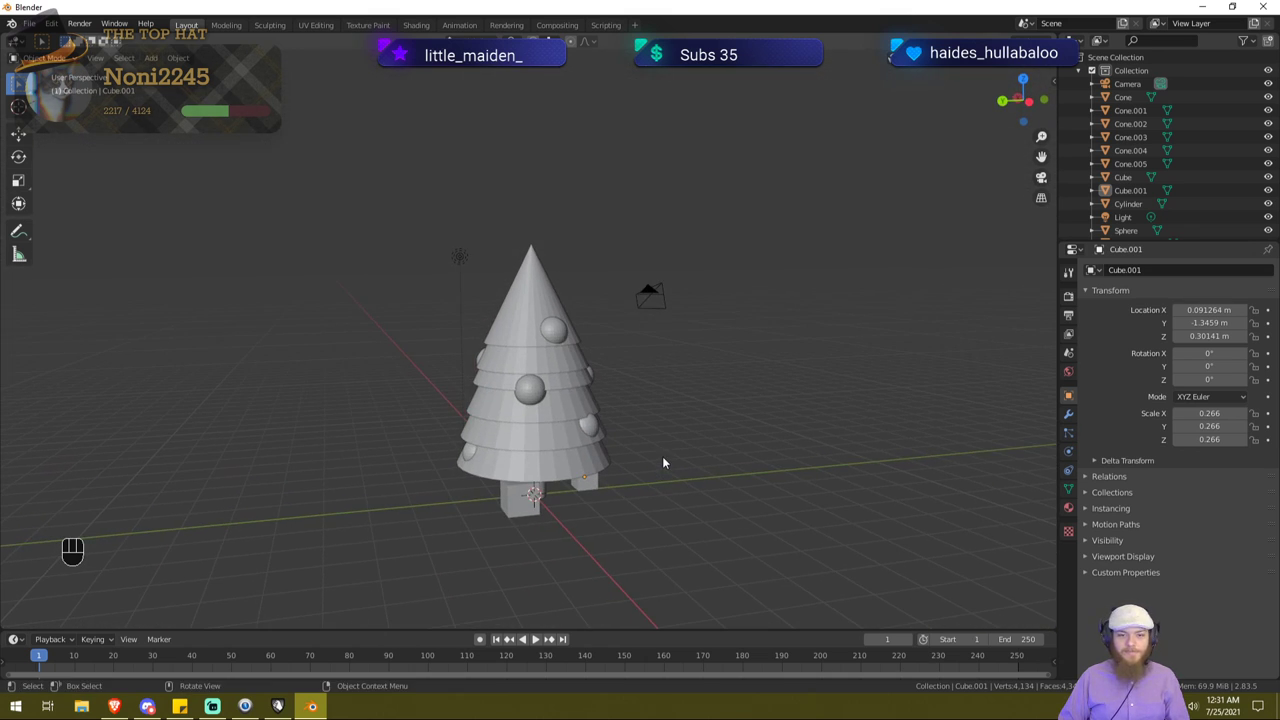
left_click_drag(680, 454, 631, 474)
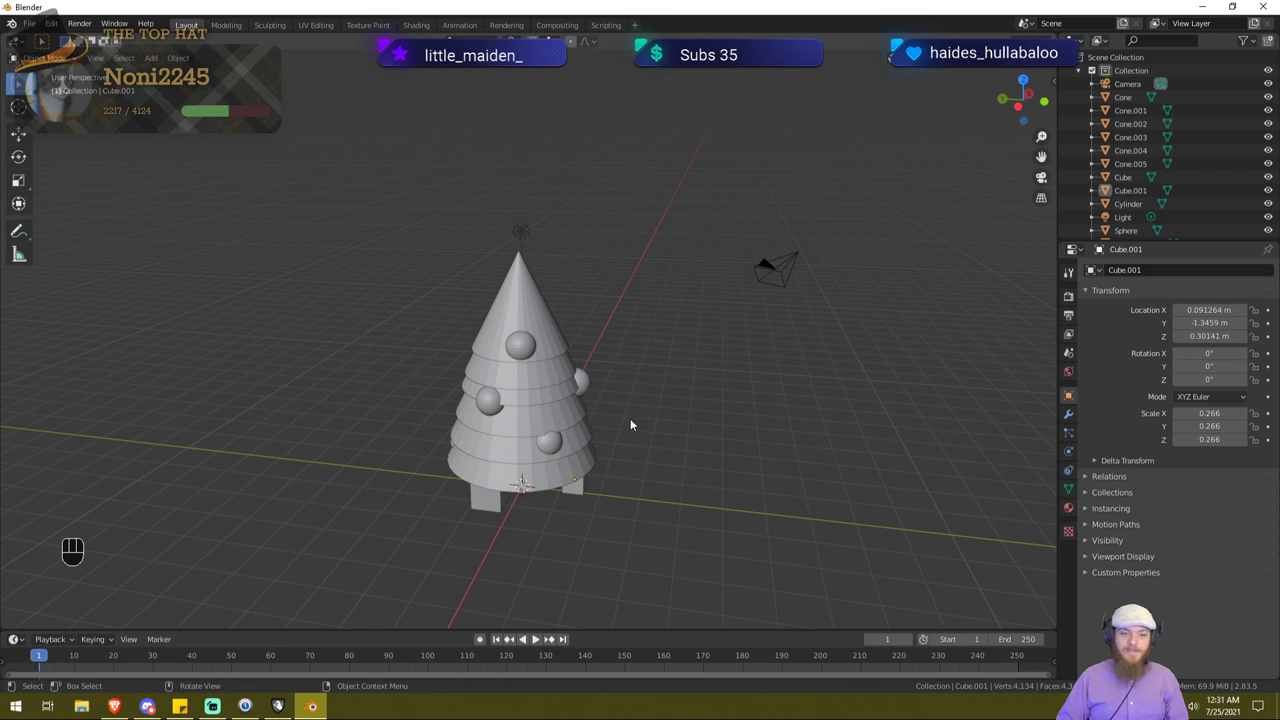
left_click_drag(566, 449, 724, 438)
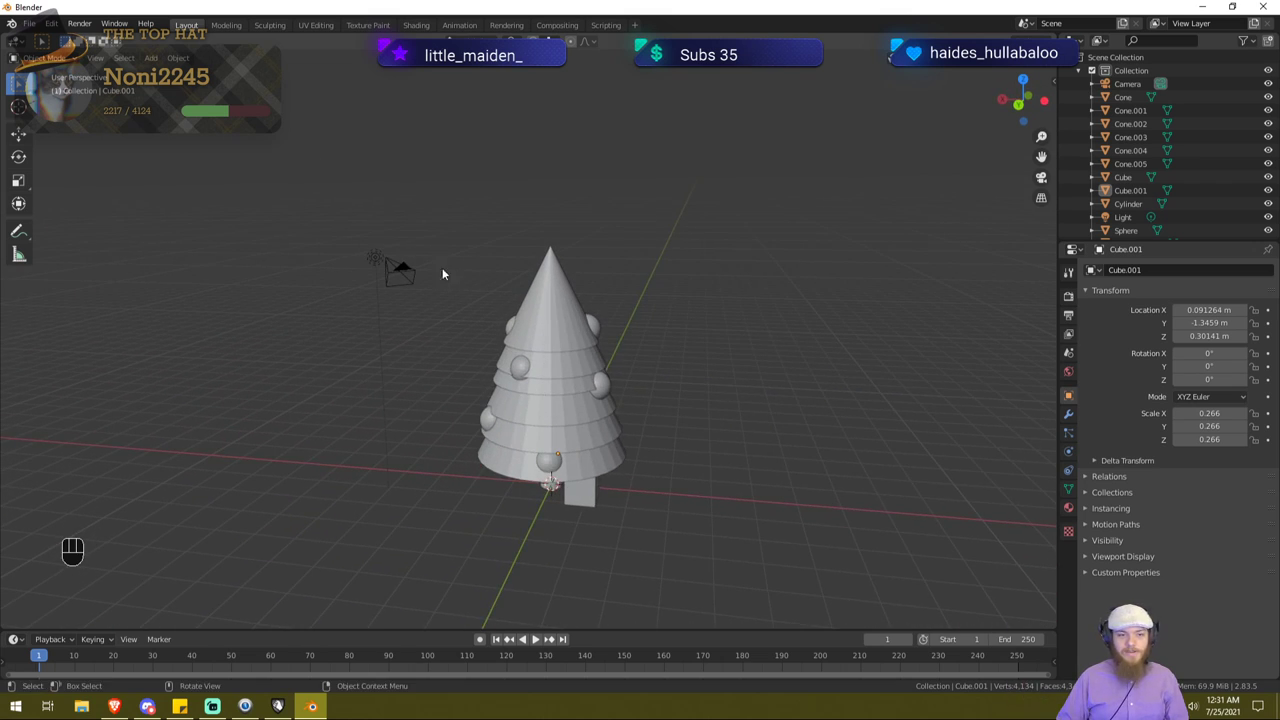
left_click_drag(773, 397, 604, 388)
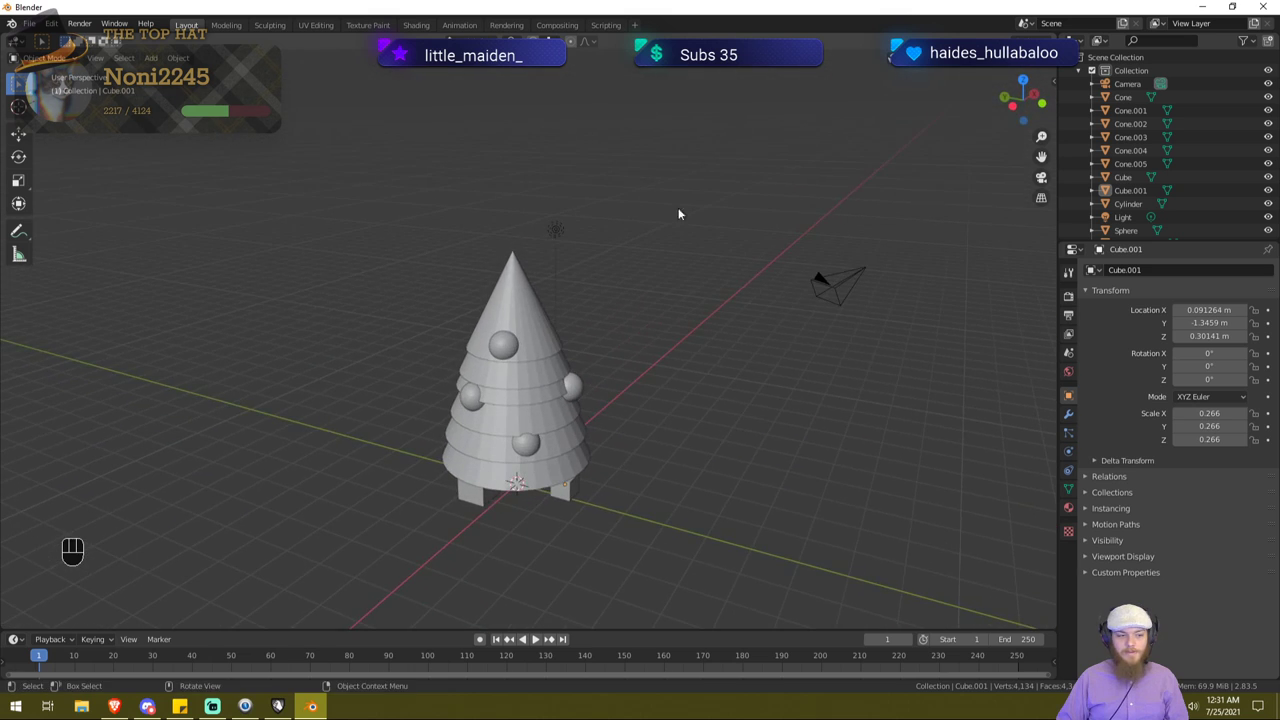
middle_click(701, 474)
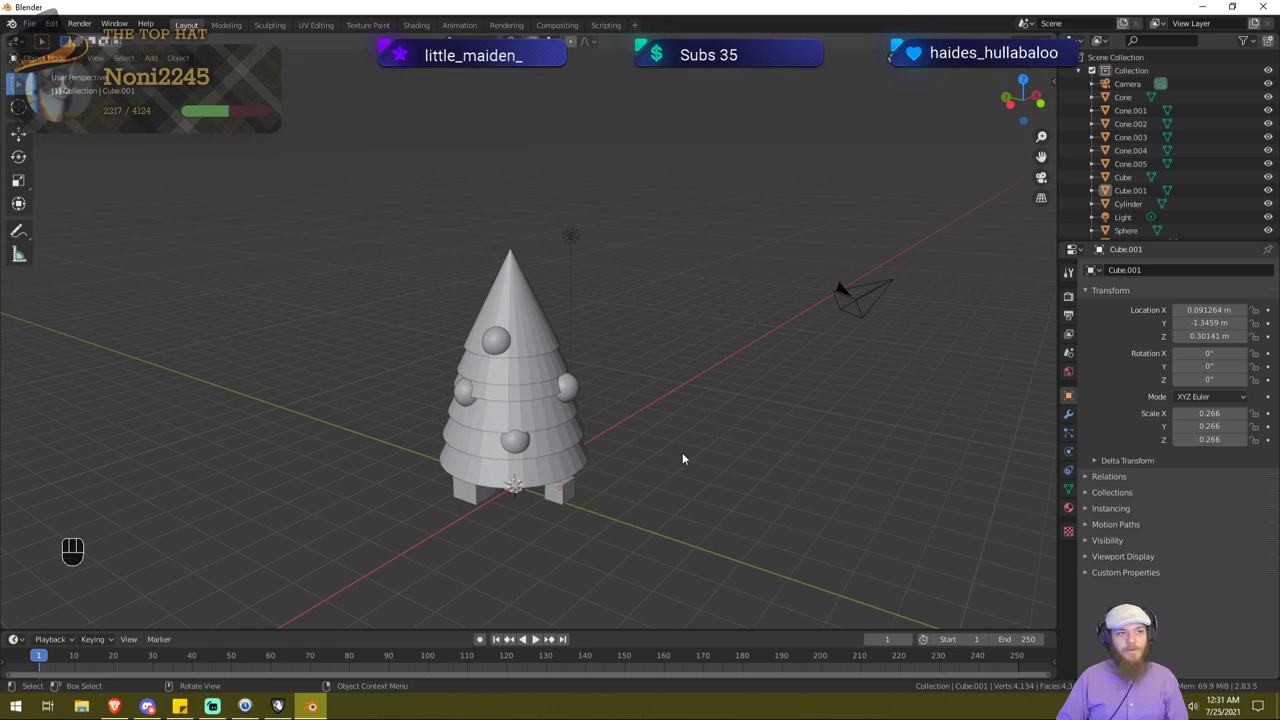
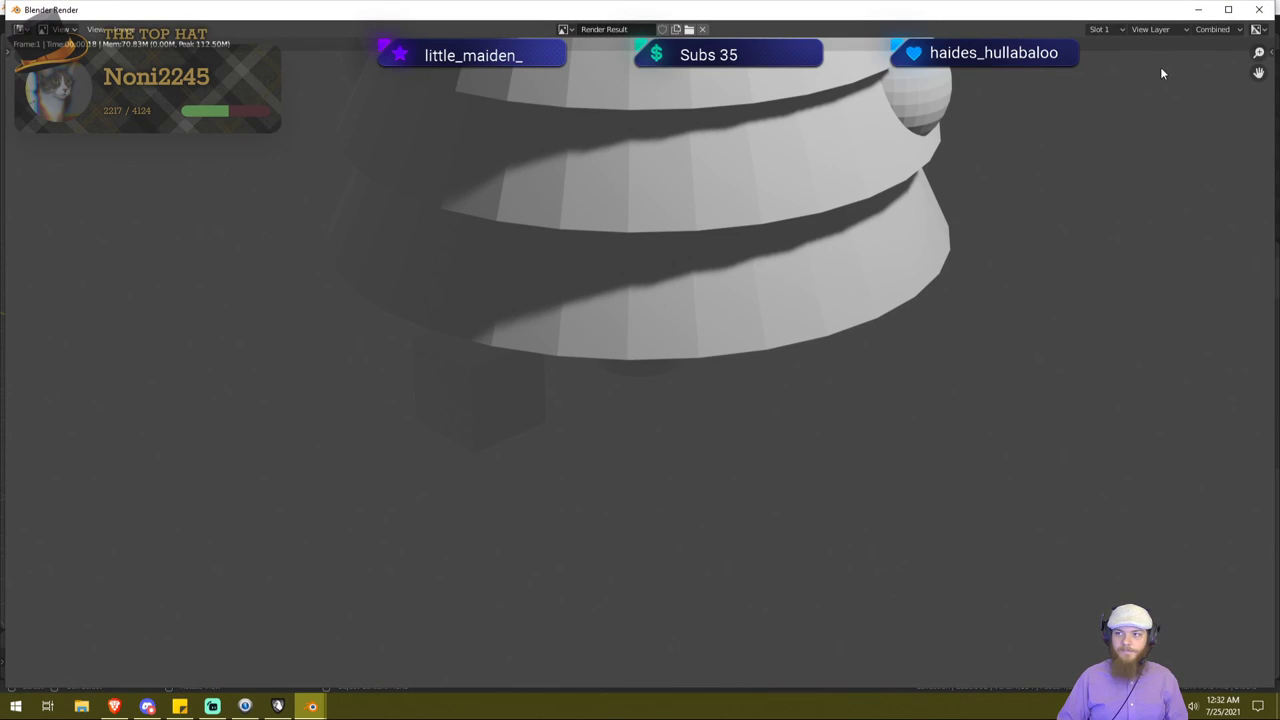
key("F12")
left_click_drag(776, 304, 815, 300)
left_click_drag(491, 467, 502, 481)
left_click_drag(575, 366, 535, 351)
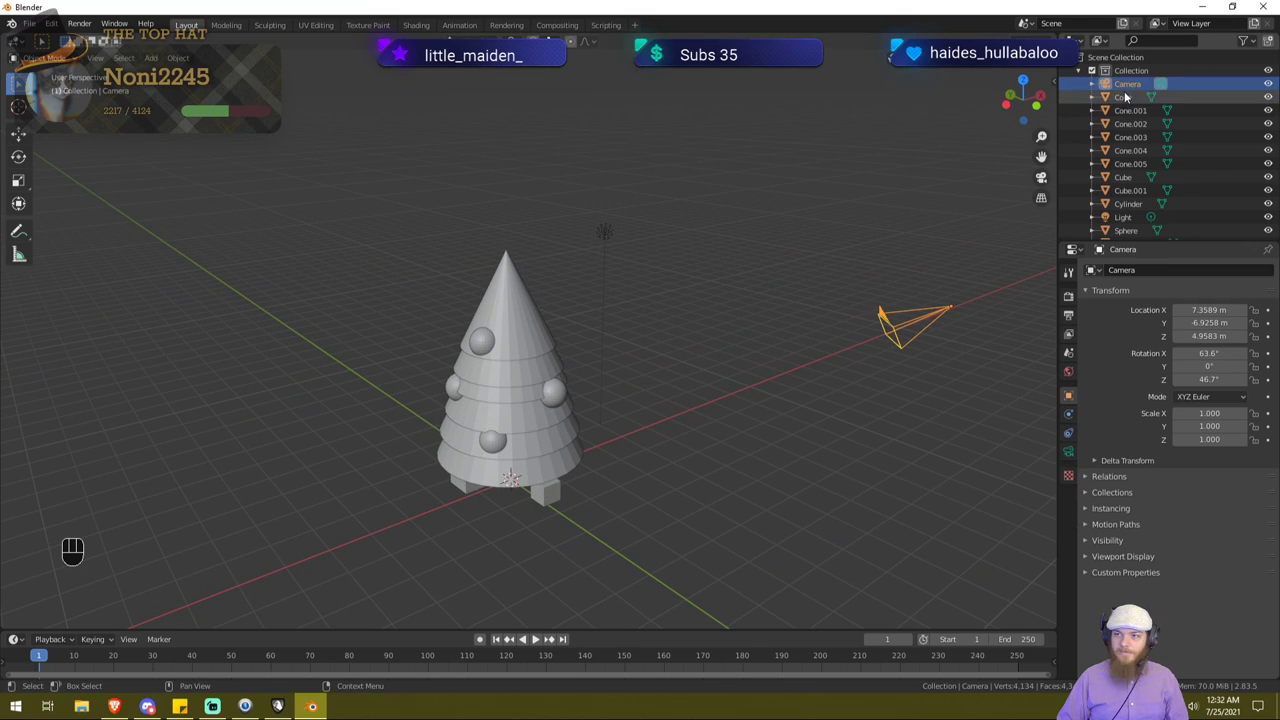
Step: Select the Camera and show the Screencast Keys settings in the viewport sidebar
left_click(1133, 94)
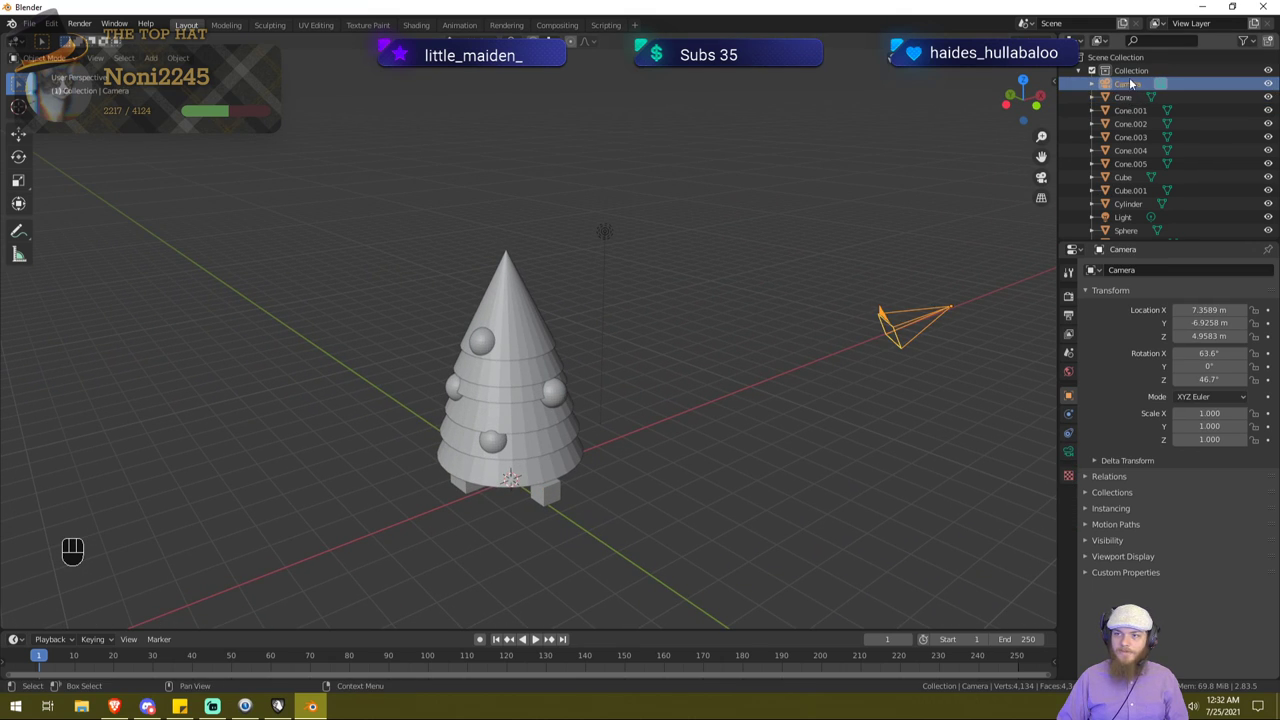
left_click(842, 265)
left_click(913, 324)
left_click_drag(960, 261, 952, 286)
left_click(946, 309)
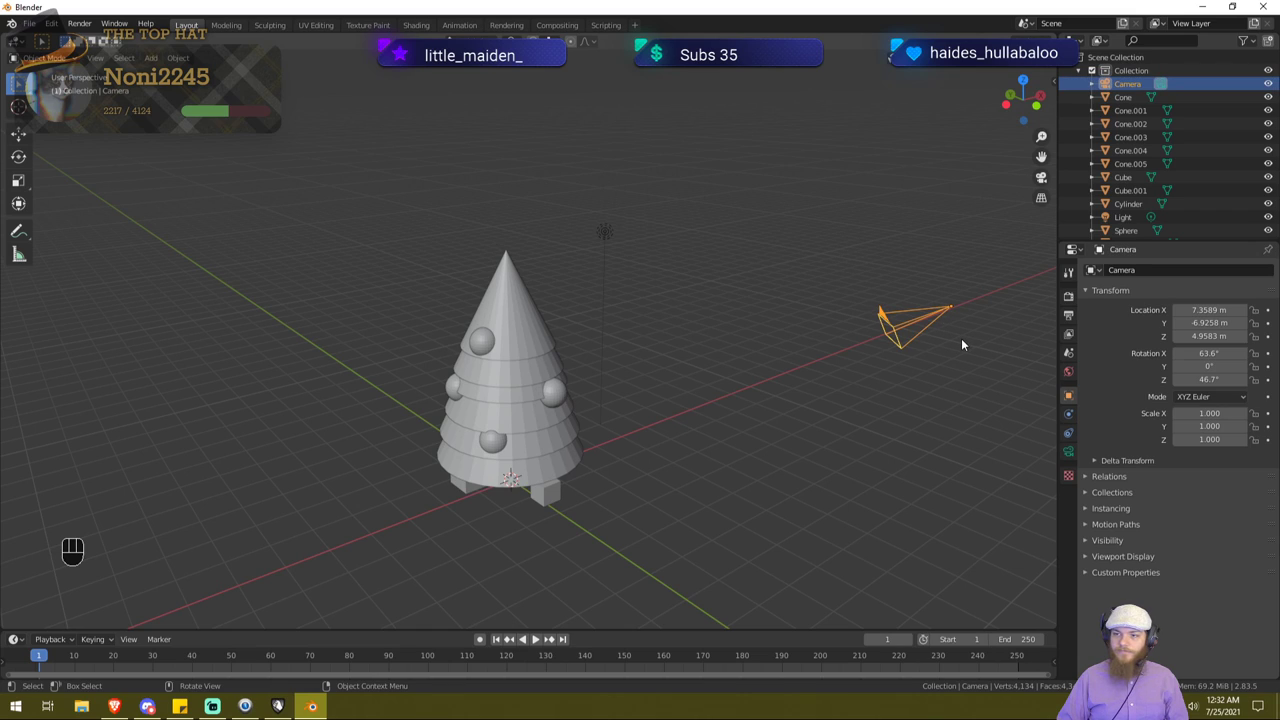
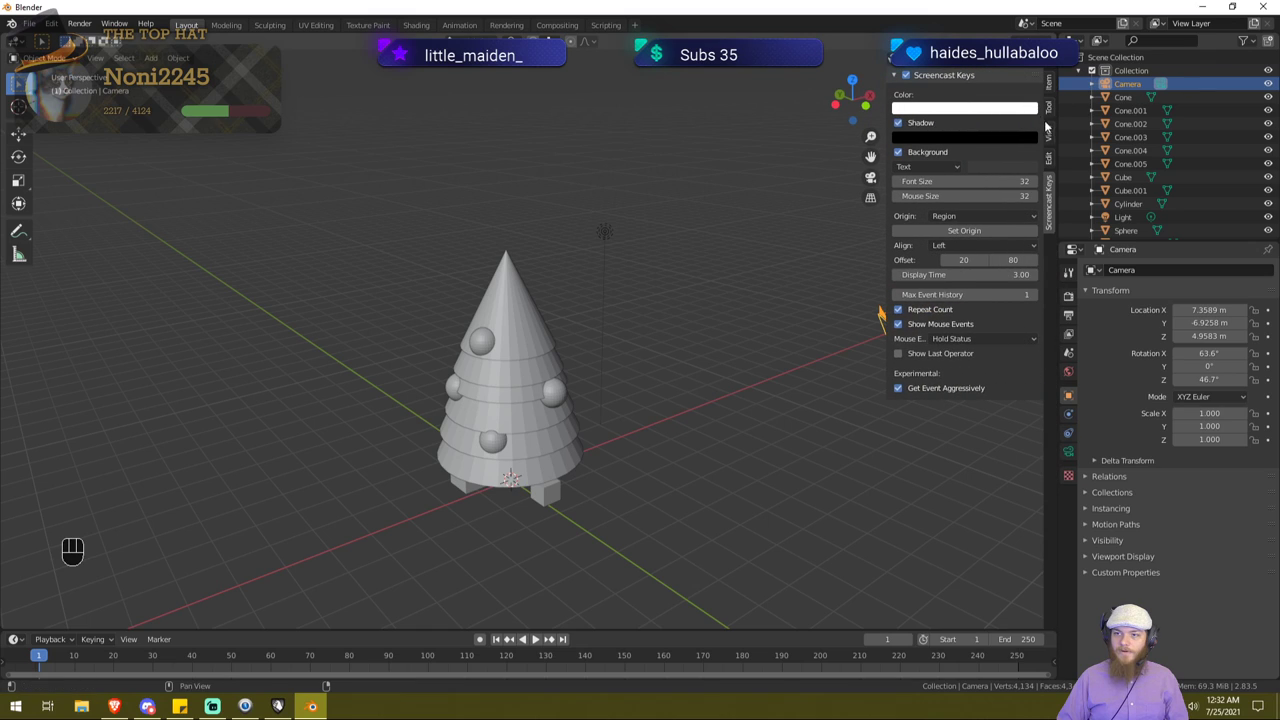
Step: Show the sidebar View settings and pan over to the camera object
left_click(658, 422)
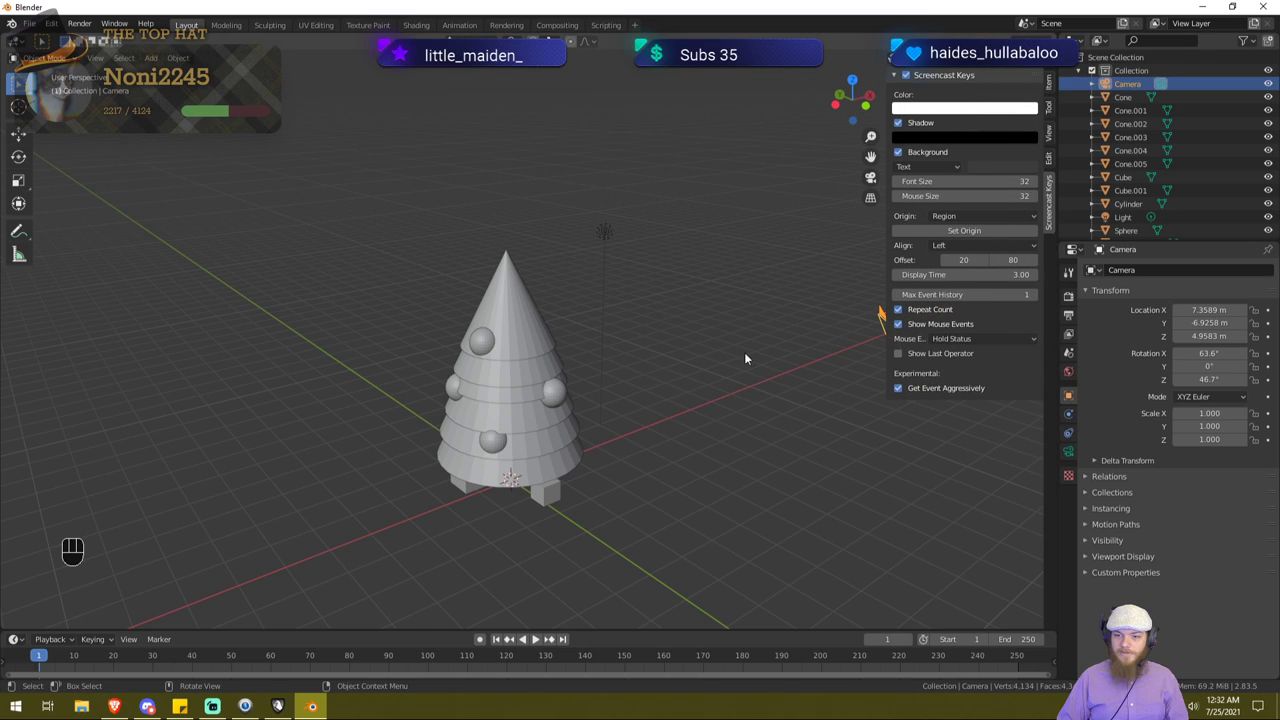
left_click(1052, 159)
left_click(1049, 145)
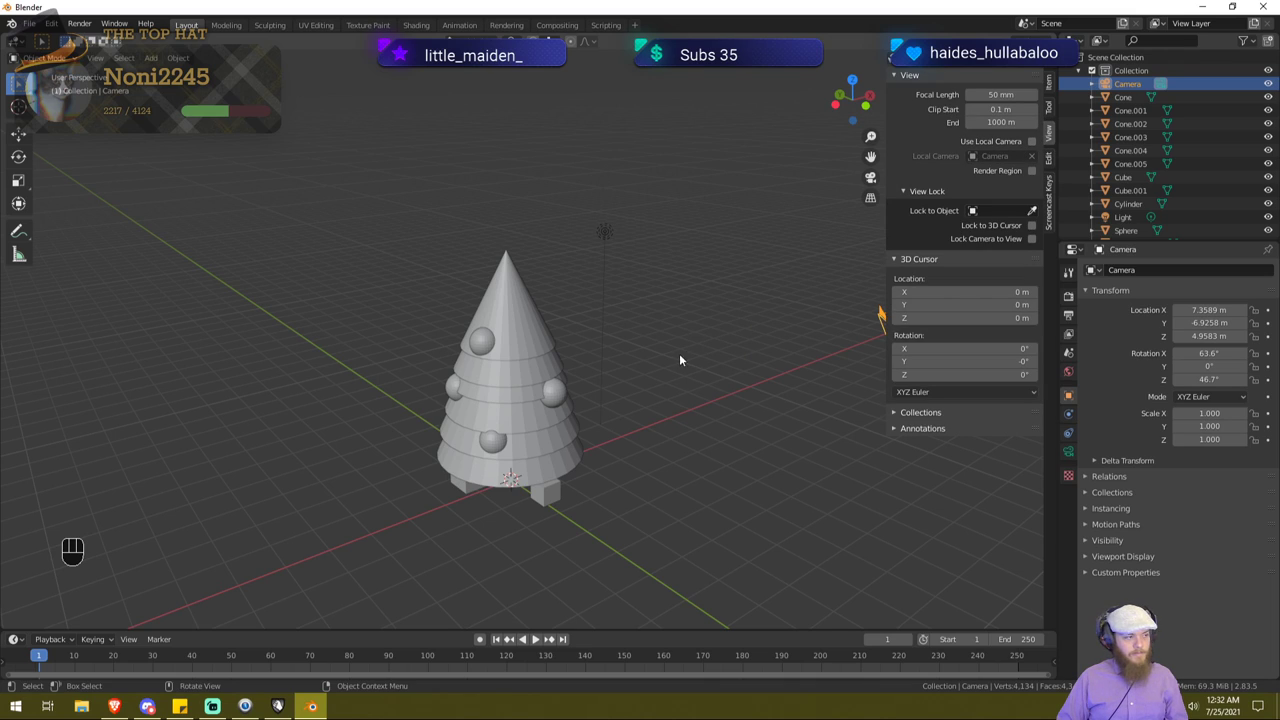
left_click_drag(661, 367, 475, 366)
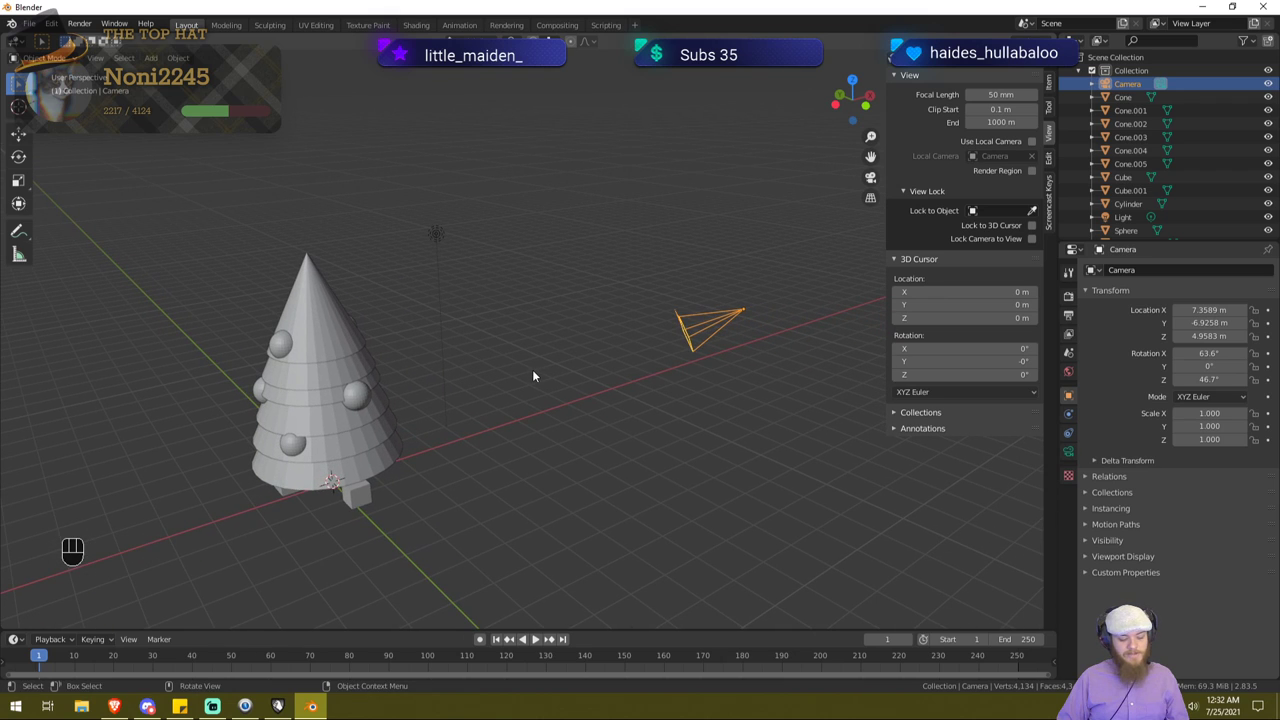
key("b")
key("n")
key("n")
key("n")
key("n")
key("n")
key("n")
key("n")
key("n")
key("n")
key("n")
key("n")
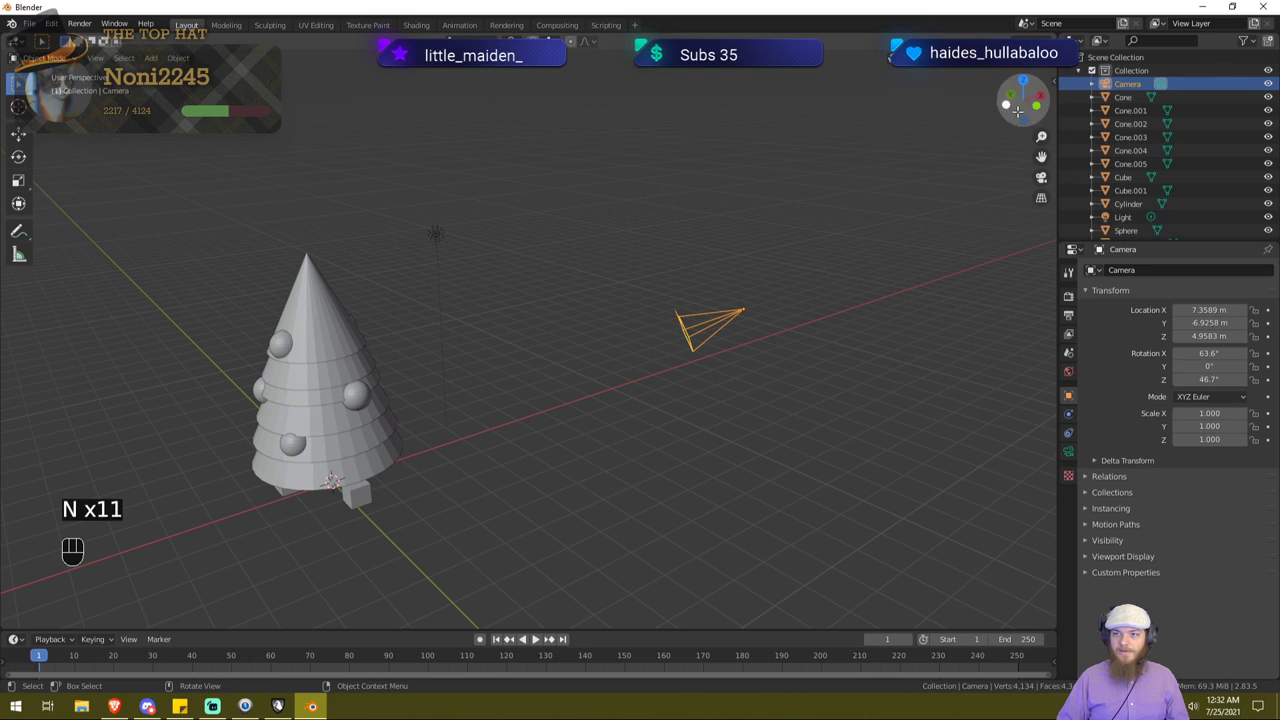
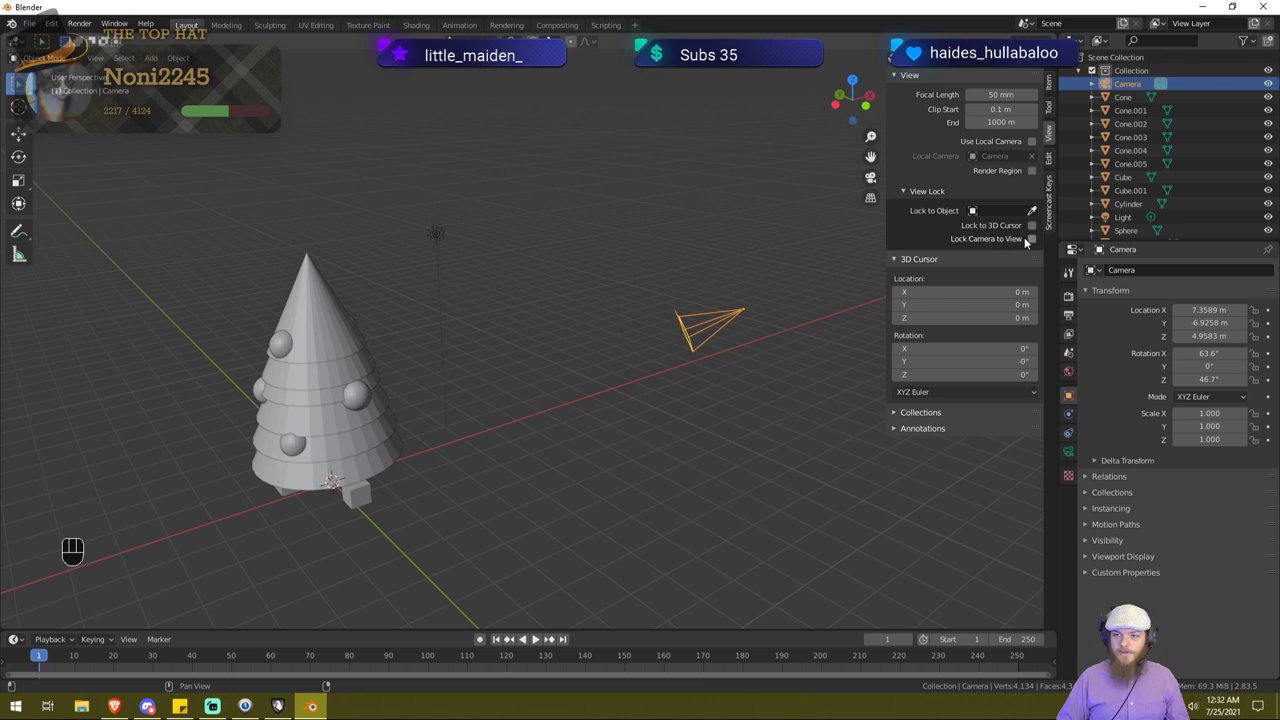
Step: Enable Lock Camera to View and orbit so navigation carries the camera along
left_click(1037, 244)
left_click(1037, 244)
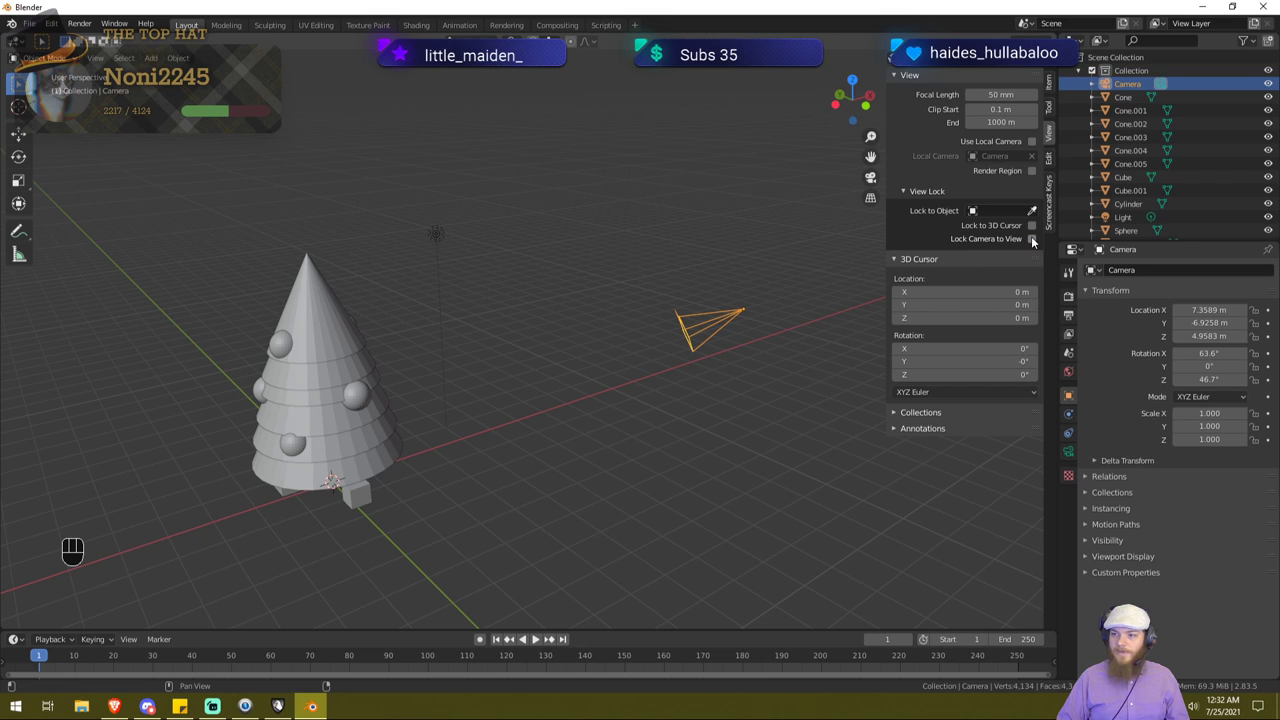
left_click_drag(1037, 241, 683, 318)
left_click_drag(683, 318, 713, 322)
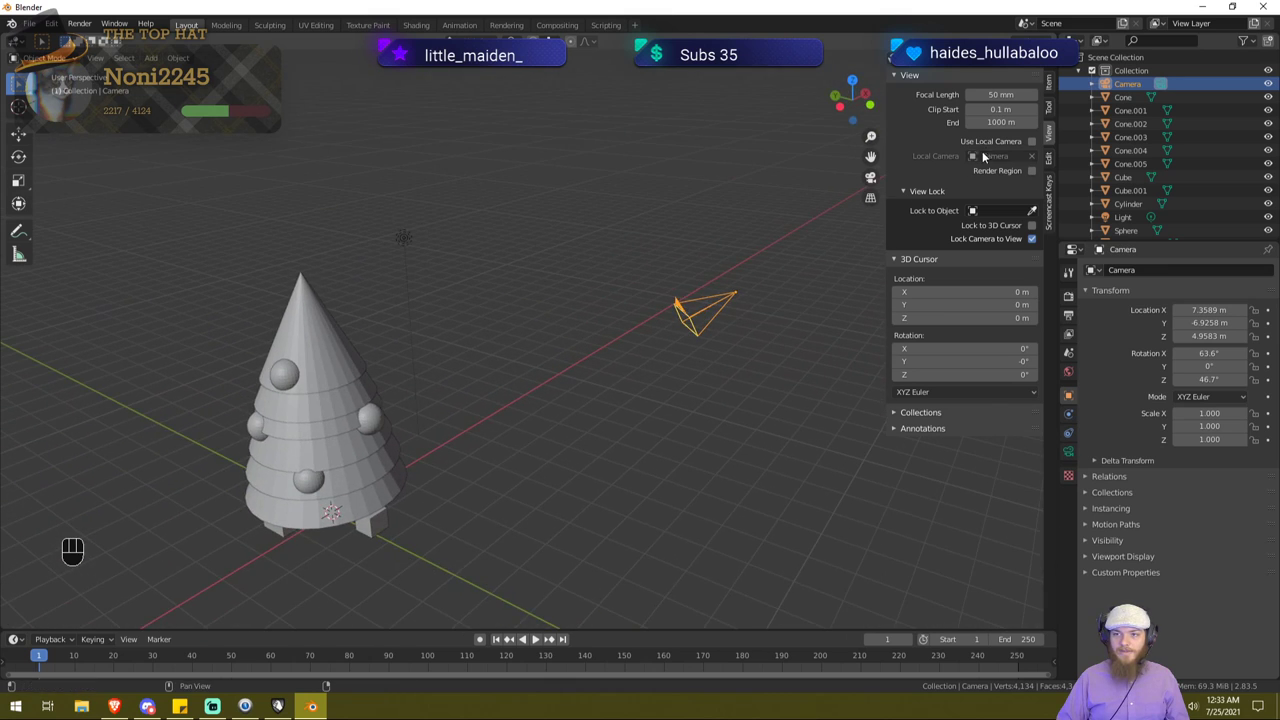
left_click(1020, 144)
left_click(1020, 144)
left_click_drag(618, 290, 665, 285)
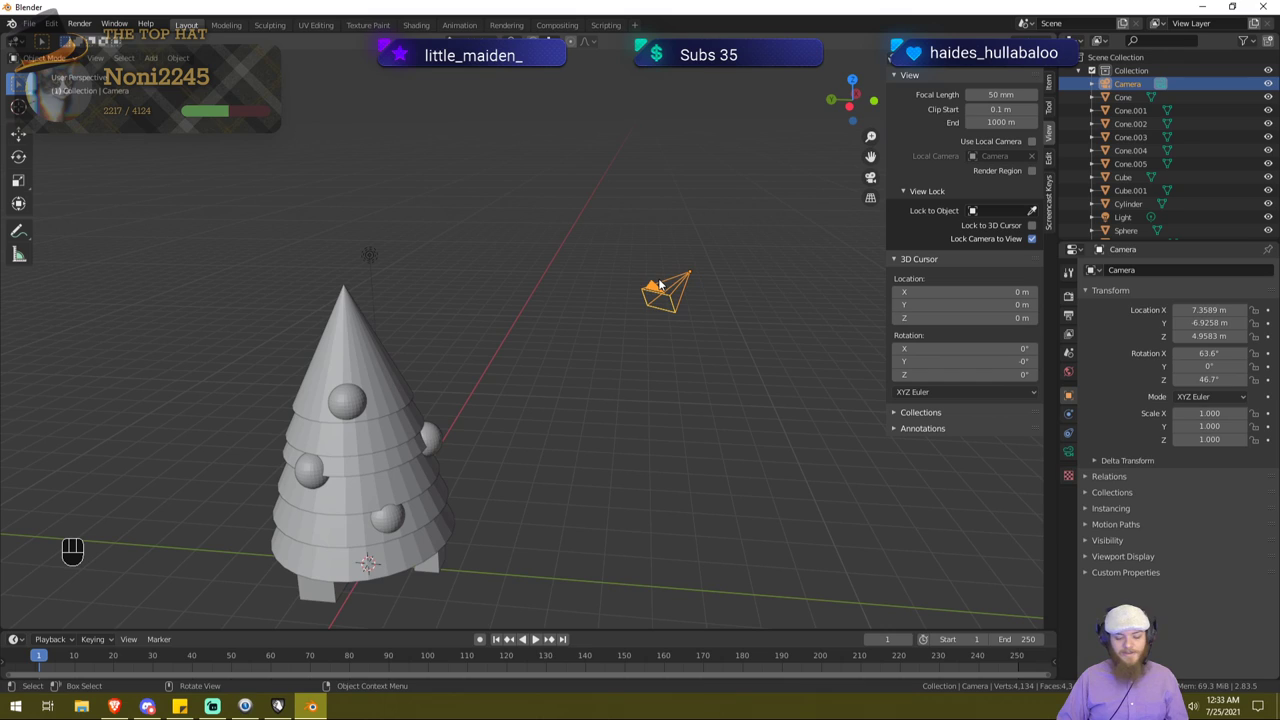
Step: Render a close-up test image of the tree with F12 and close the result
key("F12")
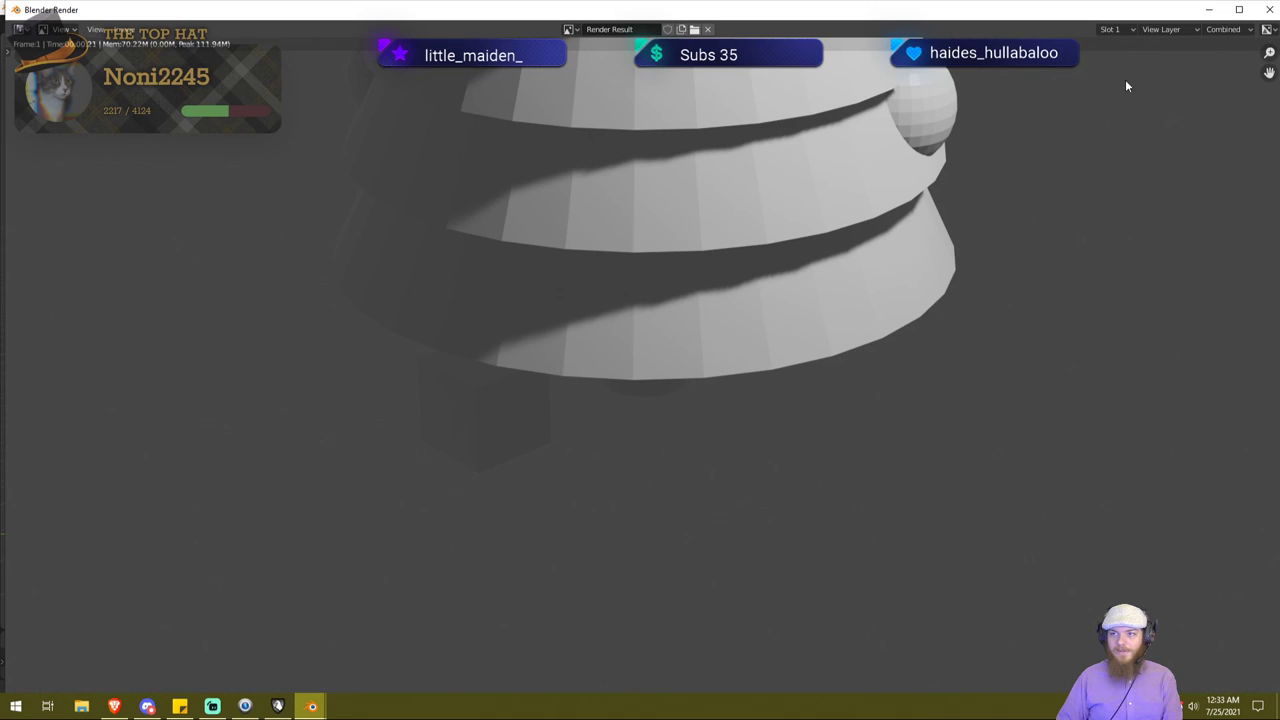
key("F12")
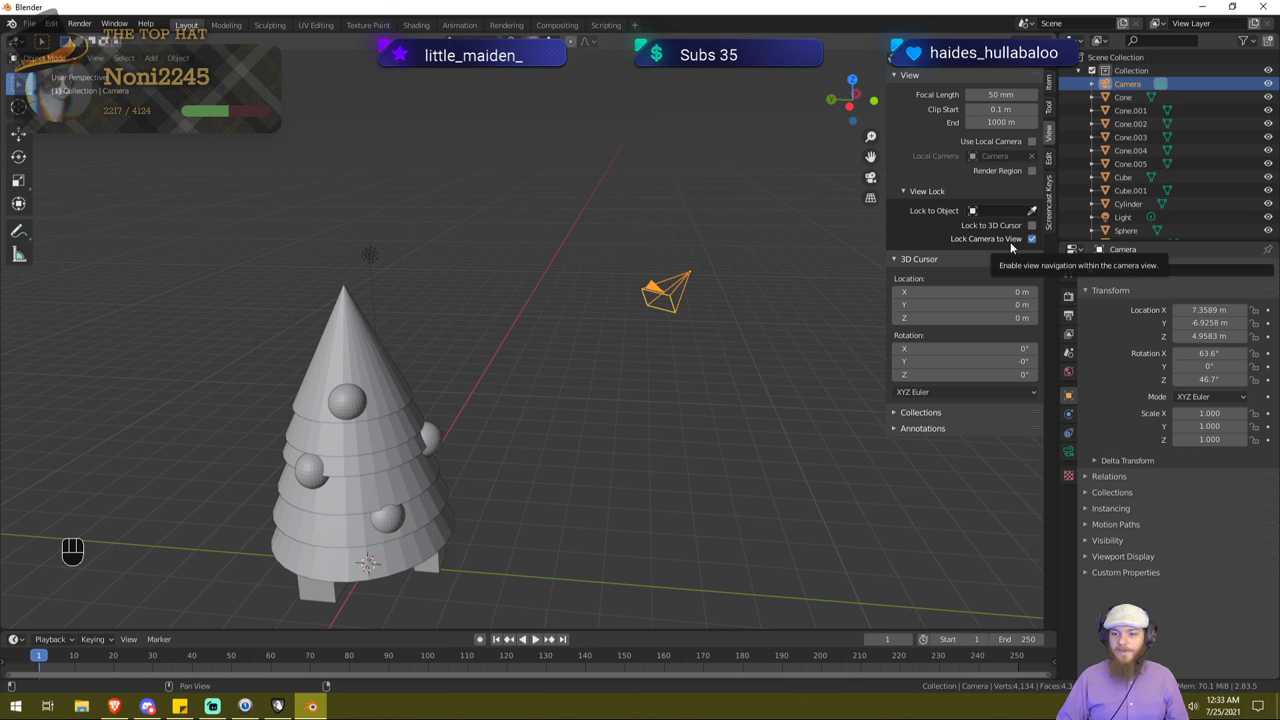
Step: Turn the camera-to-view lock off again and look through the scene camera with Numpad 0
left_click_drag(660, 305, 614, 320)
left_click_drag(1011, 241, 754, 286)
left_click_drag(754, 286, 727, 290)
key("KP_0")
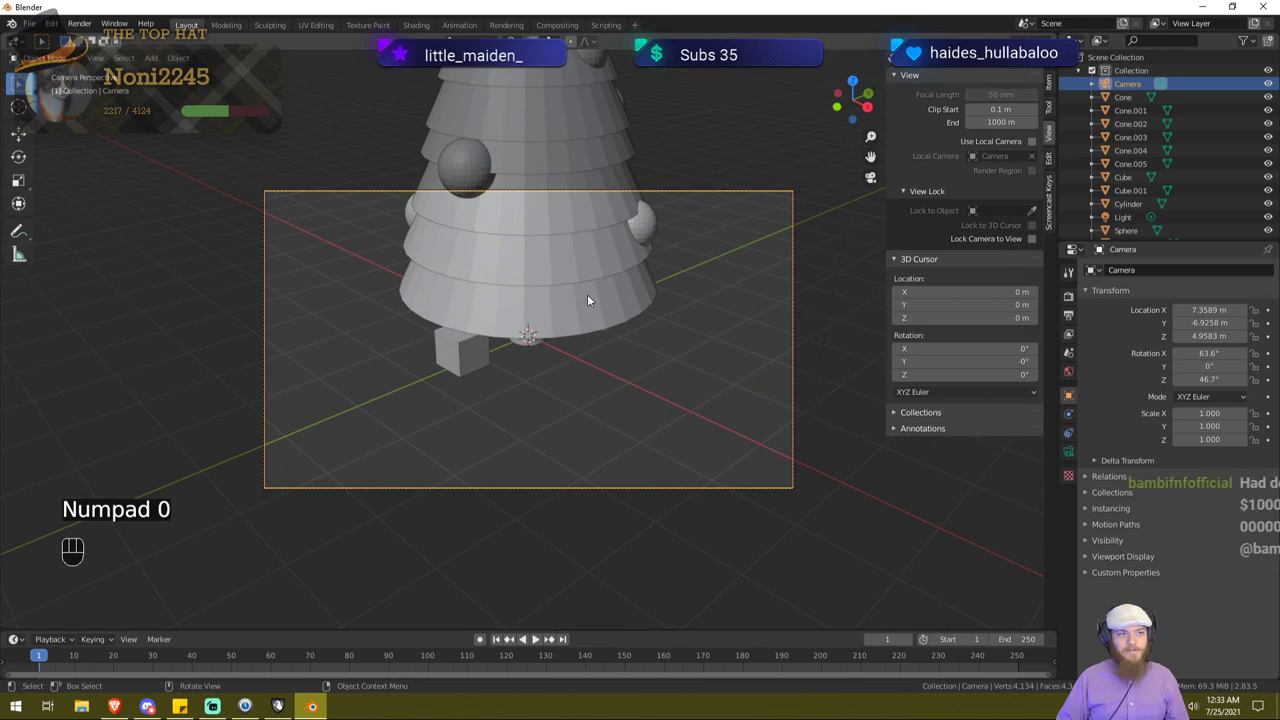
left_click_drag(496, 310, 537, 310)
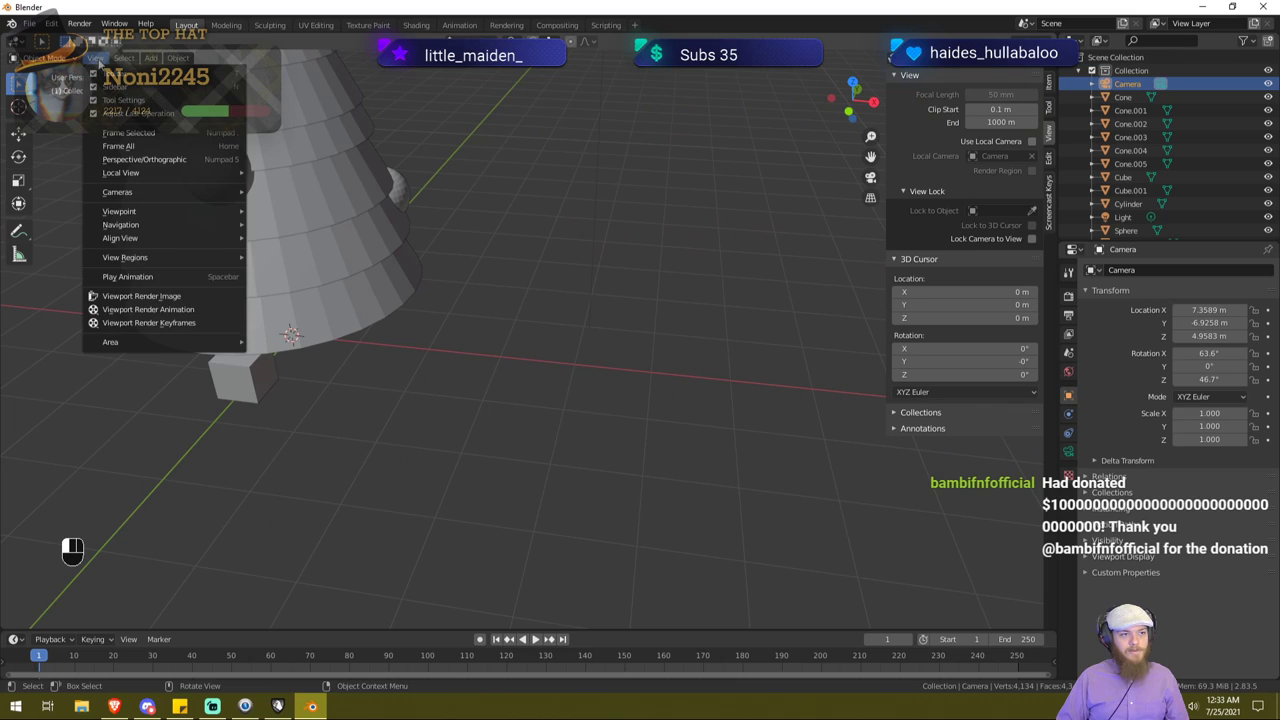
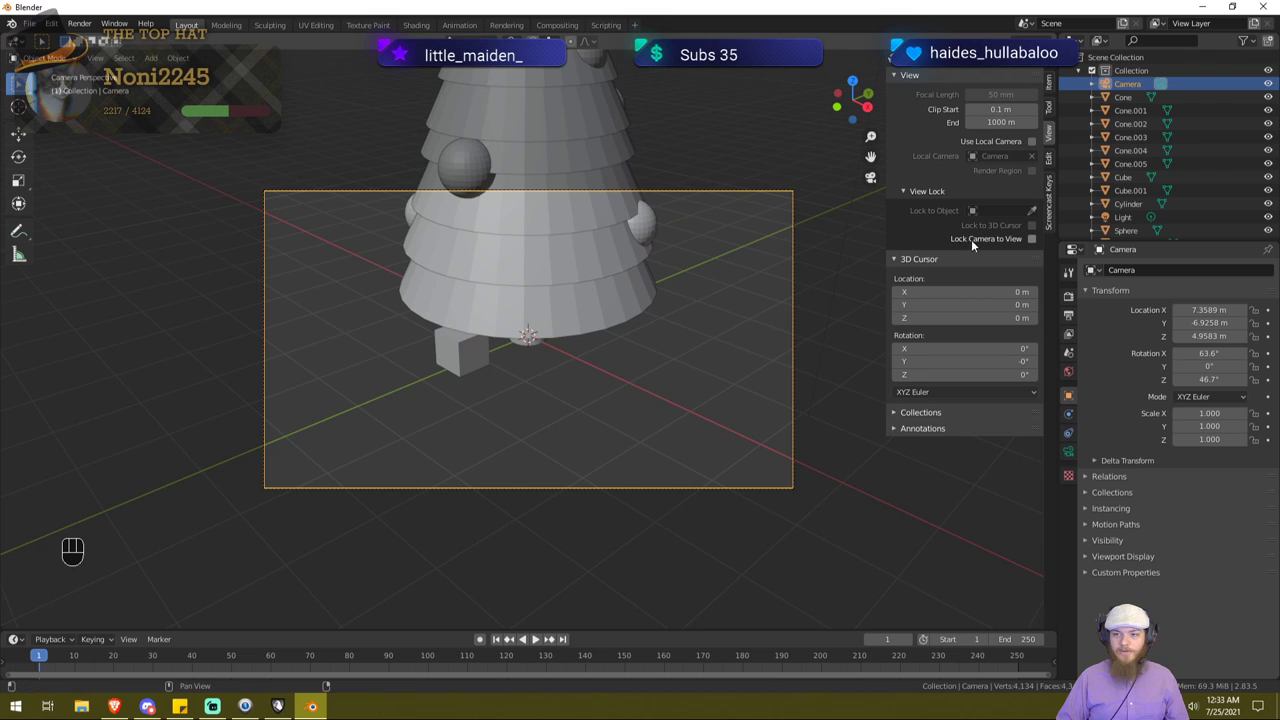
Step: Re-enable Lock Camera to View and orbit and pull back the camera to show more of the tree
left_click(1012, 241)
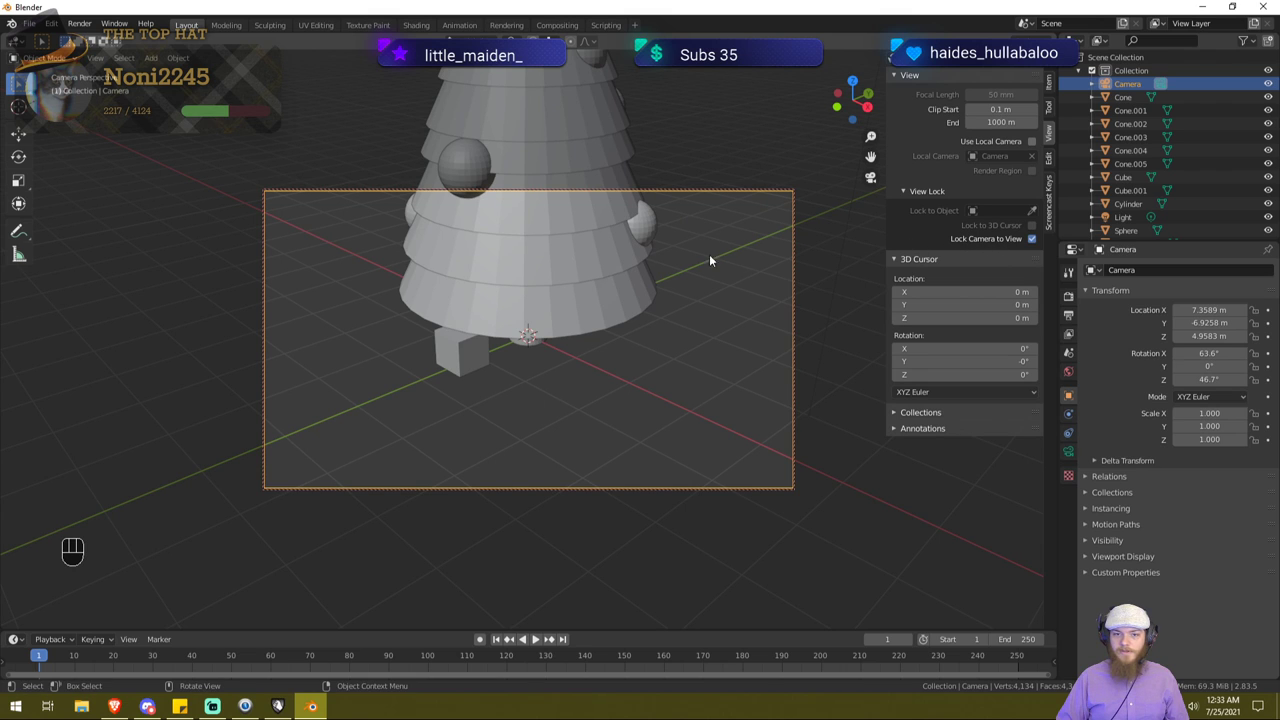
left_click_drag(472, 282, 467, 269)
left_click_drag(481, 279, 524, 500)
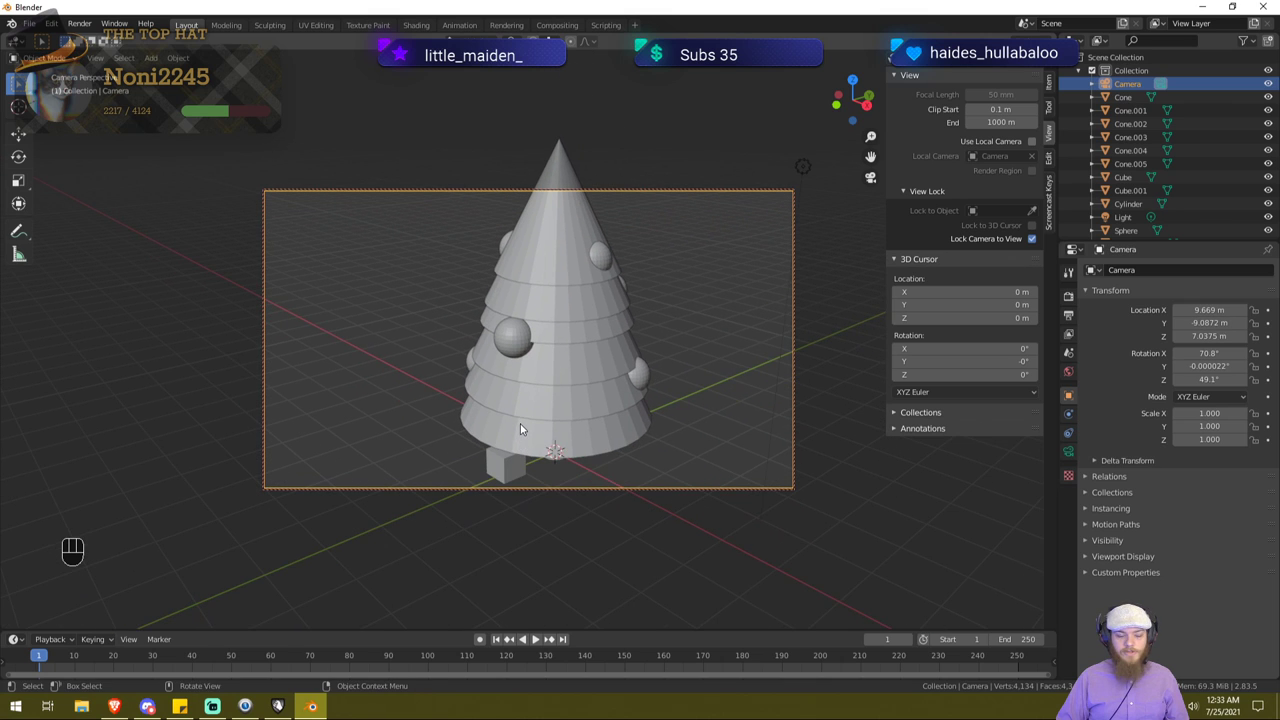
left_click_drag(450, 403, 401, 410)
left_click_drag(418, 411, 403, 408)
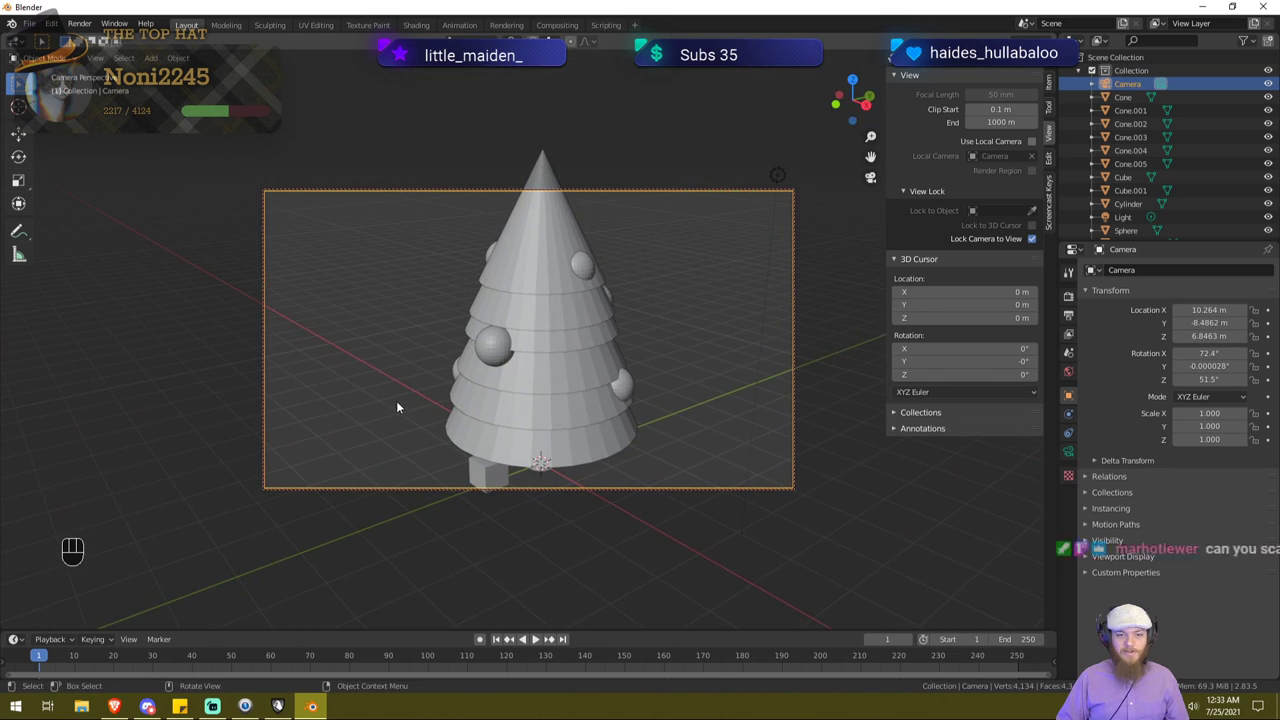
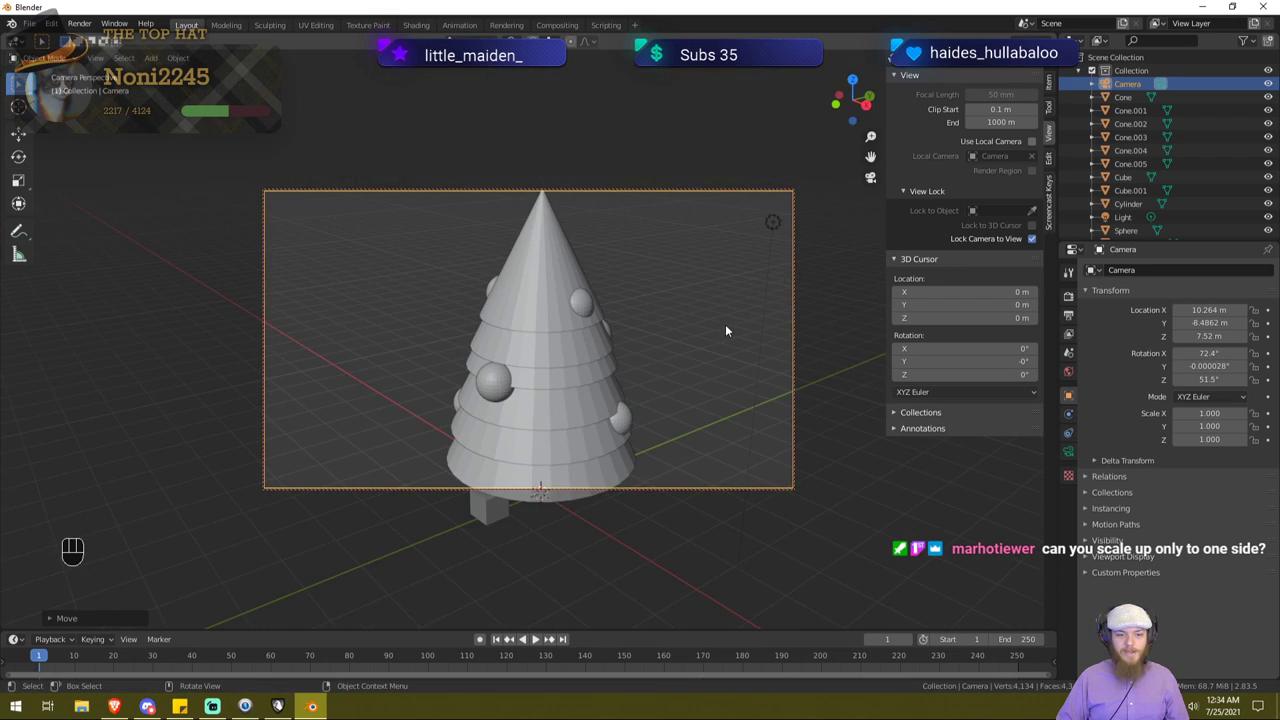
Step: Swing the camera to the tree's other side and back off so the whole tree fits, near X −13.57, Y −12.41, Z 8.09 m
key("g")
left_click(713, 424)
left_click_drag(681, 414, 737, 392)
left_click_drag(600, 438, 797, 386)
left_click_drag(651, 416, 769, 414)
left_click_drag(616, 430, 804, 373)
left_click_drag(772, 386, 738, 409)
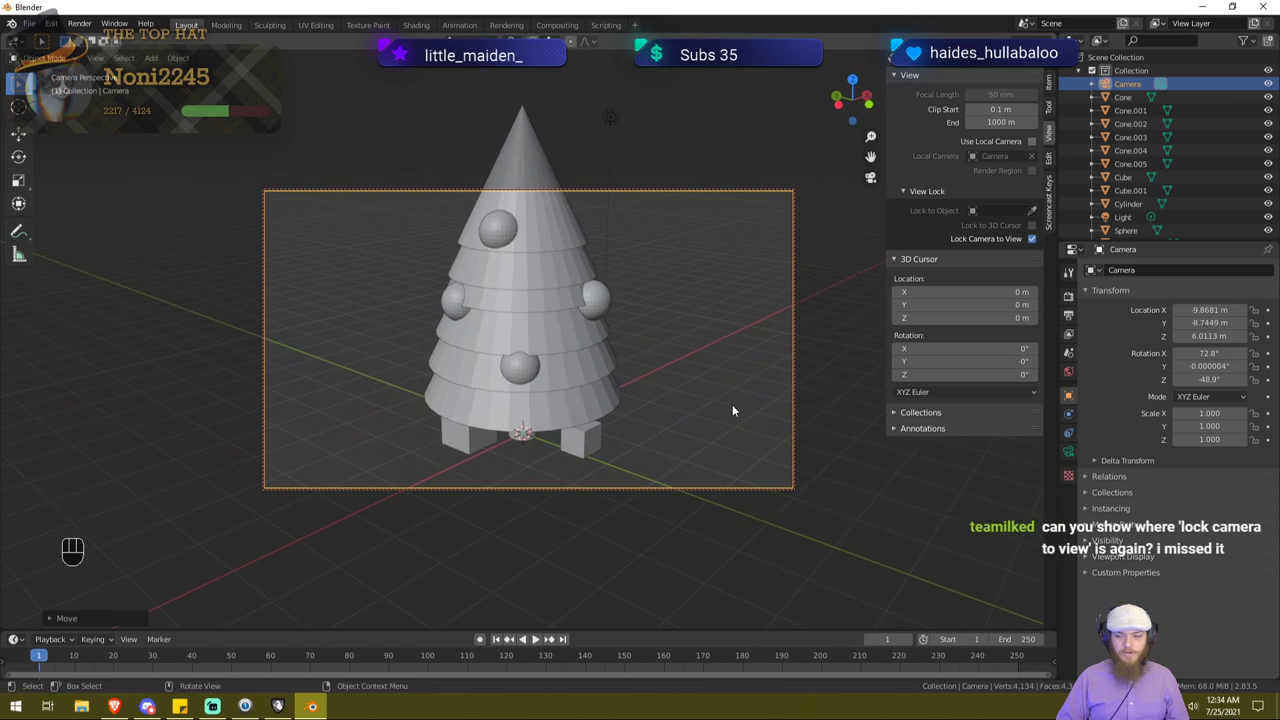
left_click_drag(706, 369, 695, 386)
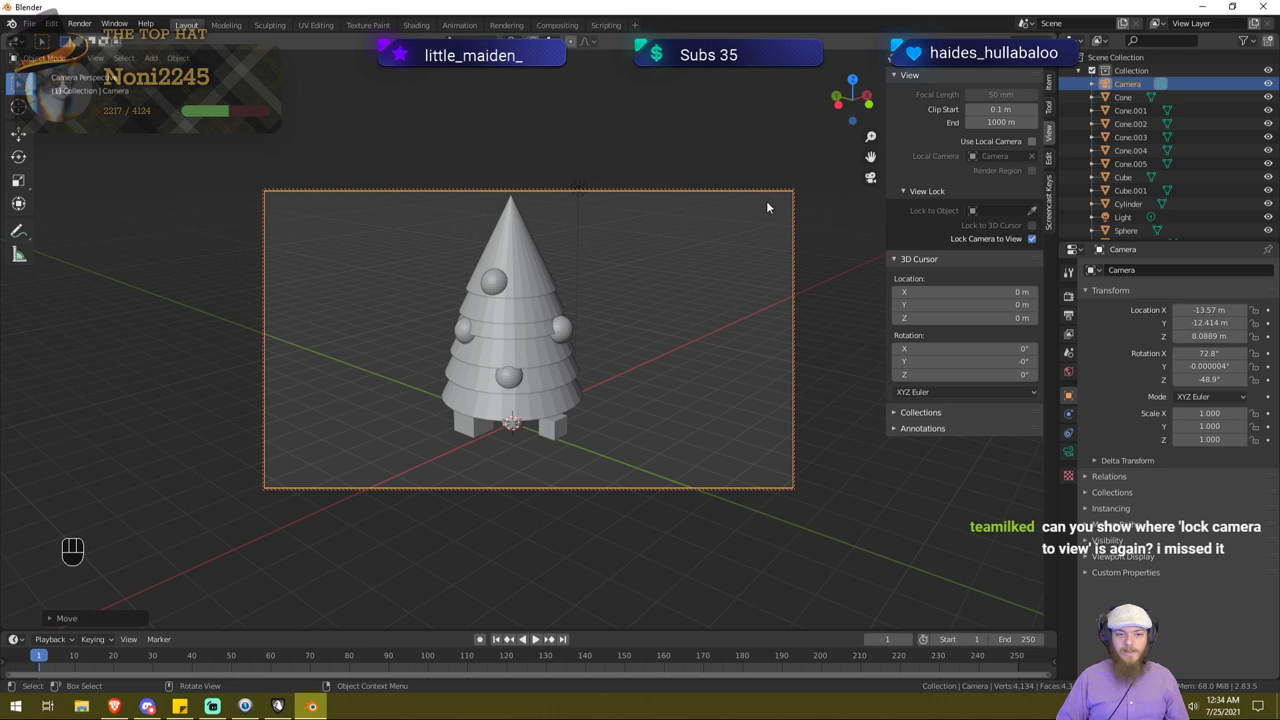
Step: Switch the camera lock off and leave the camera view
left_click(1006, 246)
left_click_drag(789, 263, 625, 286)
key("m")
middle_click(622, 217)
key("n")
left_click_drag(643, 276, 839, 242)
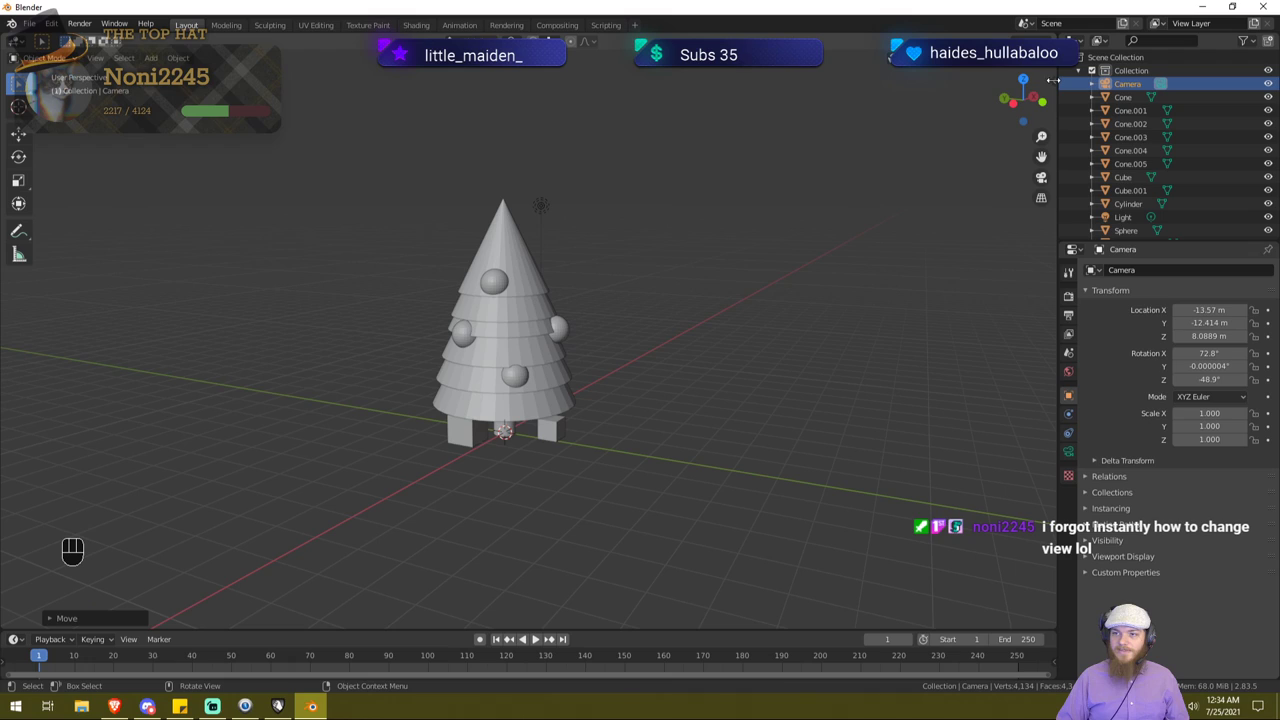
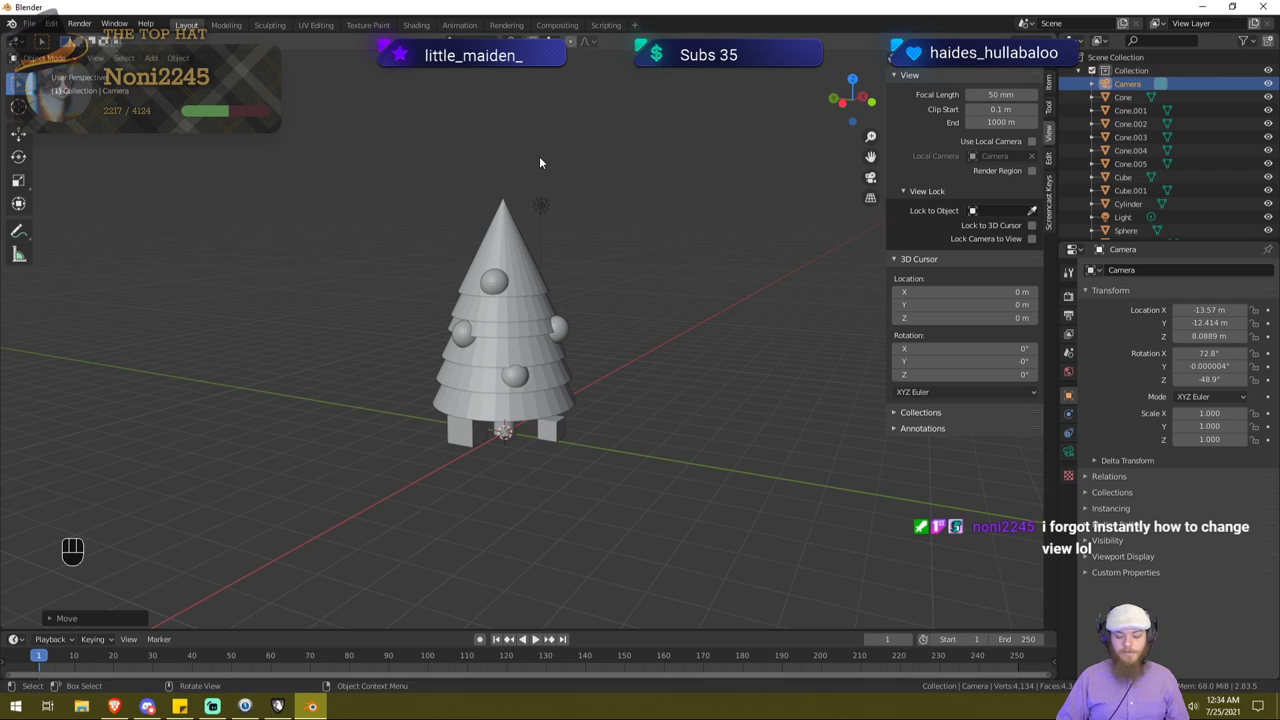
key("KP_0")
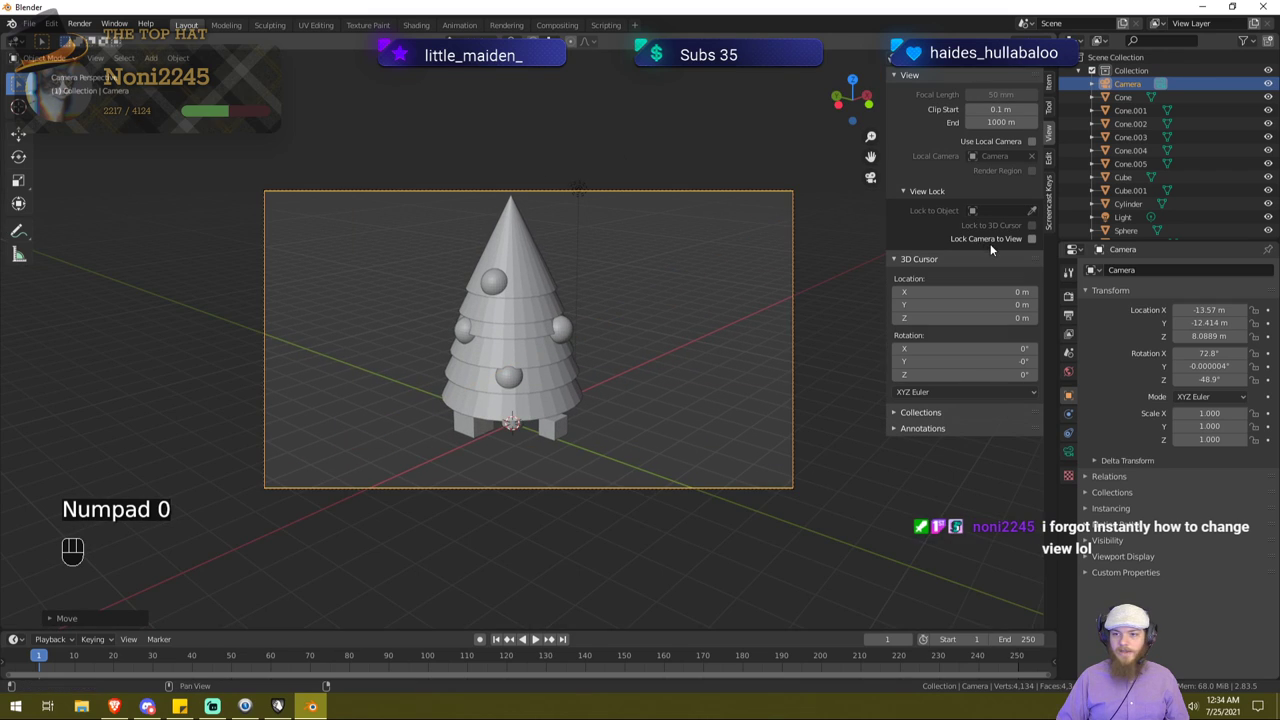
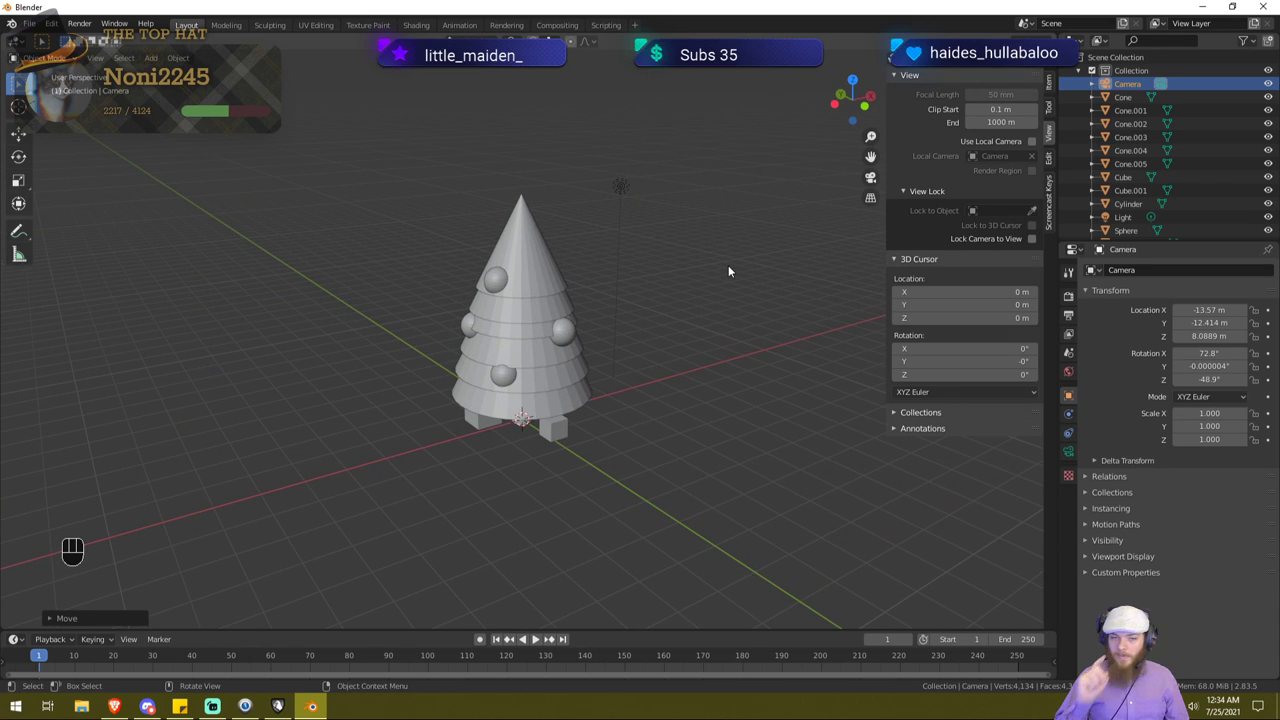
Step: Orbit around the ornamented tree, select a sphere ornament, and hide the sidebar for more room
left_click_drag(701, 264, 629, 287)
left_click_drag(648, 278, 665, 263)
left_click(500, 236)
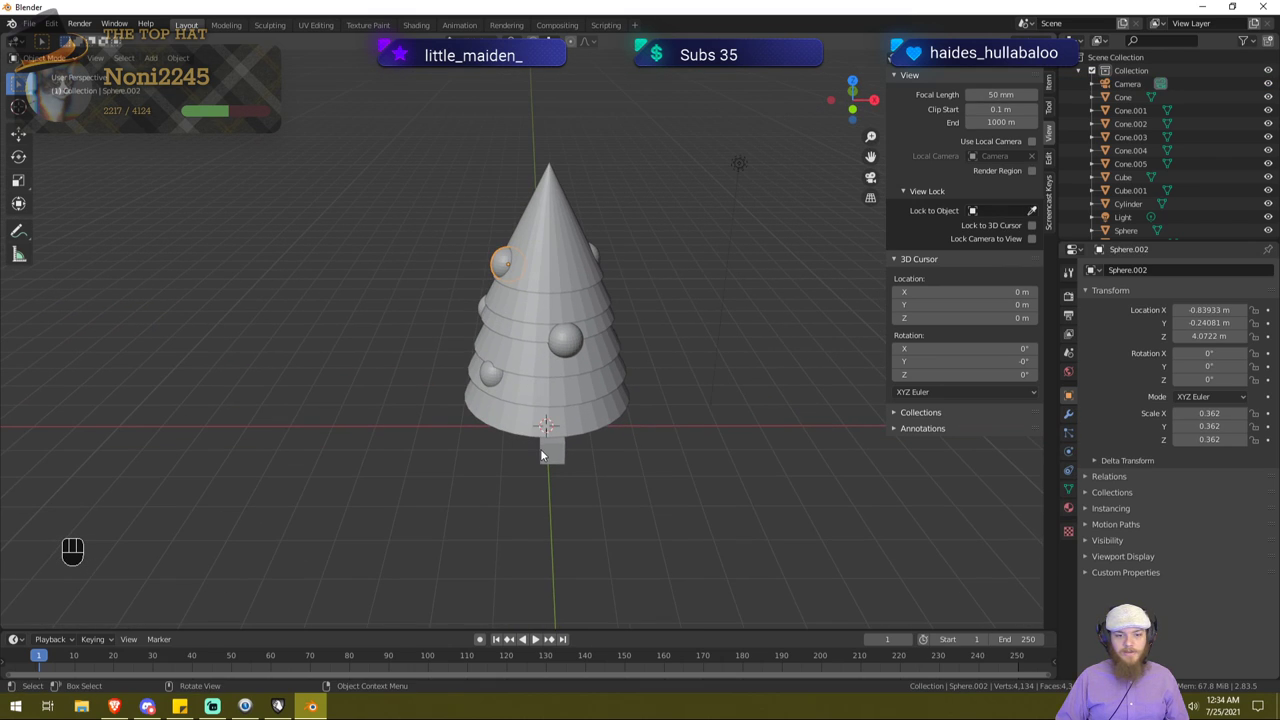
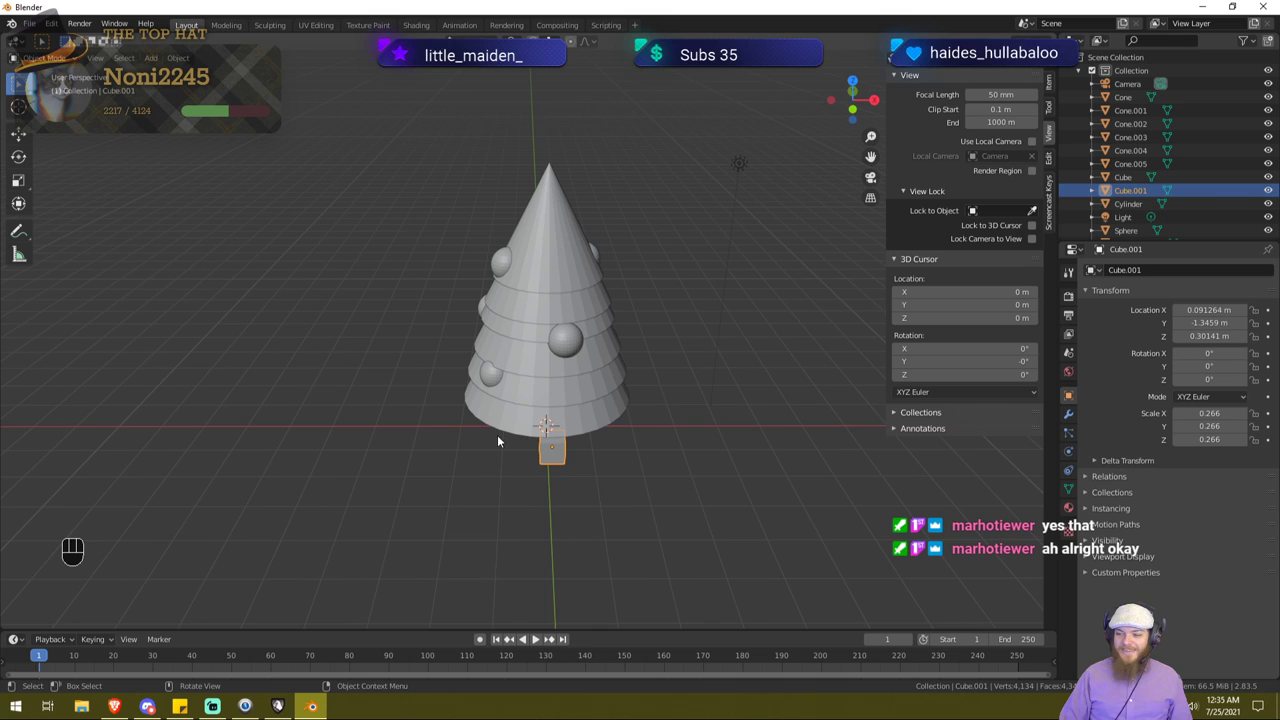
left_click_drag(527, 453, 619, 421)
left_click_drag(605, 431, 586, 439)
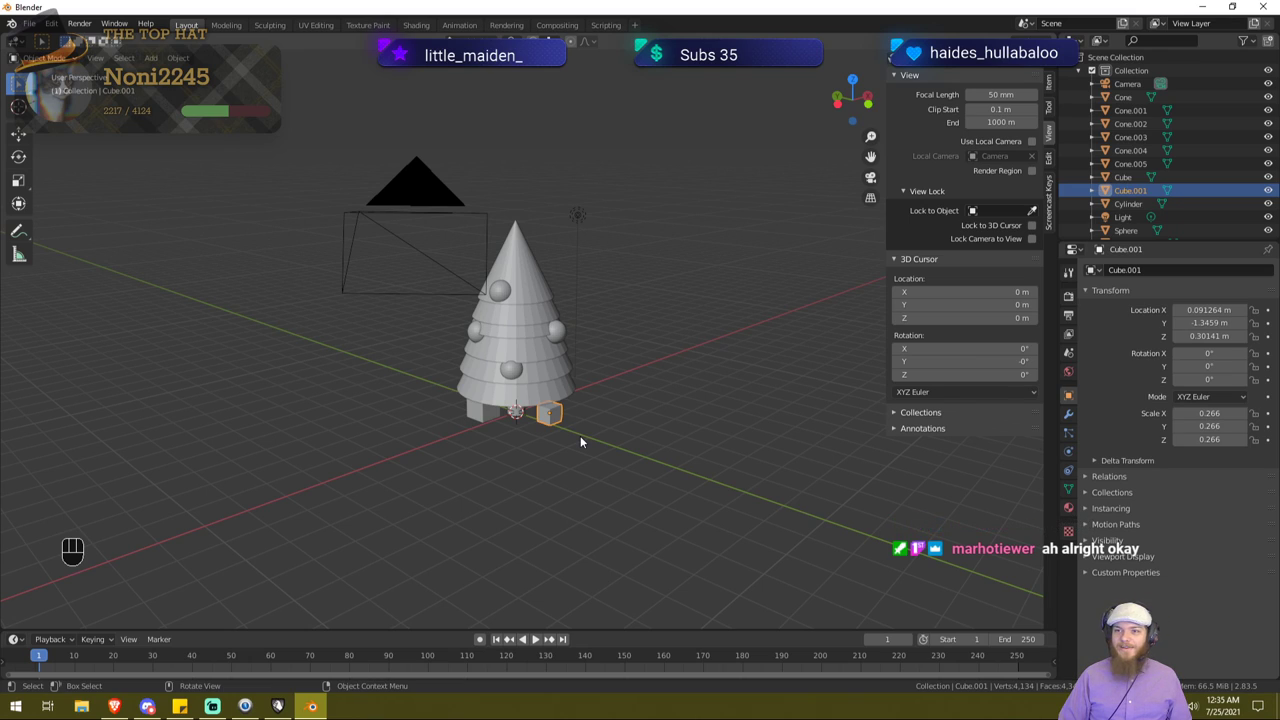
key("n")
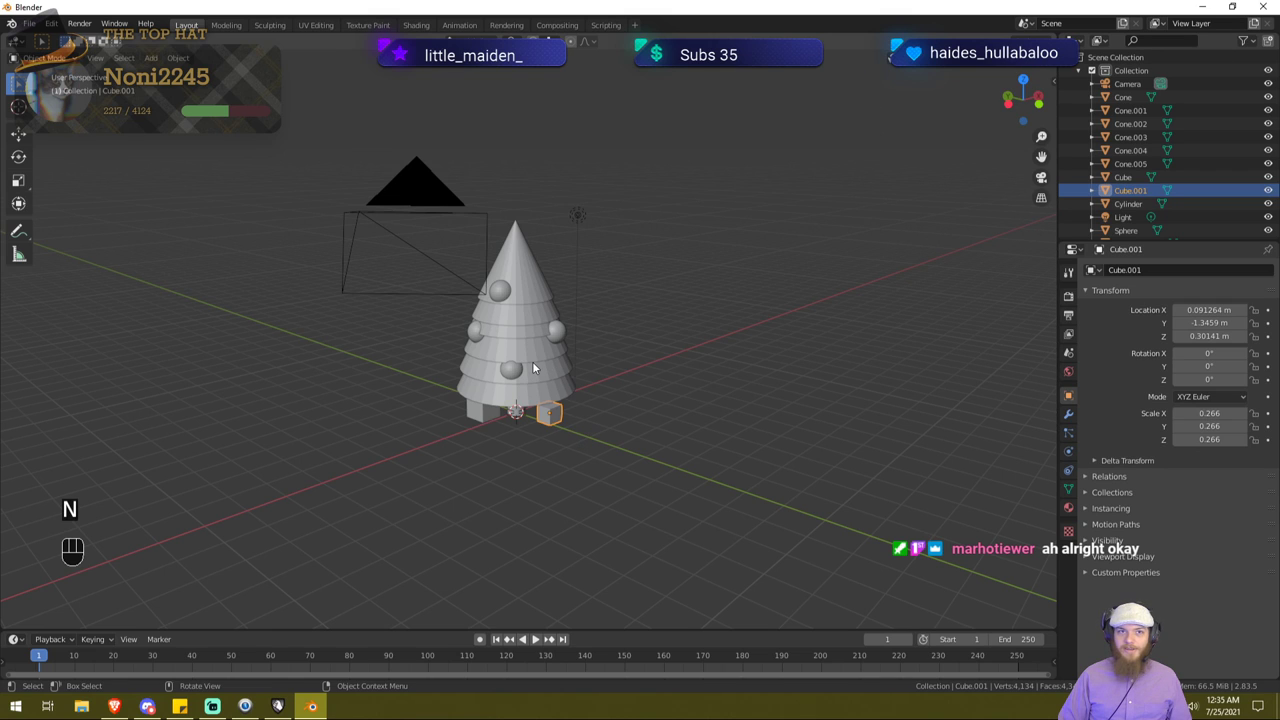
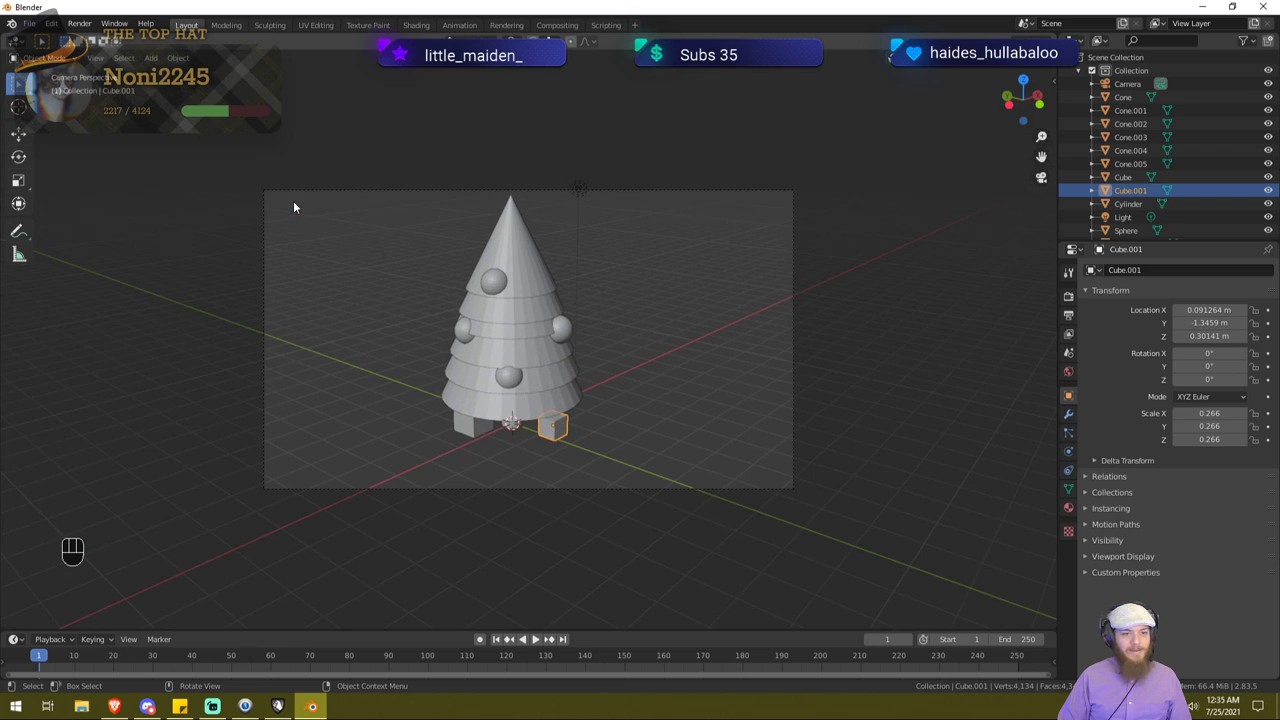
Step: Enable Lock Camera to View, enter camera view with Numpad 0 and reframe the shot on the tree
left_click_drag(573, 341, 563, 340)
middle_click(591, 347)
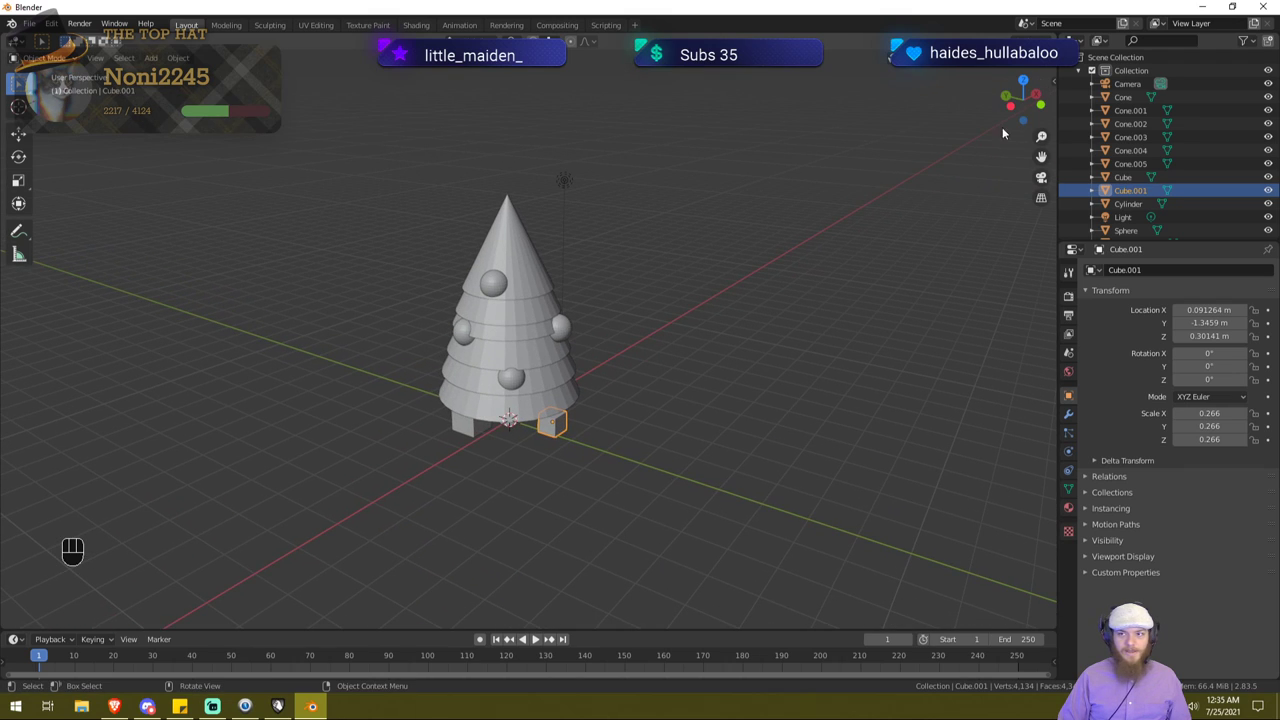
key("n")
left_click(988, 245)
key("KP_0")
left_click_drag(698, 249, 717, 253)
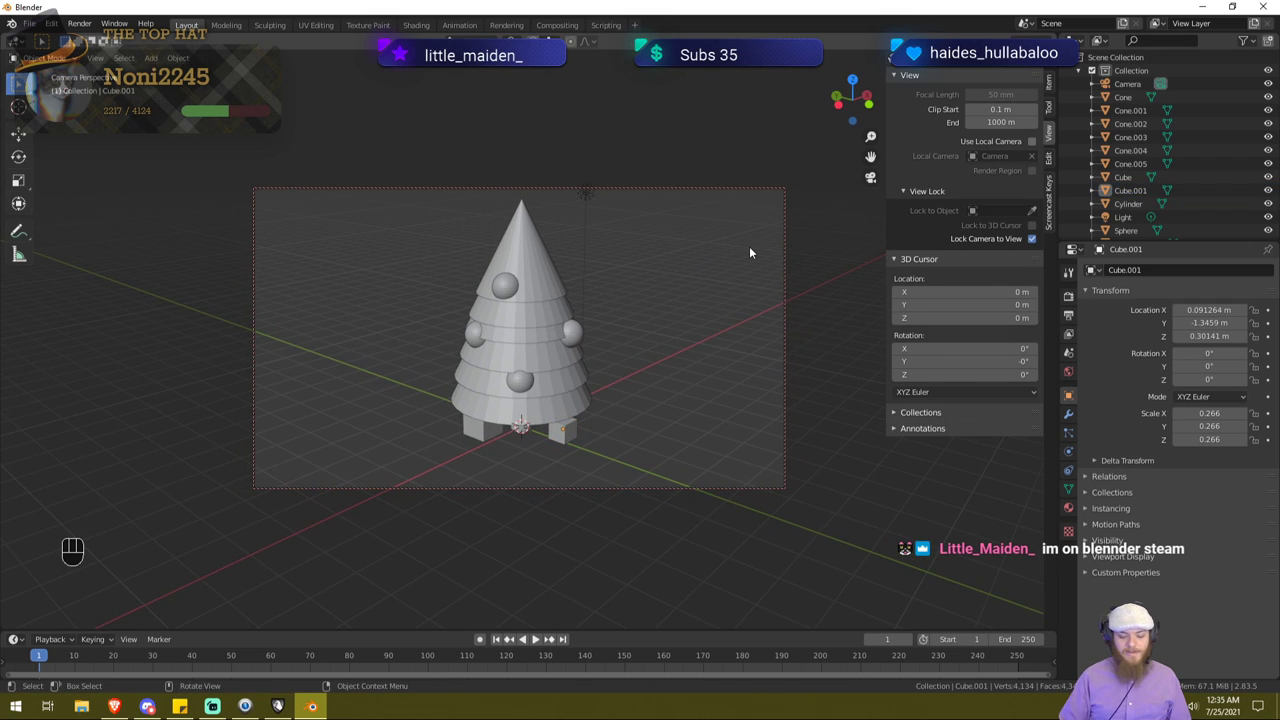
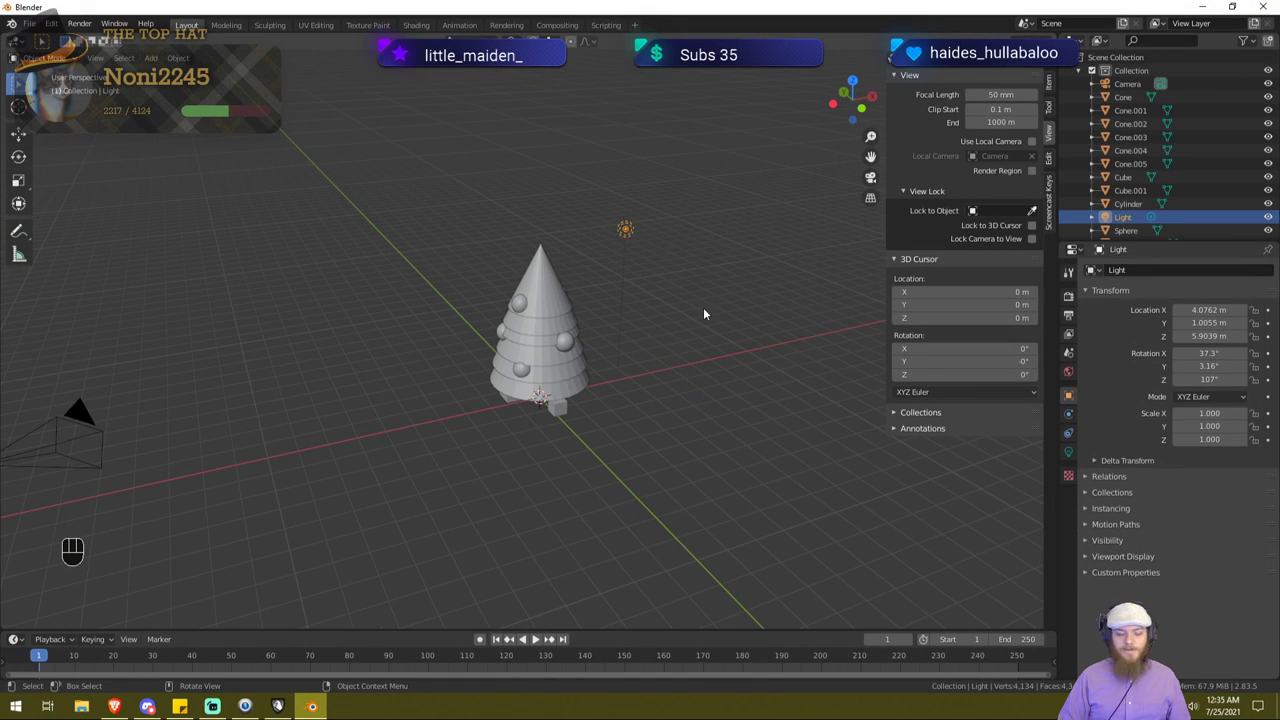
Step: Move the light sideways toward the front-left of the tree while keeping its height
key("g")
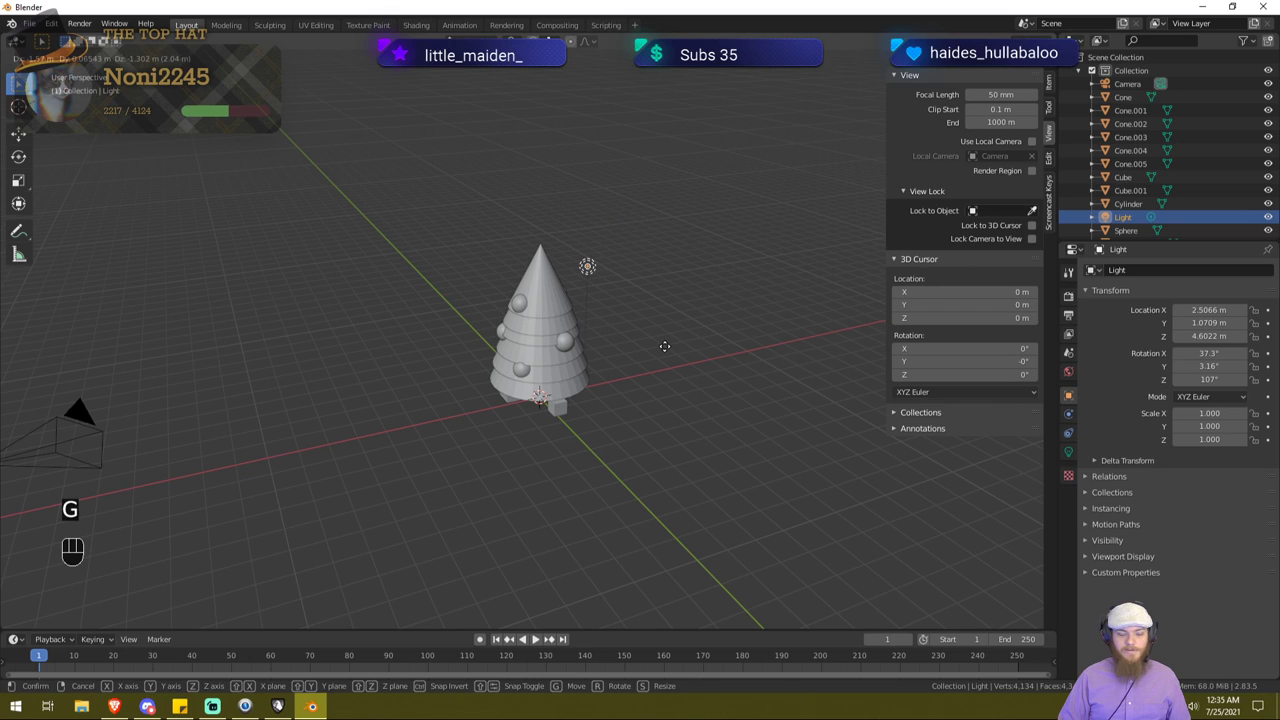
key("shift+z")
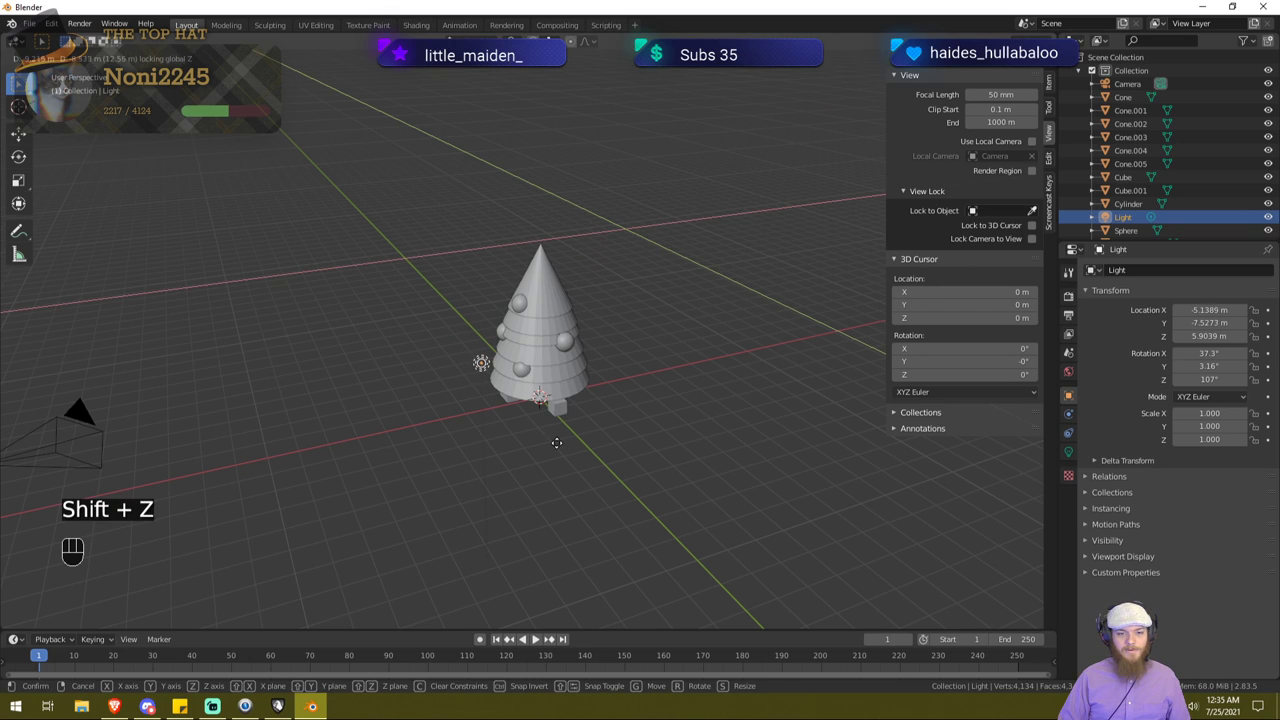
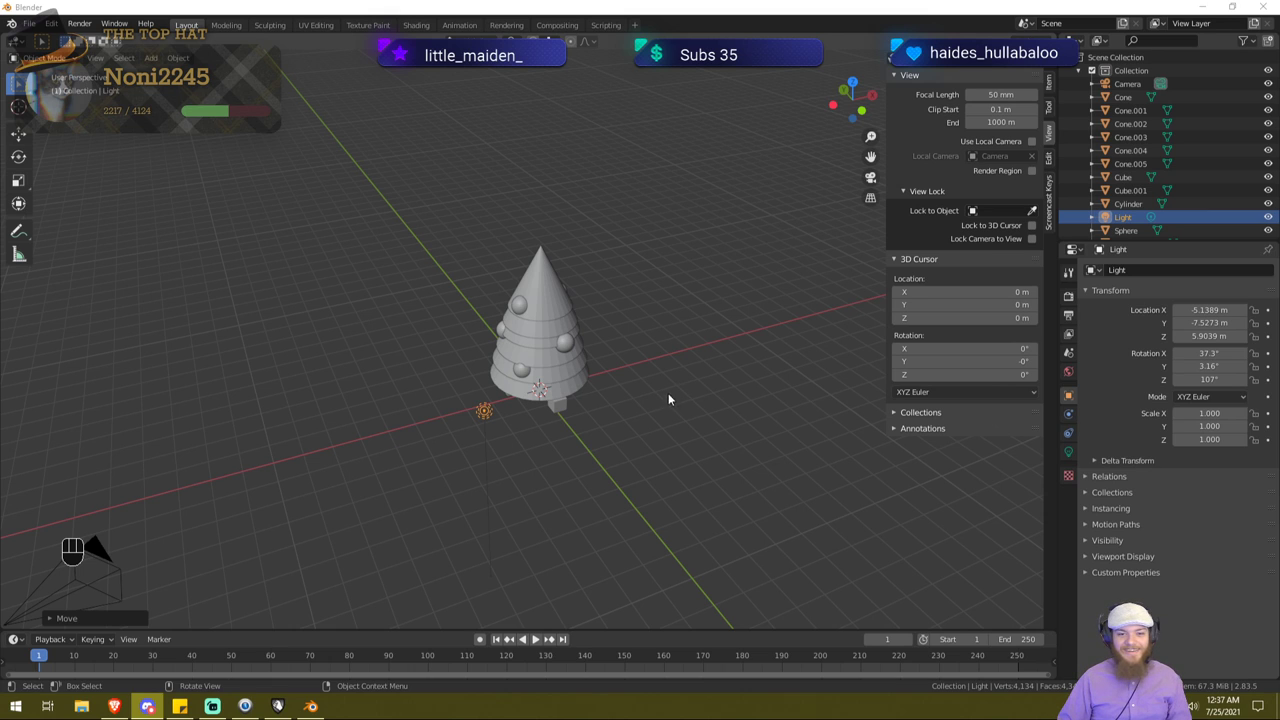
left_click_drag(467, 478, 532, 428)
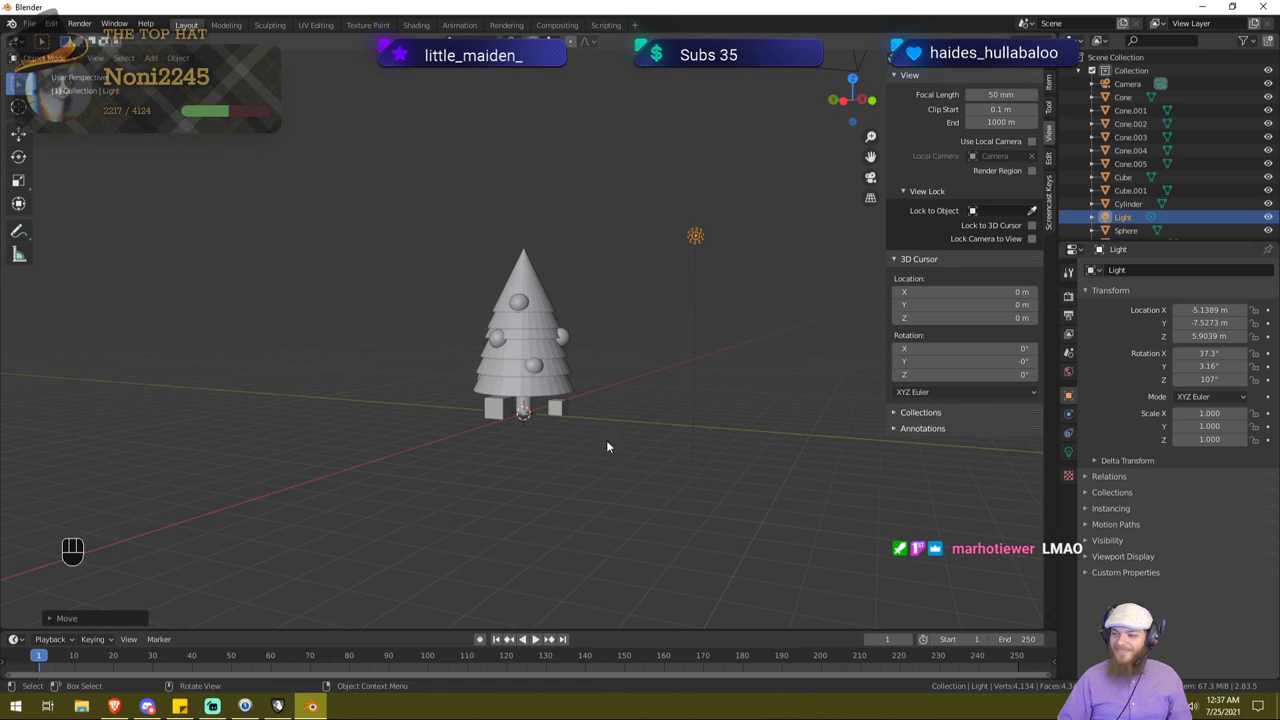
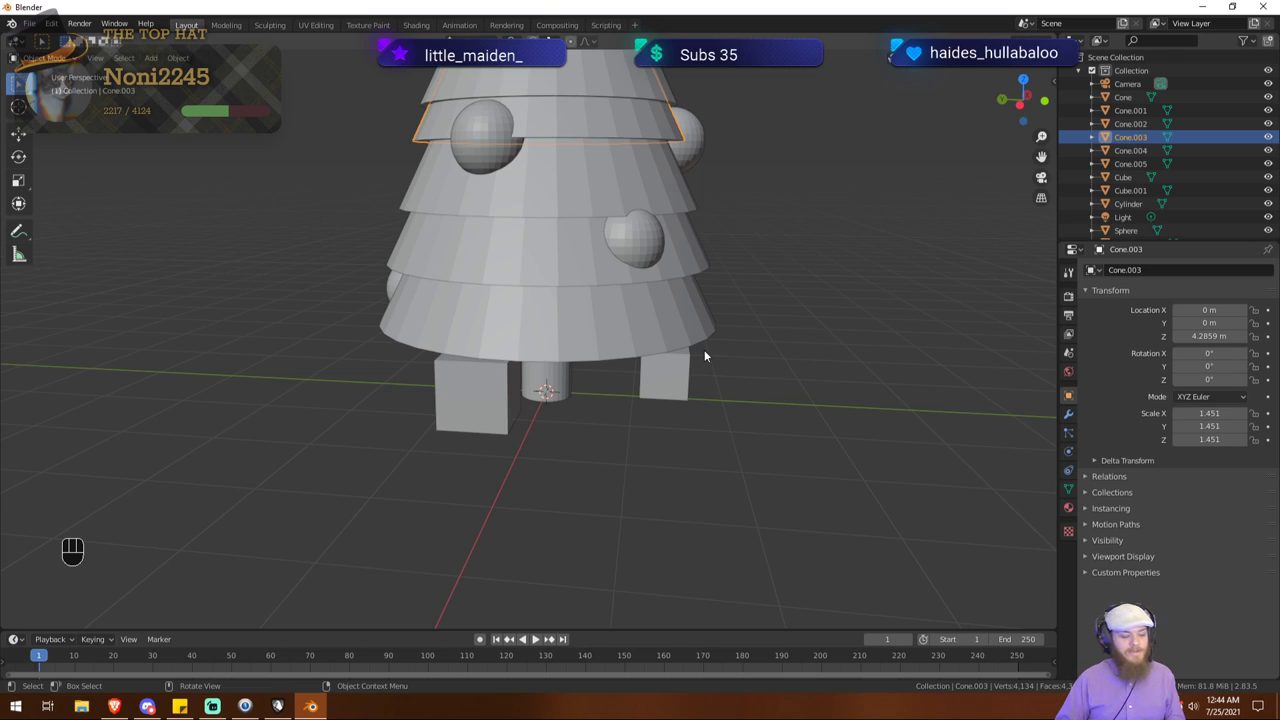
left_click_drag(655, 242, 646, 379)
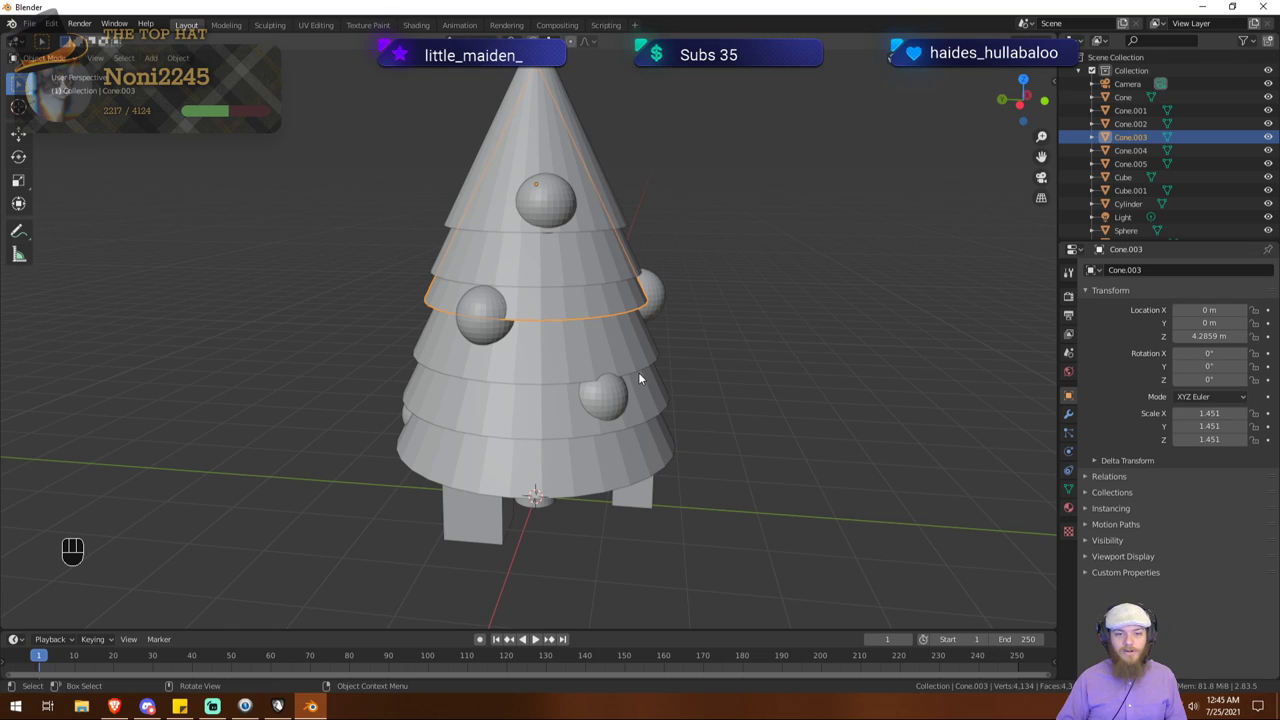
left_click_drag(617, 270, 631, 270)
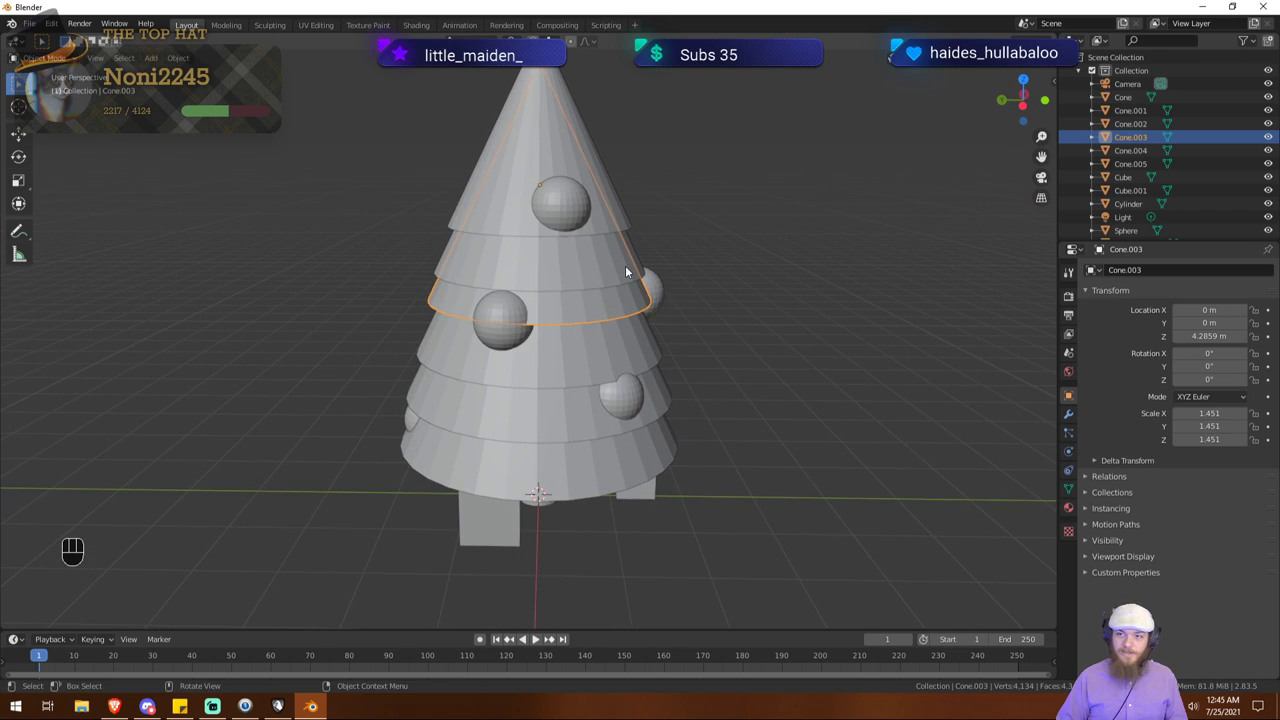
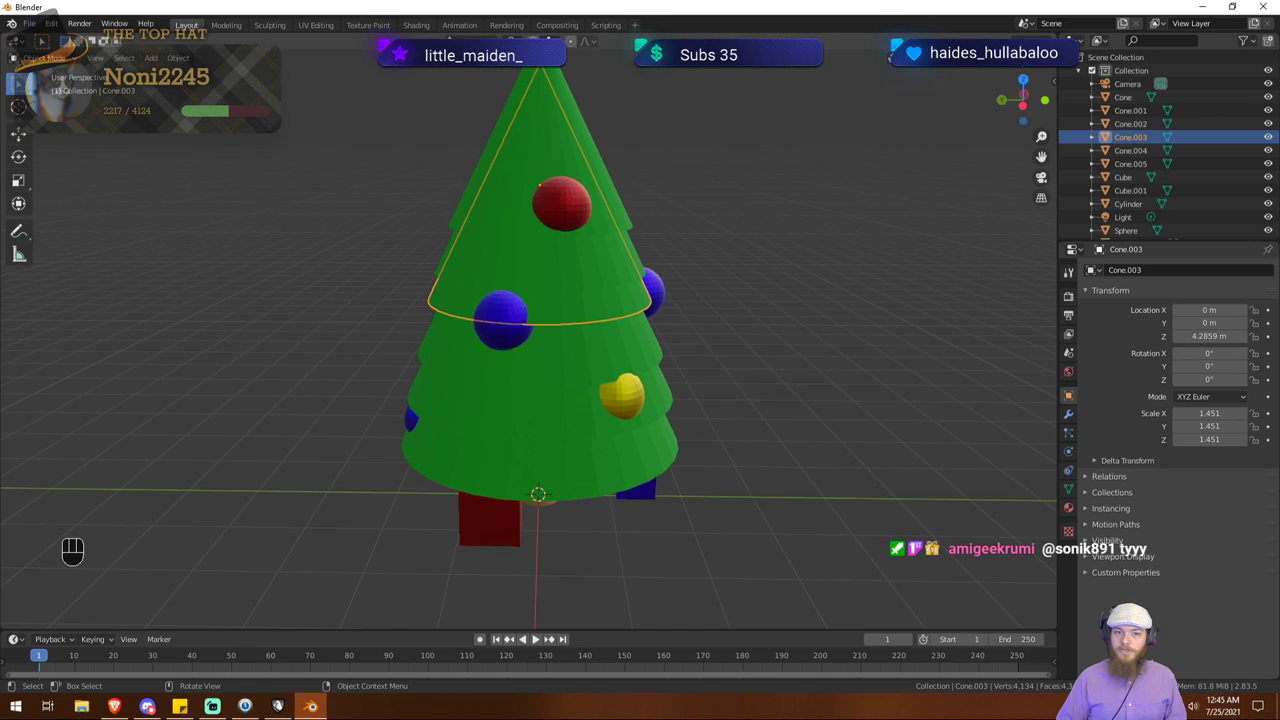
left_click_drag(851, 221, 872, 224)
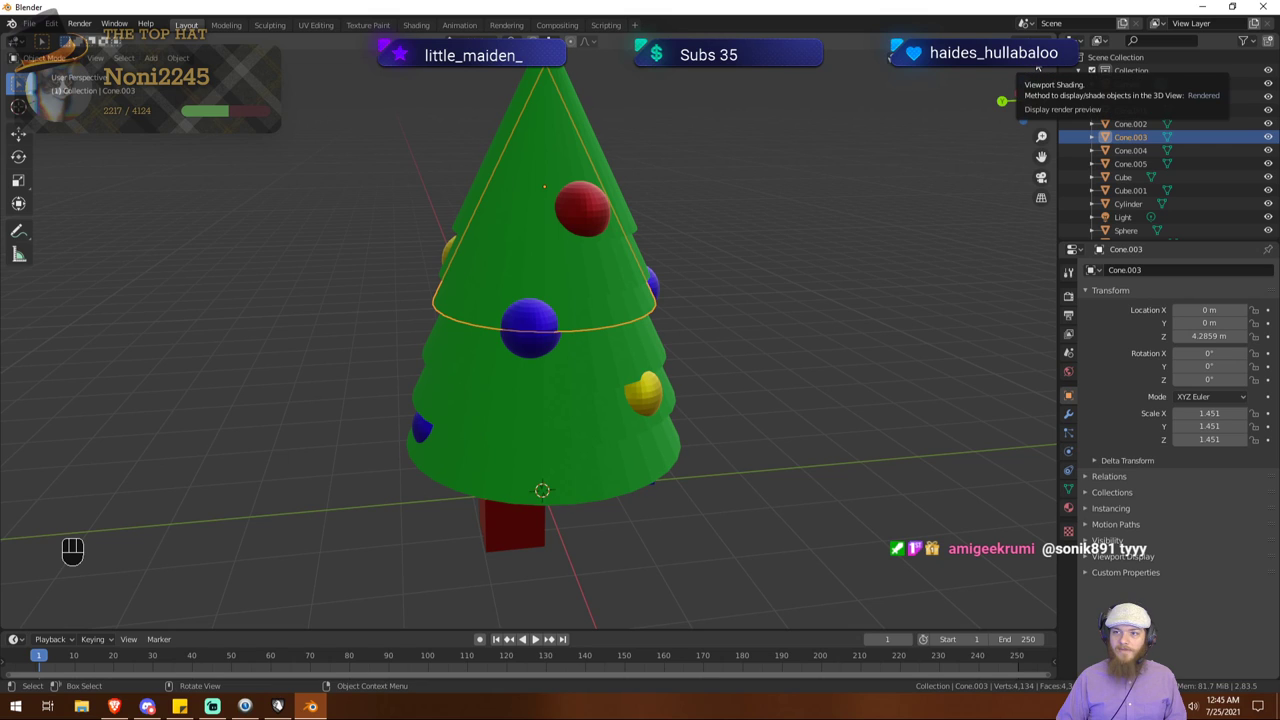
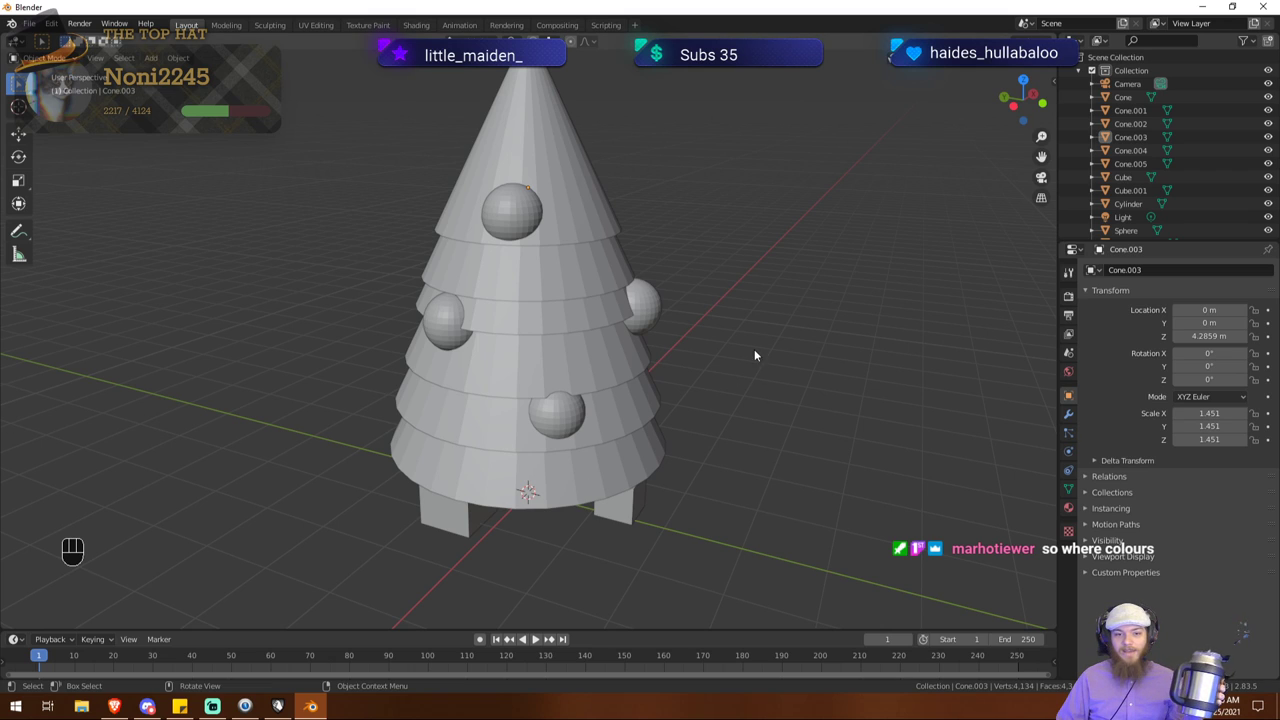
Step: Orbit the view to see the tree from another side
left_click_drag(571, 368, 547, 370)
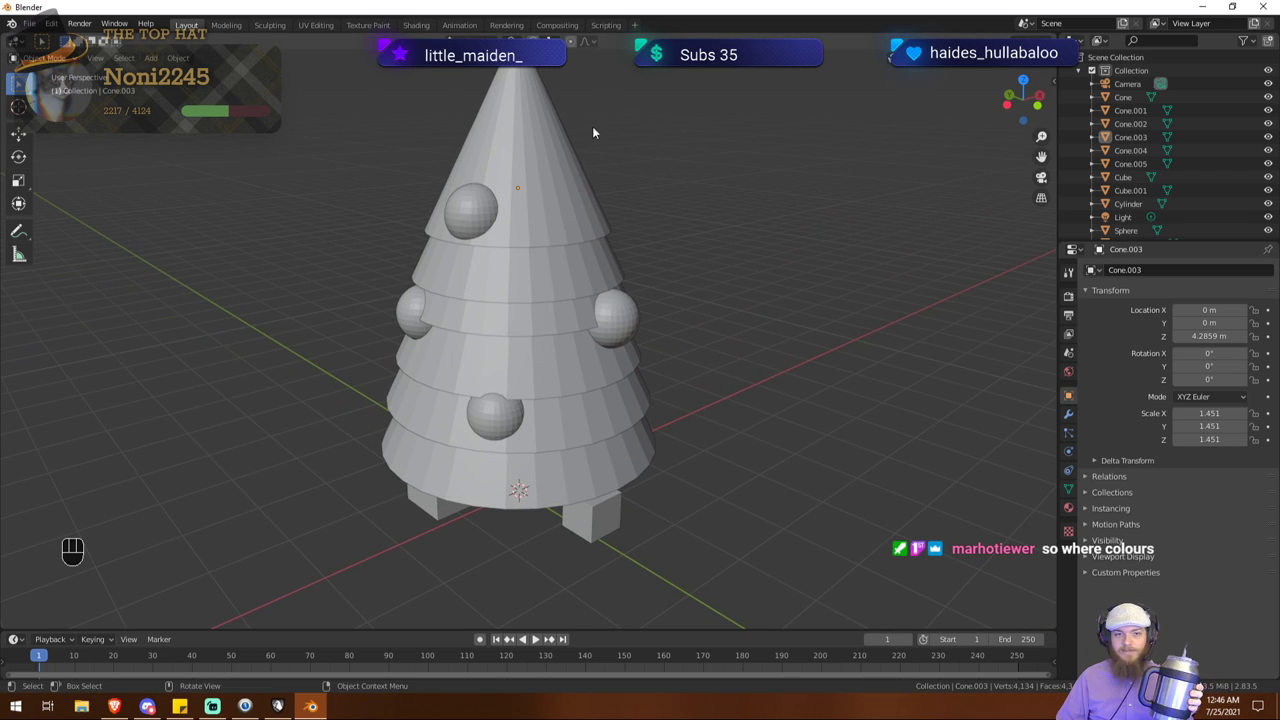
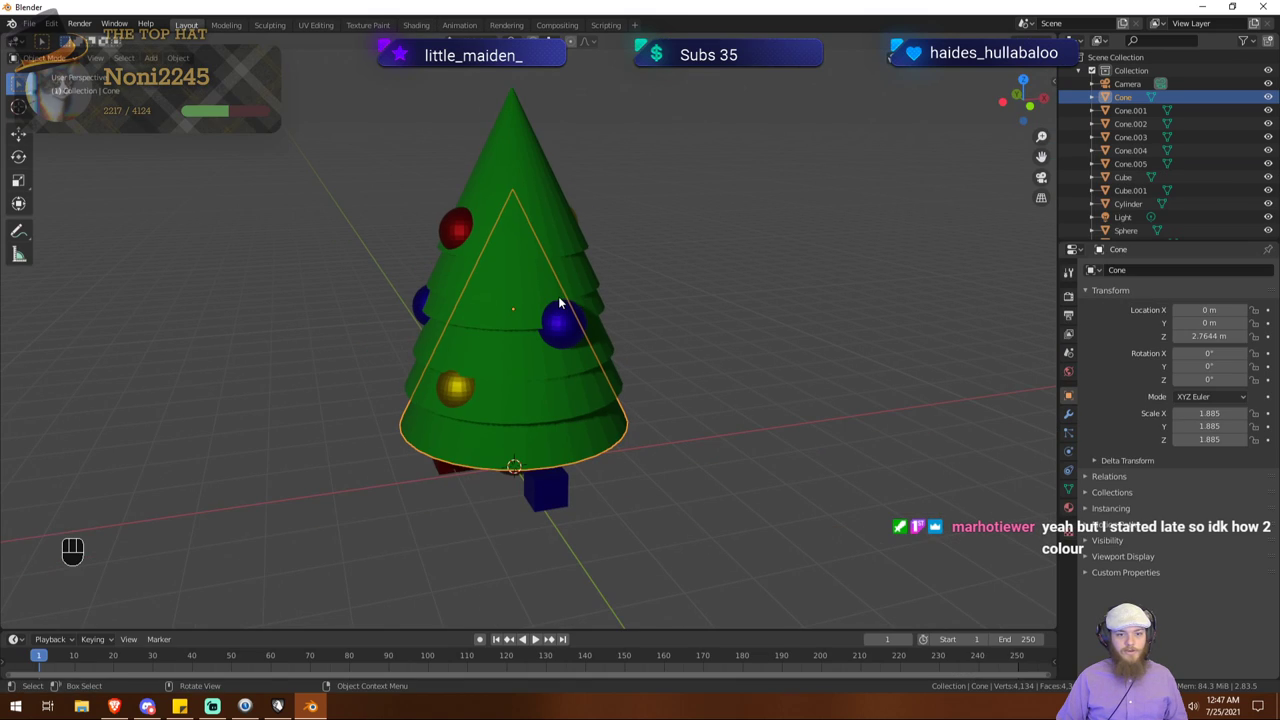
Step: Add a new UV sphere at the origin after undoing a wrong first pick
left_click(656, 486)
key("shift+a")
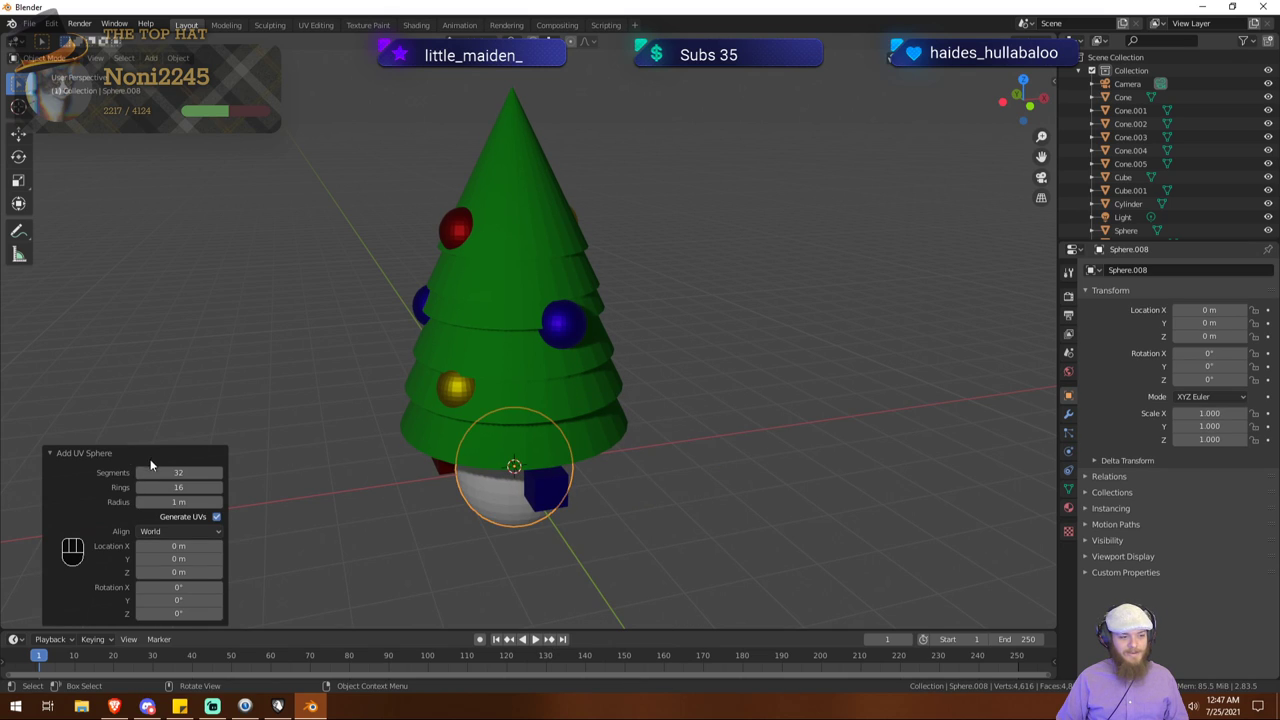
left_click(88, 461)
left_click(87, 632)
left_click(517, 518)
key("ctrl+z")
key("shift+a")
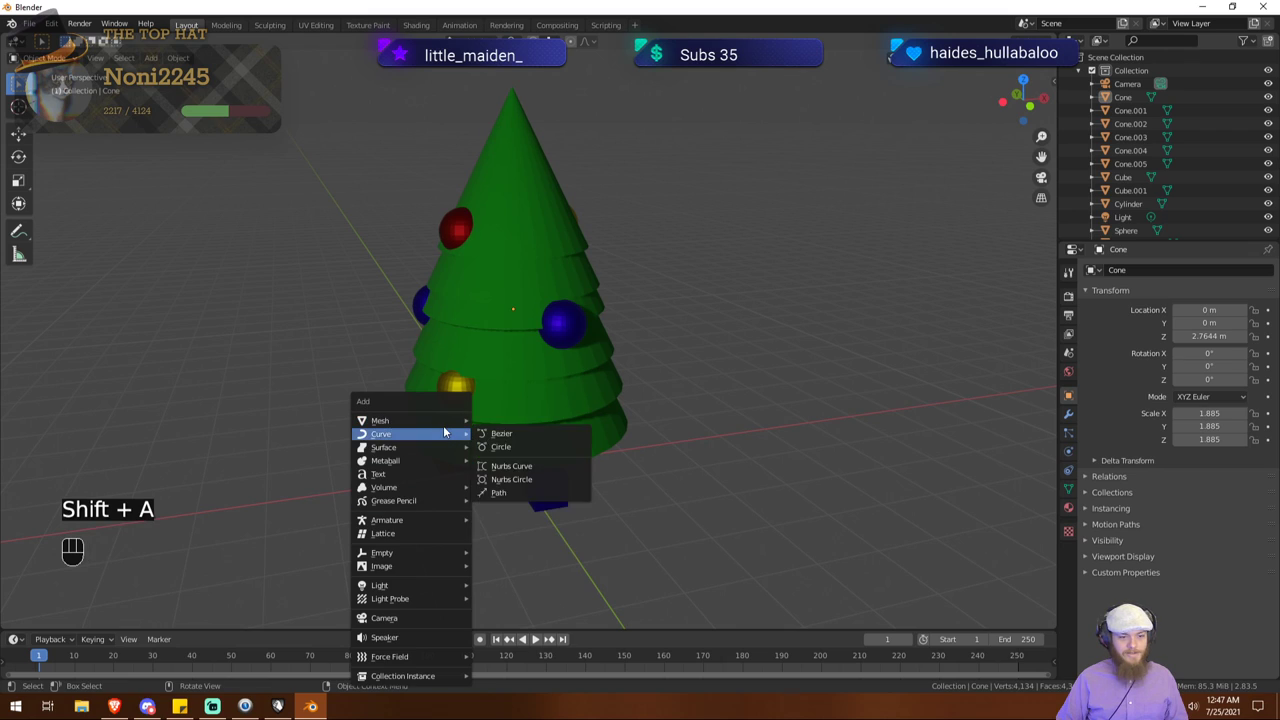
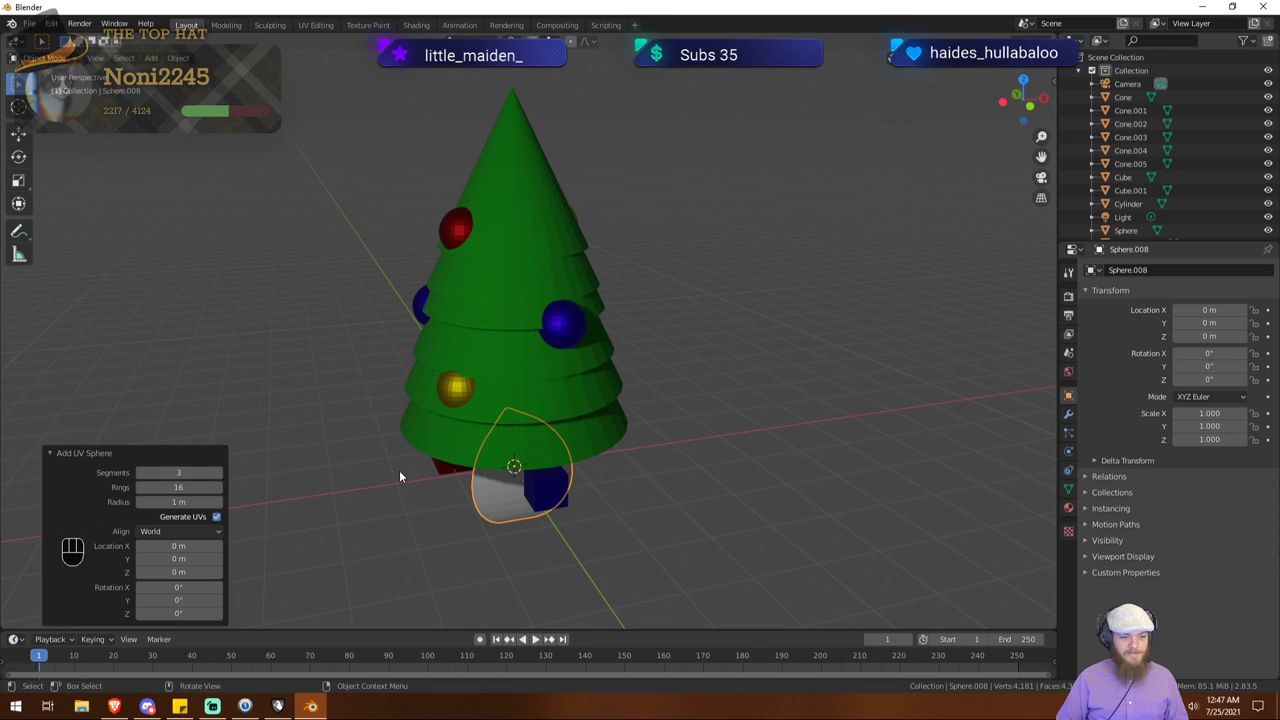
left_click(226, 478)
Step: Raise the new sphere straight up toward the tip of the tree
left_click_drag(415, 464, 418, 448)
key("g")
key("z")
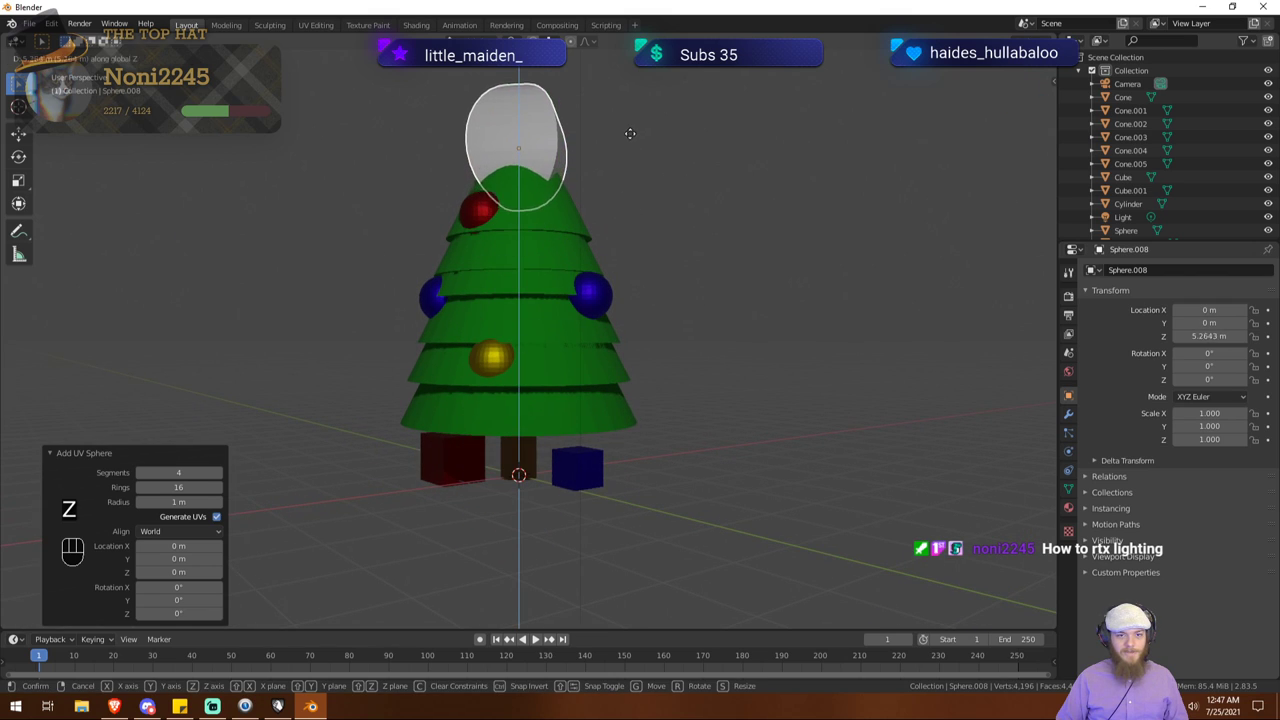
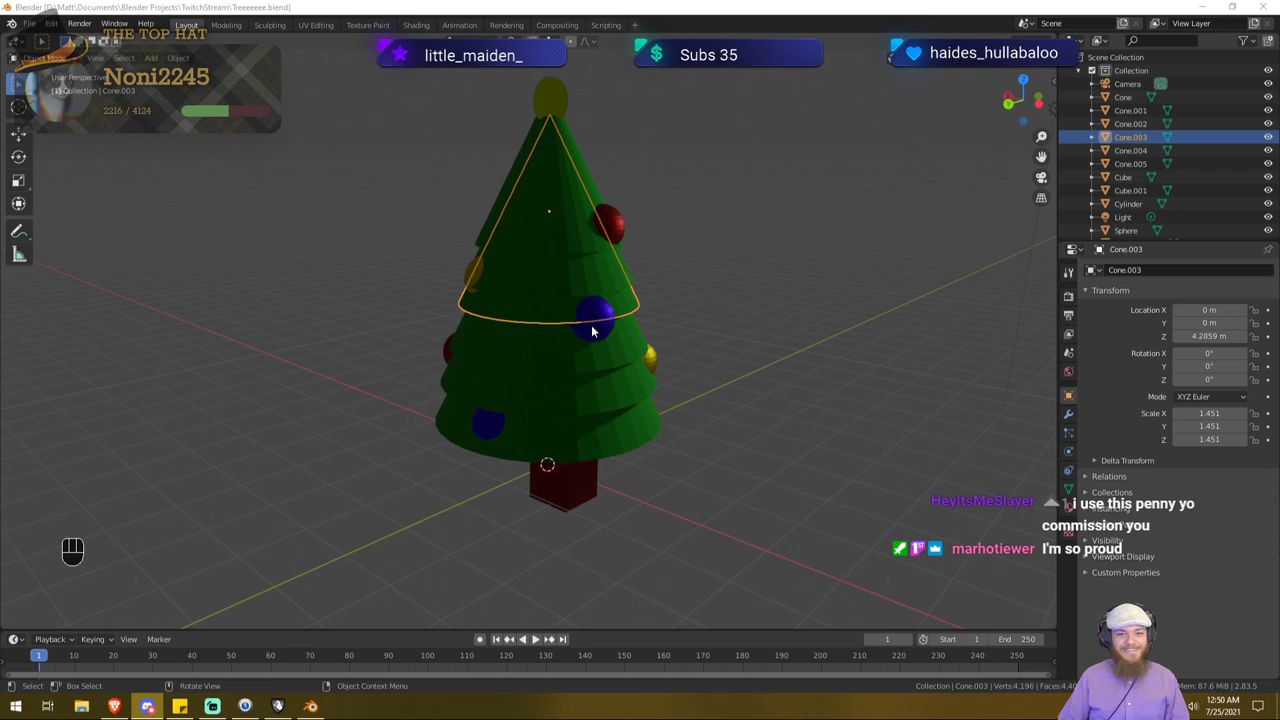
Step: Bring up the file operations list to open another .blend scene
middle_click(538, 636)
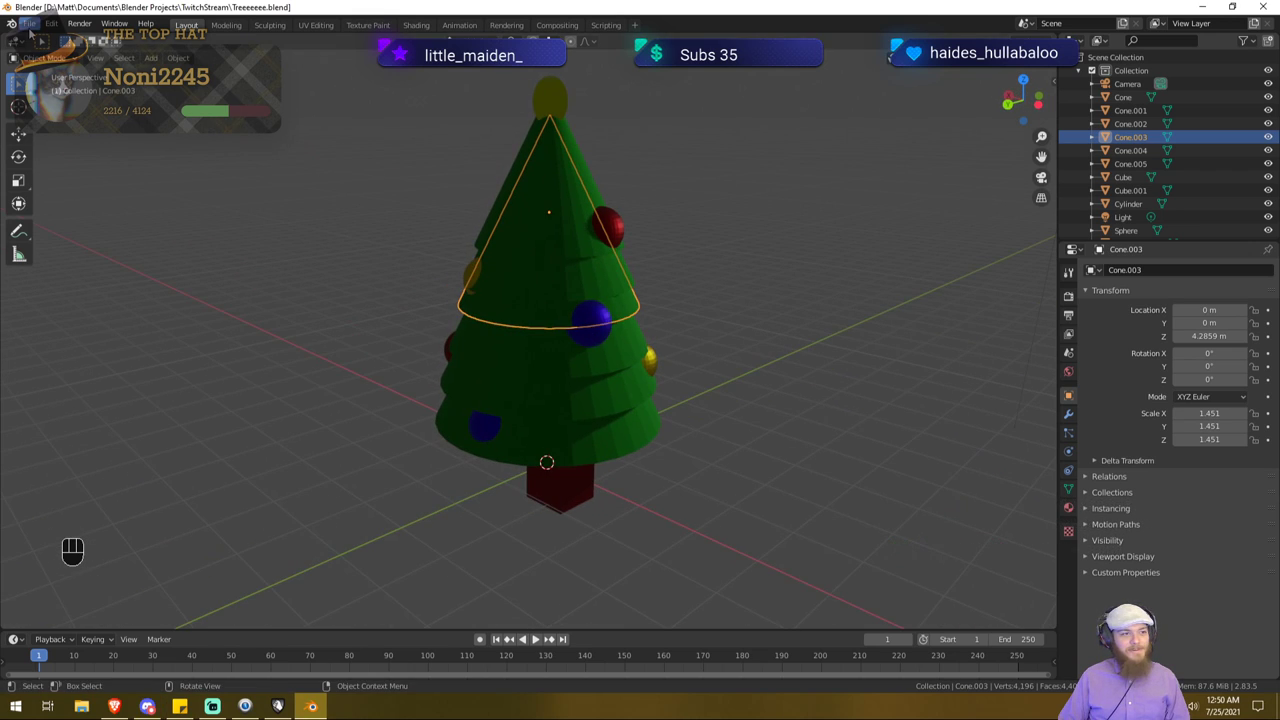
left_click(538, 636)
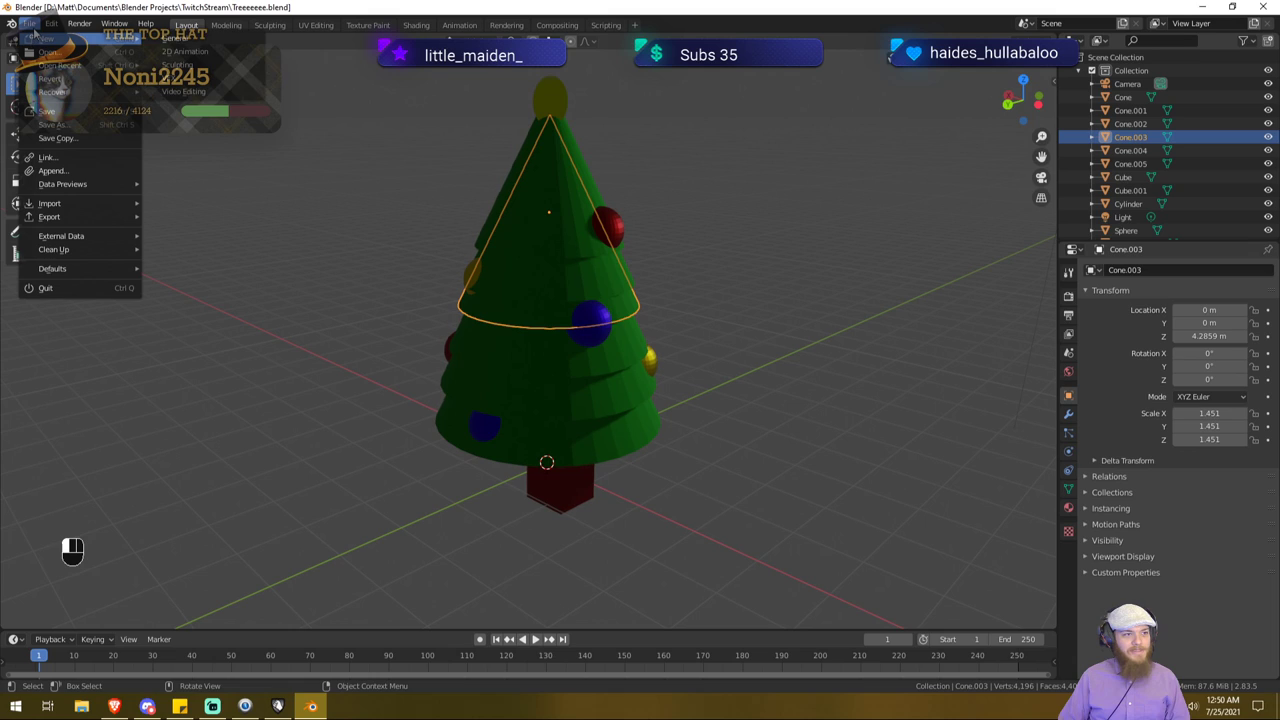
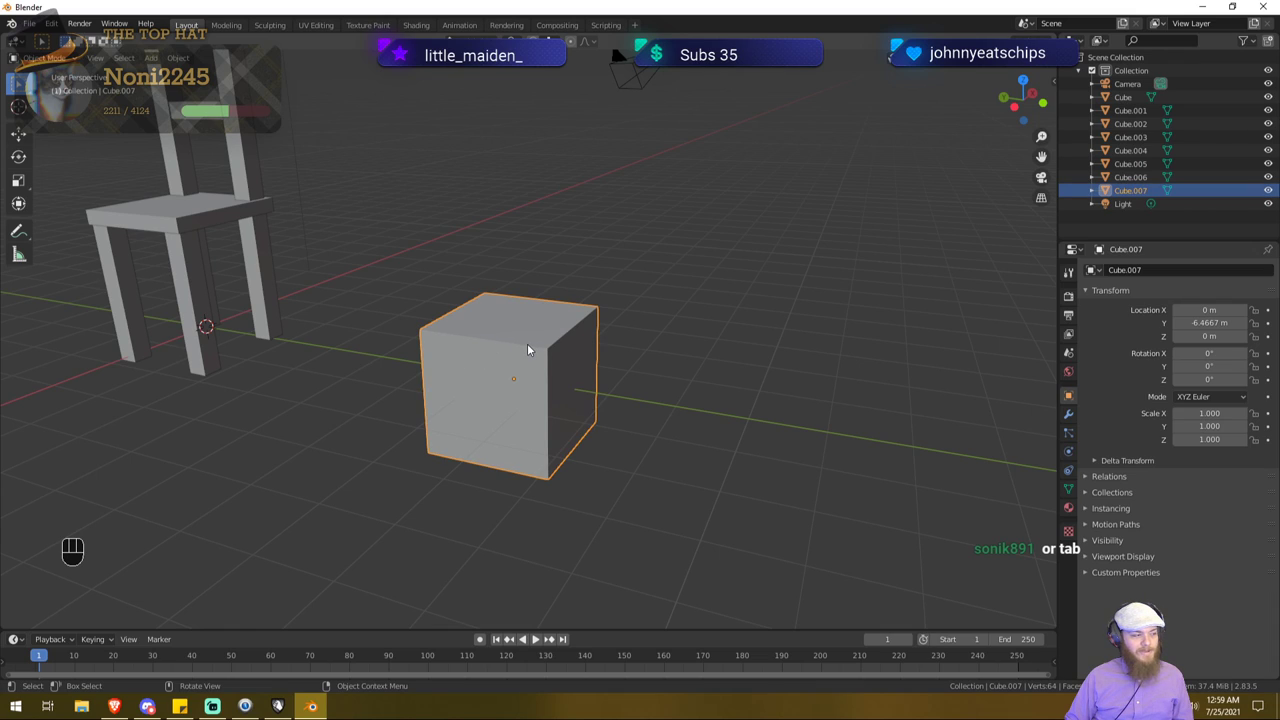
Step: Enter mesh editing on the new cube and slide a corner vertex along its edge
key("Tab")
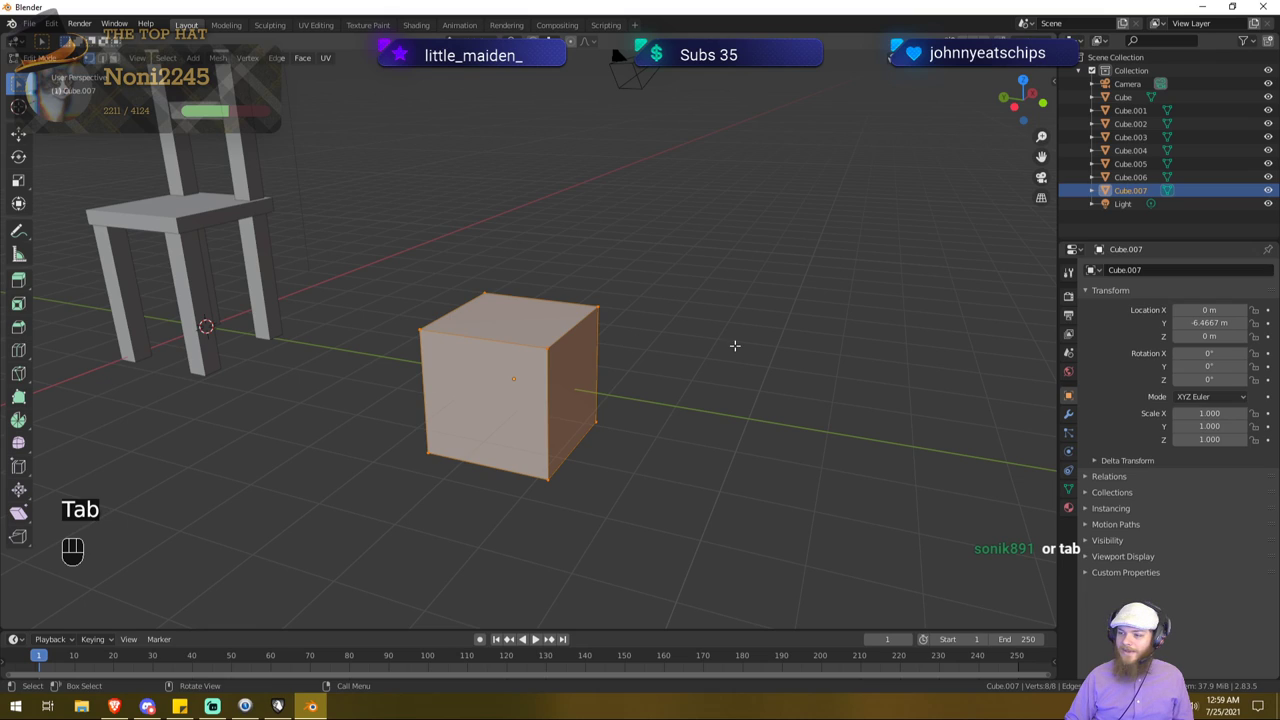
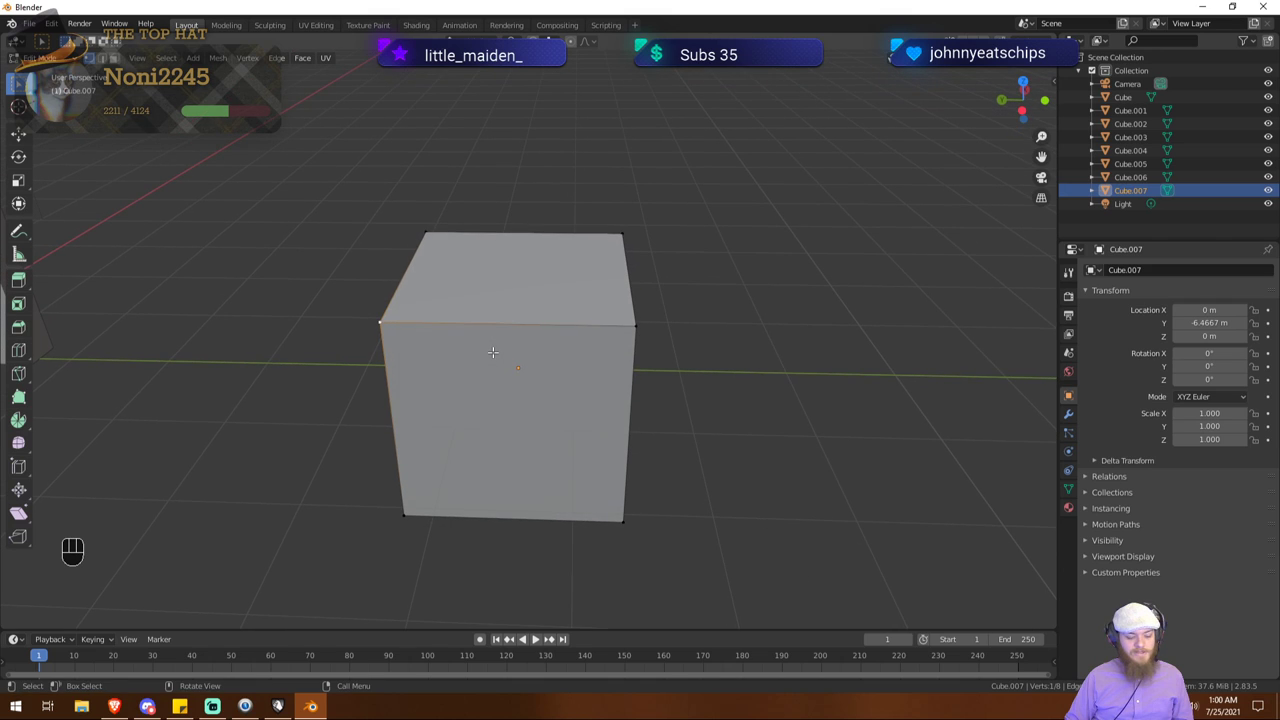
key("g")
key("x")
key("z")
key("g")
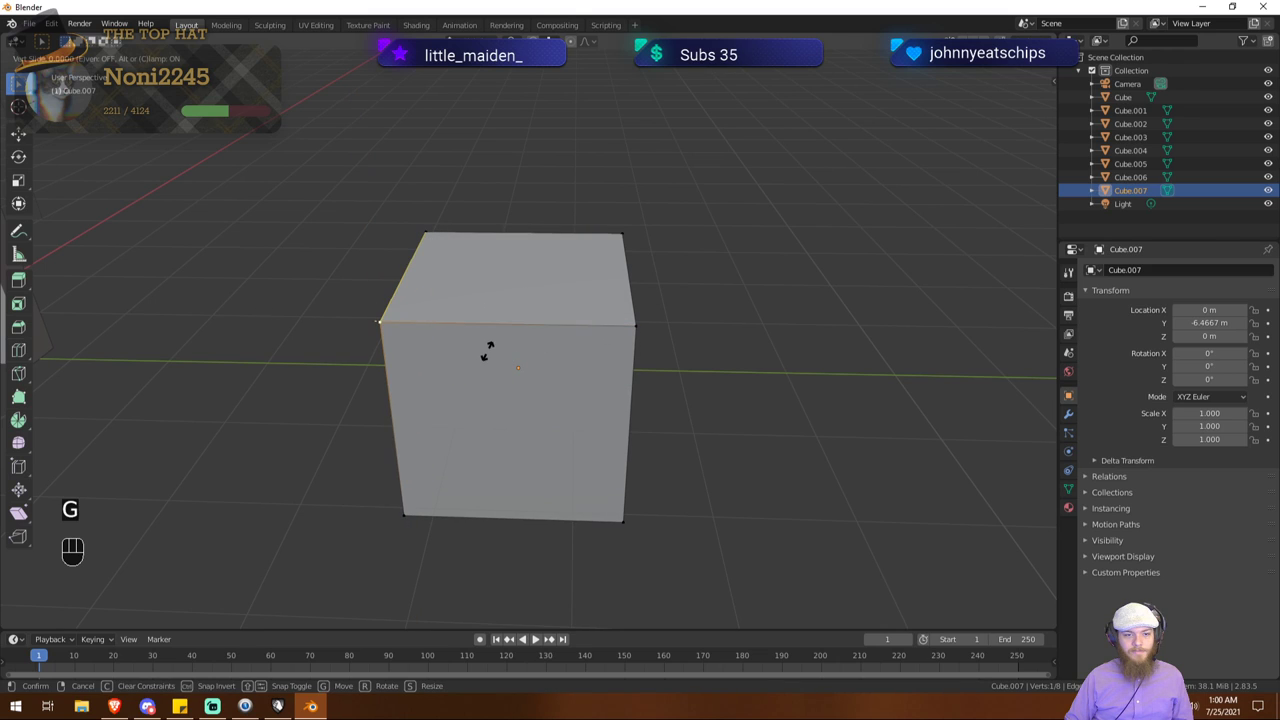
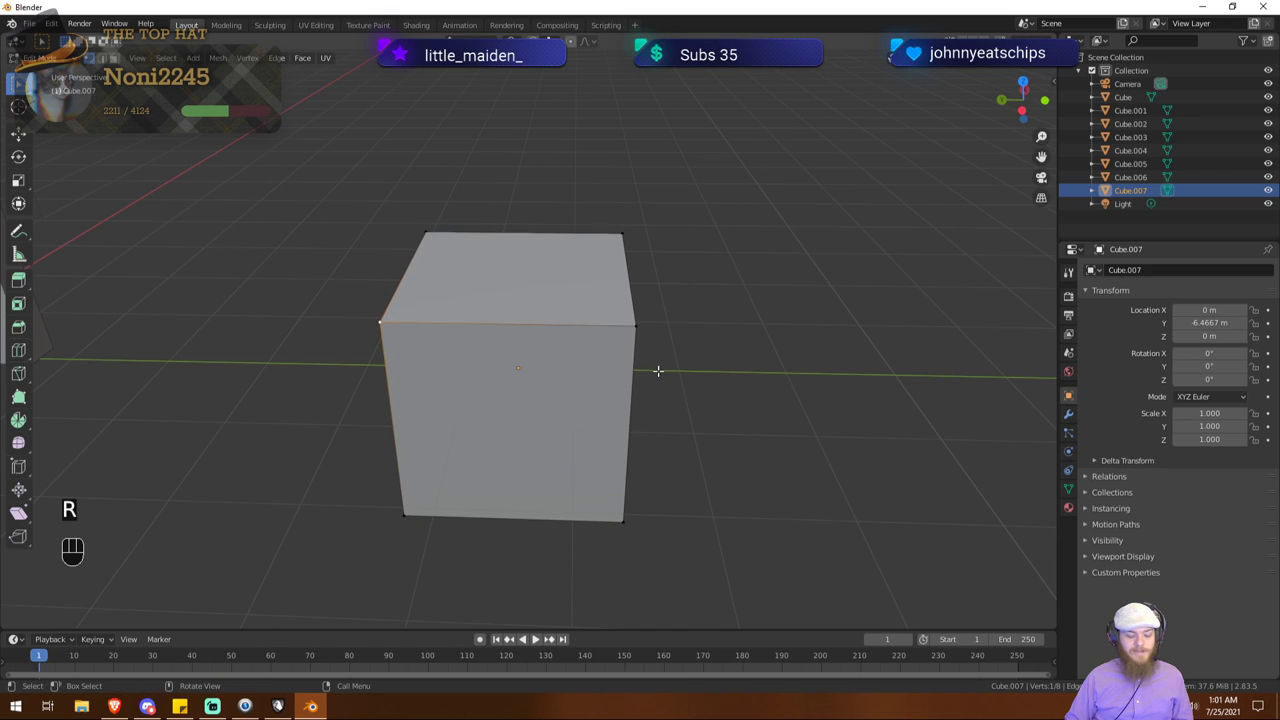
Step: Try resizing a part, tilting the top edge and stretching a face far outward
key("s")
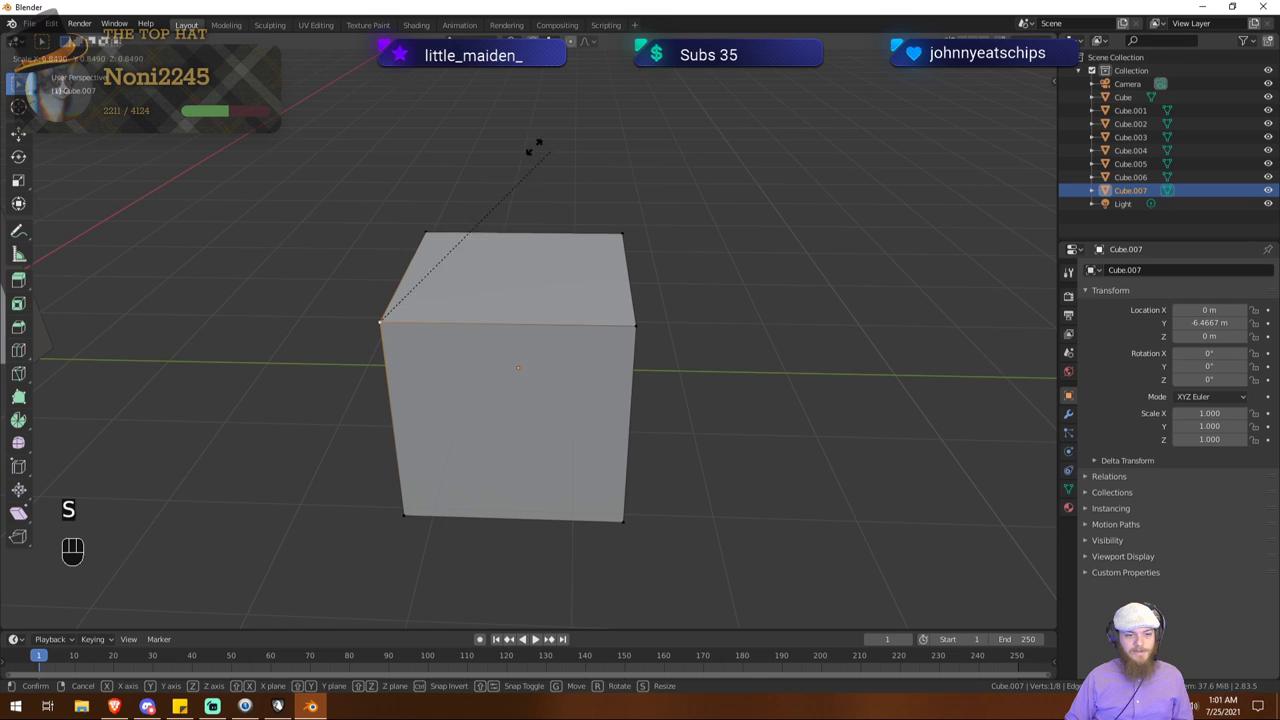
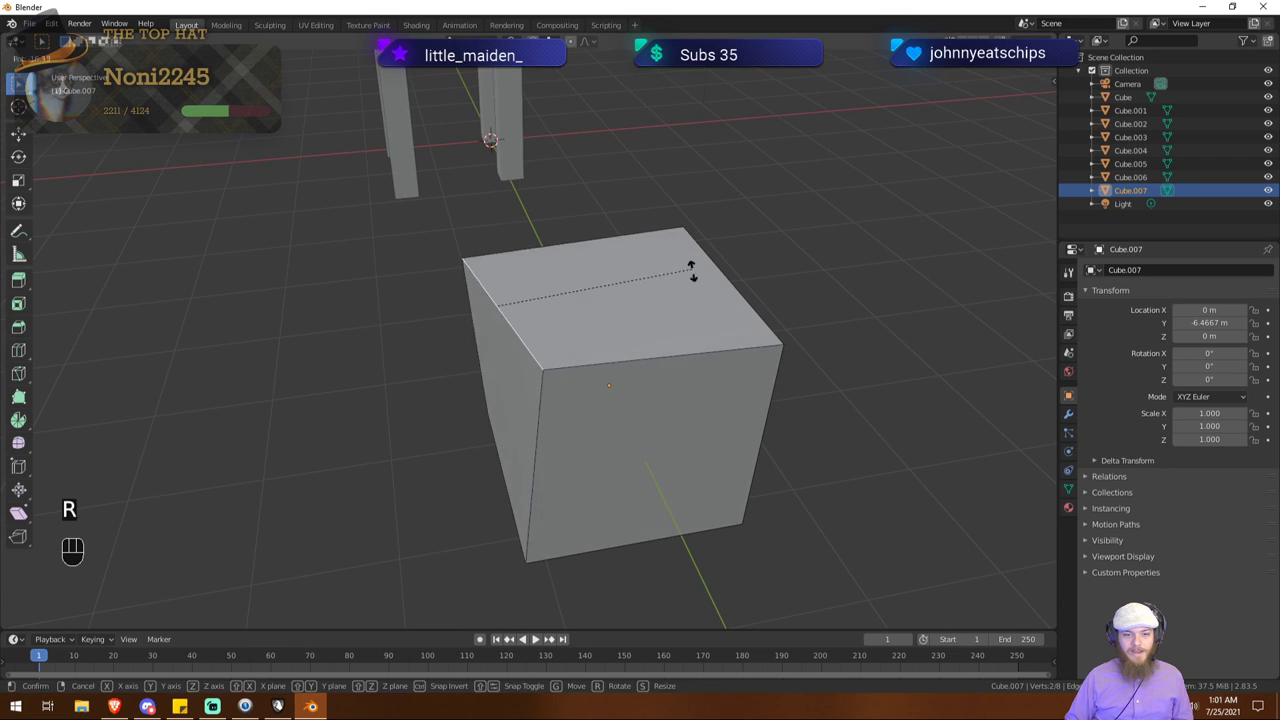
key("x")
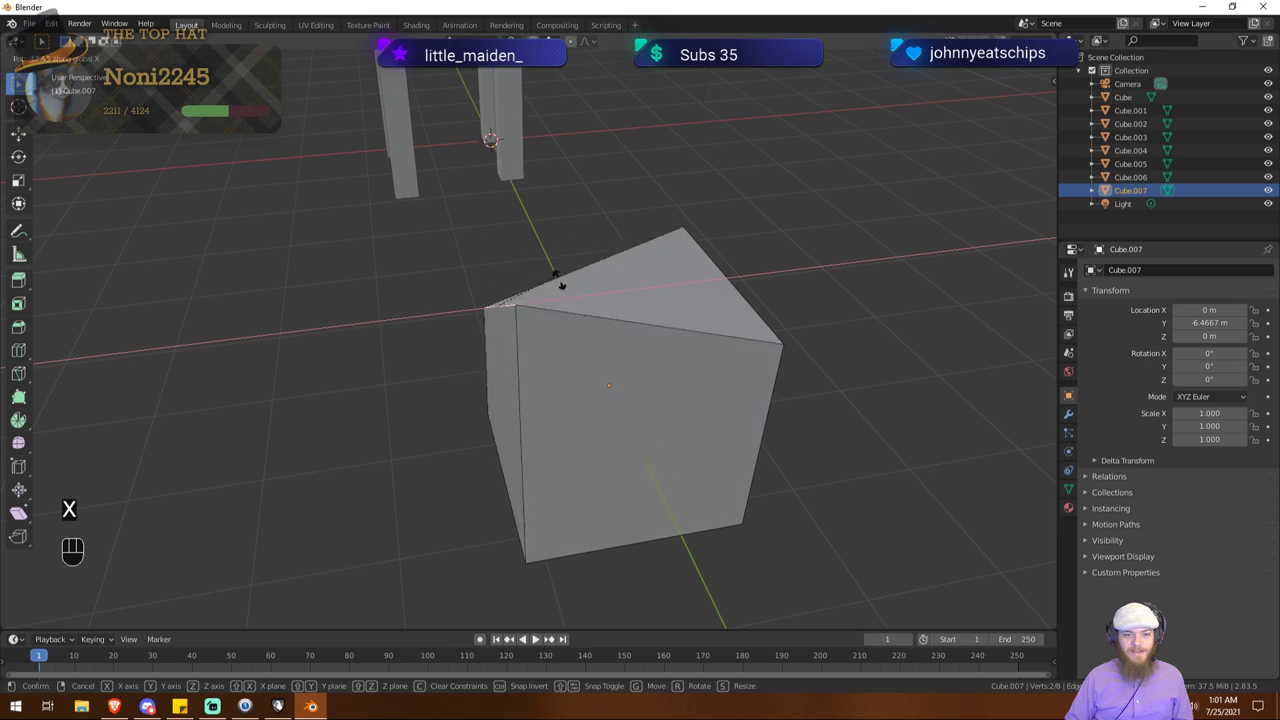
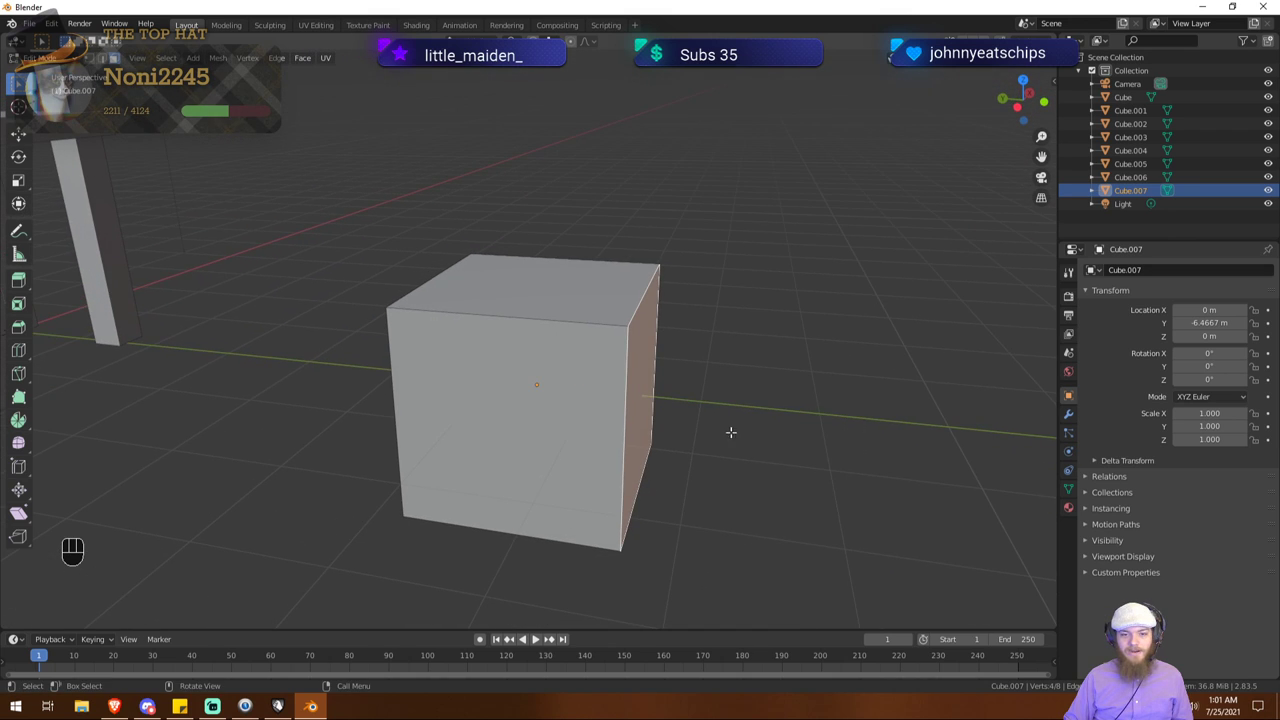
key("g")
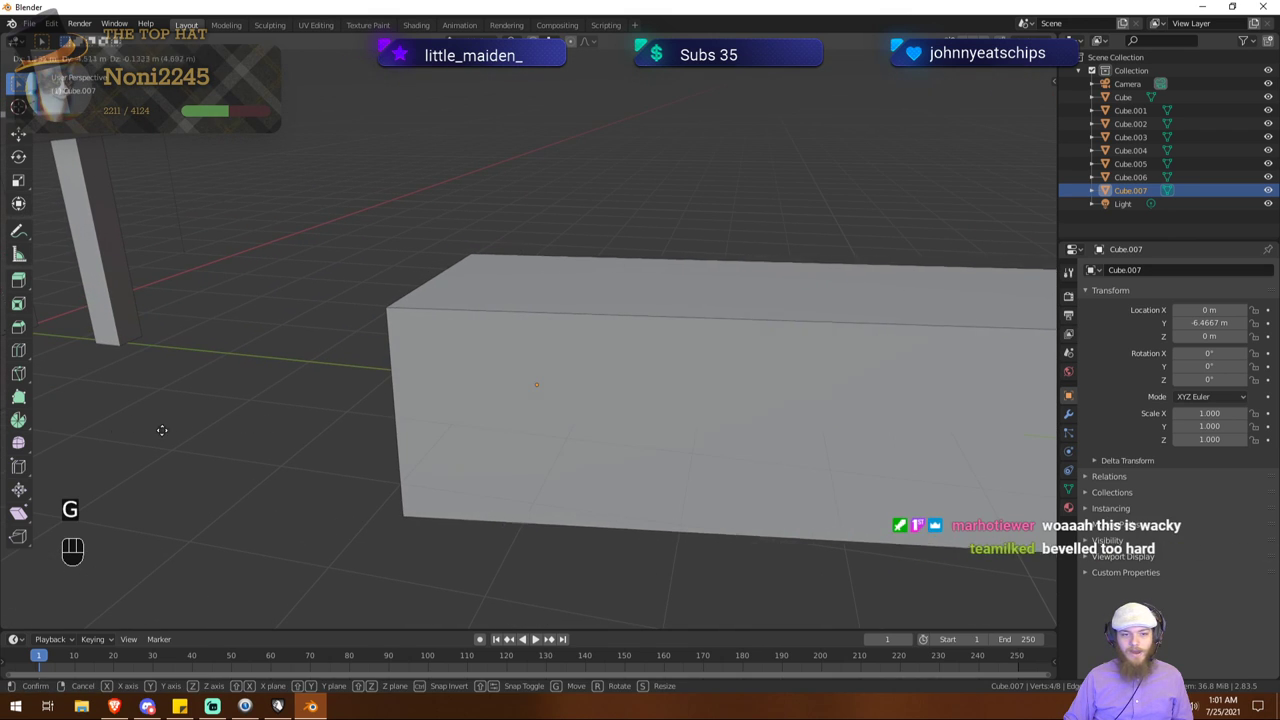
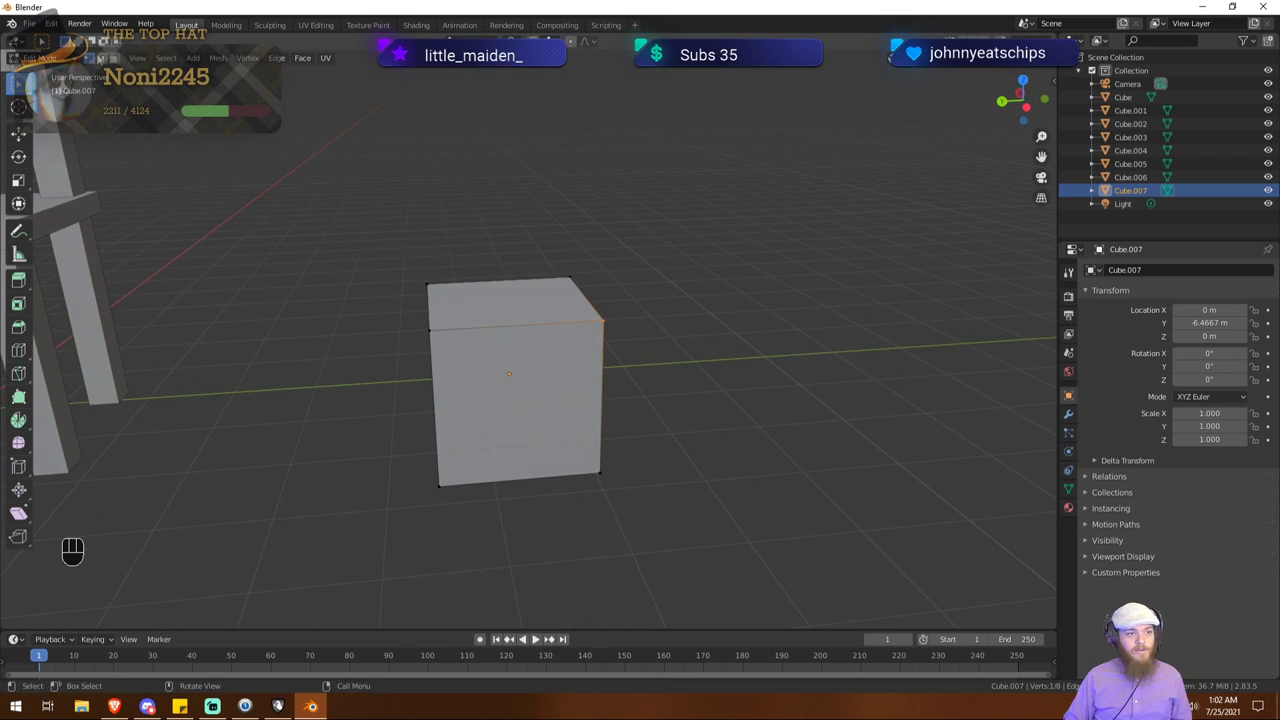
key("1")
key("2")
key("3")
key("1")
key("2")
key("3")
key("1")
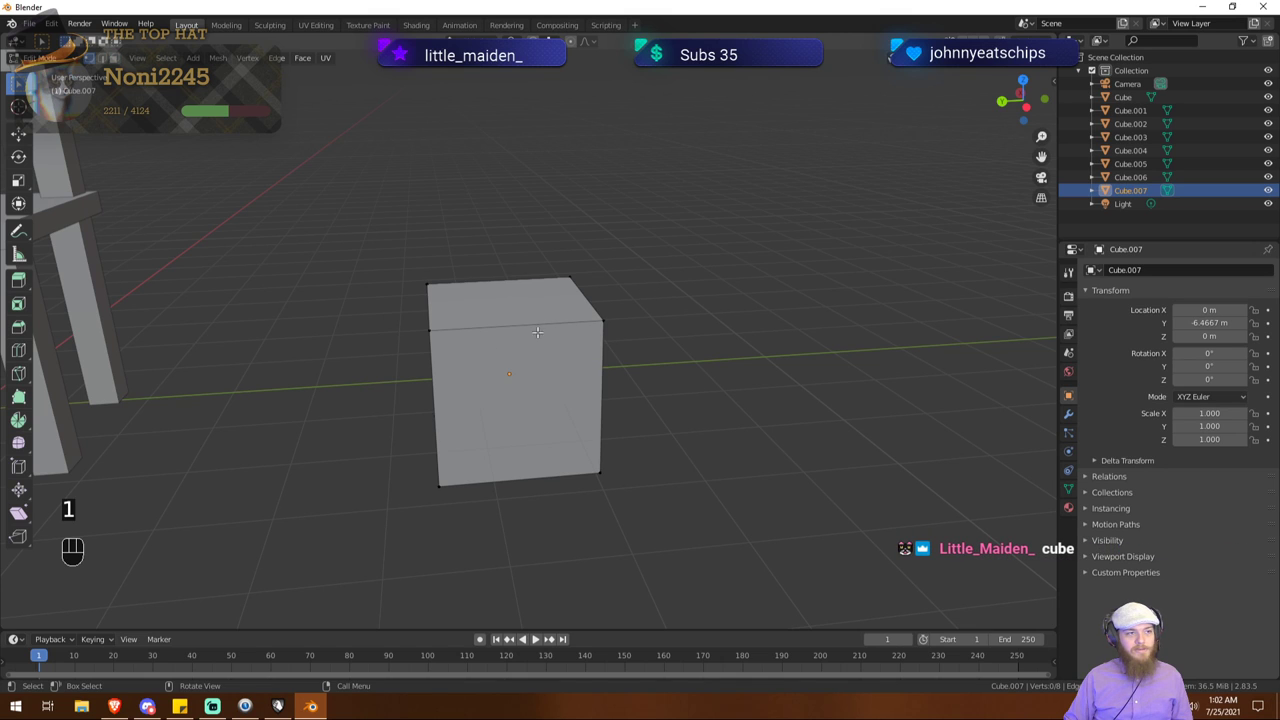
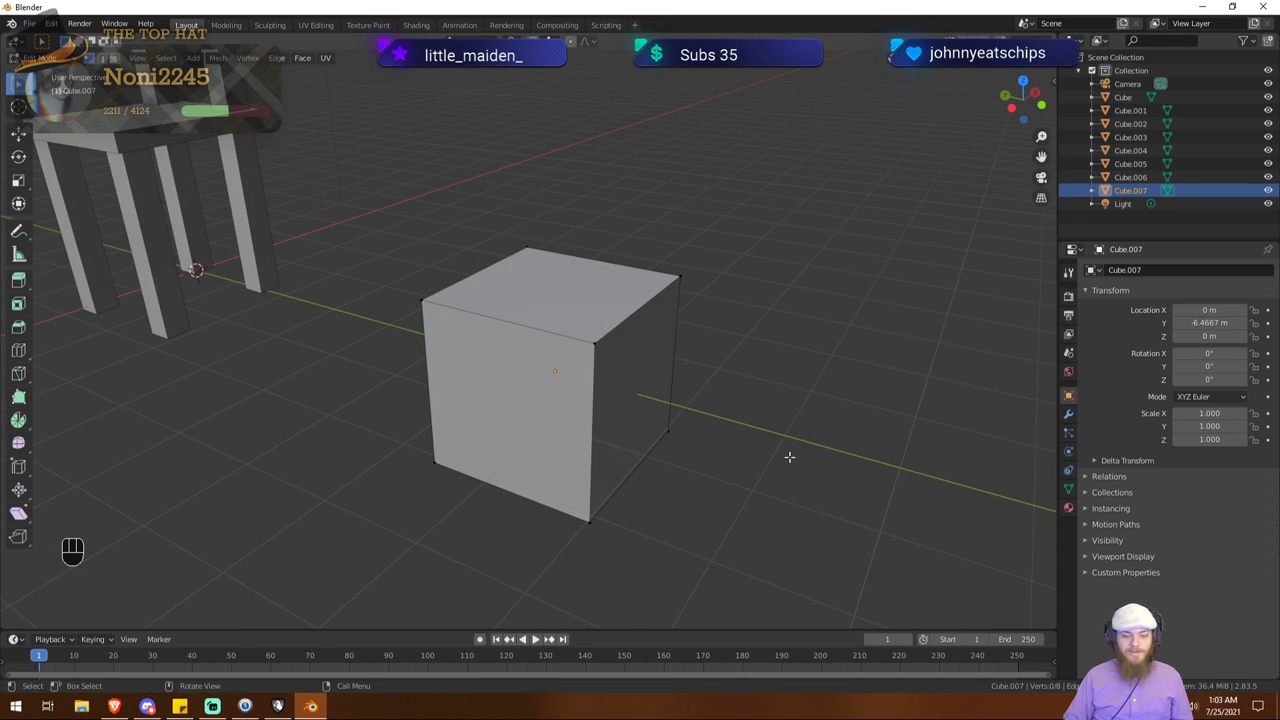
Step: Select the whole cube mesh and squash it vertically into a thin slab
key("a")
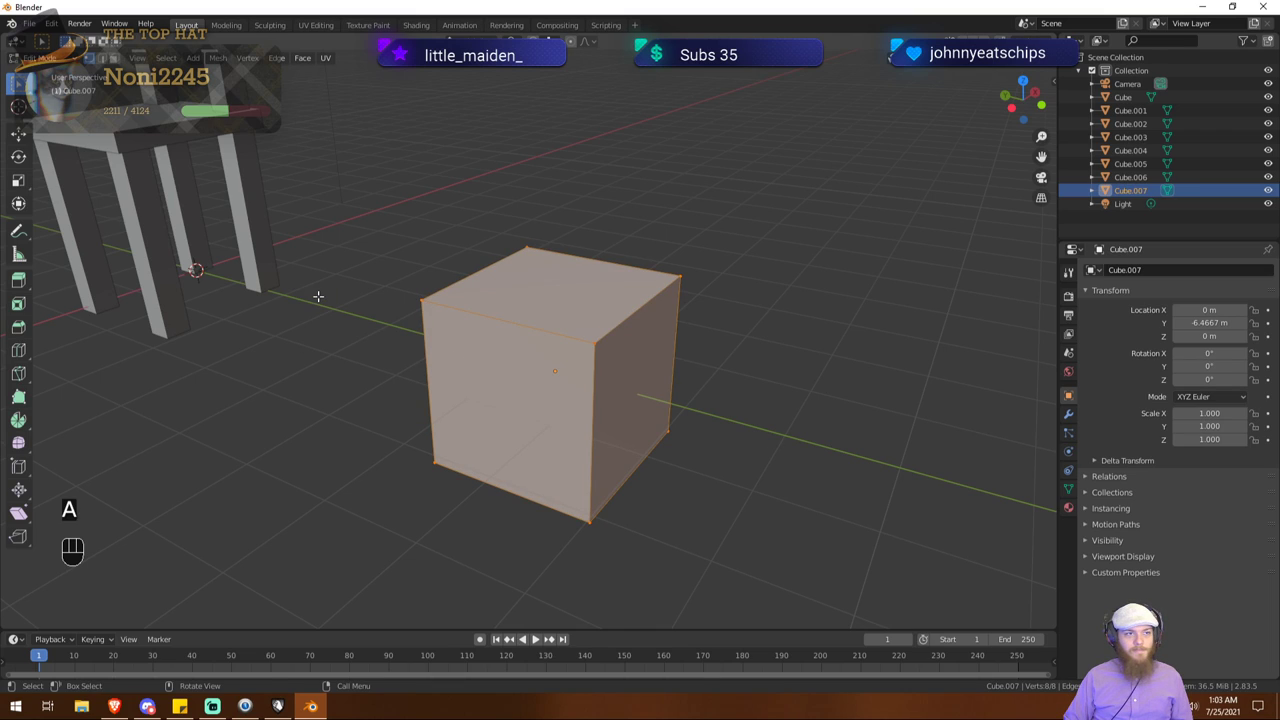
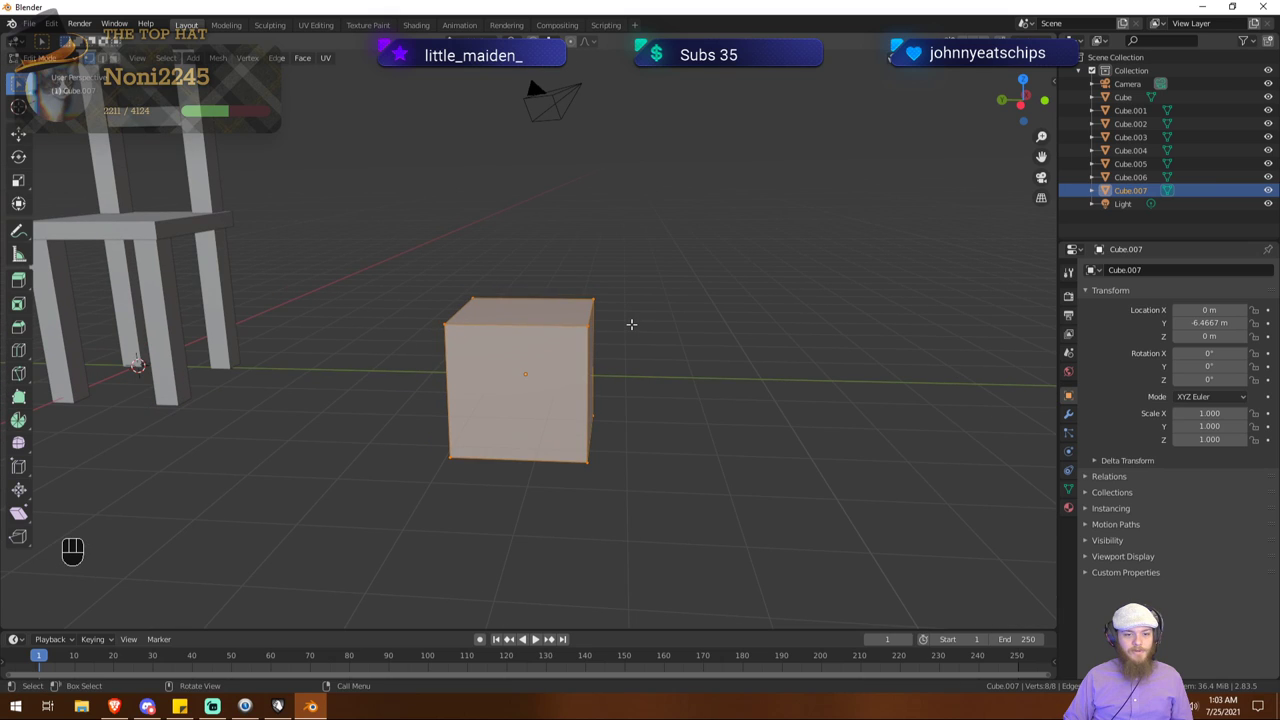
key("s")
key("z")
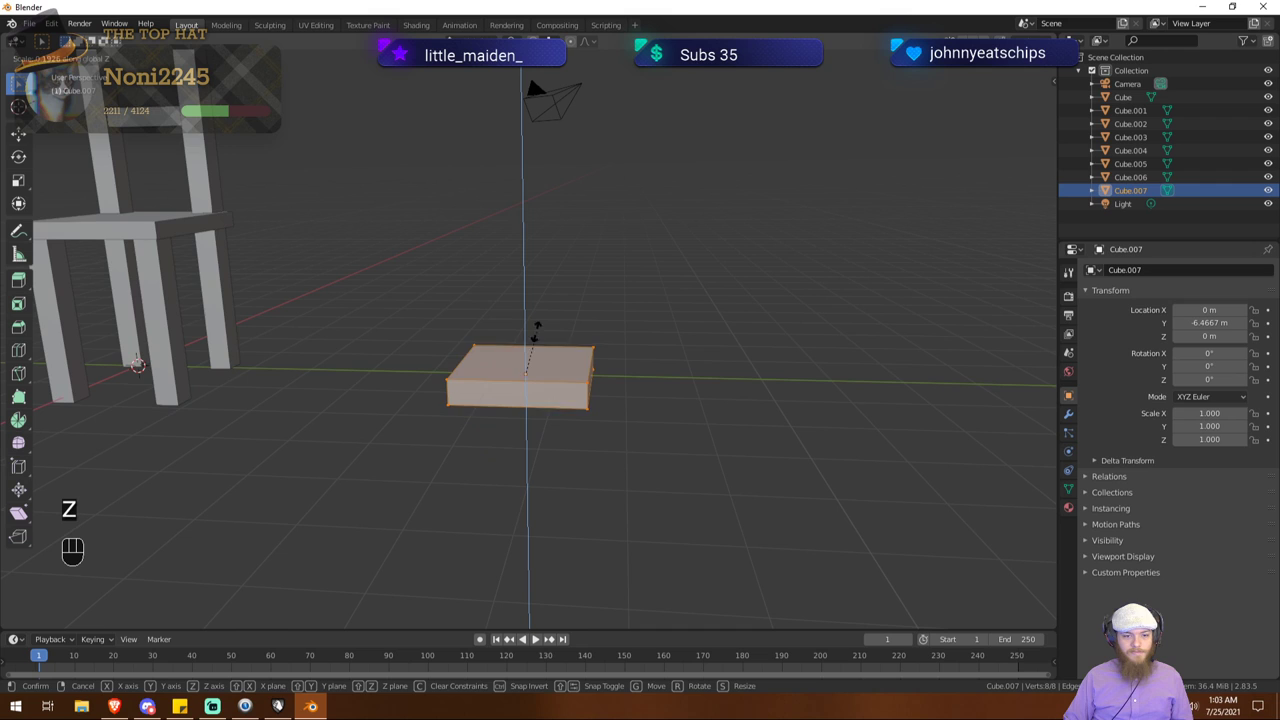
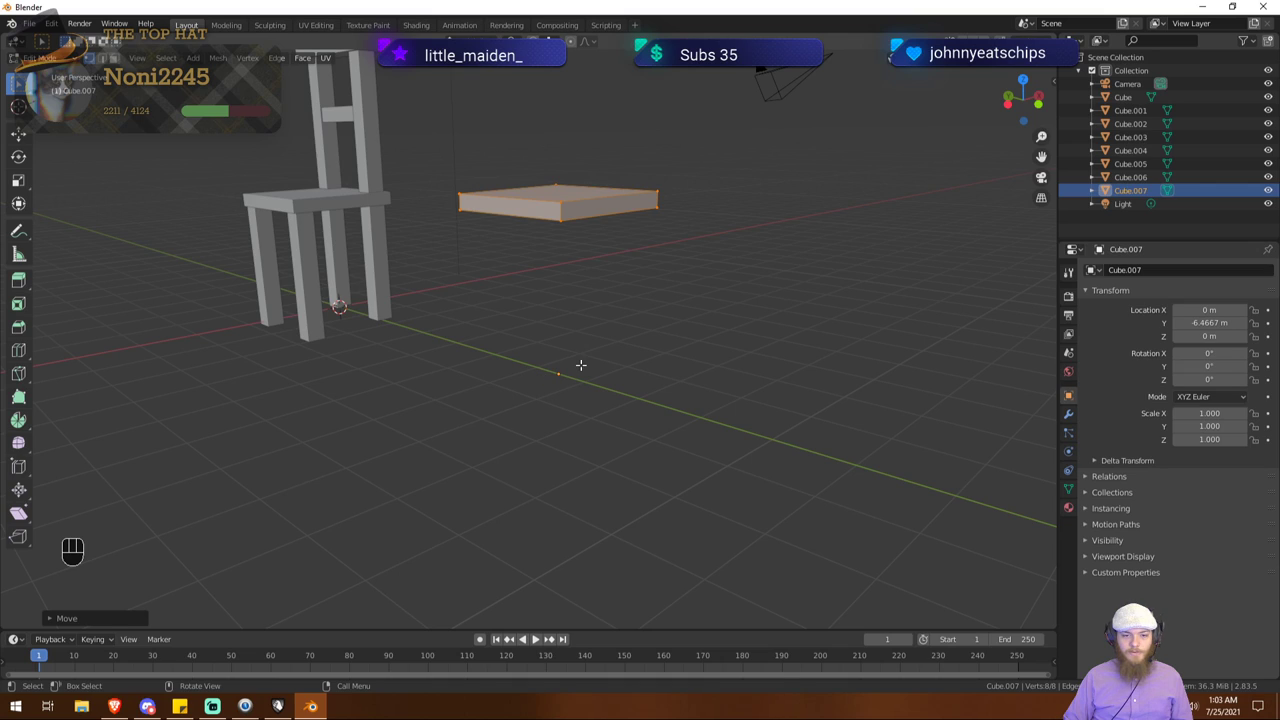
Step: Leave mesh editing and lift the flat slab straight up along Z toward 2.48 m
key("ctrl+z")
key("Tab")
key("g")
key("z")
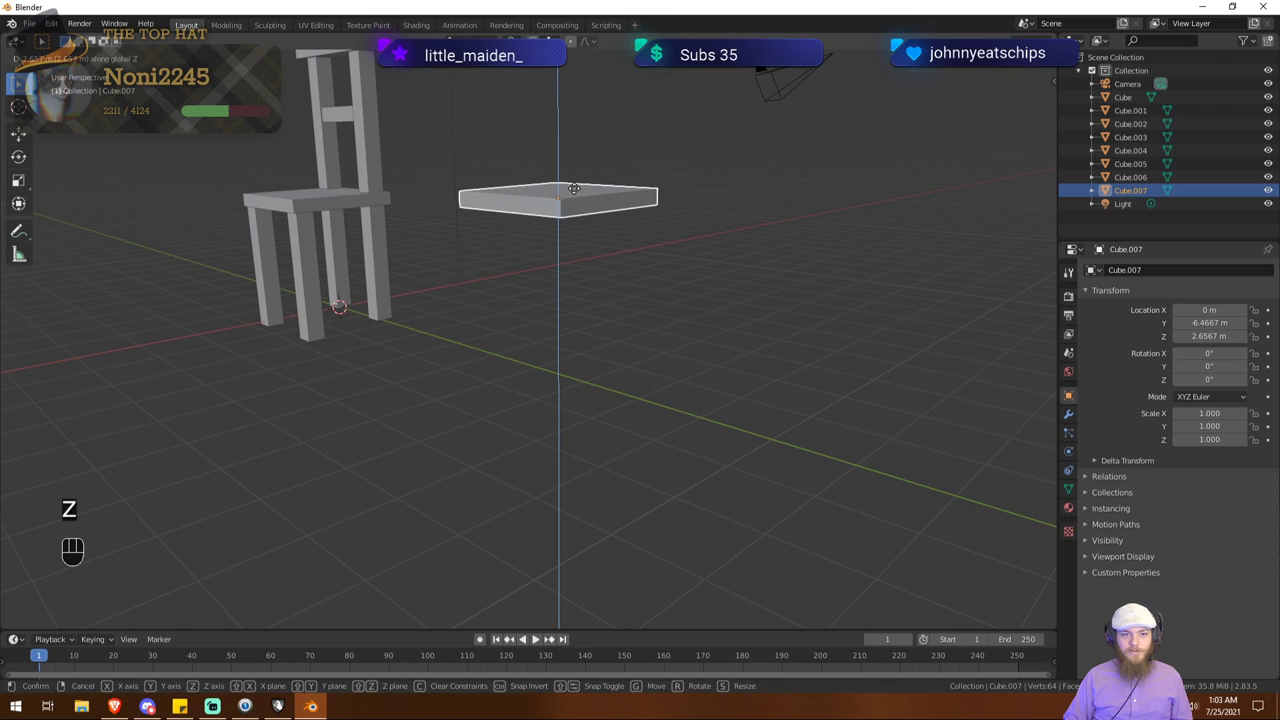
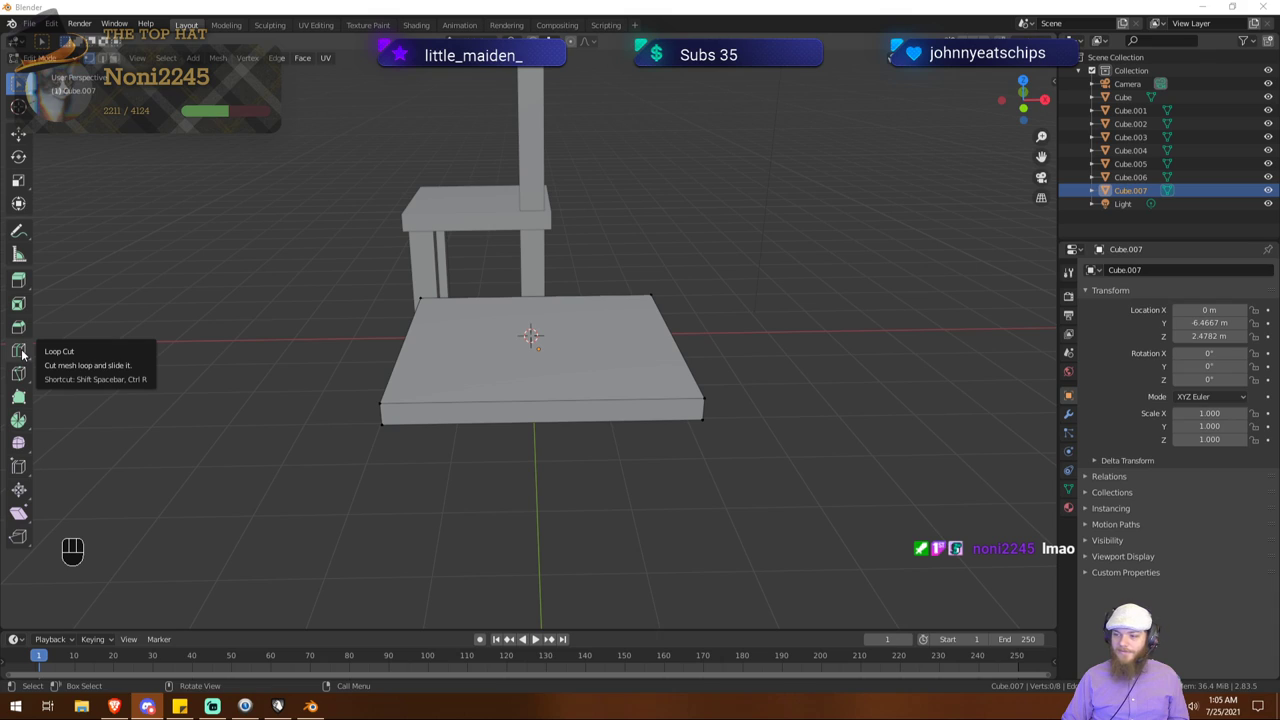
Step: Switch to the Loop Cut tool to cut edge loops near the slab's borders
left_click(27, 353)
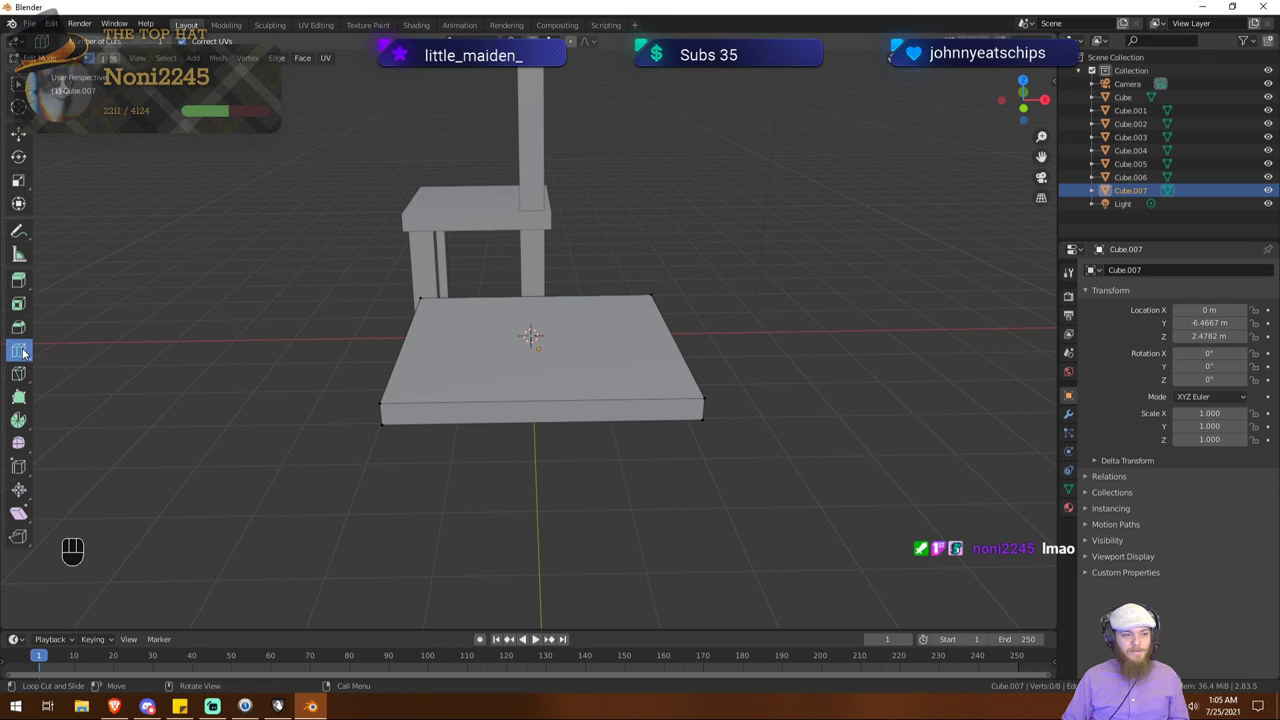
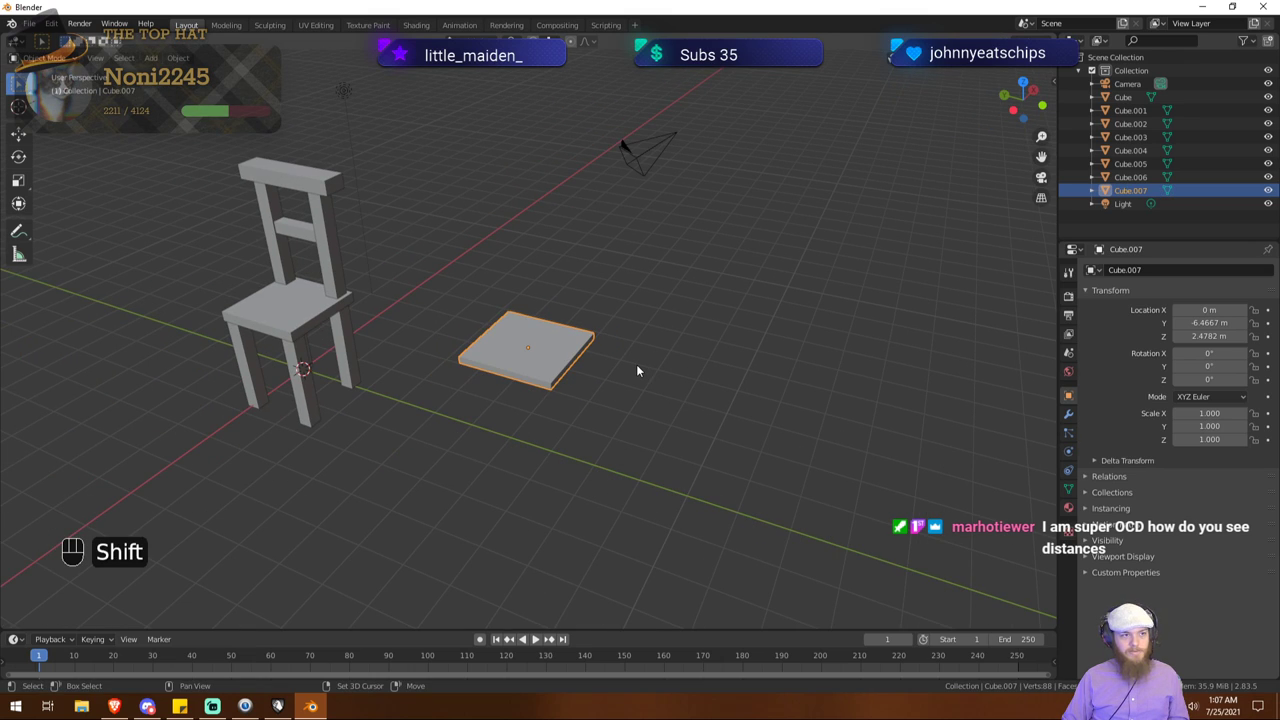
Step: Add a new cube, Cube.008, at the world origin for the second slab
key("shift+a")
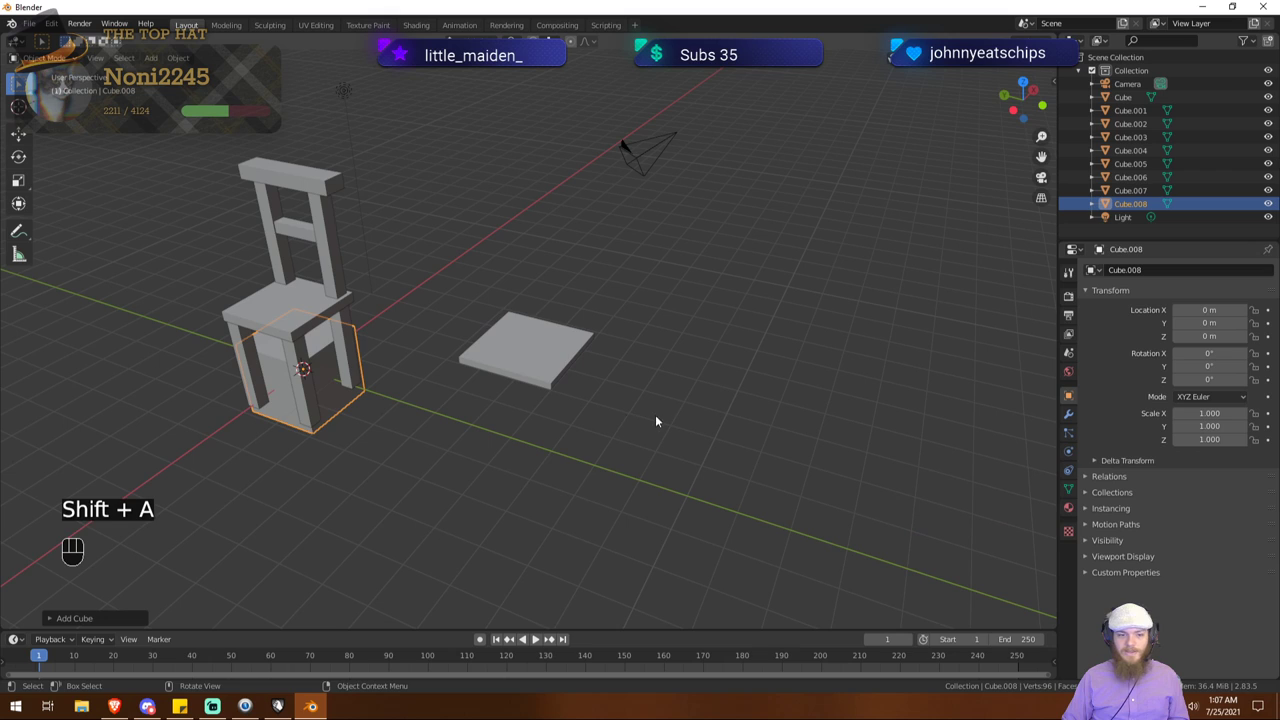
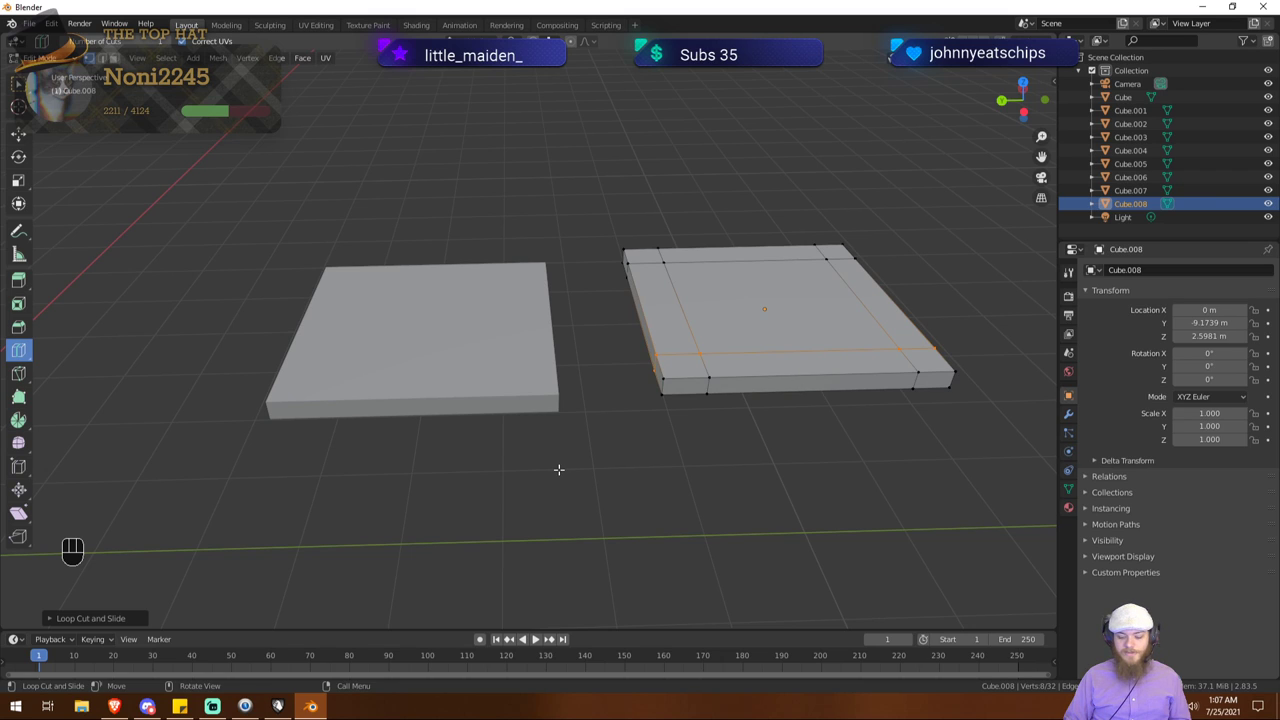
Step: Check the slabs' border edge loops from front, side and top numpad views
key("KP_1")
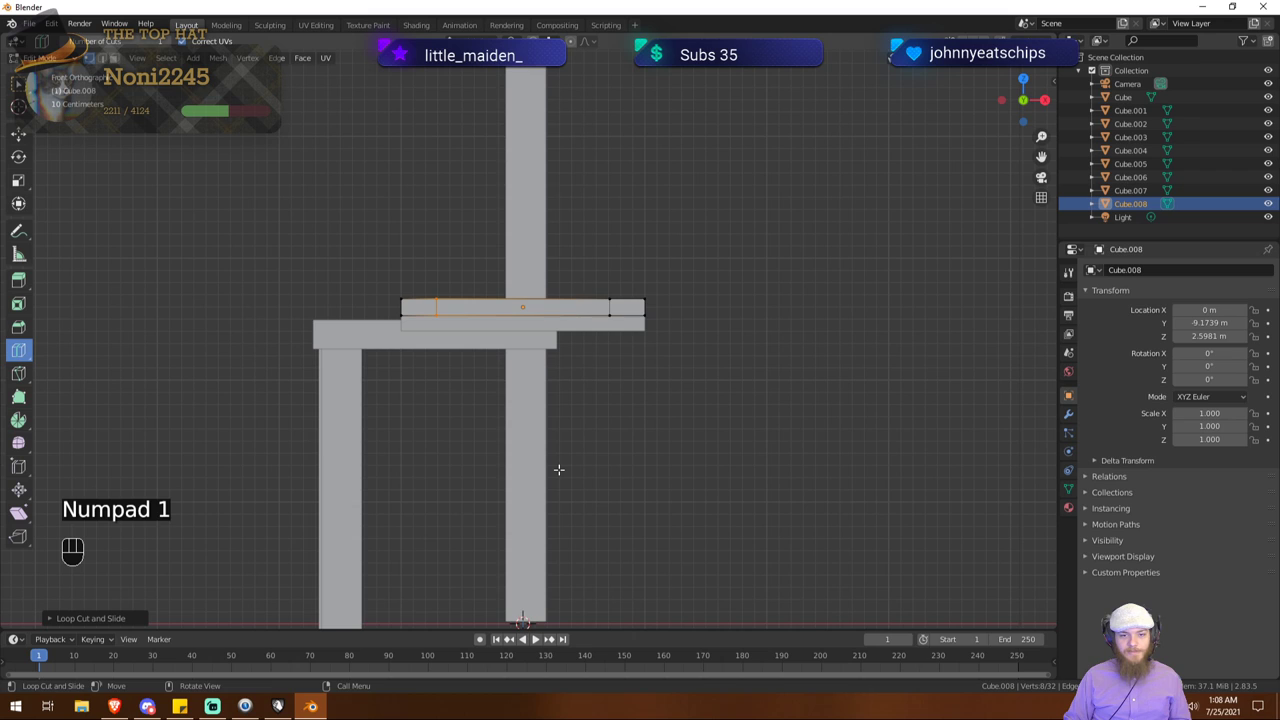
key("KP_3")
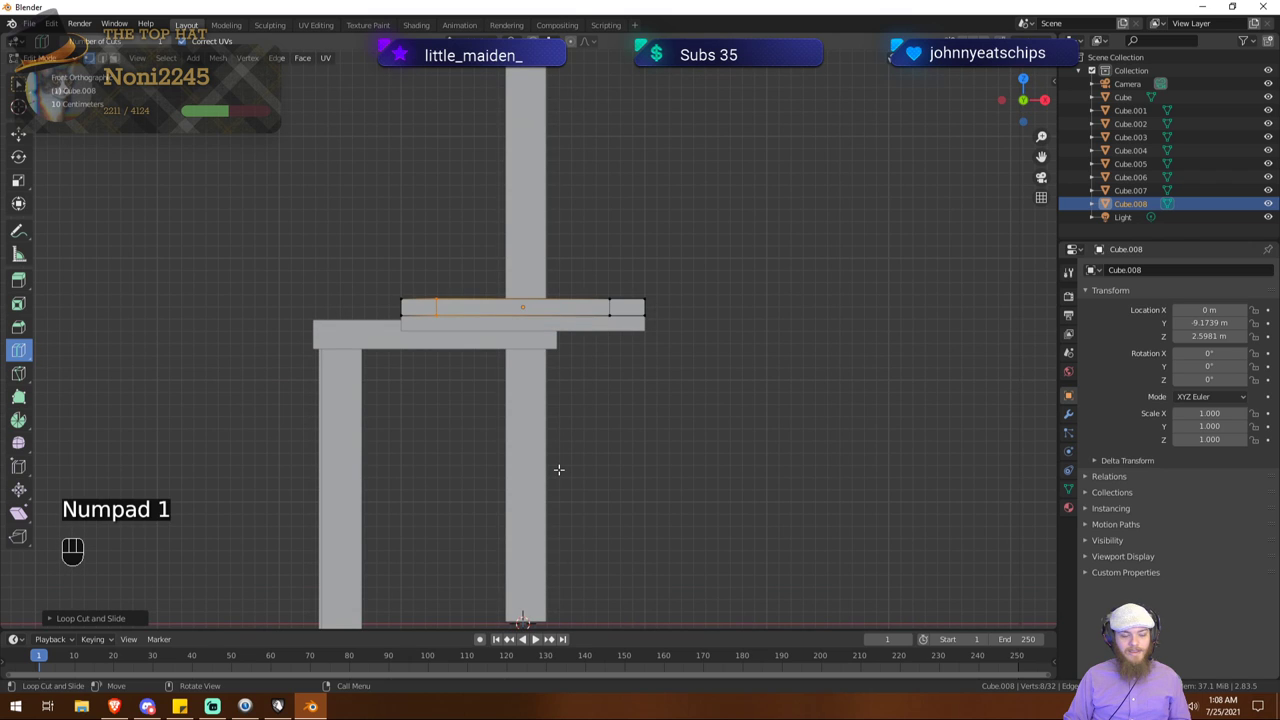
key("ctrl+KP_1")
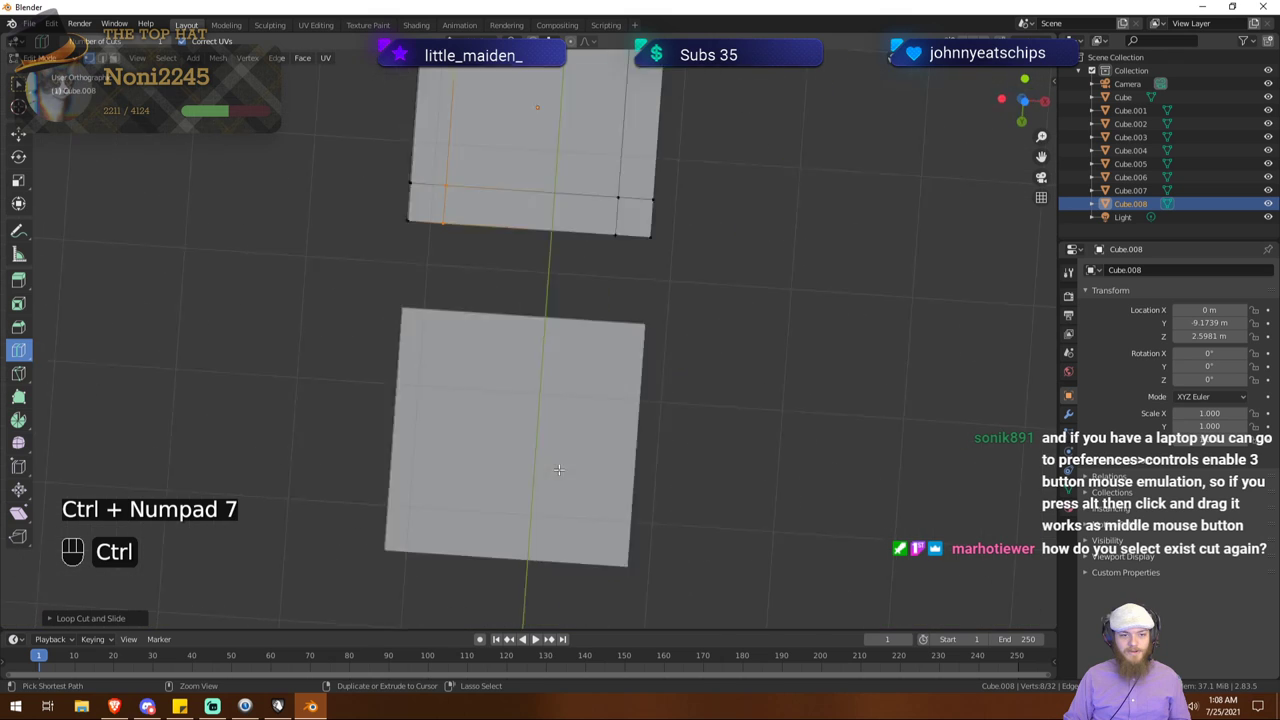
key("KP_7")
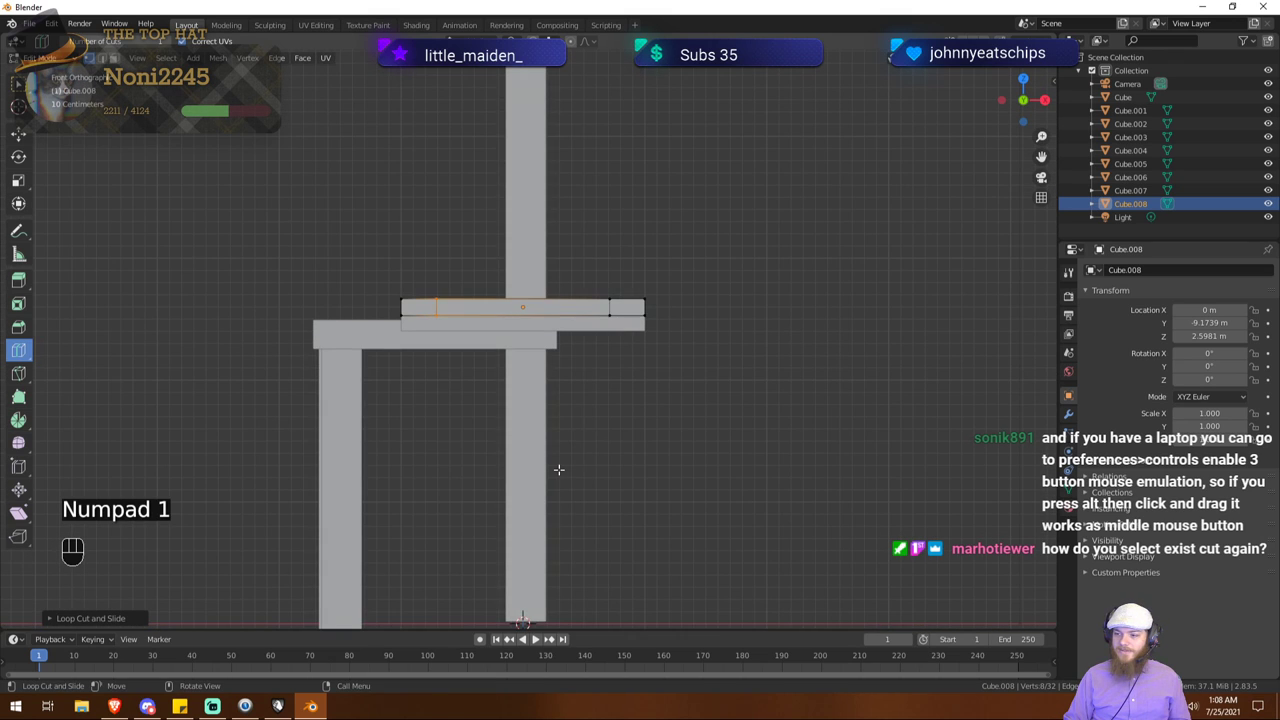
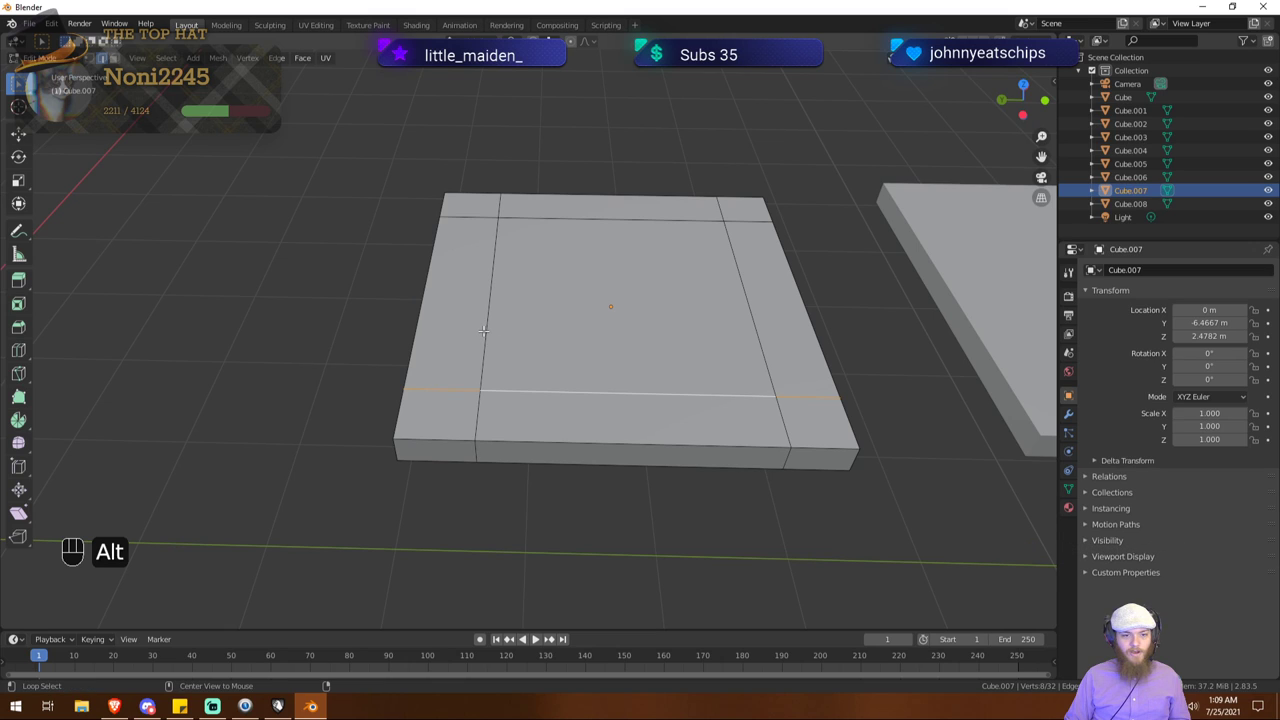
Step: Grab the selected edge loop and slide it along the Y axis across the slab
key("g")
key("x")
key("y")
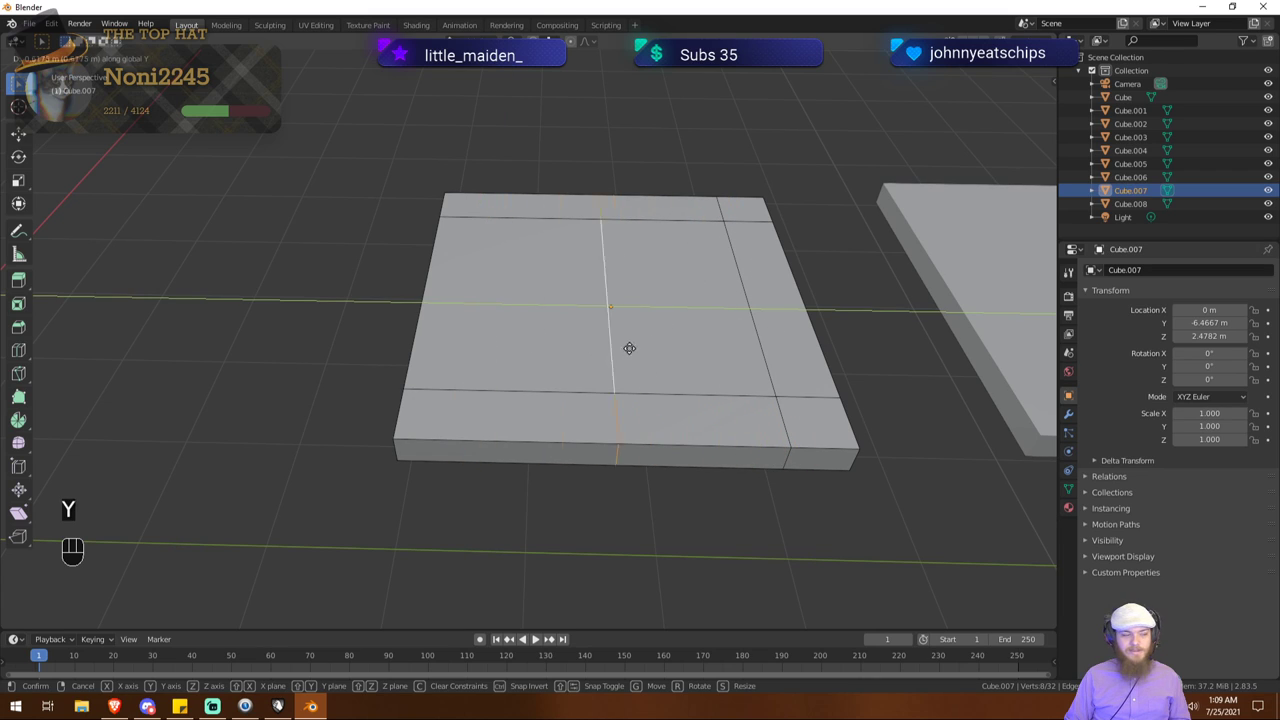
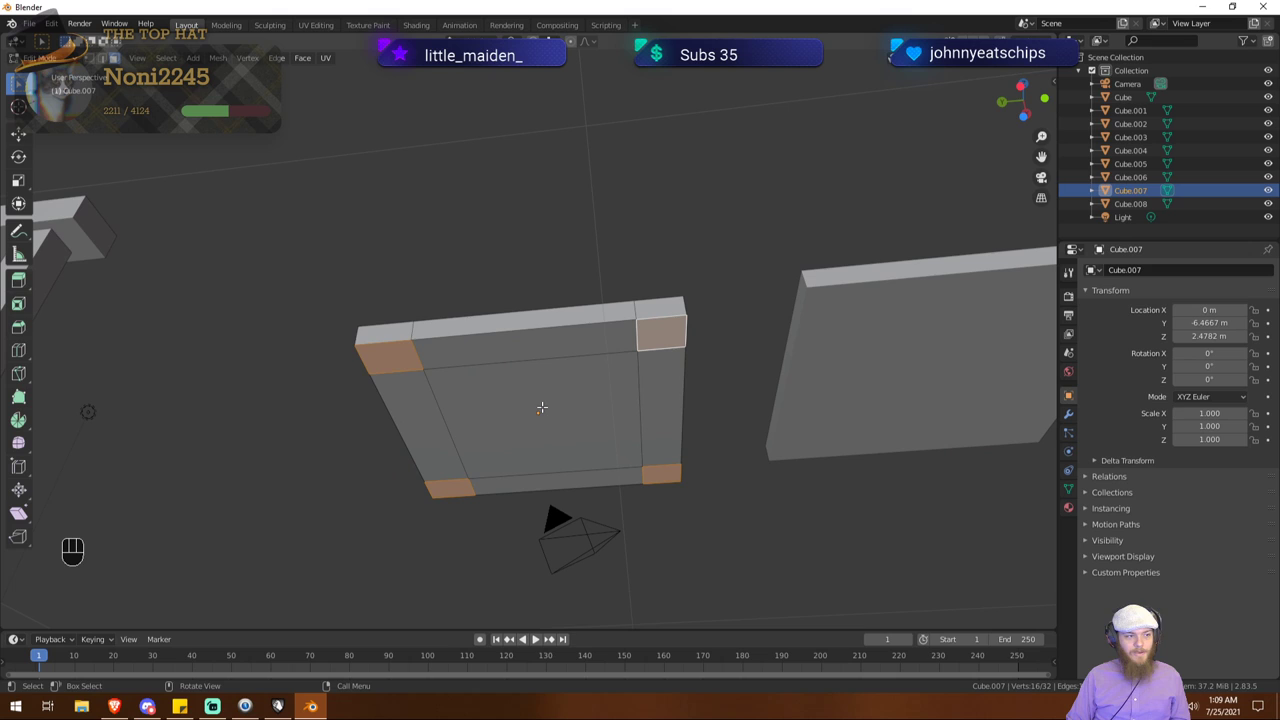
Step: Scale the four selected corner faces down to about 0.52 before extruding legs
key("s")
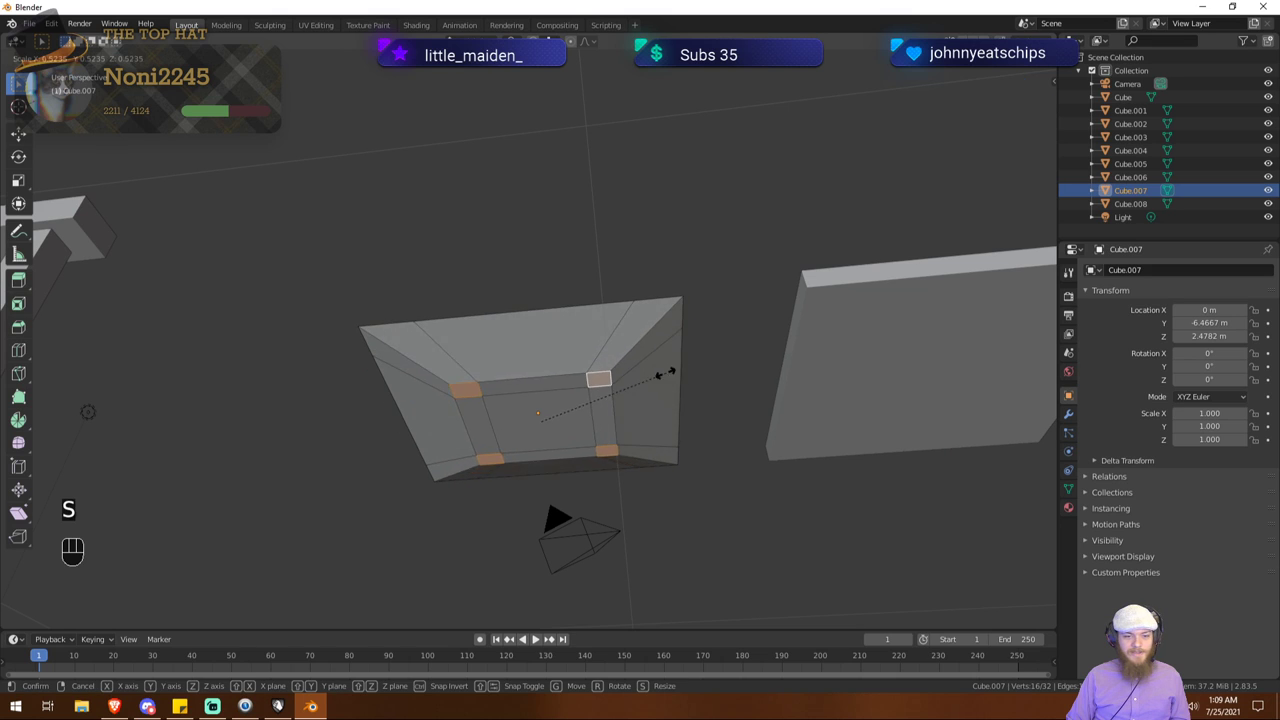
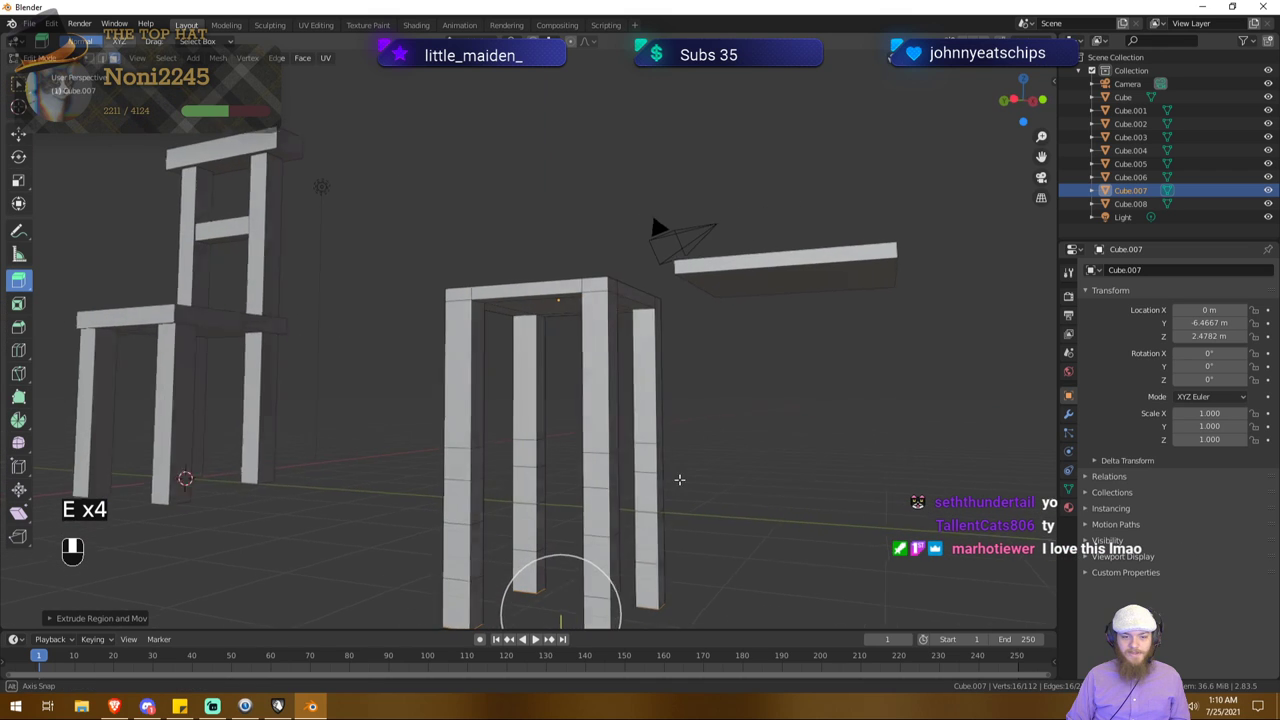
Step: Undo the overlong extrusion so the four legs end shorter below the frame
key("ctrl+z")
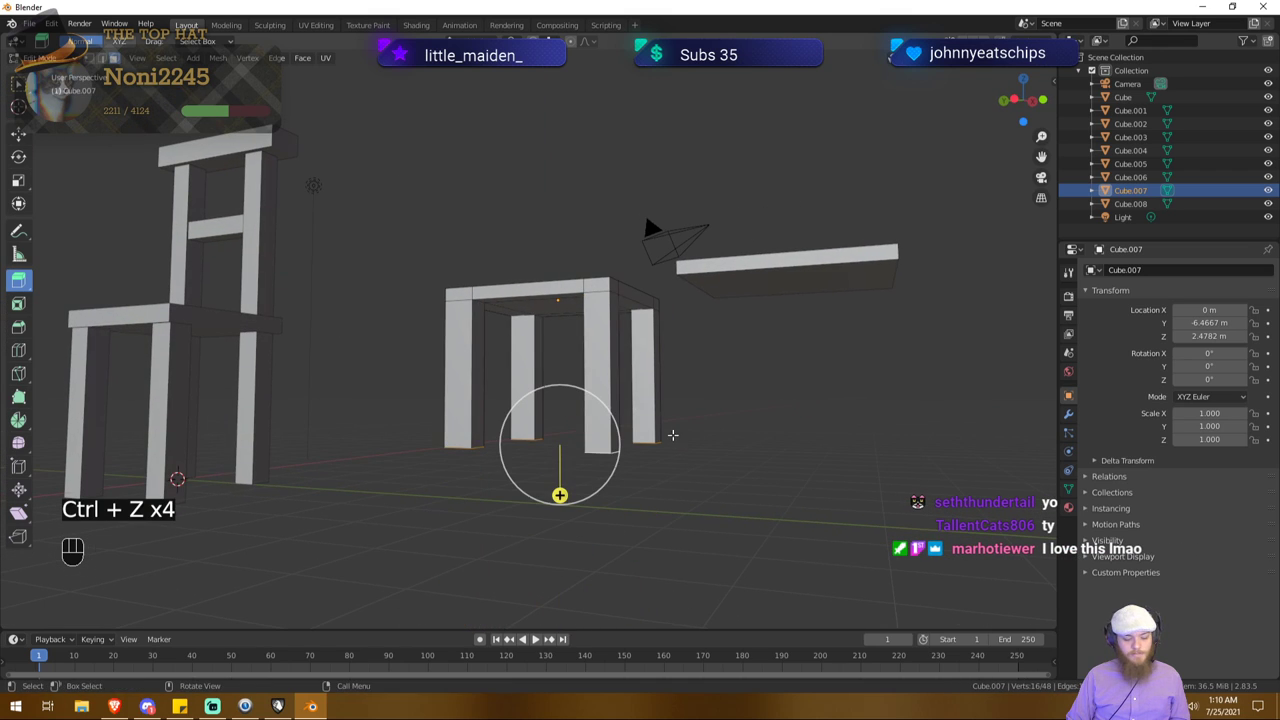
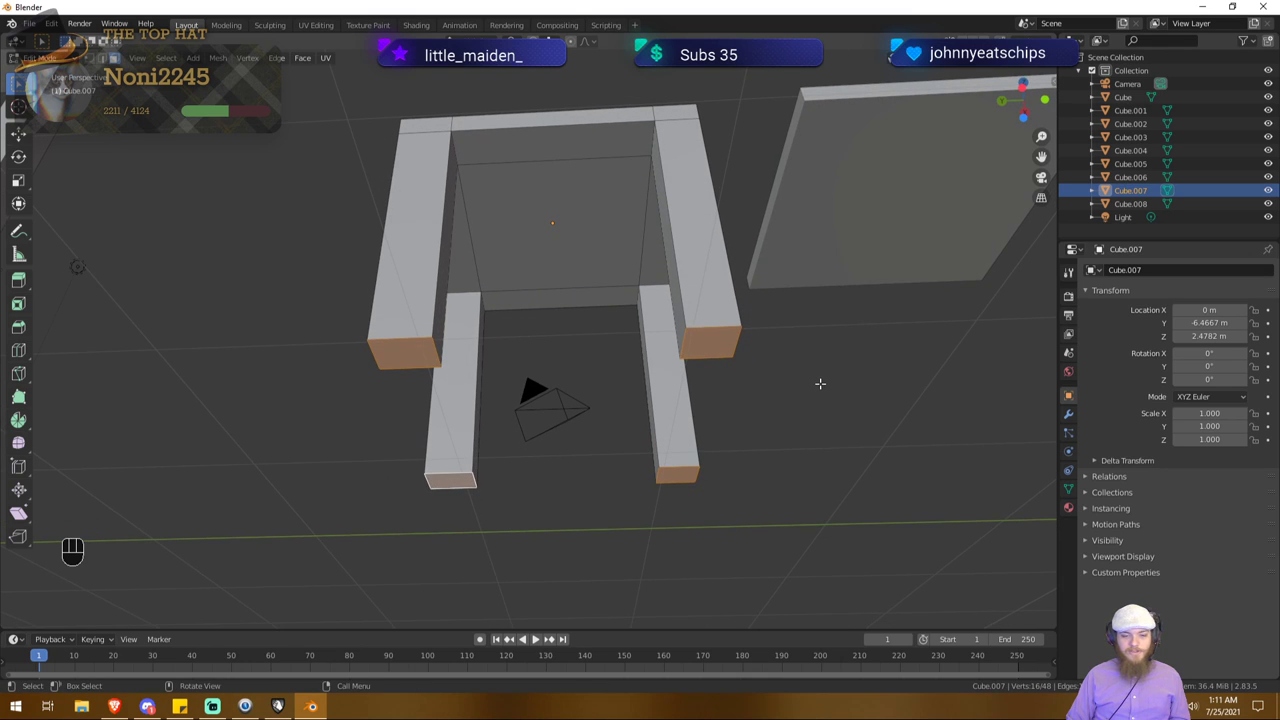
key("s")
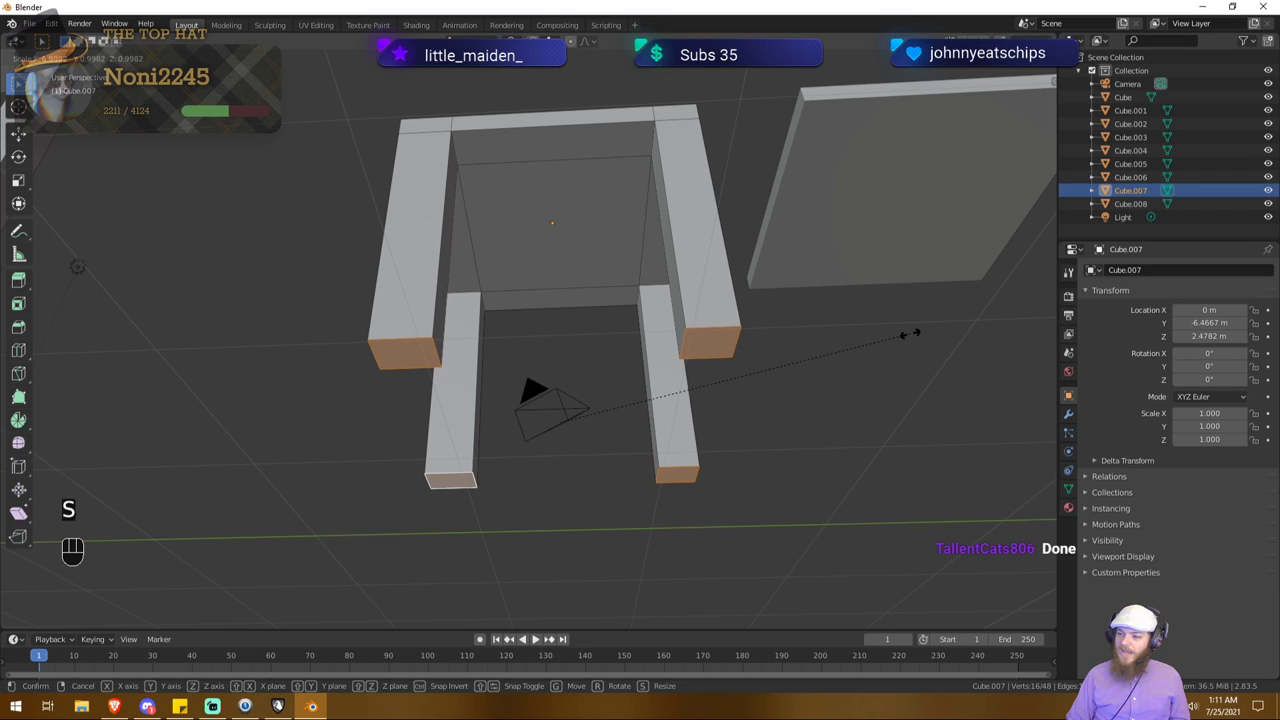
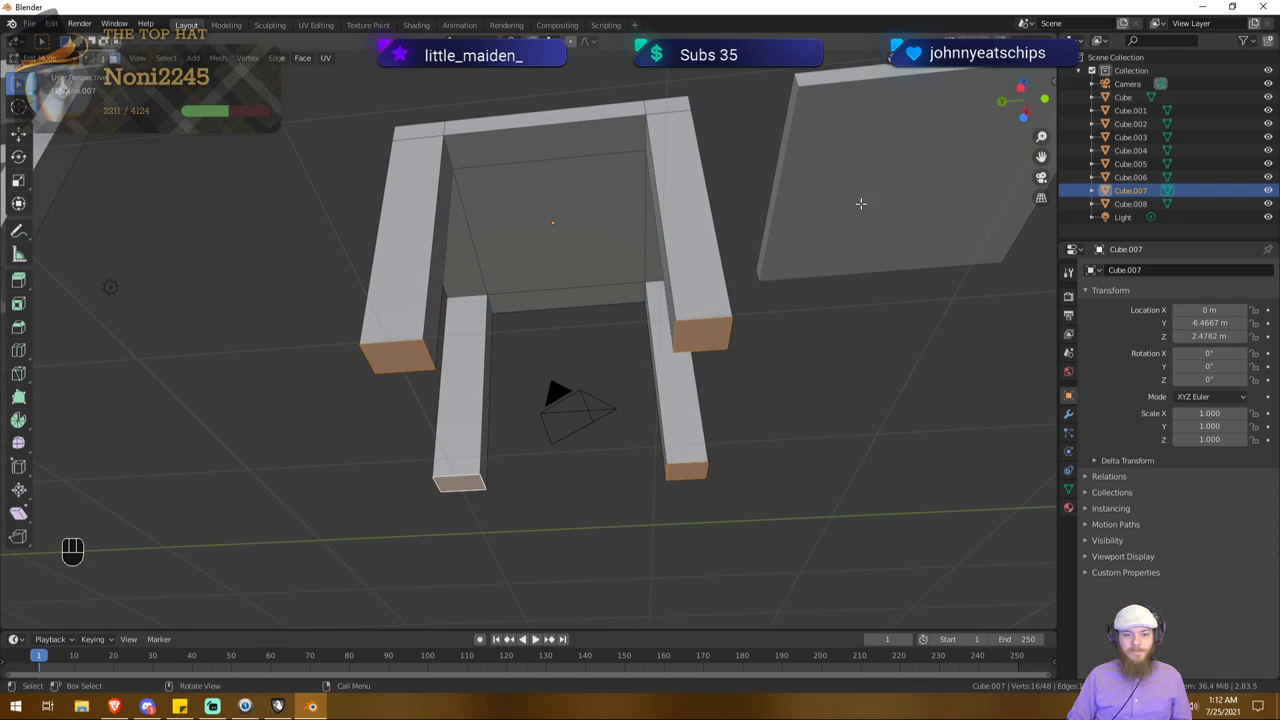
Step: Scale the four leg end faces to about 0.65 so the feet taper inward
key("s")
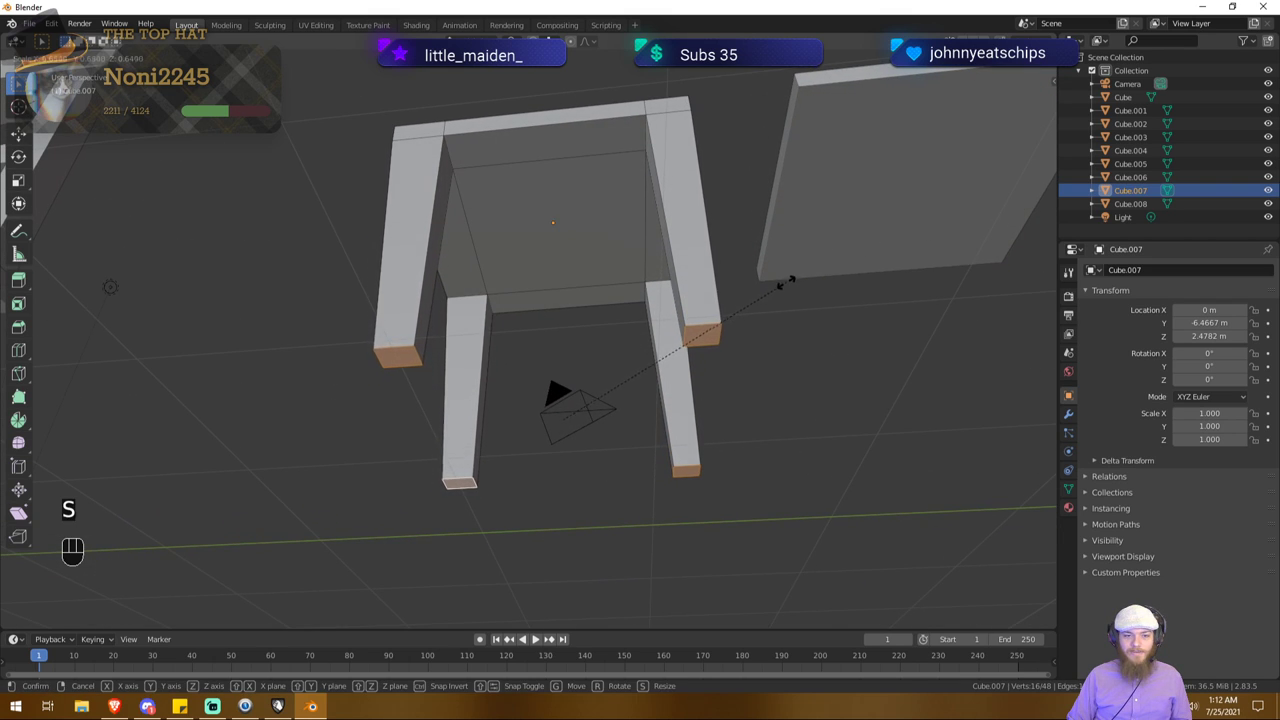
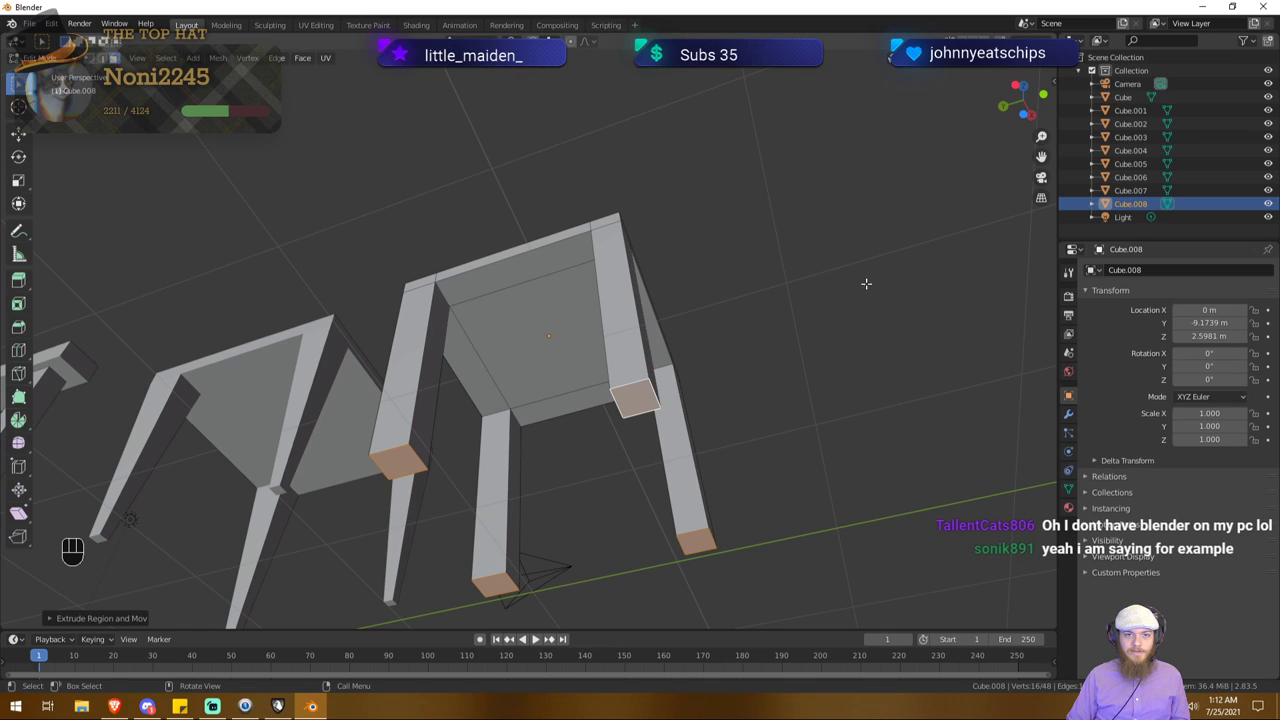
Step: Shrink the feet of Cube.008's four legs to about half their width
key("s")
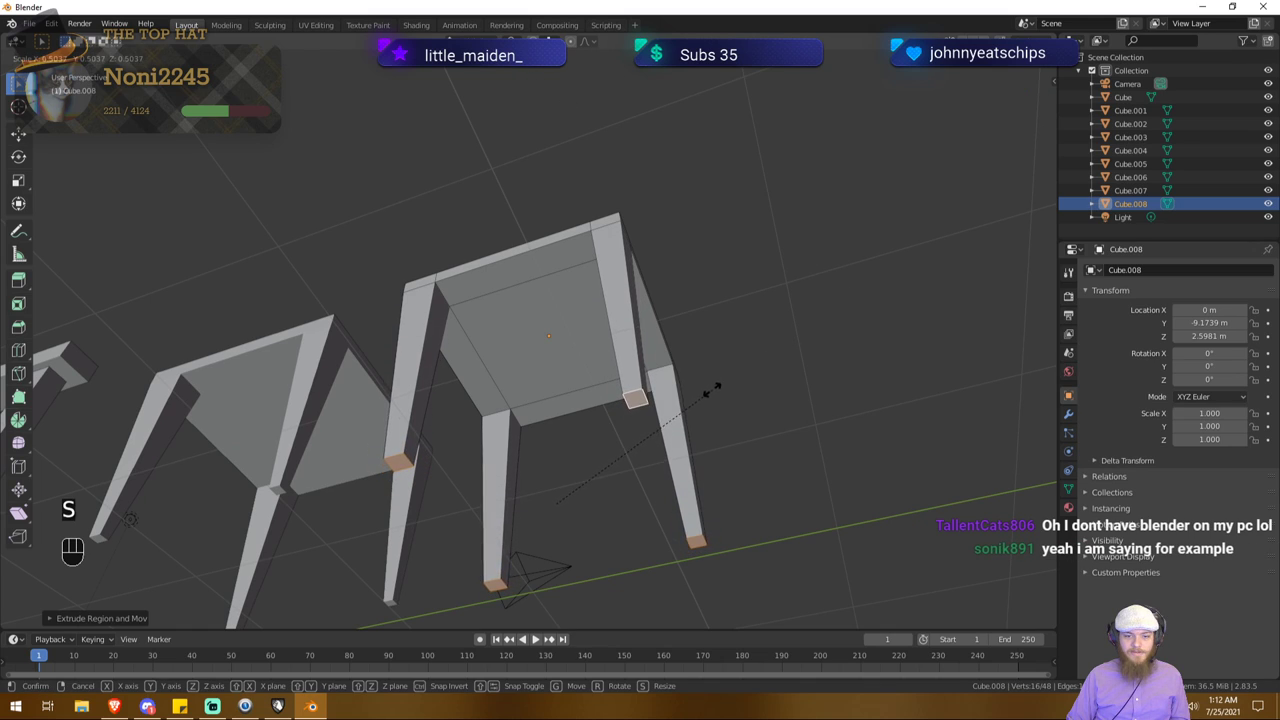
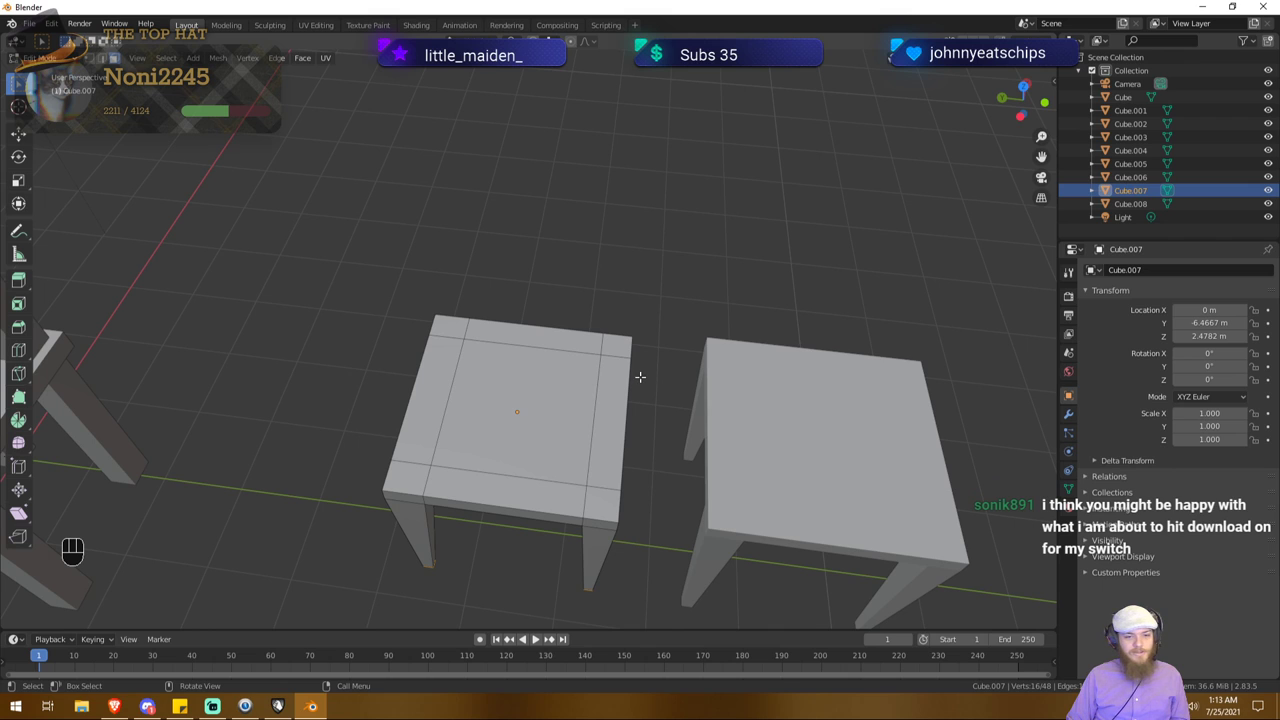
Step: Switch to face selection to pick Cube.007's top corner faces for the posts
key("3")
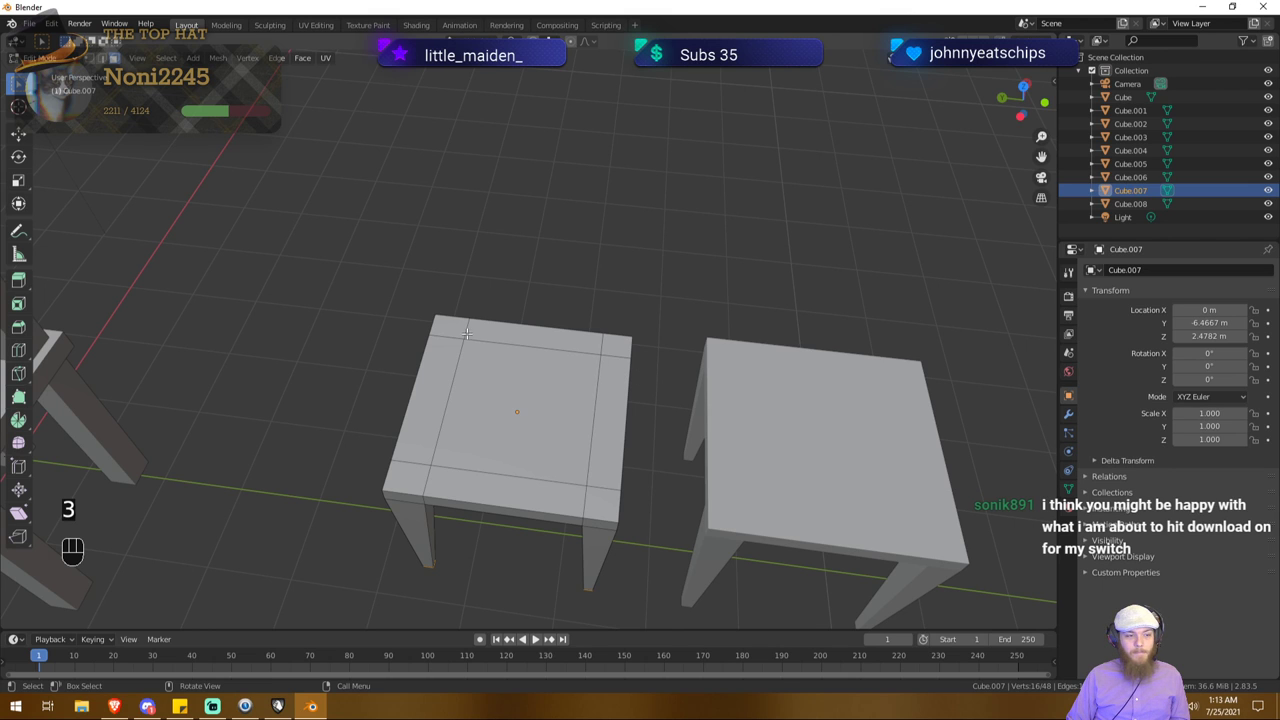
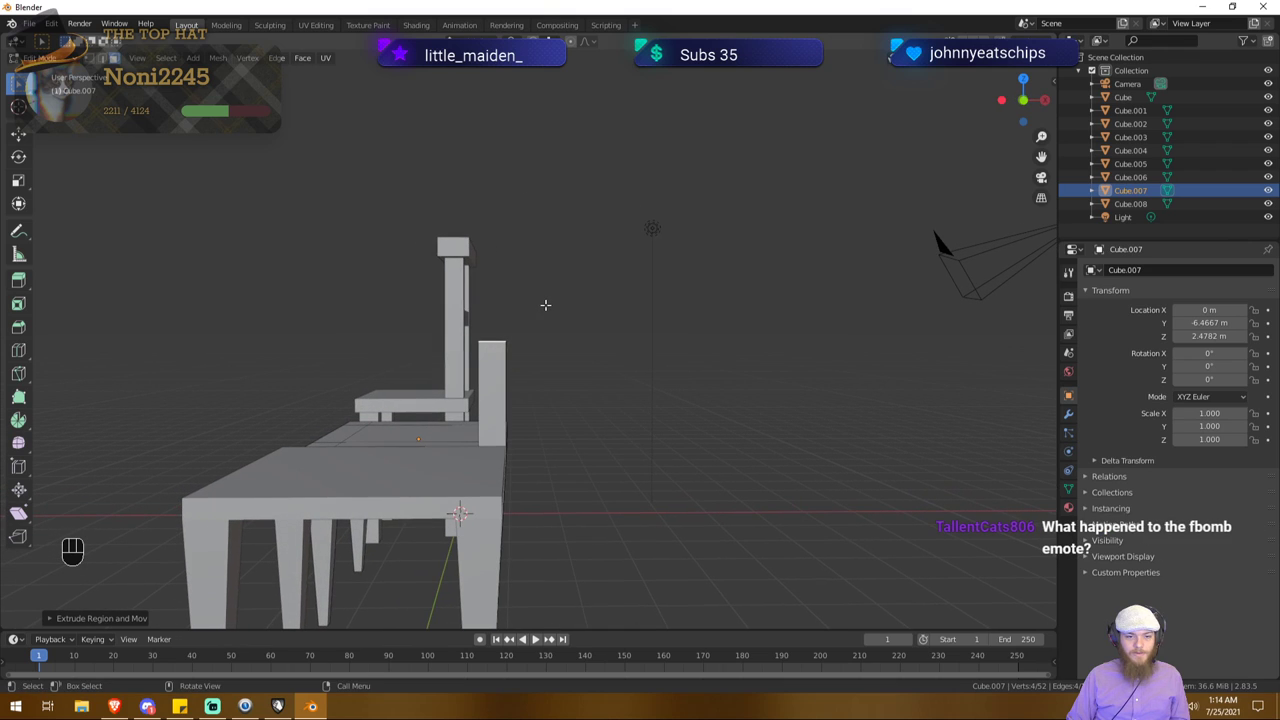
Step: Extrude the corner post faces upward along Z to lengthen the chair back
key("e")
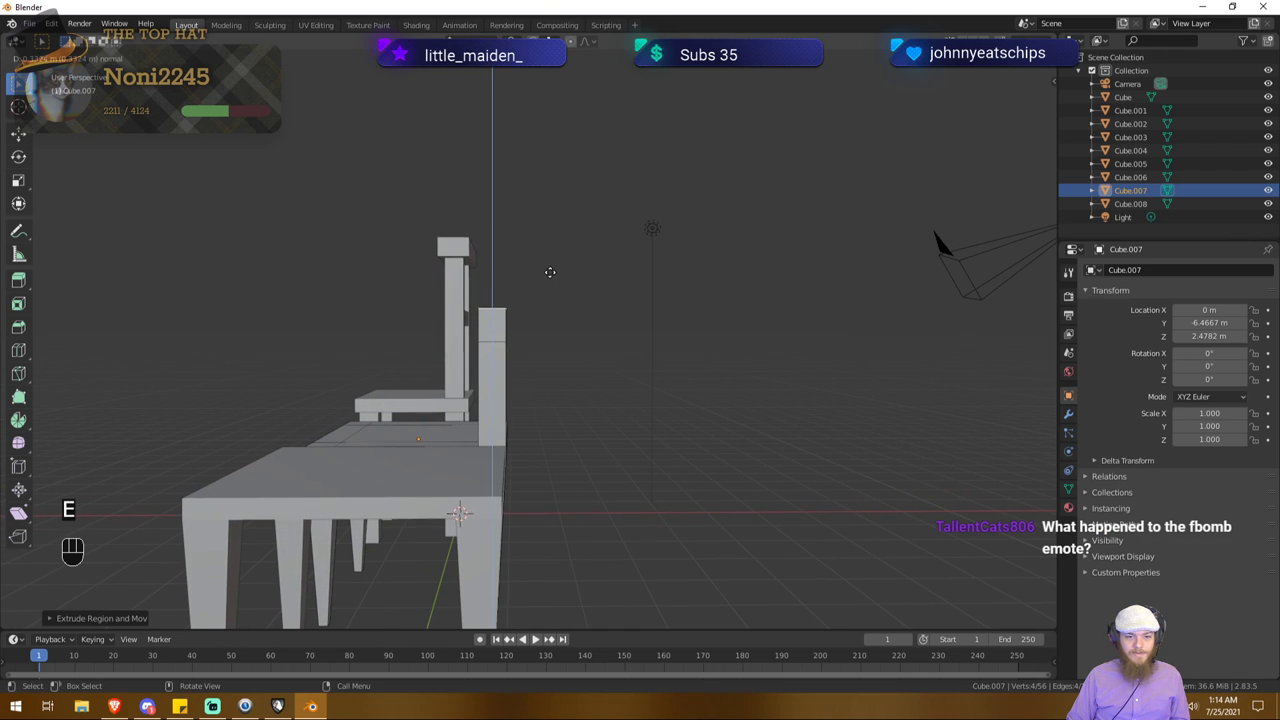
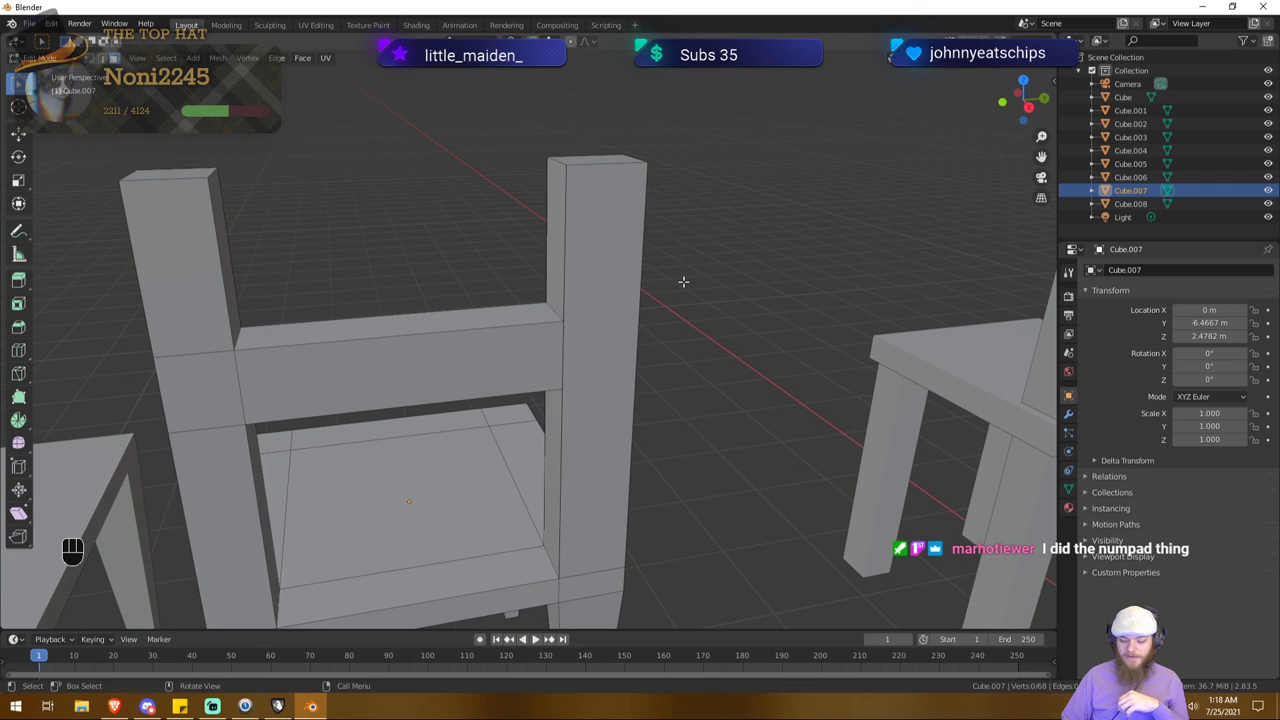
Step: Switch the viewport to Right Ortho to check the crossbar meets the opposite post
key("/")
key("/")
key(".")
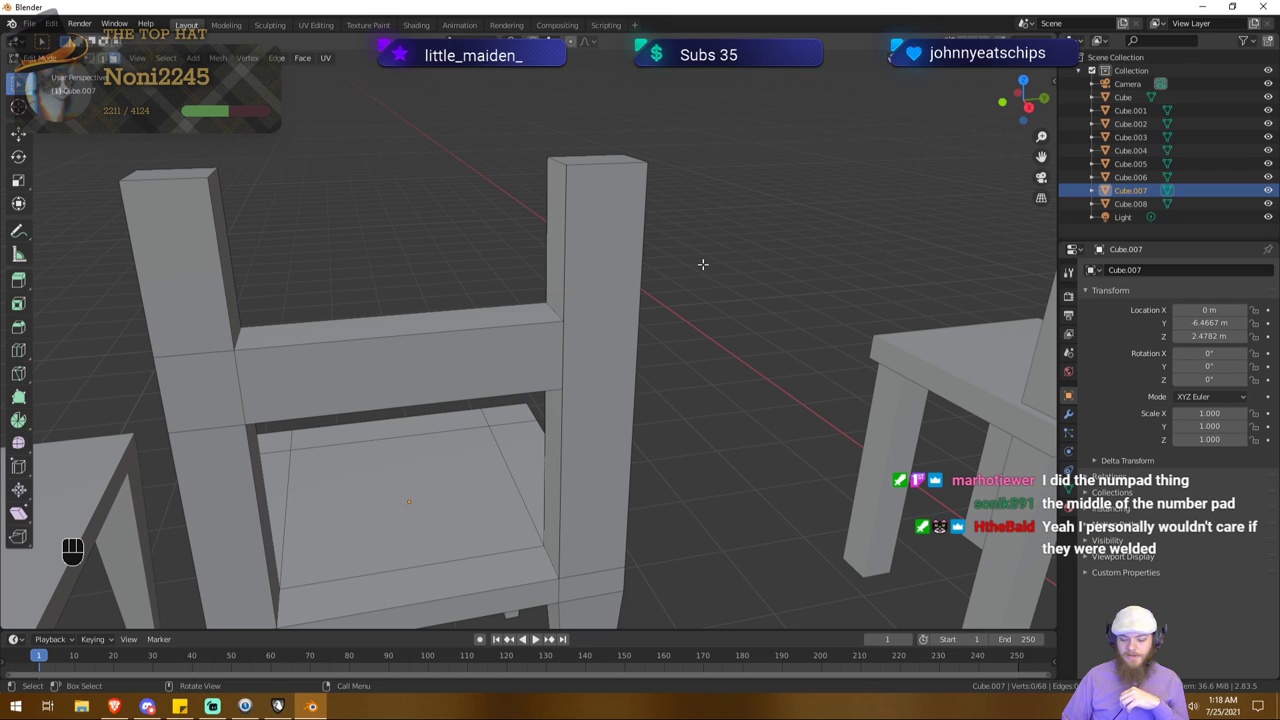
key("KP_Decimal")
key("KP_0")
key("KP_Add")
key("KP_Add")
key("KP_Subtract")
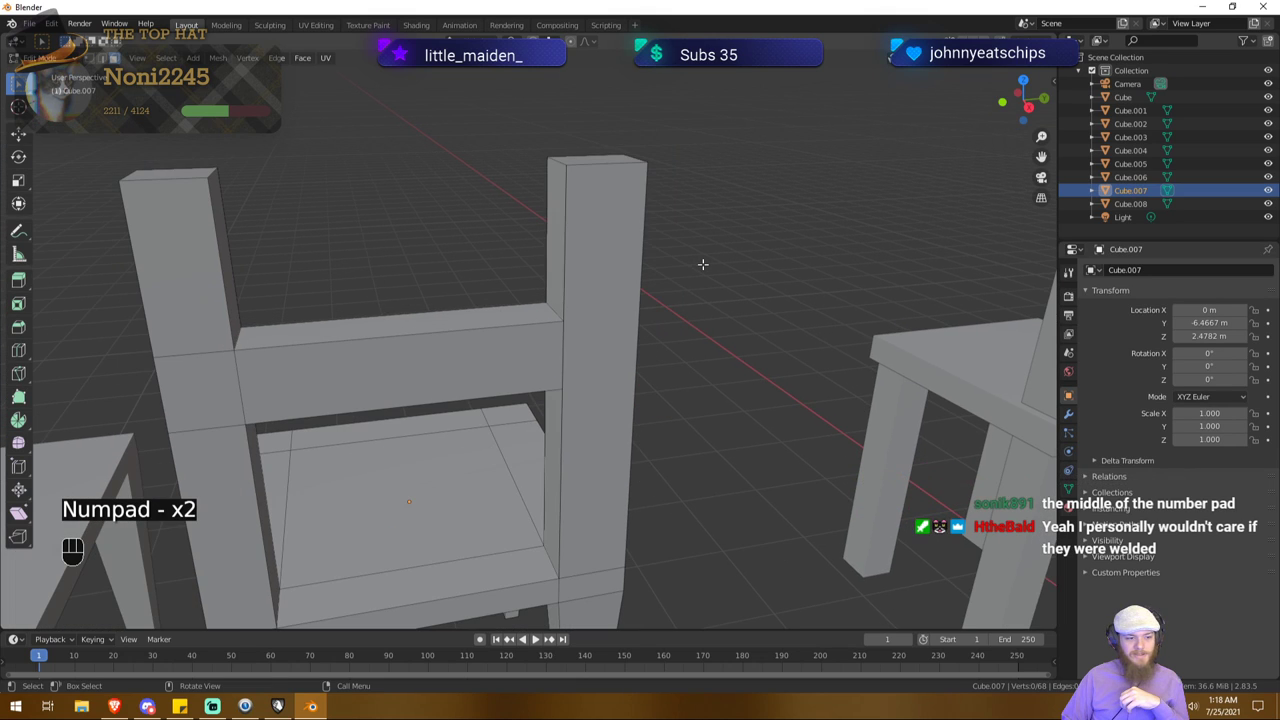
key("KP_Divide")
key("KP_1")
key("KP_4")
key("KP_5")
key("KP_5")
key("KP_5")
key("KP_5")
key("KP_5")
key("KP_5")
key("KP_5")
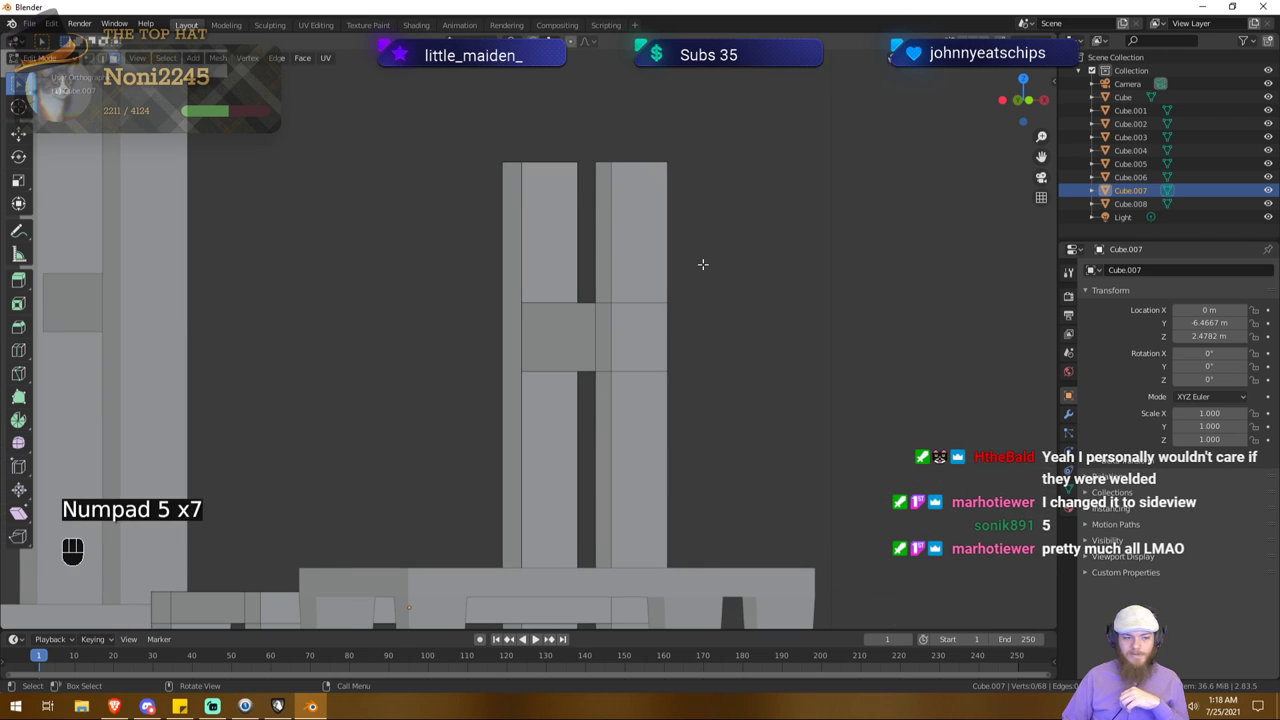
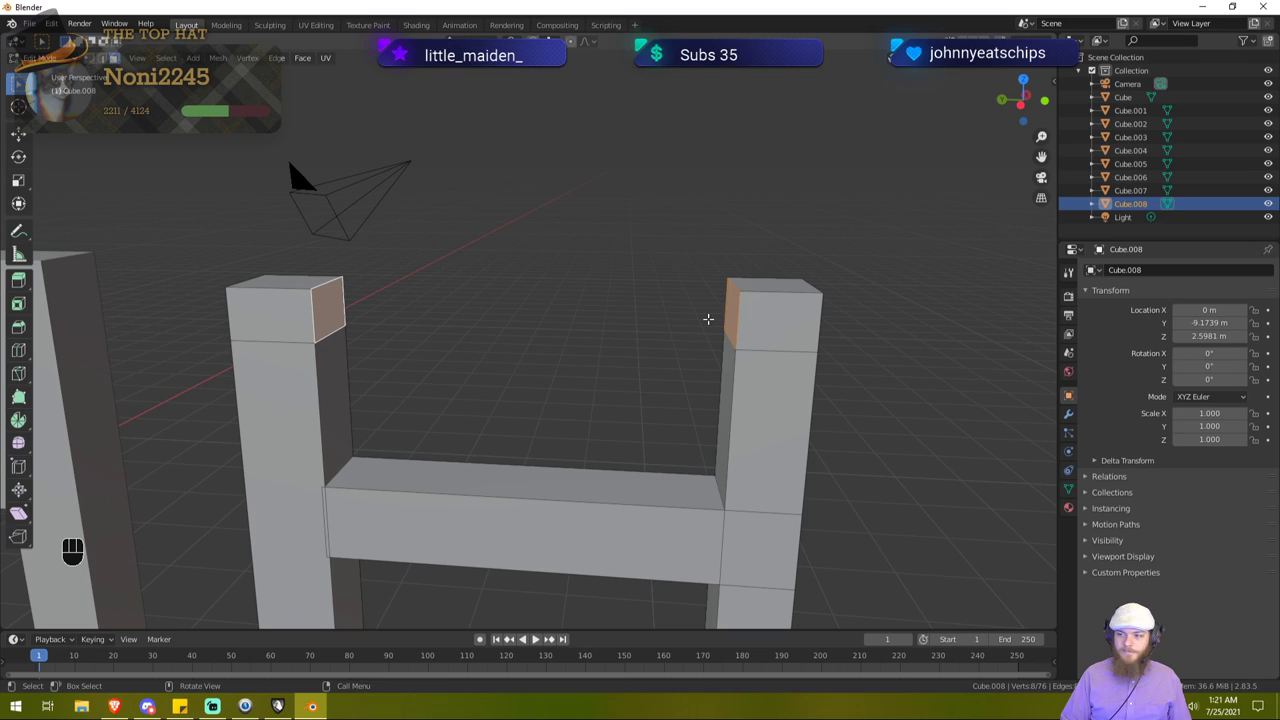
Step: Bring up the face operations over both inner post-top faces to bridge a top rail
right_click(740, 319)
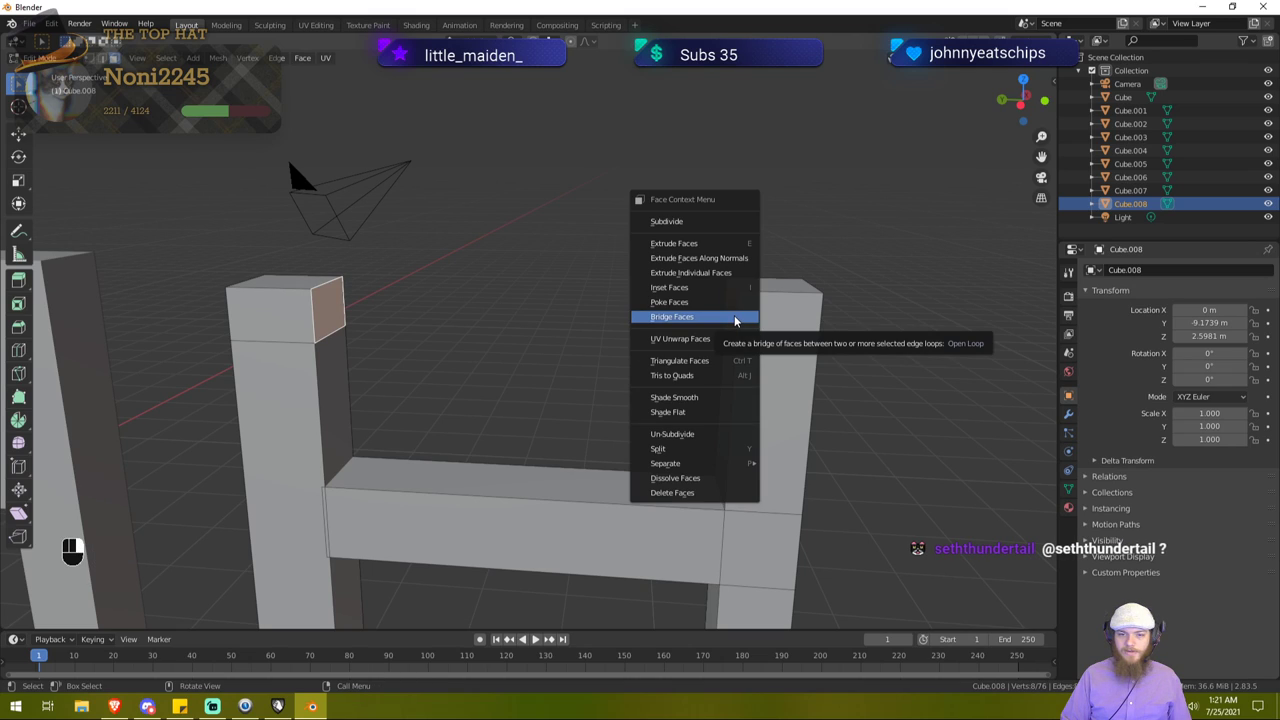
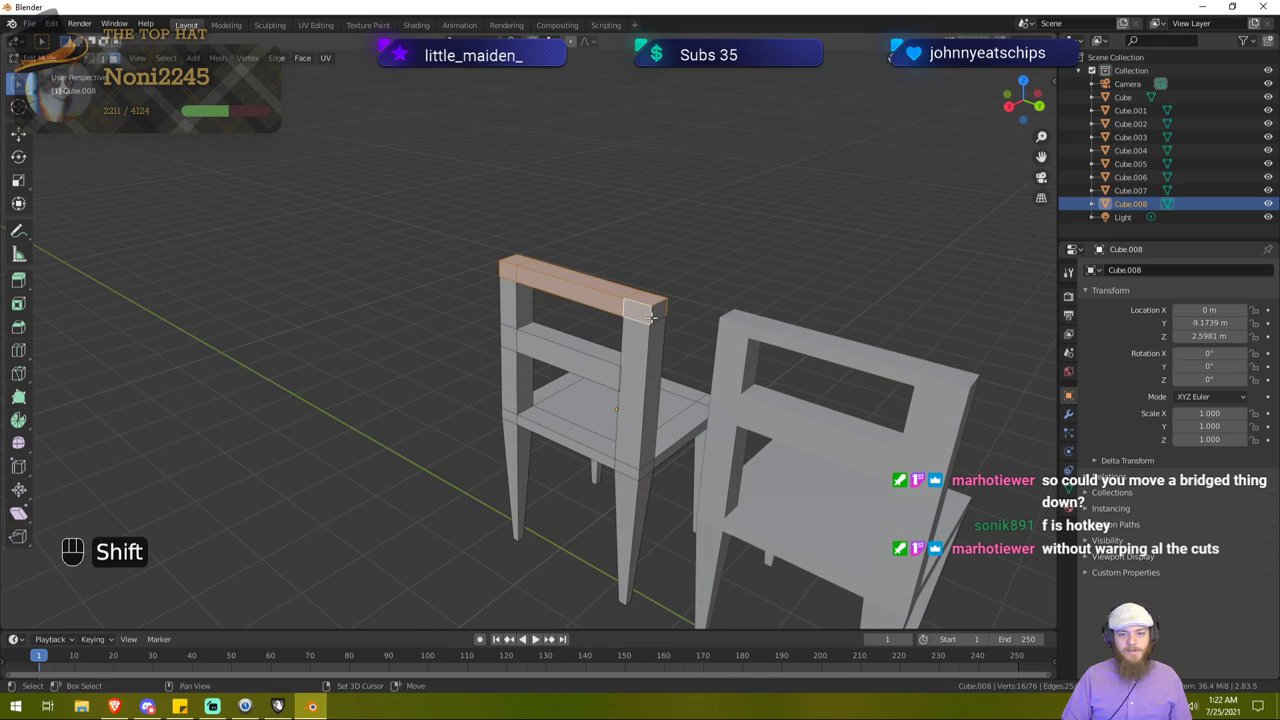
Step: Scale Cube.008's bridged top rail along its length to lengthen it
key("s")
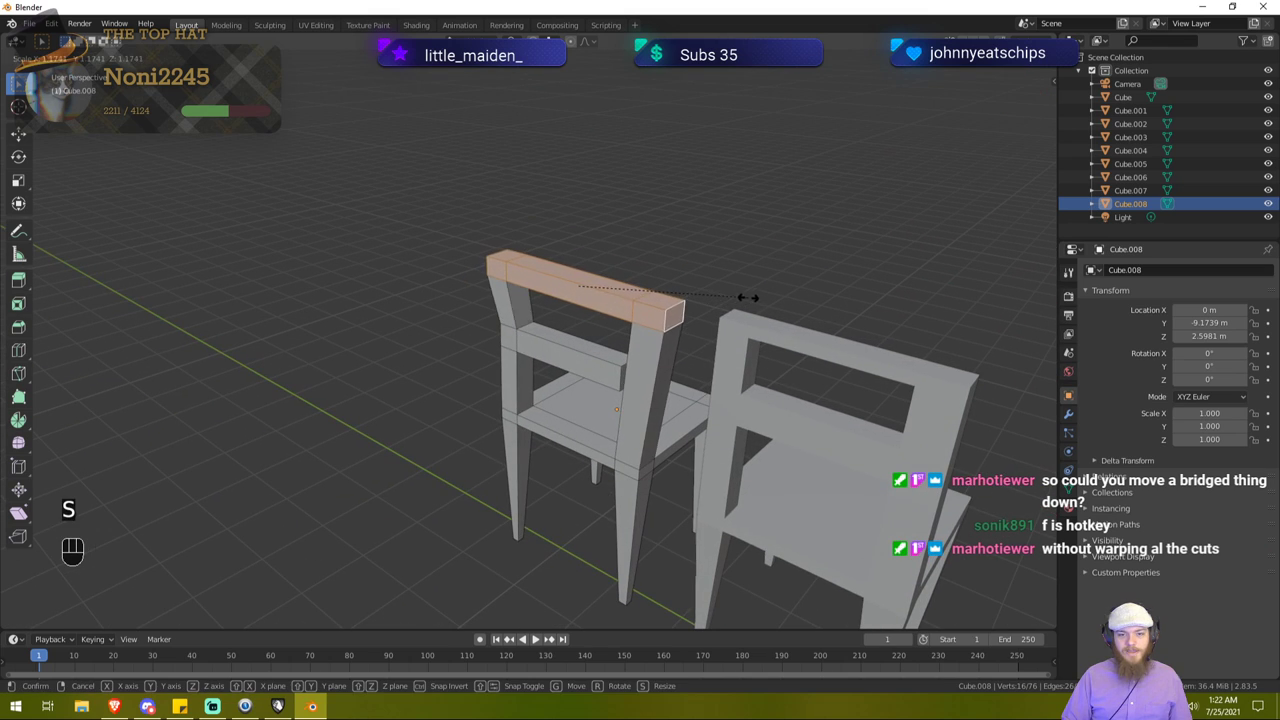
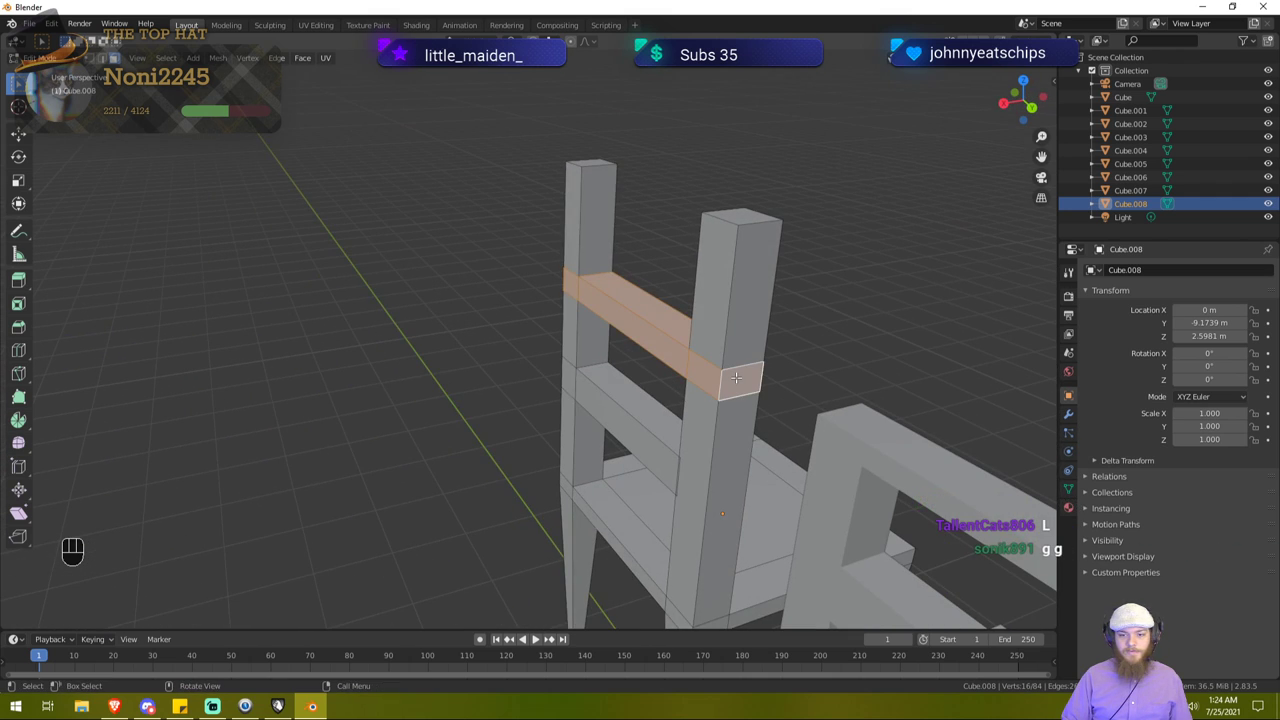
Step: Move the tall chair's crossbar down along the Z axis
key("g")
key("z")
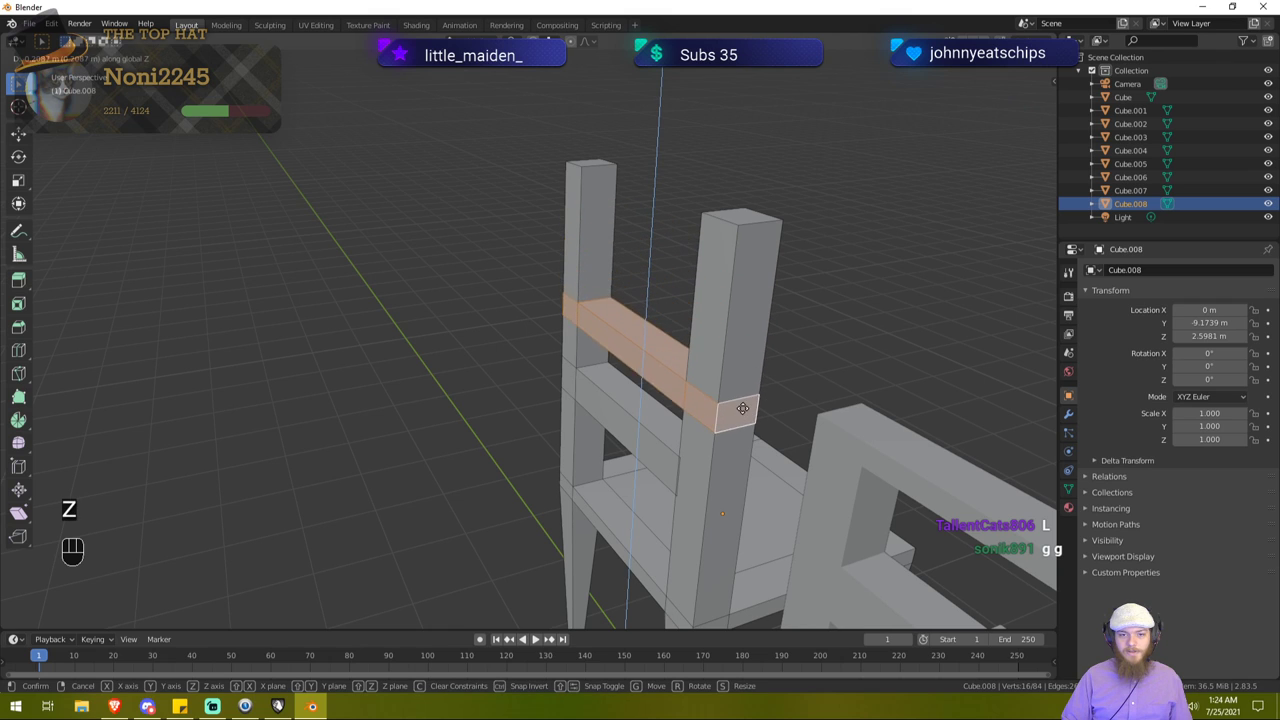
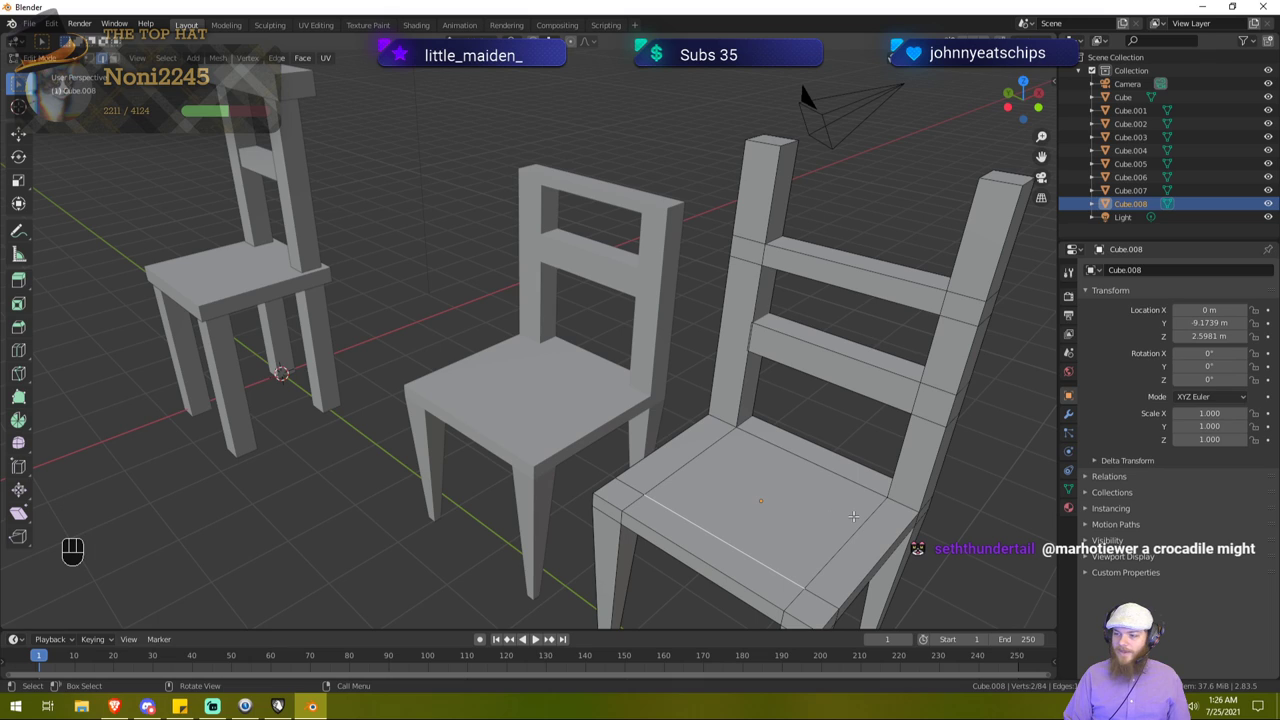
Step: Edge-slide the selected seat edge loop across the tall chair's seat
key("g")
key("g")
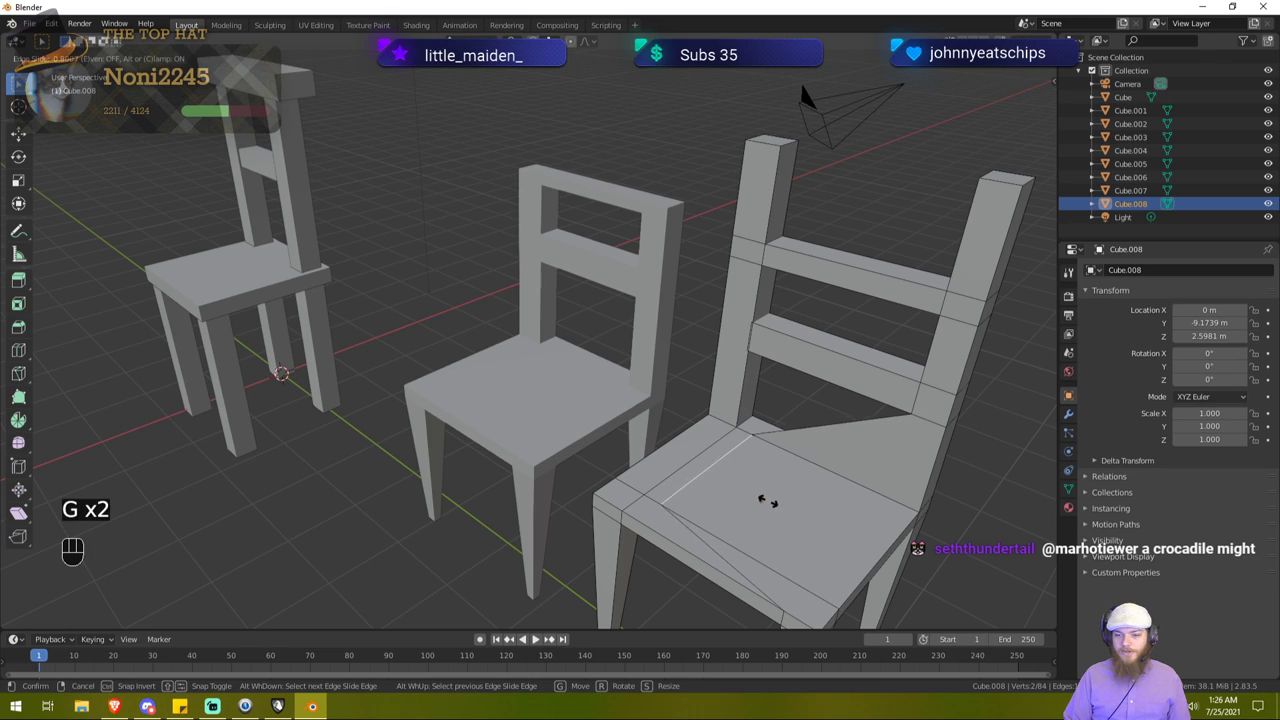
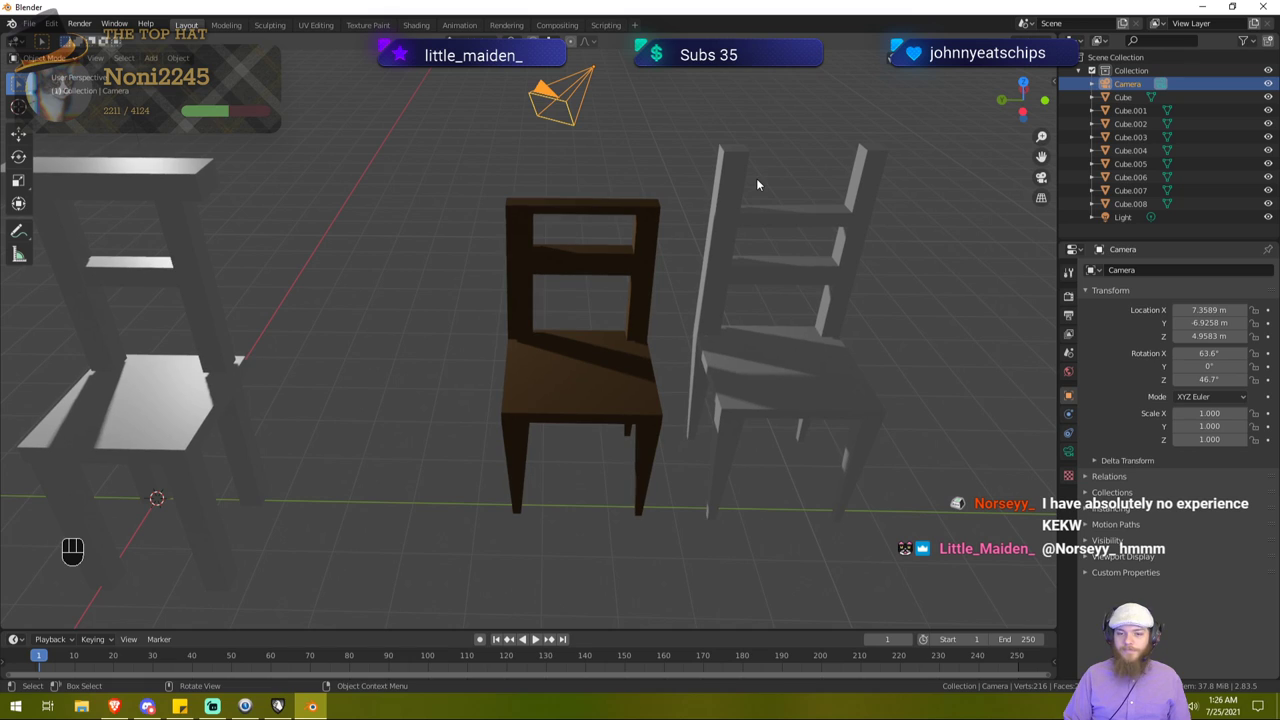
Step: Show the viewport's N sidebar with the camera selected after leaving mesh editing
key("m")
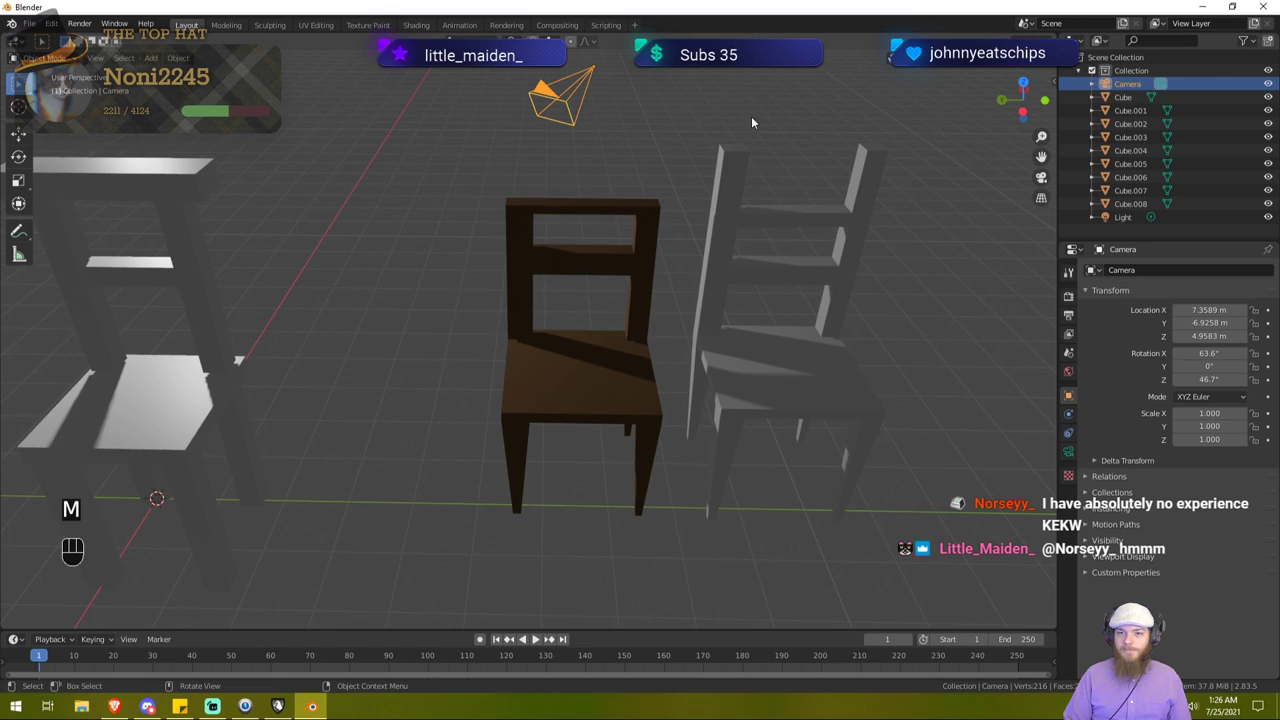
key("n")
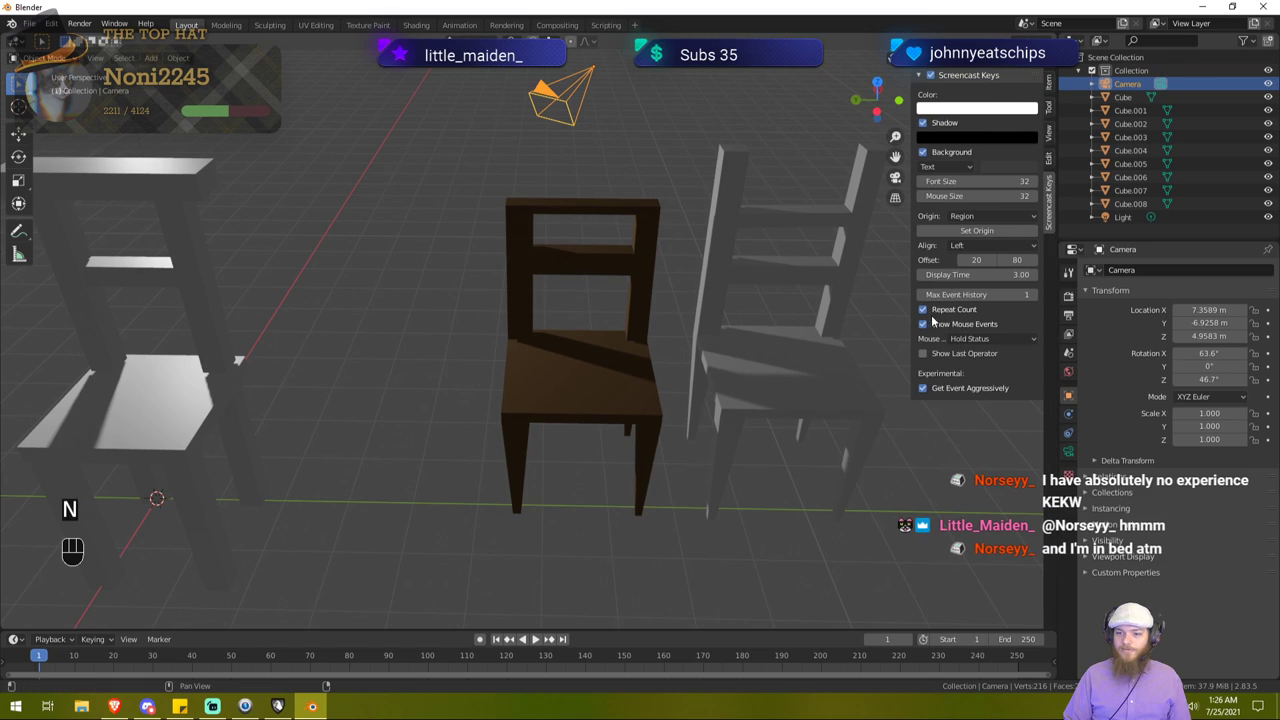
Step: Lock the camera to the view and reframe its shot of the three chairs from a higher angle
left_click(1057, 139)
left_click_drag(777, 243, 763, 244)
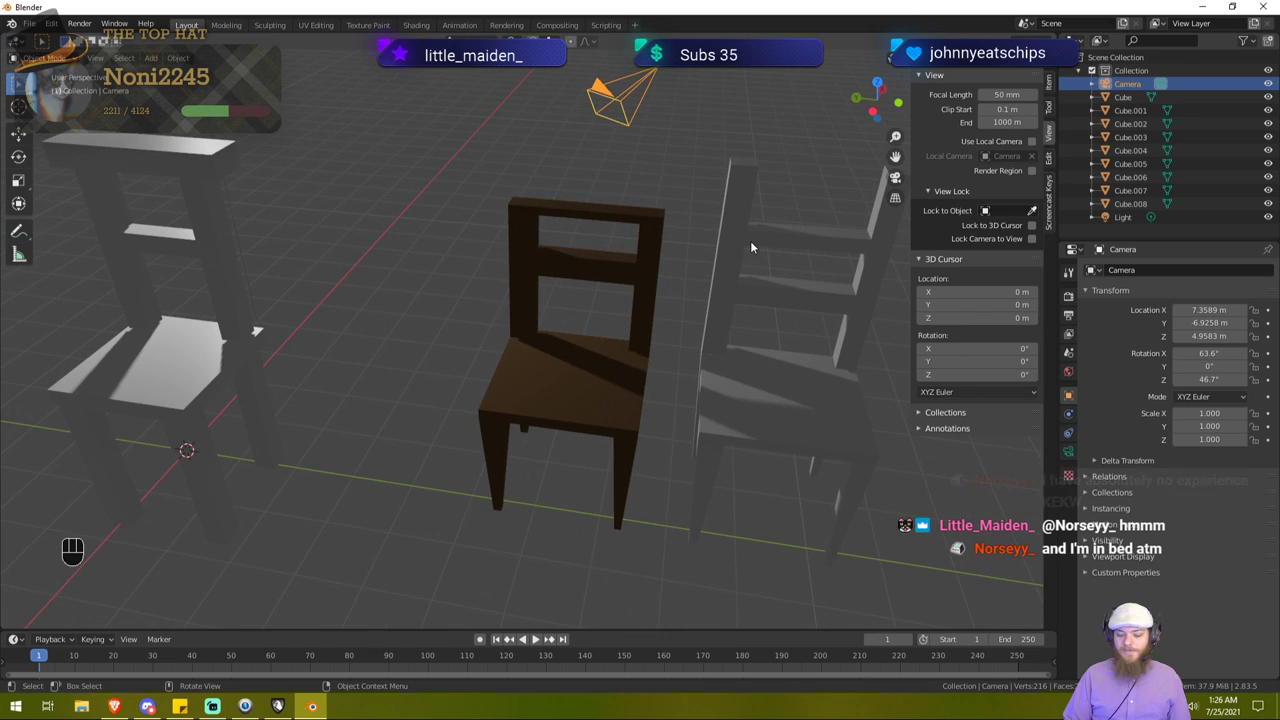
key("KP_Decimal")
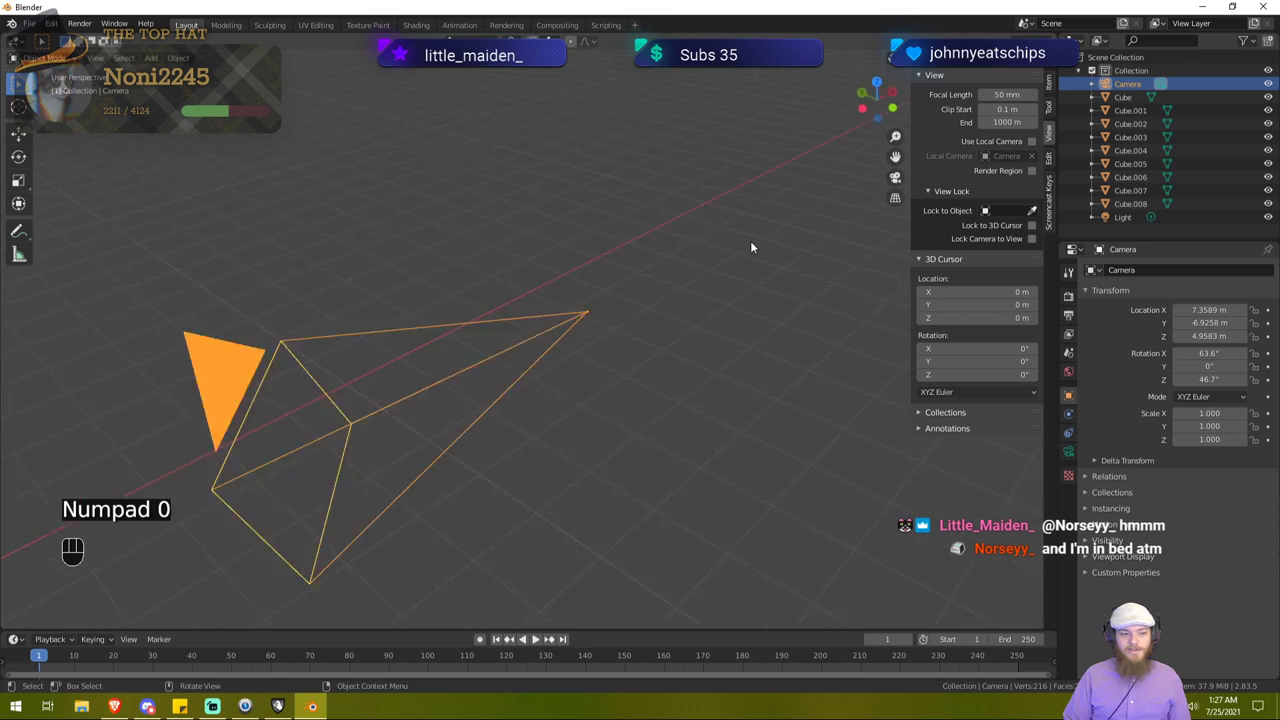
left_click(1019, 244)
left_click_drag(395, 401, 509, 392)
left_click_drag(469, 422, 868, 222)
left_click_drag(540, 362, 590, 354)
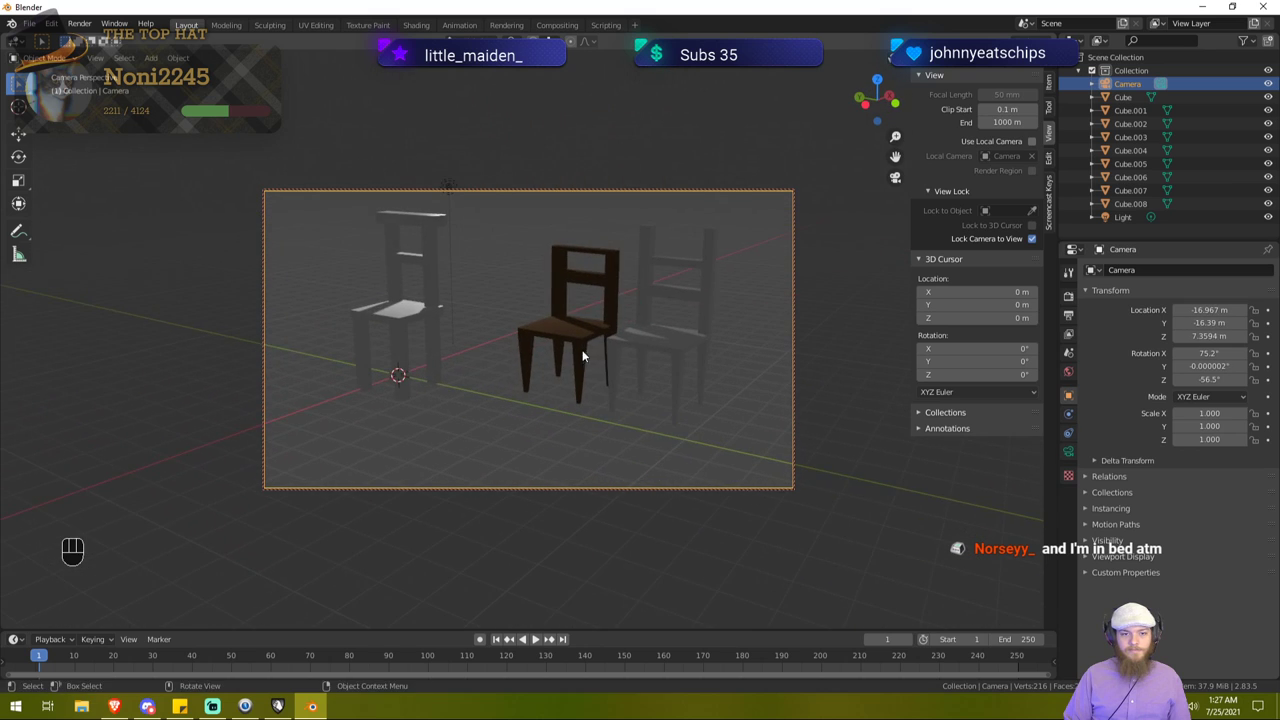
left_click_drag(580, 355, 603, 361)
left_click_drag(604, 359, 557, 400)
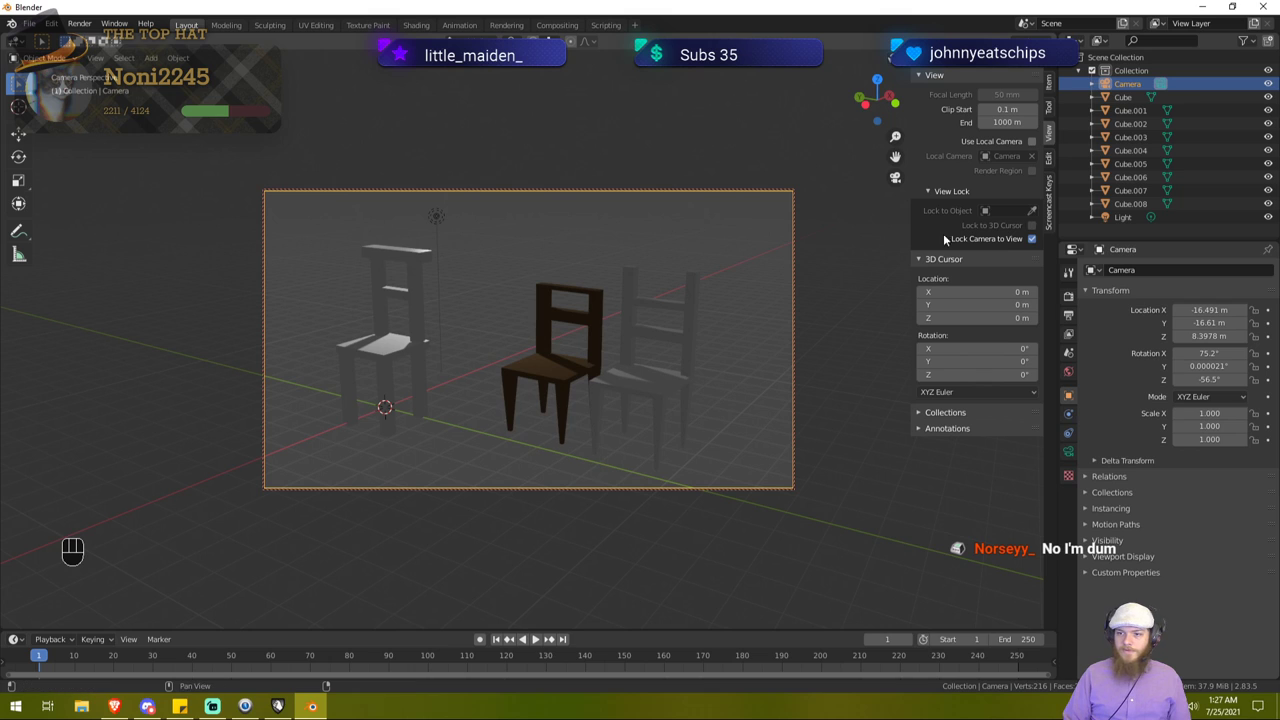
Step: Turn off Lock Camera to View, leave camera view and select the light while looking down on the chairs
left_click(999, 246)
middle_click(727, 265)
key("KP_0")
left_click(462, 220)
left_click_drag(581, 238, 542, 260)
key("shift+s")
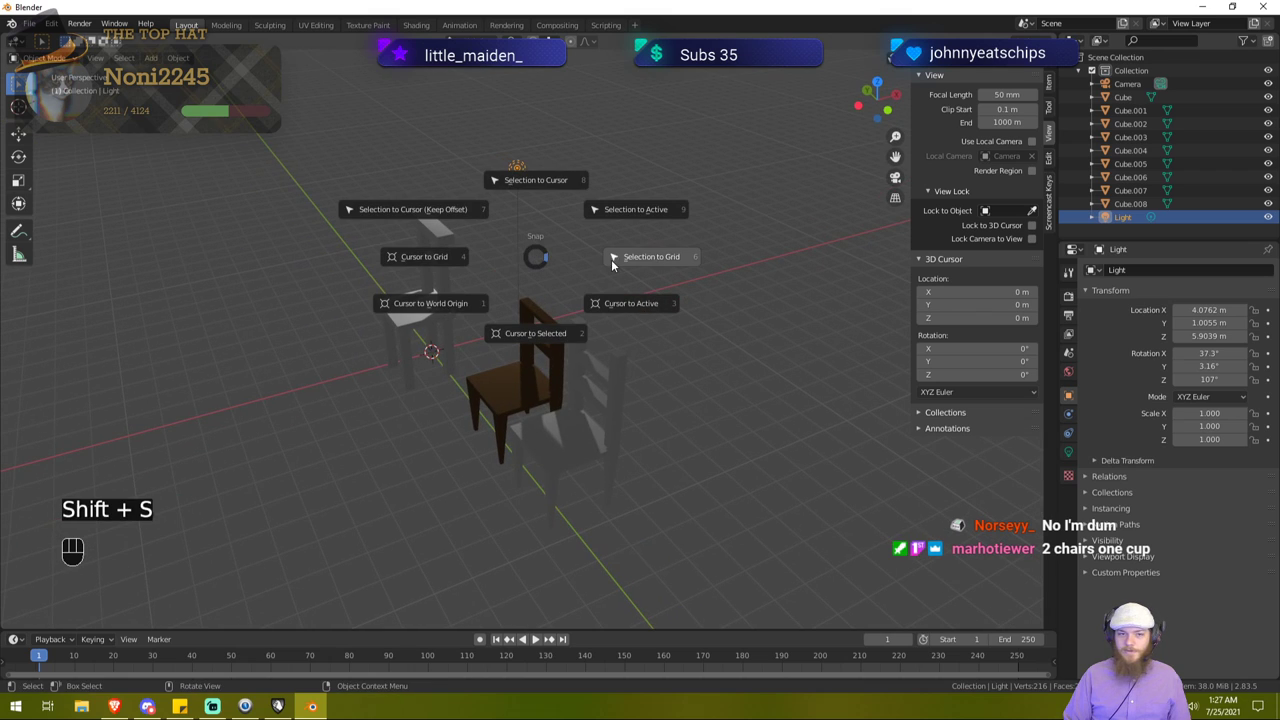
left_click_drag(570, 281, 546, 287)
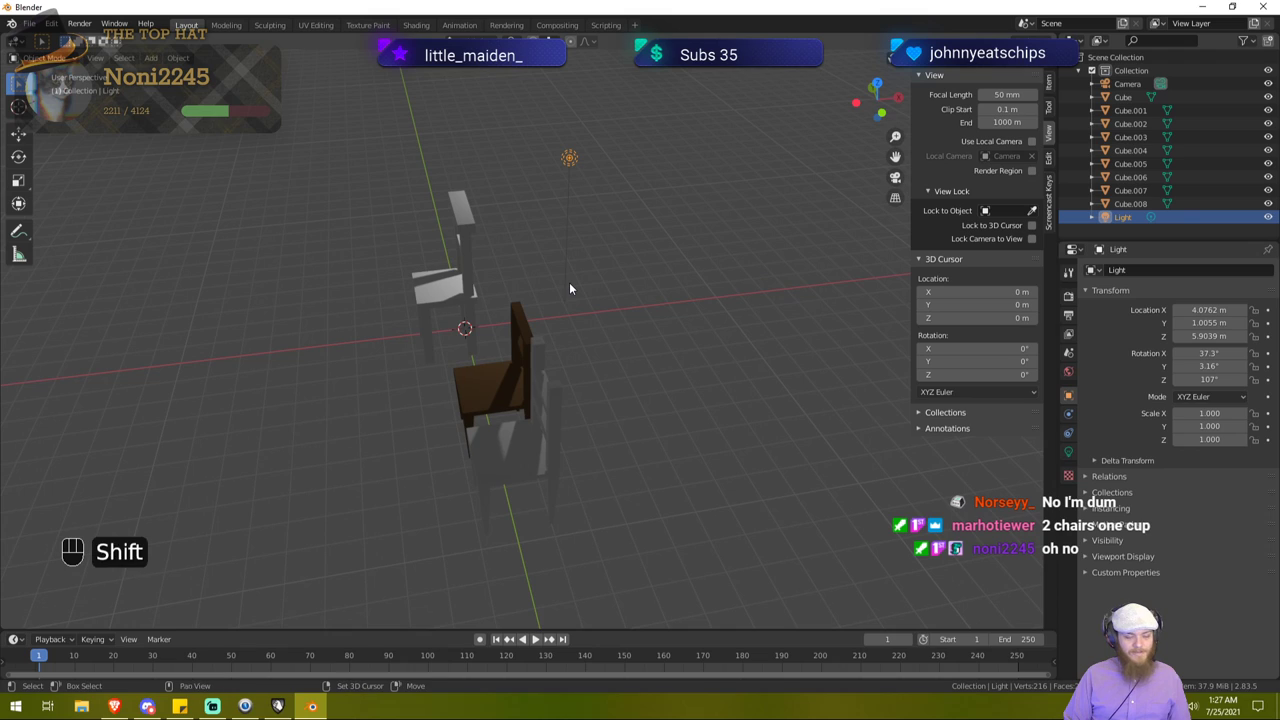
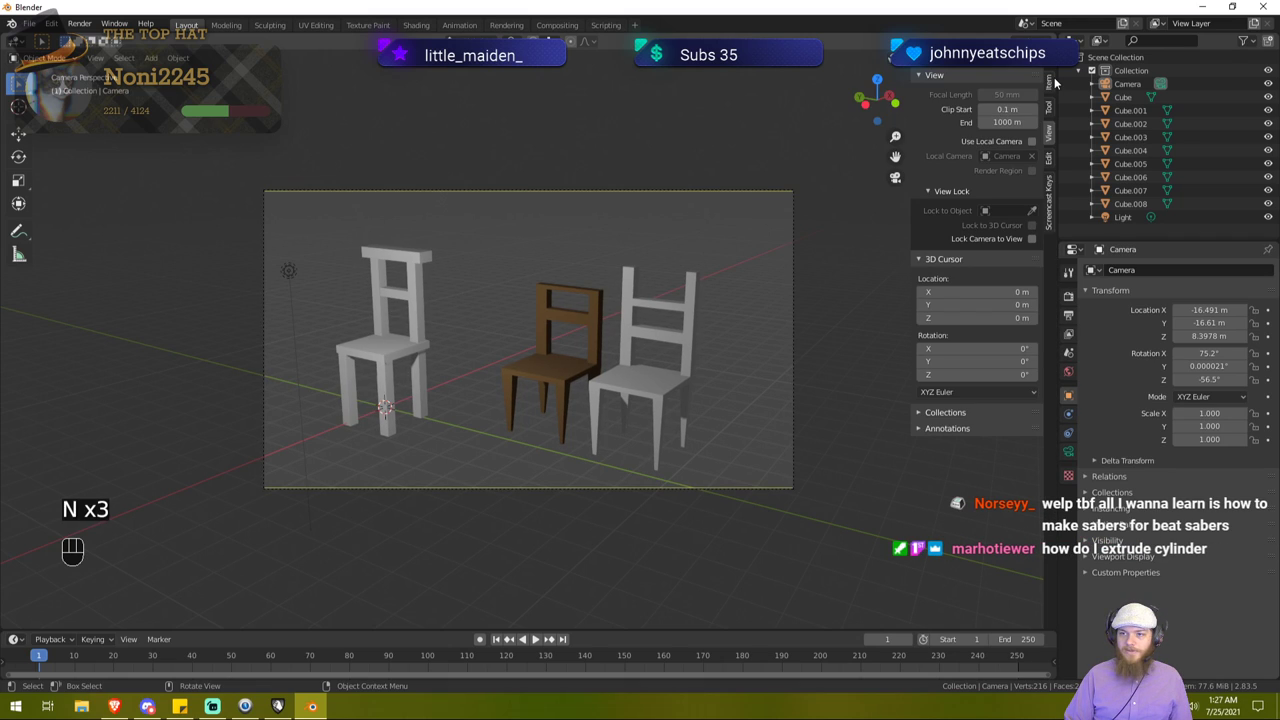
Step: Re-enable Lock Camera to View and nudge the camera to a lower-angled shot of the chairs
left_click(1054, 140)
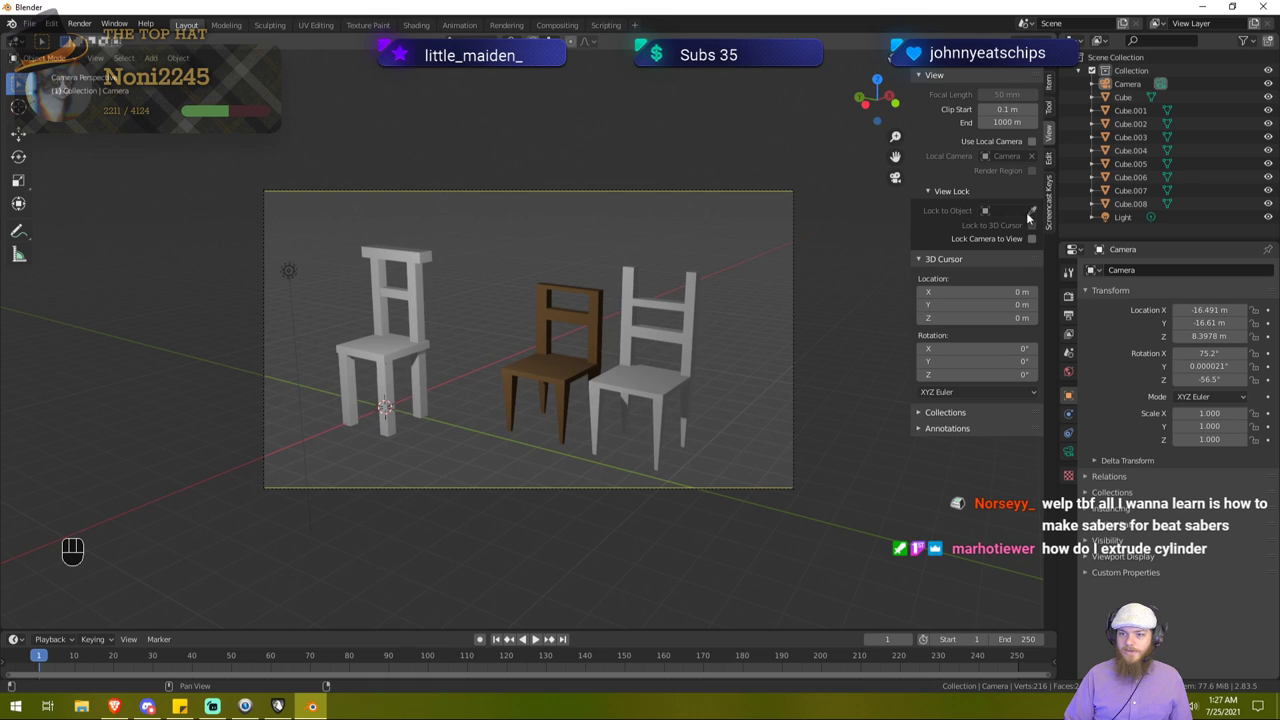
left_click(1025, 242)
left_click_drag(699, 308, 716, 302)
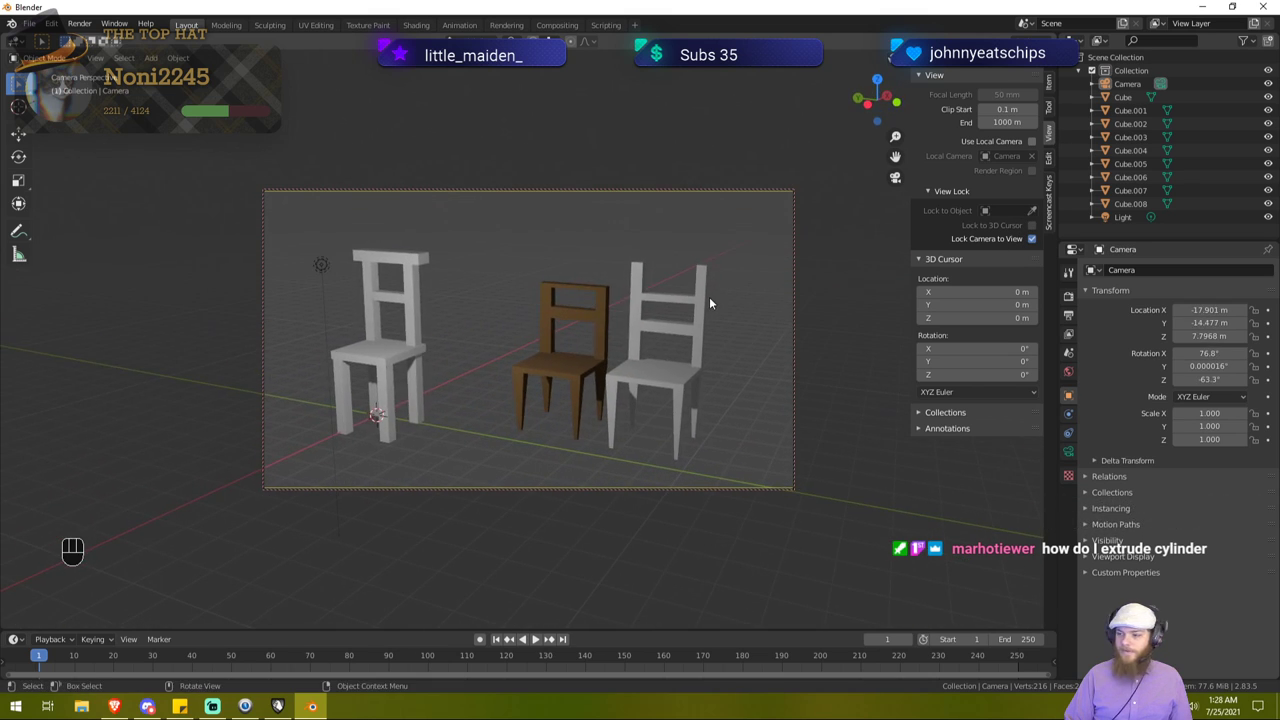
key("n")
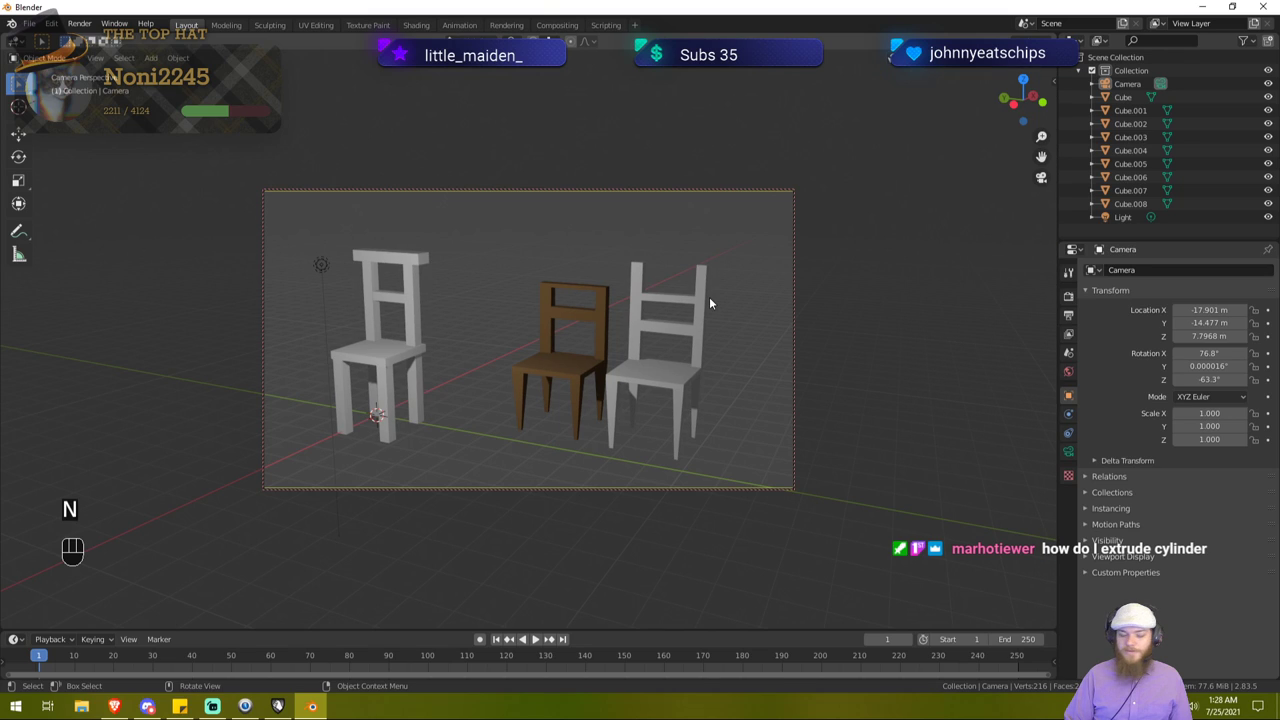
key("n")
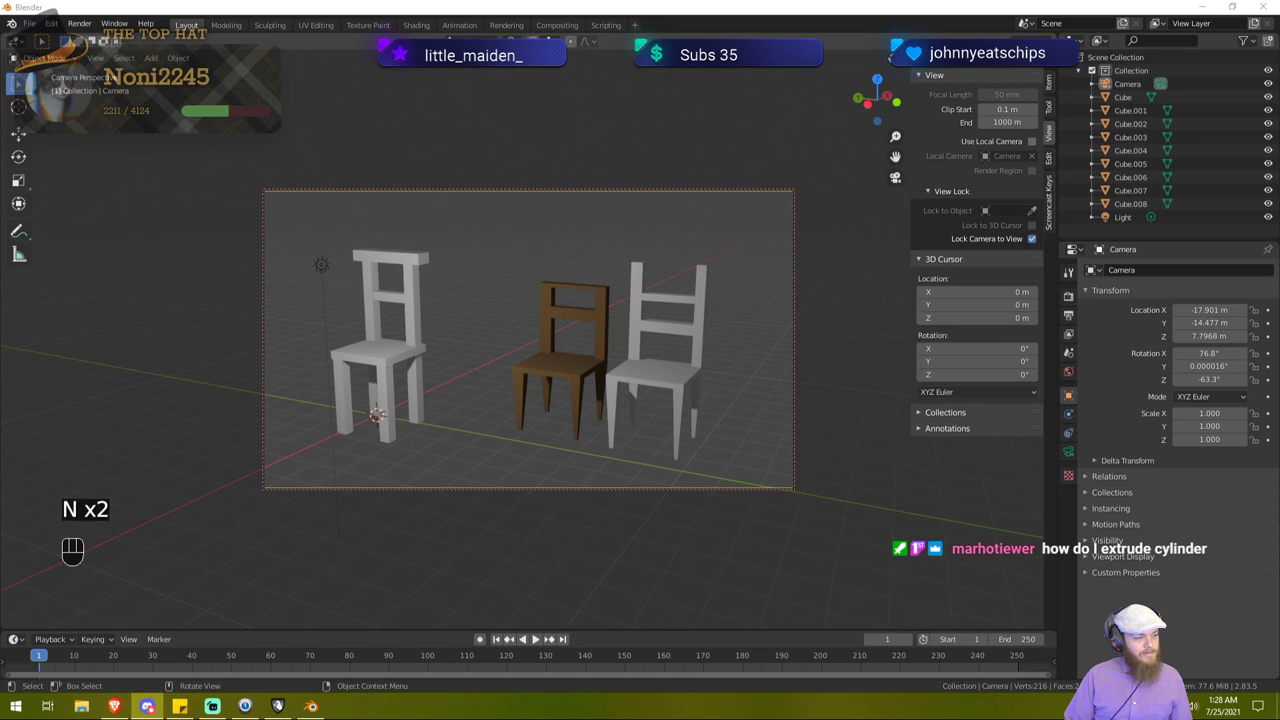
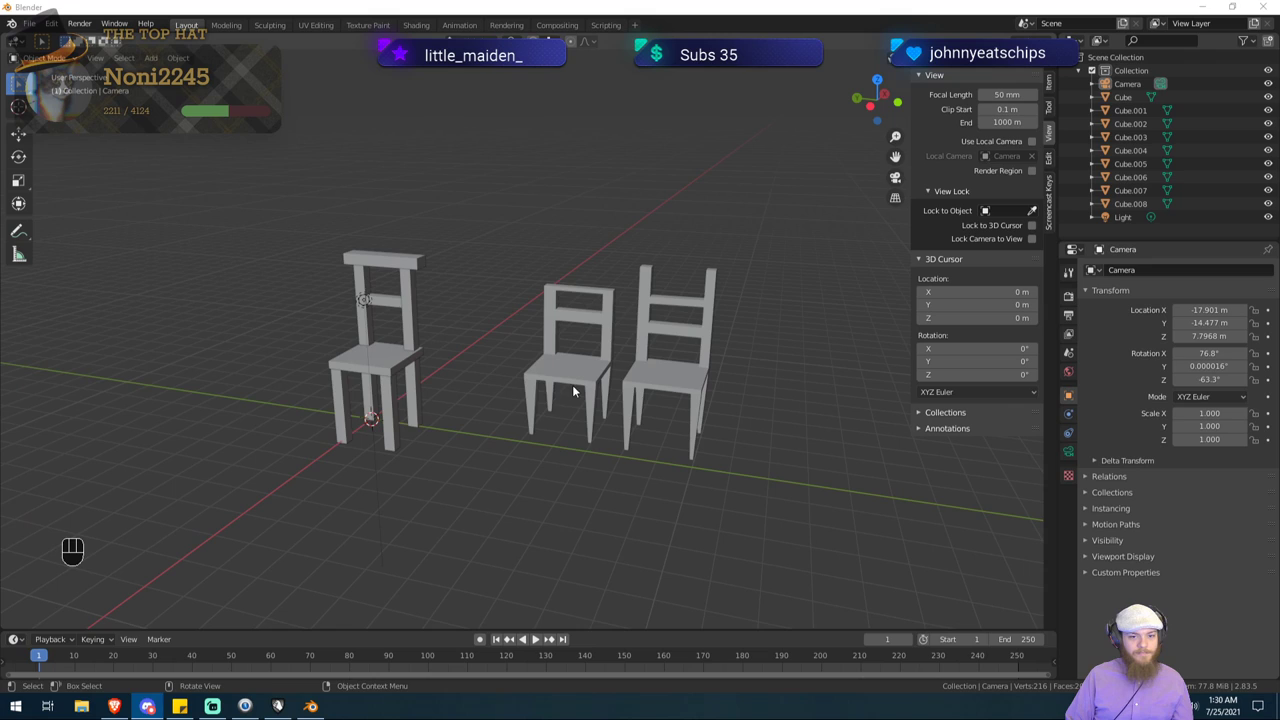
Step: Orbit to a higher angle over the chairs, hide the sidebar and bring up the Add menu's mesh list
left_click_drag(565, 396, 545, 395)
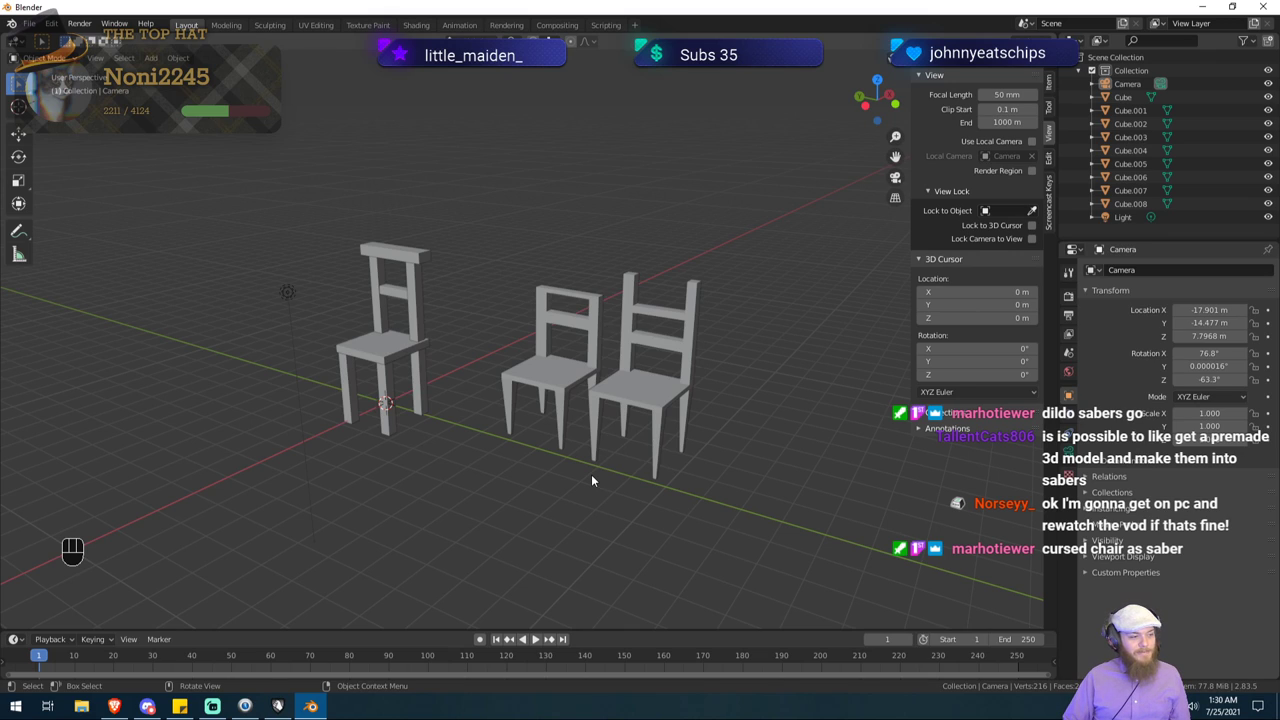
middle_click(515, 294)
left_click_drag(685, 302, 658, 311)
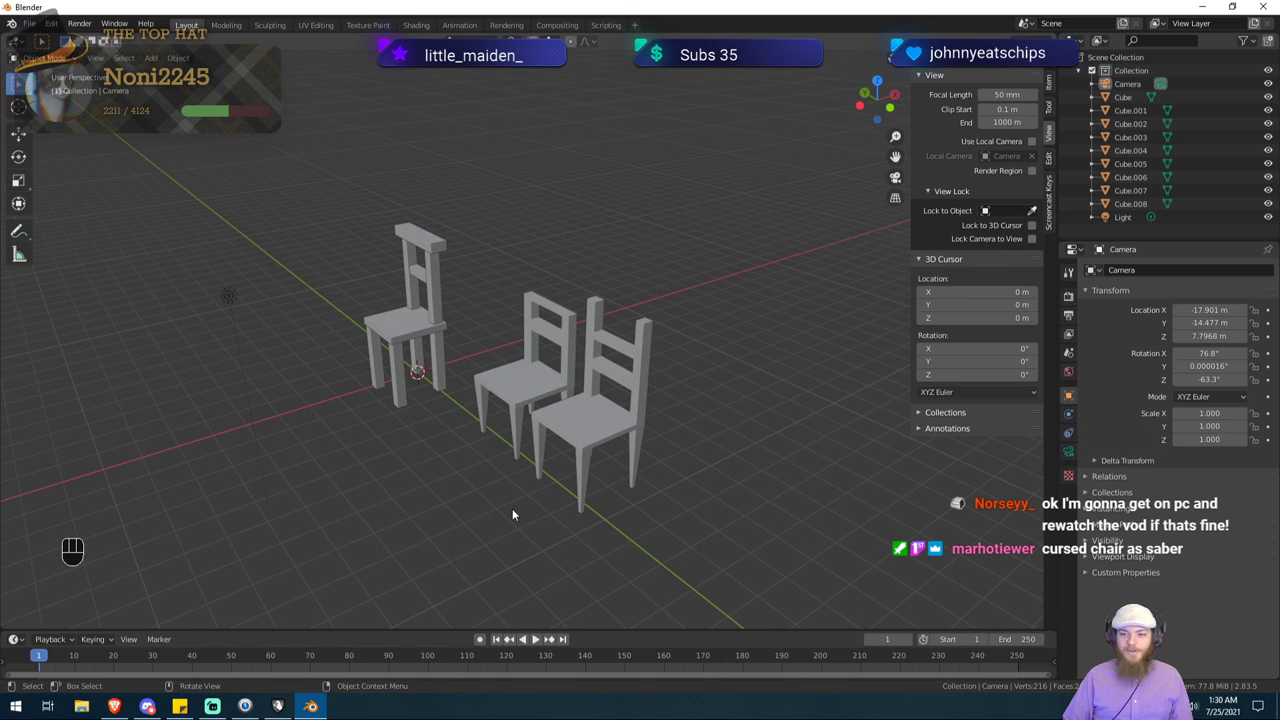
middle_click(516, 508)
key("b")
key("n")
left_click_drag(536, 490, 594, 480)
key("shift+a")
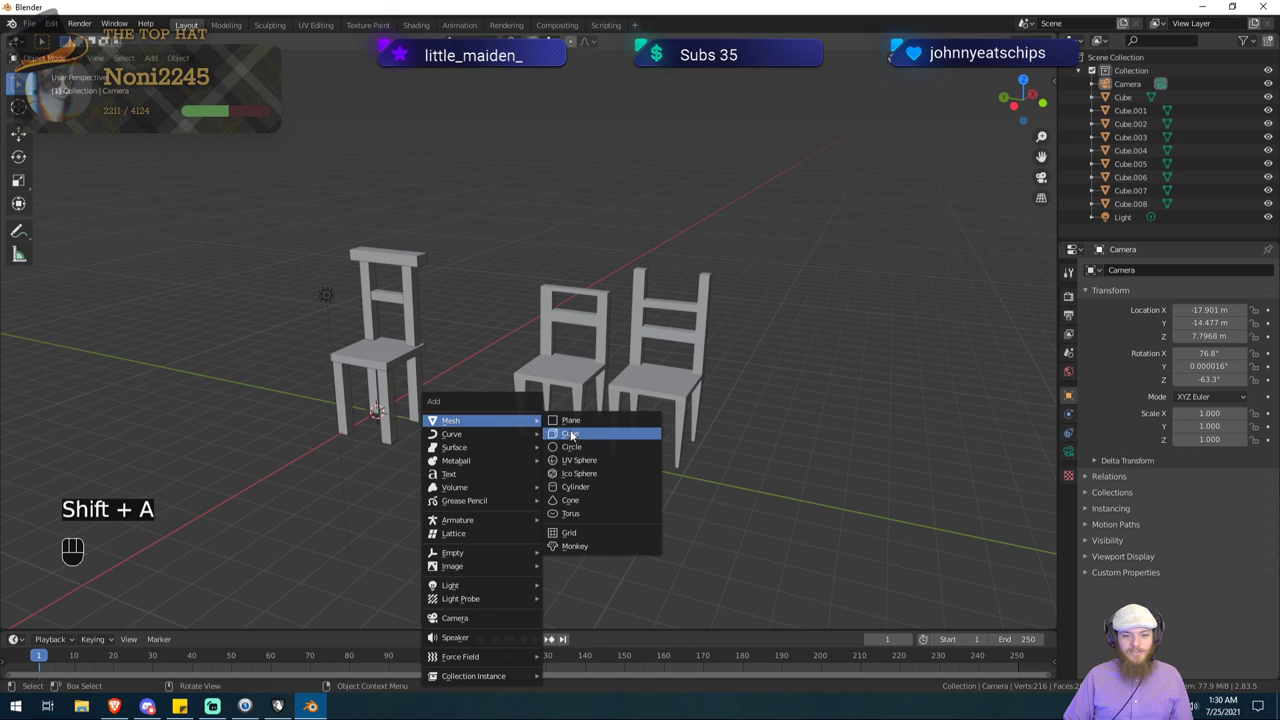
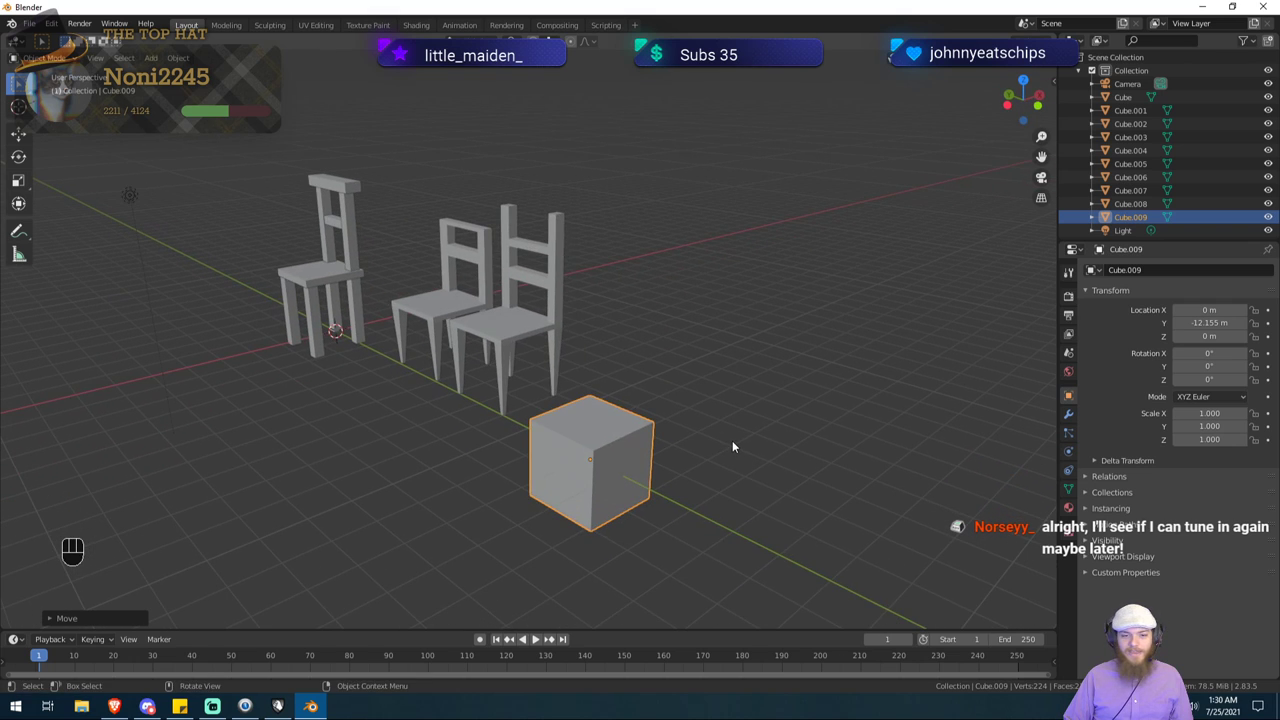
Step: Add a cube base beside the chairs and a cylinder pole, resized in height and raised onto the cube
key("shift+a")
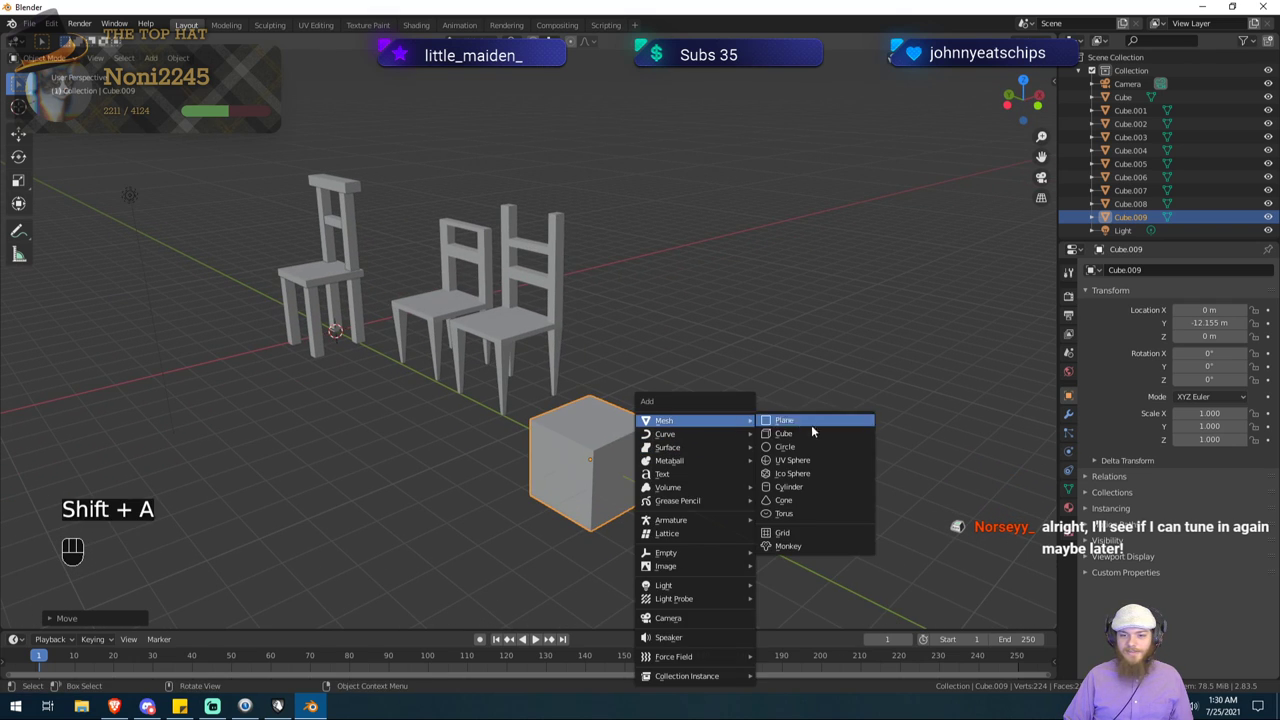
key("g")
key("x")
key("y")
left_click(37, 591)
key("g")
key("z")
left_click(51, 520)
key("s")
key("z")
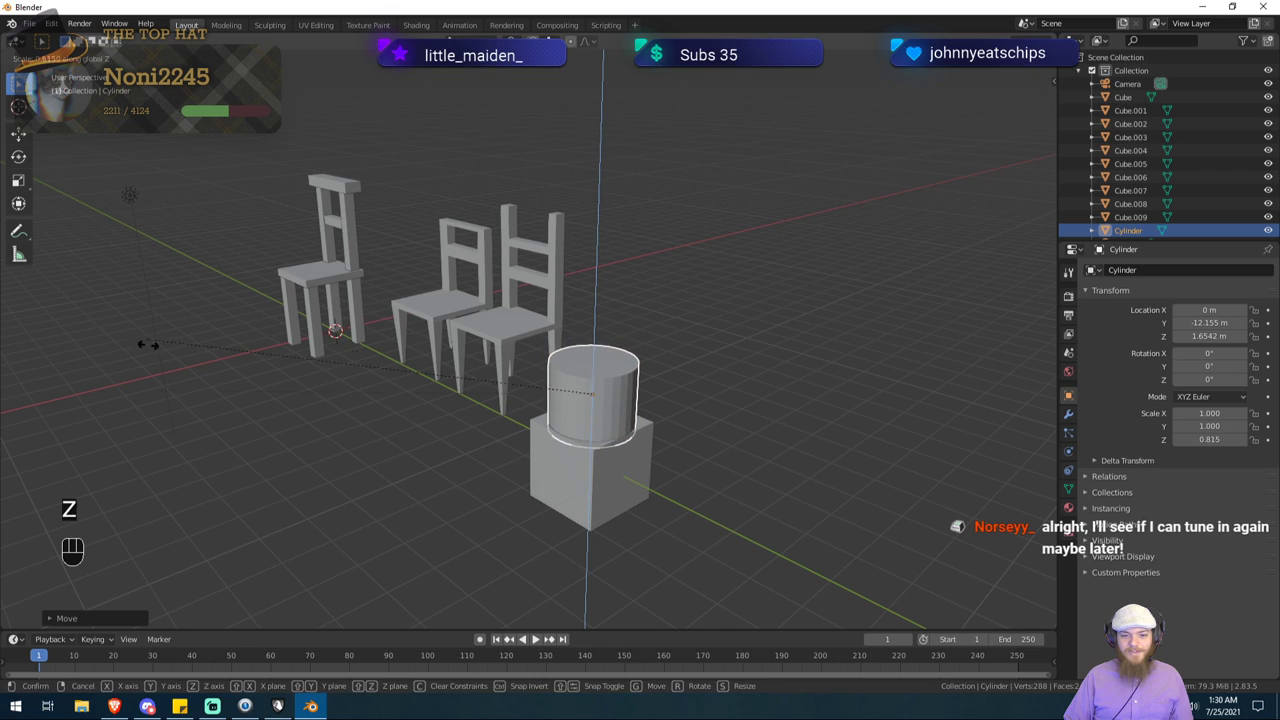
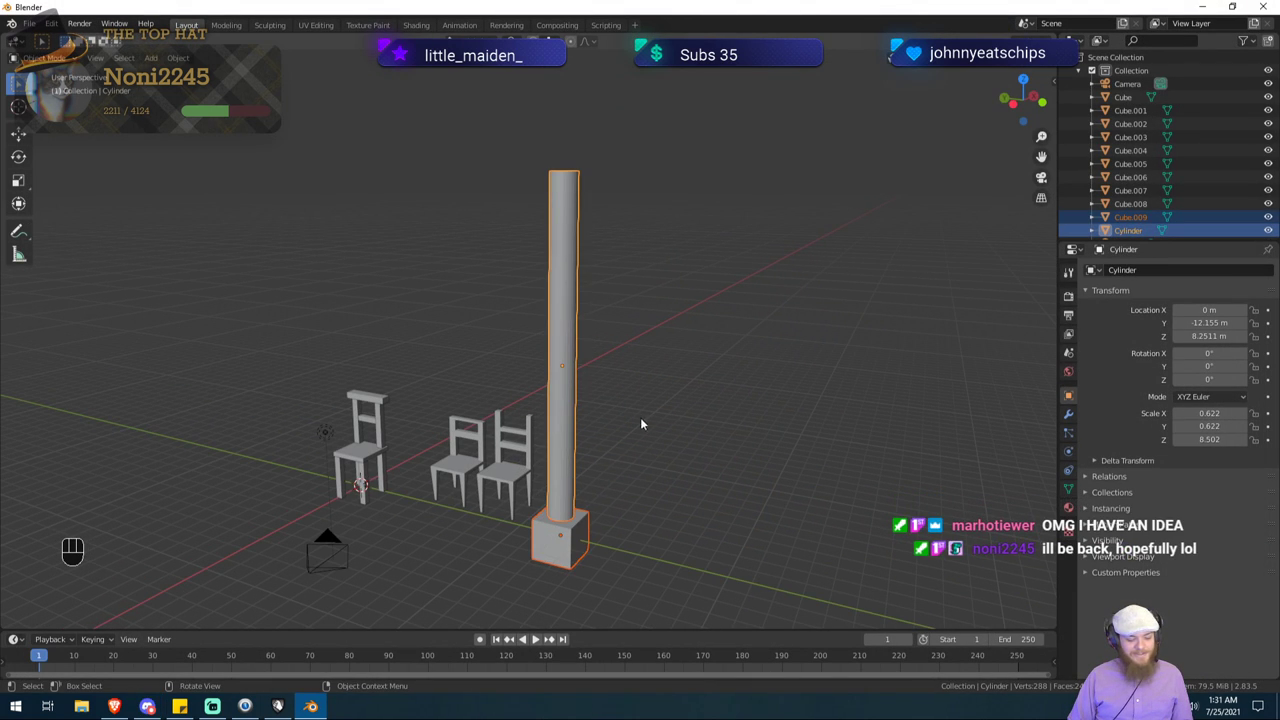
Step: Duplicate the tall pole along the Y axis and render the camera shot with F12
key("shift+d")
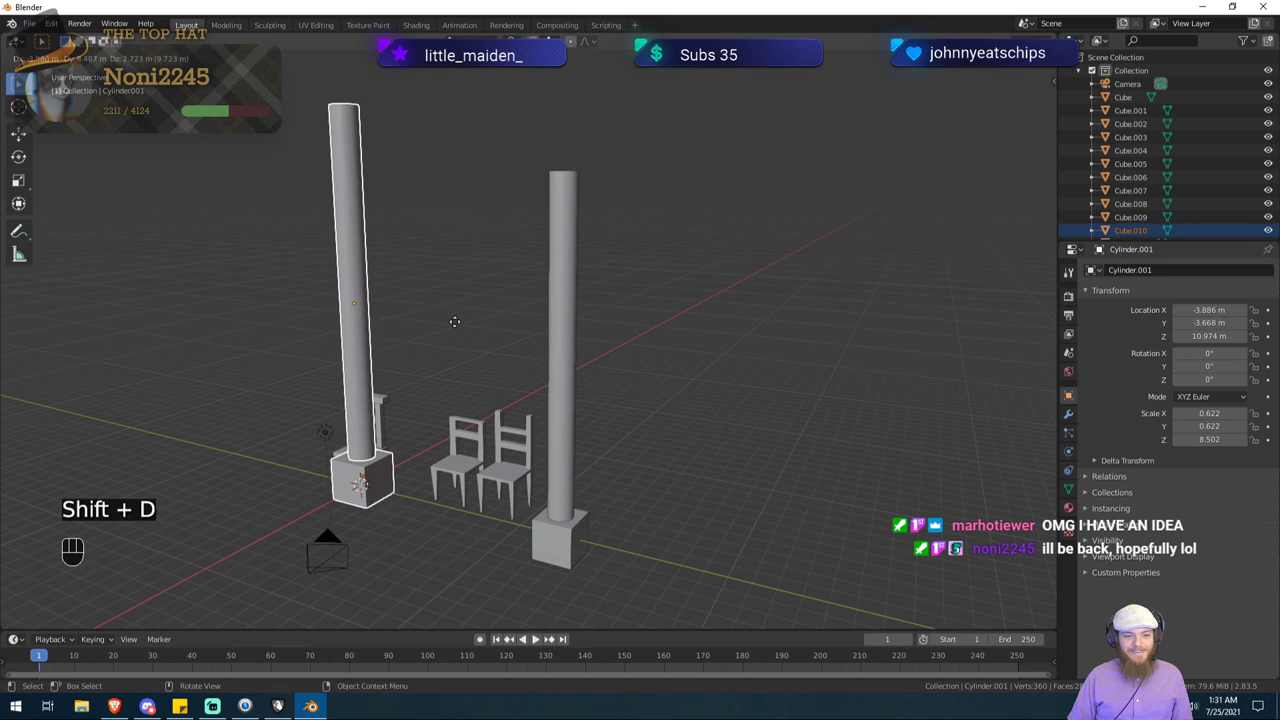
key("y")
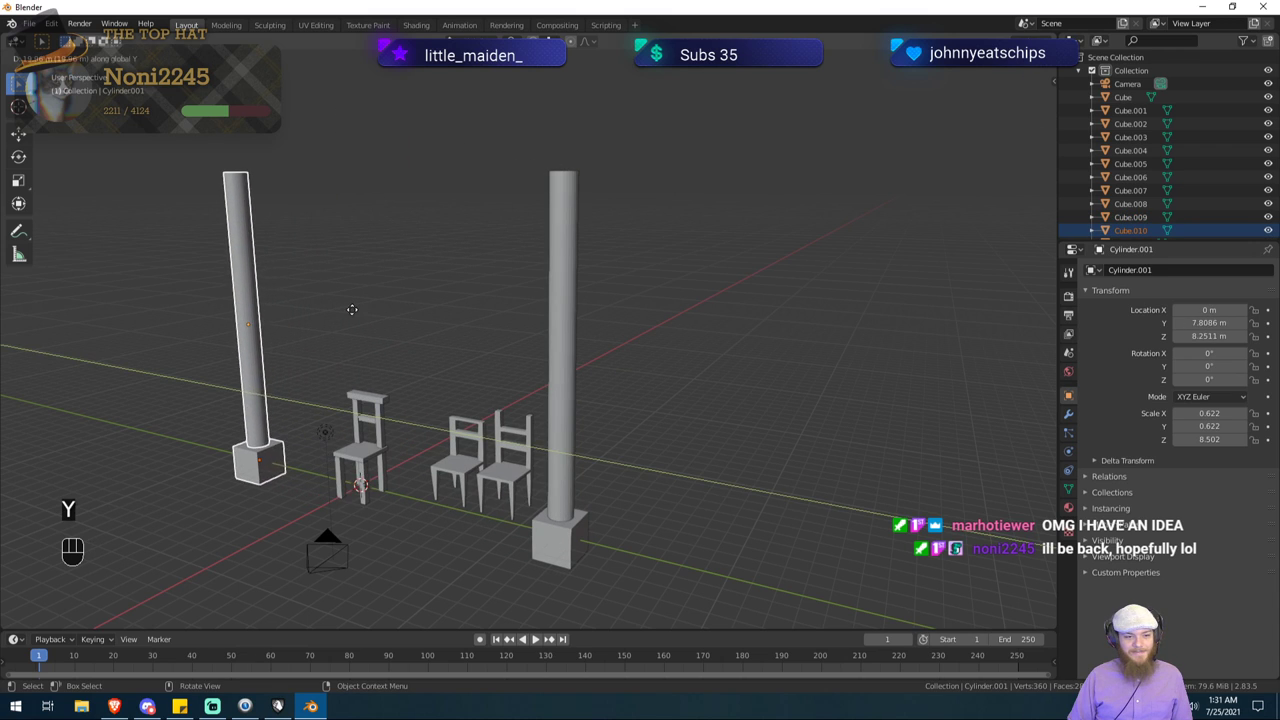
left_click(350, 311)
key("F12")
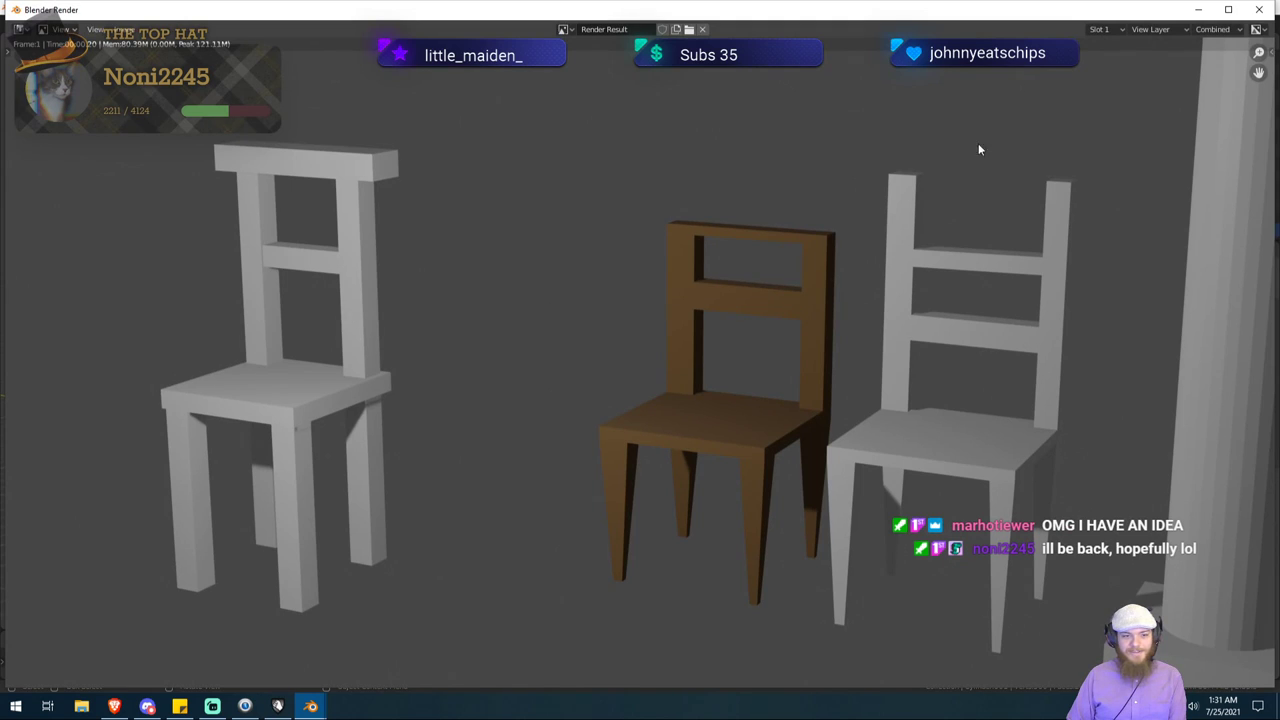
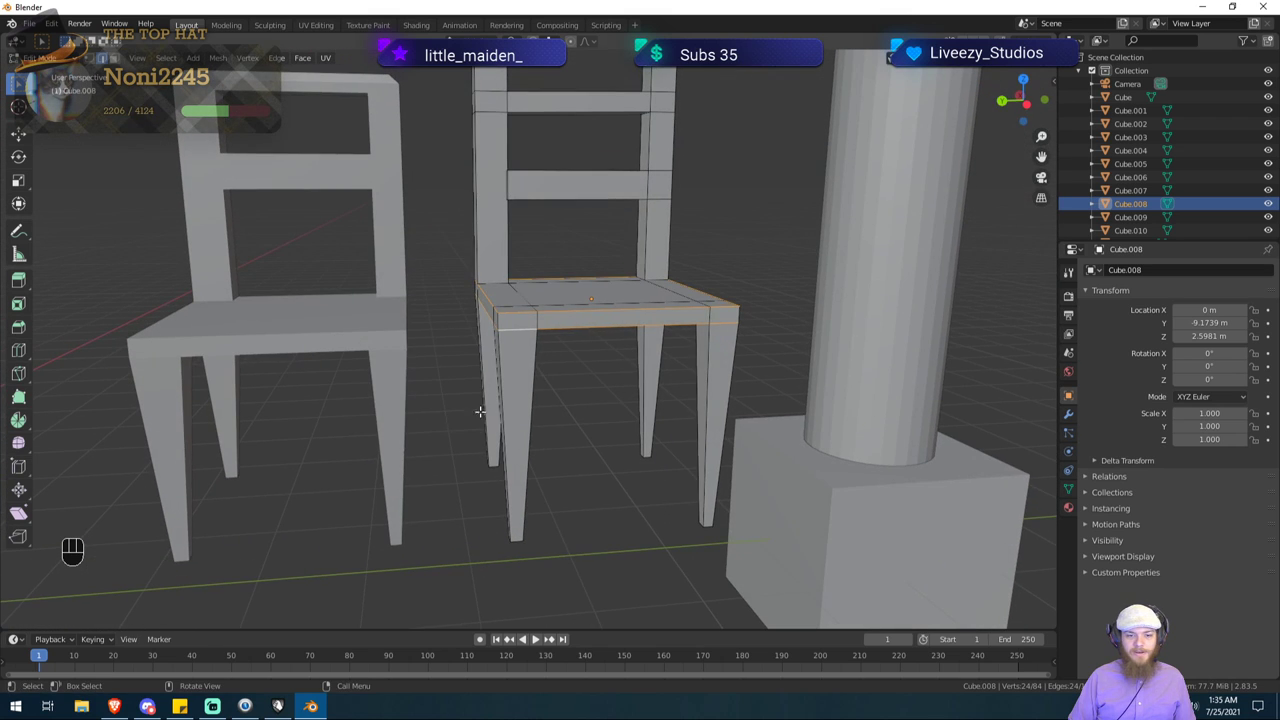
key("Tab")
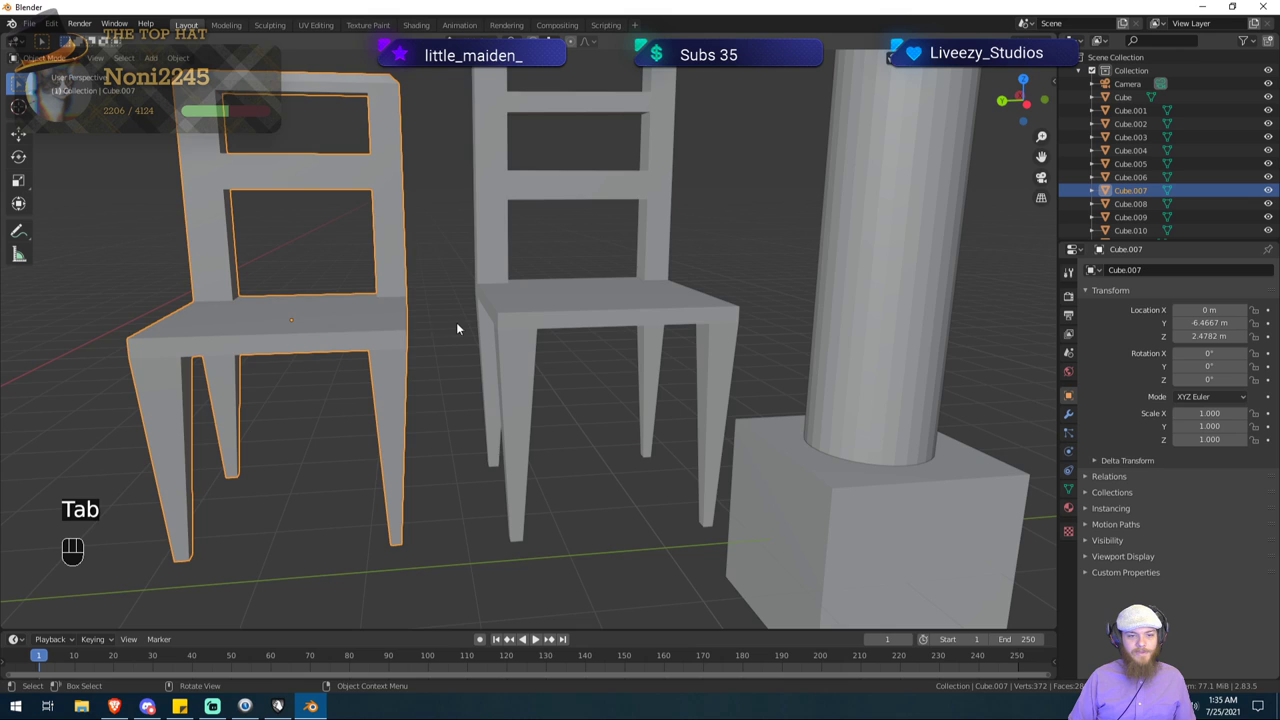
left_click_drag(478, 317, 746, 236)
left_click_drag(674, 249, 663, 316)
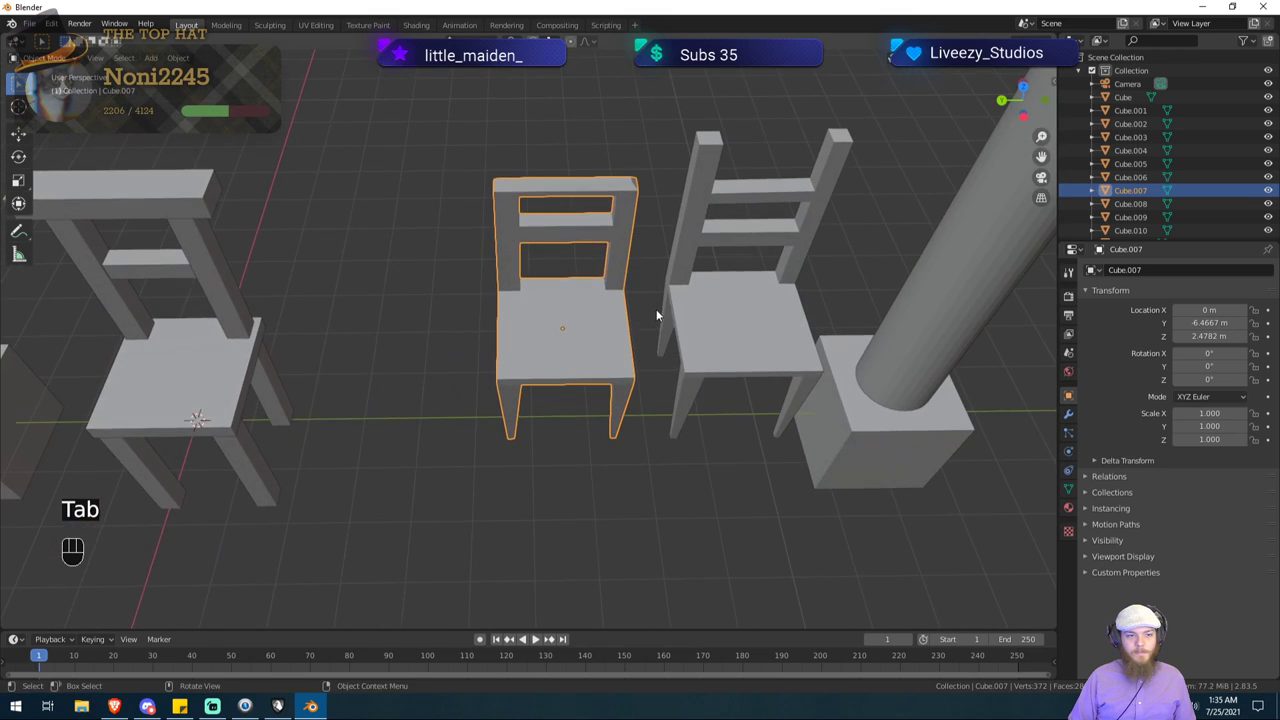
Step: Bring up the Add menu's mesh shapes with Cube.007 selected
key("shift+a")
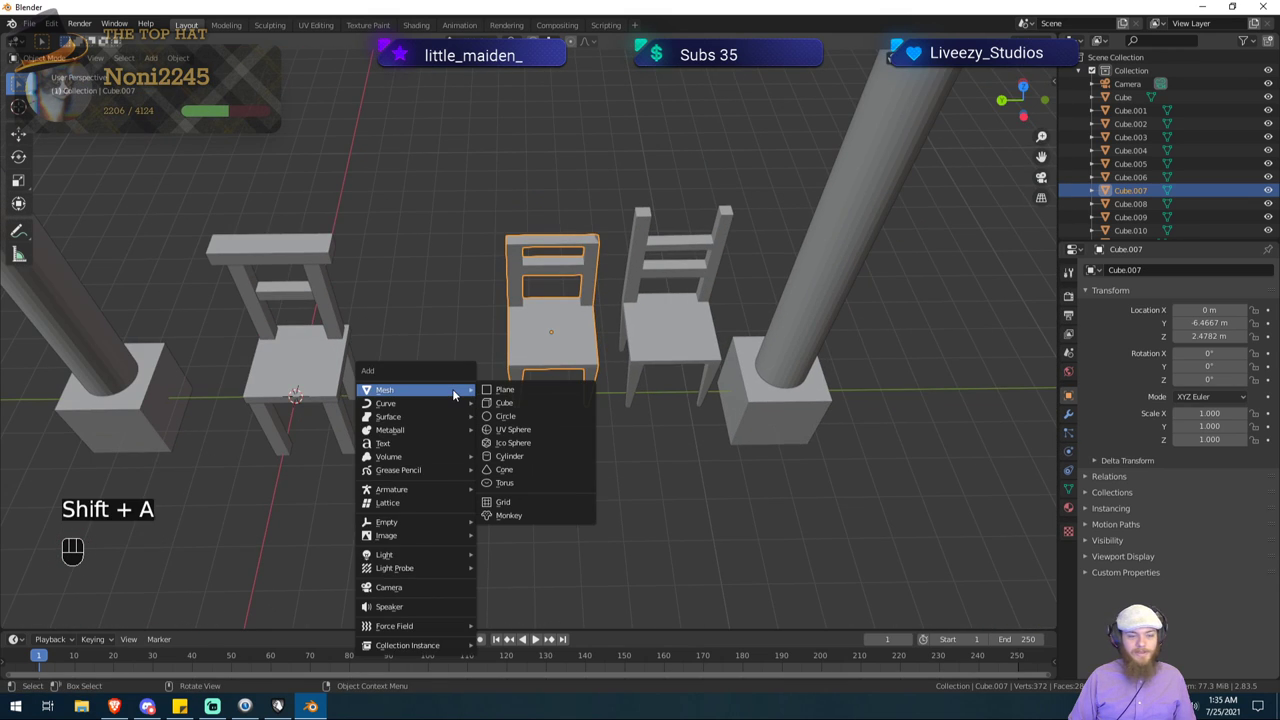
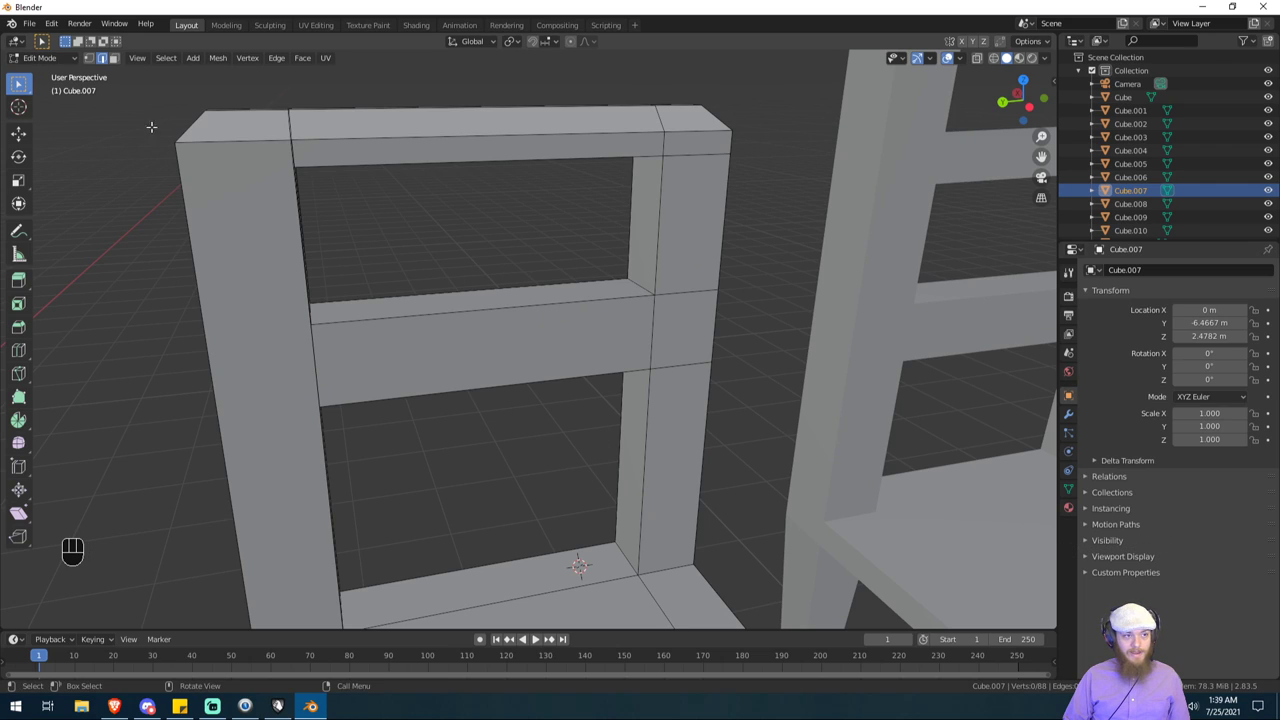
Step: Bring up the mesh shapes to add while editing Cube.007's mesh
key("shift+a")
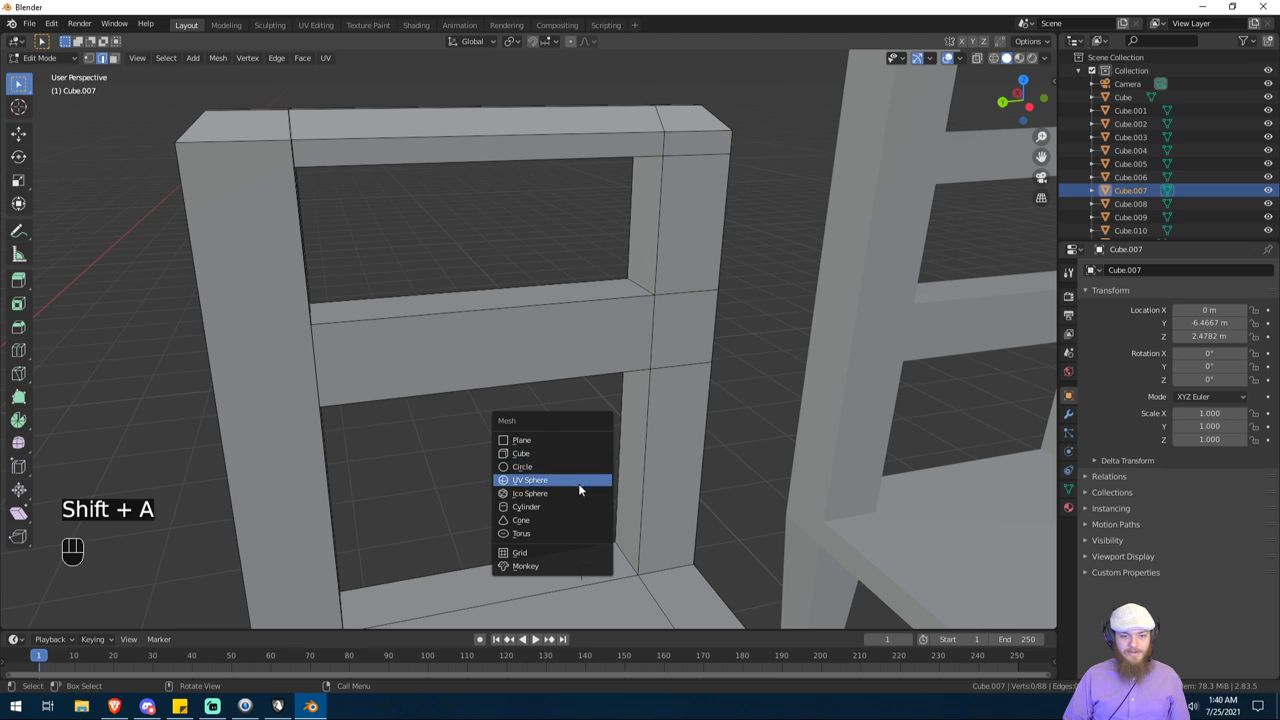
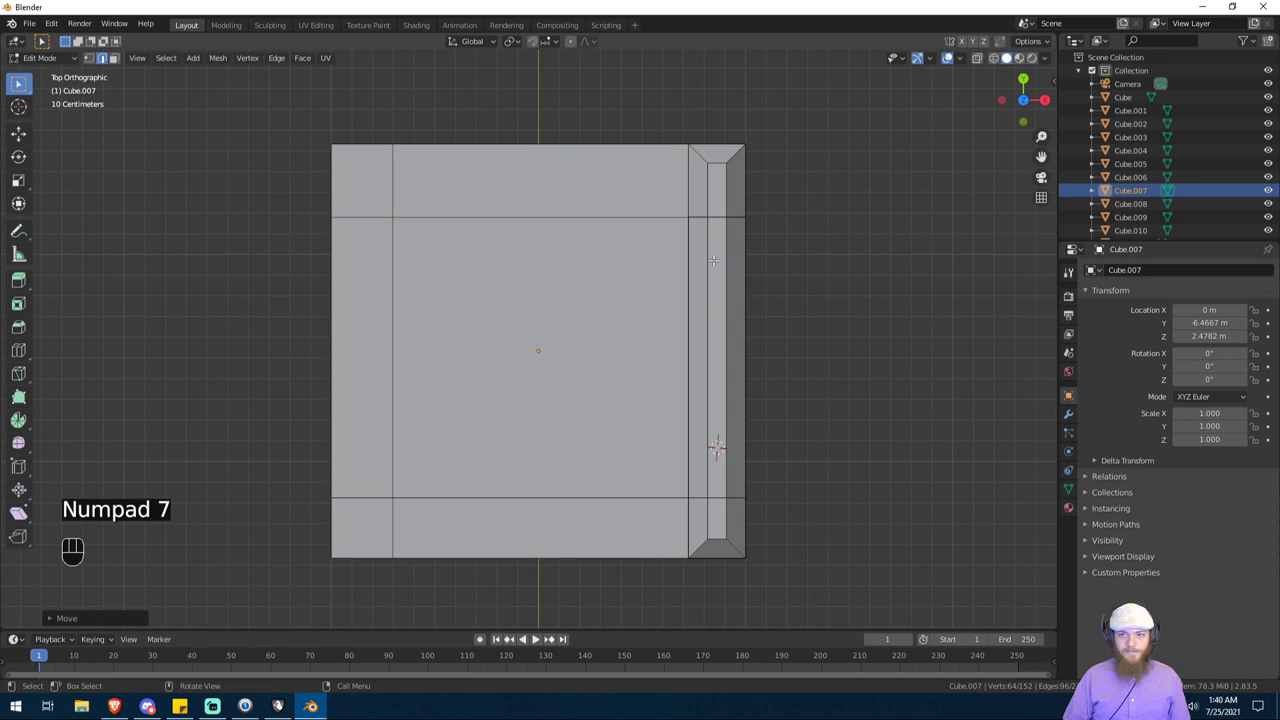
Step: Duplicate the small round piece twice along the frame's bar, spacing the copies along Y
left_click(1002, 67)
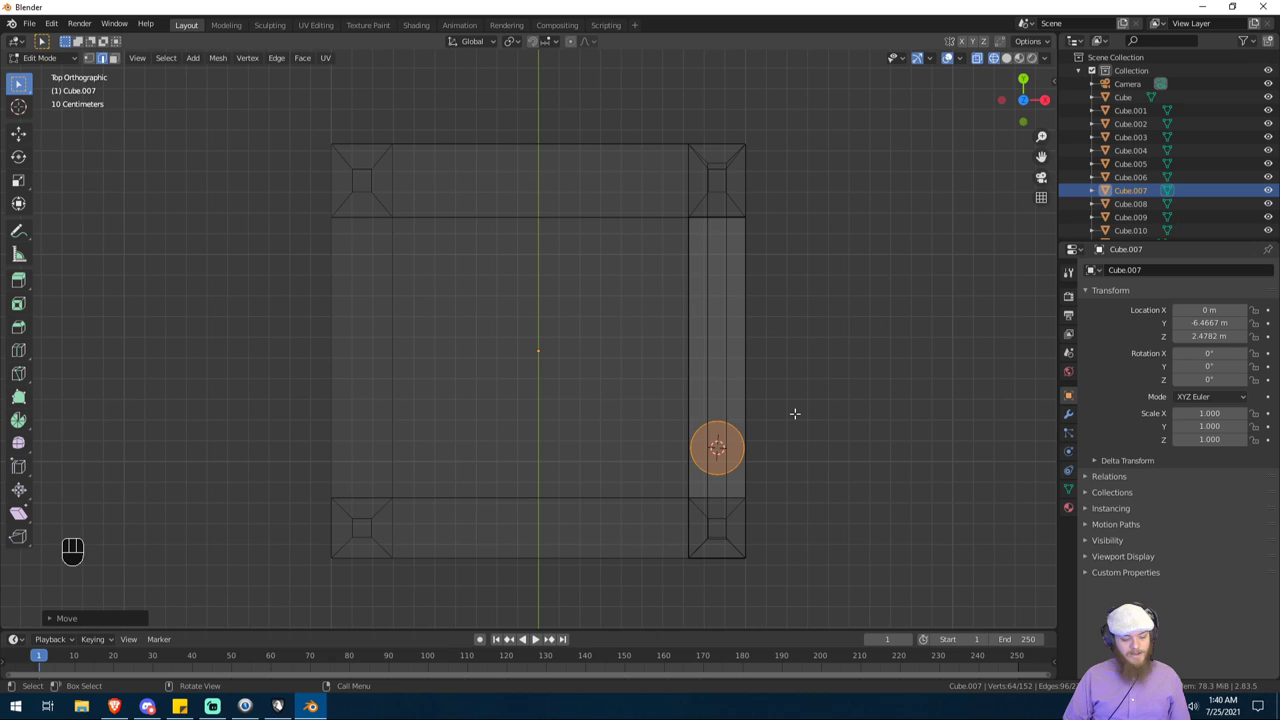
key("shift+d")
key("x")
key("y")
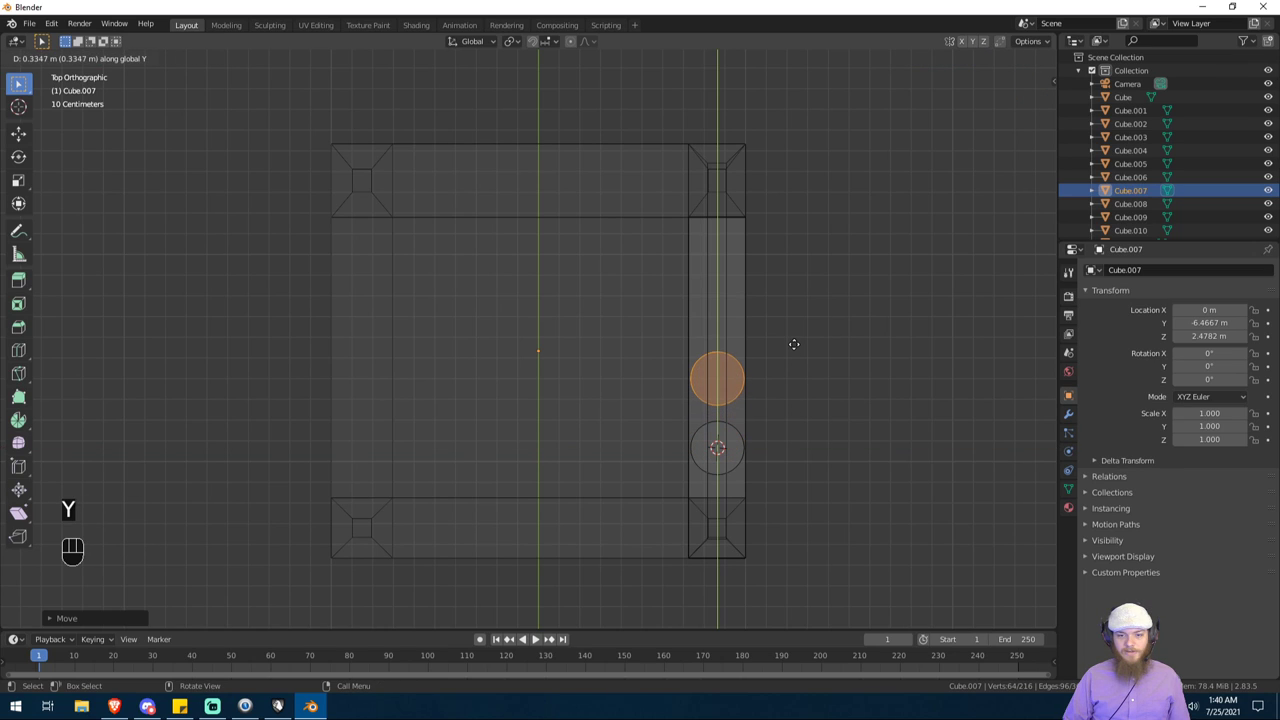
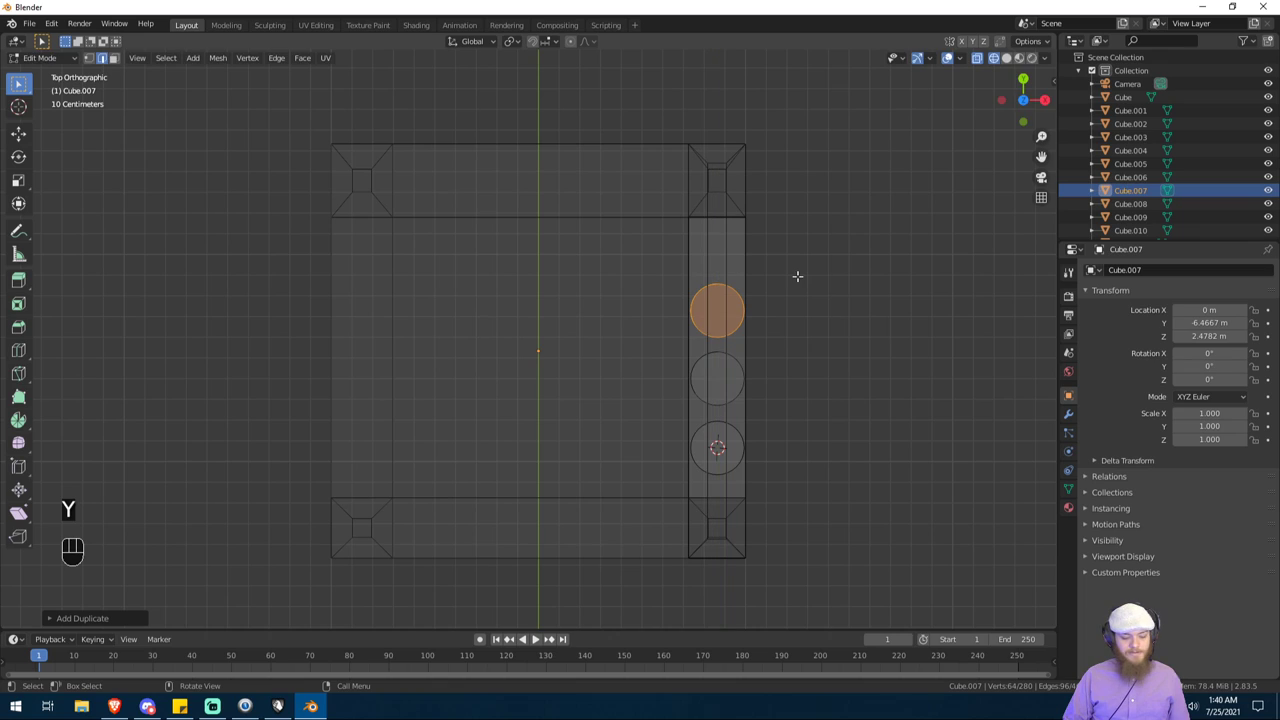
key("shift+d")
key("y")
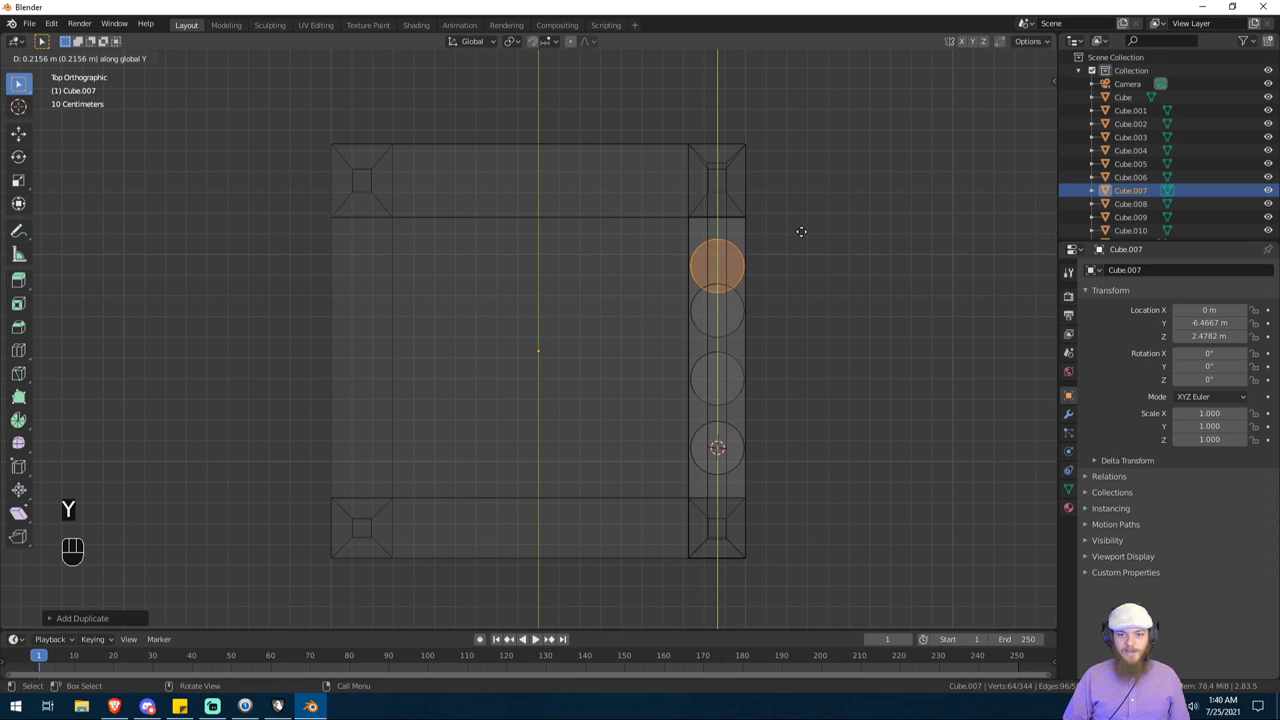
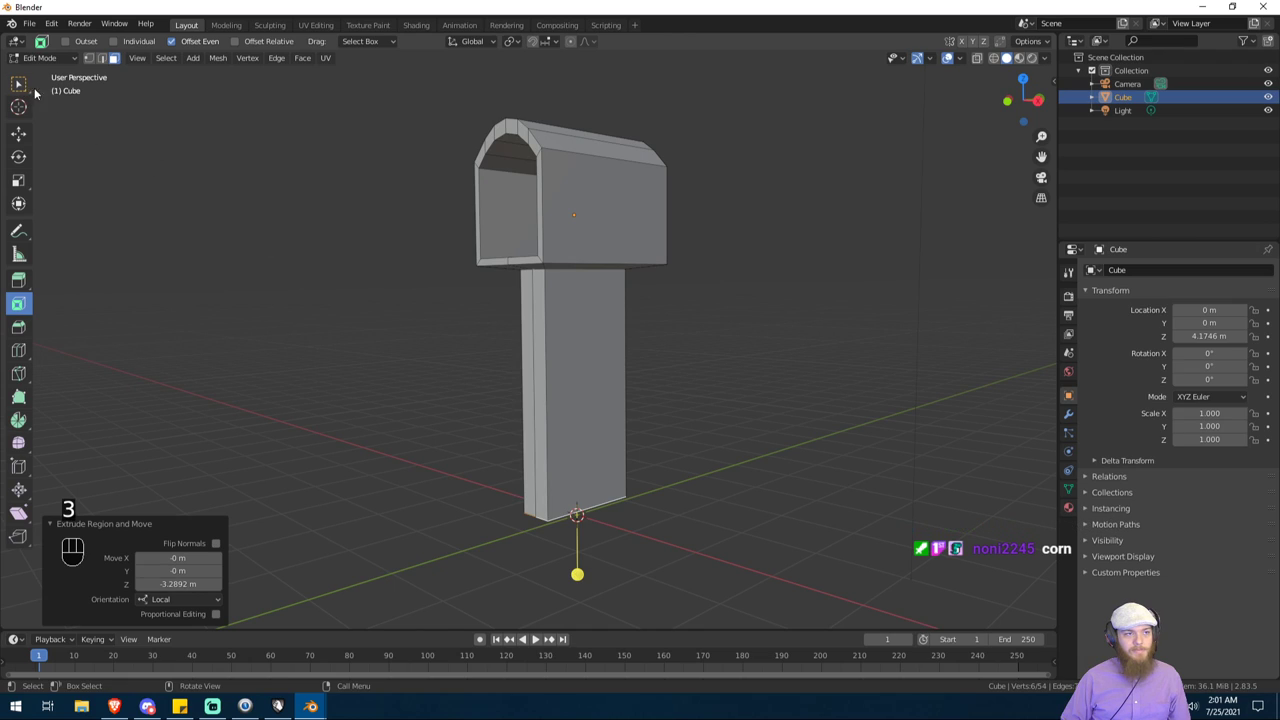
Step: Slide the post's selected side inward along Y to narrow it into a thin pole
key("w")
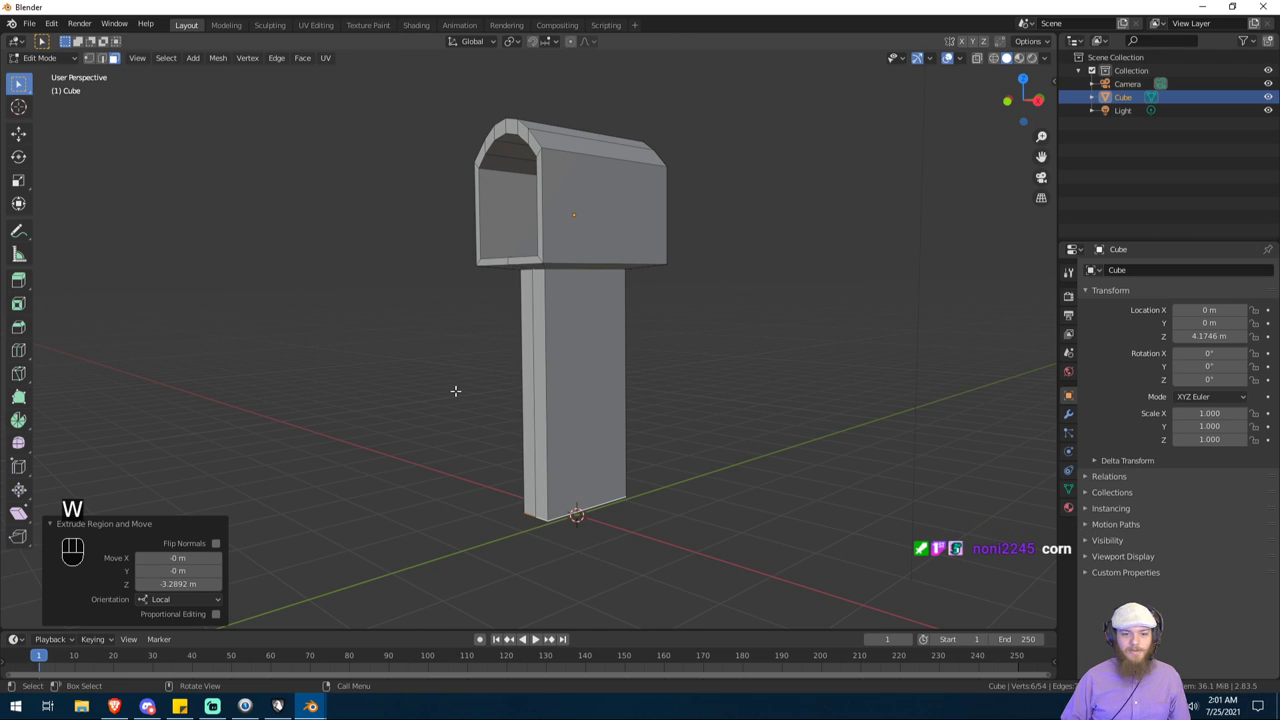
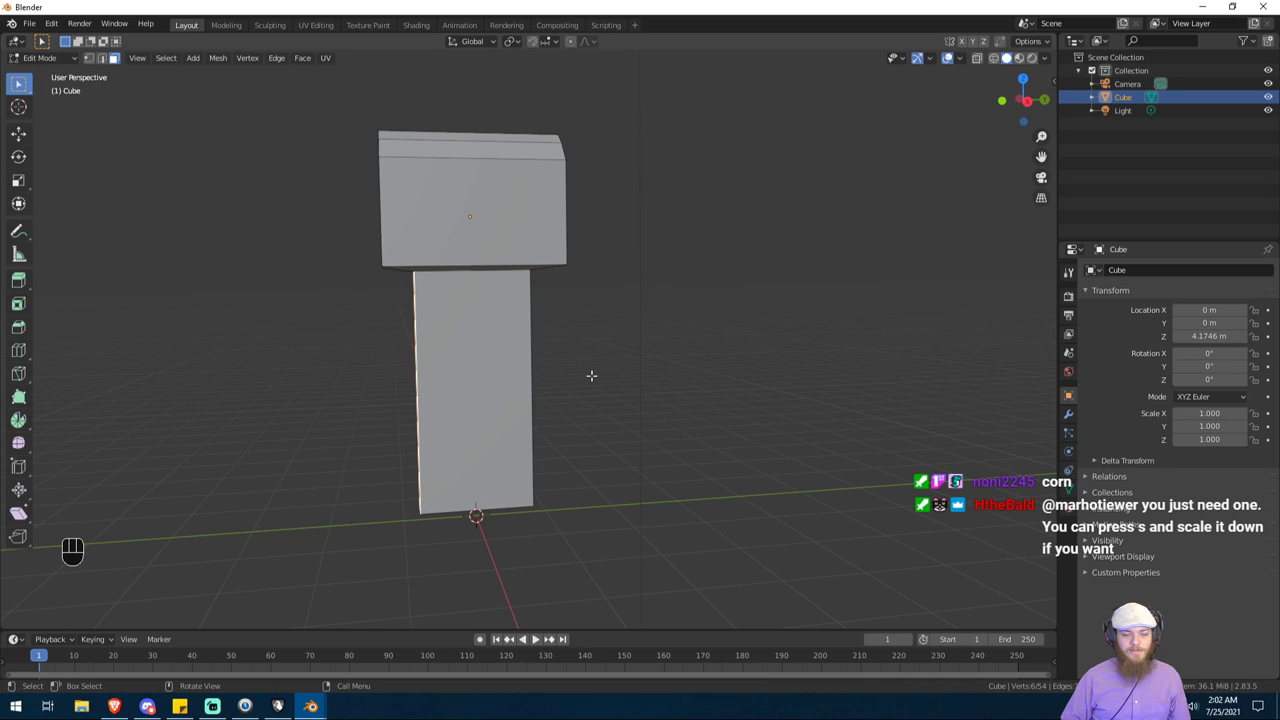
key("g")
key("y")
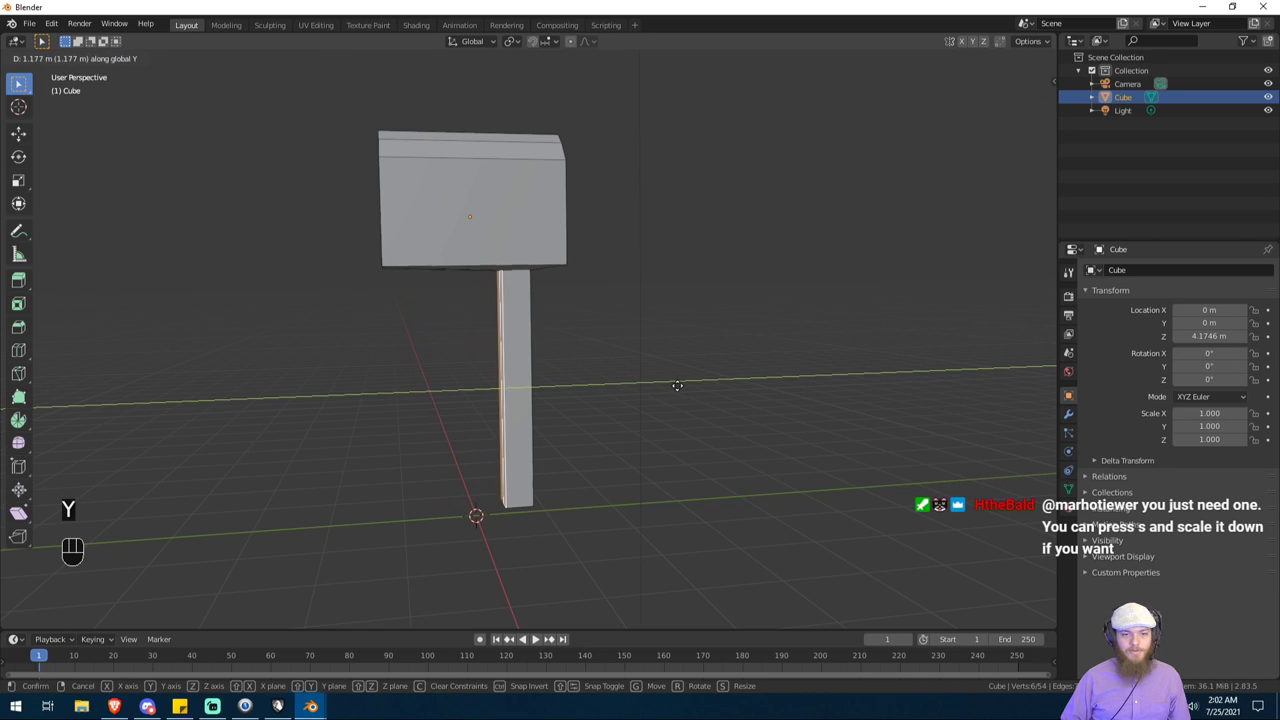
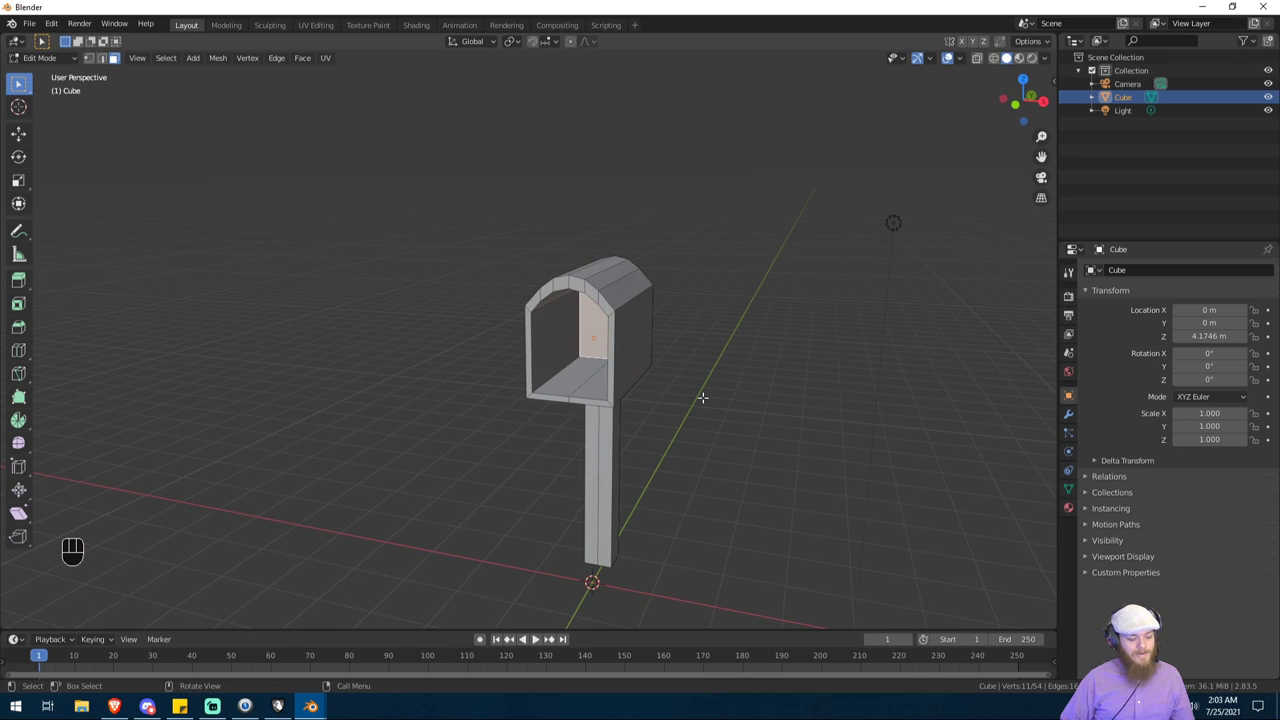
Step: Duplicate the arched back wall and move the copy forward along Y toward the opening
key("shift+d")
key("y")
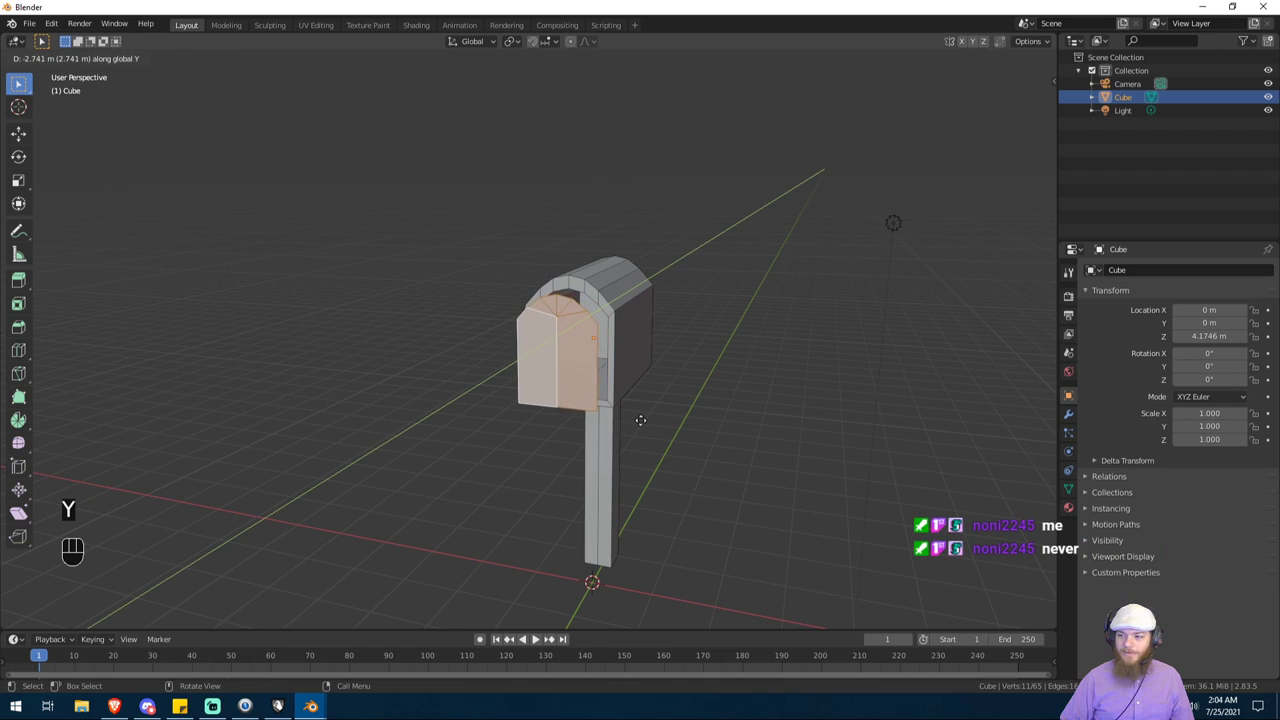
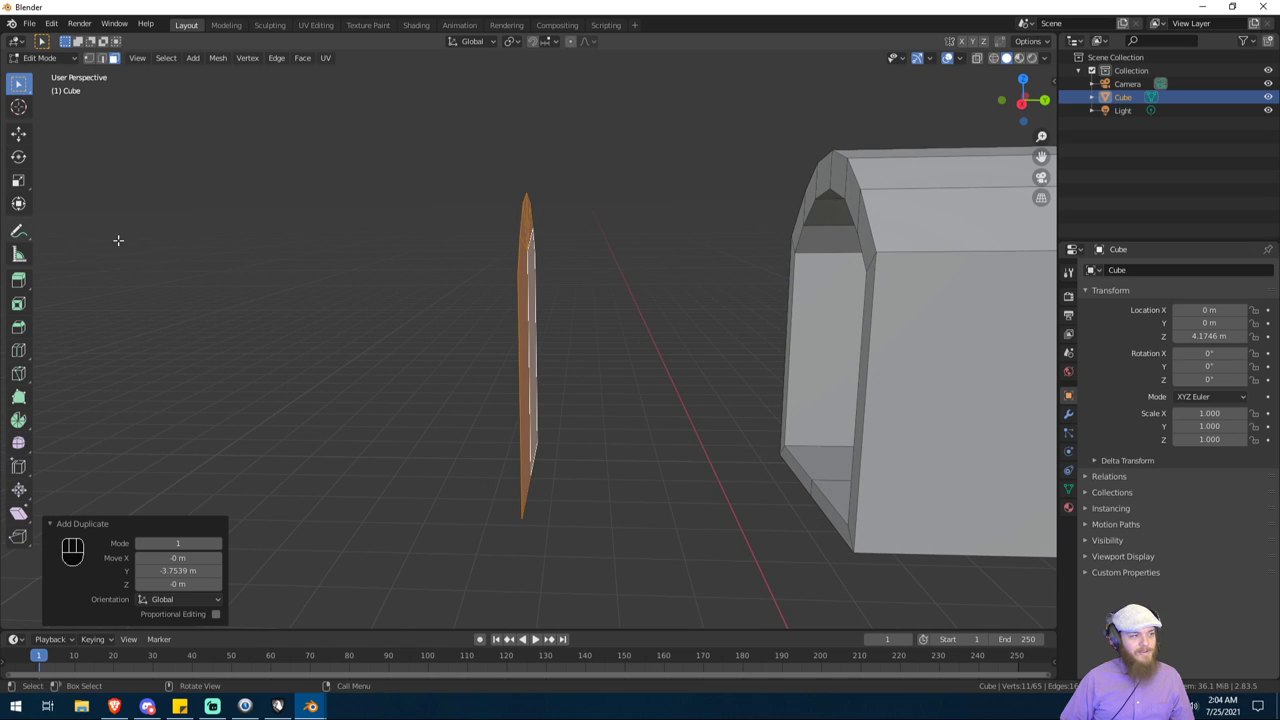
Step: Extrude the door panel along Y for thickness, then move the whole panel along Y to the front
key("e")
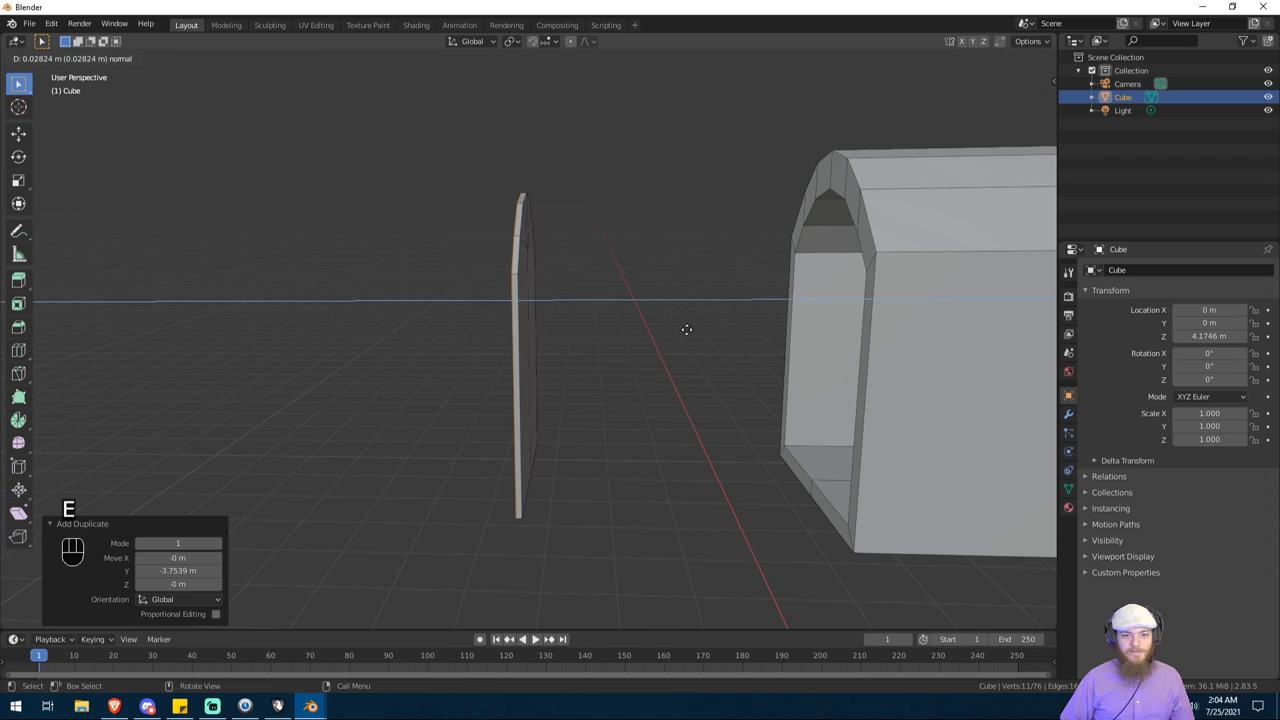
key("y")
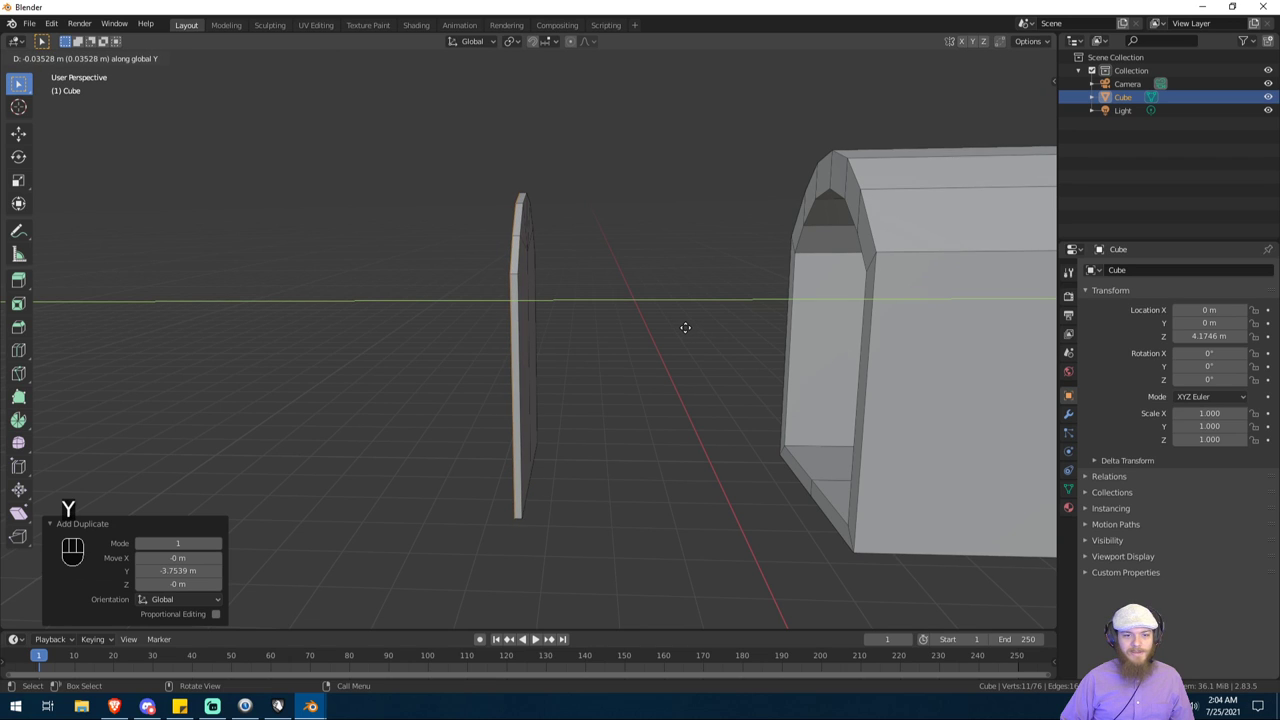
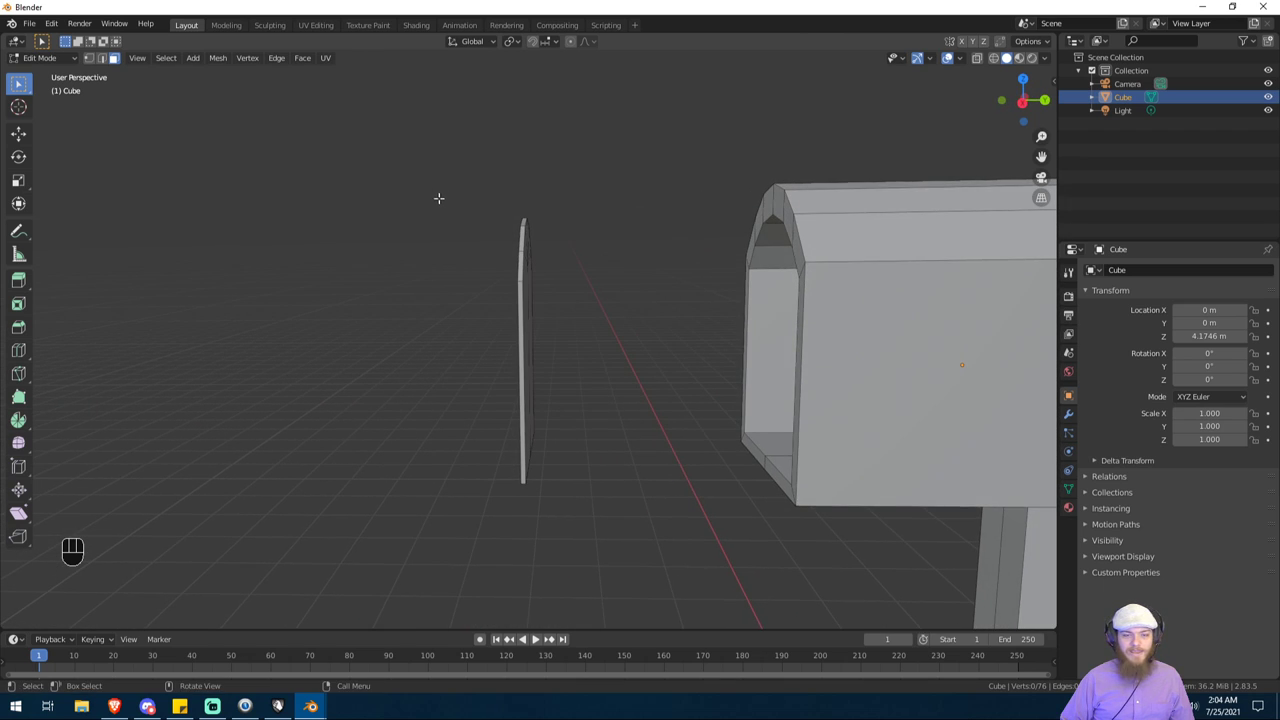
key("l")
key("g")
key("y")
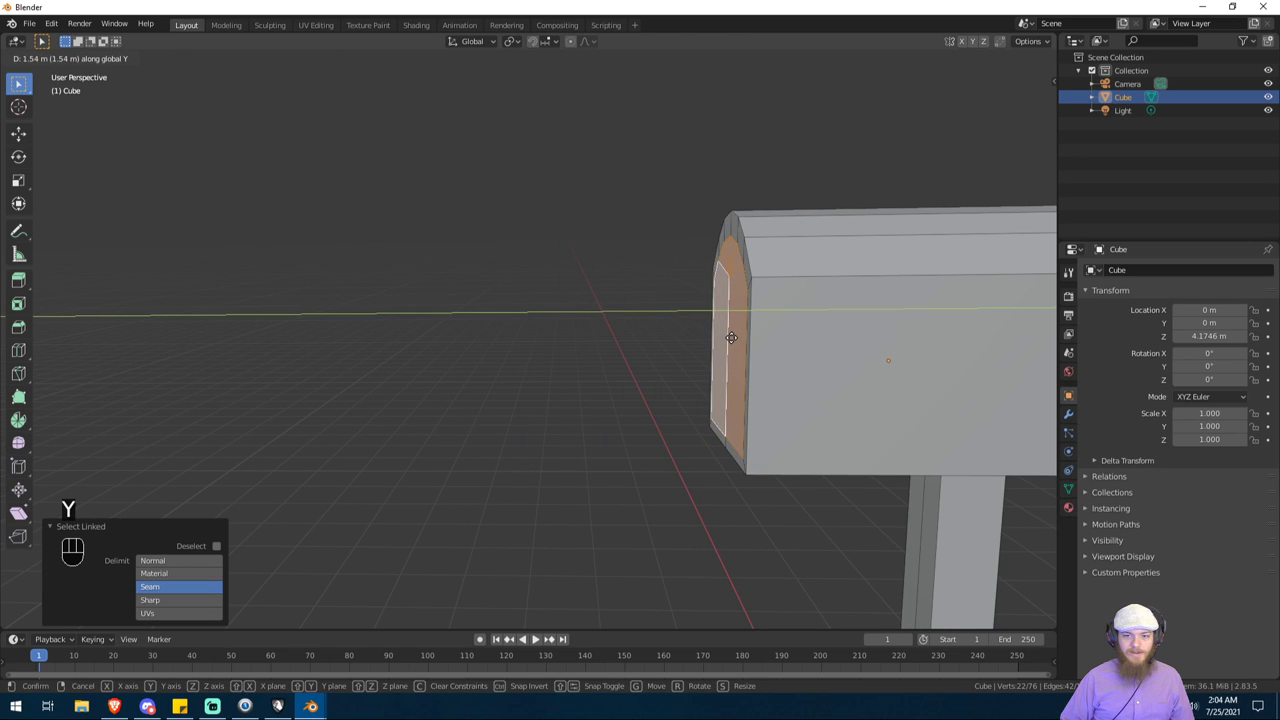
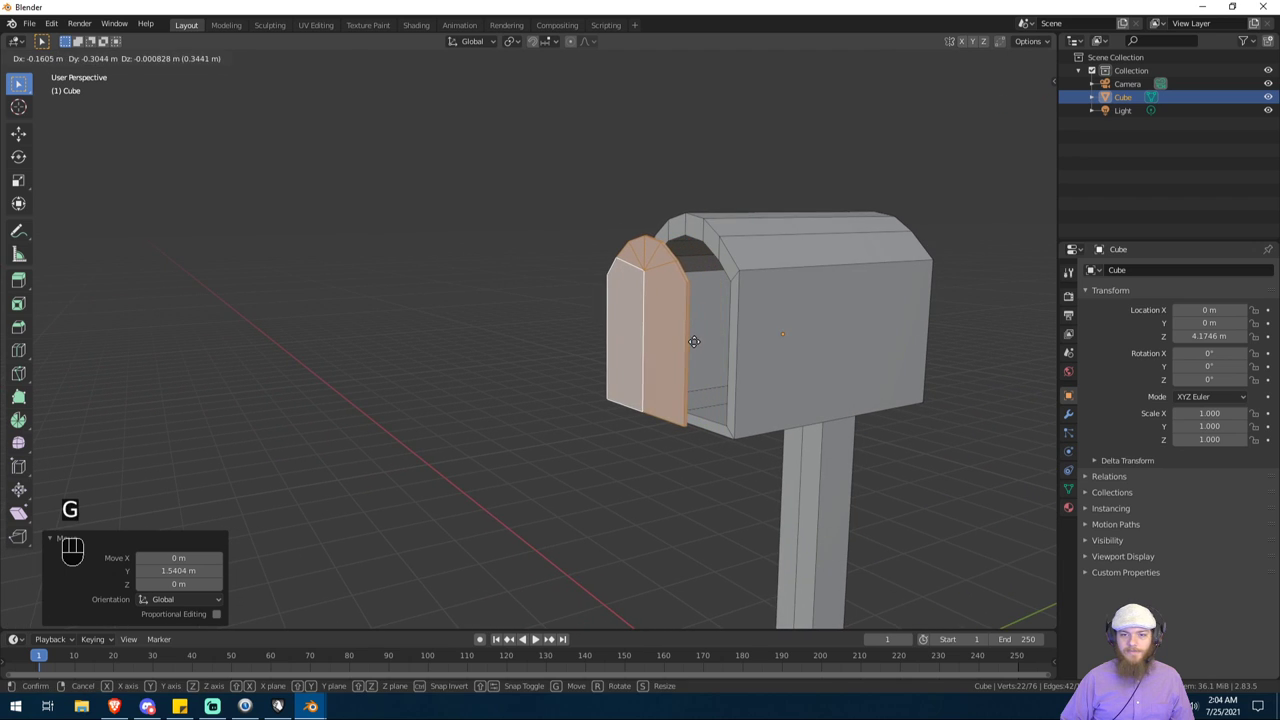
key("y")
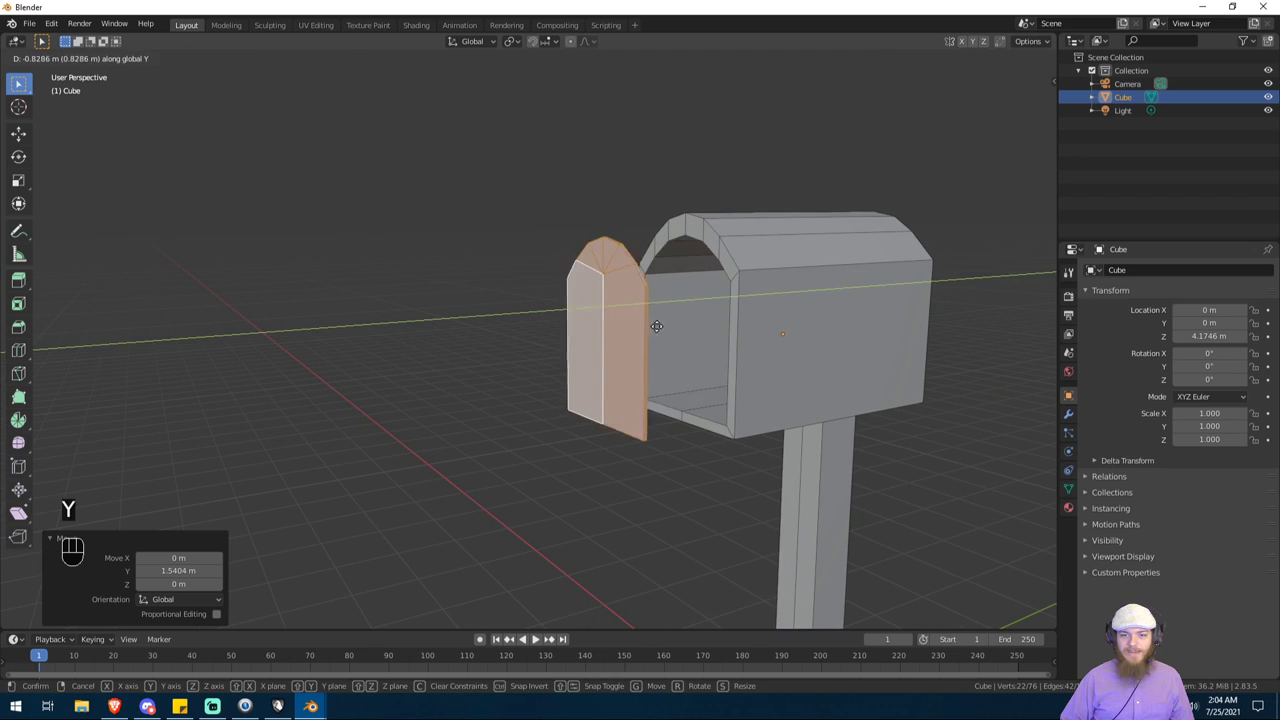
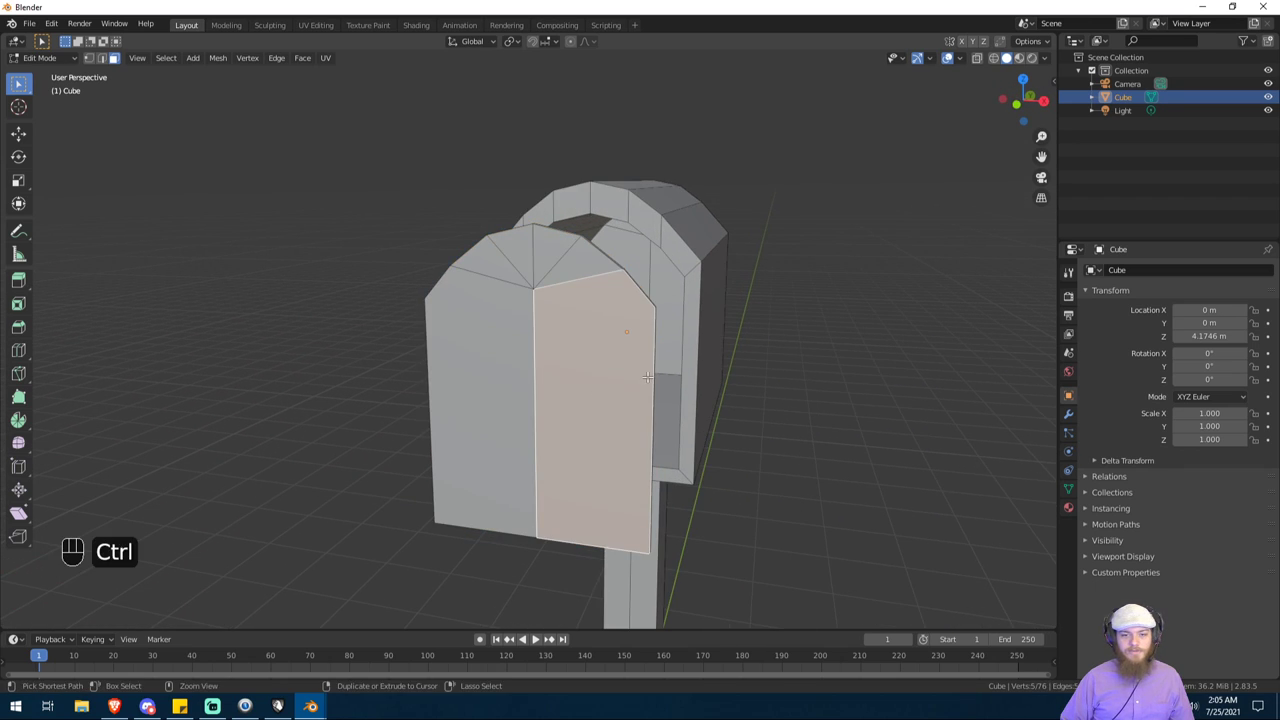
Step: Insert an edge loop into the mailbox and check the separated door slab from Object Mode
key("ctrl+r")
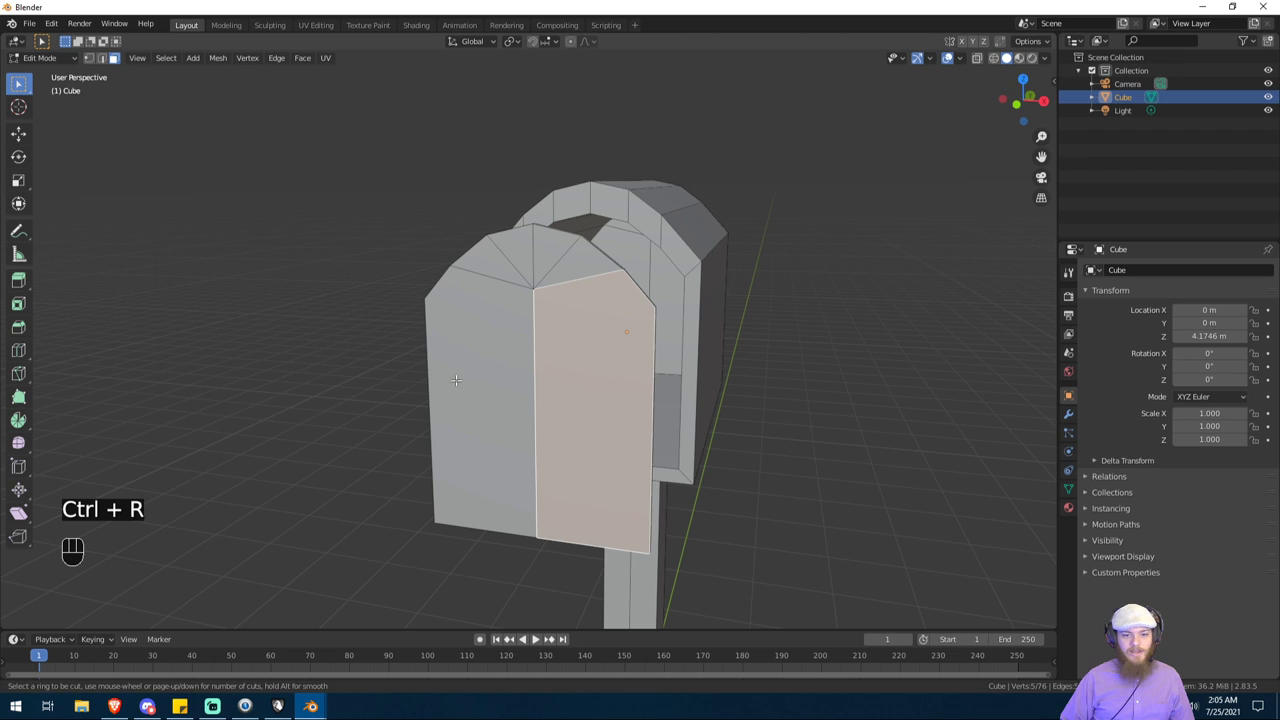
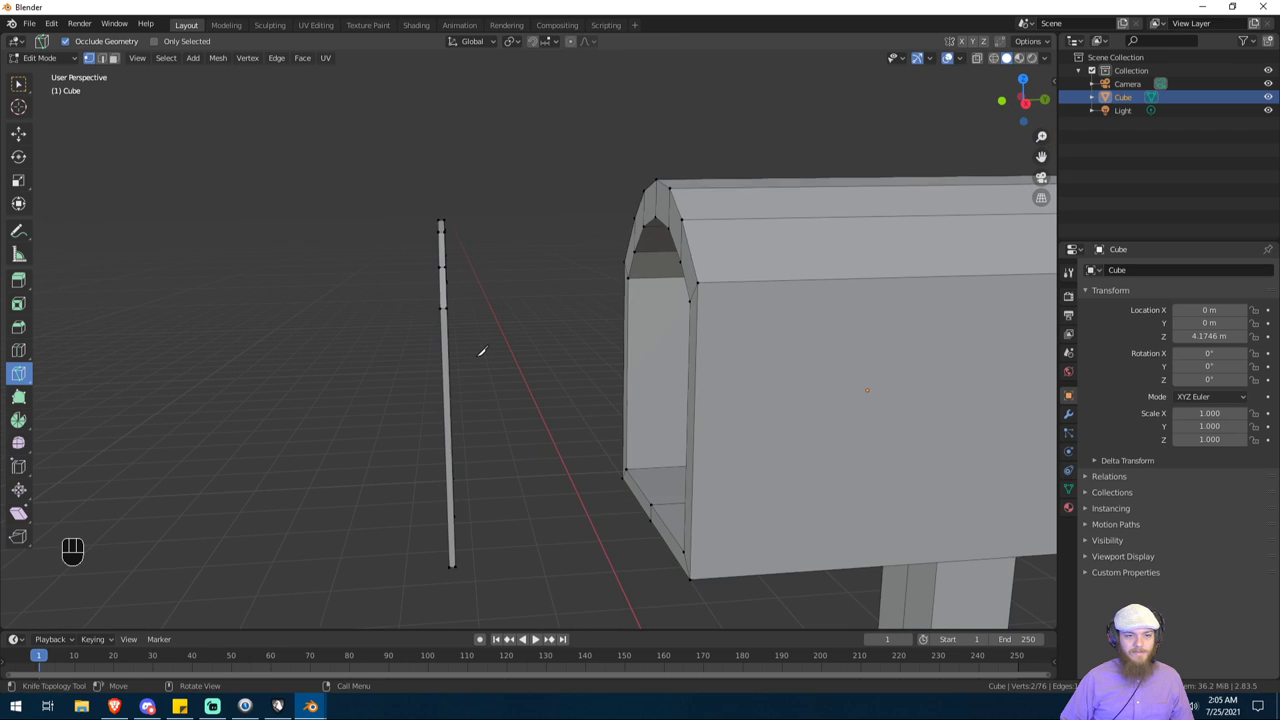
key("Tab")
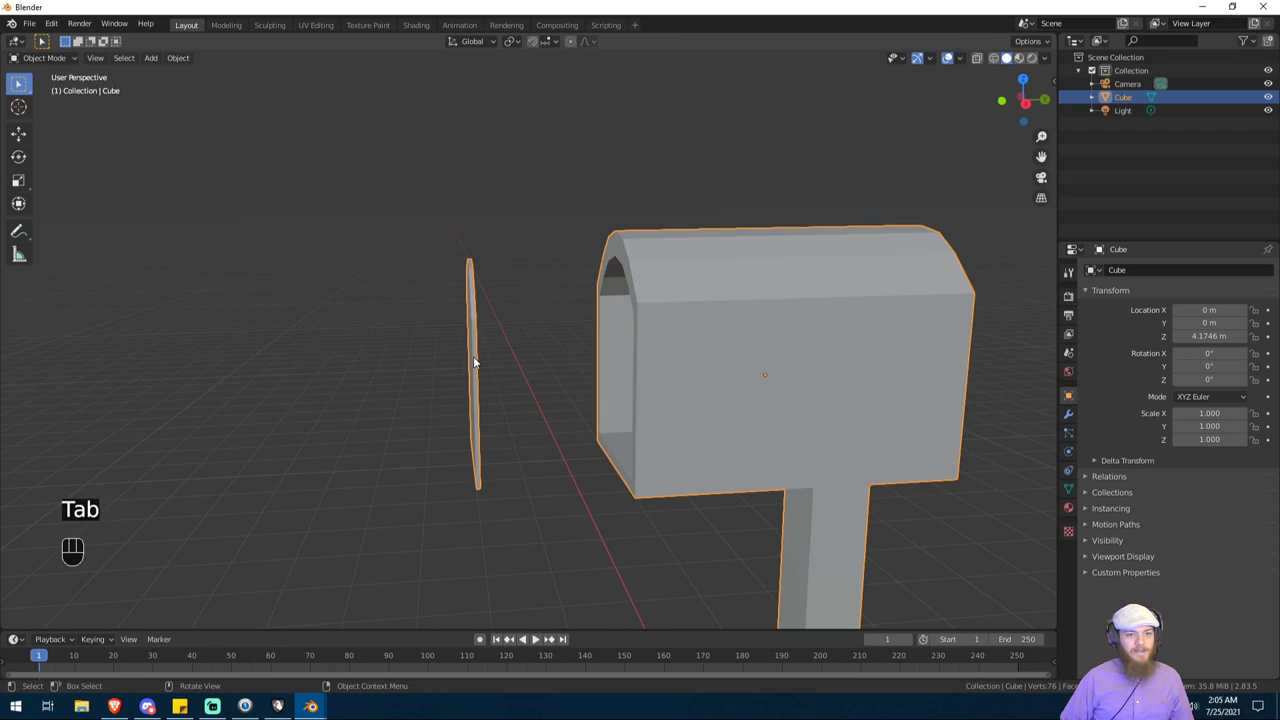
key("Tab")
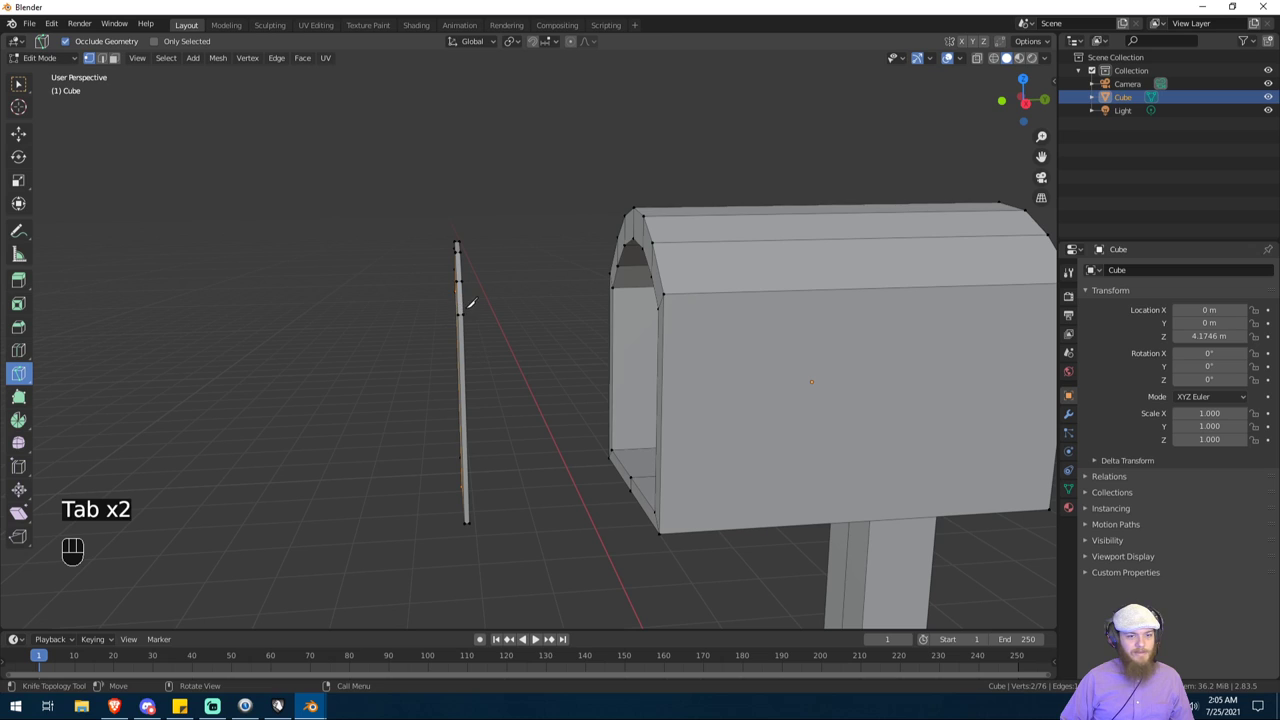
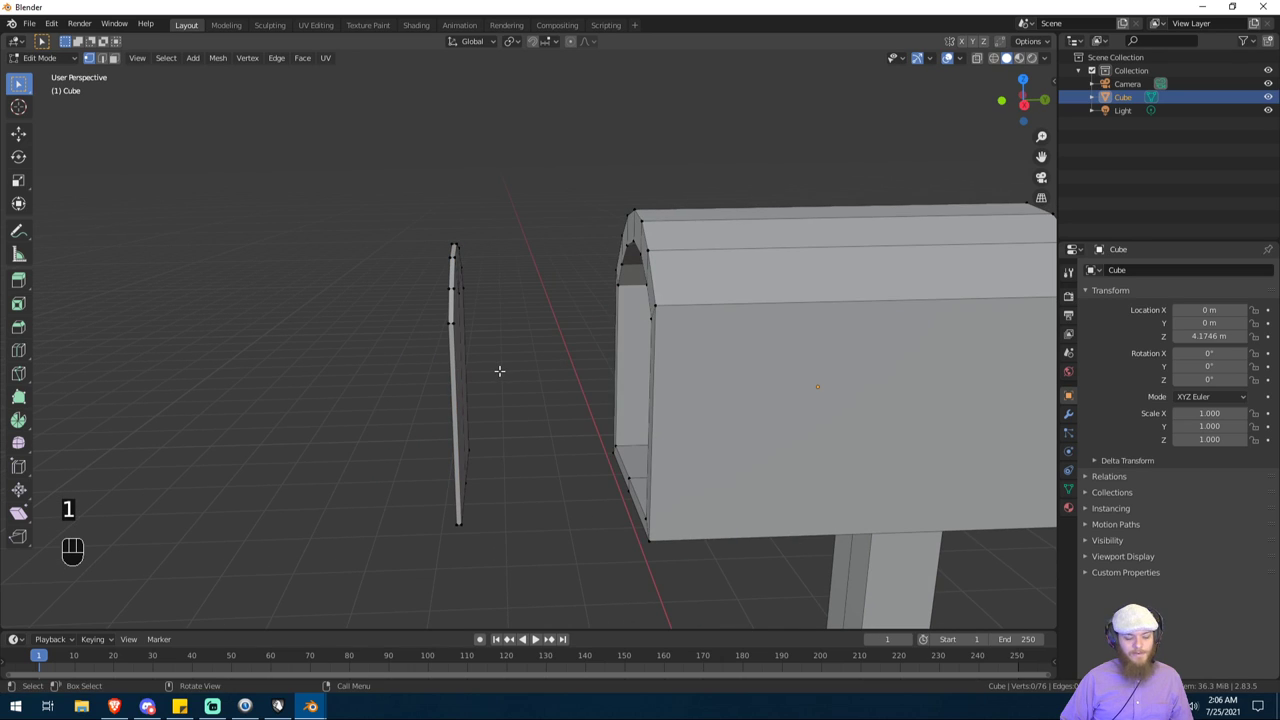
Step: Select the whole door in face mode, slide it back along Y to the front and tilt it around X
key("4")
key("3")
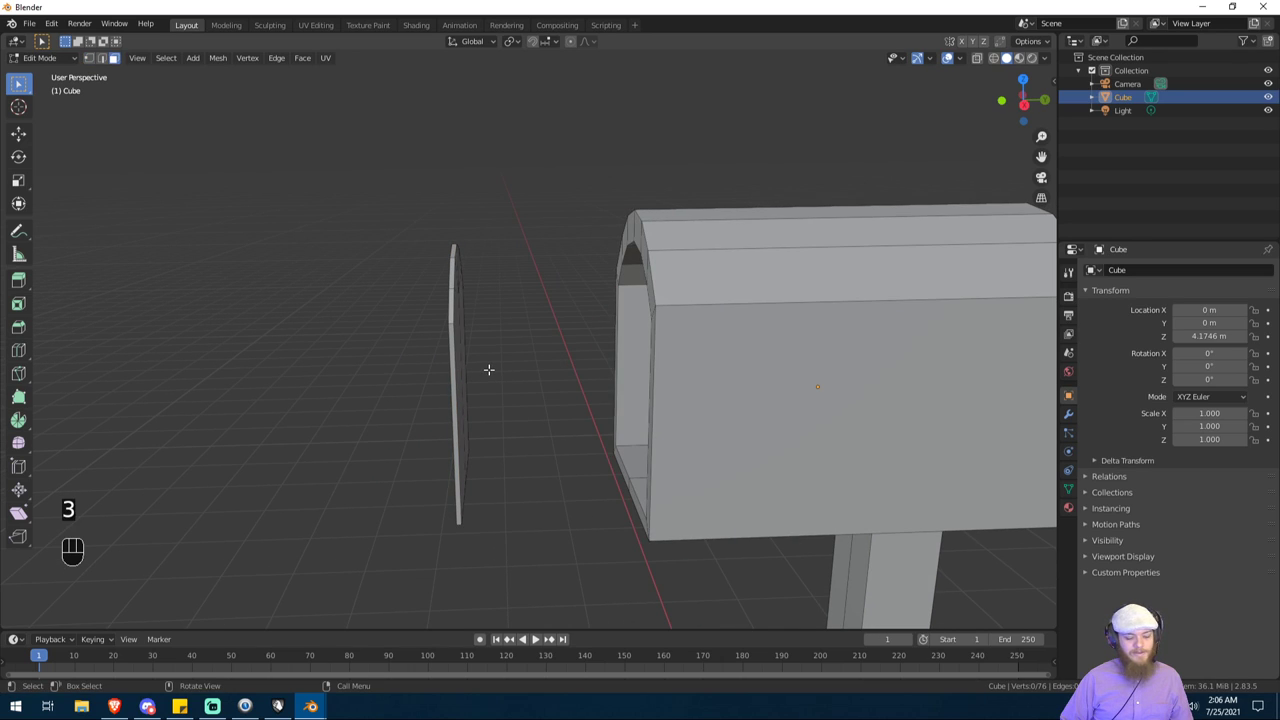
key("l")
key("l")
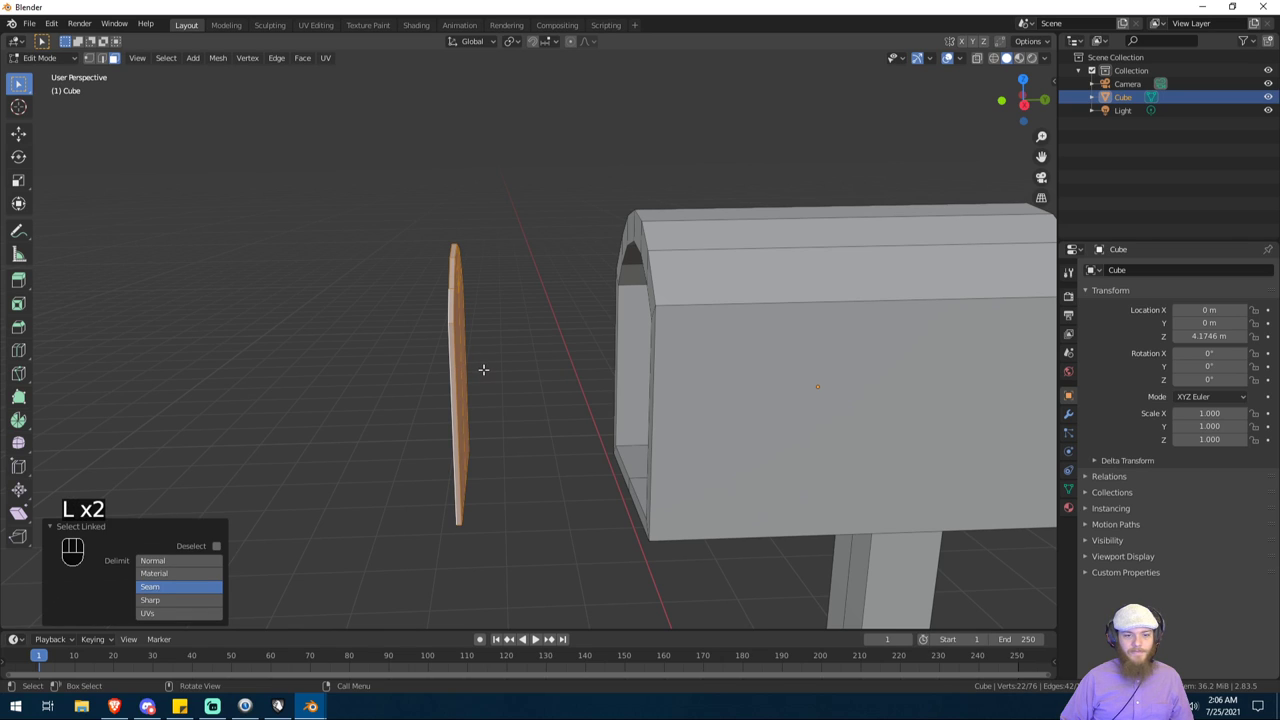
key("g")
key("y")
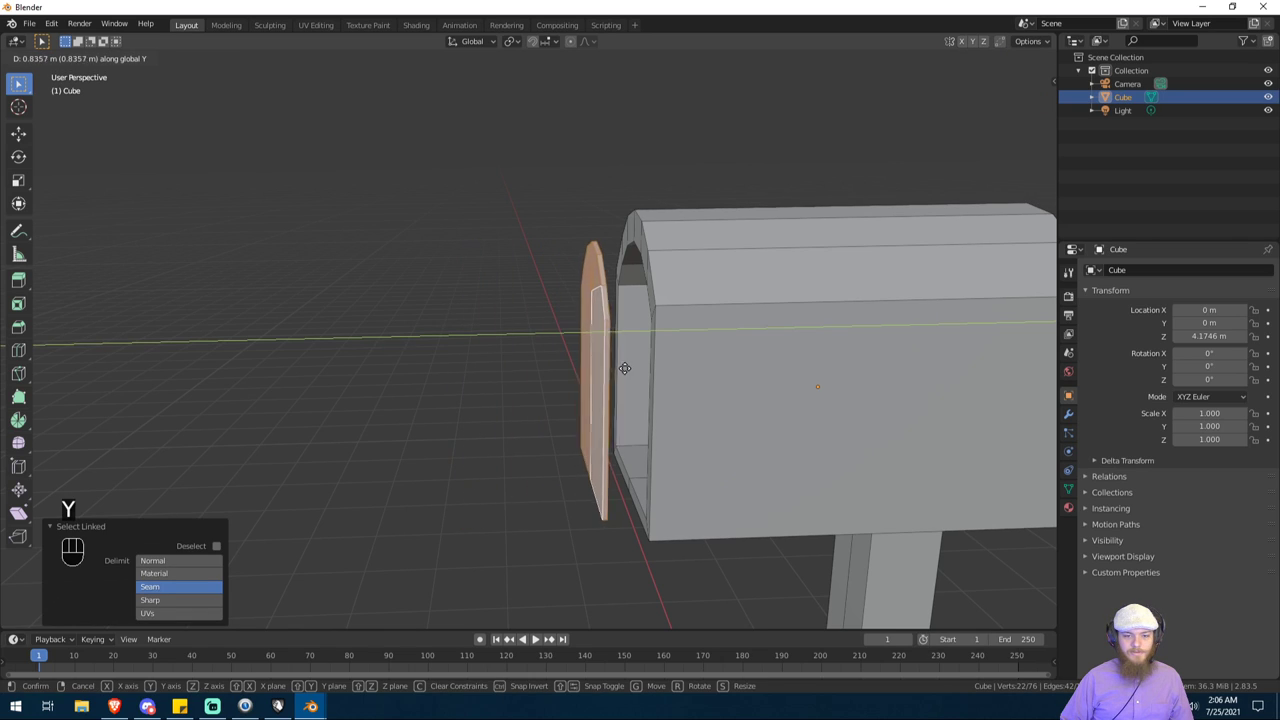
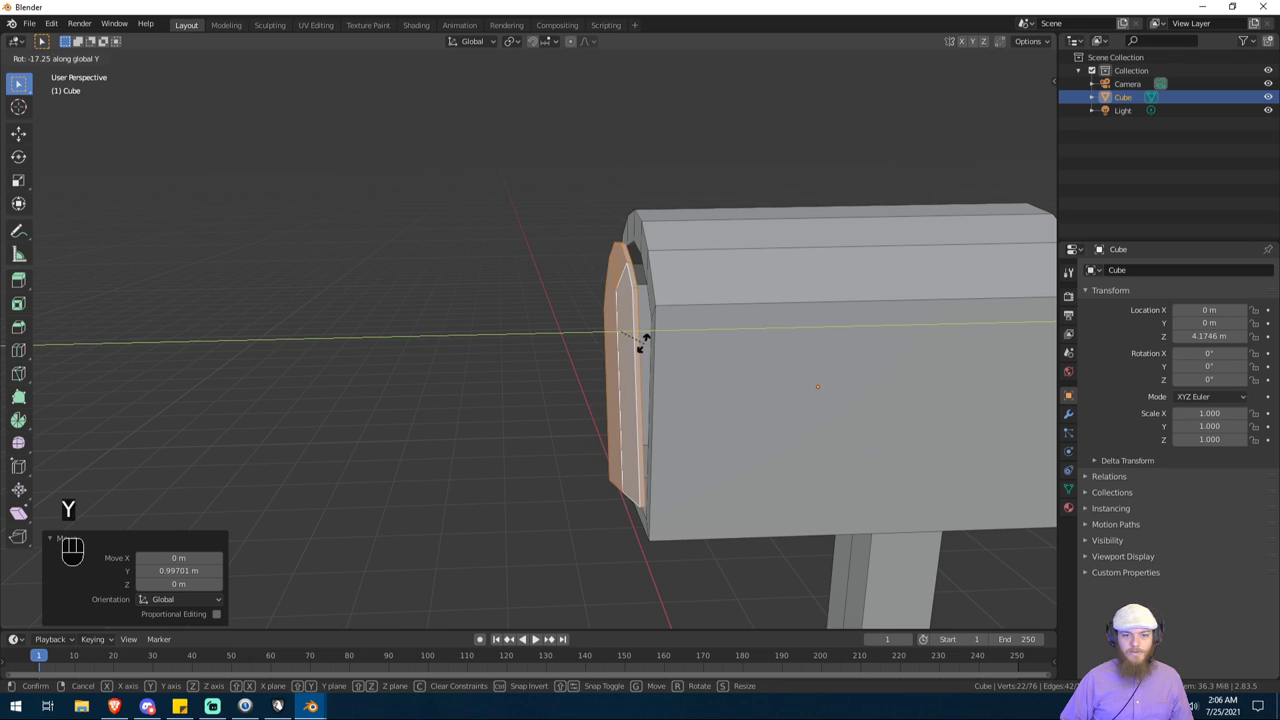
key("x")
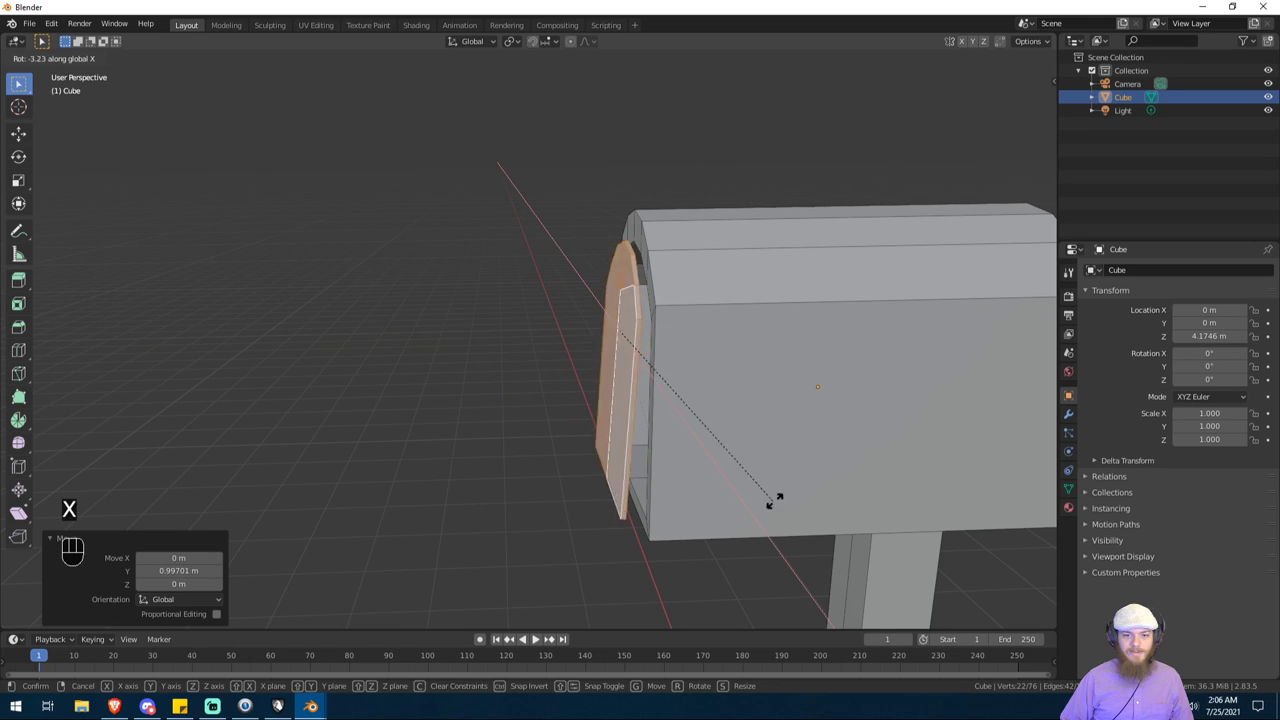
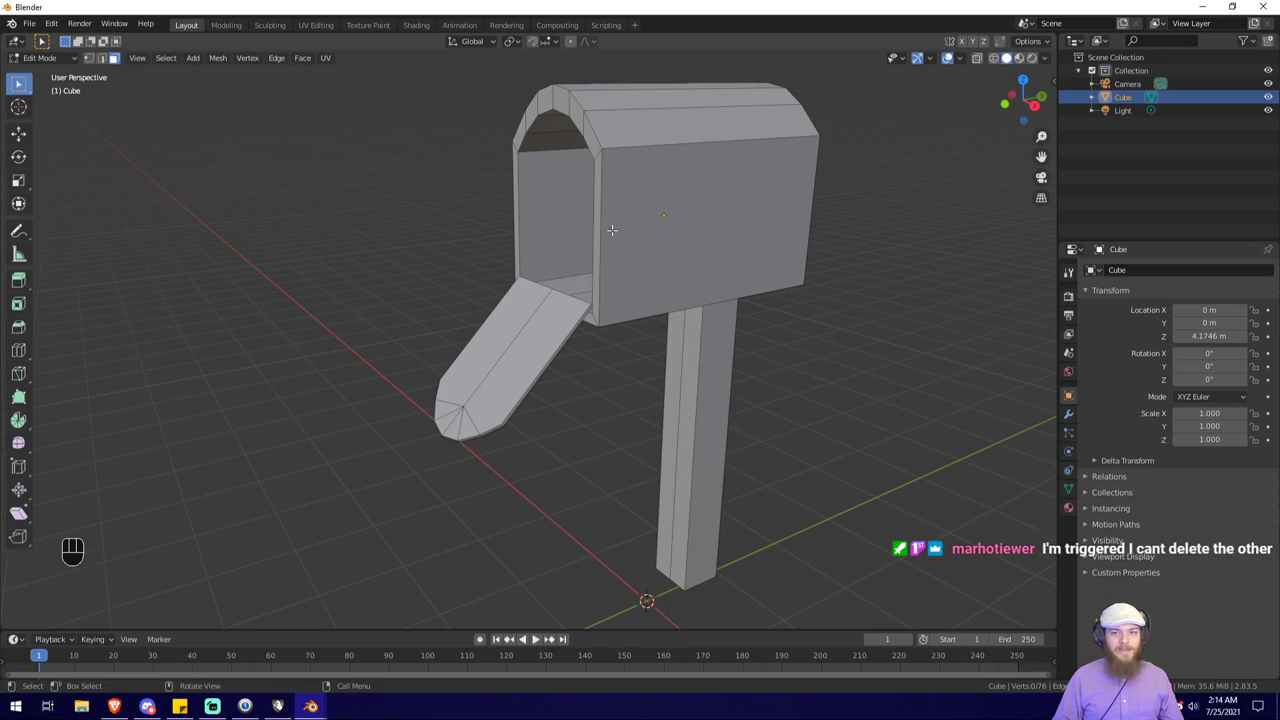
Step: Lock the camera to the view and navigate so it frames the mailbox, levelled
left_click(1040, 66)
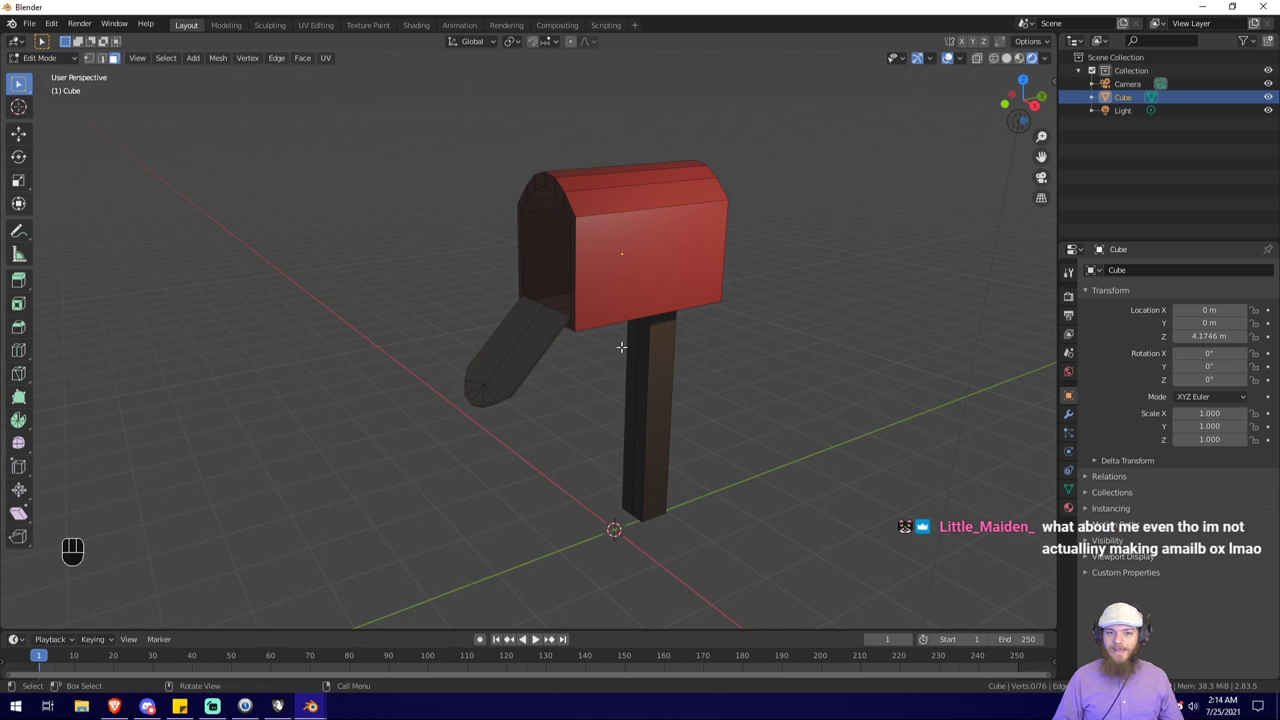
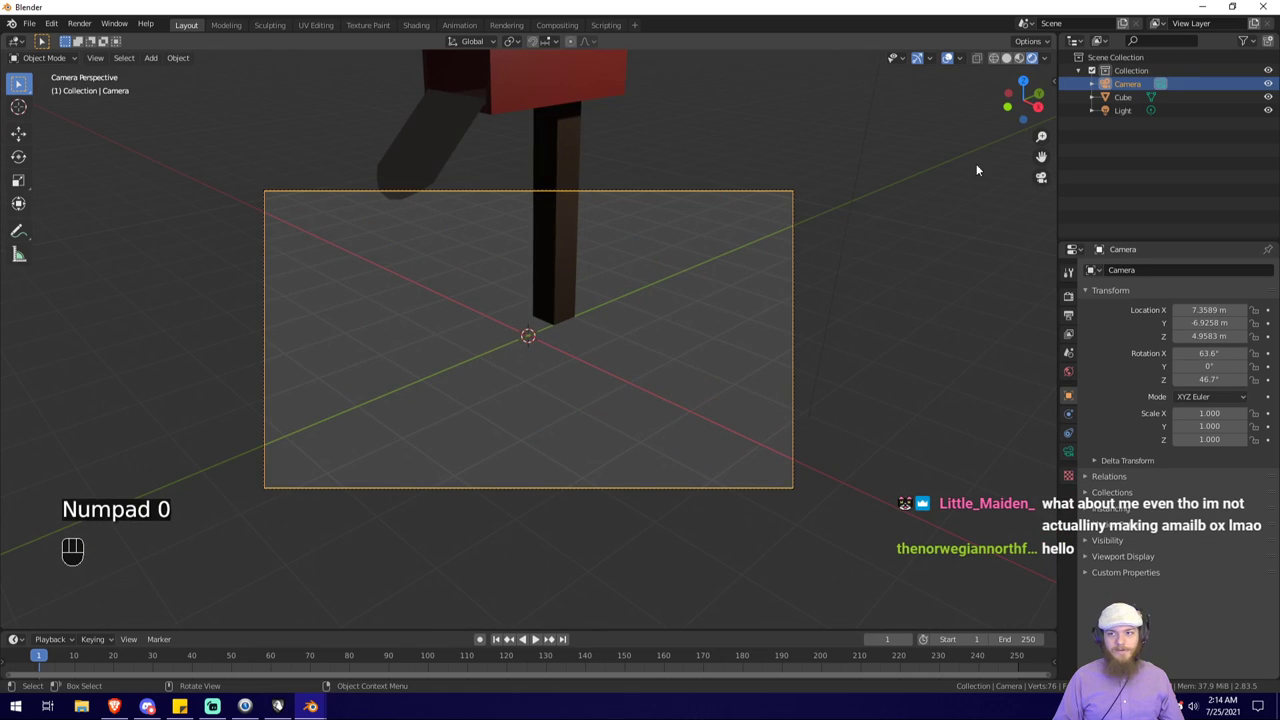
key("n")
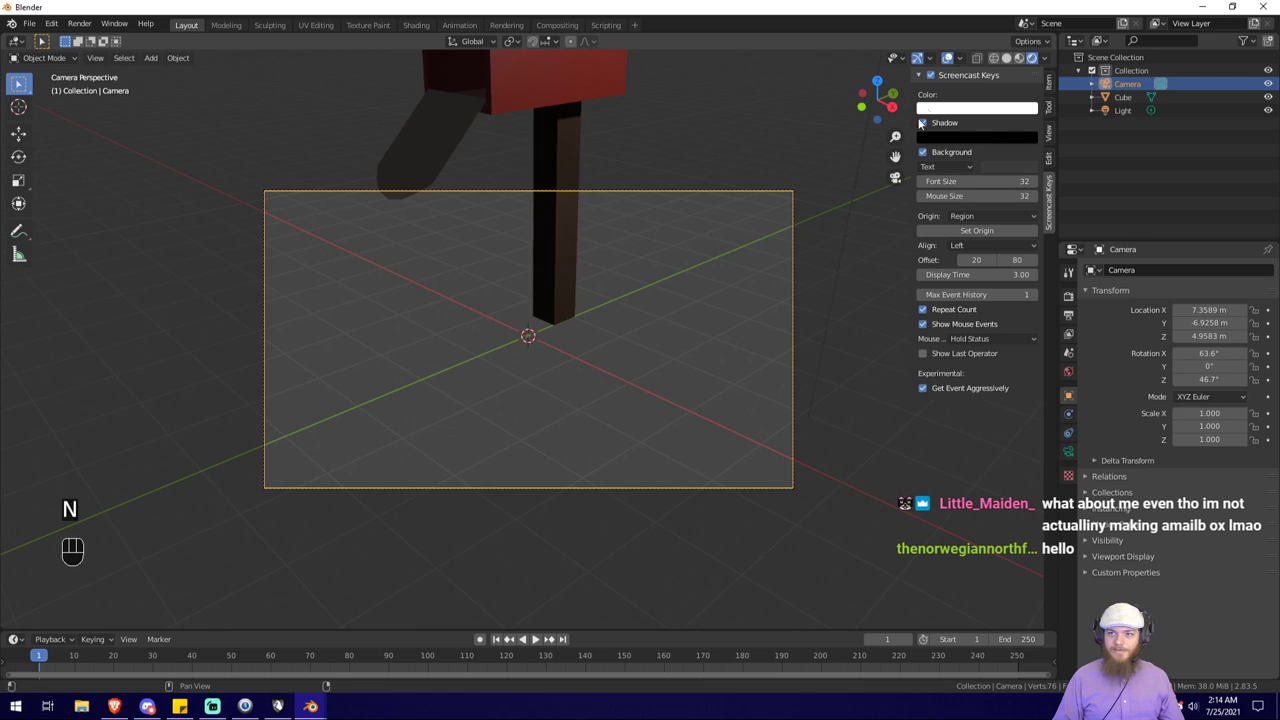
left_click(1053, 142)
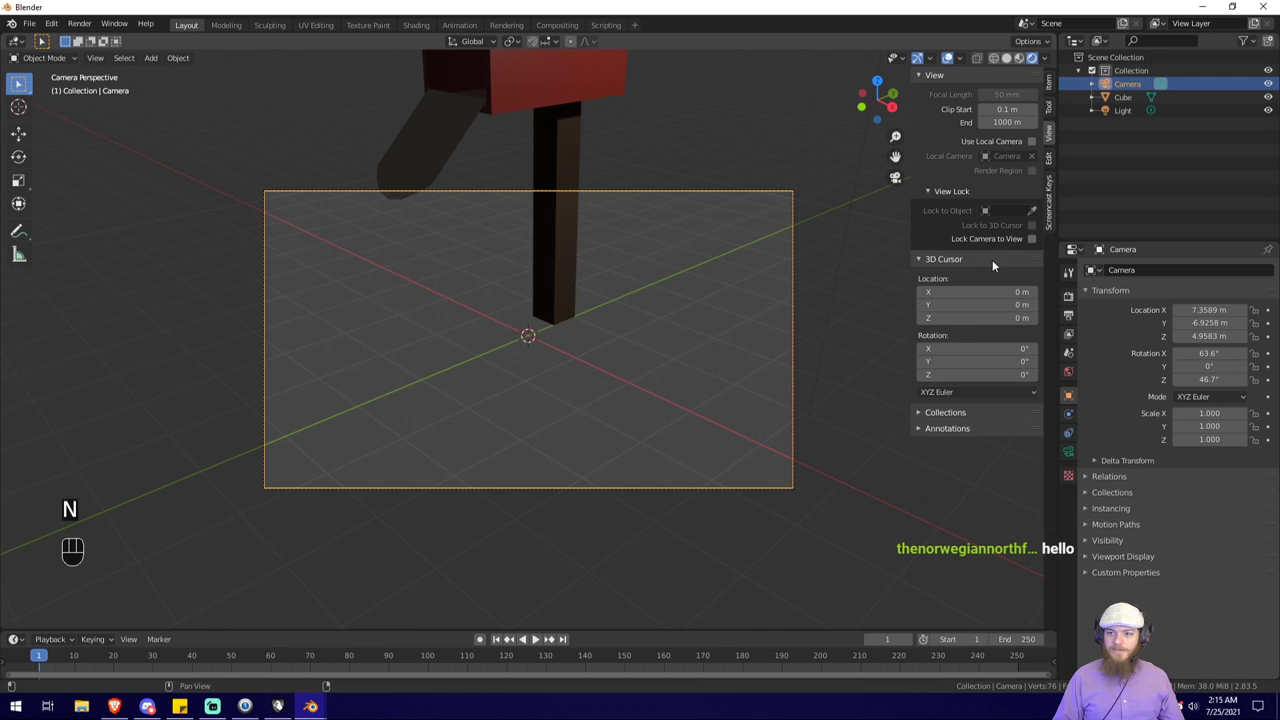
left_click(1013, 246)
left_click_drag(583, 276, 597, 474)
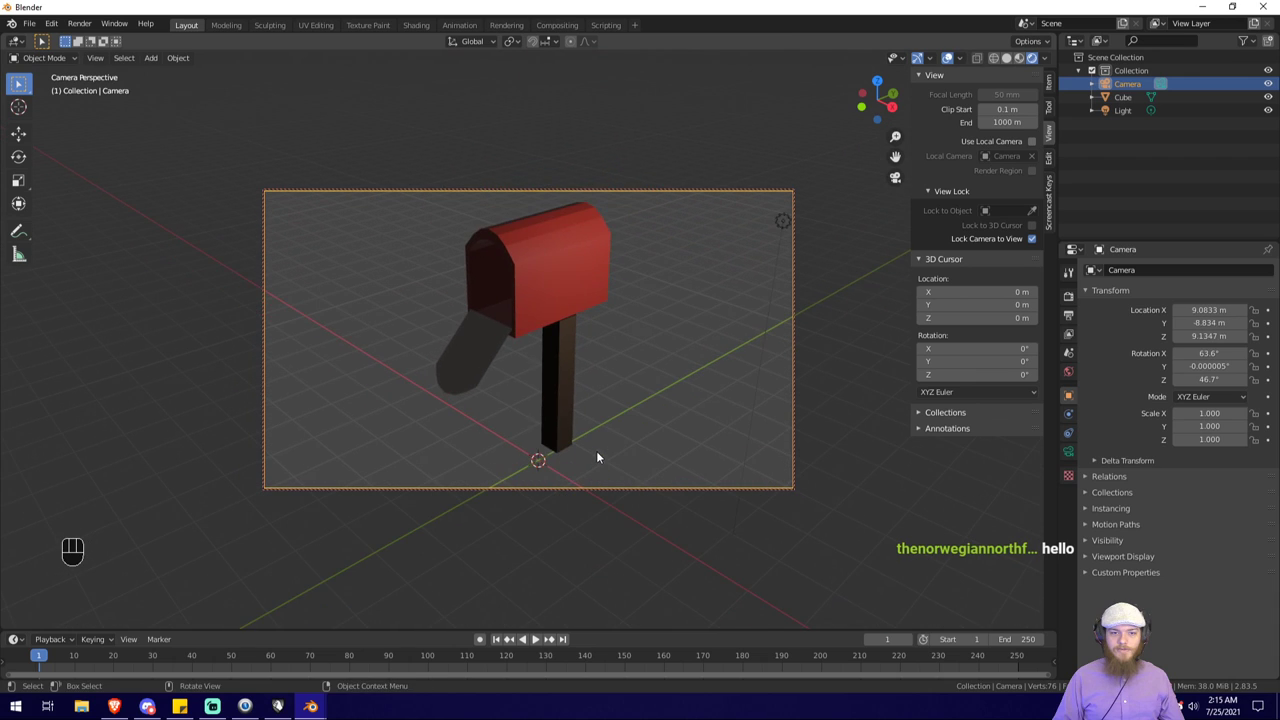
left_click_drag(604, 451, 607, 414)
left_click_drag(606, 422, 617, 430)
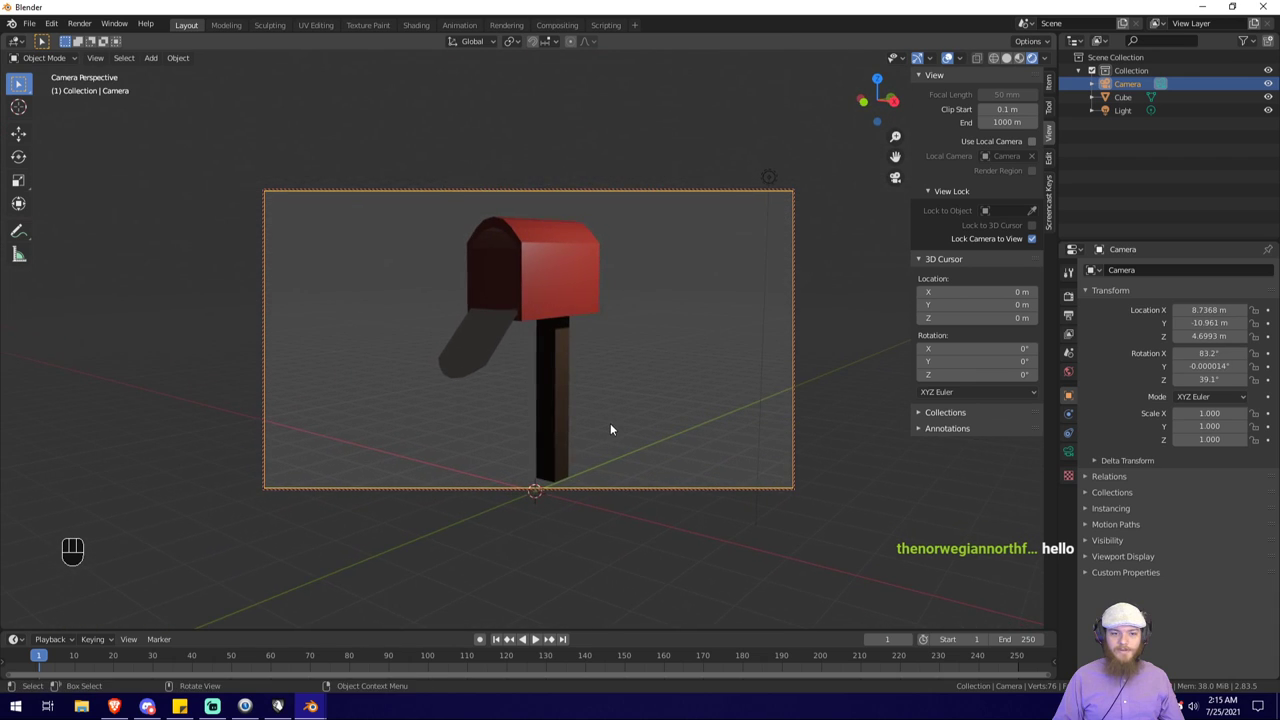
Step: Unlock the camera from the view and orbit away from the camera shot
key("n")
key("n")
left_click(1018, 248)
left_click_drag(615, 366, 672, 377)
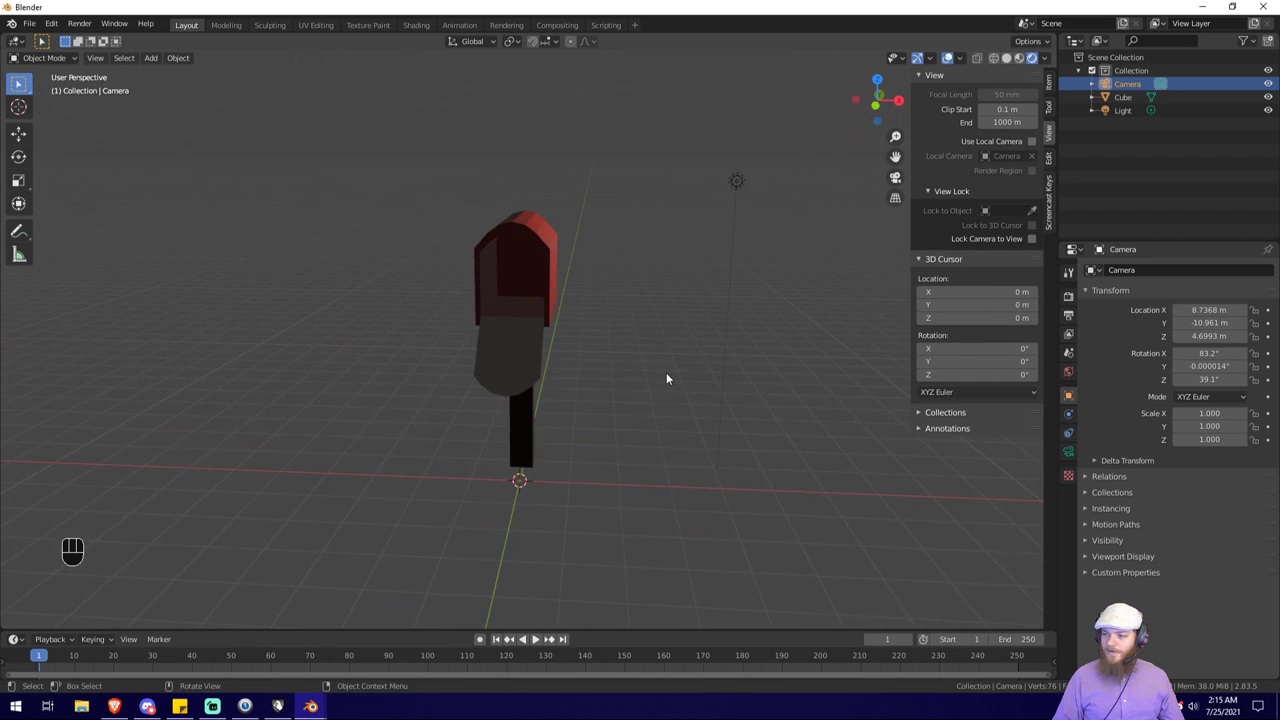
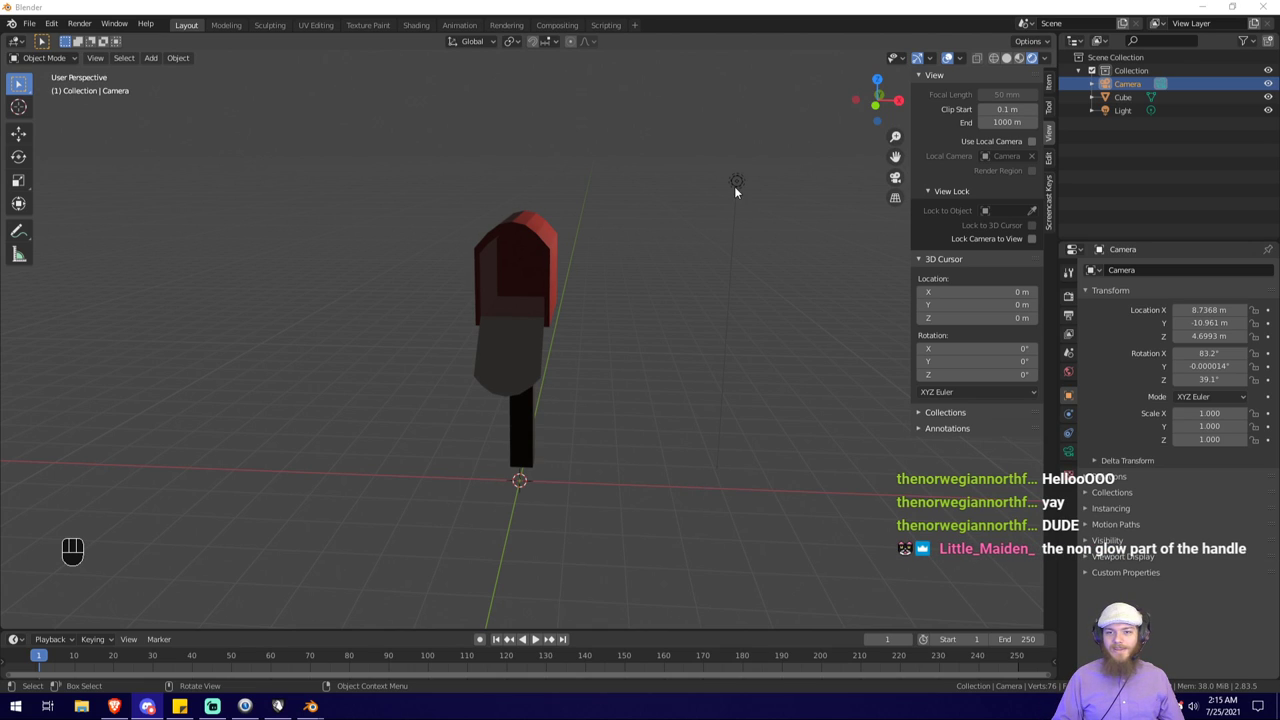
Step: Move the light horizontally across the scene, keeping its current height
key("g")
key("shift+z")
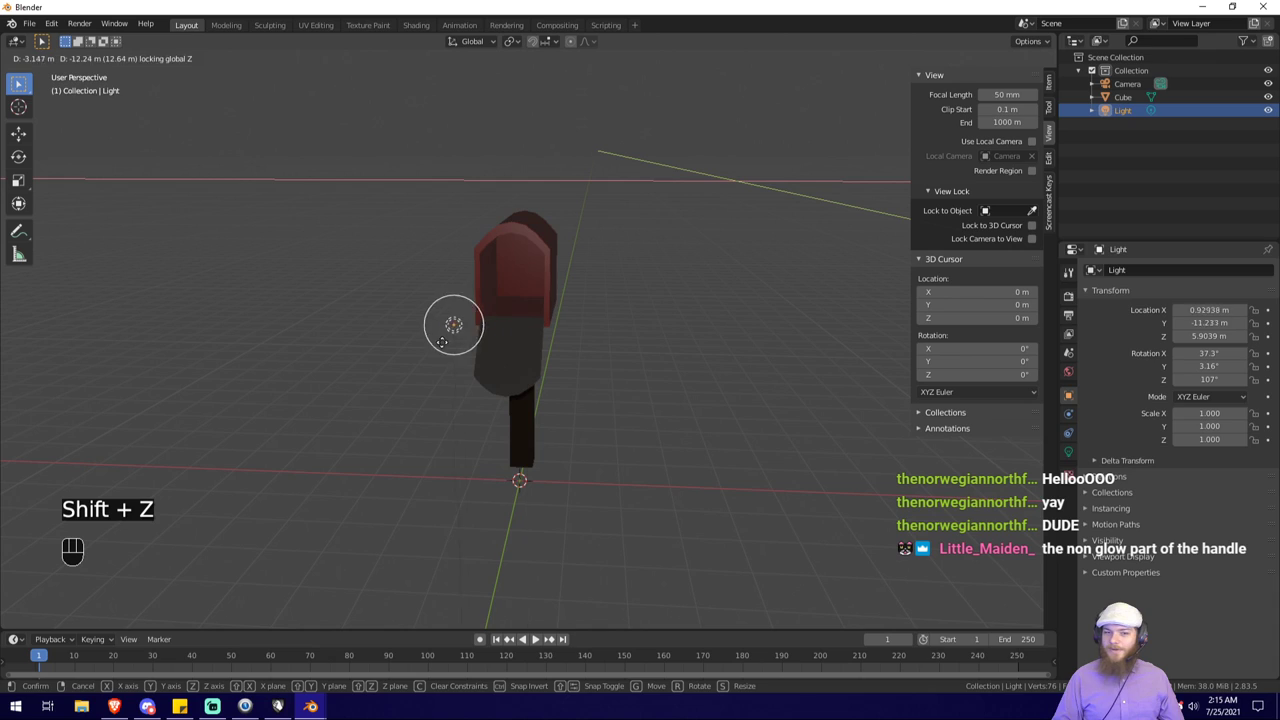
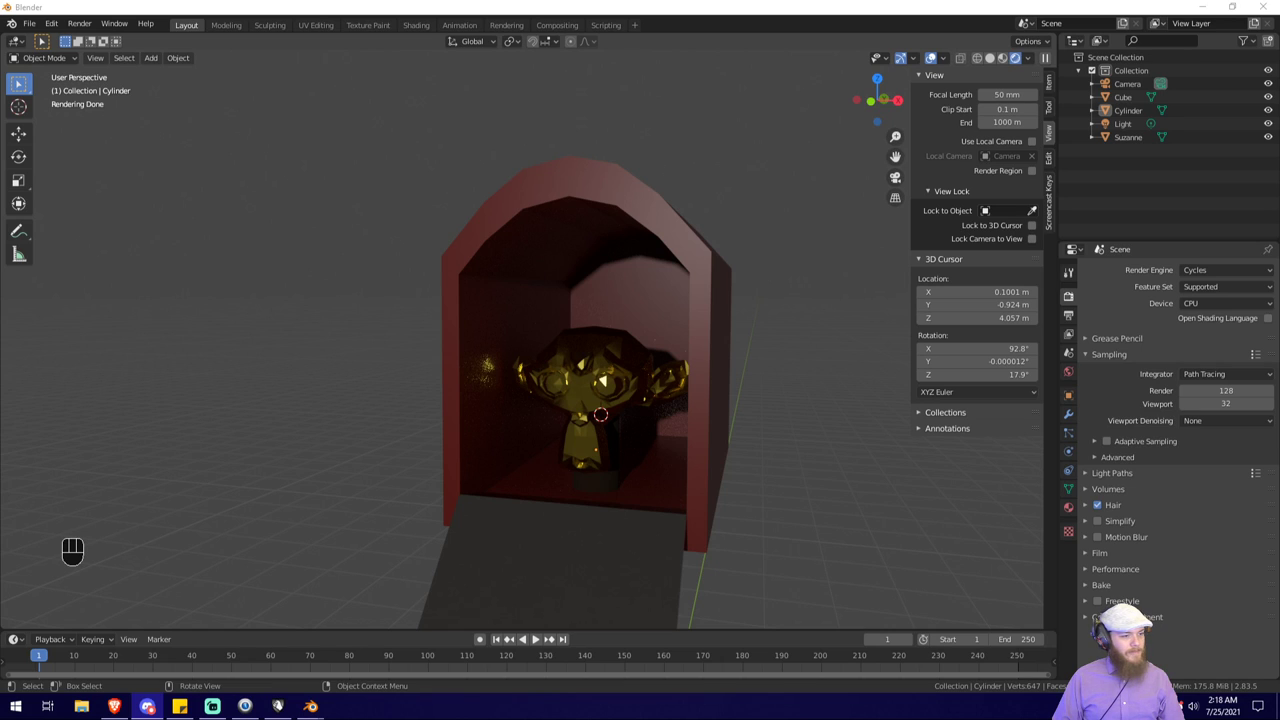
Step: Leave the rendered preview and render the camera shot with F12
middle_click(418, 382)
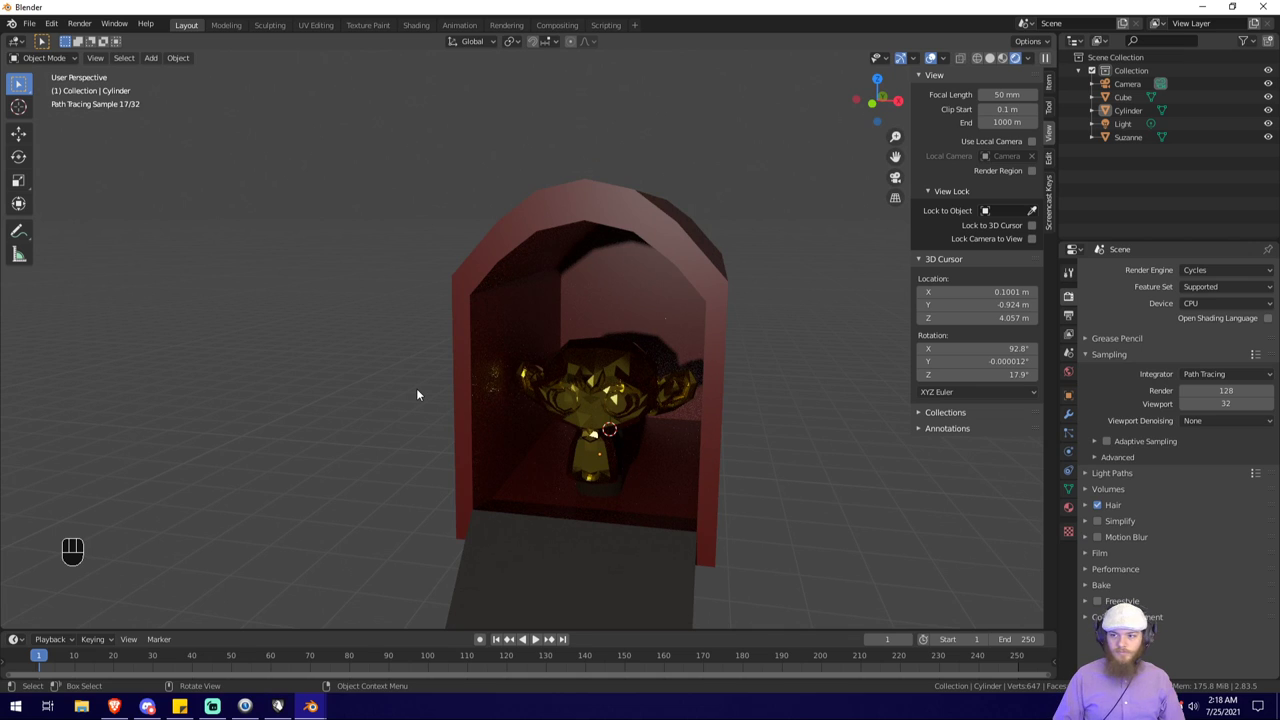
left_click(1207, 276)
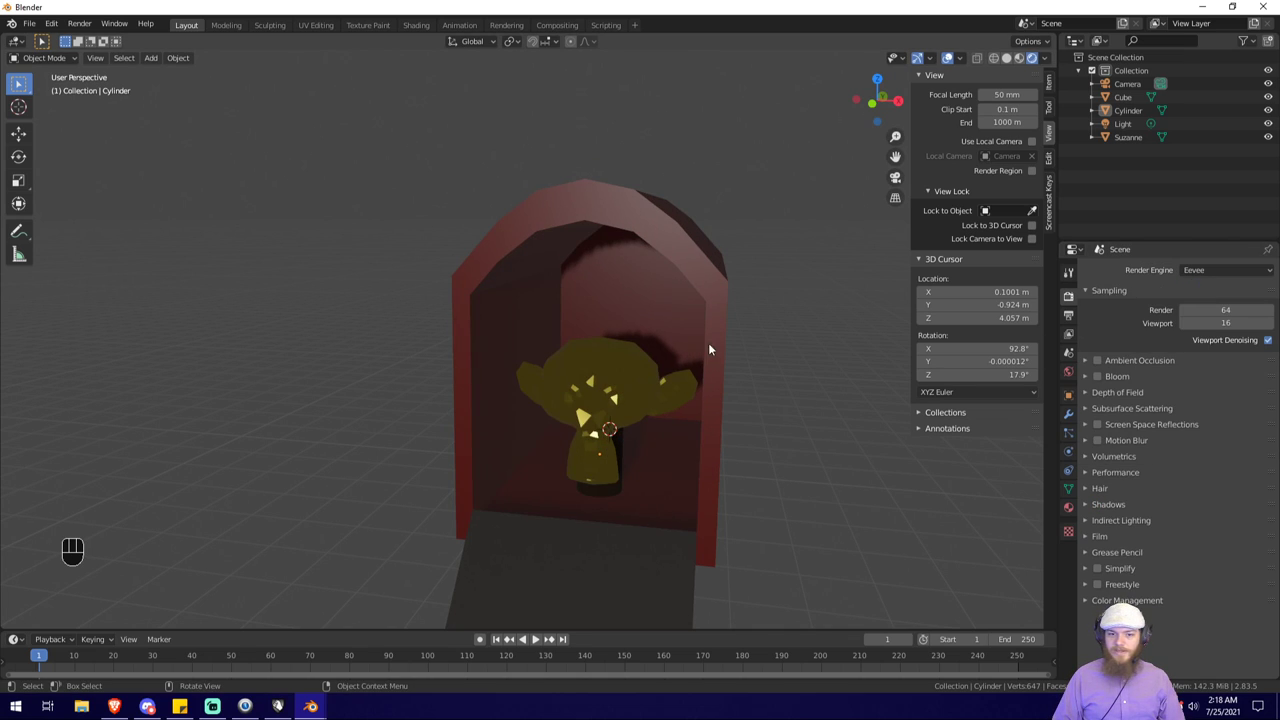
key("F12")
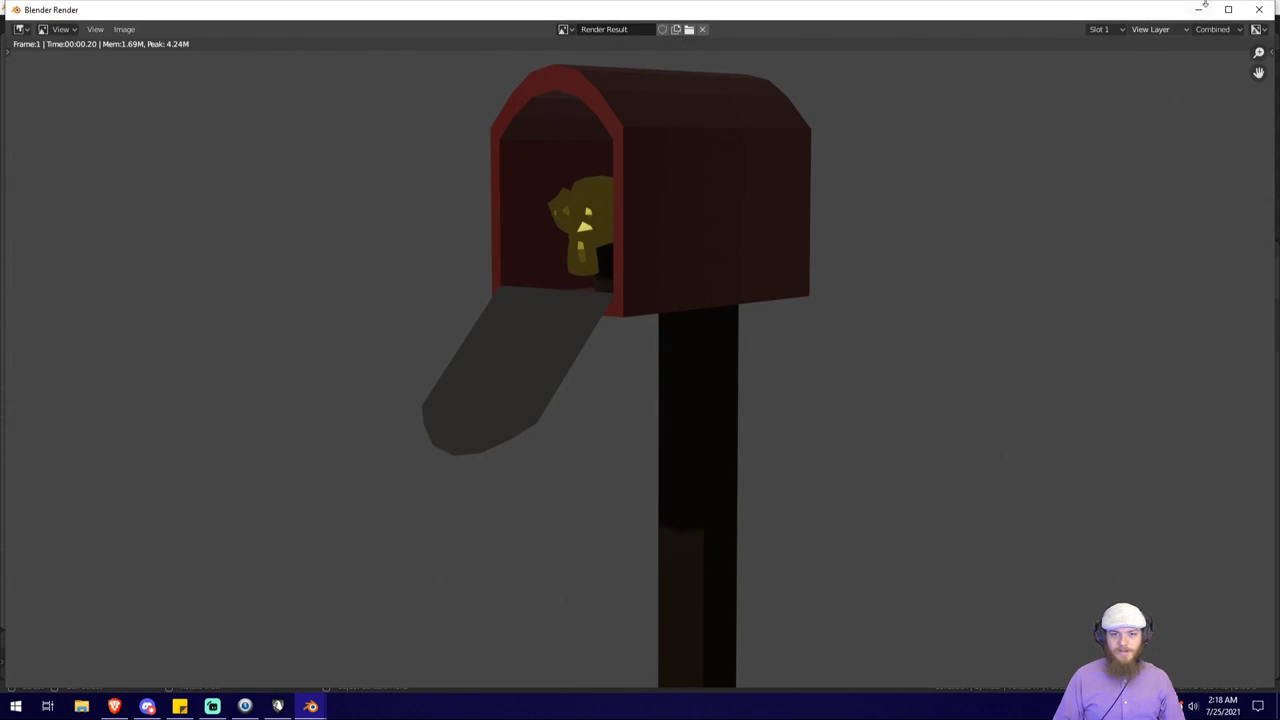
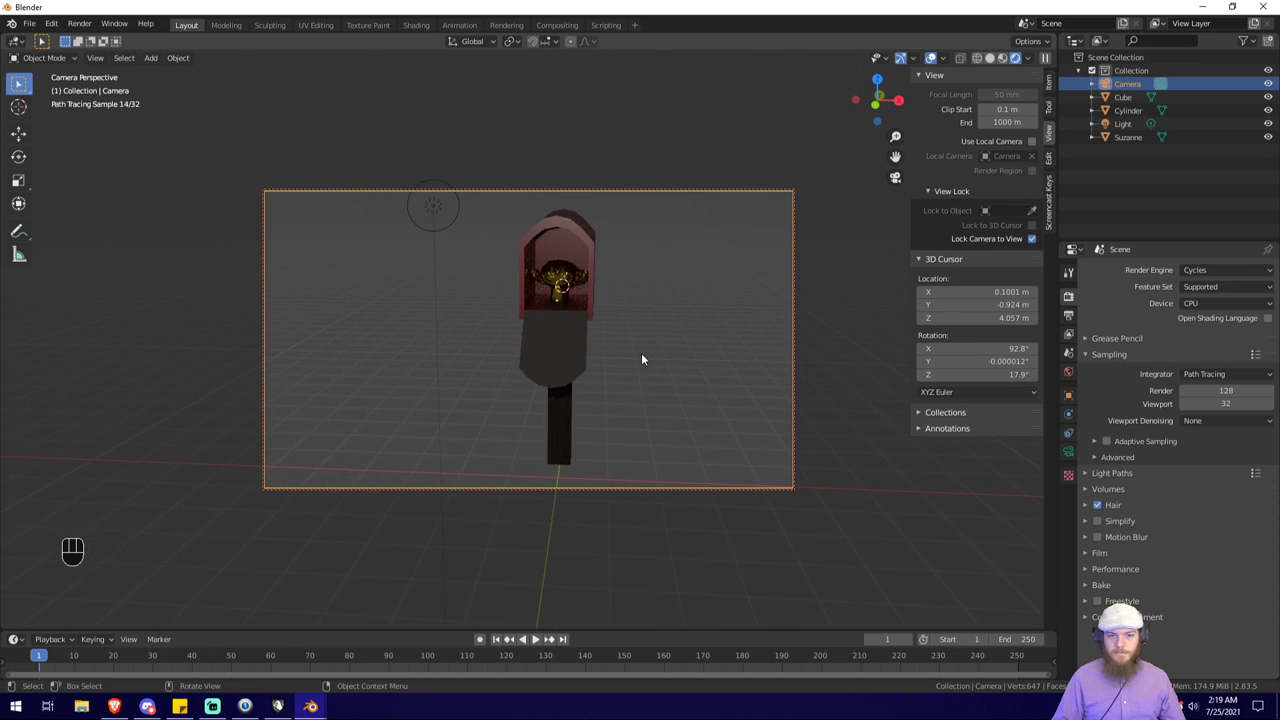
Step: Swing the locked camera to an angled framing of the mailbox
left_click_drag(649, 360, 631, 362)
left_click_drag(639, 361, 614, 359)
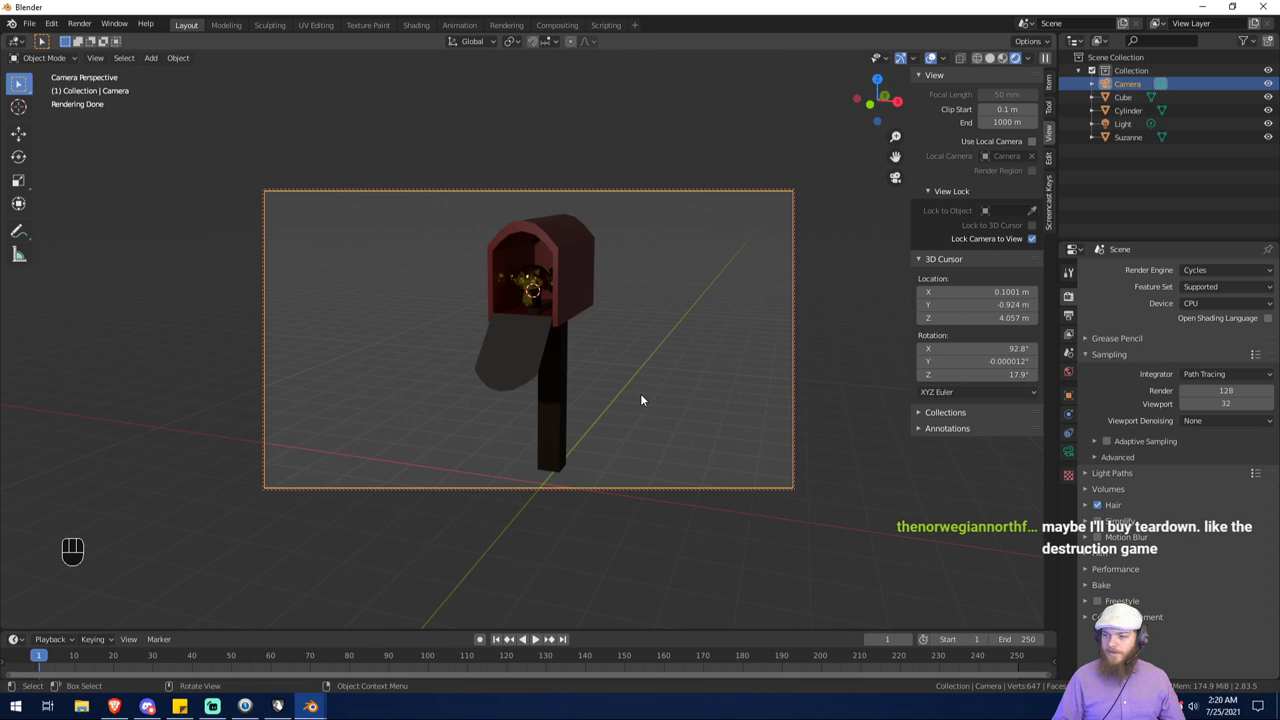
middle_click(619, 402)
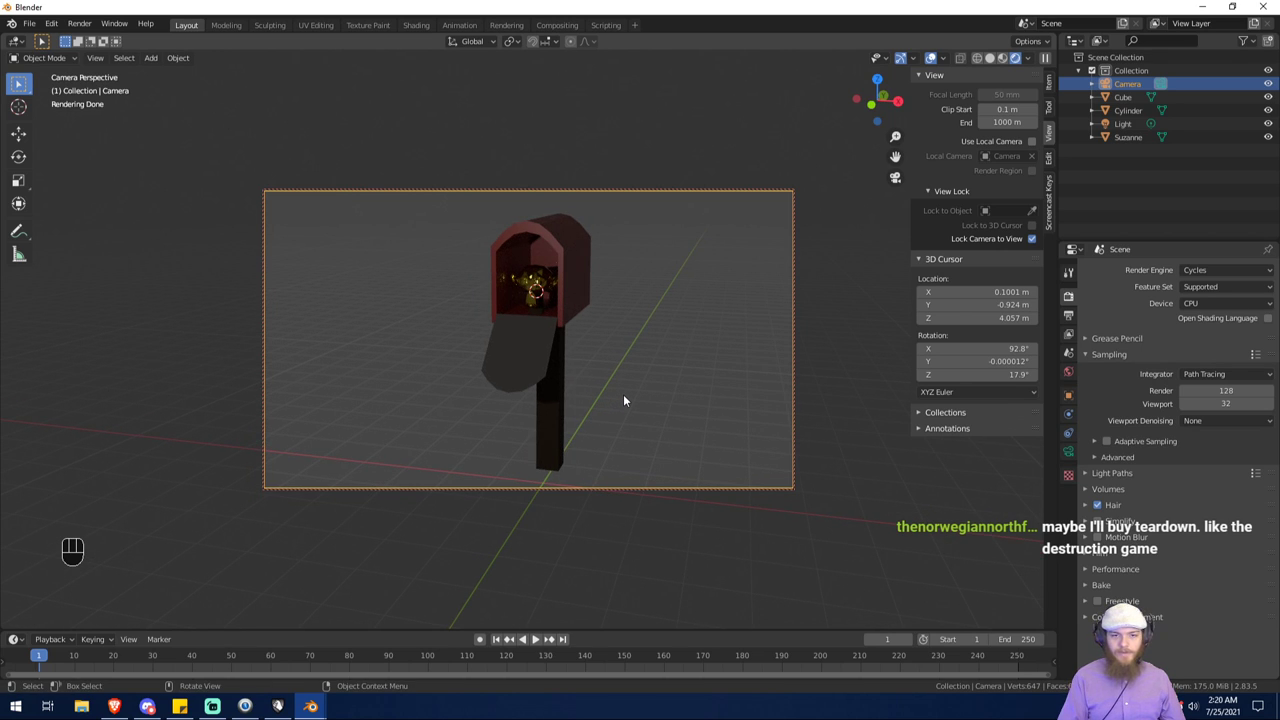
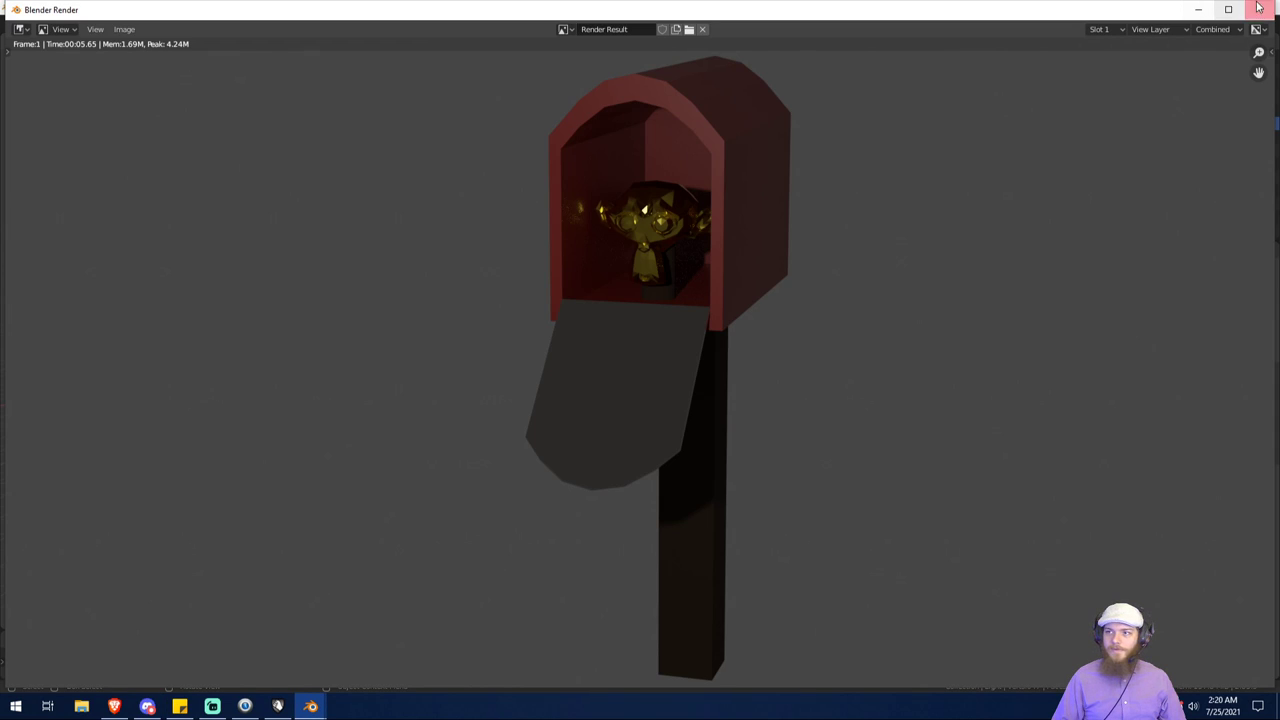
Step: Close the render result and orbit the view to face the mailbox opening
left_click(1198, 277)
left_click_drag(674, 178, 648, 204)
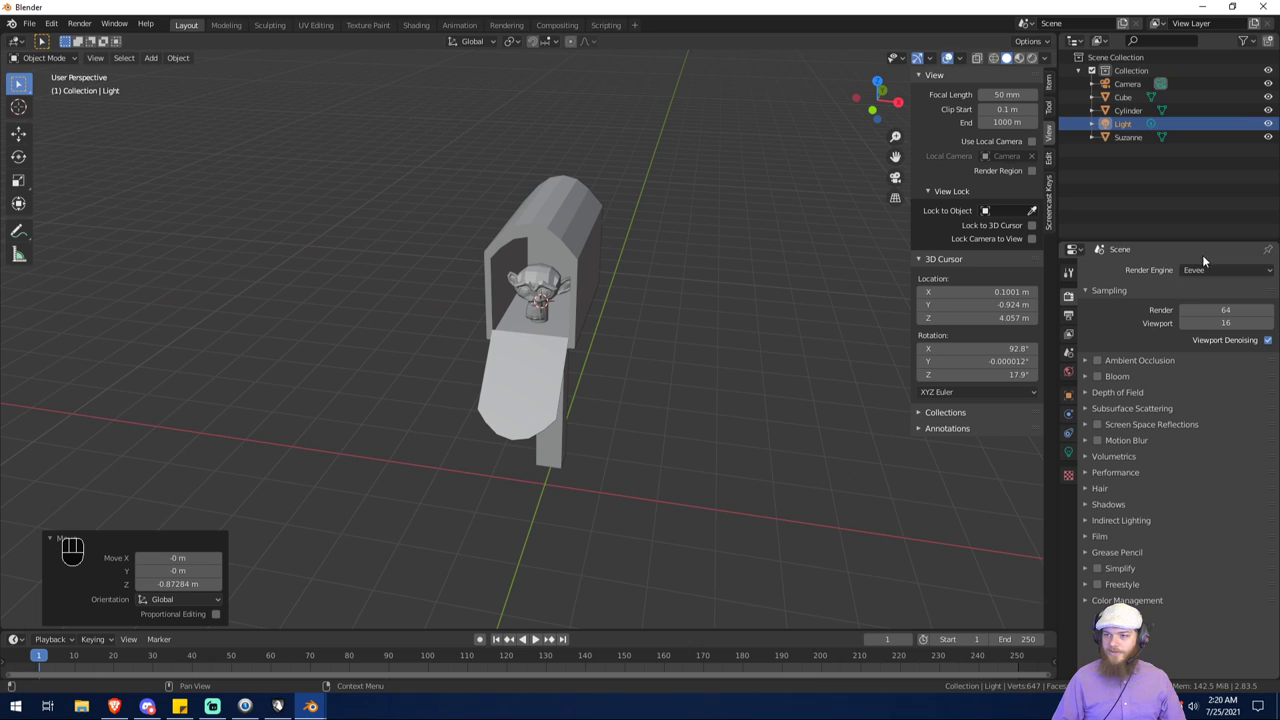
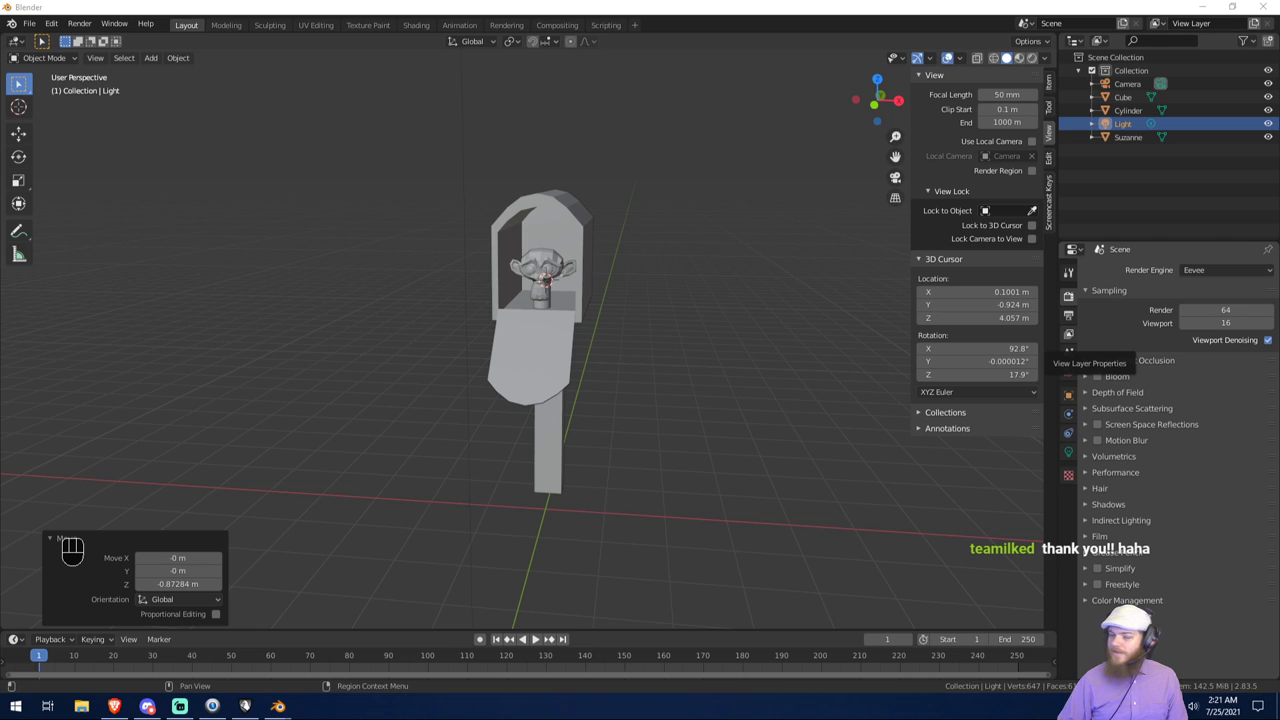
left_click_drag(469, 361, 486, 385)
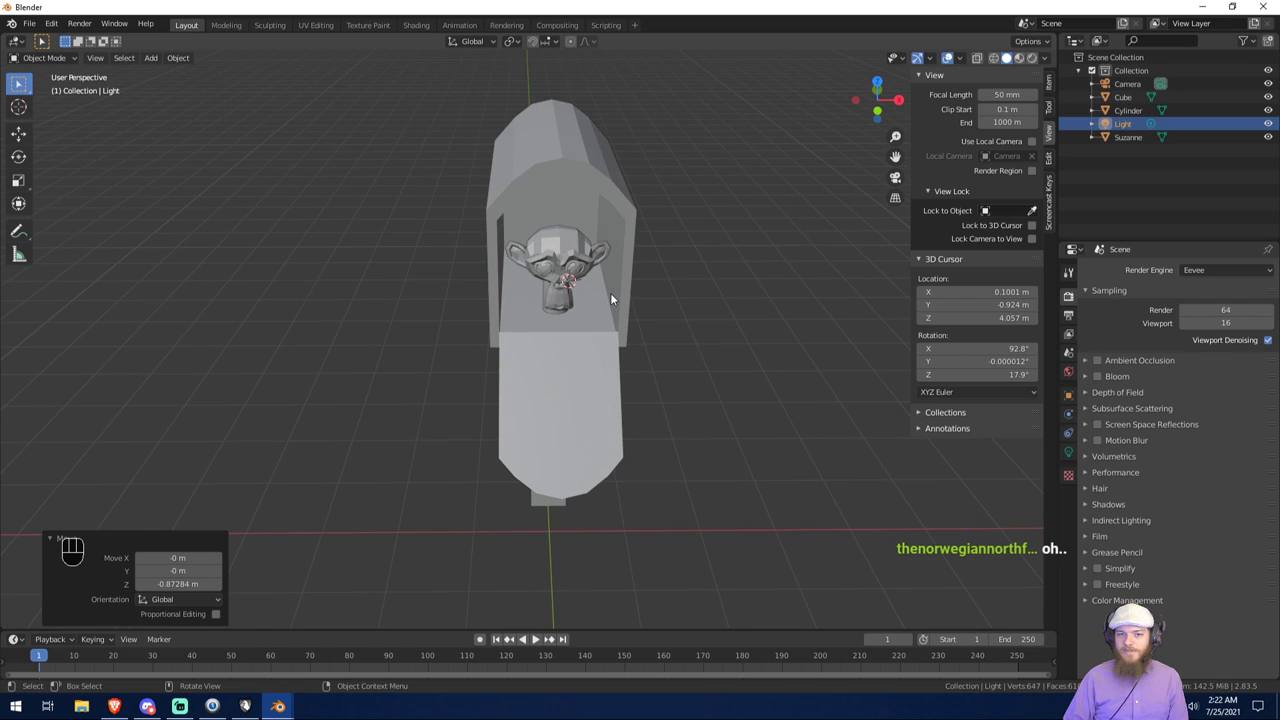
left_click_drag(589, 293, 569, 294)
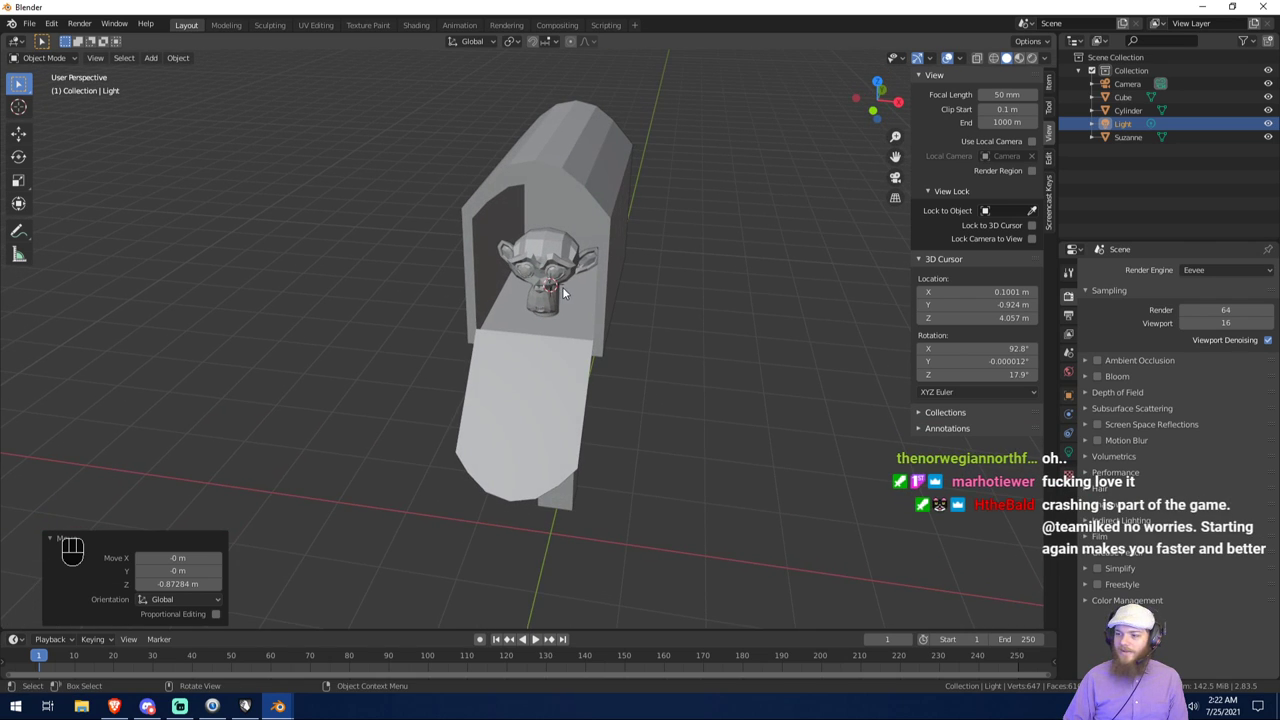
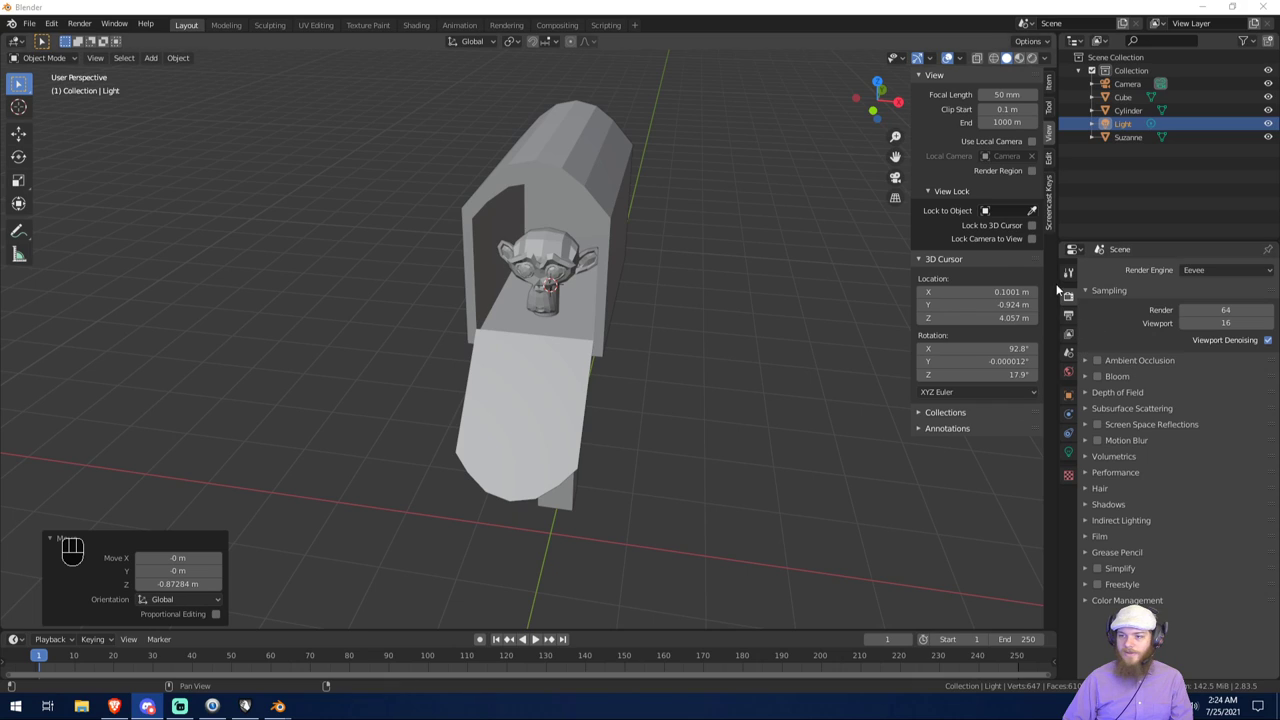
left_click(1077, 301)
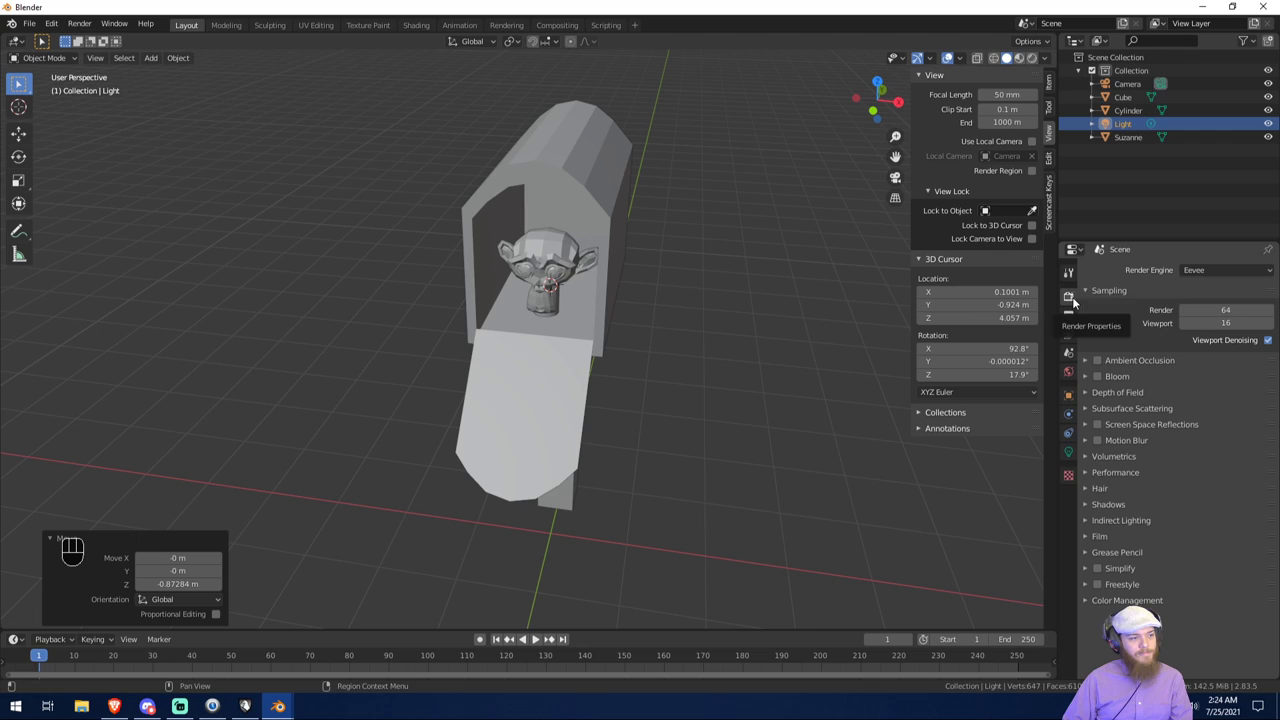
left_click_drag(1201, 275, 1145, 311)
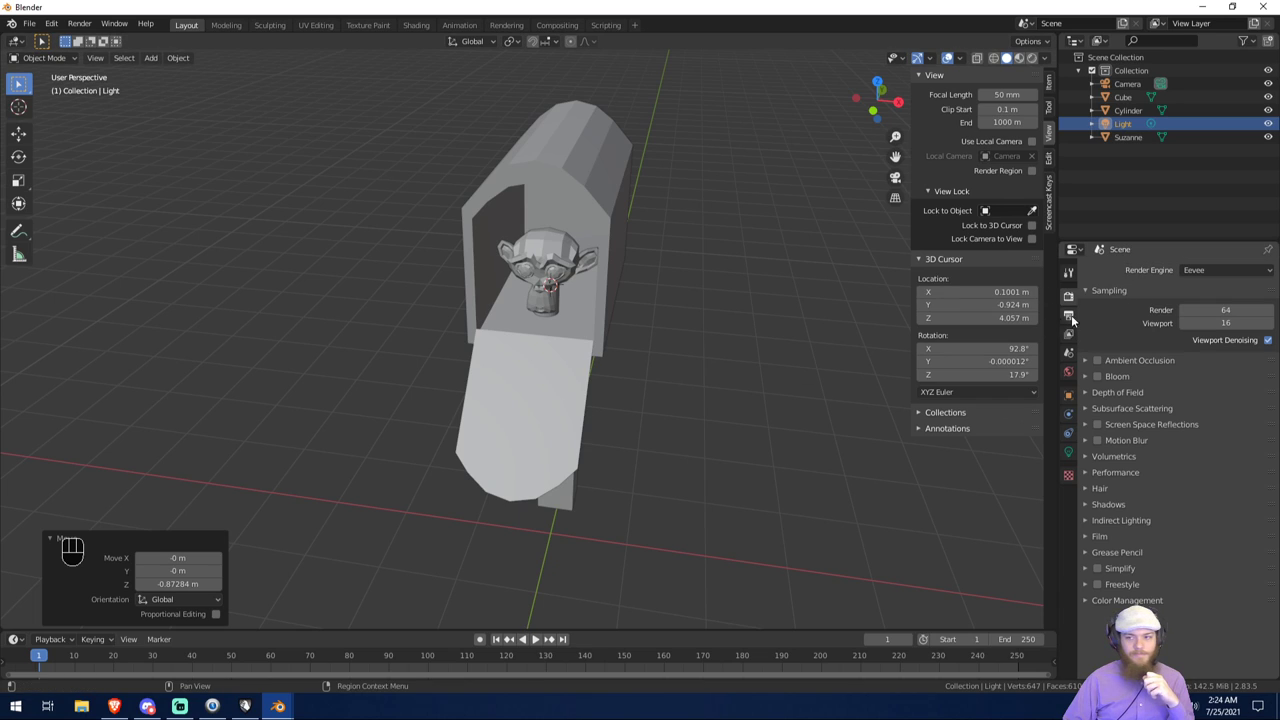
double_click(1093, 296)
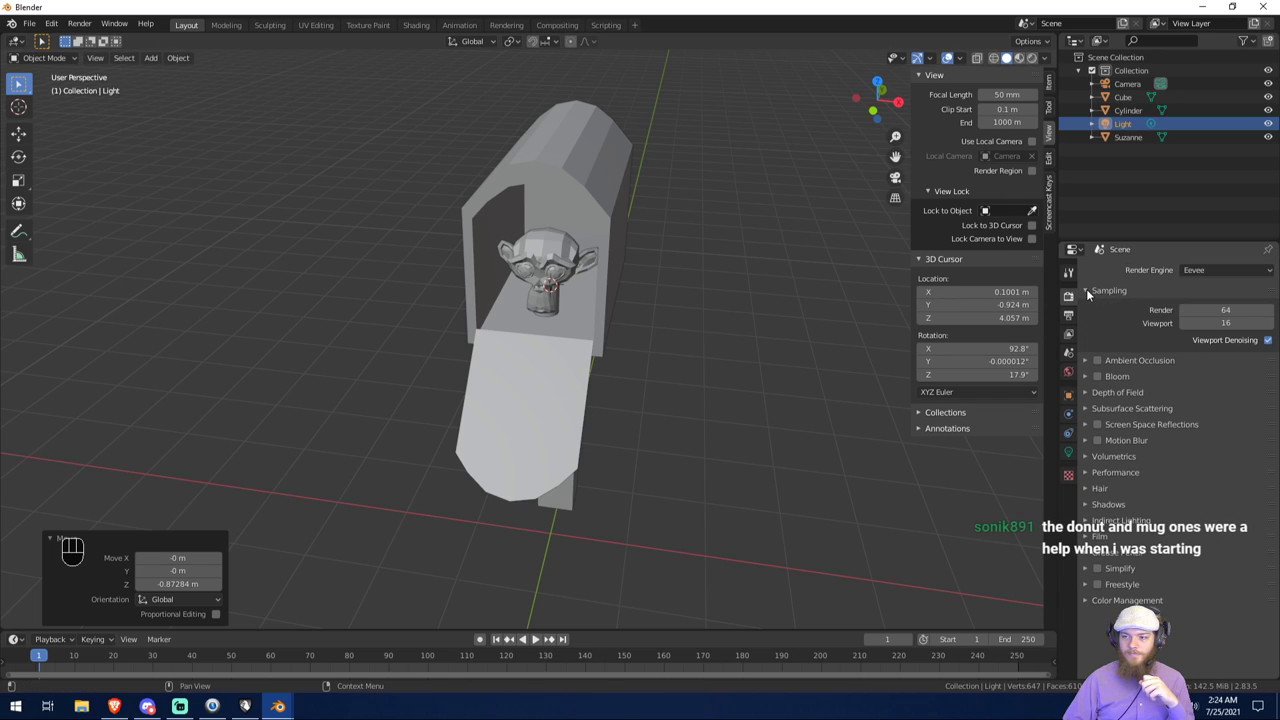
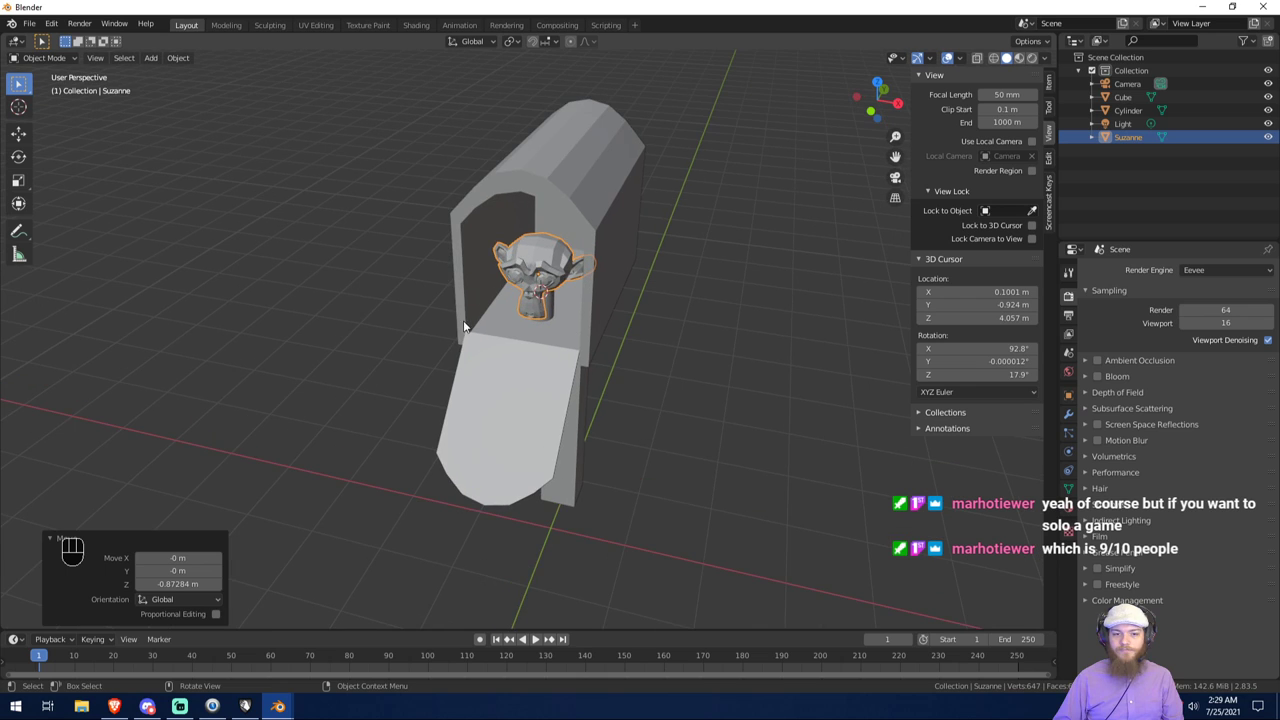
left_click_drag(493, 313, 340, 317)
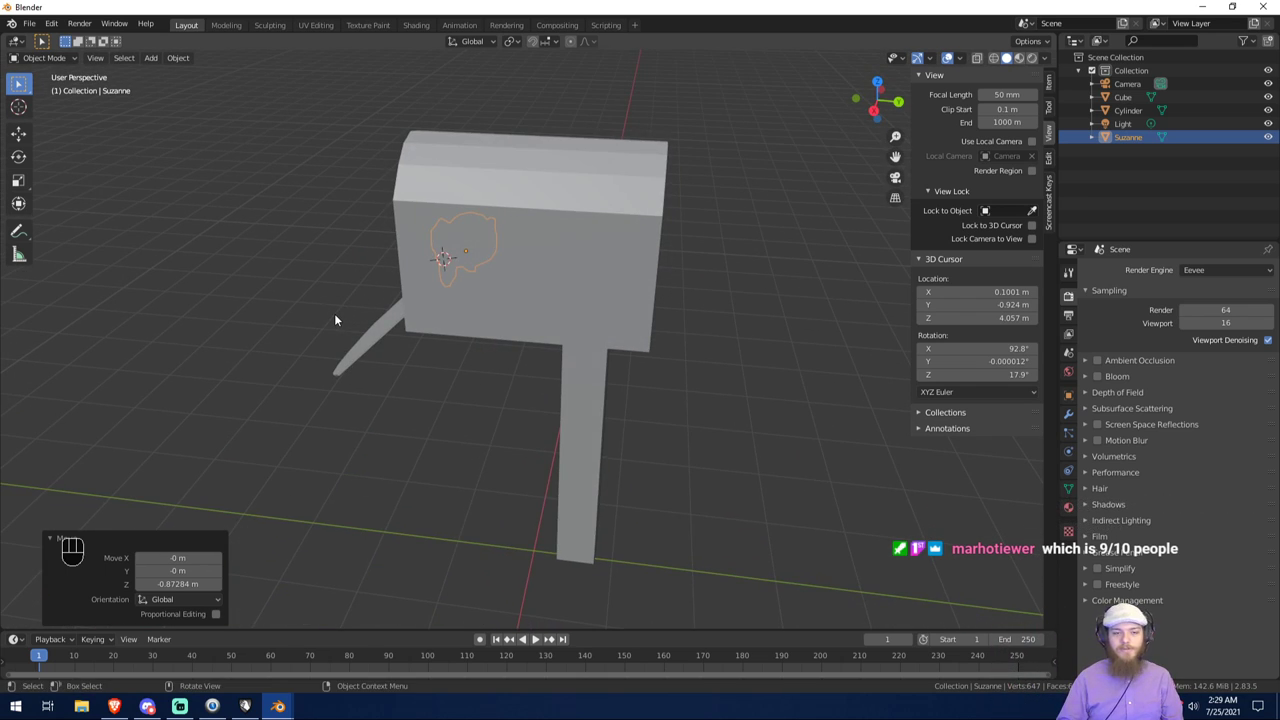
left_click_drag(413, 309, 556, 271)
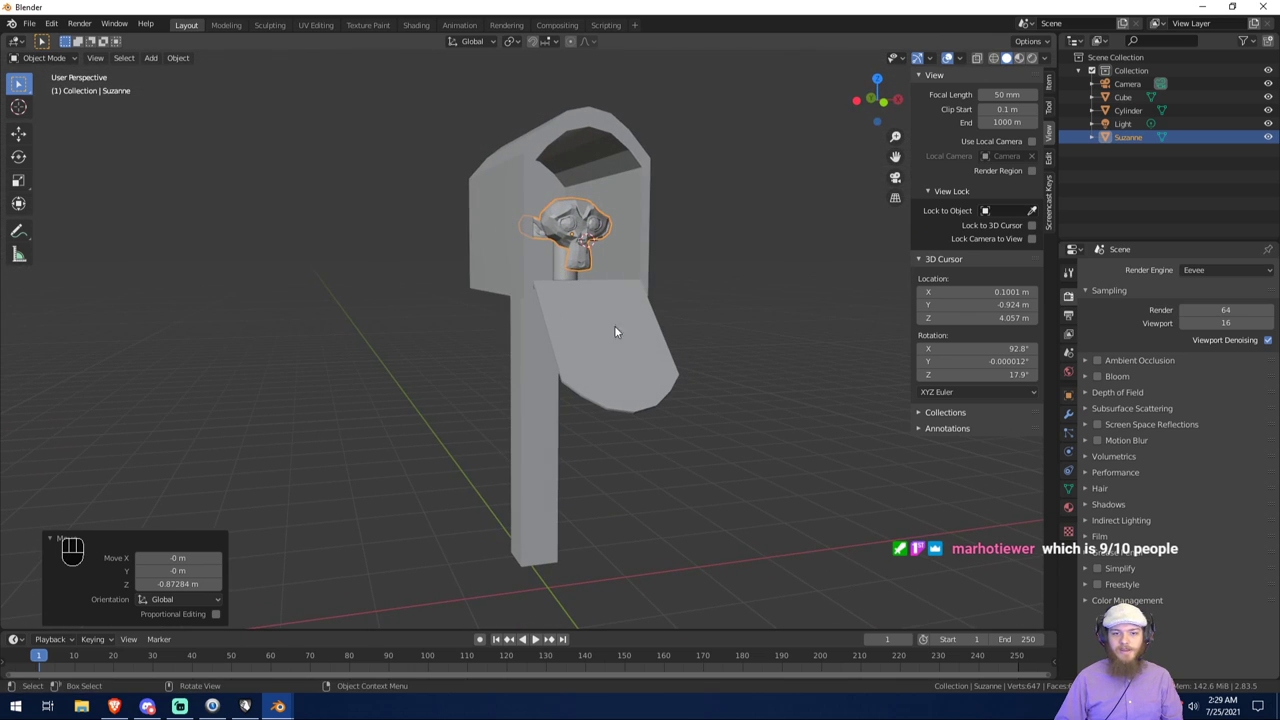
middle_click(575, 355)
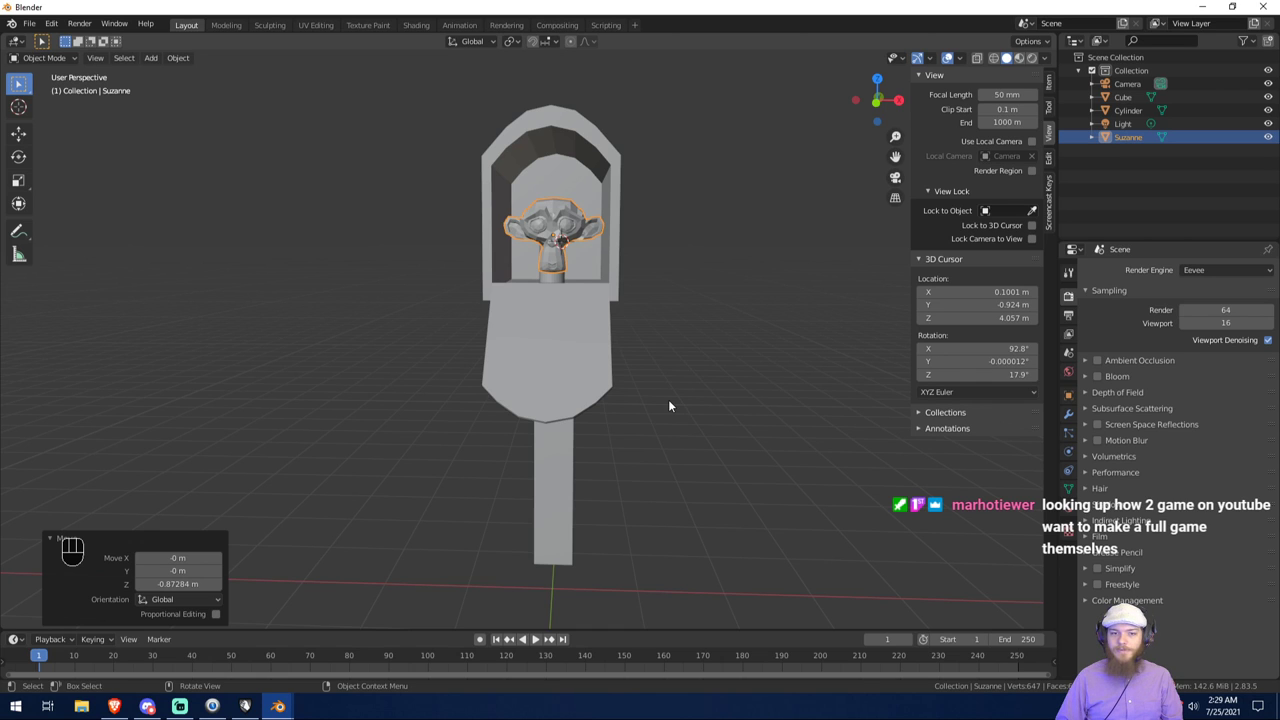
left_click_drag(648, 403, 612, 405)
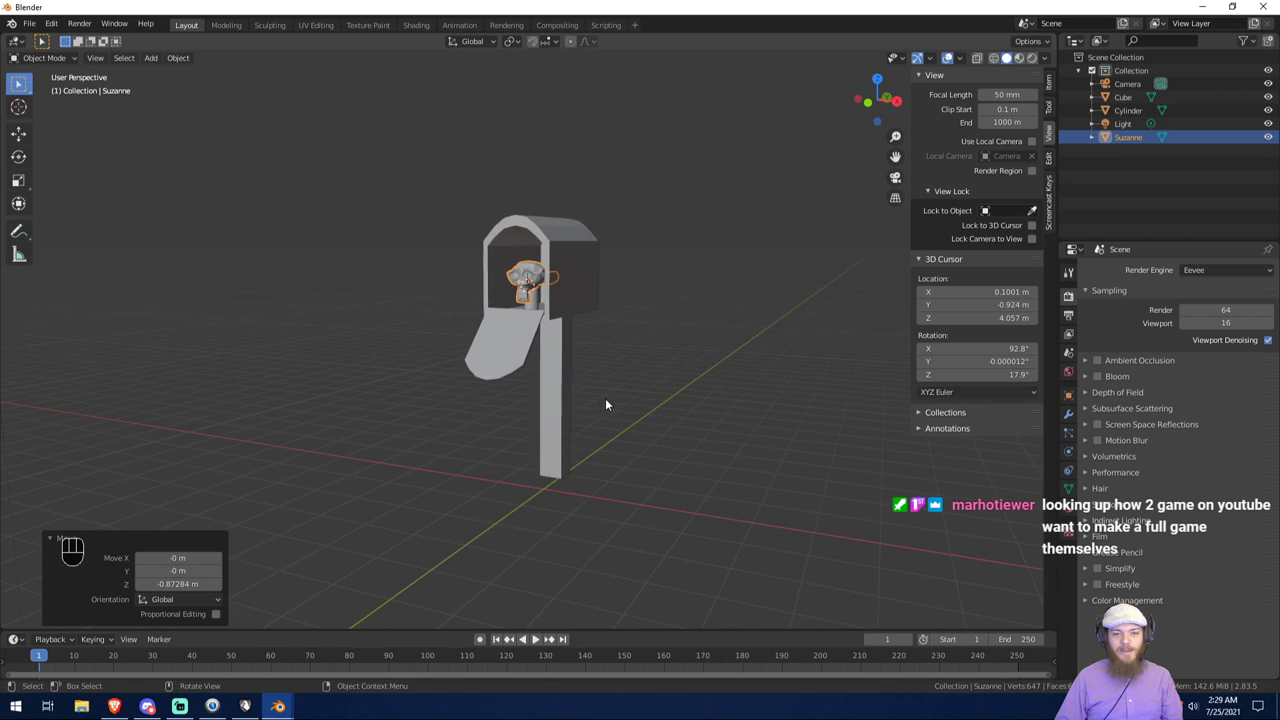
left_click_drag(568, 419, 588, 419)
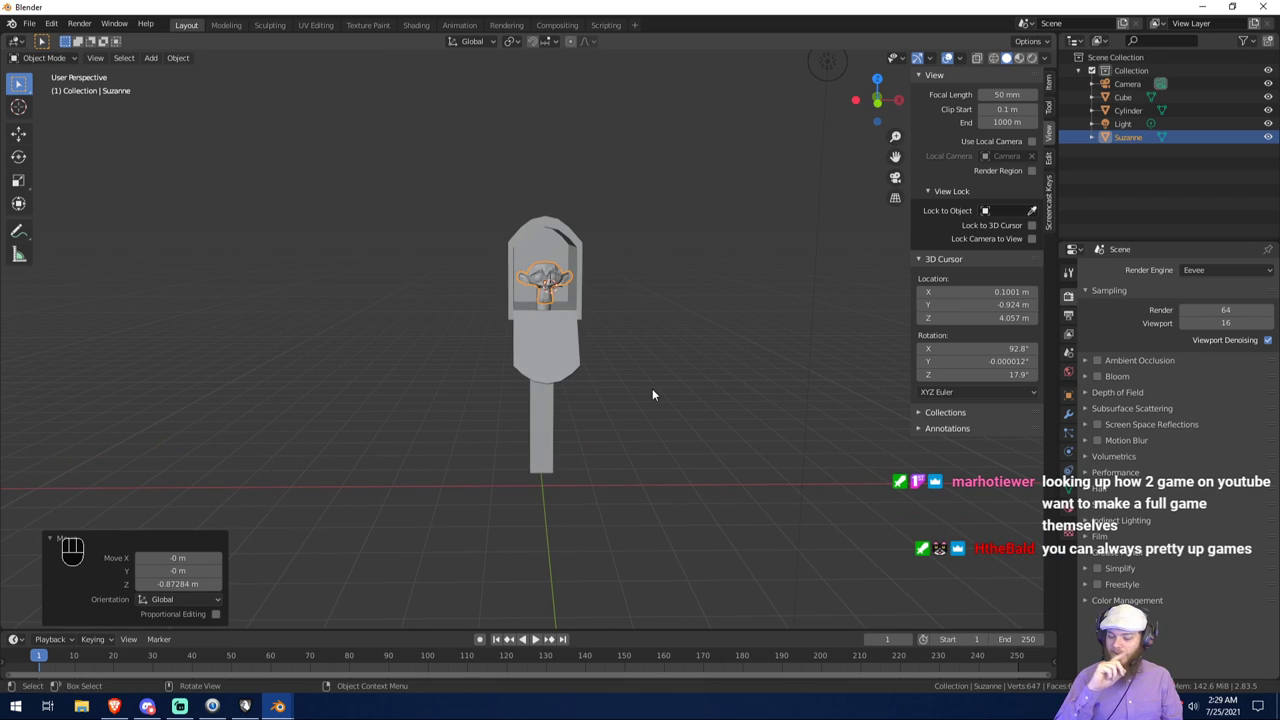
left_click_drag(441, 250, 702, 267)
left_click_drag(578, 303, 551, 304)
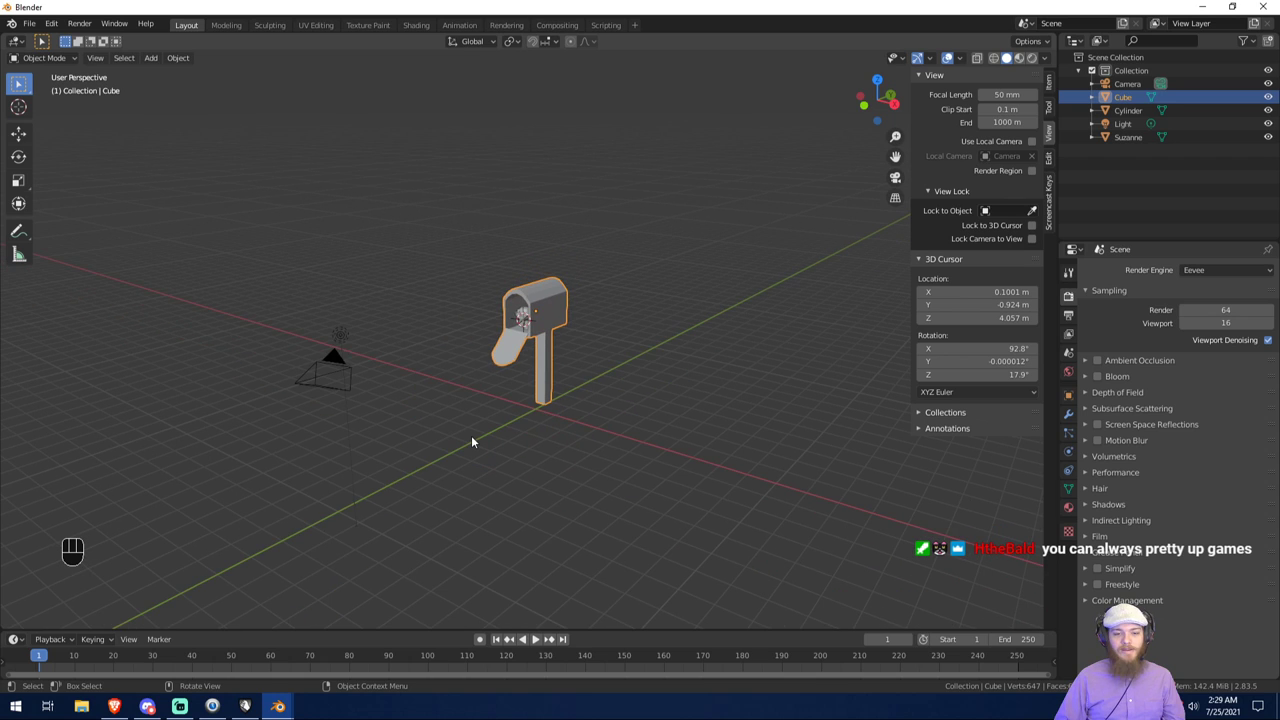
left_click(477, 440)
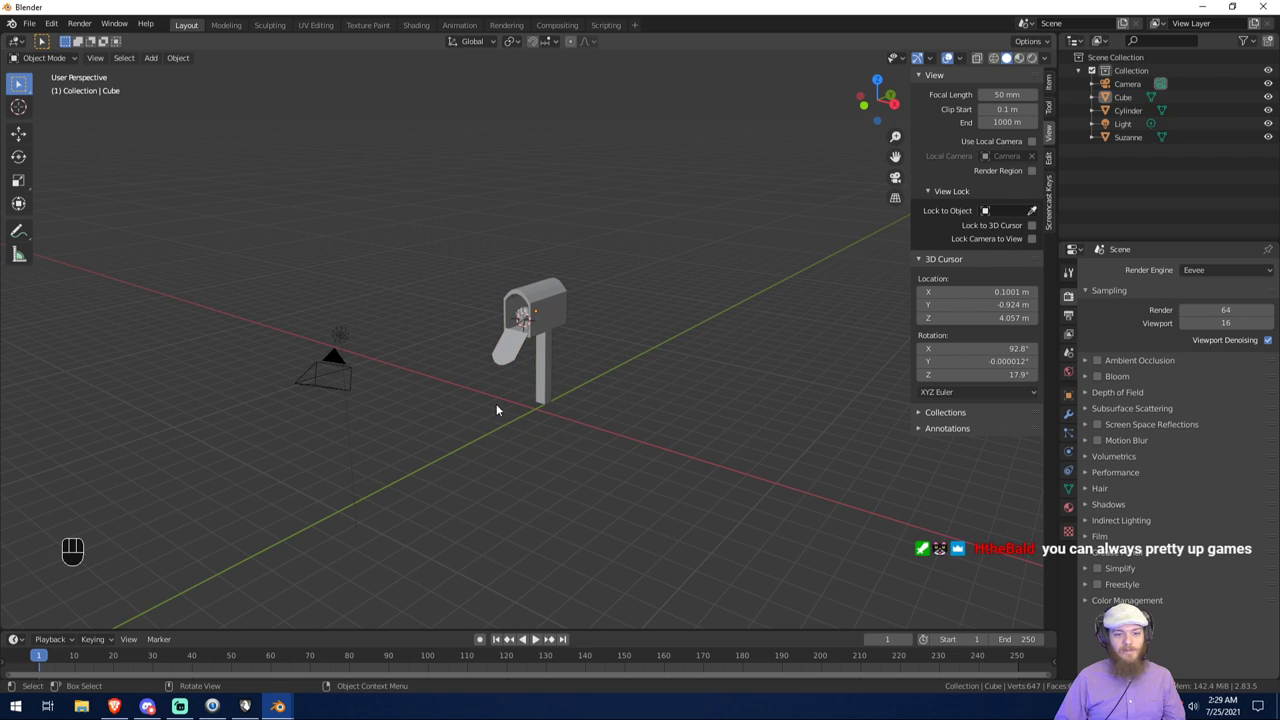
left_click_drag(484, 387, 552, 387)
left_click_drag(484, 337, 549, 342)
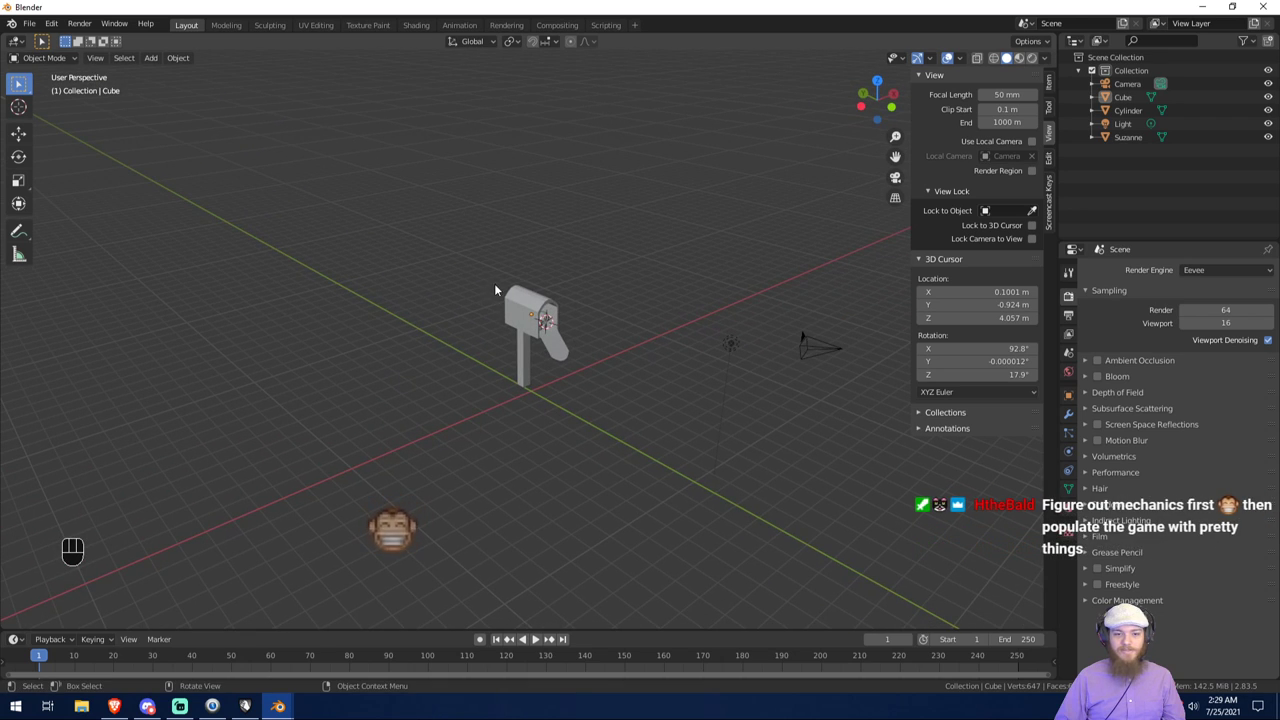
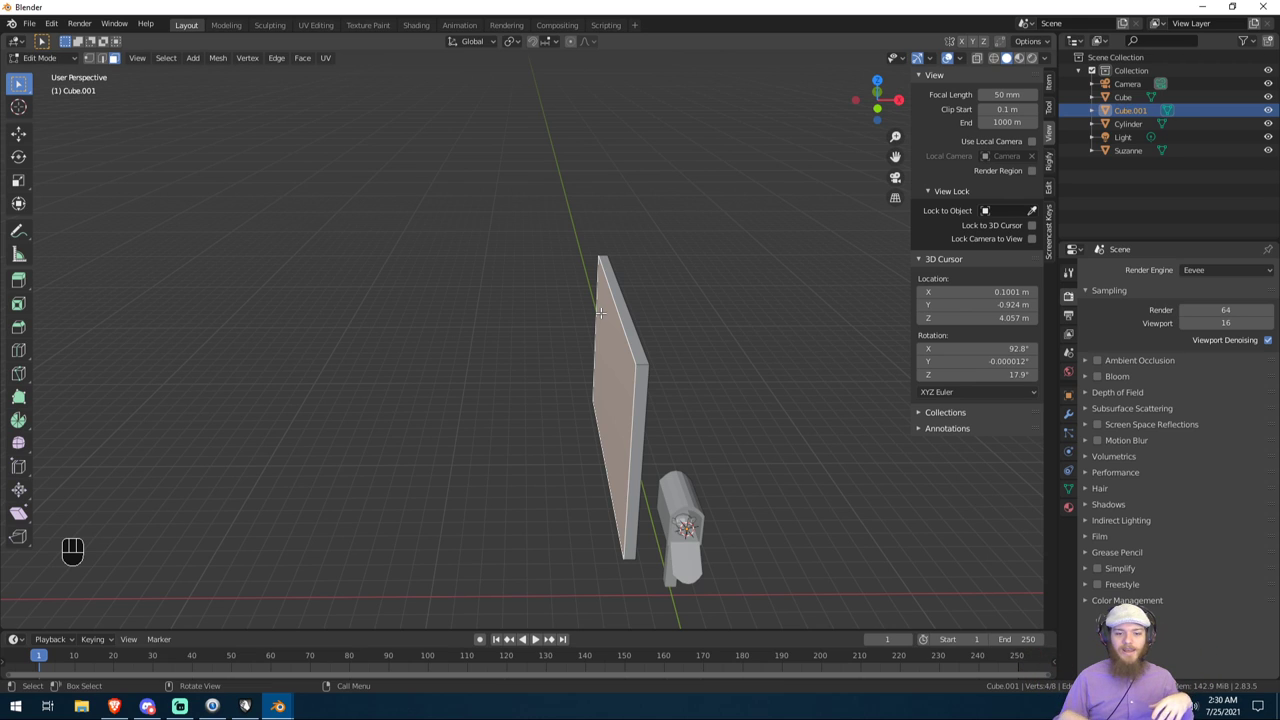
Step: Finish editing the slab, orbit to see the scene and bring up the Add menu
key("Tab")
left_click_drag(587, 409, 615, 384)
key("shift+a")
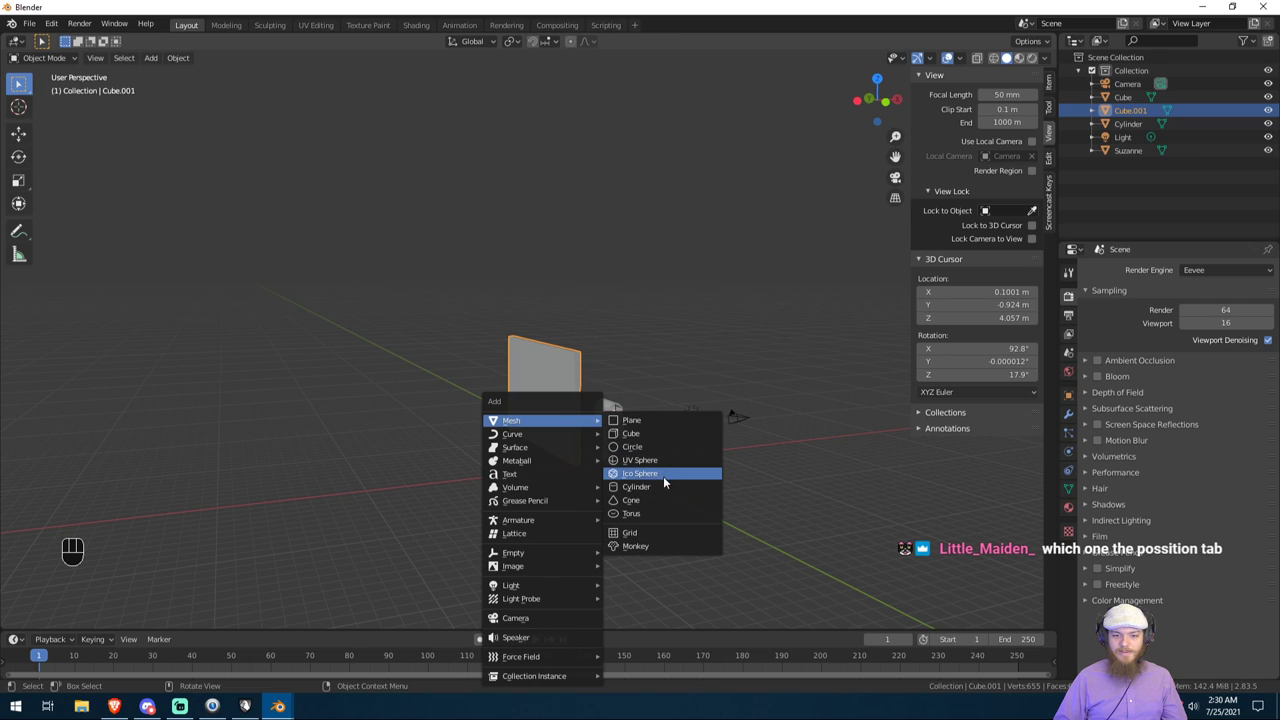
Step: Scale the new cylinder up and flatten it along Z into a wide ground disc
key("s")
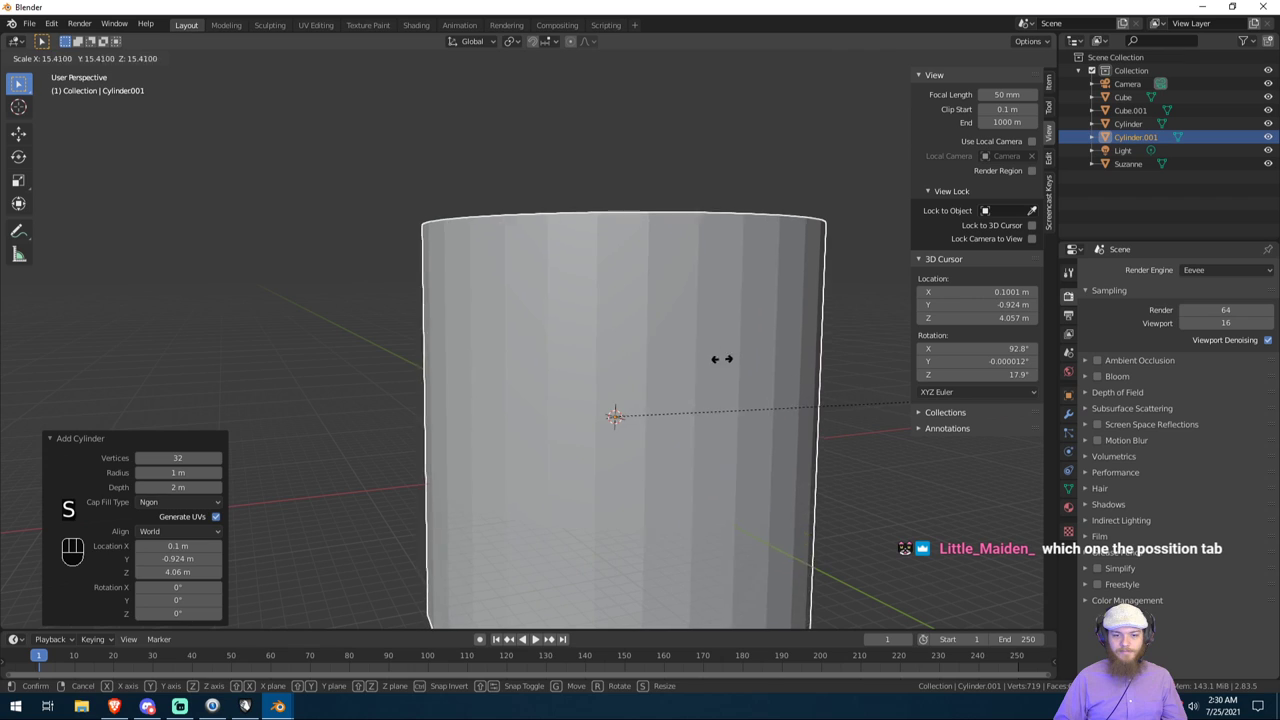
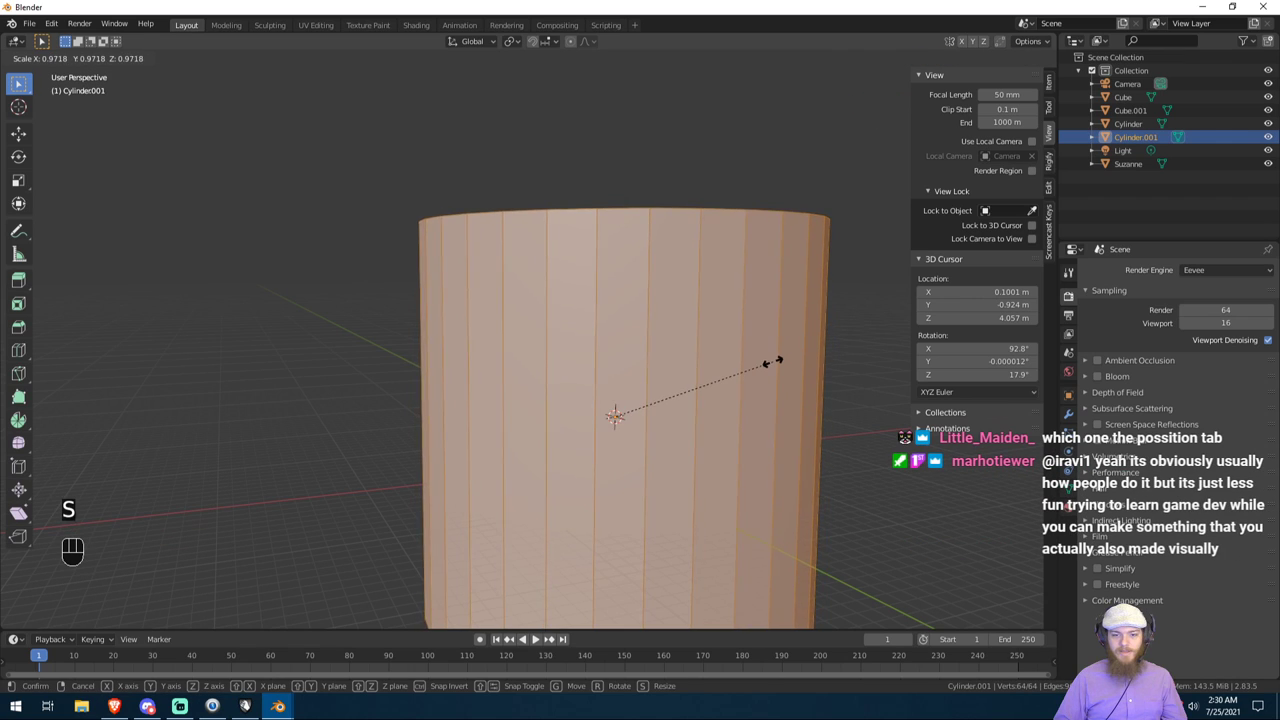
key("z")
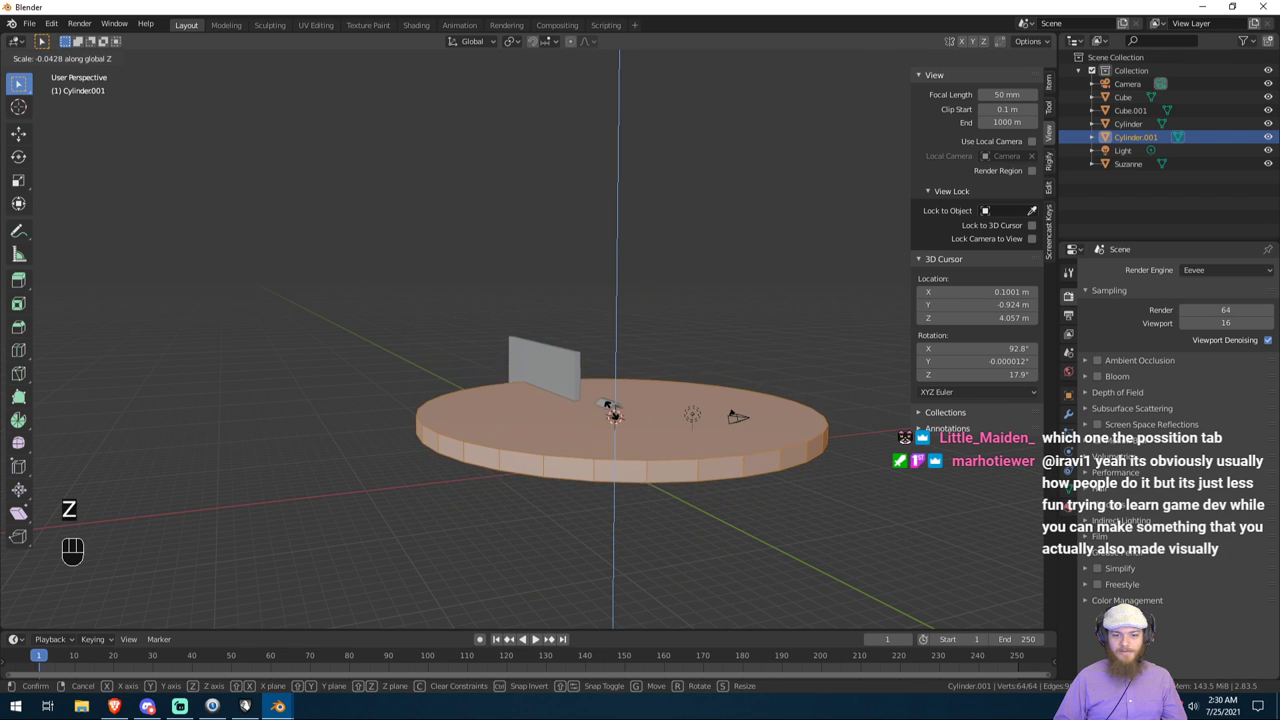
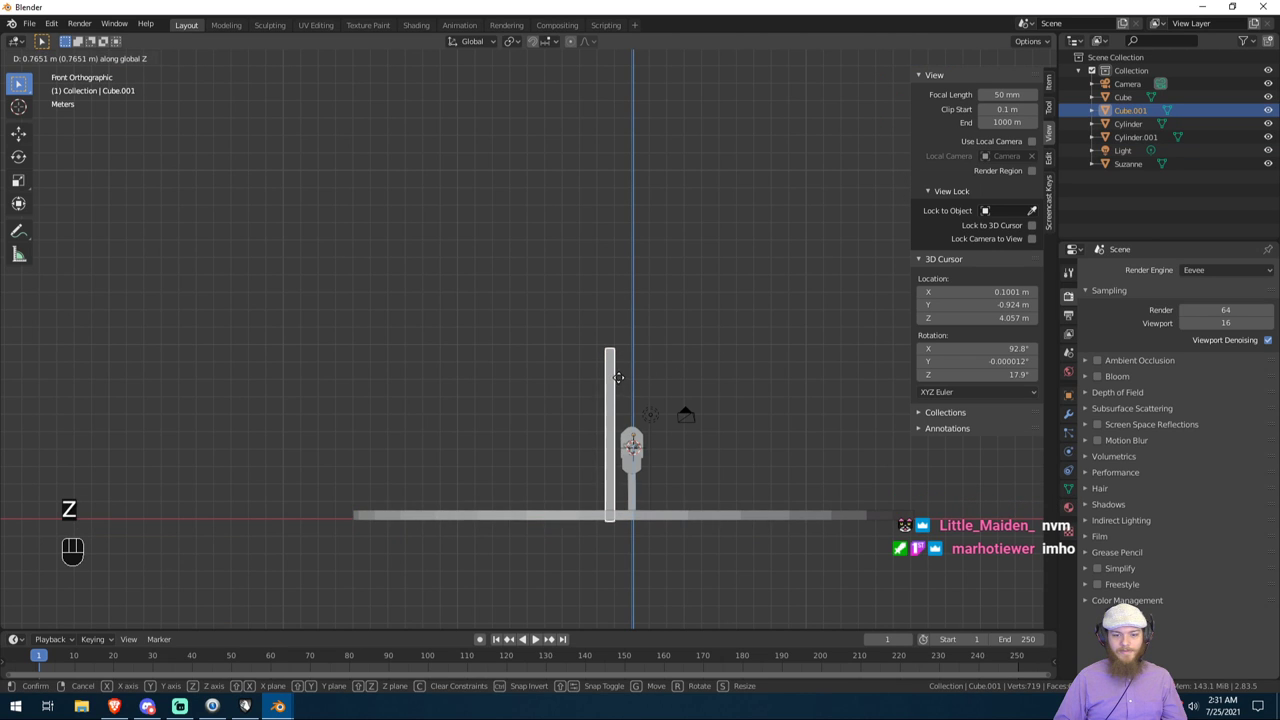
Step: Confirm the backdrop slab's taller height and orbit to inspect it edge-on and face-on
left_click(630, 373)
left_click_drag(703, 359, 726, 389)
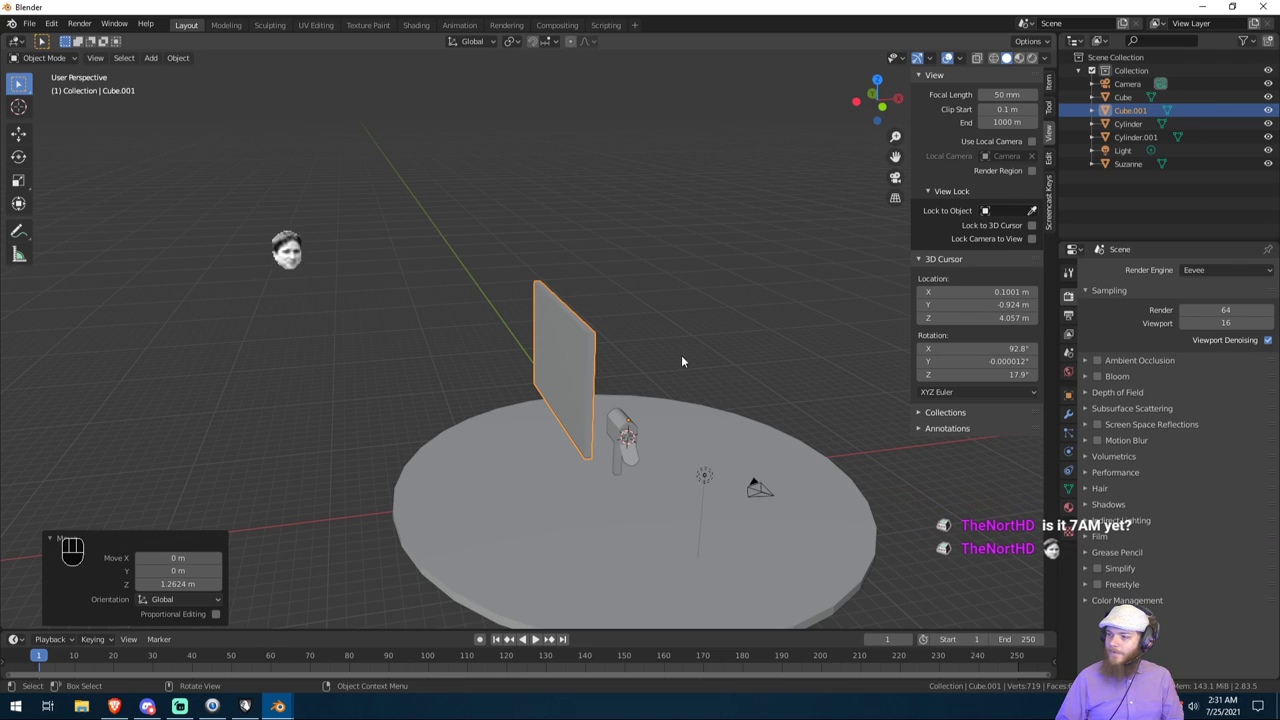
left_click_drag(692, 367, 667, 371)
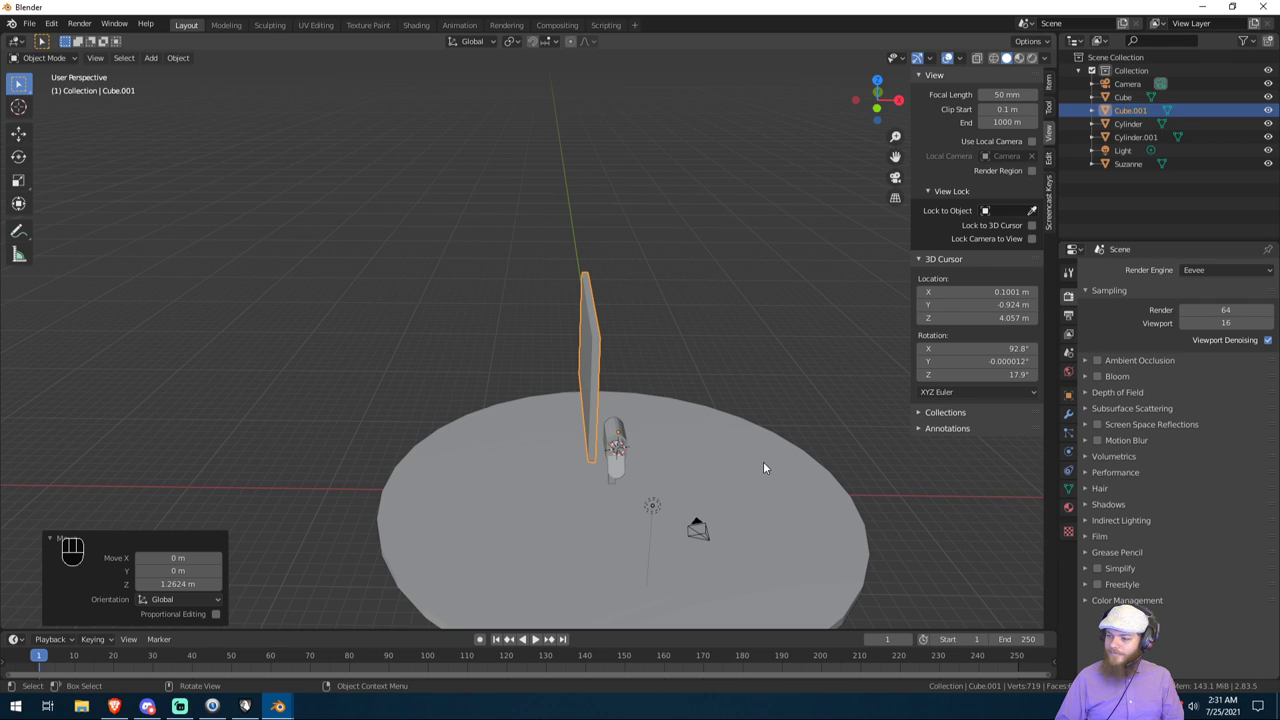
left_click_drag(773, 471, 846, 470)
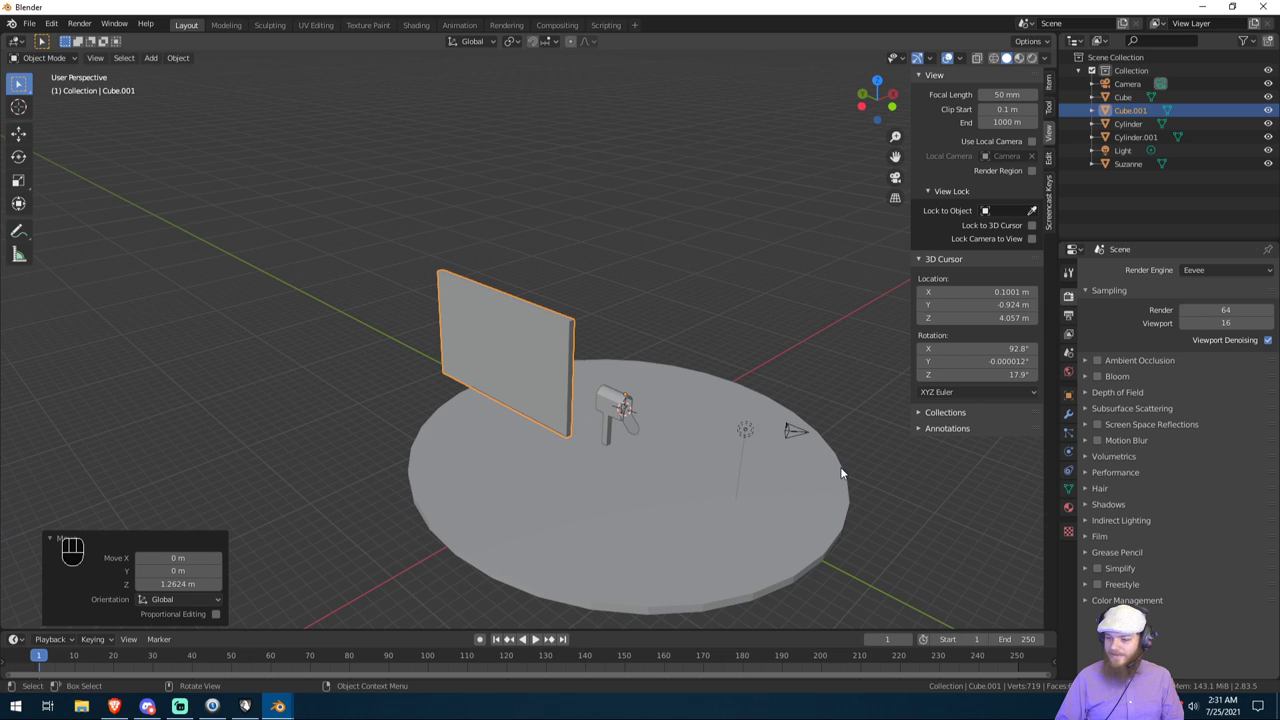
left_click_drag(898, 456, 833, 451)
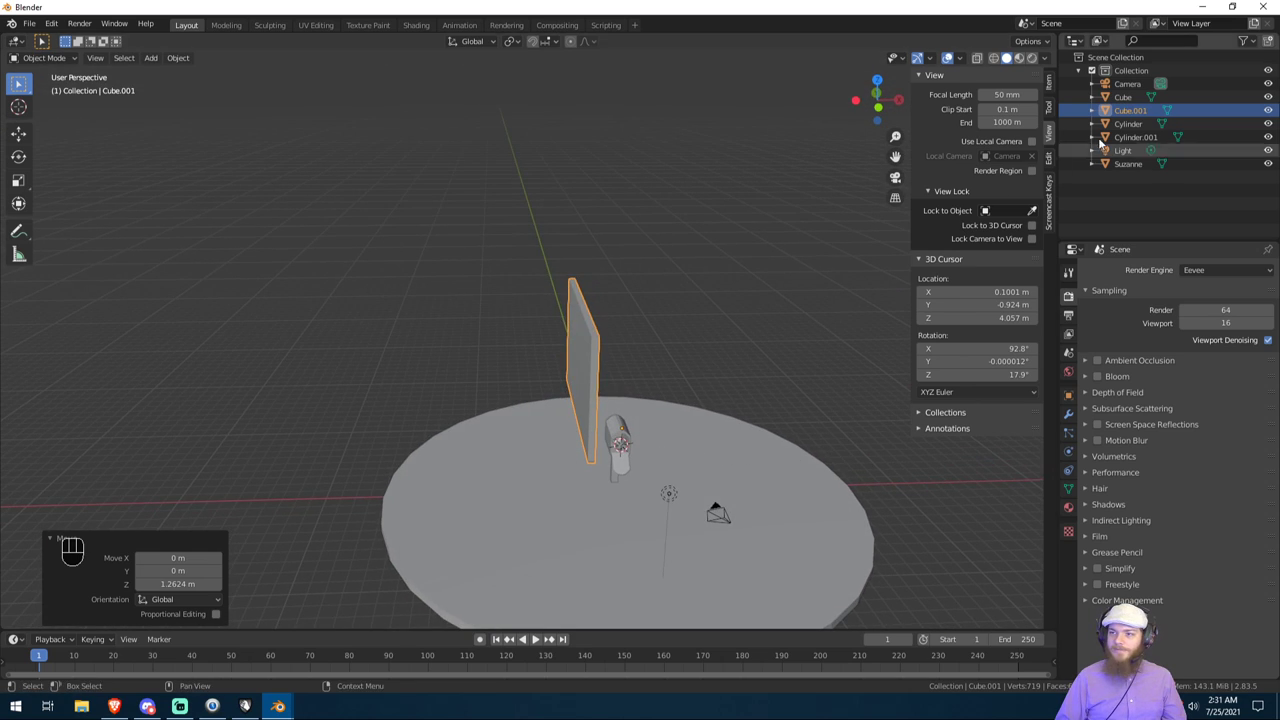
Step: Select the mailbox parts, Suzanne and the ground disc together, with the disc active
left_click_drag(616, 454, 645, 444)
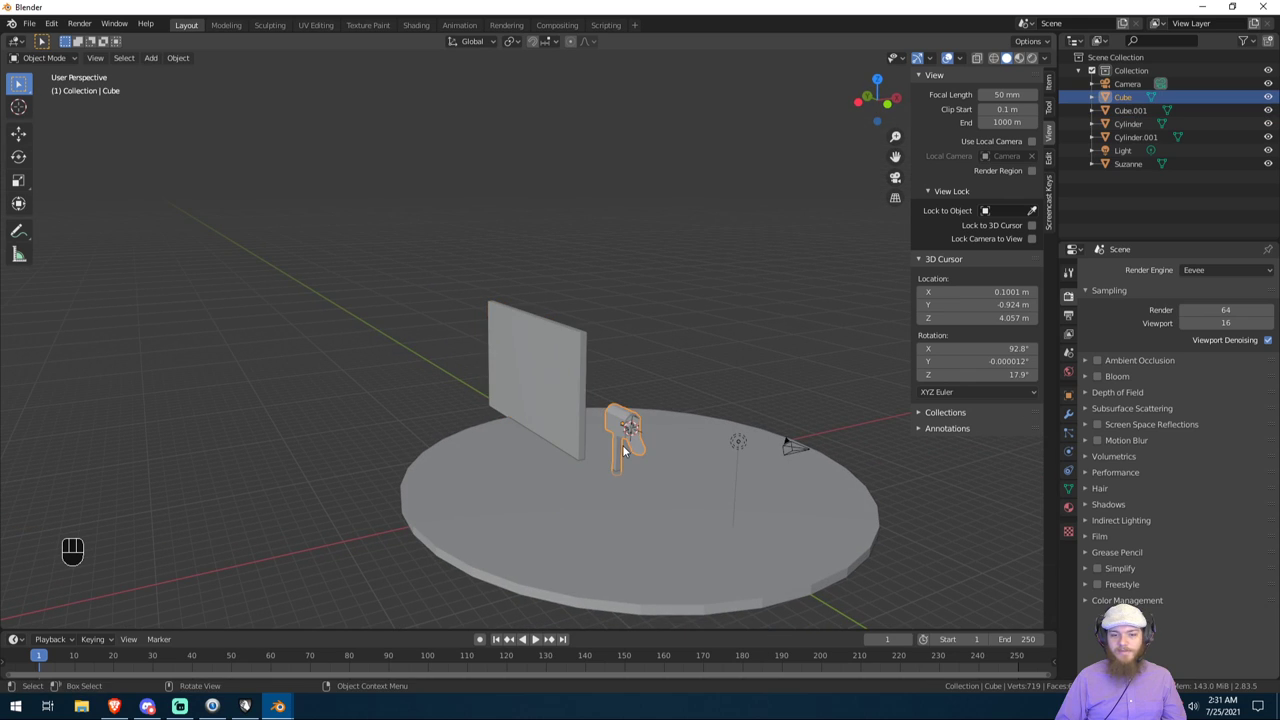
key("g")
right_click(714, 430)
left_click_drag(744, 443, 740, 426)
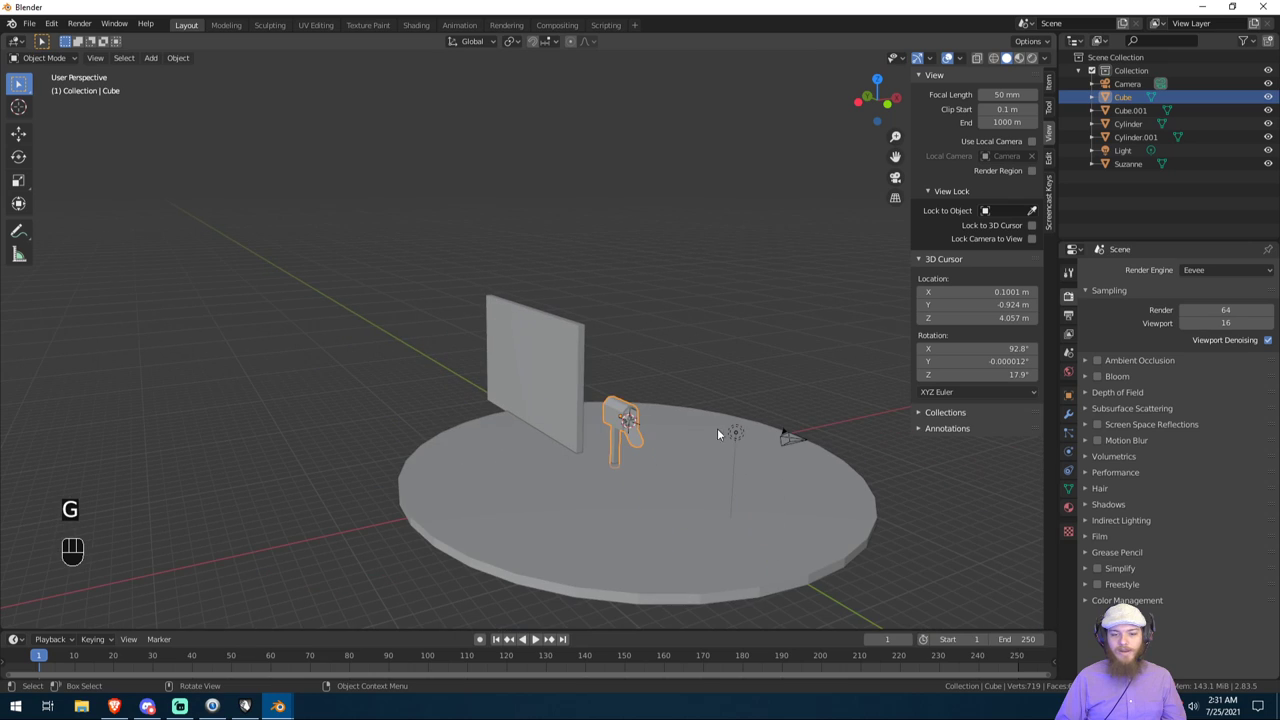
left_click_drag(691, 383, 619, 465)
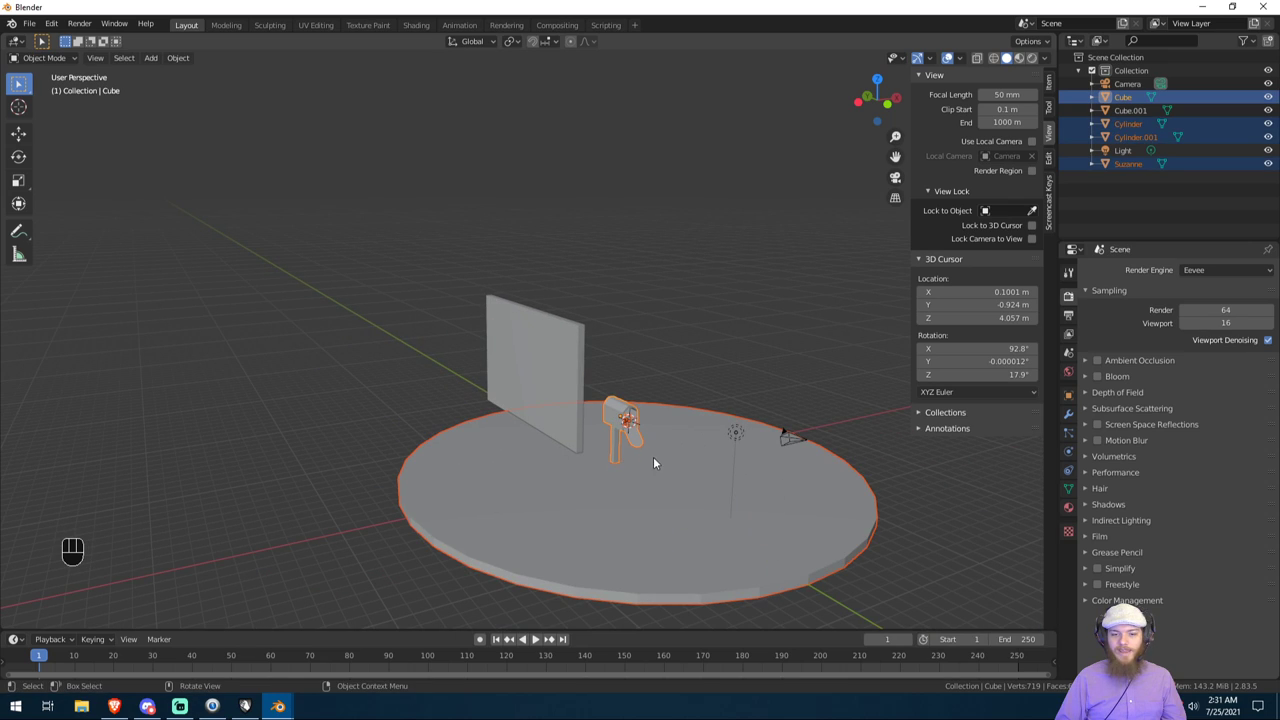
left_click(677, 473)
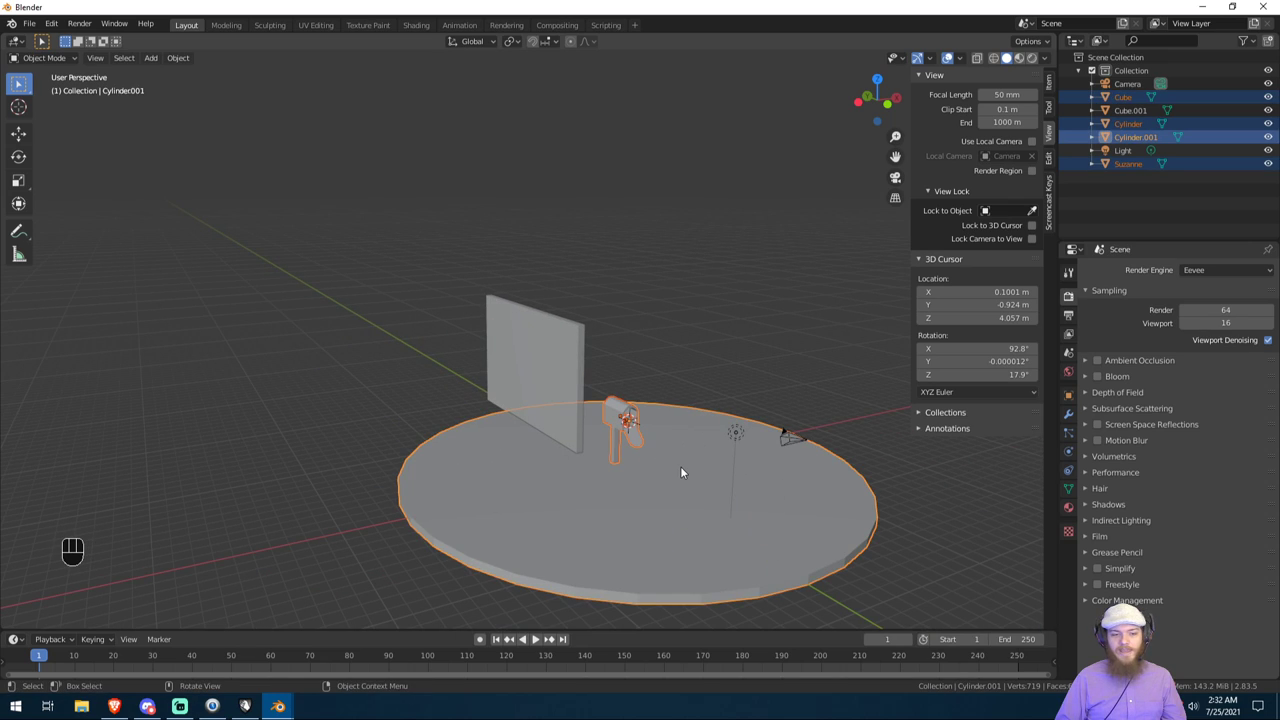
left_click(687, 473)
left_click(695, 495)
Step: Orbit around the scene to a side-on and then top-down view of the slab and disc
left_click_drag(676, 471, 659, 426)
left_click(762, 401)
middle_click(768, 440)
middle_click(665, 363)
left_click_drag(687, 404, 615, 450)
middle_click(652, 448)
left_click(688, 412)
left_click_drag(648, 421, 616, 444)
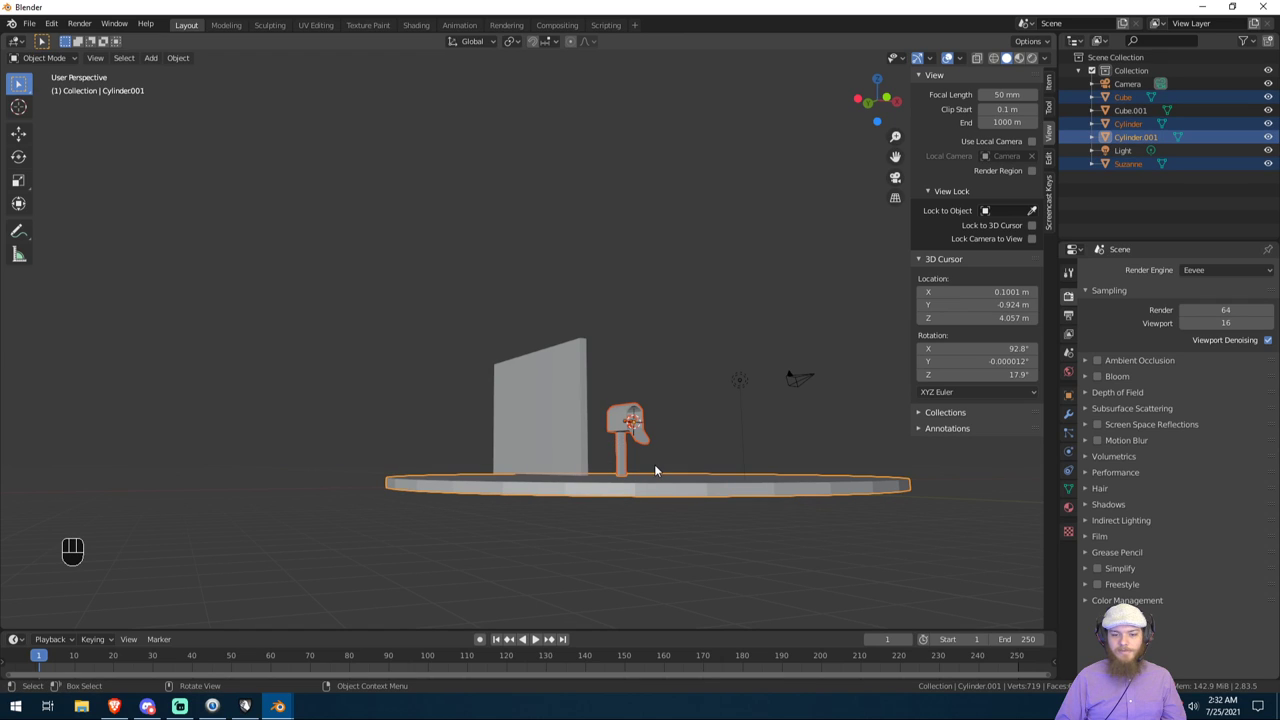
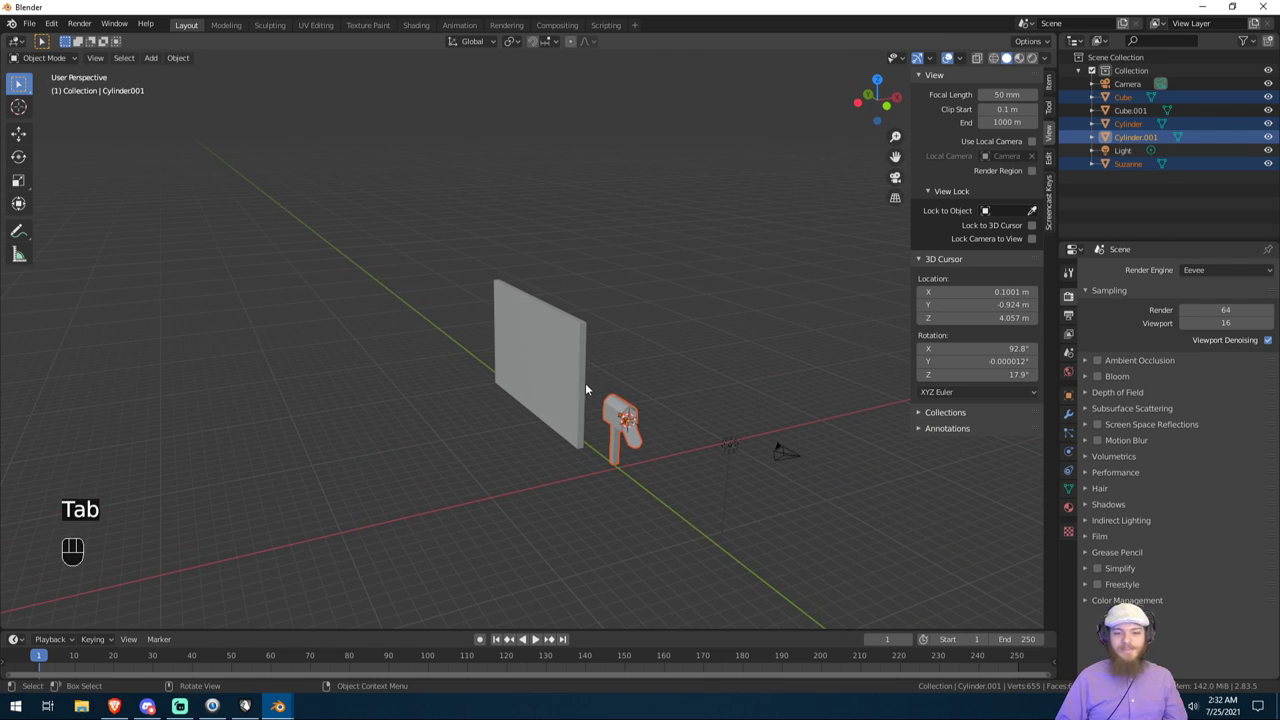
left_click(590, 387)
key("x")
left_click_drag(736, 441, 708, 417)
key("KP_Decimal")
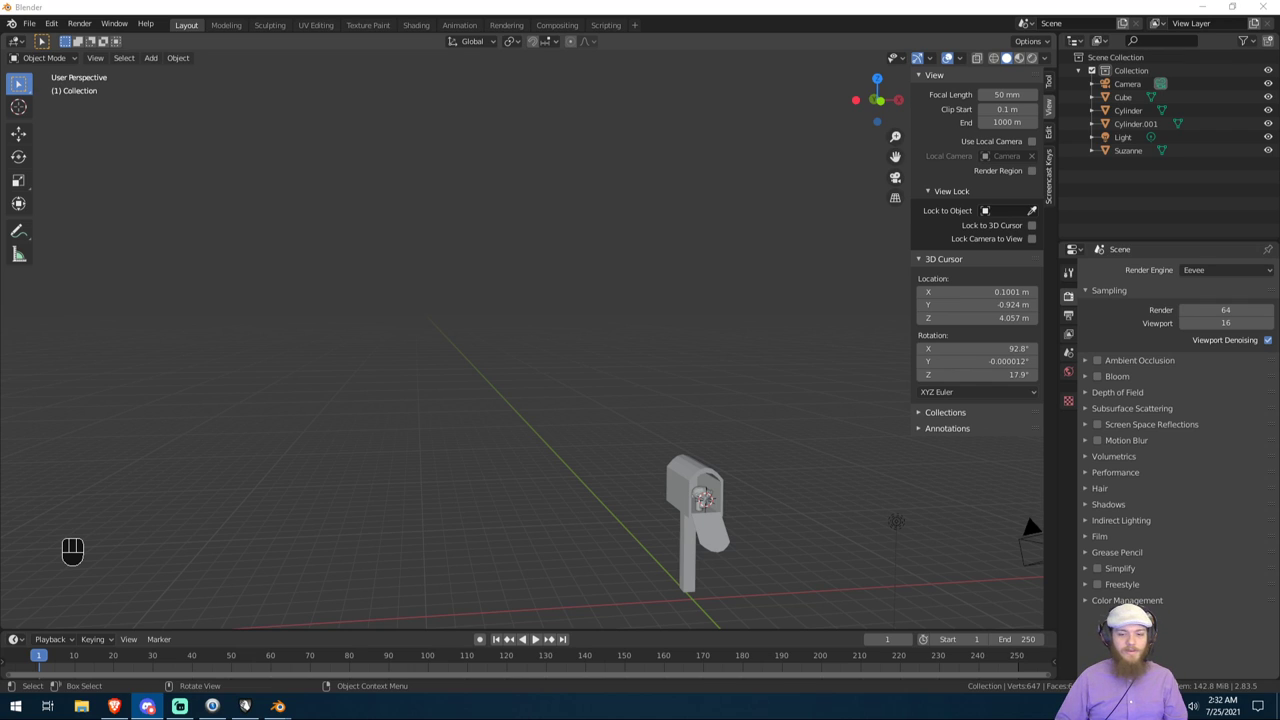
left_click(691, 502)
key("KP_Decimal")
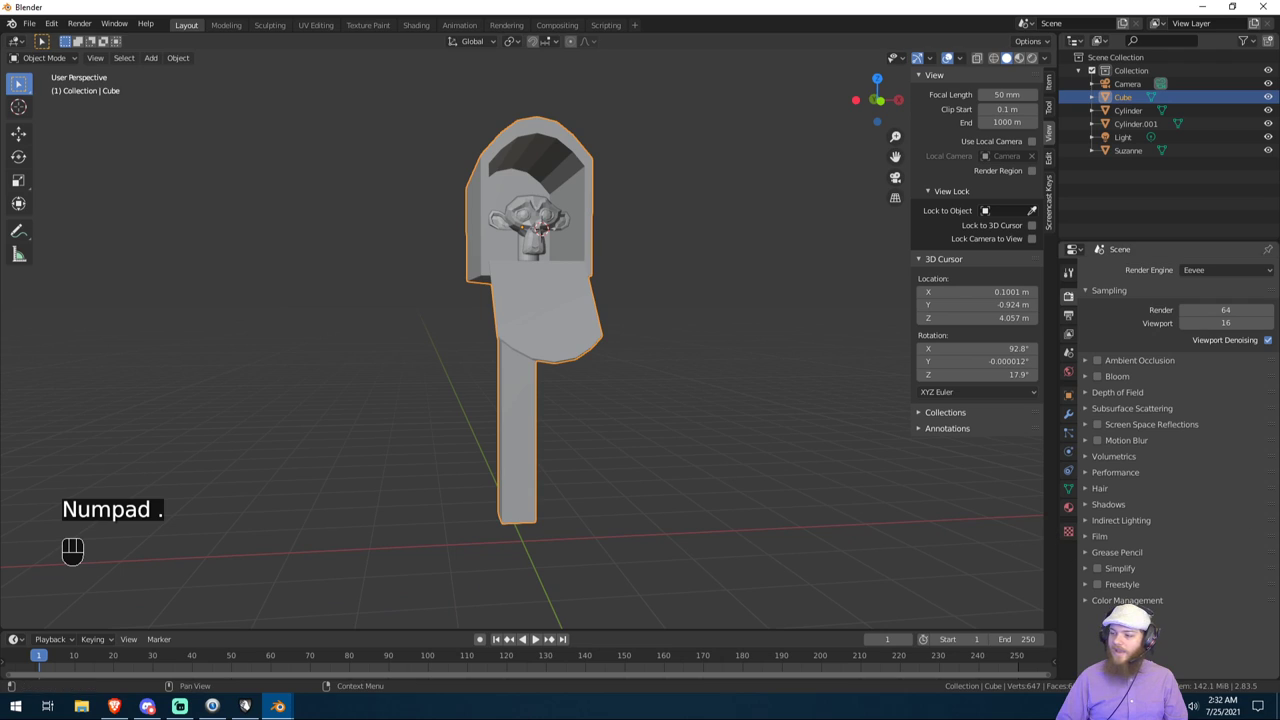